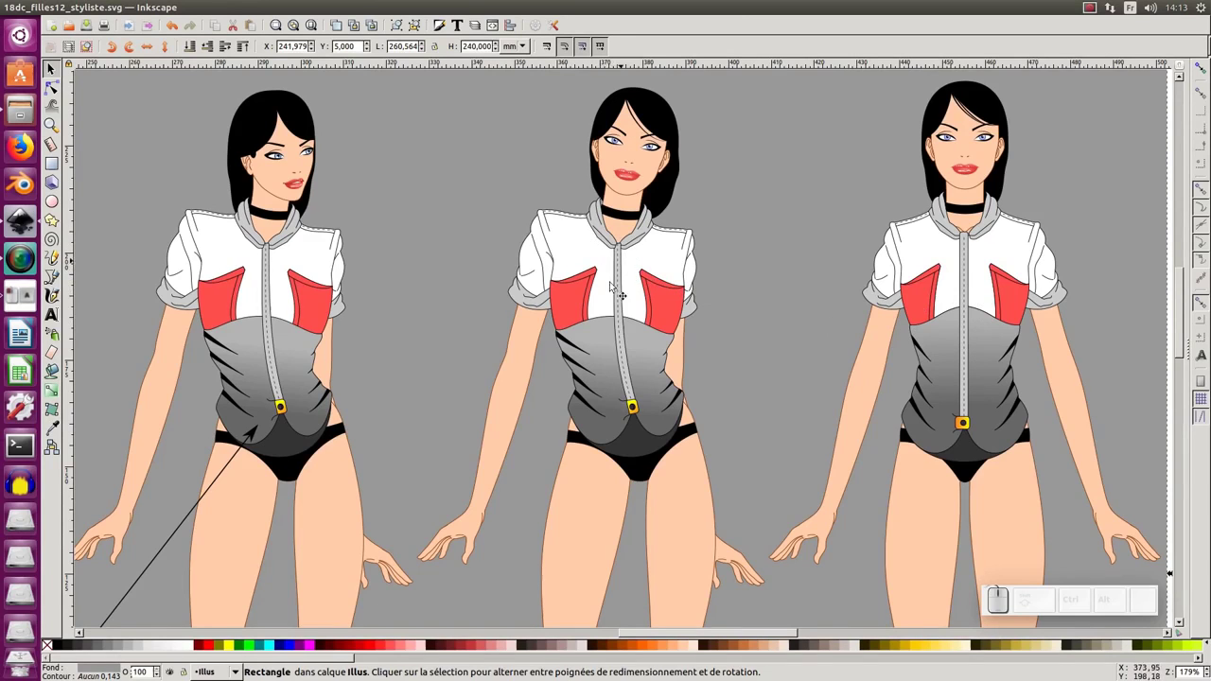
Review the finished tutorial sheet, zooming in on the coloured shirt stages and selecting the completed shirt group.
key(KP_5)
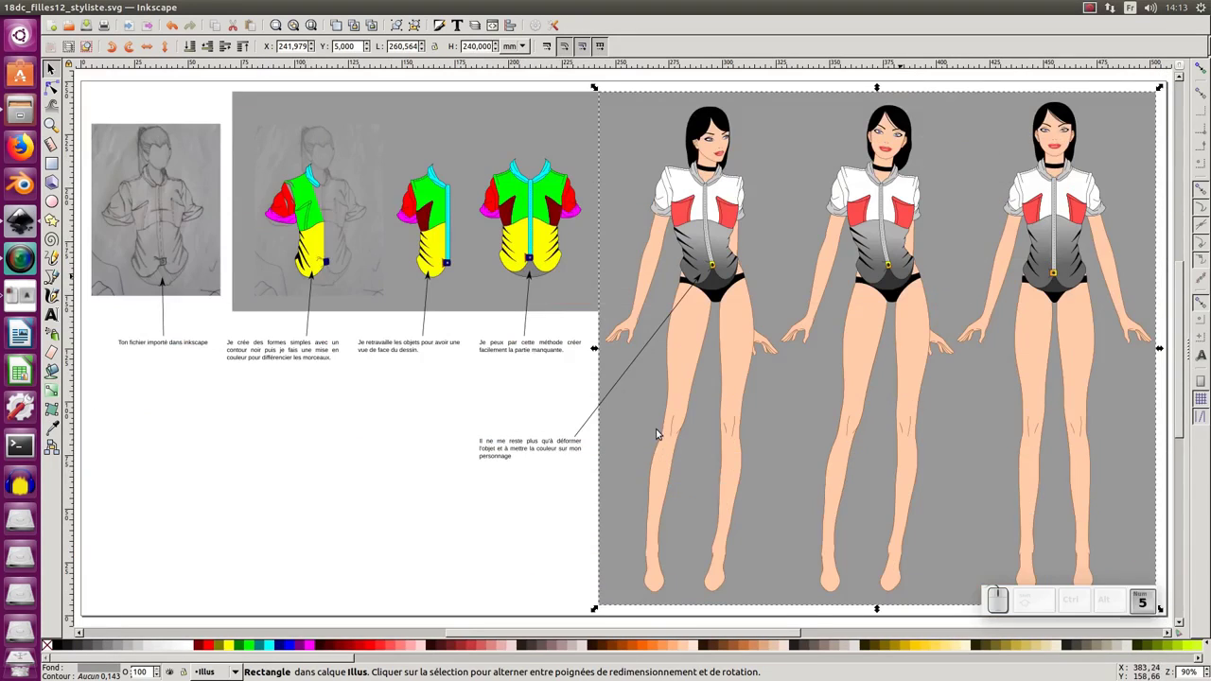
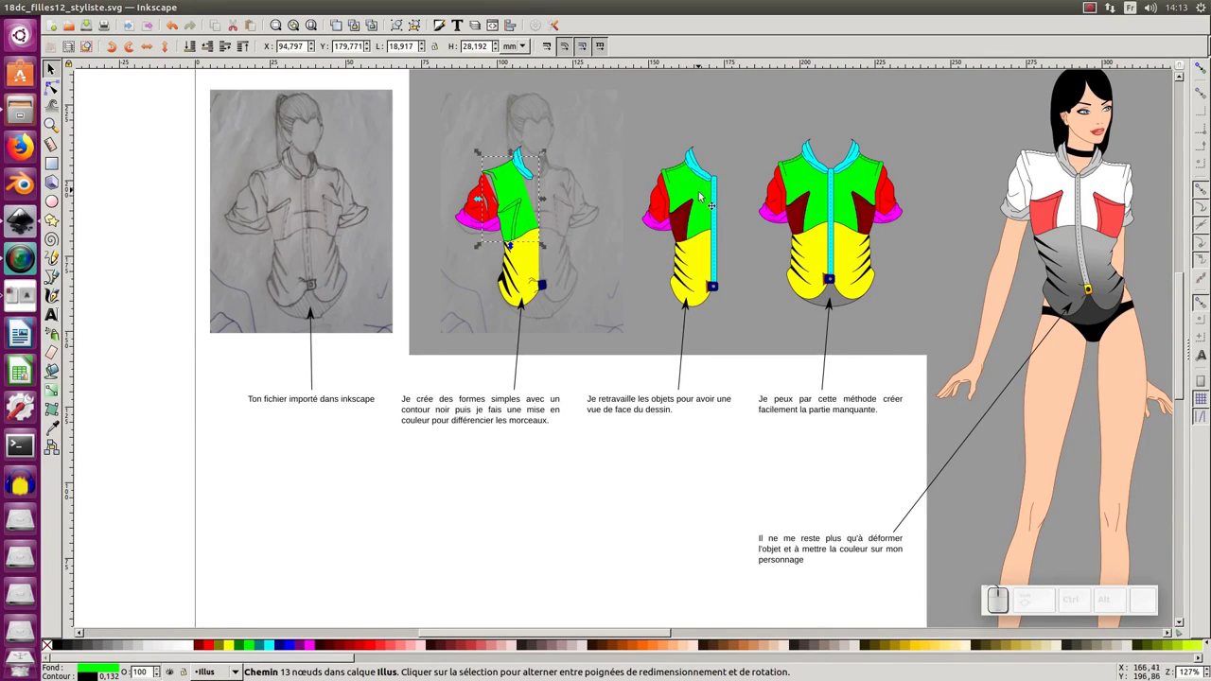
click(705, 195)
drag(536, 215, 614, 229)
click(596, 227)
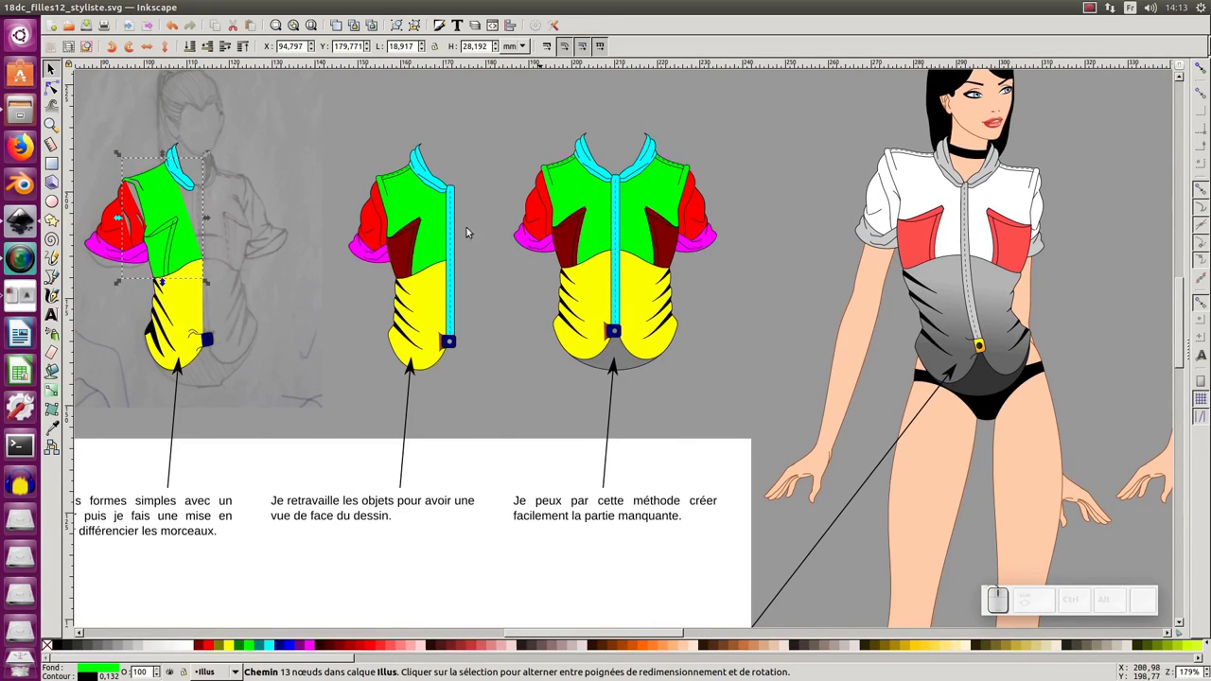
click(615, 202)
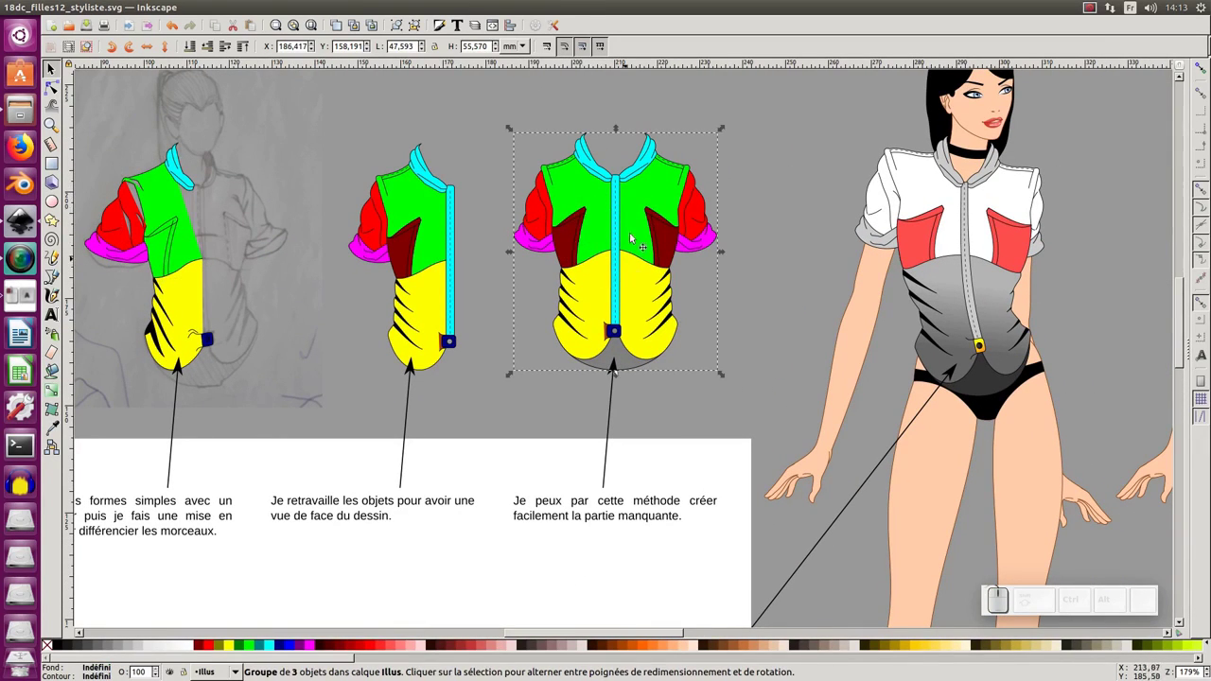
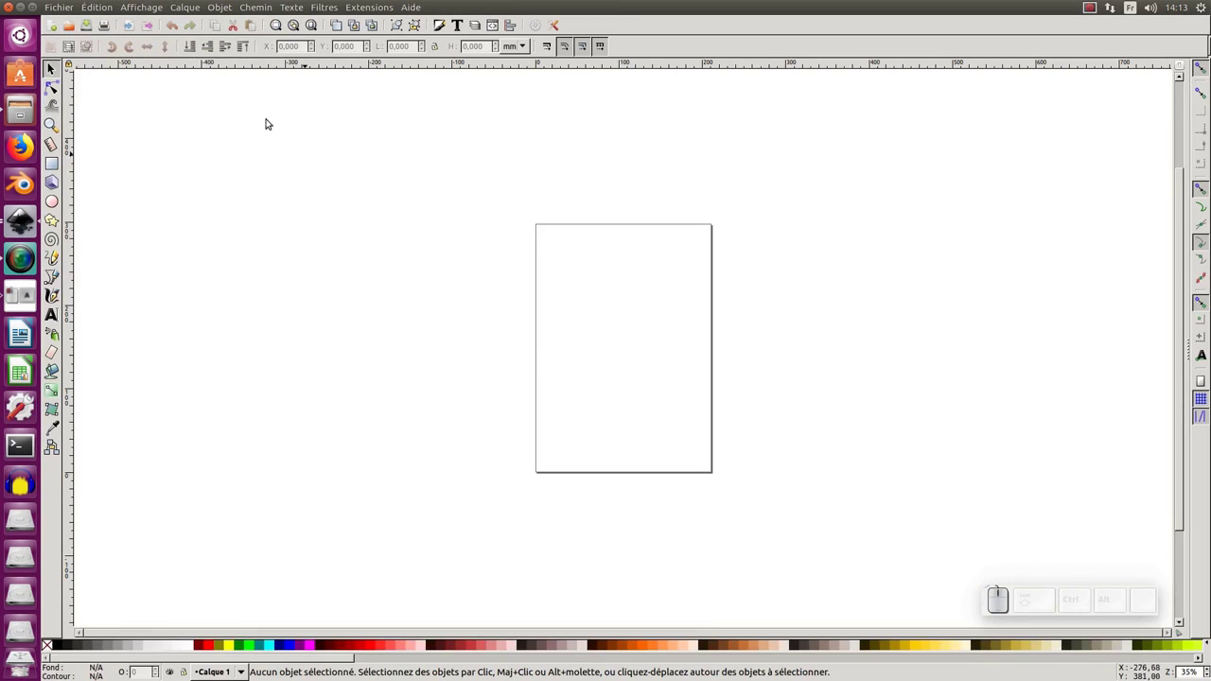
Import the scanned sketch modele1.png and move it to the page's upper-left corner.
click(72, 10)
click(88, 144)
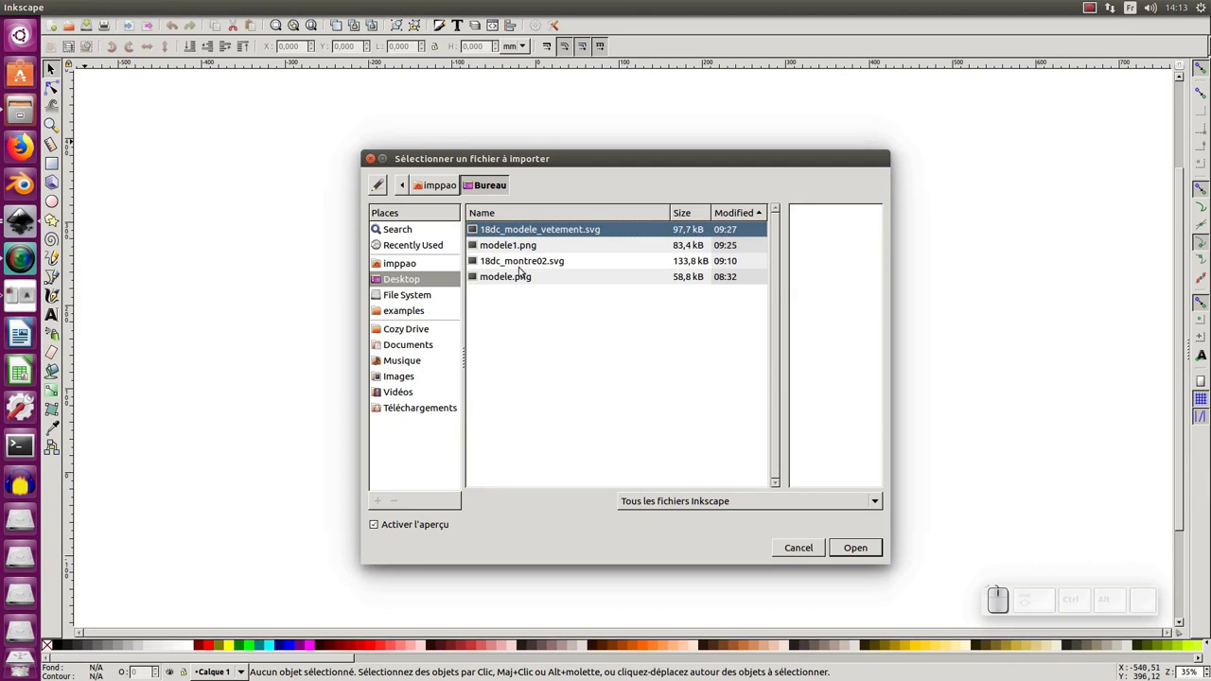
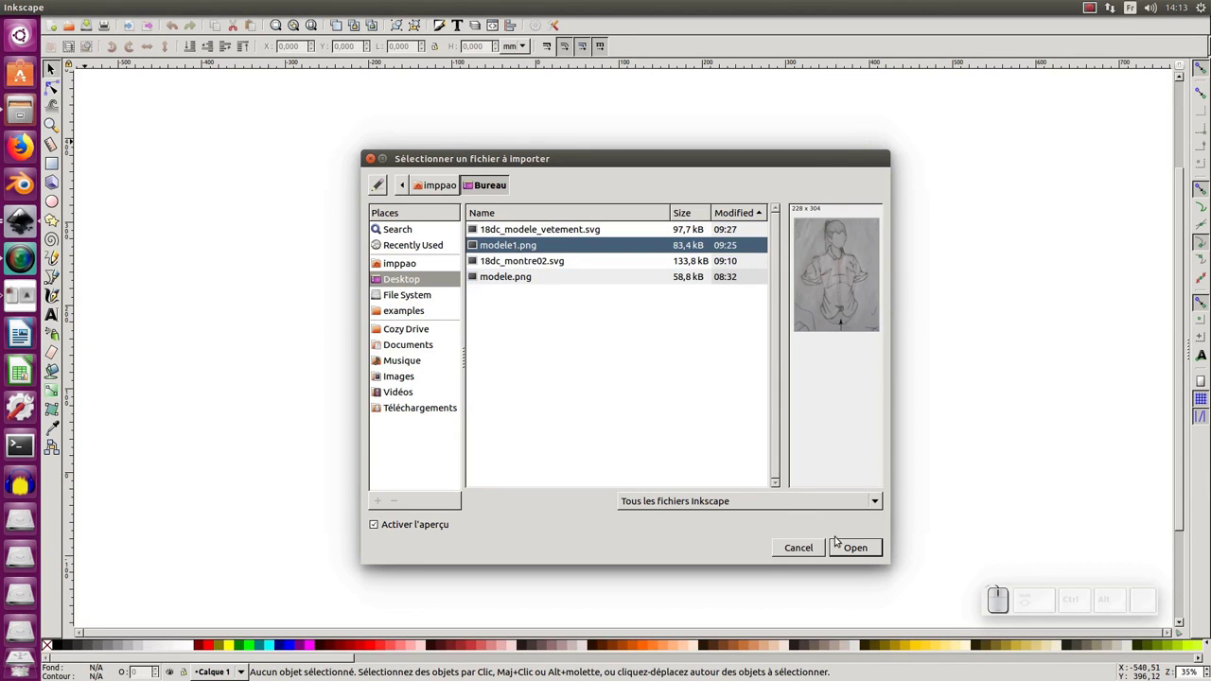
click(861, 551)
click(738, 415)
drag(741, 404, 575, 256)
middle_click(575, 256)
middle_click(575, 255)
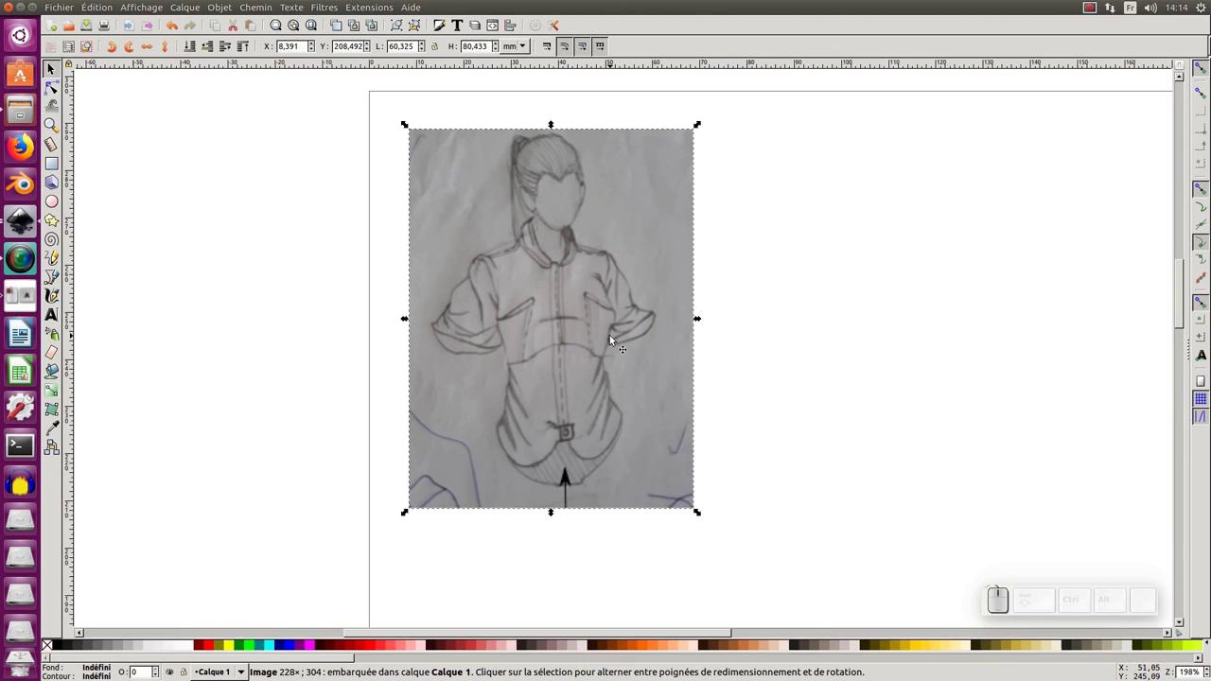
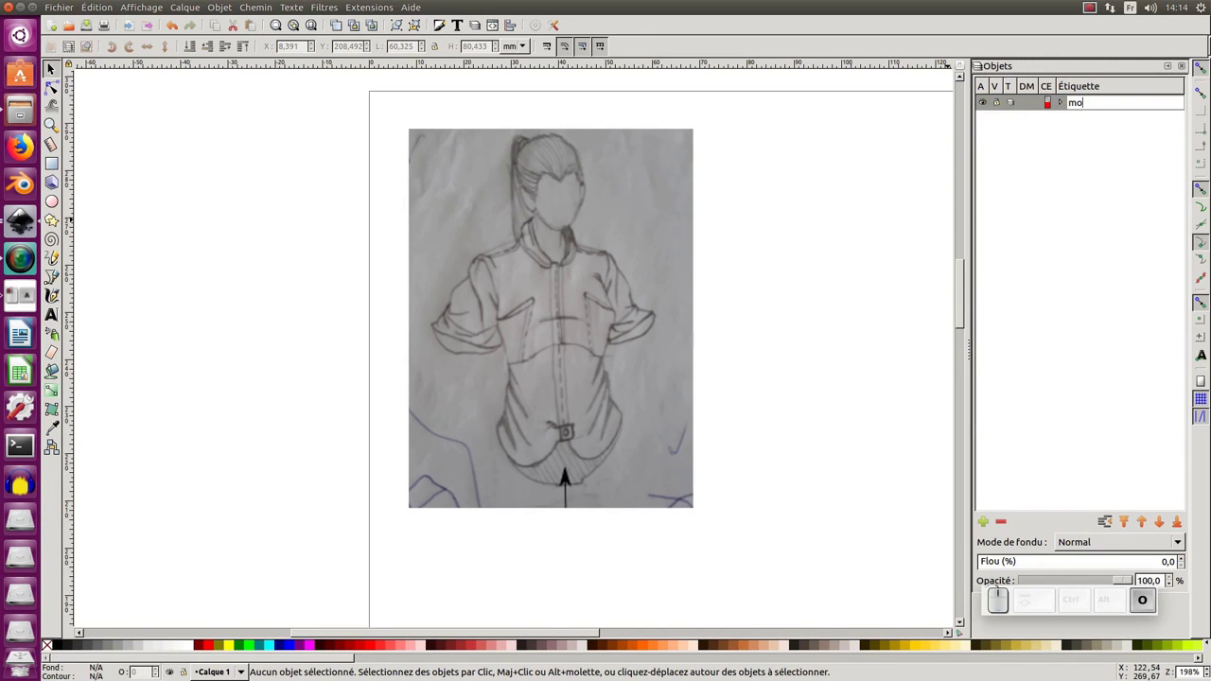
Name the sketch layer 'modele', lock it, and add an active 'illustration' layer above it.
key(Return)
click(1000, 106)
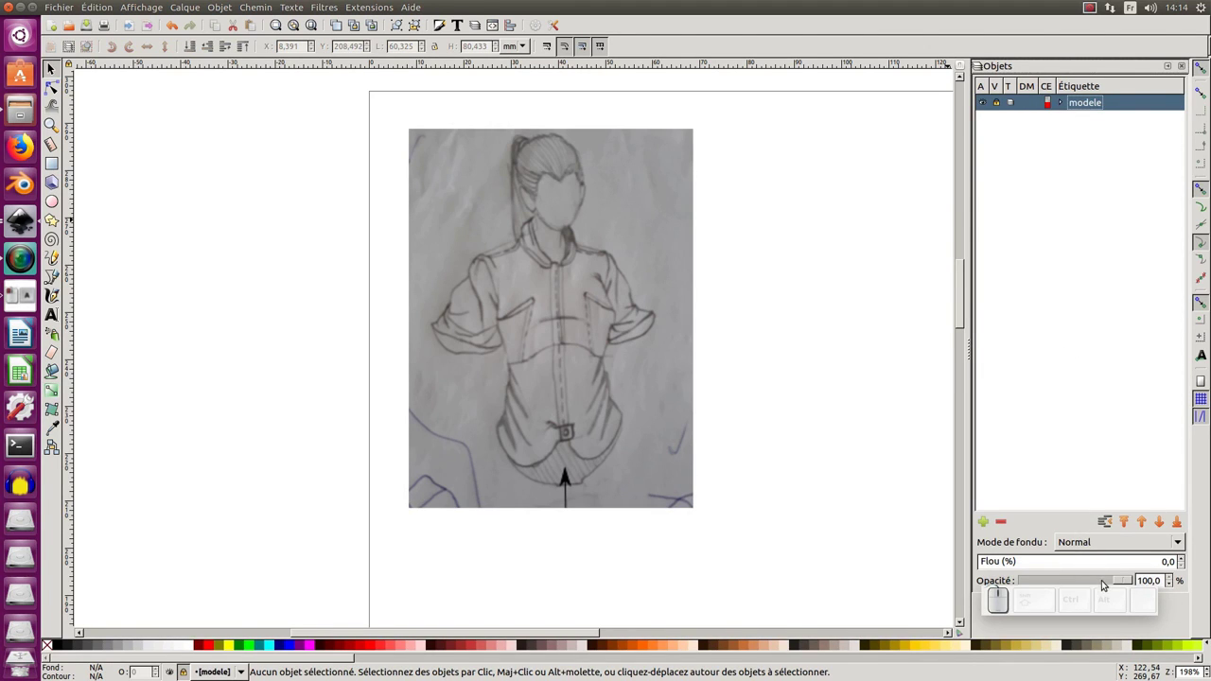
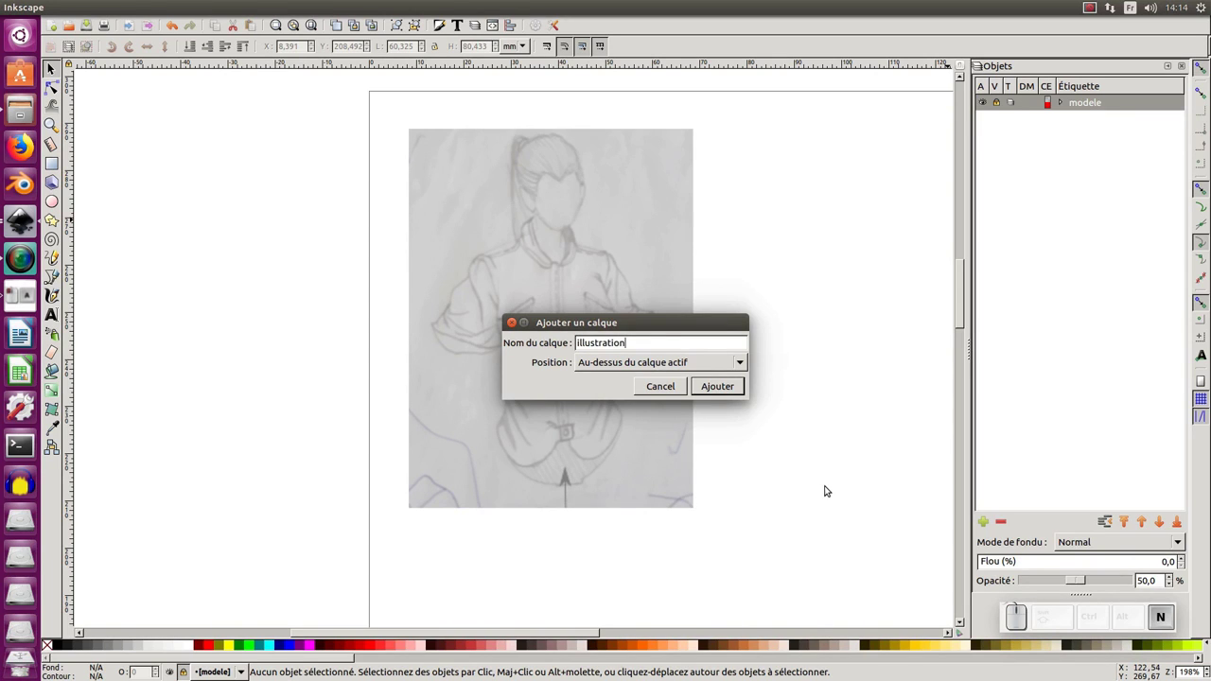
key(Return)
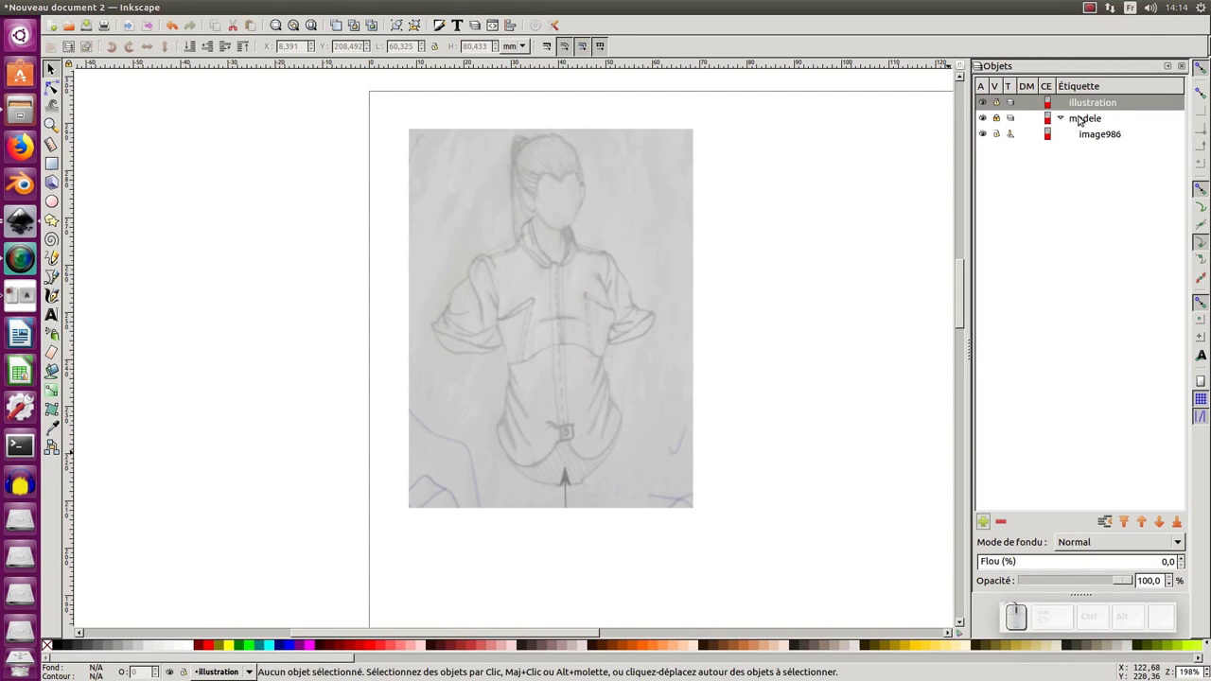
click(1085, 122)
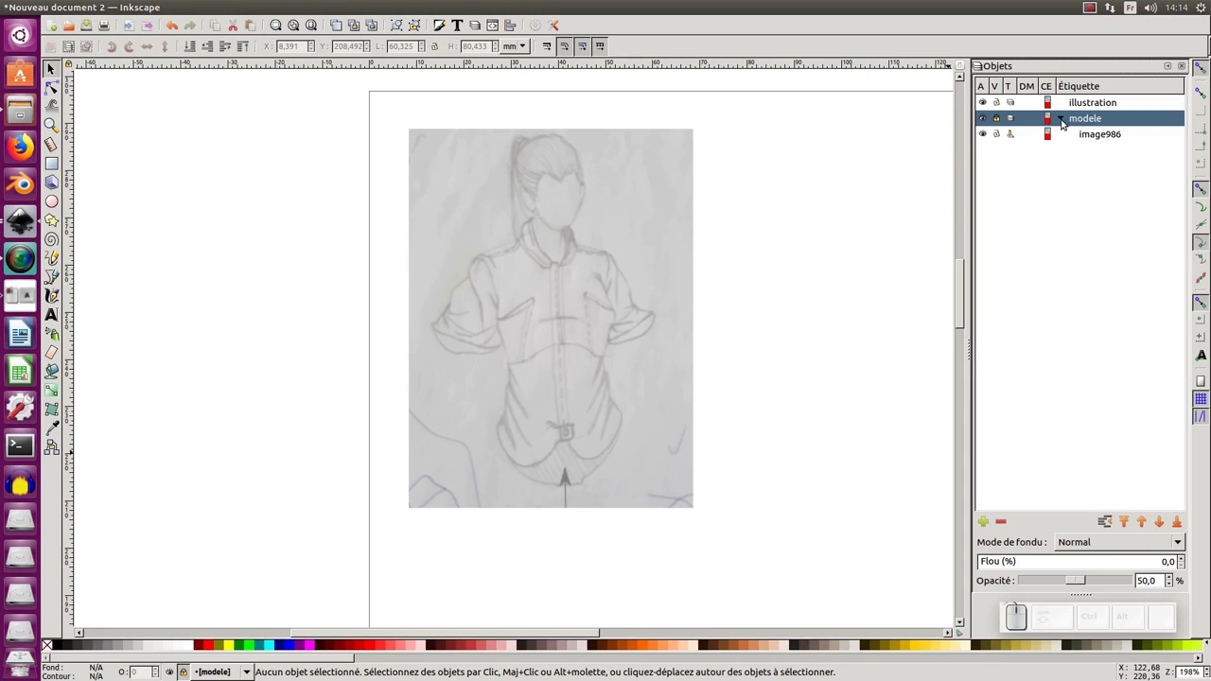
click(1062, 119)
click(1083, 102)
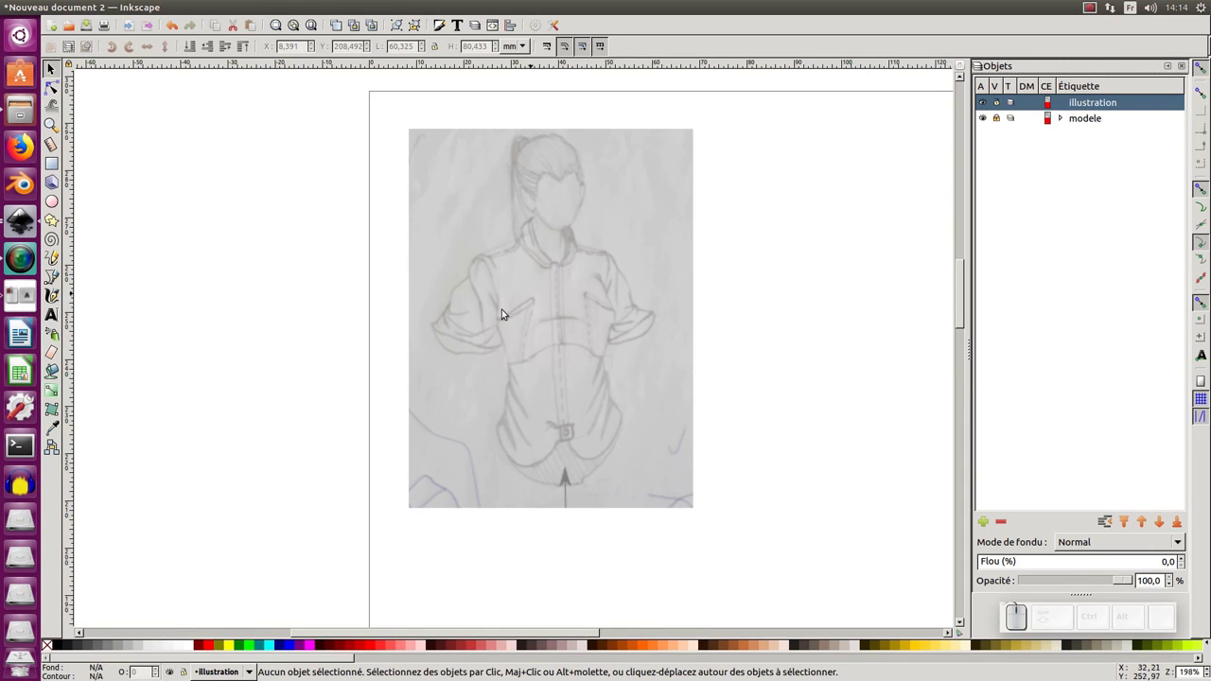
Zoom and pan around the shirt sketch to inspect it before tracing.
middle_click(495, 312)
middle_click(532, 294)
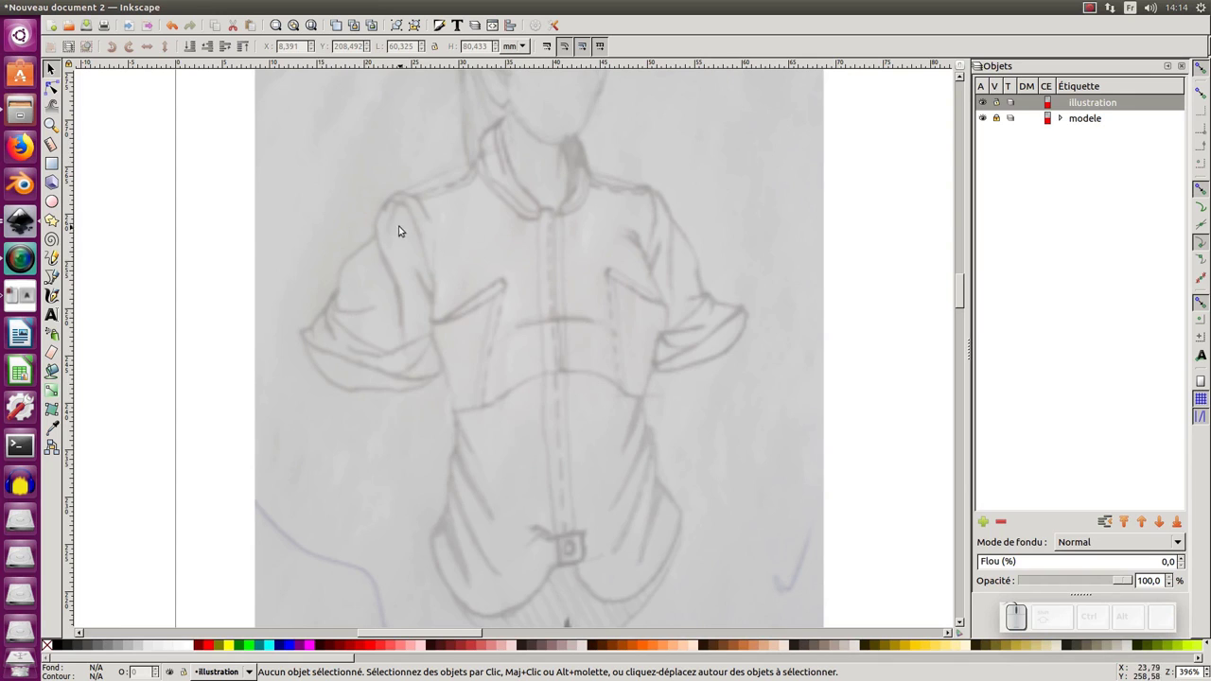
middle_click(487, 237)
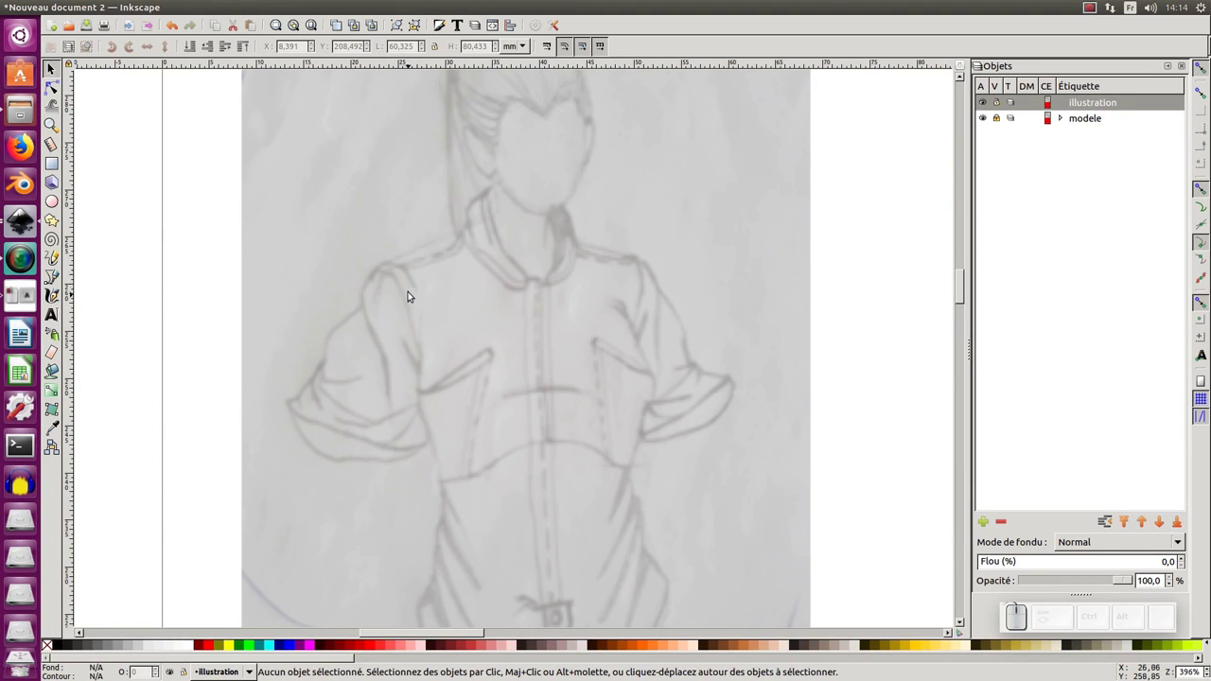
middle_click(447, 260)
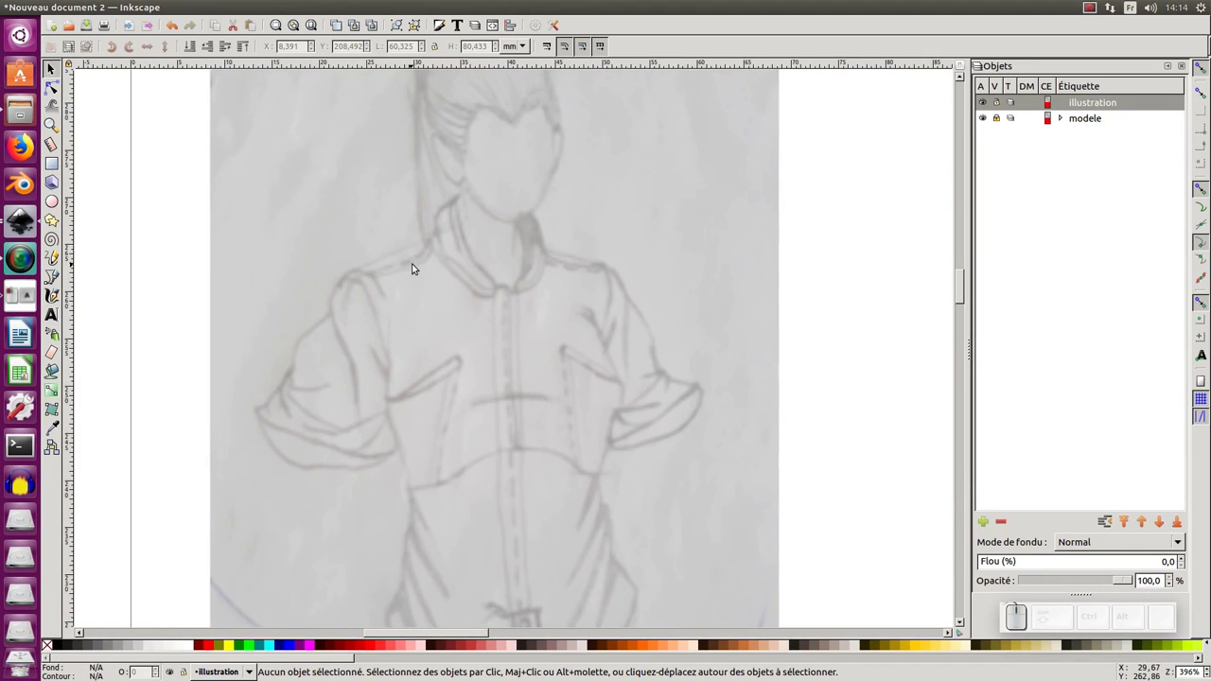
key(KP_Subtract)
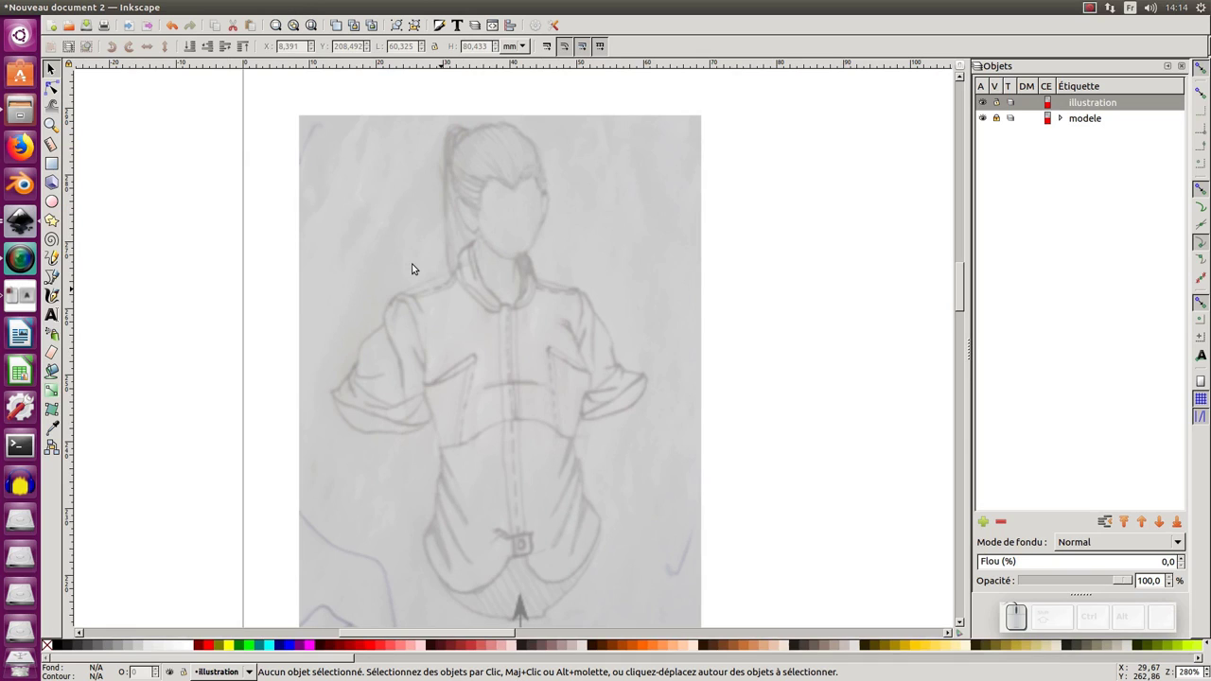
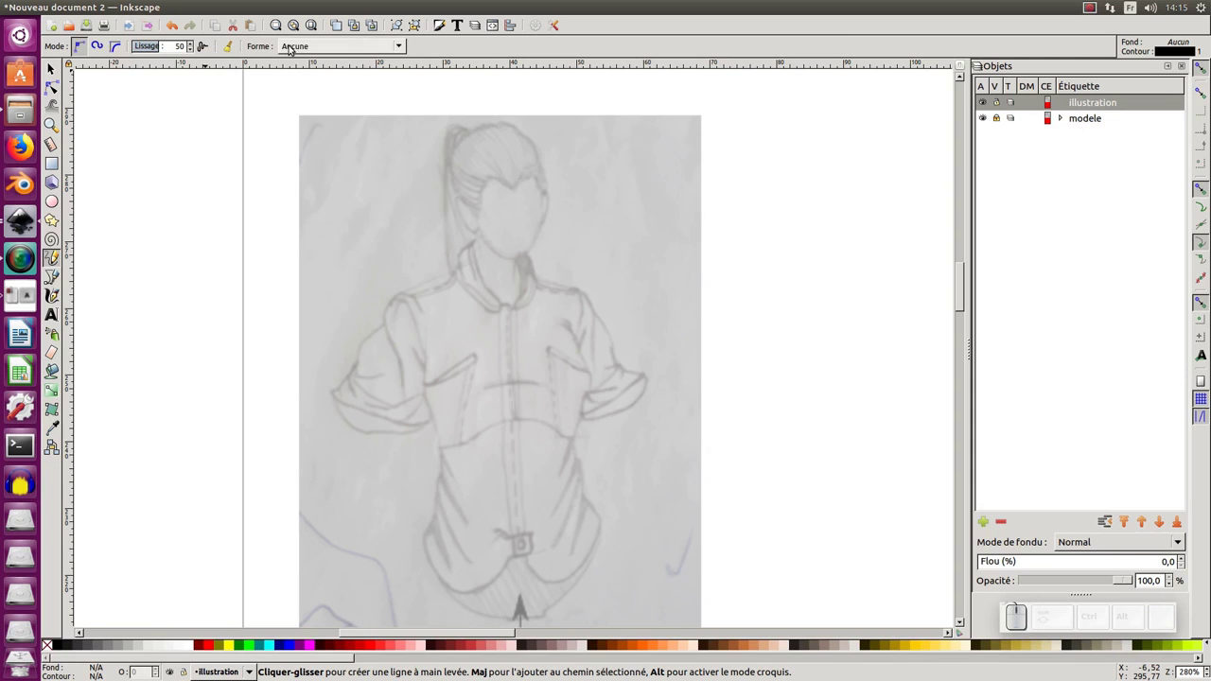
middle_click(400, 250)
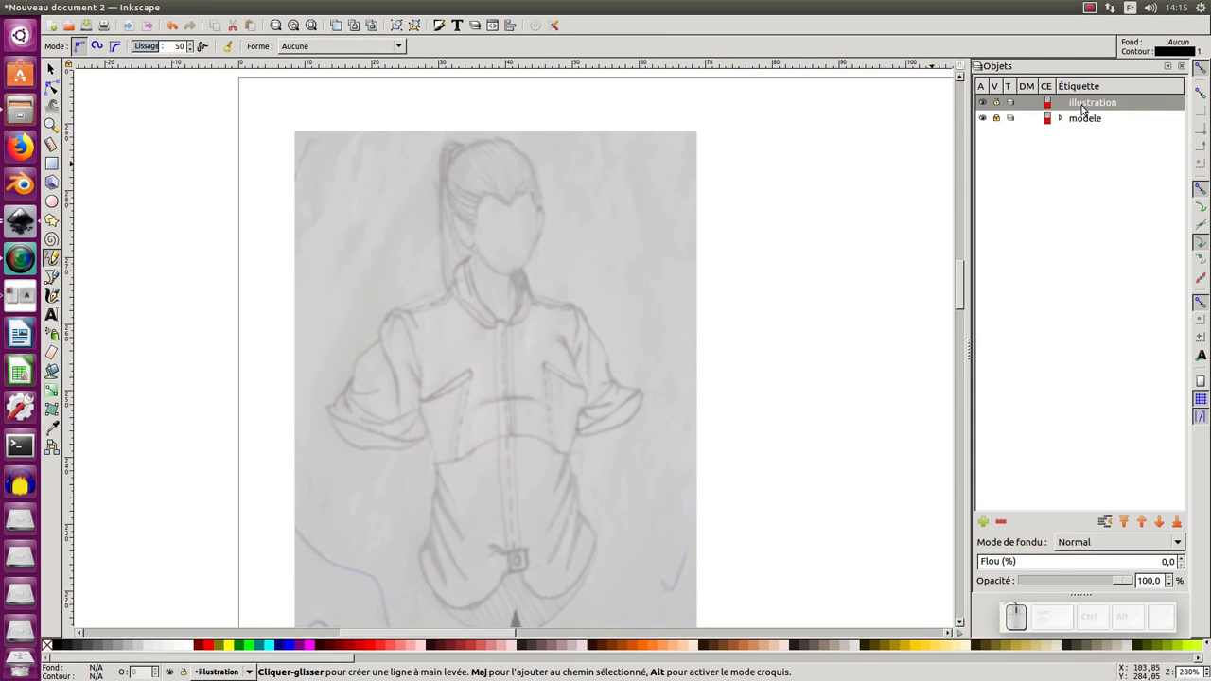
Make the illustration layer active and zoom in on the sketch's left shoulder.
click(1090, 121)
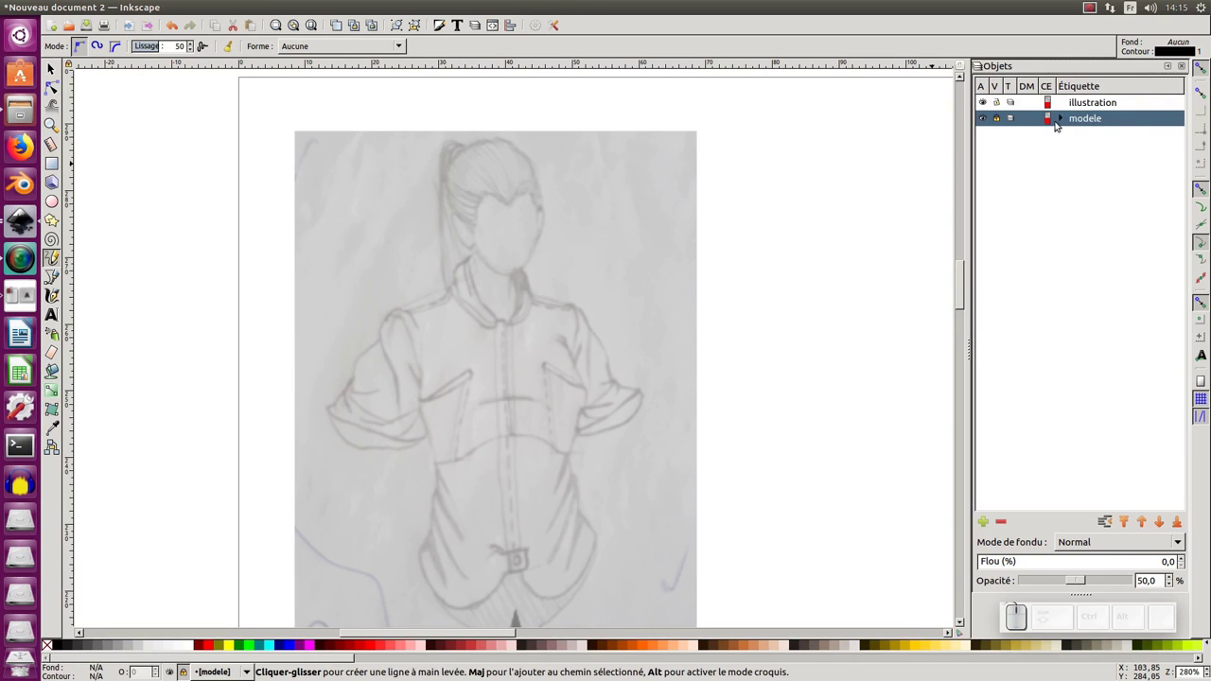
click(1109, 105)
drag(547, 406, 530, 350)
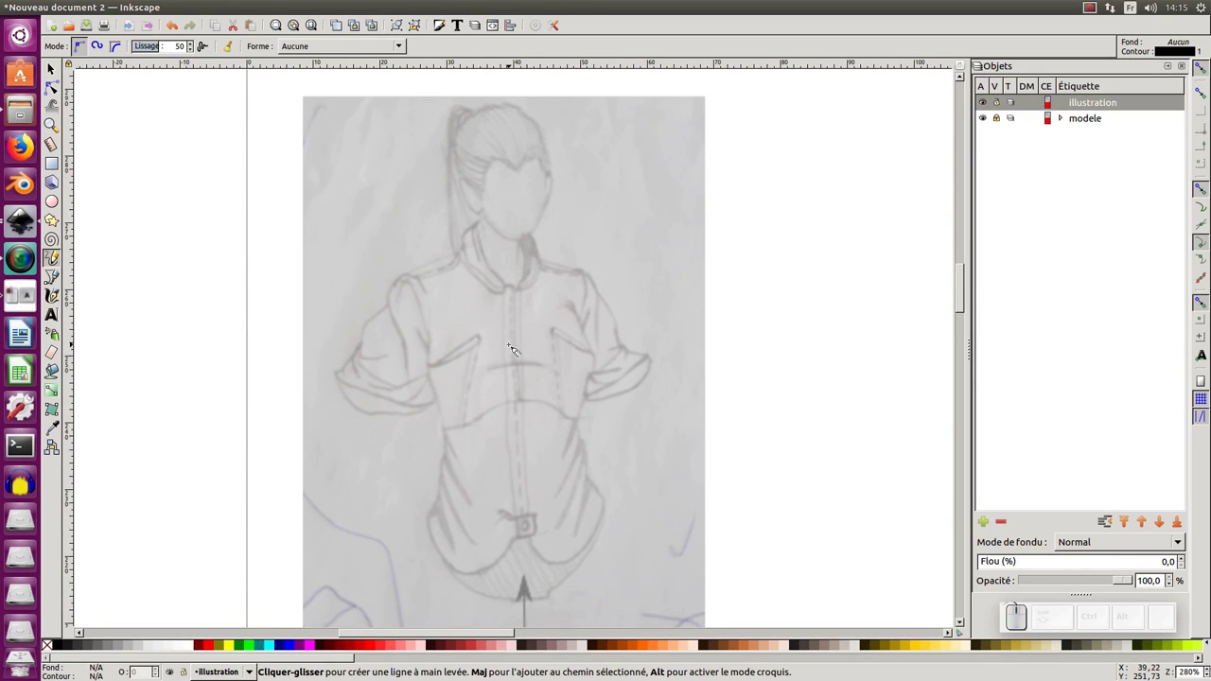
middle_click(513, 348)
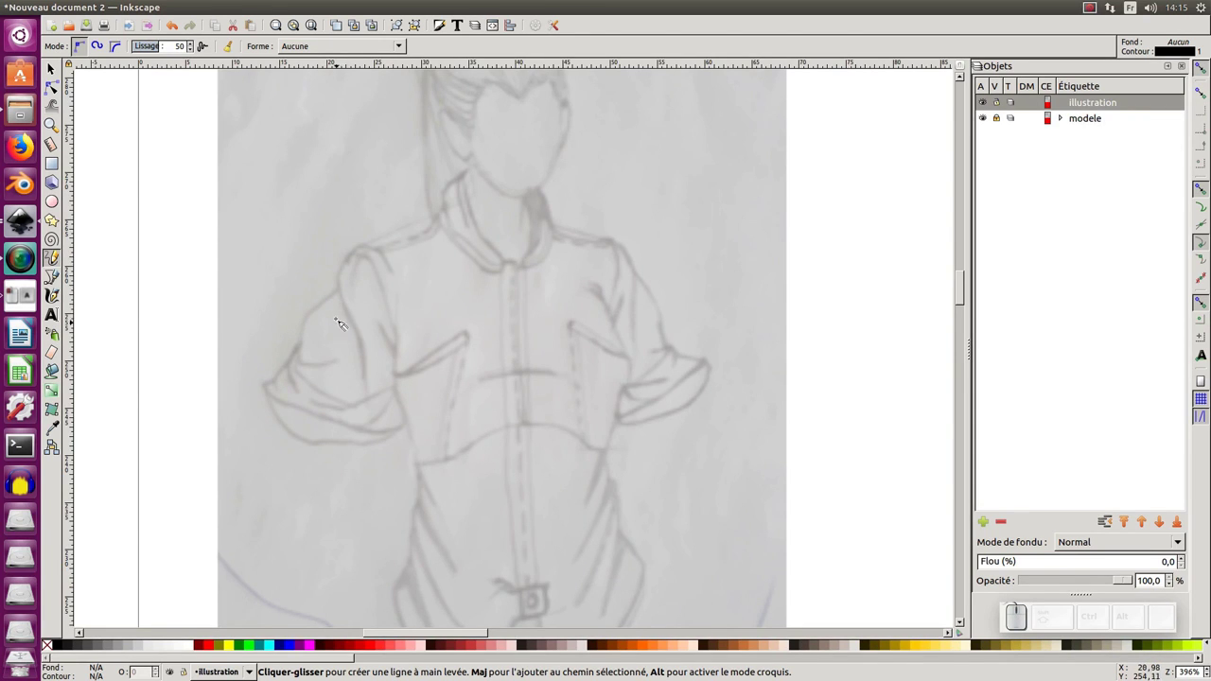
middle_click(338, 329)
Trace the top and left edge of the left sleeve freehand with a 0.5 stroke width.
drag(353, 190, 340, 262)
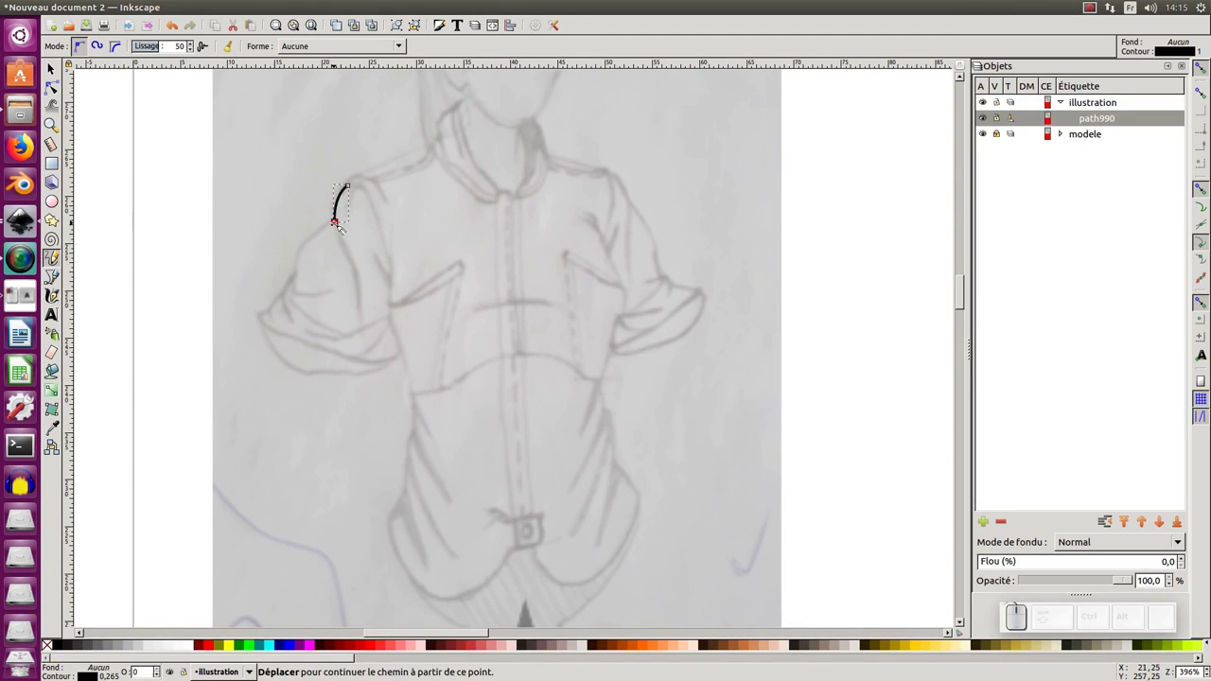
drag(339, 226, 311, 304)
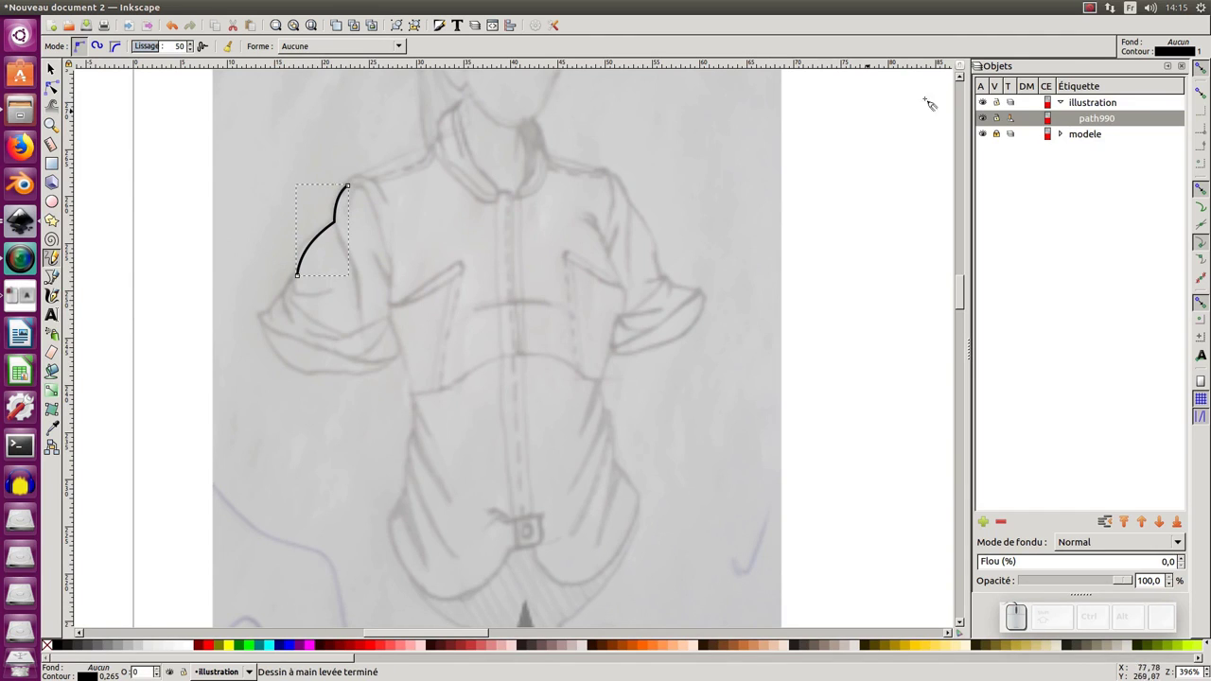
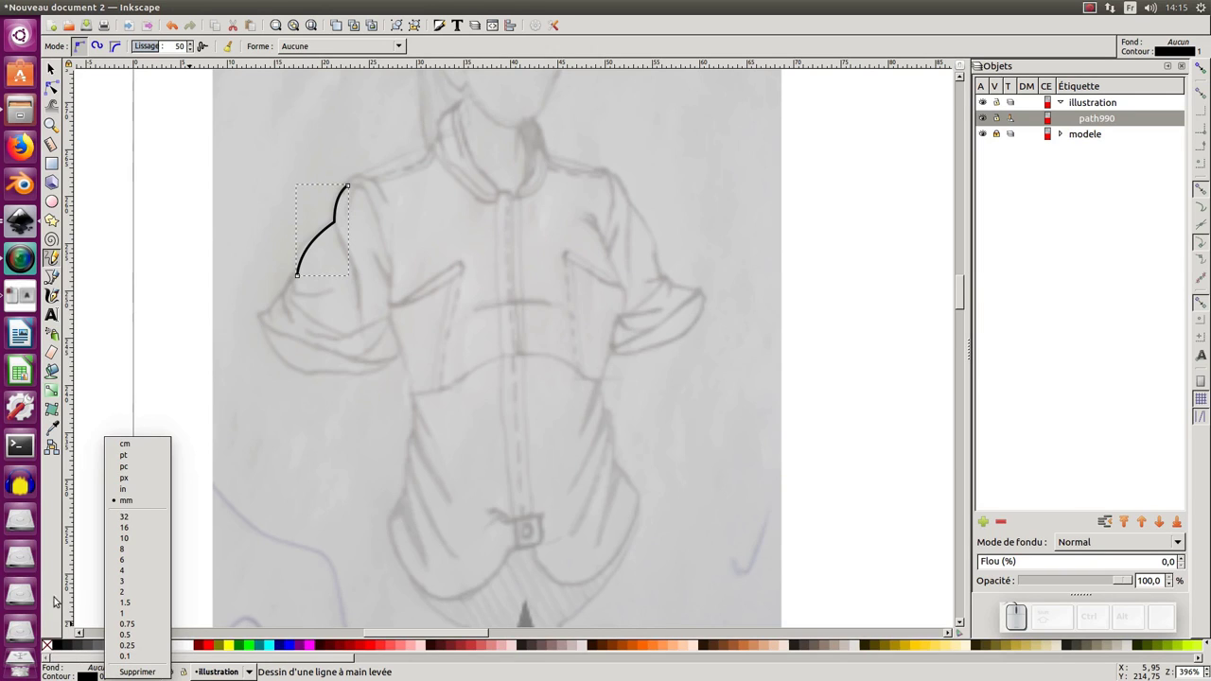
click(137, 477)
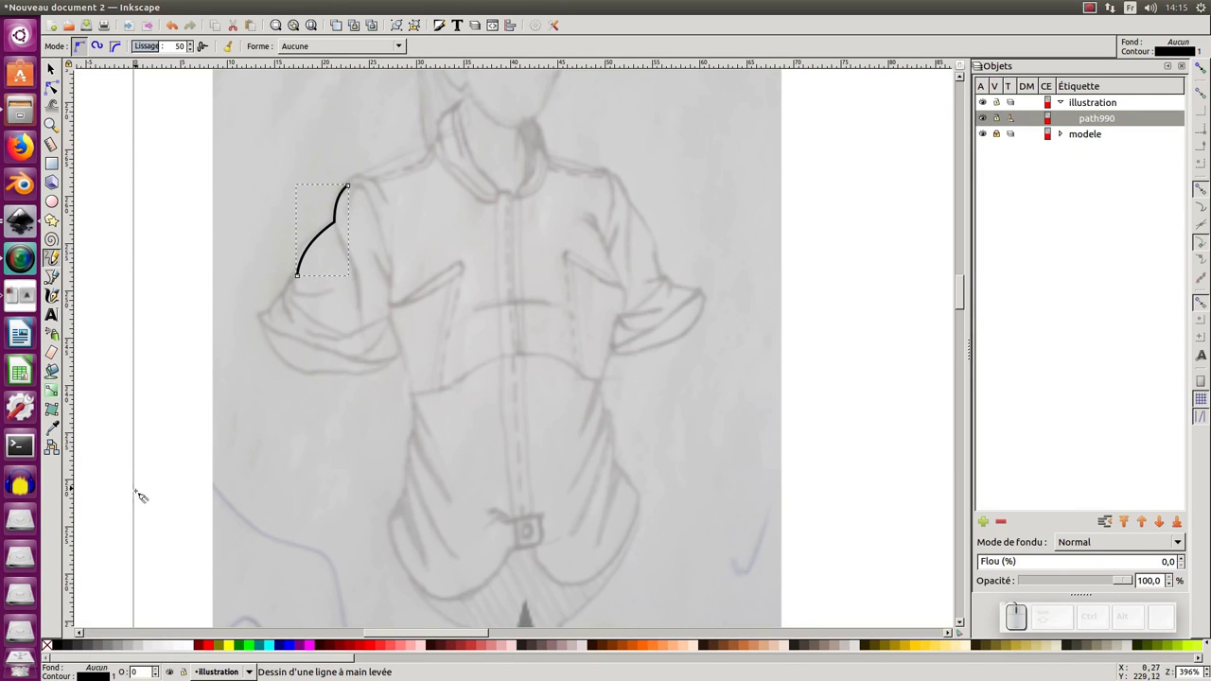
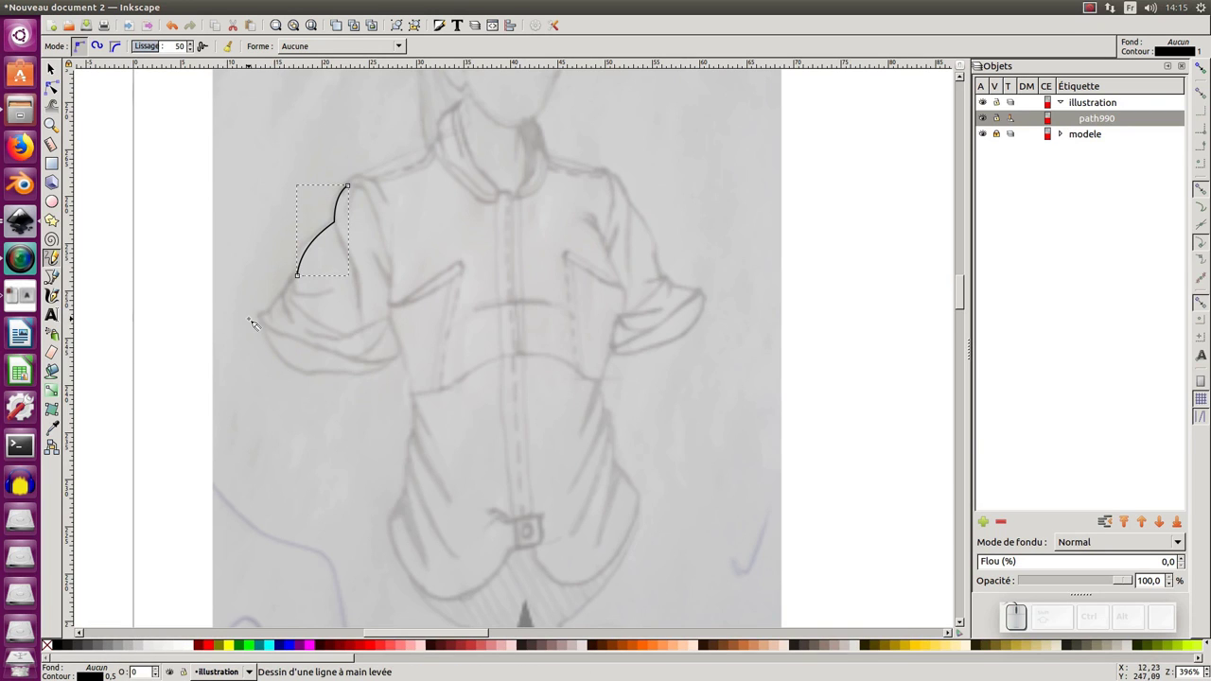
key(KP_Add)
middle_click(164, 436)
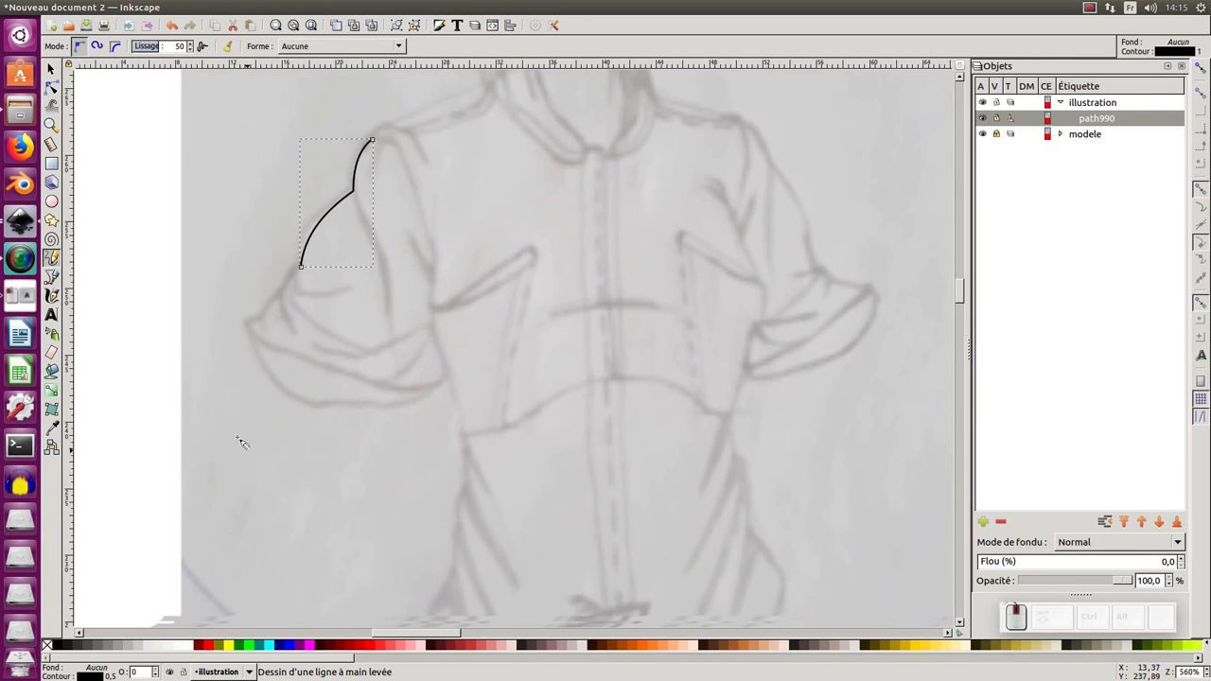
drag(306, 270, 286, 308)
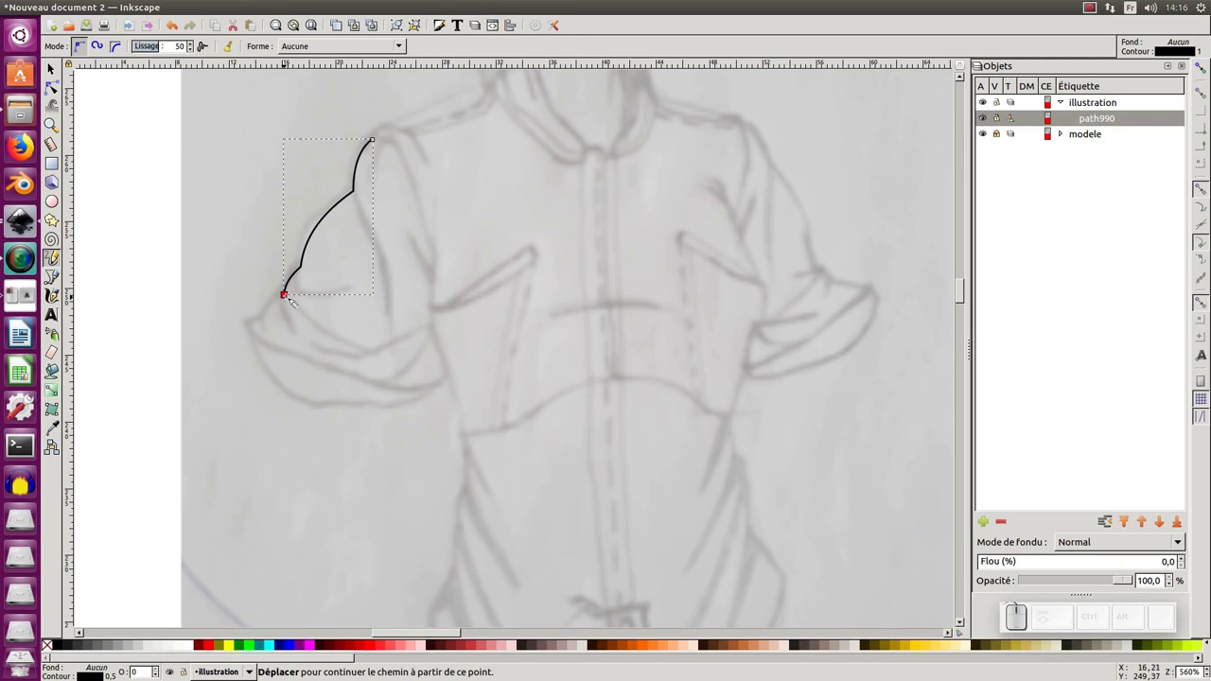
drag(291, 298, 272, 325)
click(267, 322)
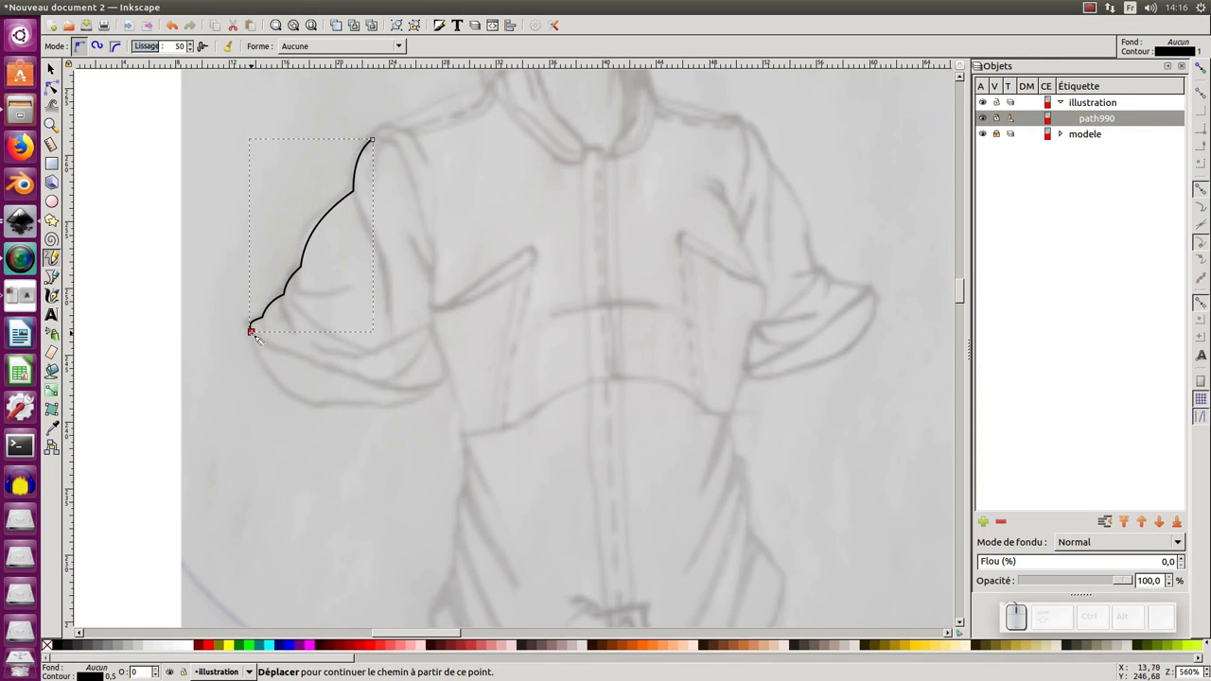
Trace the sleeve's lower curve and right side to close the outline, starting the long fold.
drag(255, 337, 409, 347)
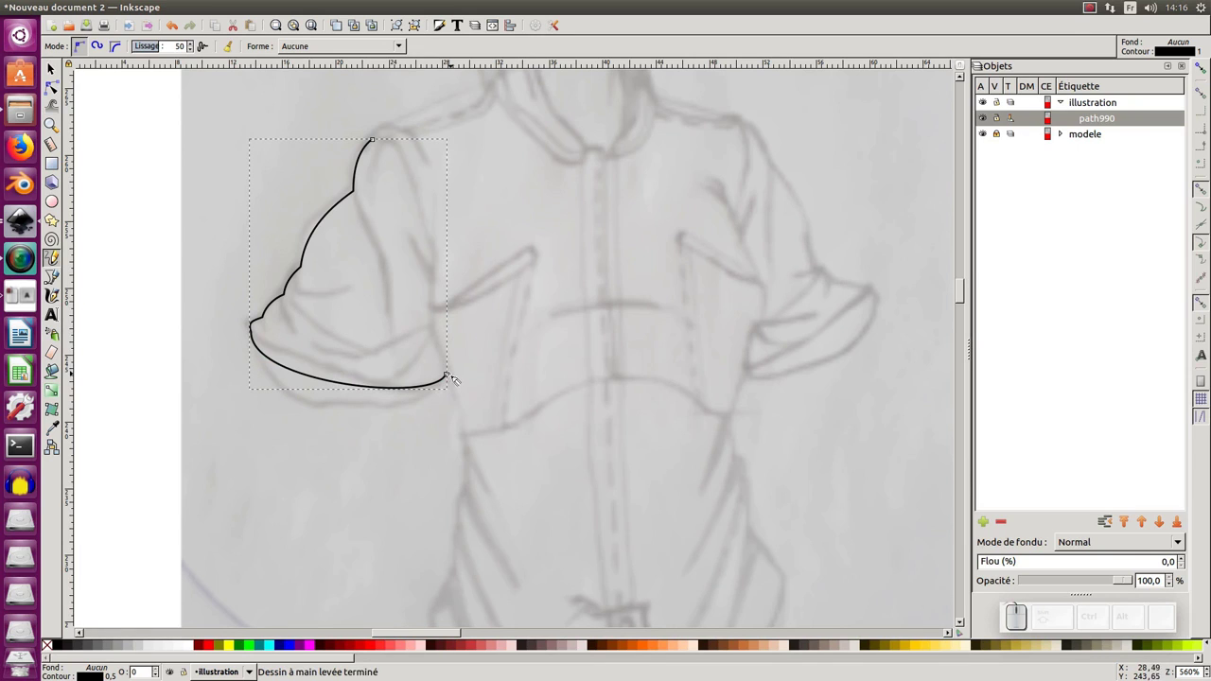
drag(450, 378, 446, 335)
click(442, 336)
click(438, 323)
click(437, 277)
drag(376, 142, 419, 272)
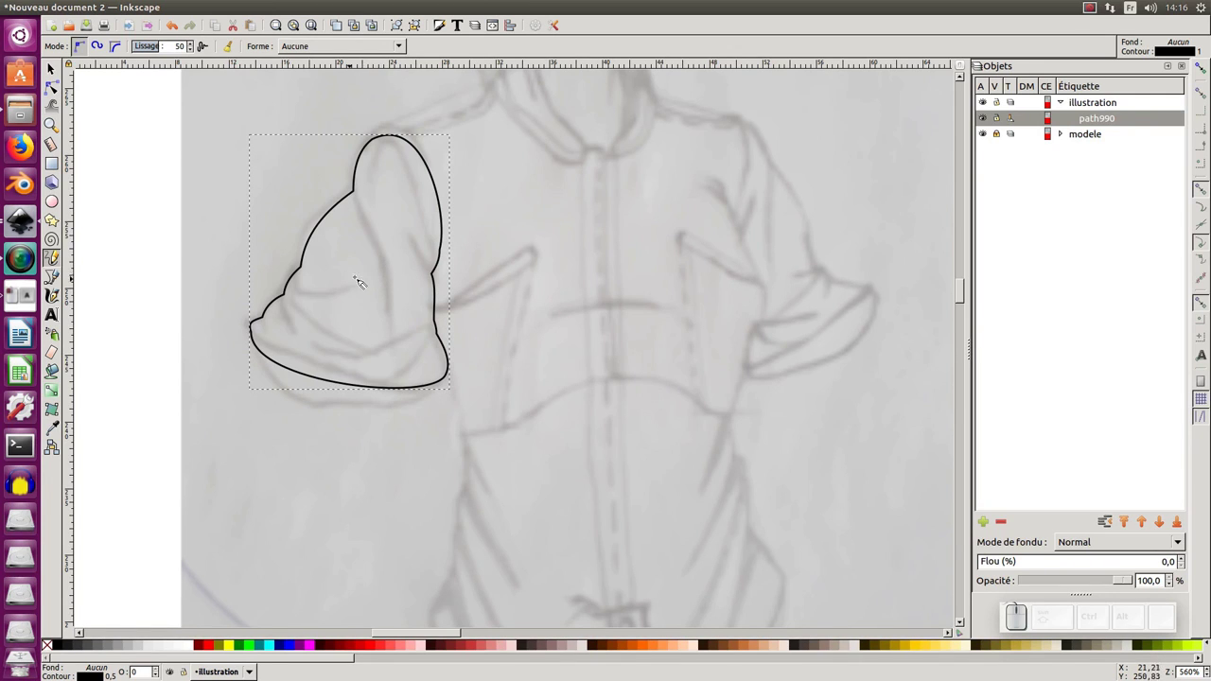
drag(359, 199, 393, 281)
Draw the central fold, side folds and curved cuff folds inside the sleeve on the same path.
click(390, 267)
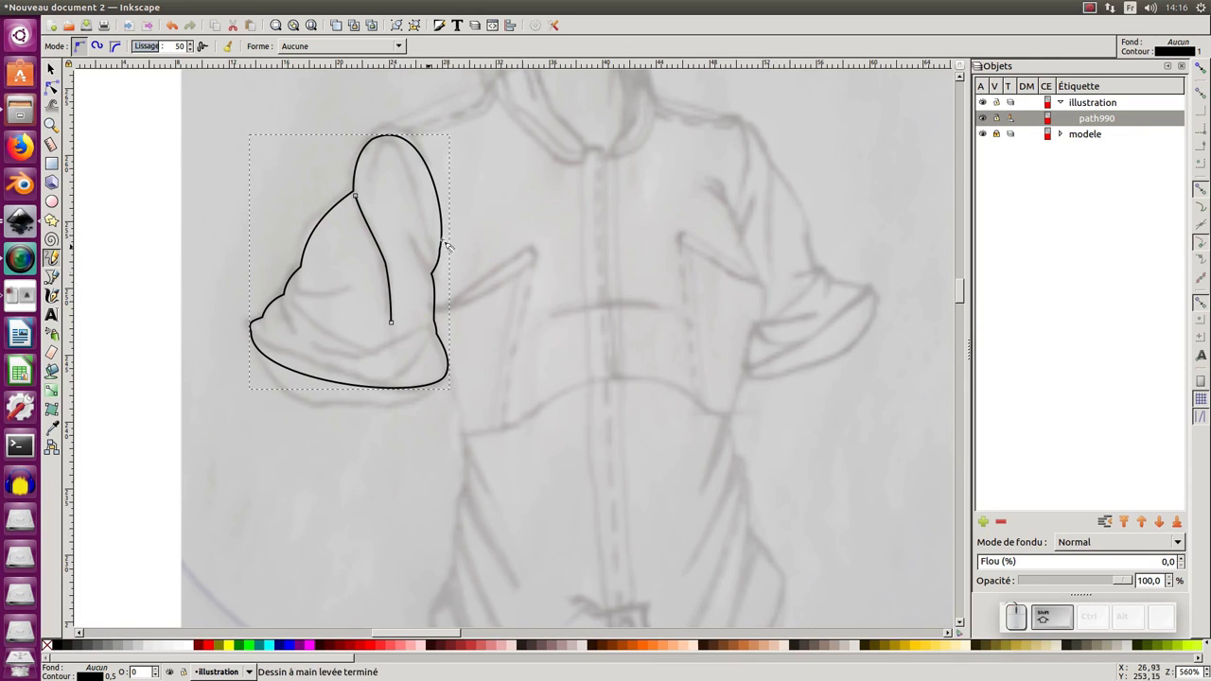
click(411, 241)
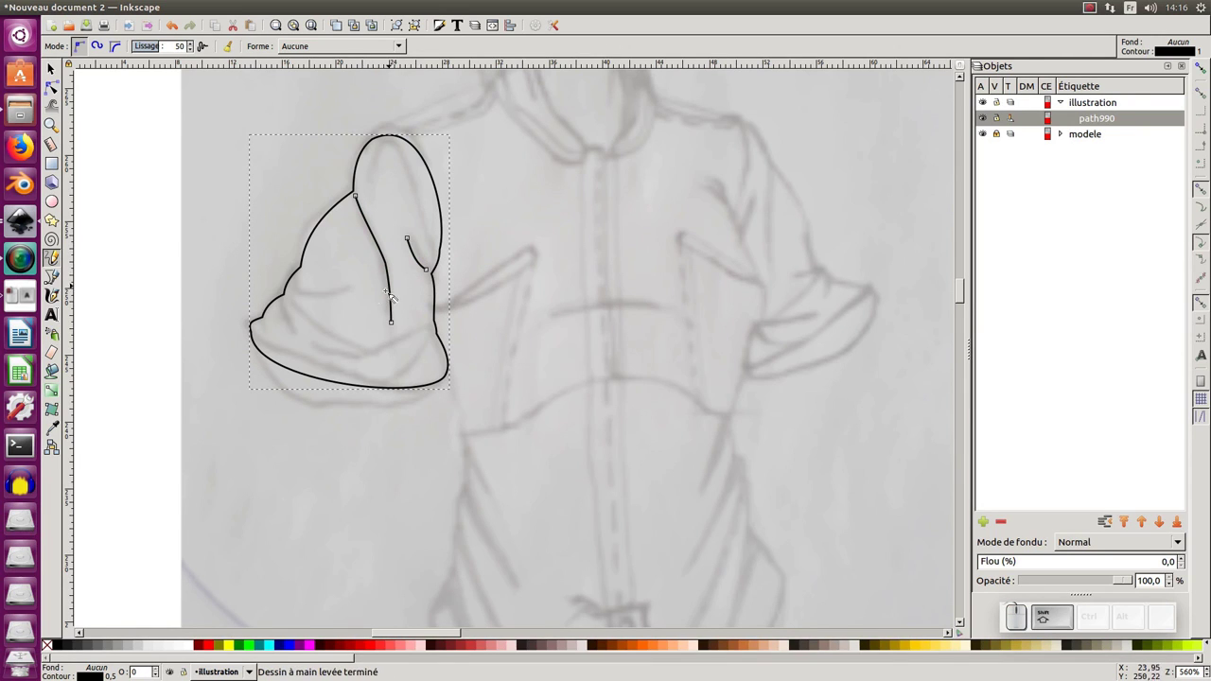
click(306, 274)
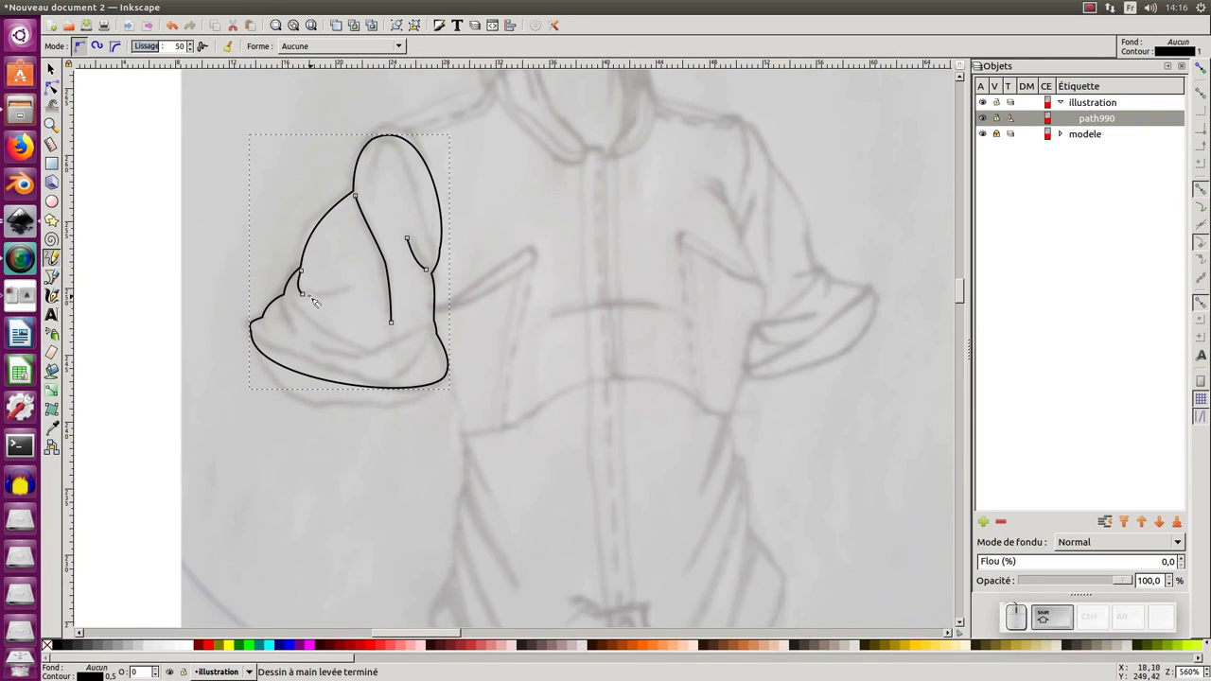
click(308, 297)
drag(294, 304, 307, 341)
click(287, 301)
click(270, 325)
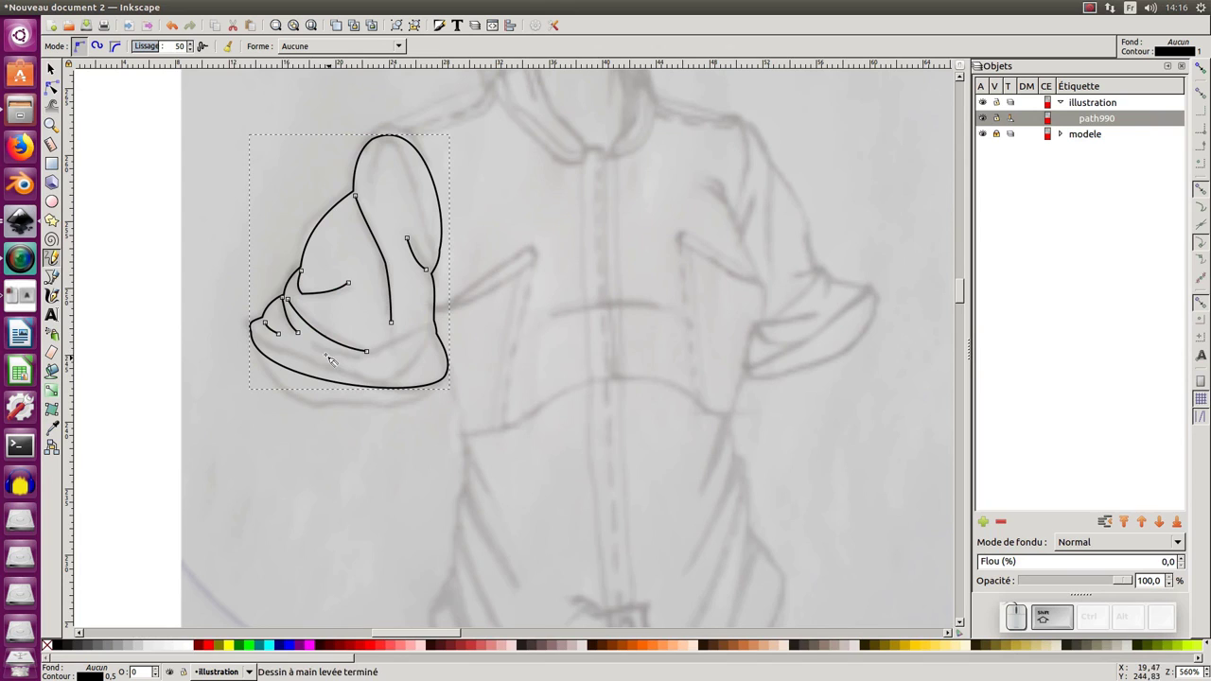
click(318, 349)
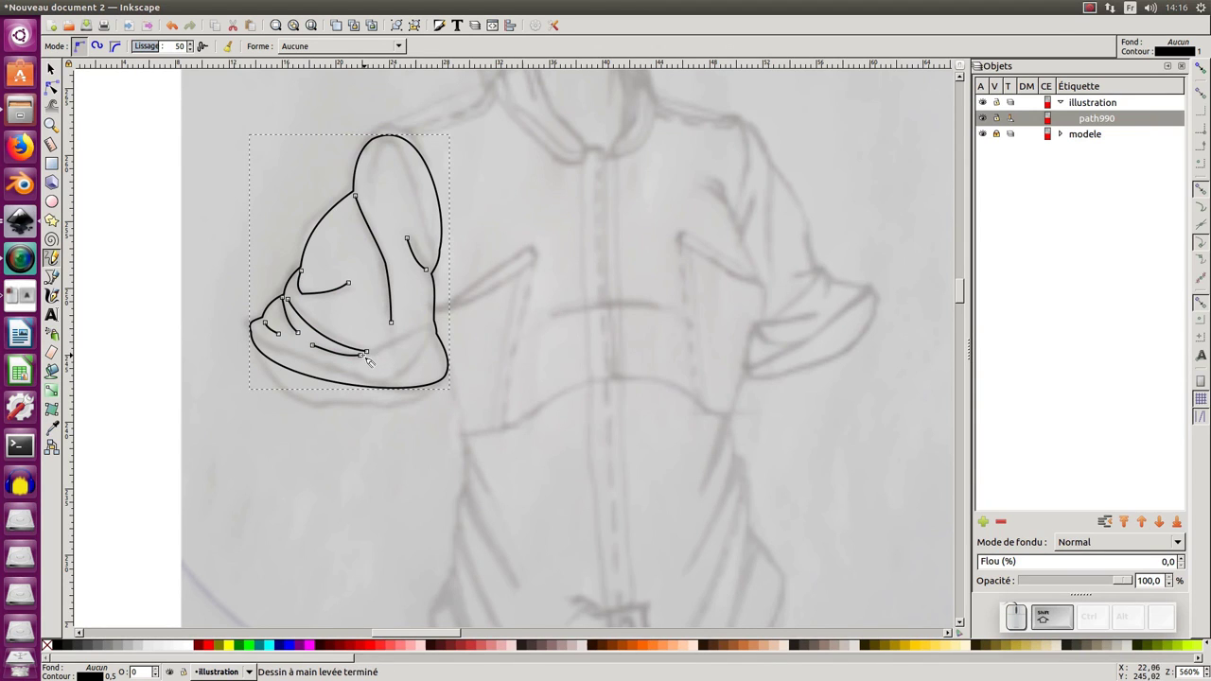
drag(365, 359, 405, 375)
drag(377, 375, 434, 383)
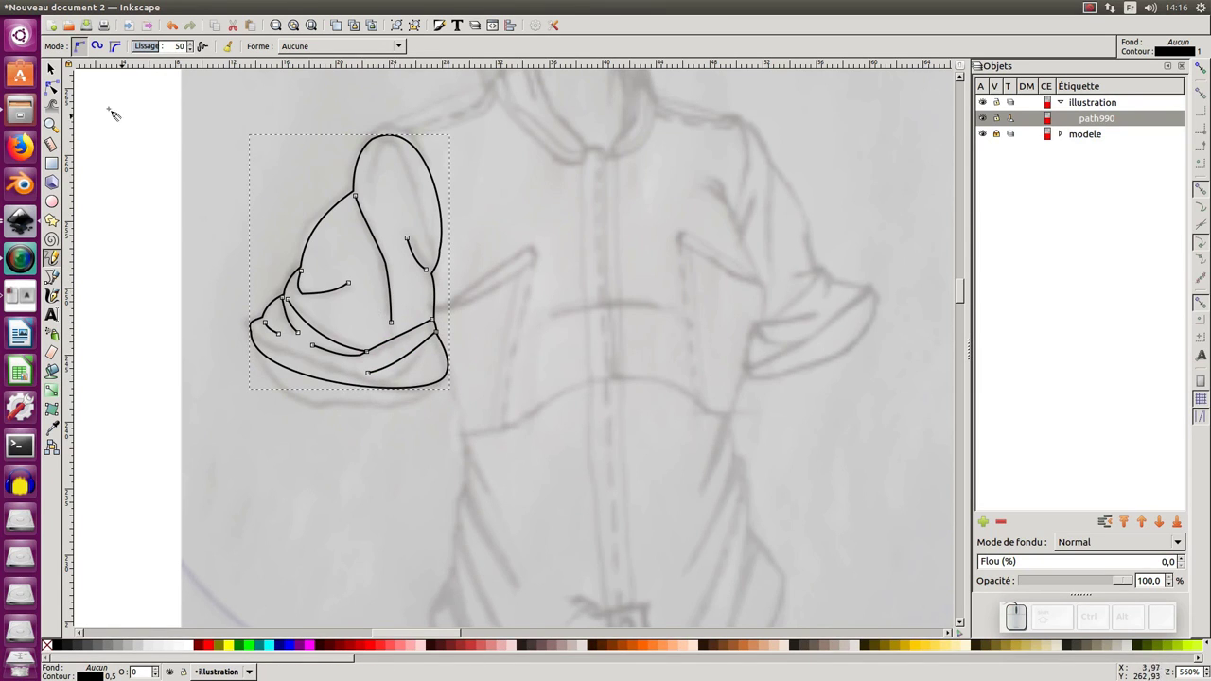
Edit nodes at the long fold's top and the cuff's left tip so the folds meet the outline smoothly.
click(56, 98)
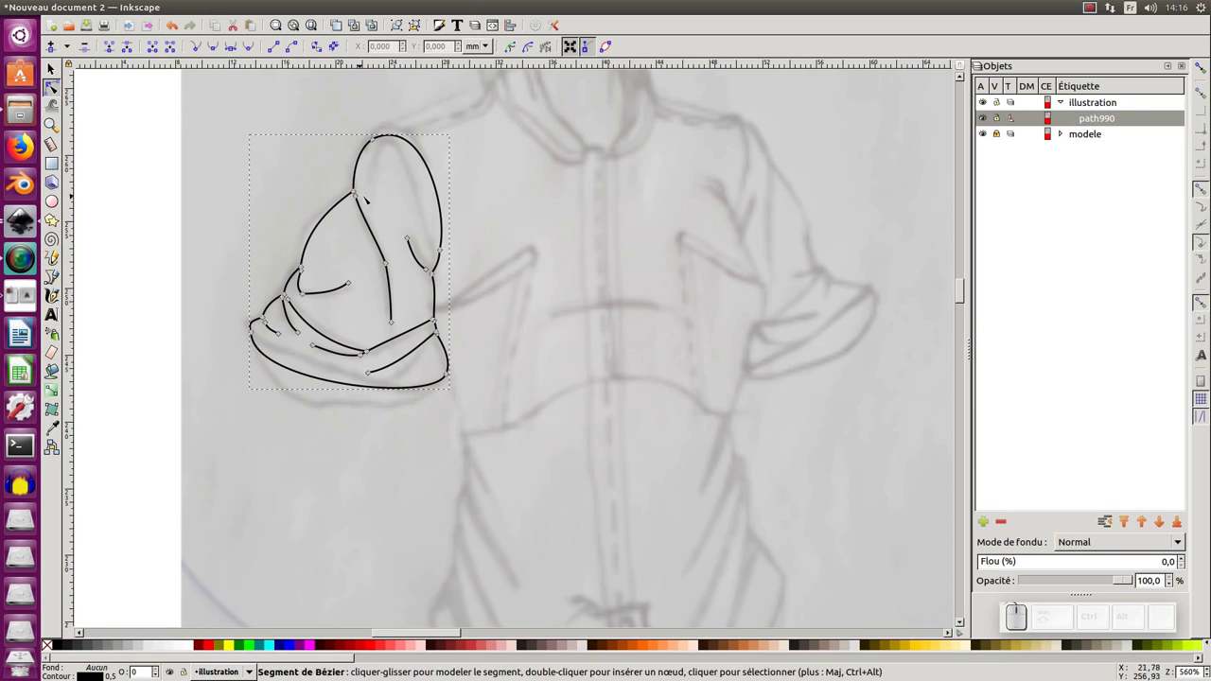
click(376, 180)
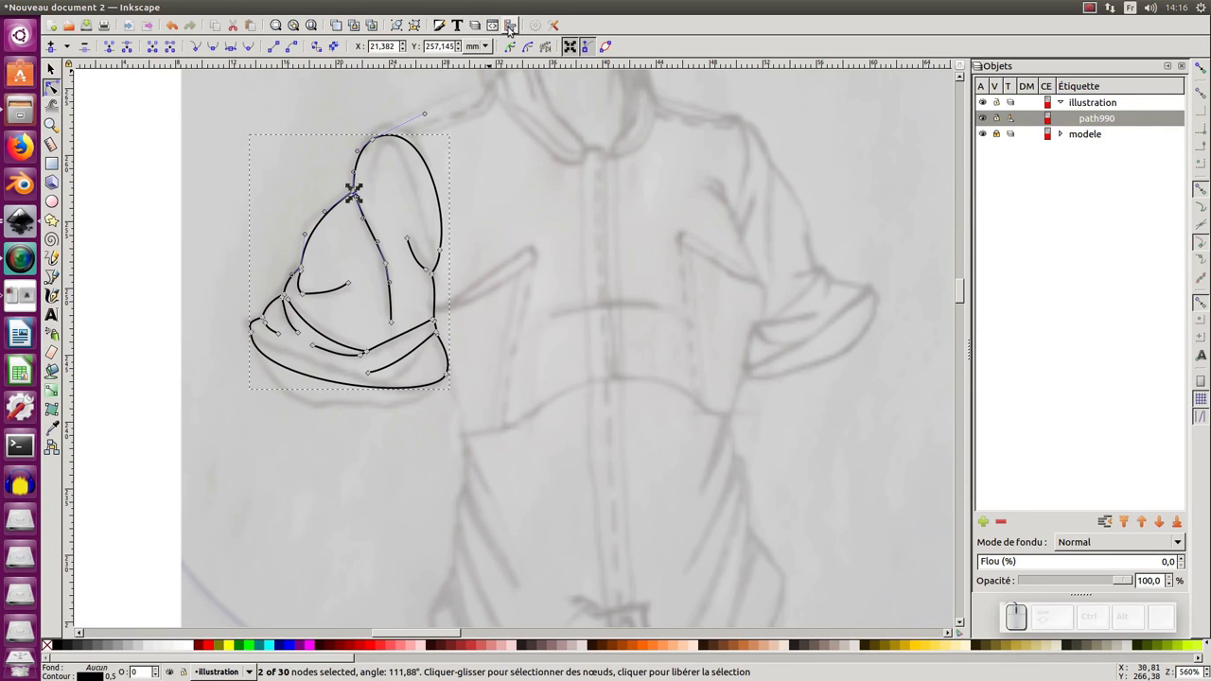
click(511, 29)
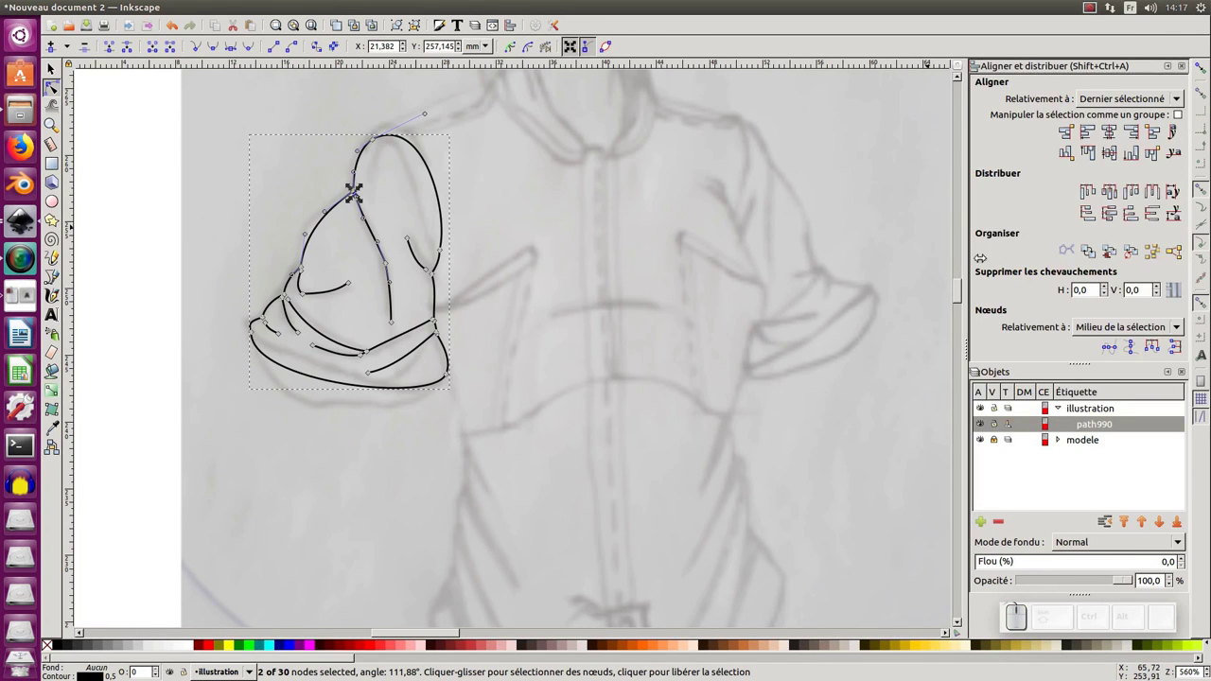
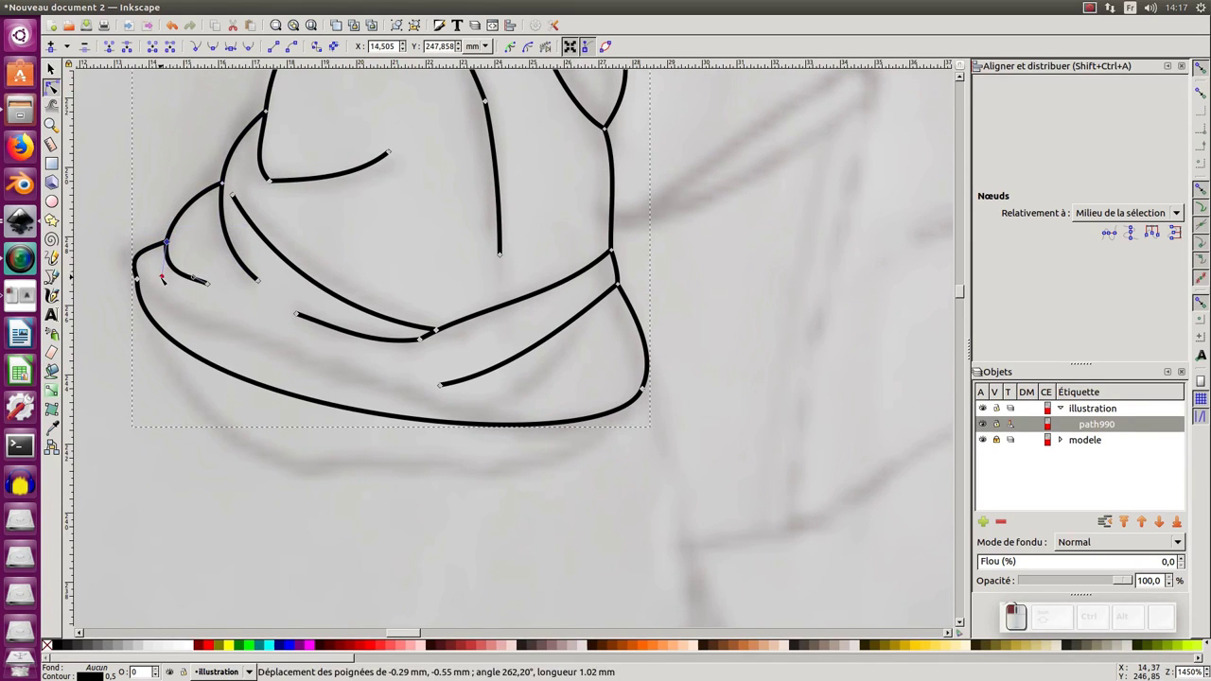
click(185, 234)
click(167, 278)
click(196, 279)
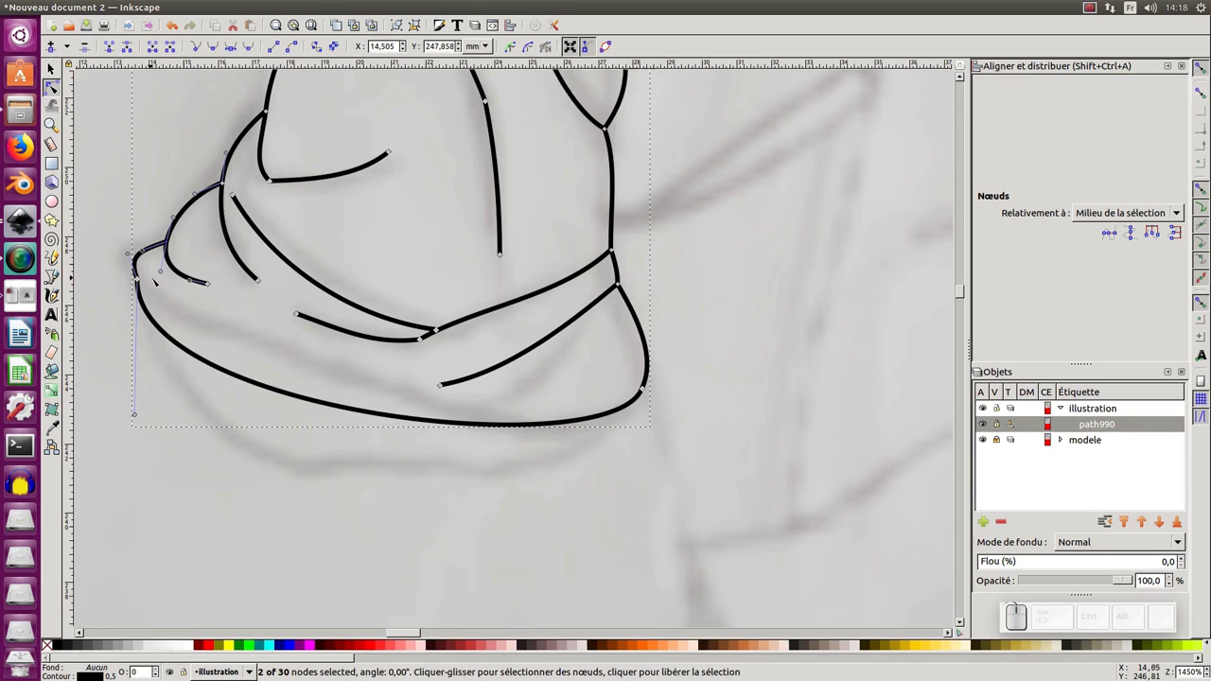
click(126, 280)
click(214, 50)
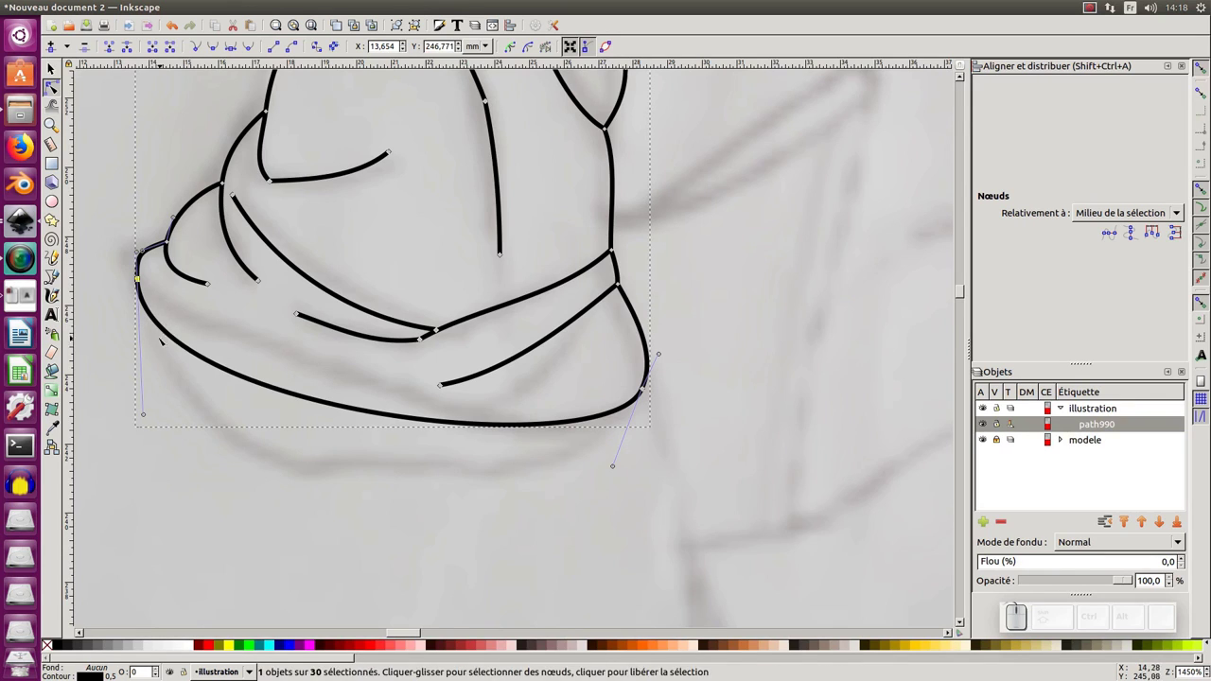
key(ctrl+z)
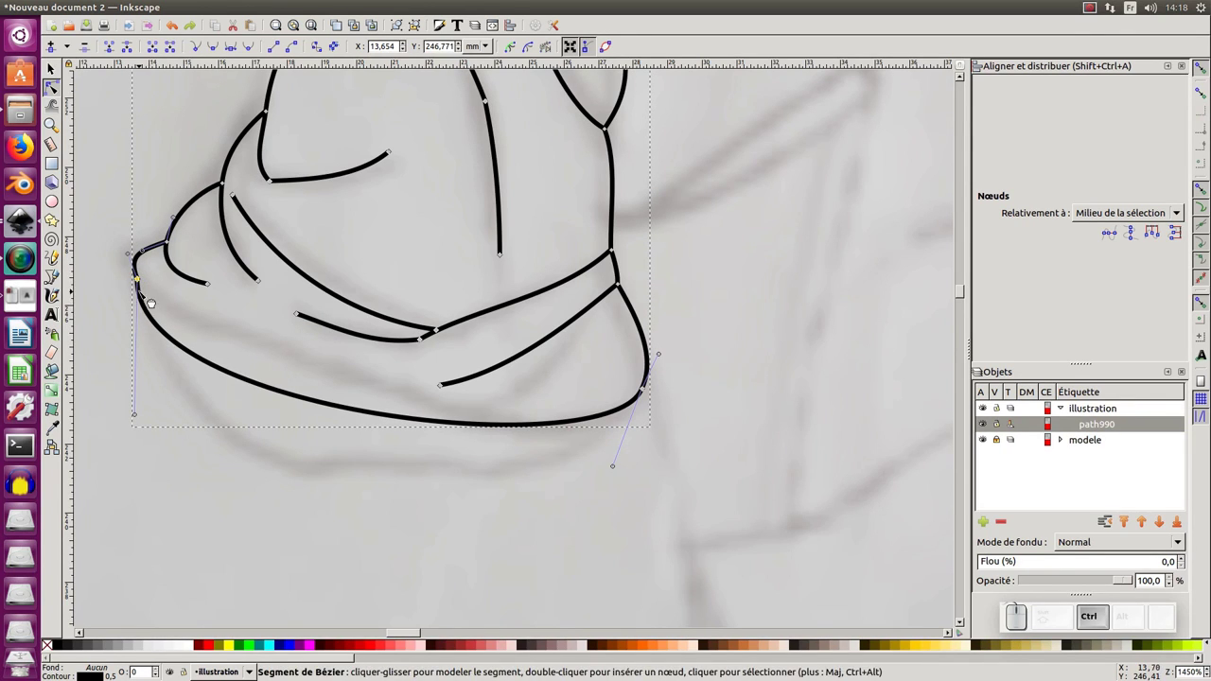
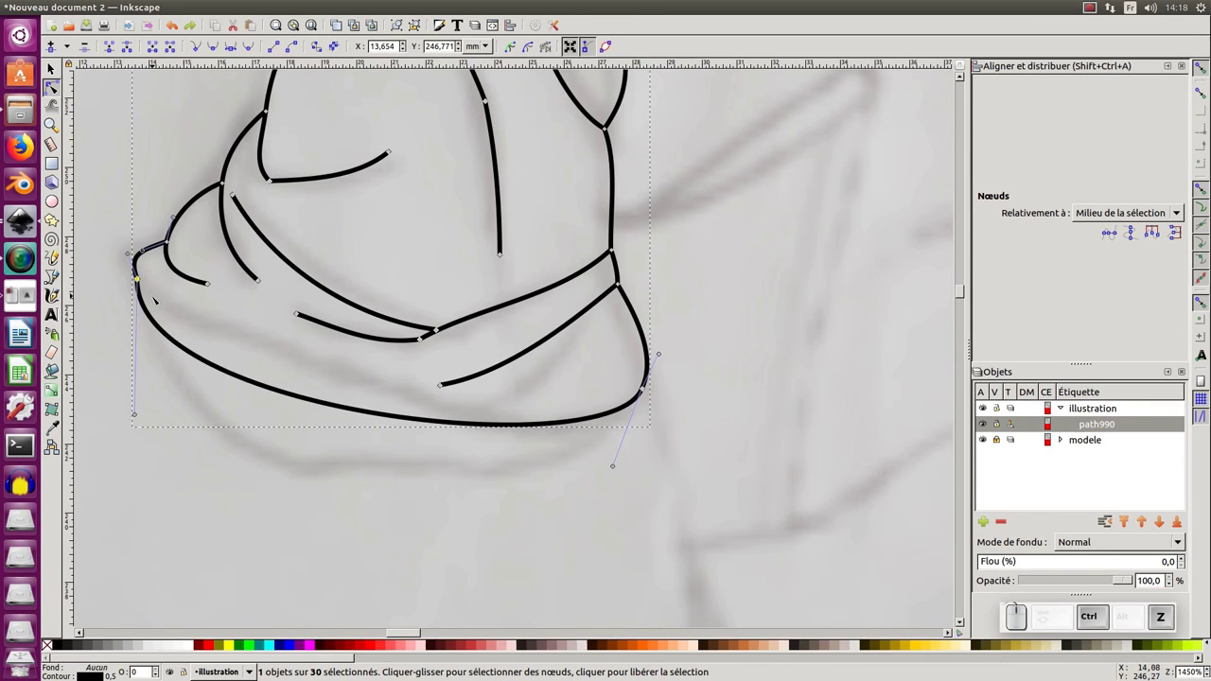
Bring up the save dialog to store the sleeve drawing as an Inkscape SVG on the desktop.
key(ctrl+shift+z)
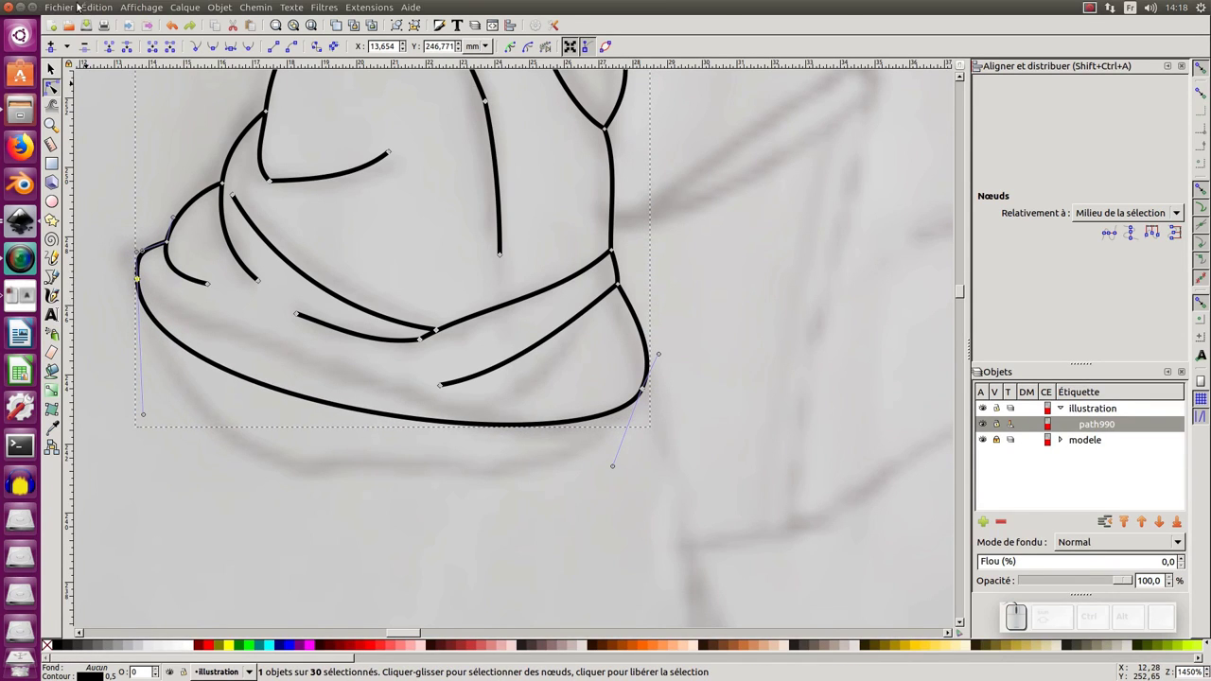
click(70, 8)
click(115, 113)
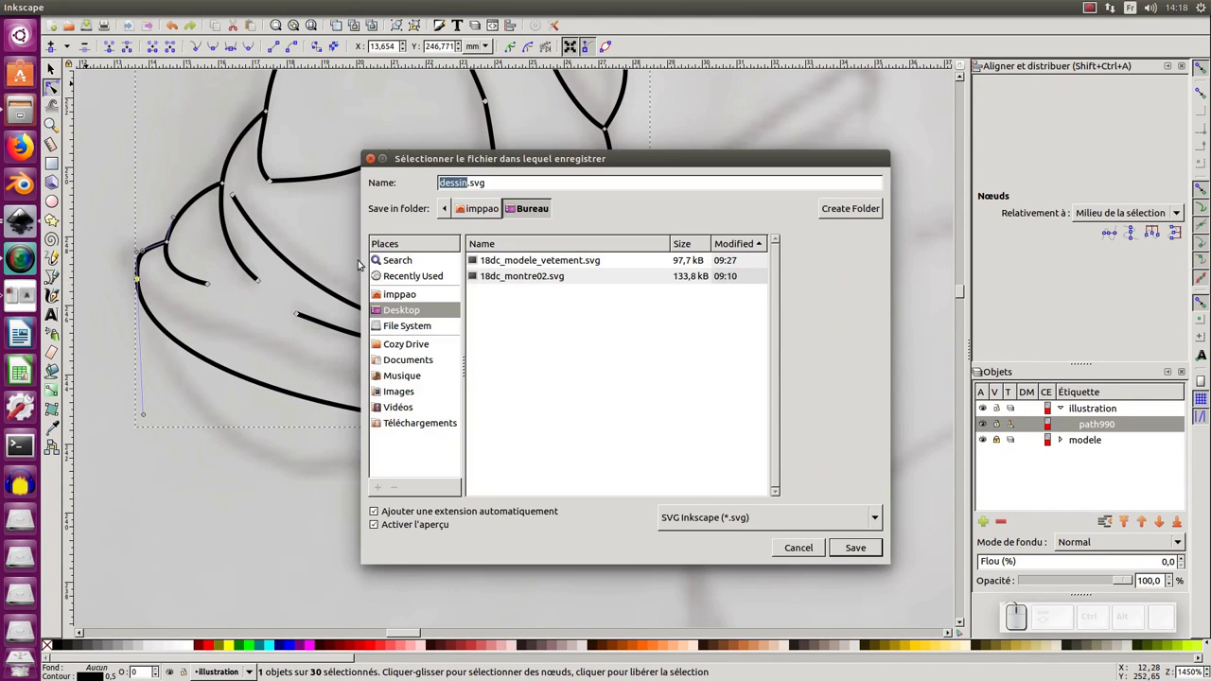
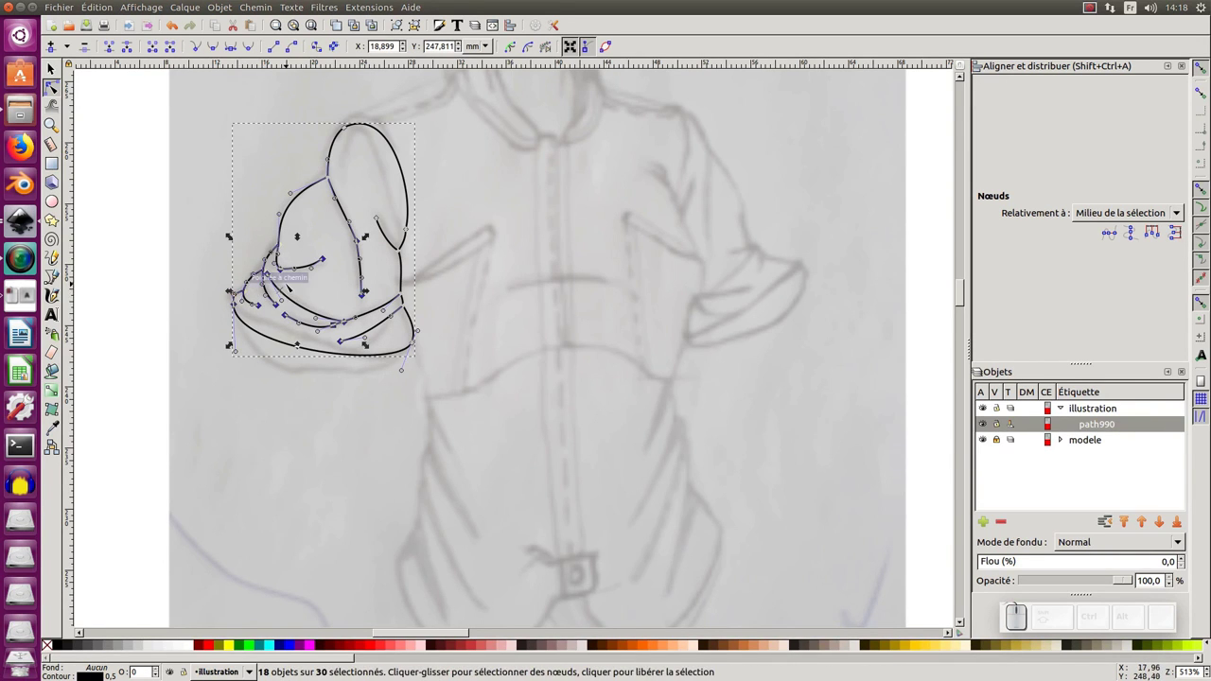
Pull the sleeve's top curve upward so it fits the sketched shoulder.
key(KP_Add)
middle_click(307, 282)
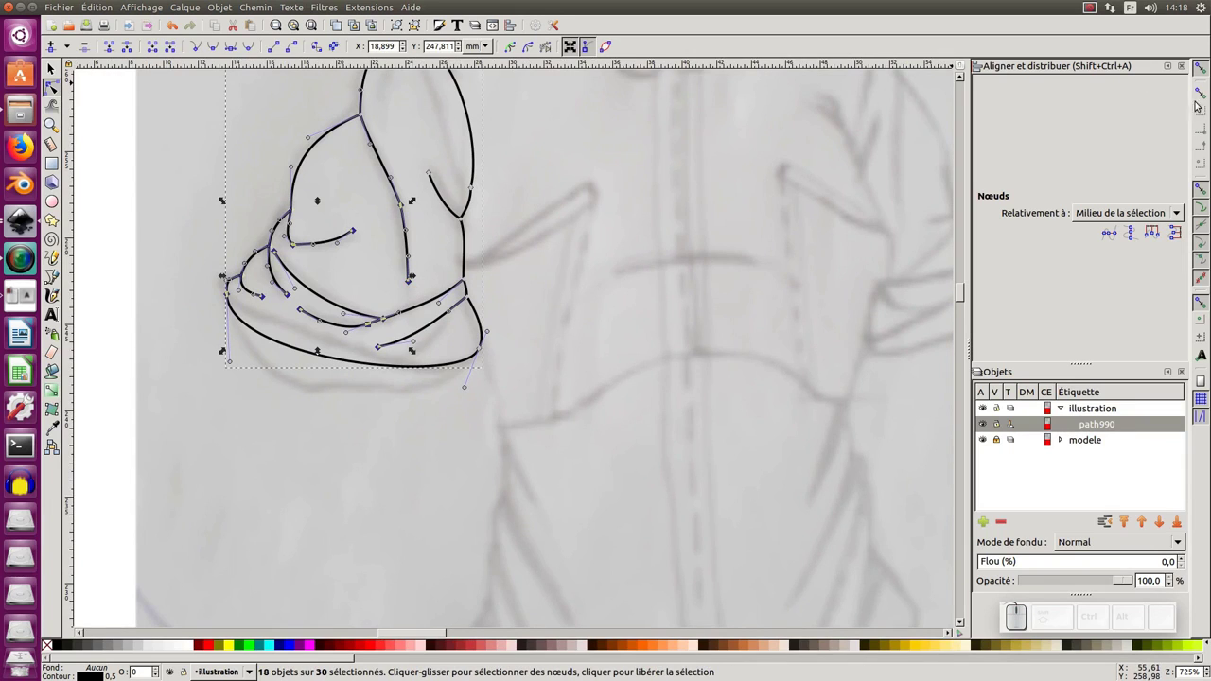
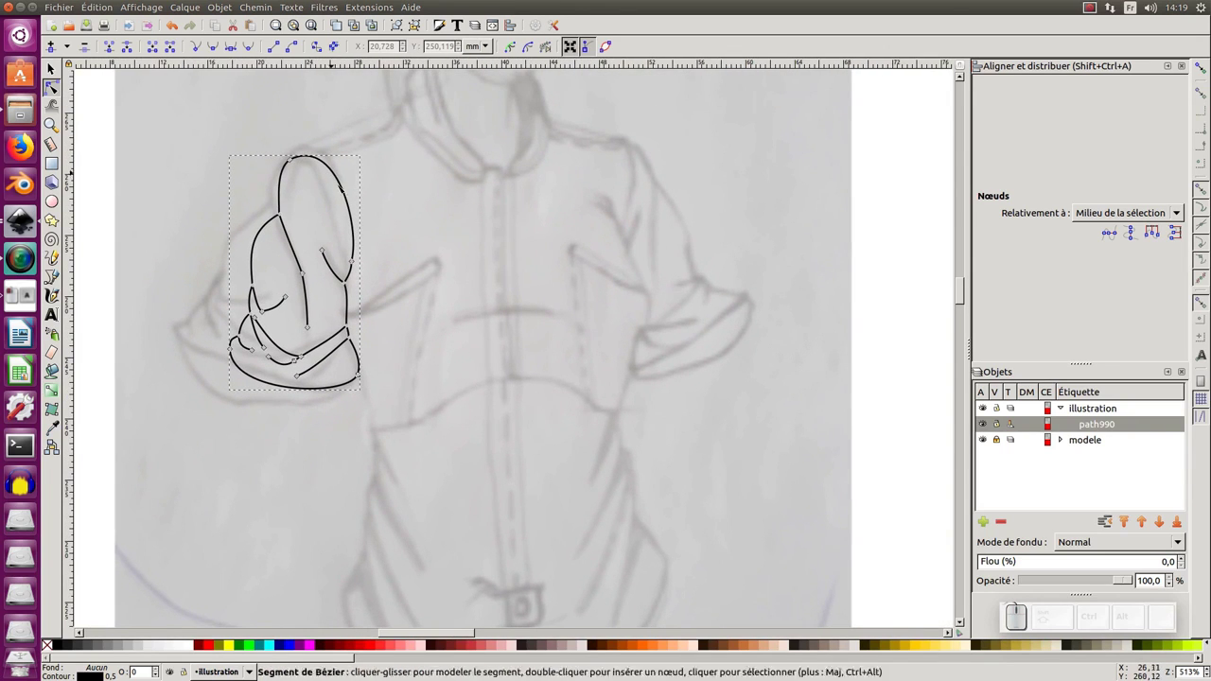
drag(295, 160, 354, 268)
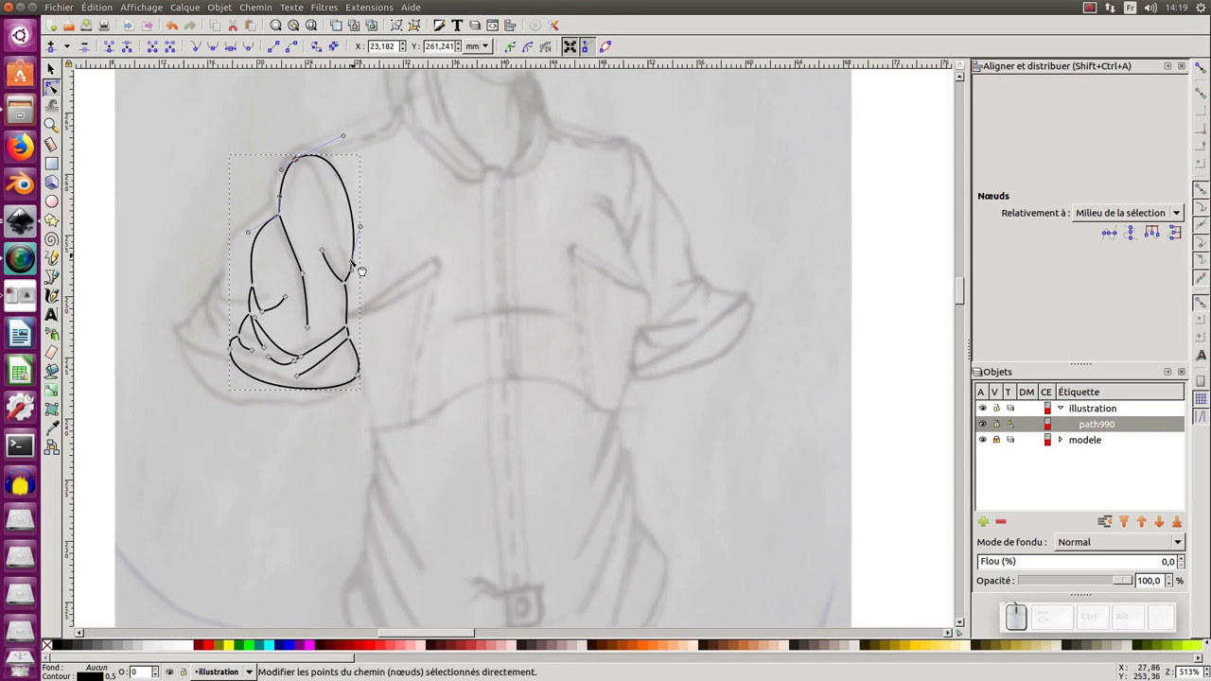
click(354, 261)
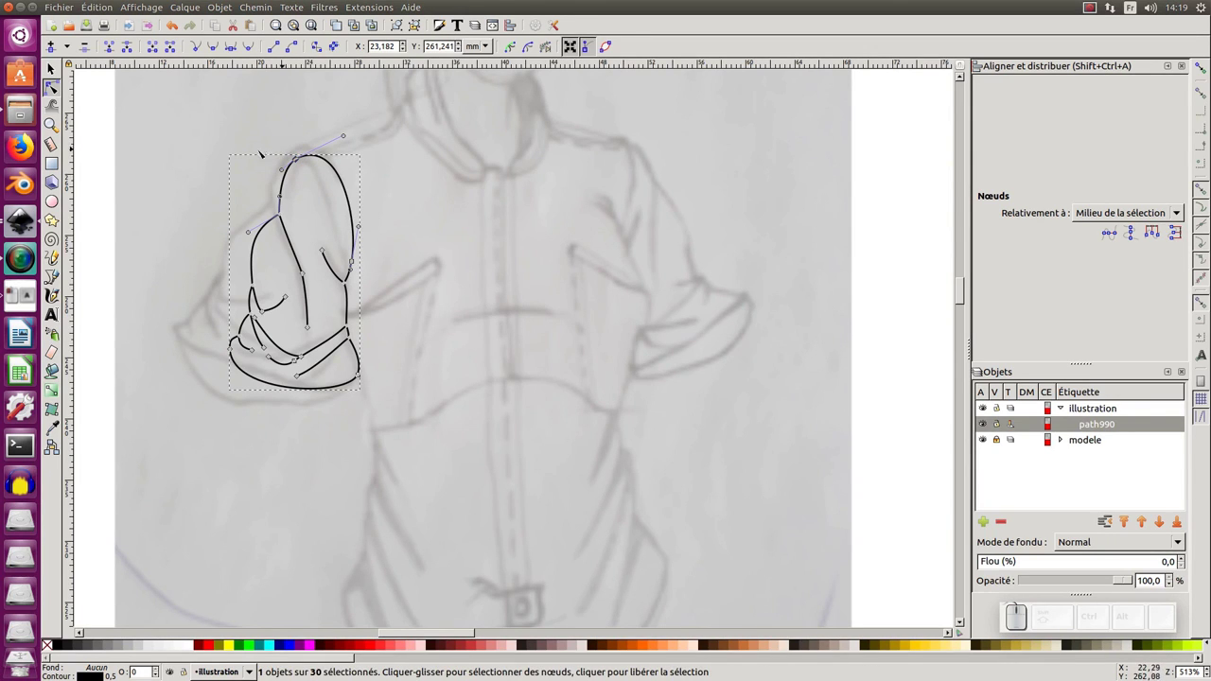
Fill the sleeve from the palette and reverse the path (Chemin > Inverser) so the fill has no gap.
click(255, 644)
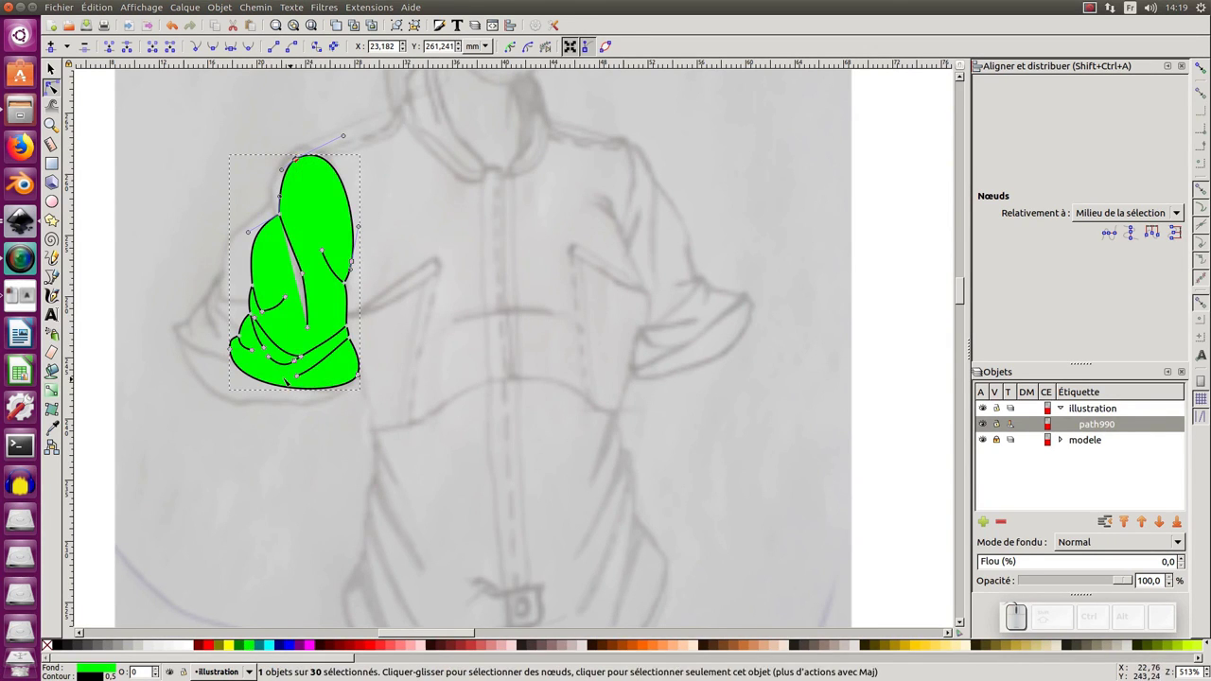
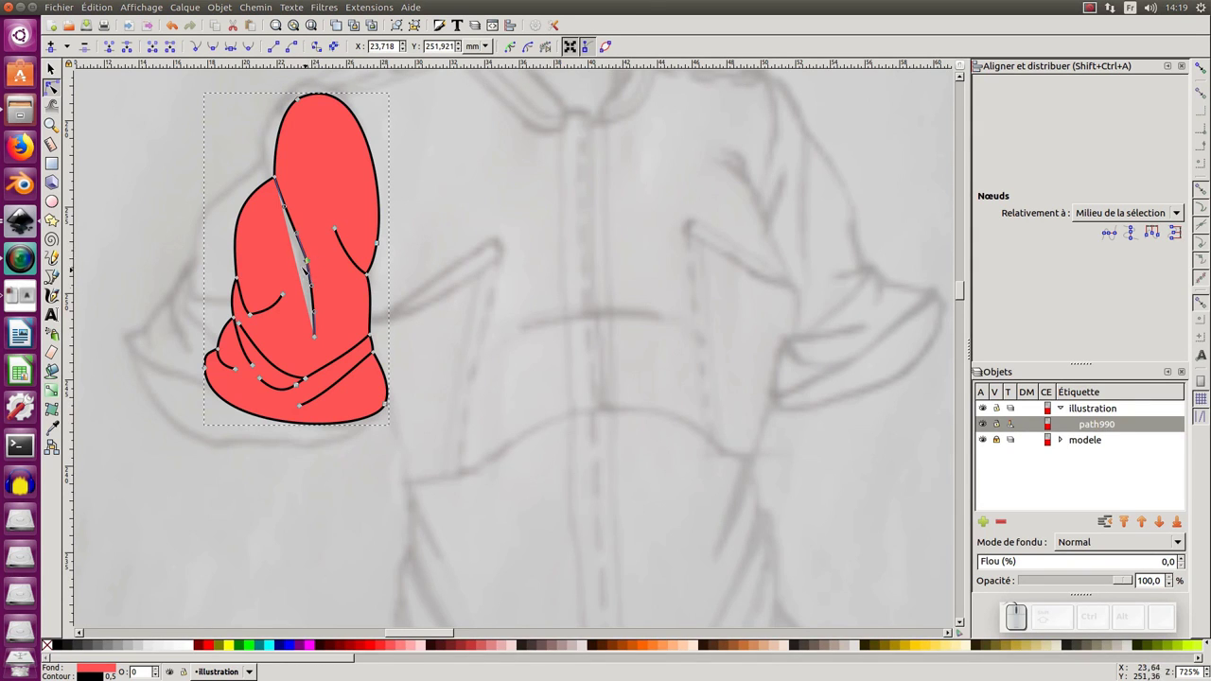
click(316, 259)
click(248, 2)
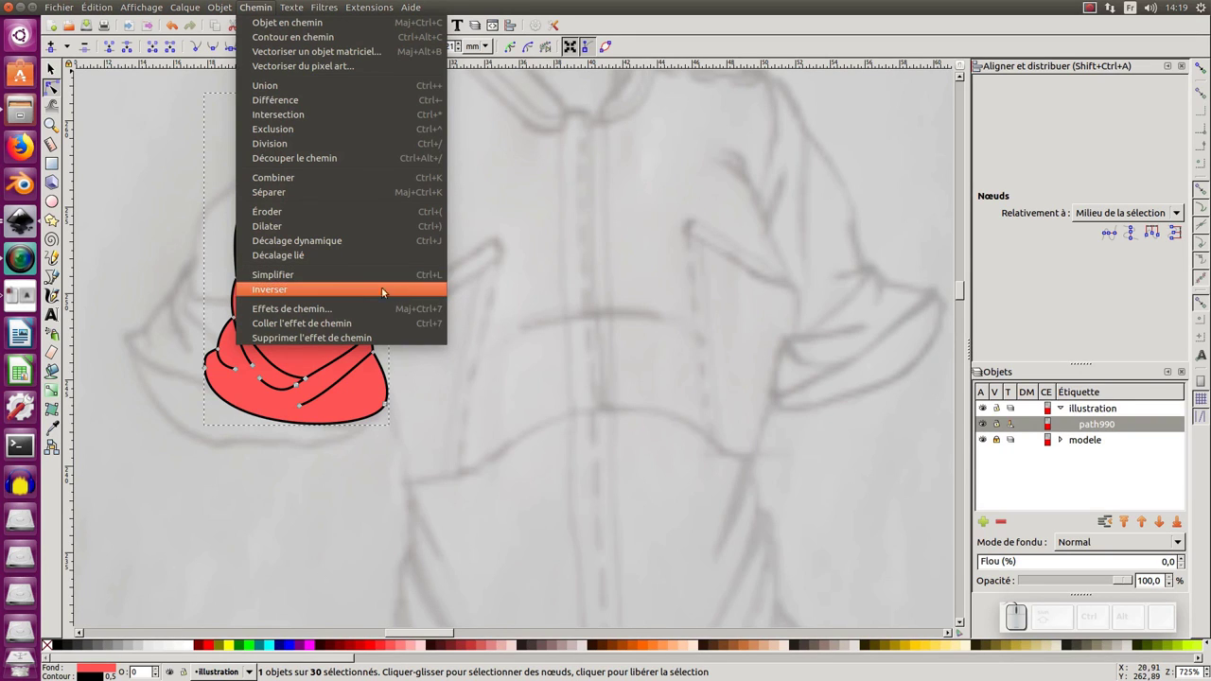
click(298, 287)
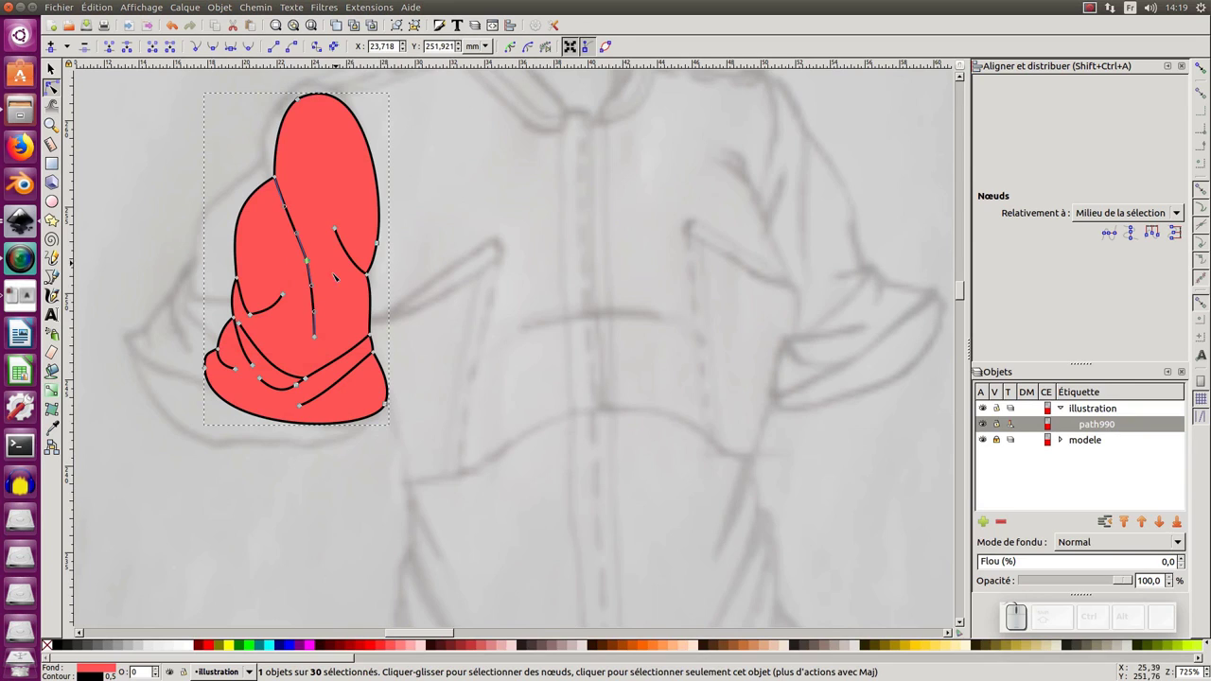
click(325, 259)
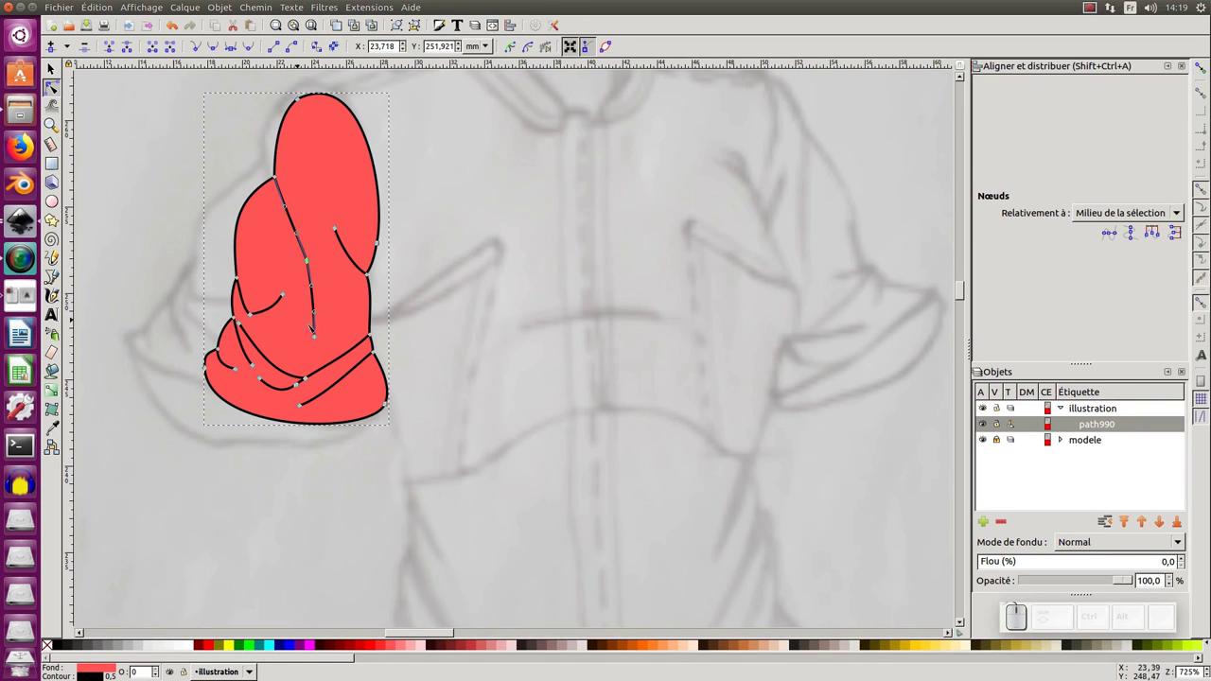
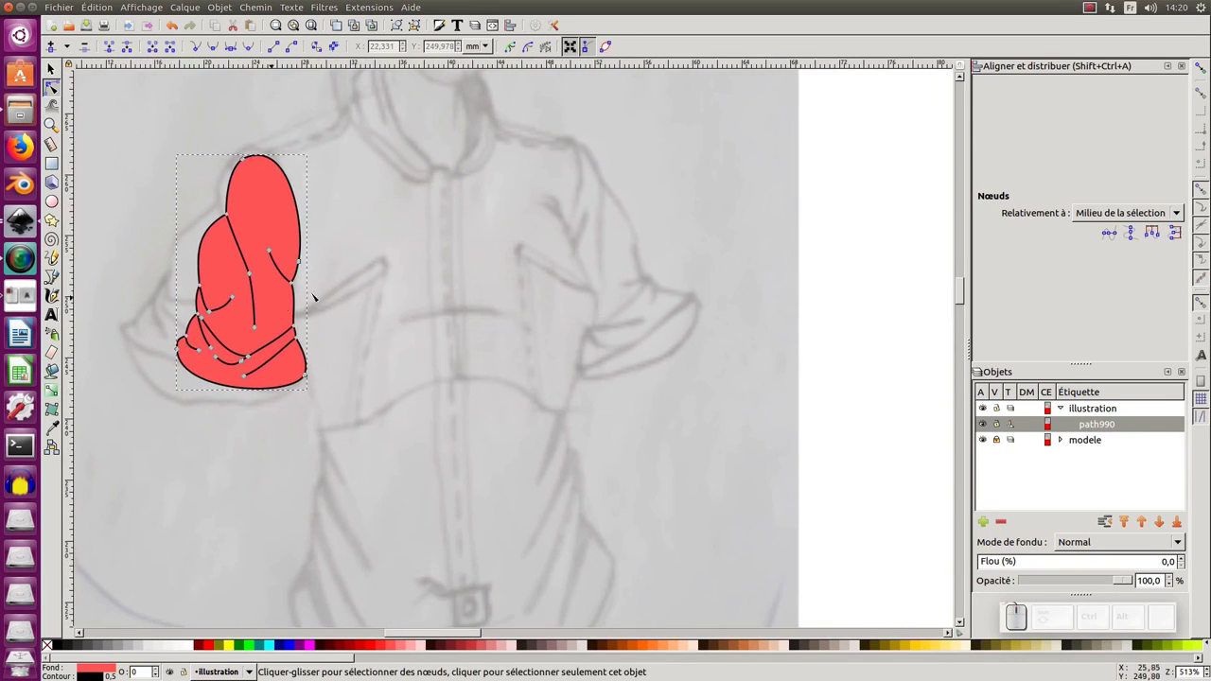
middle_click(350, 252)
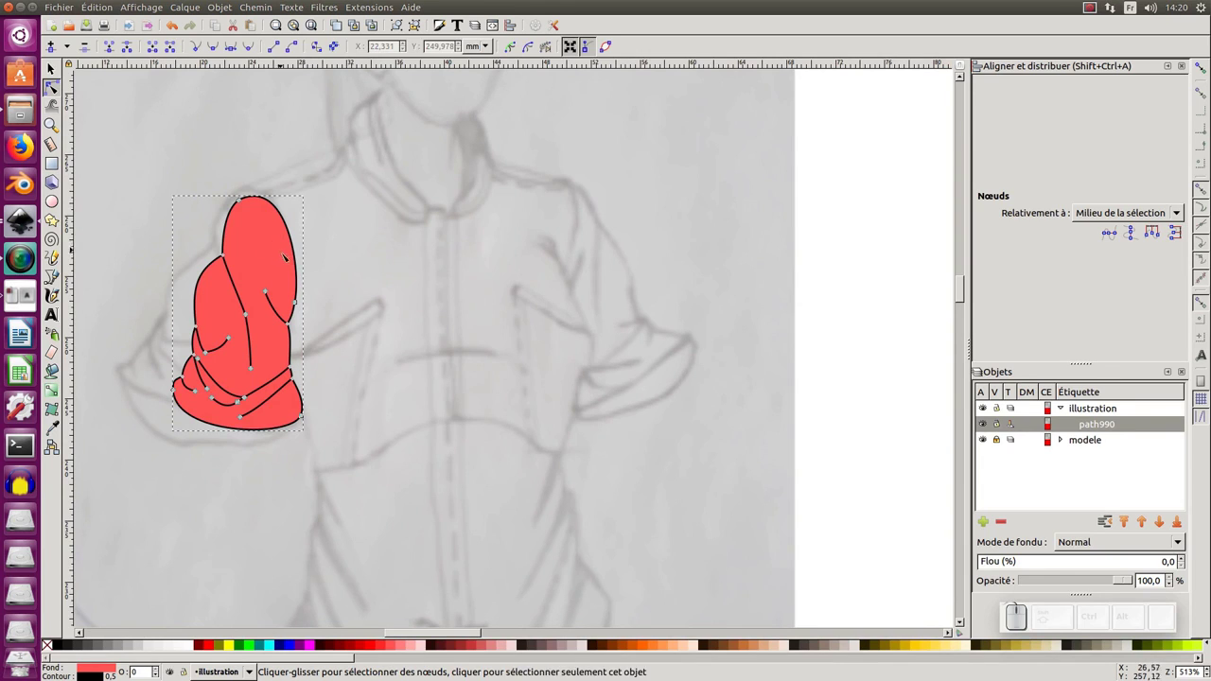
Sketch the outline freehand from the sleeve top along the shoulder up to the neck.
key(F6)
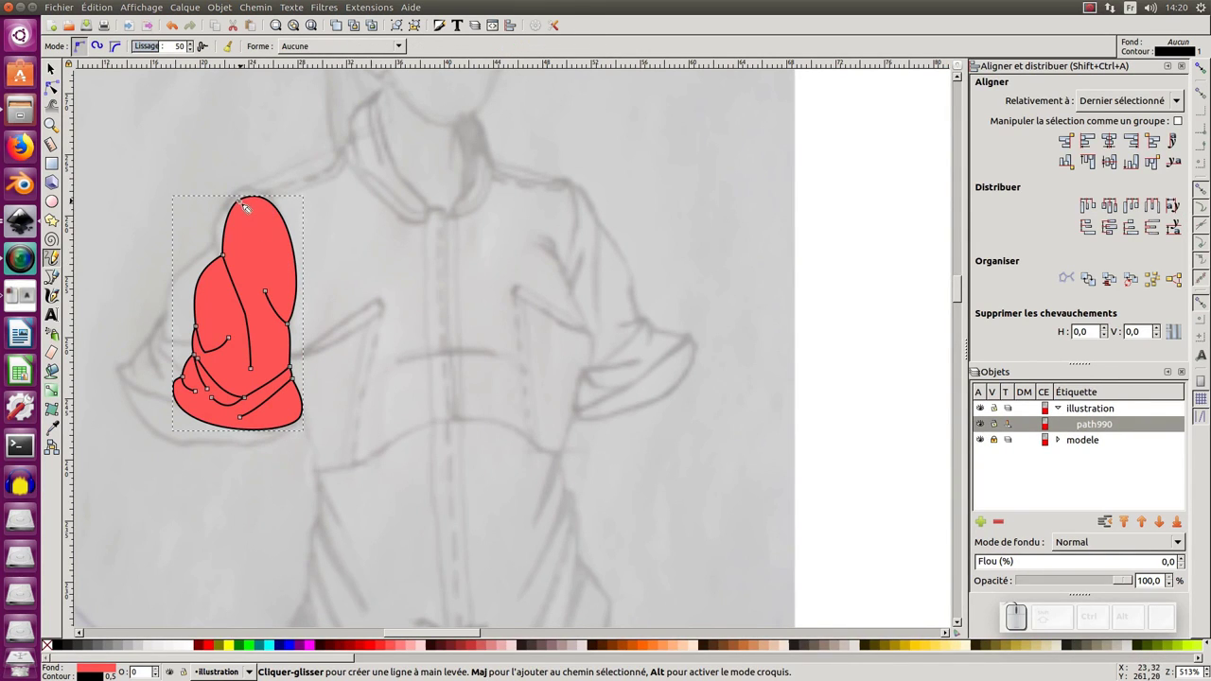
drag(242, 206, 282, 204)
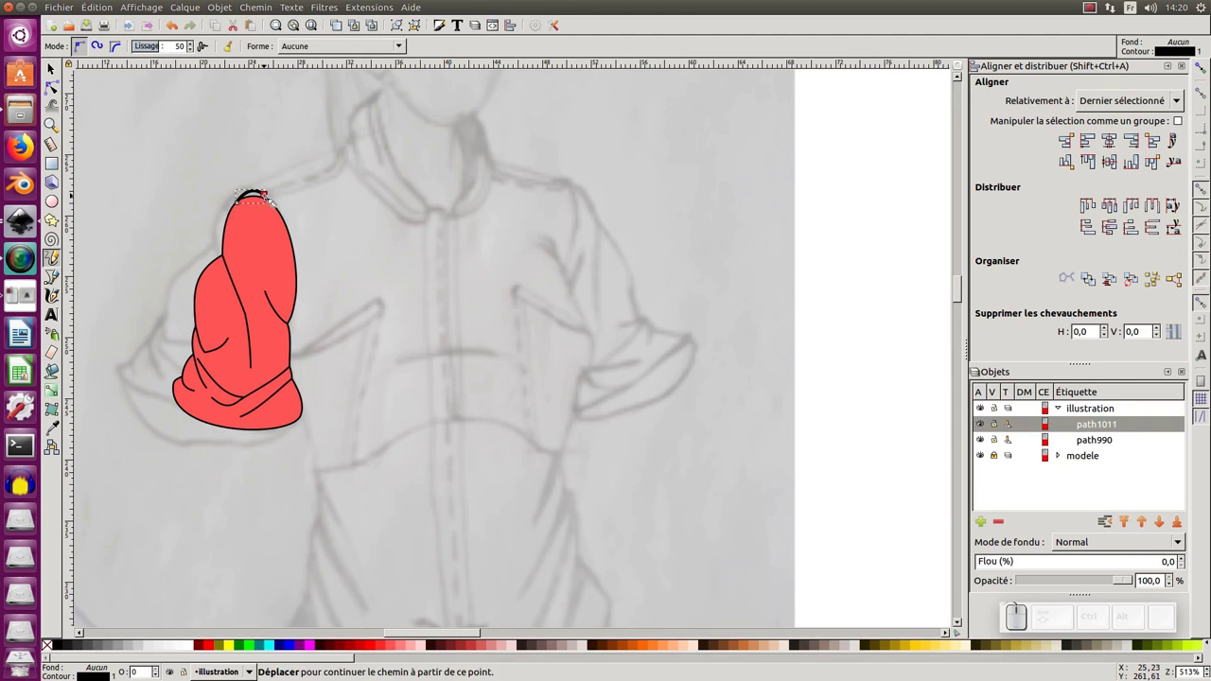
drag(270, 197, 366, 187)
key(ctrl+shift+z)
drag(272, 196, 410, 167)
middle_click(352, 213)
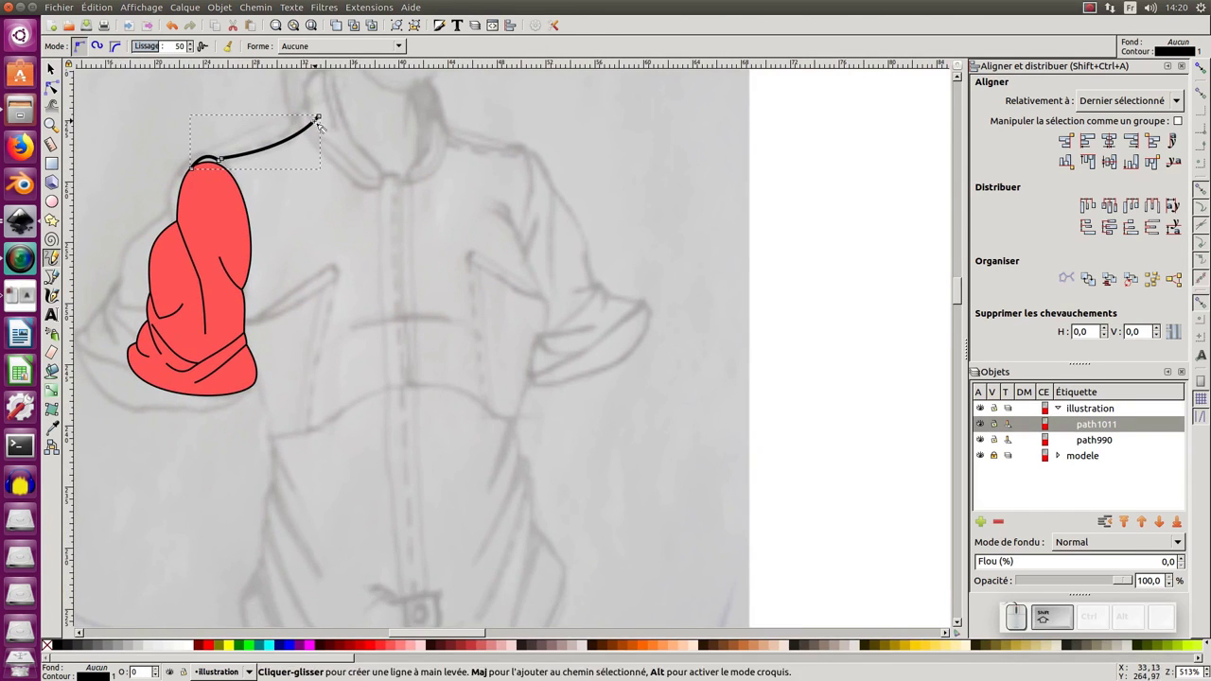
Continue the outline down the collar edge and straight down the center front to the waist.
drag(324, 121, 377, 249)
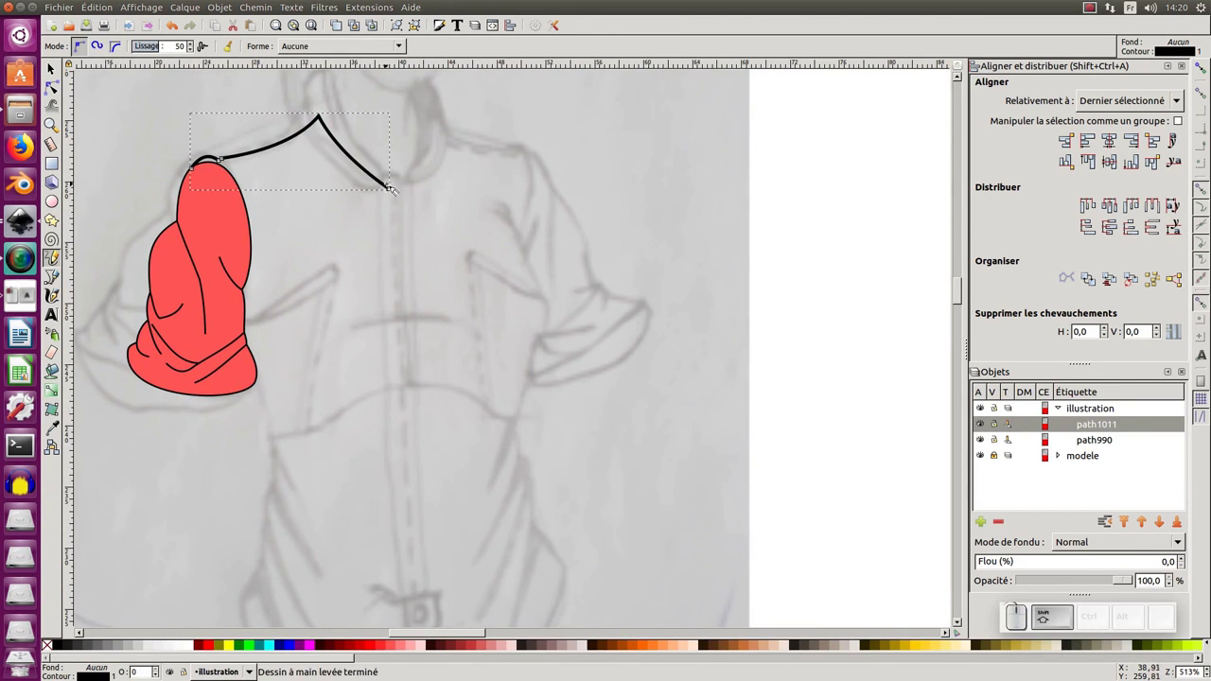
drag(392, 193, 268, 324)
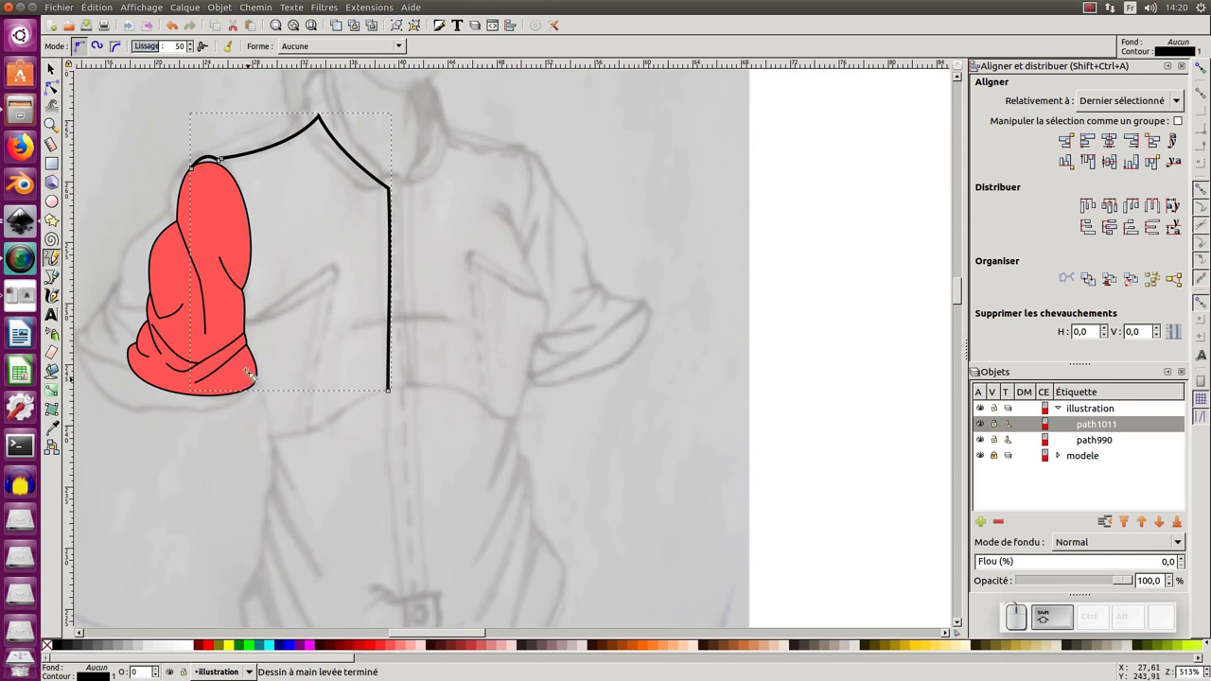
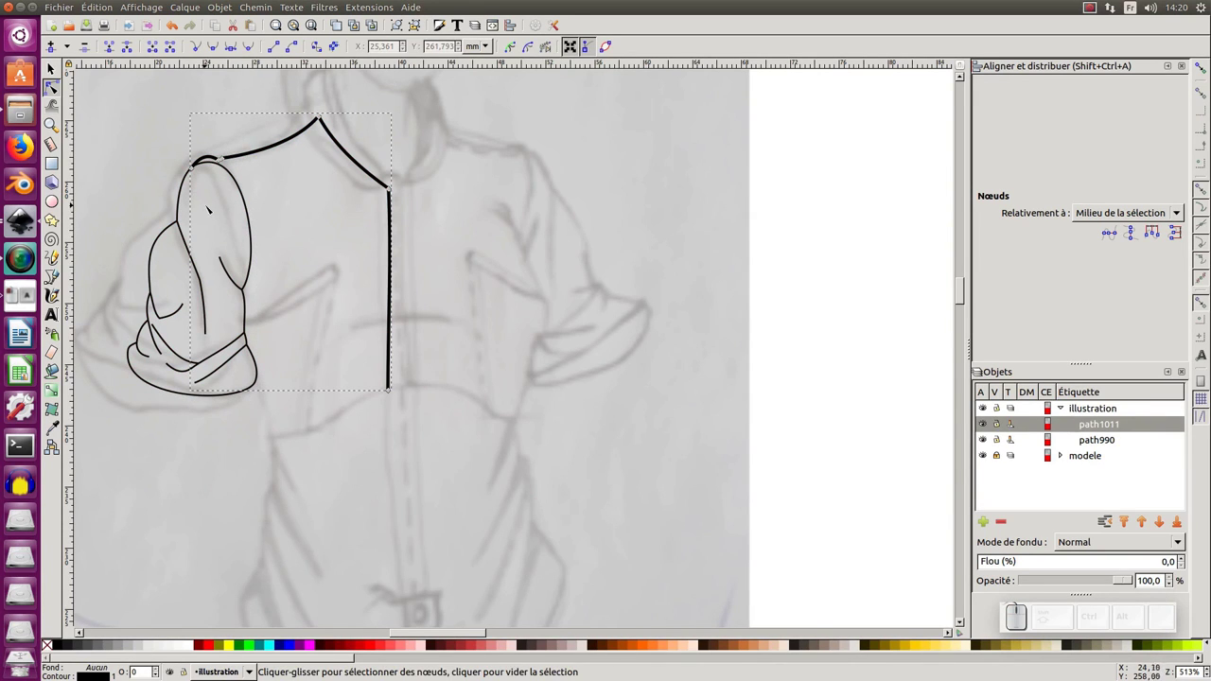
Draw the slanted side seam down and the hem curving back to the center front.
key(F6)
drag(199, 172, 273, 469)
click(289, 444)
key(Escape)
drag(281, 443, 368, 439)
Merge the overlapping nodes at the sleeve top into one with the Node tool.
key(F2)
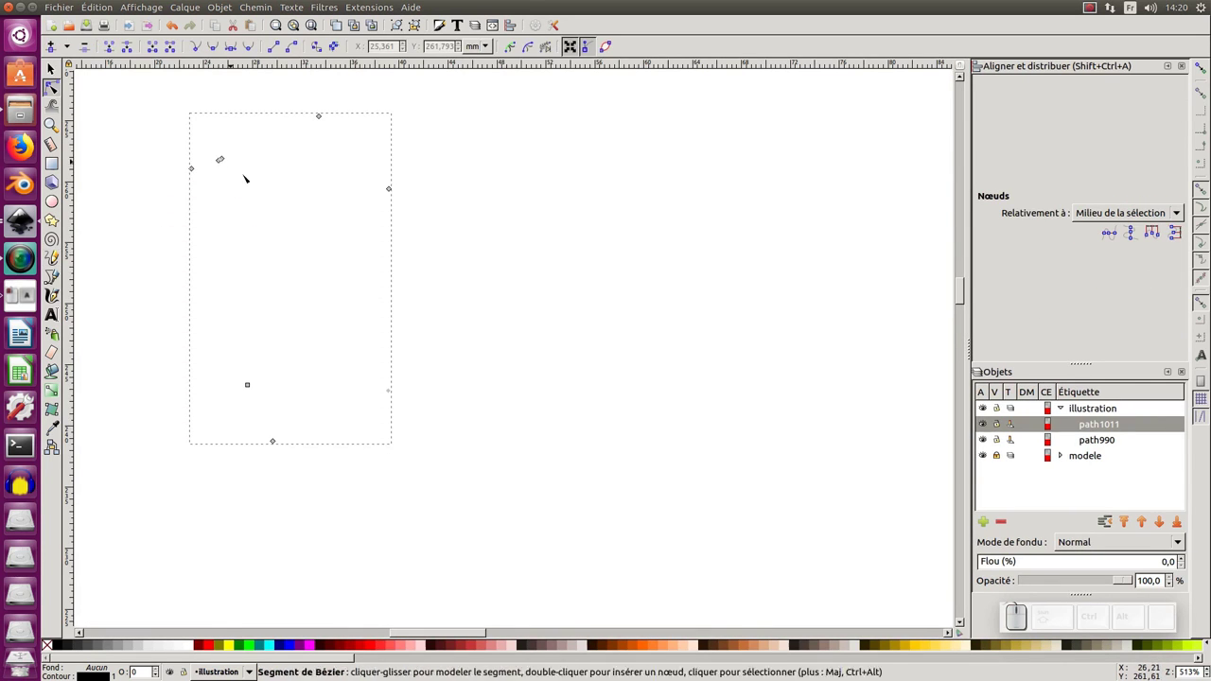
key(KP_Subtract)
key(KP_Add)
middle_click(209, 279)
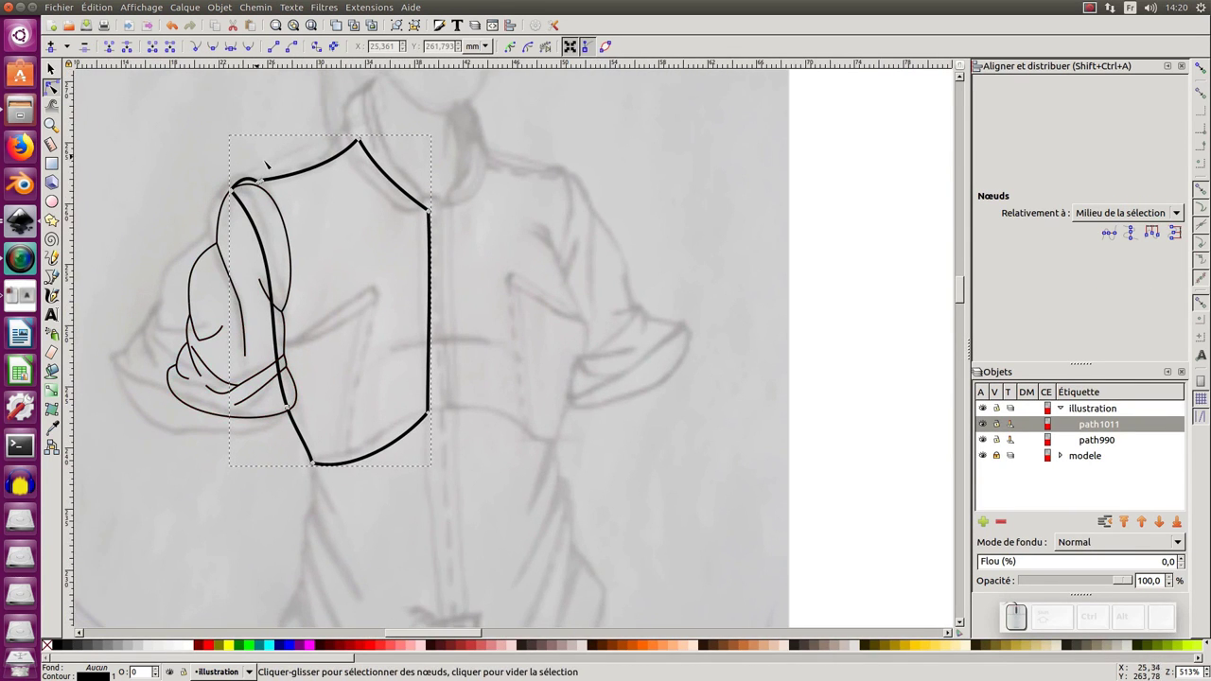
click(275, 167)
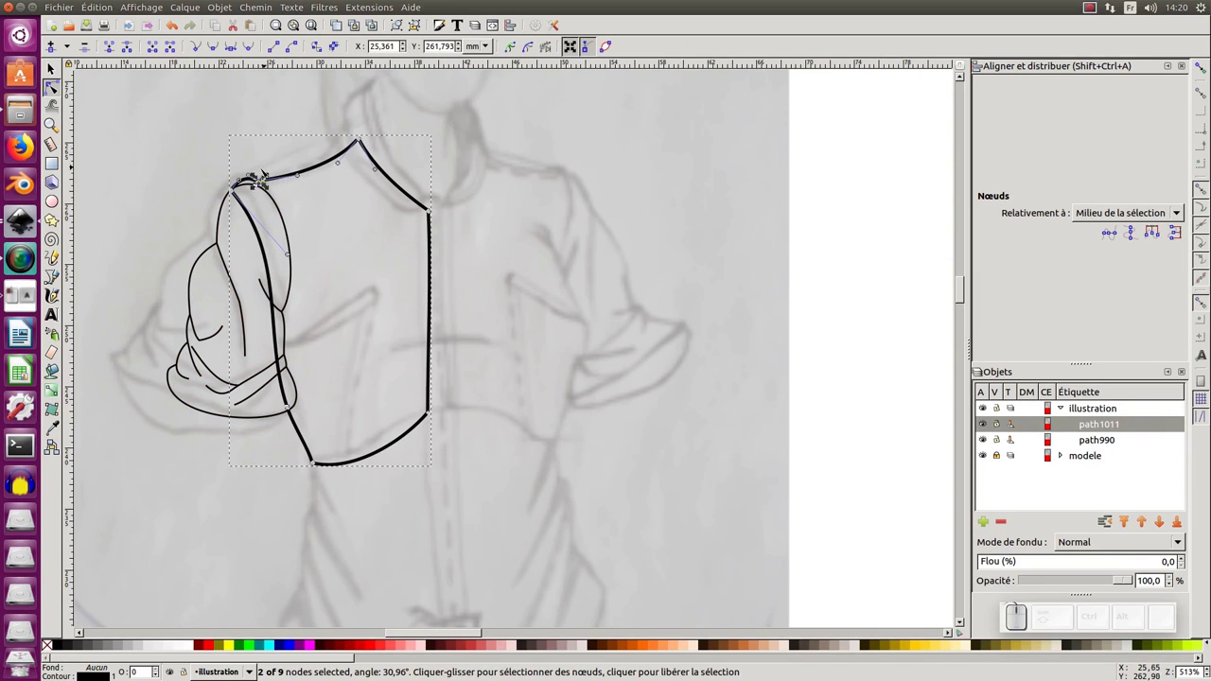
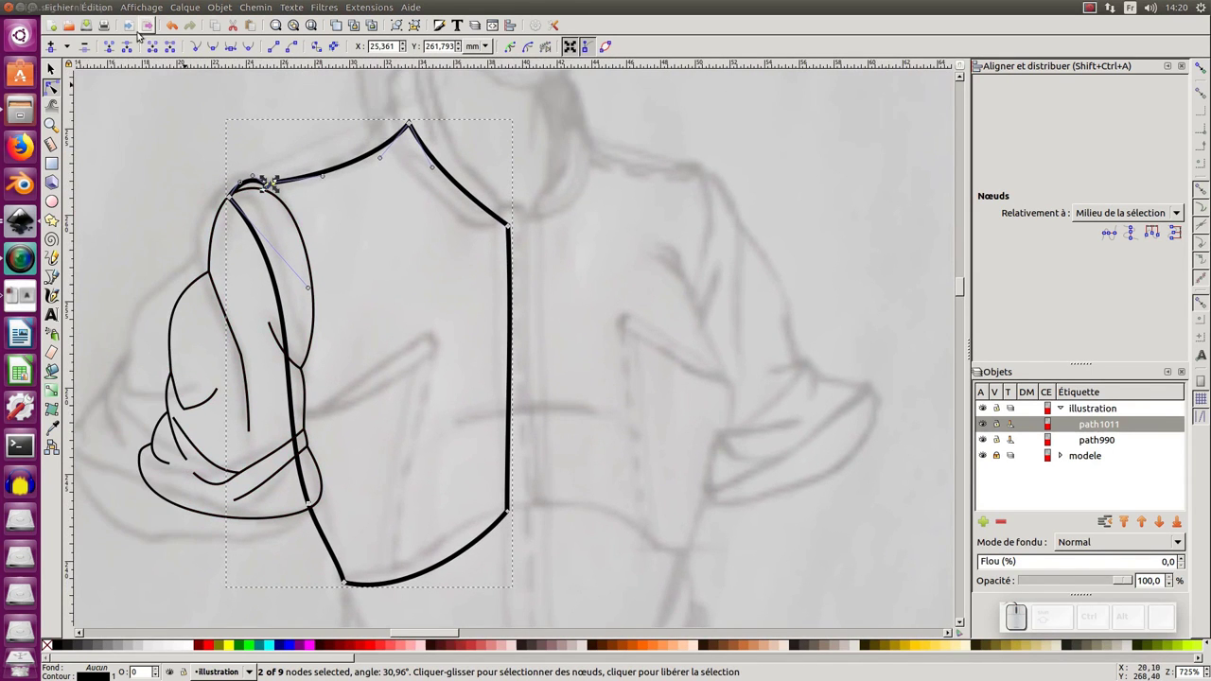
click(111, 49)
key(ctrl+z)
click(290, 162)
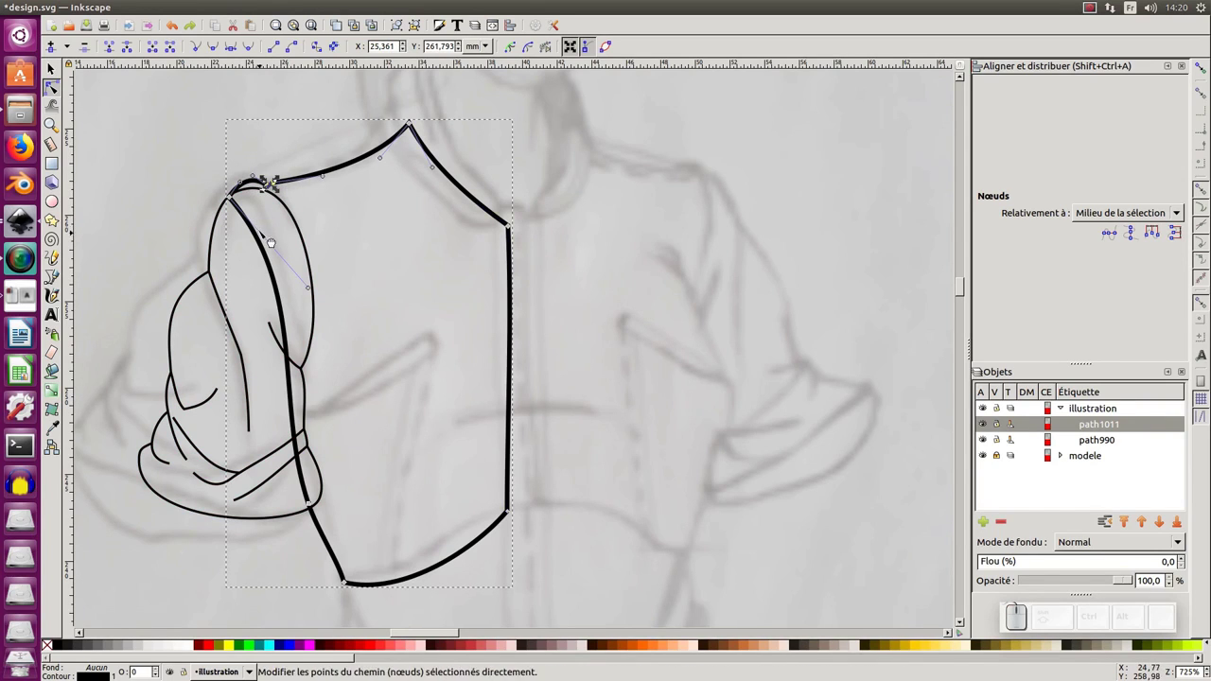
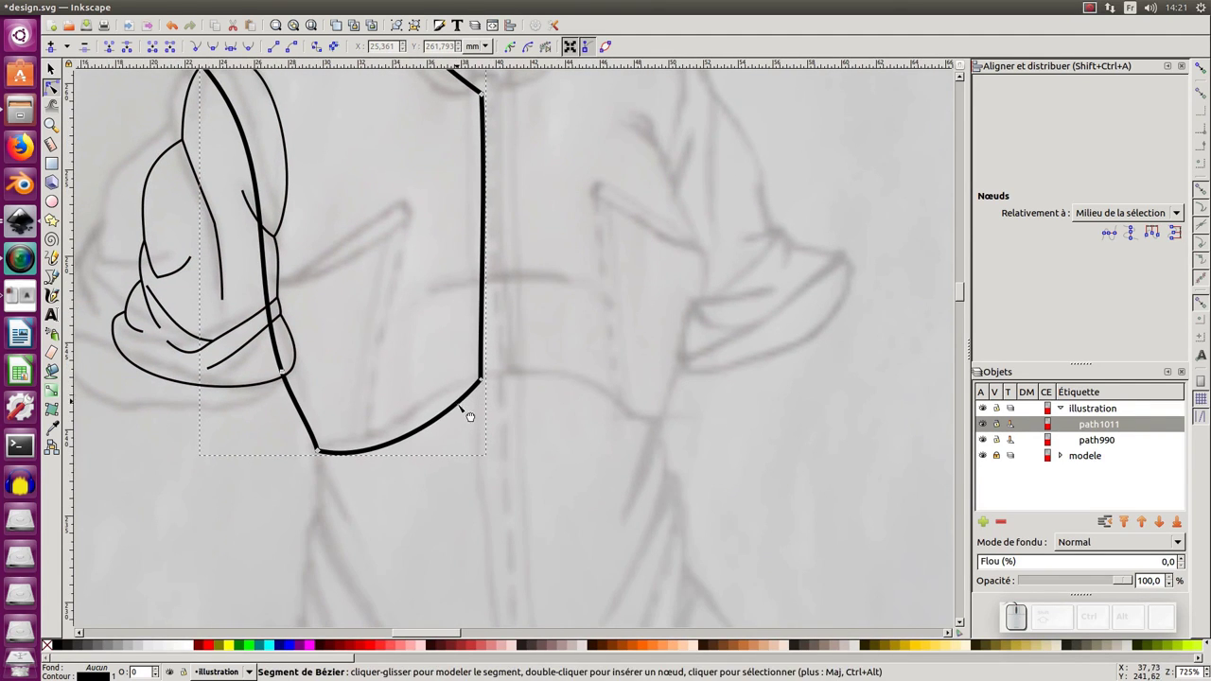
Join the loose end node at the waist center front to close the outline.
click(464, 411)
click(494, 377)
key(shift+j)
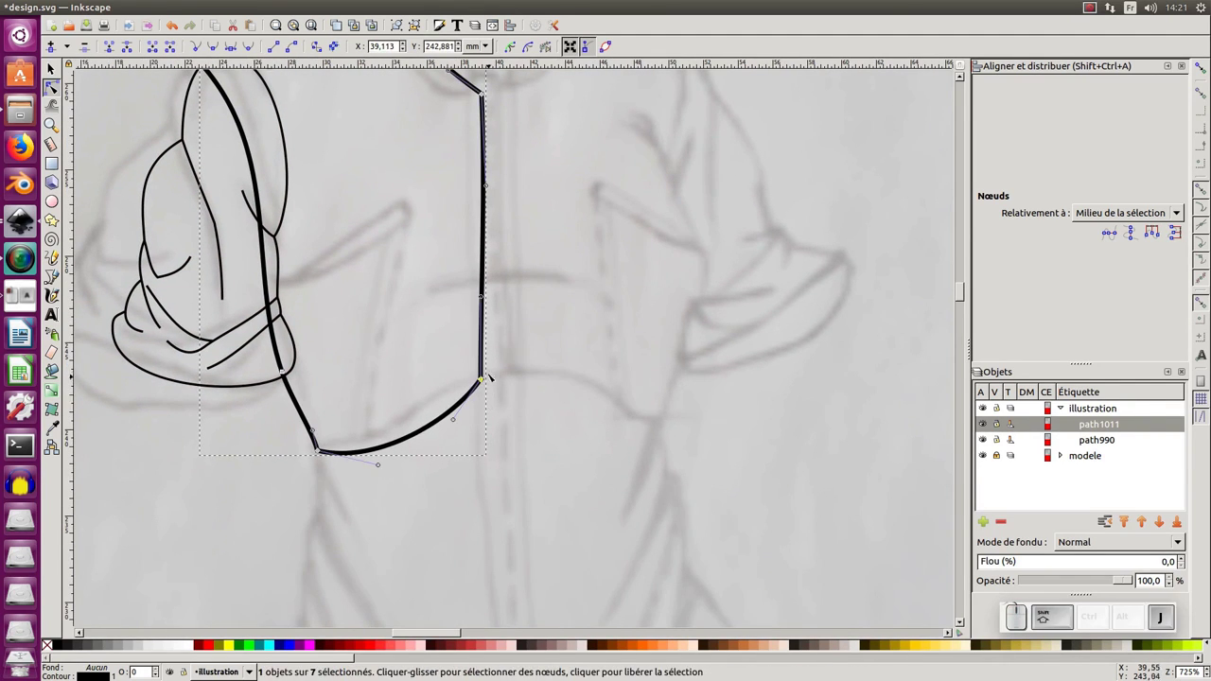
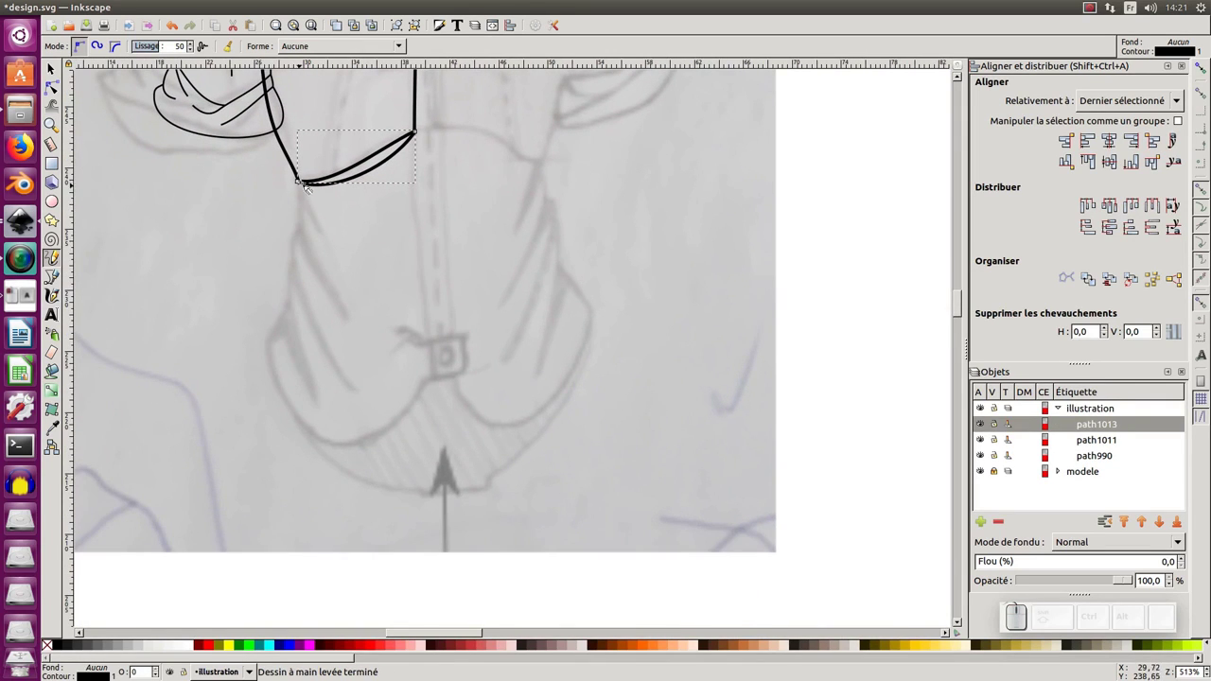
Trace the lower panel's wavy side edge downward and curve its tail toward the center-front button.
drag(304, 183, 308, 214)
key(ctrl+z)
click(306, 185)
click(307, 207)
click(307, 236)
click(301, 269)
click(297, 298)
click(288, 329)
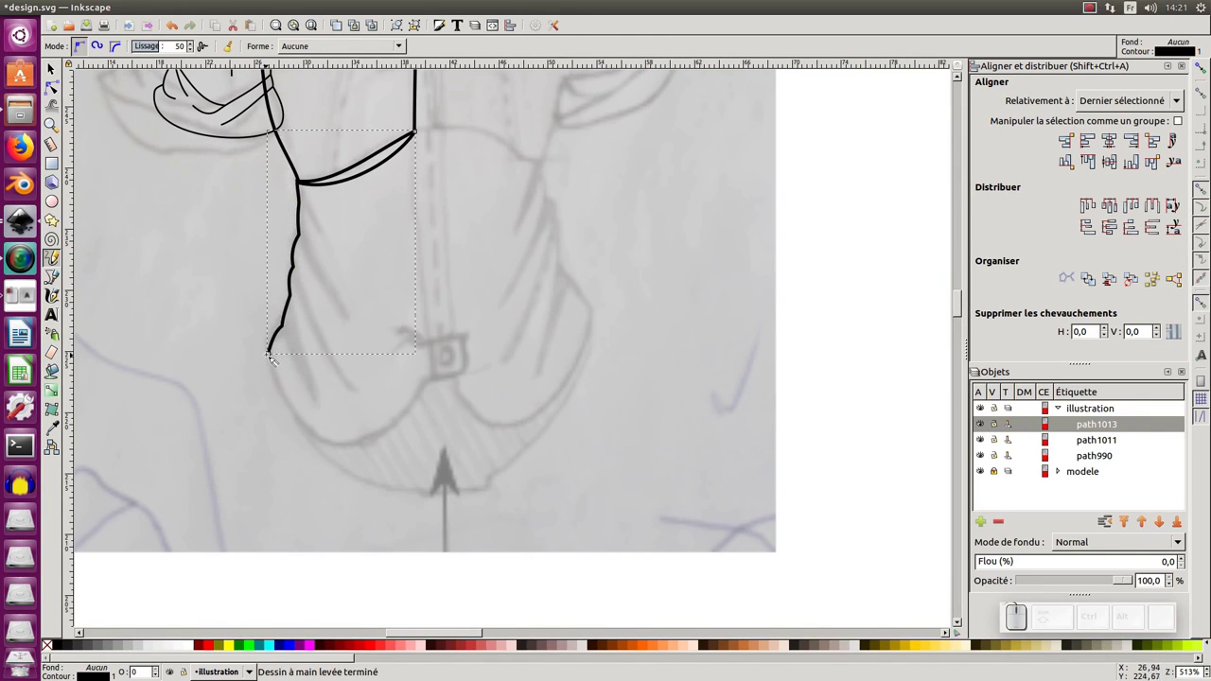
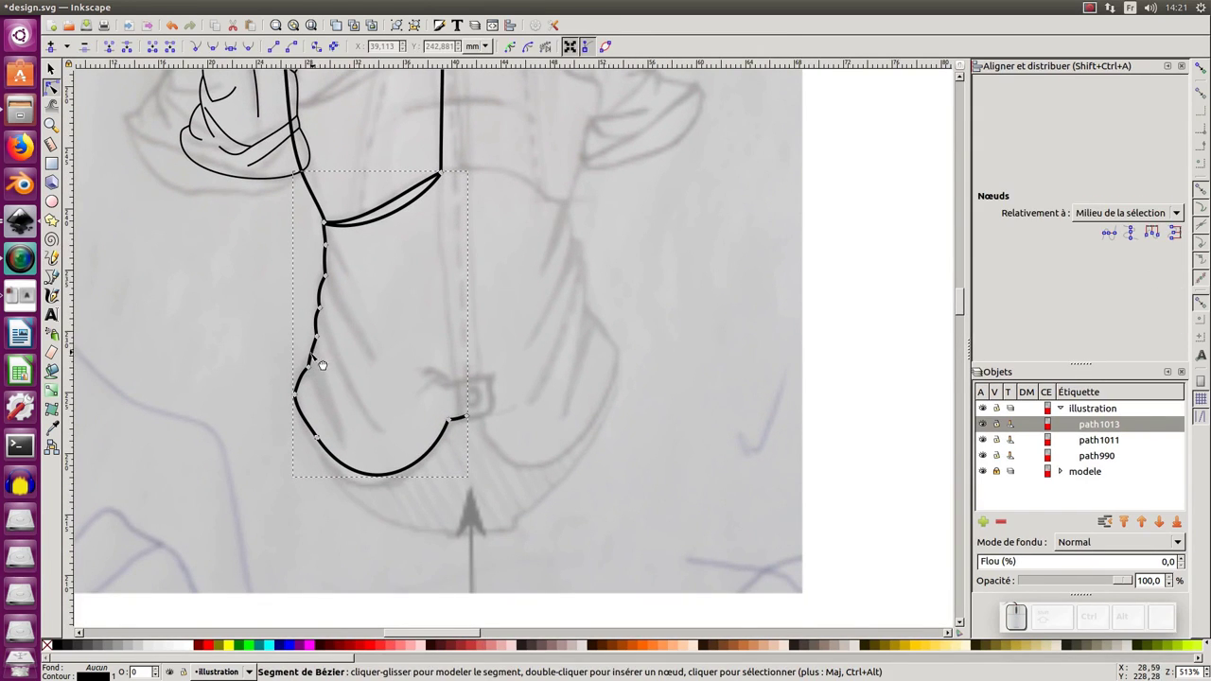
Reshape the wavy side segment and adjust the node on the bottom curve for an even sweep.
click(56, 91)
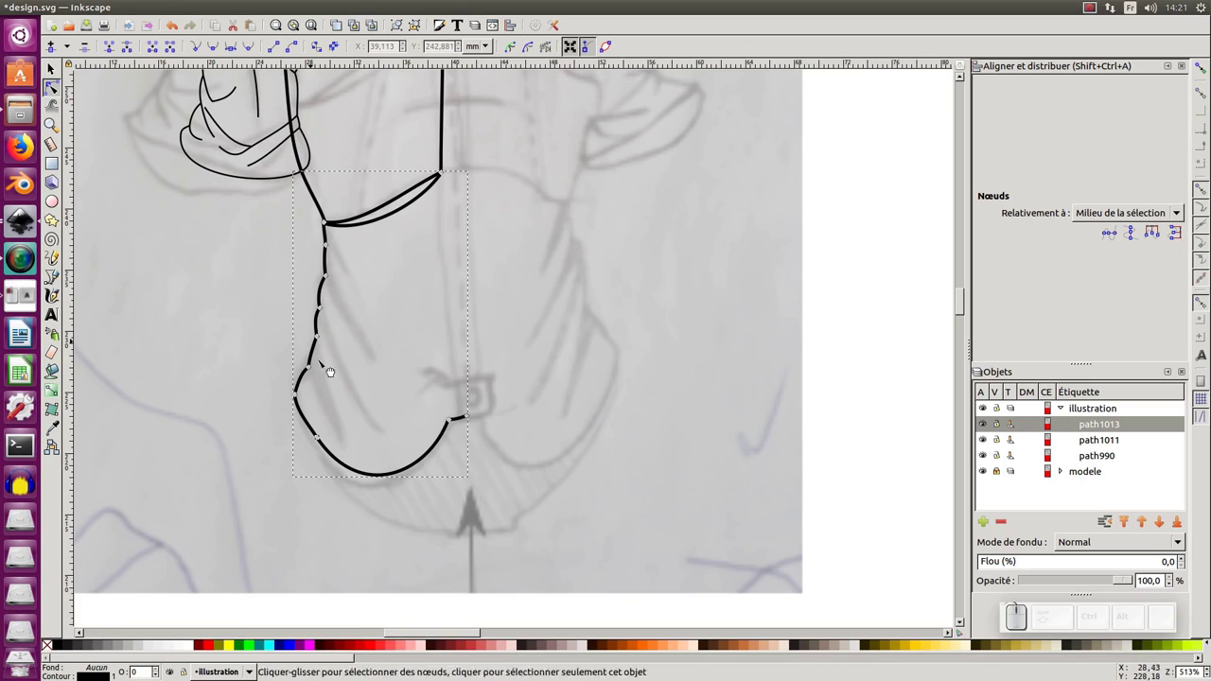
drag(317, 351, 321, 316)
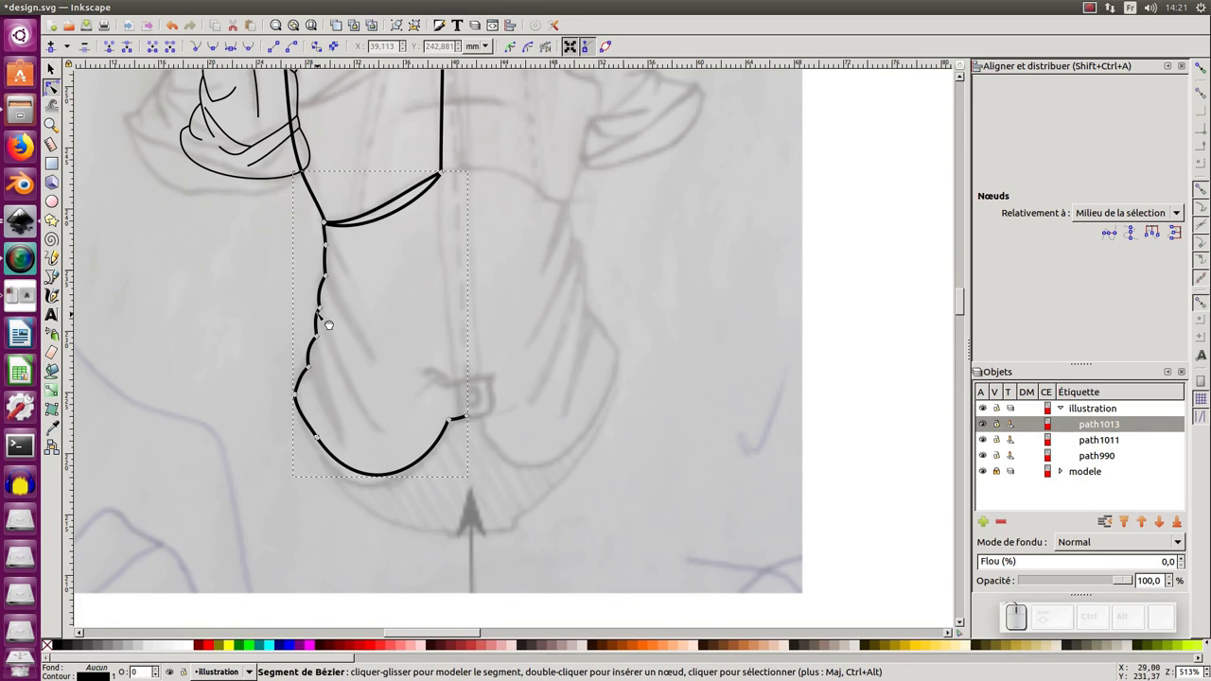
click(329, 263)
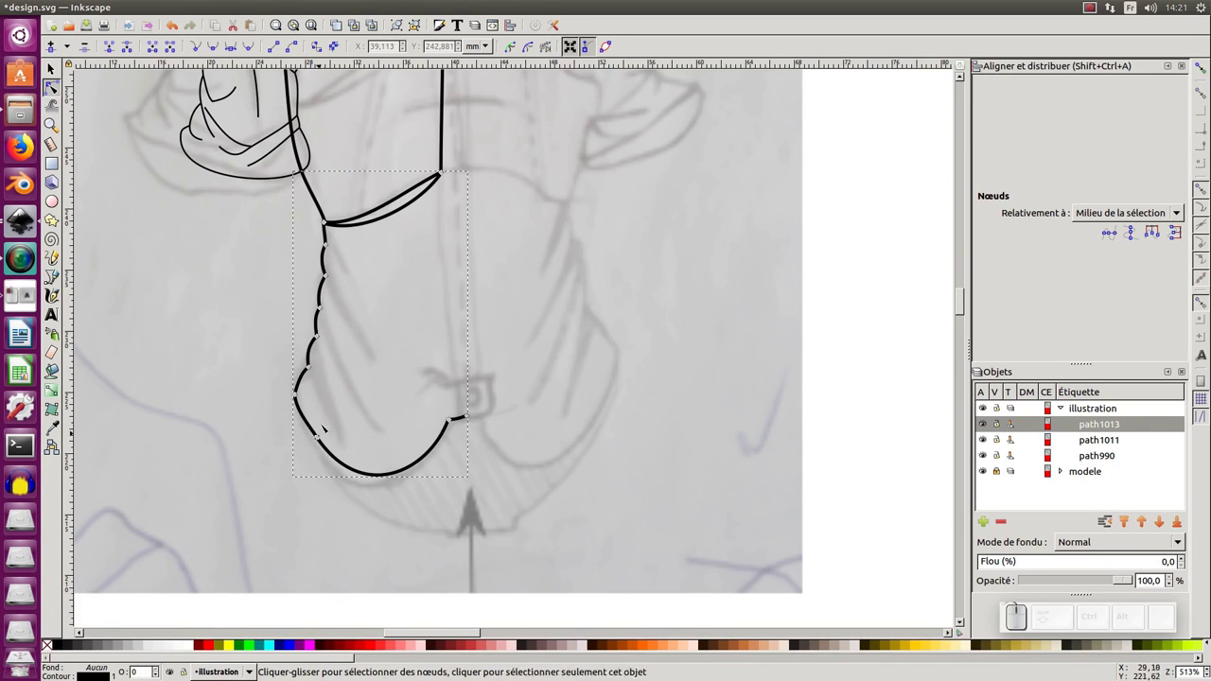
click(335, 407)
click(337, 413)
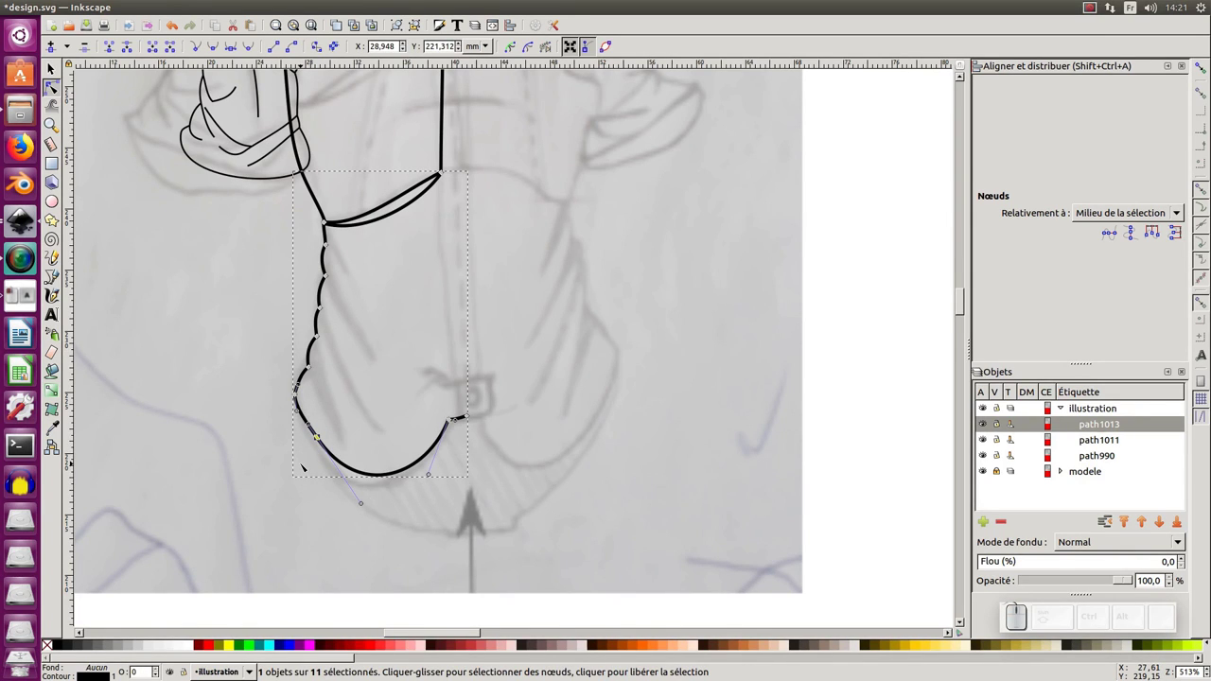
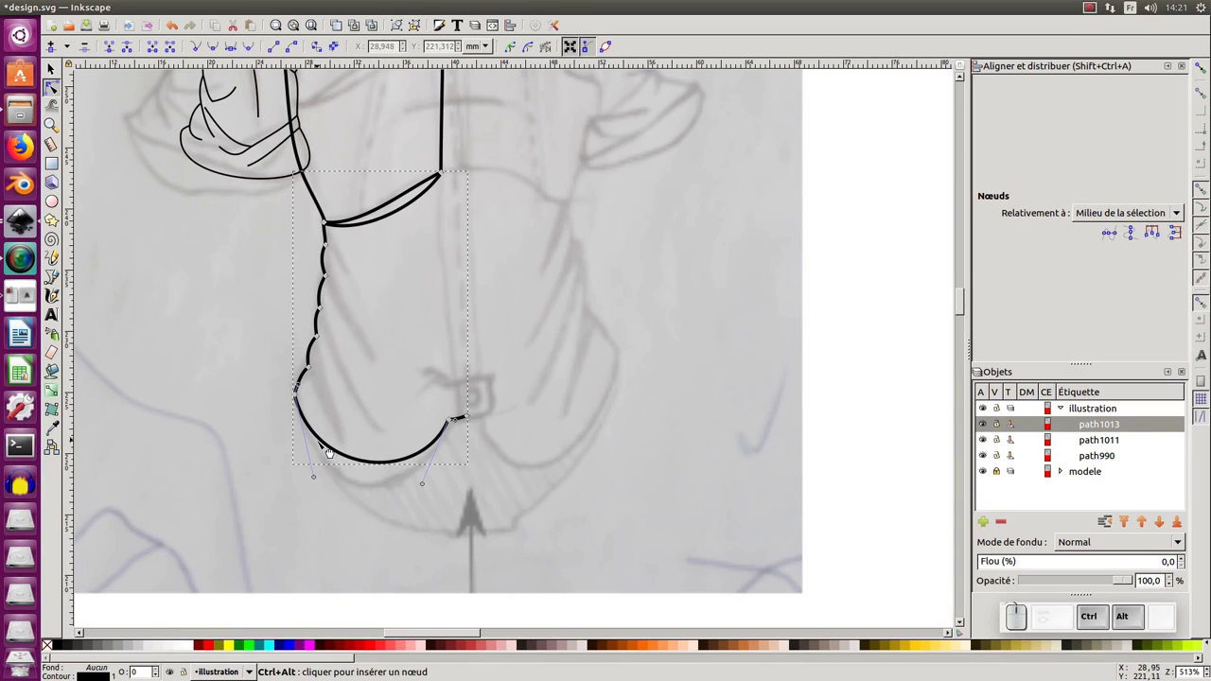
key(ctrl+alt+z)
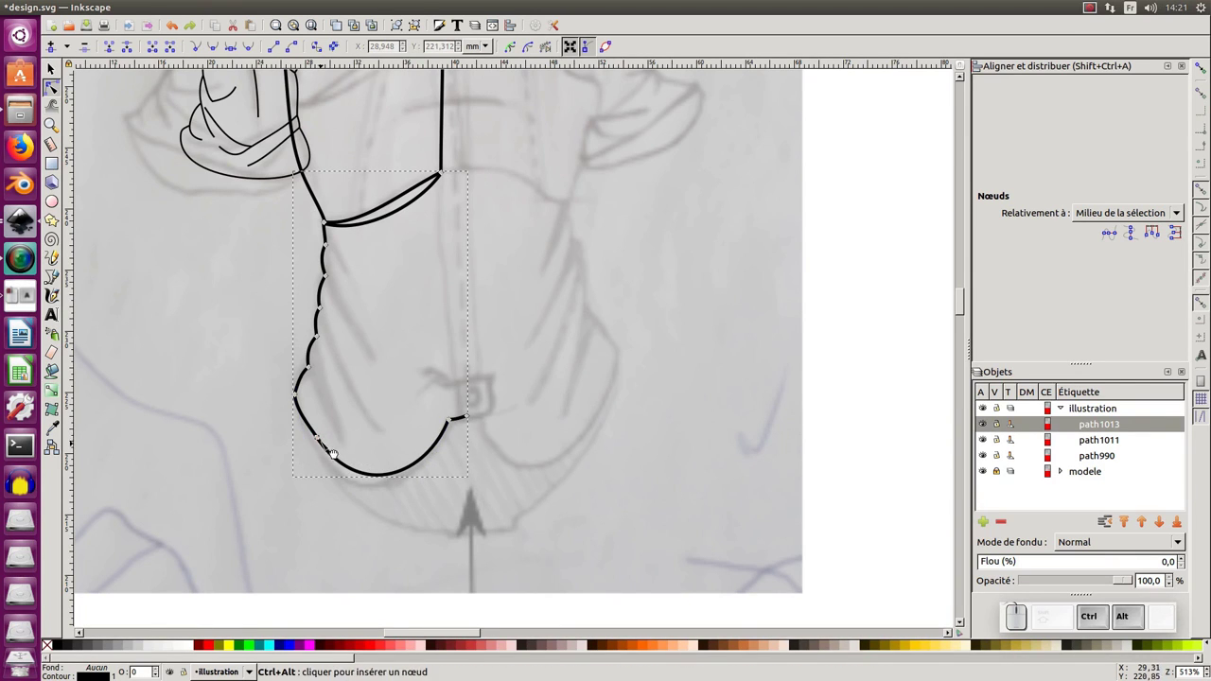
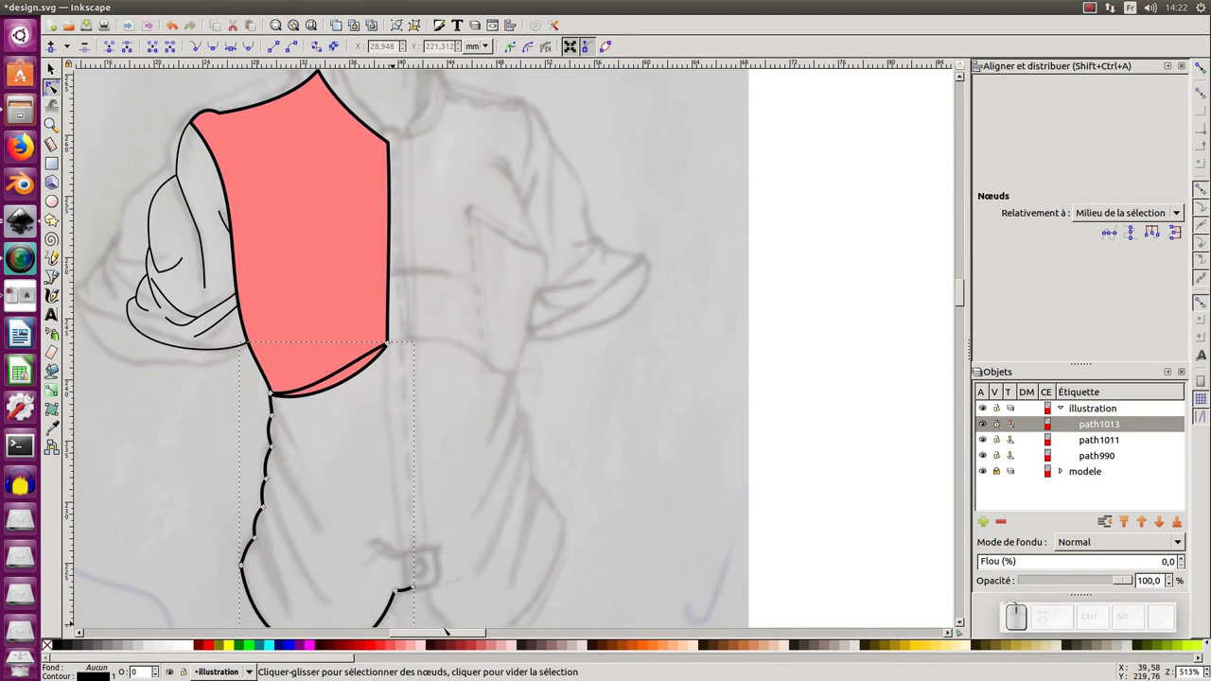
Fill the sleeve shape green and the lower shirt panel orange from the palette.
click(648, 645)
click(193, 350)
click(249, 646)
click(206, 575)
Remove the fill from the upper body shape using the X swatch.
middle_click(203, 428)
middle_click(191, 316)
click(311, 293)
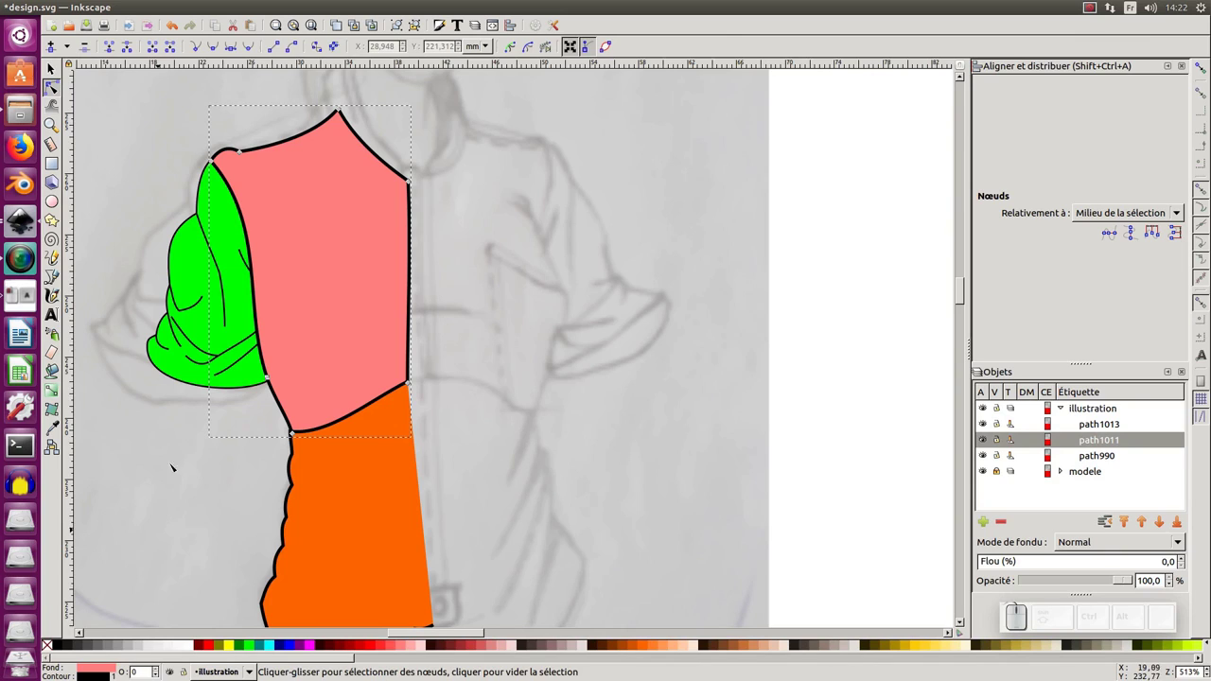
click(52, 647)
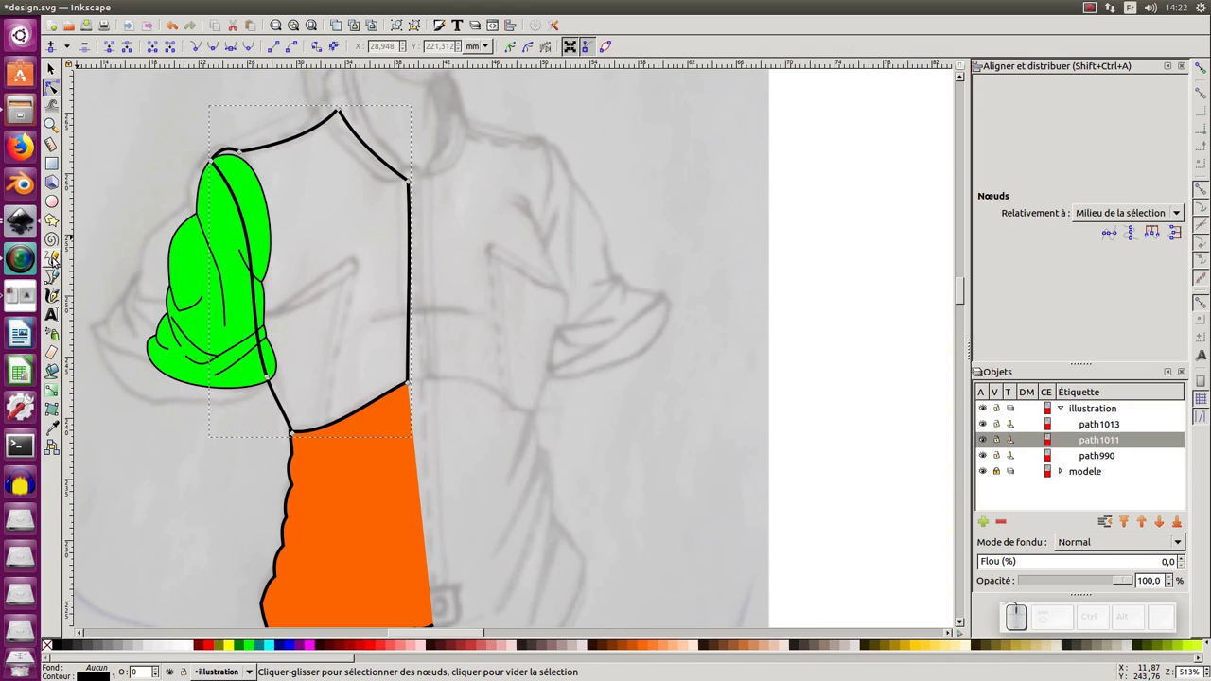
Check the Pencil tool's new-object style preferences and close the settings window.
click(58, 259)
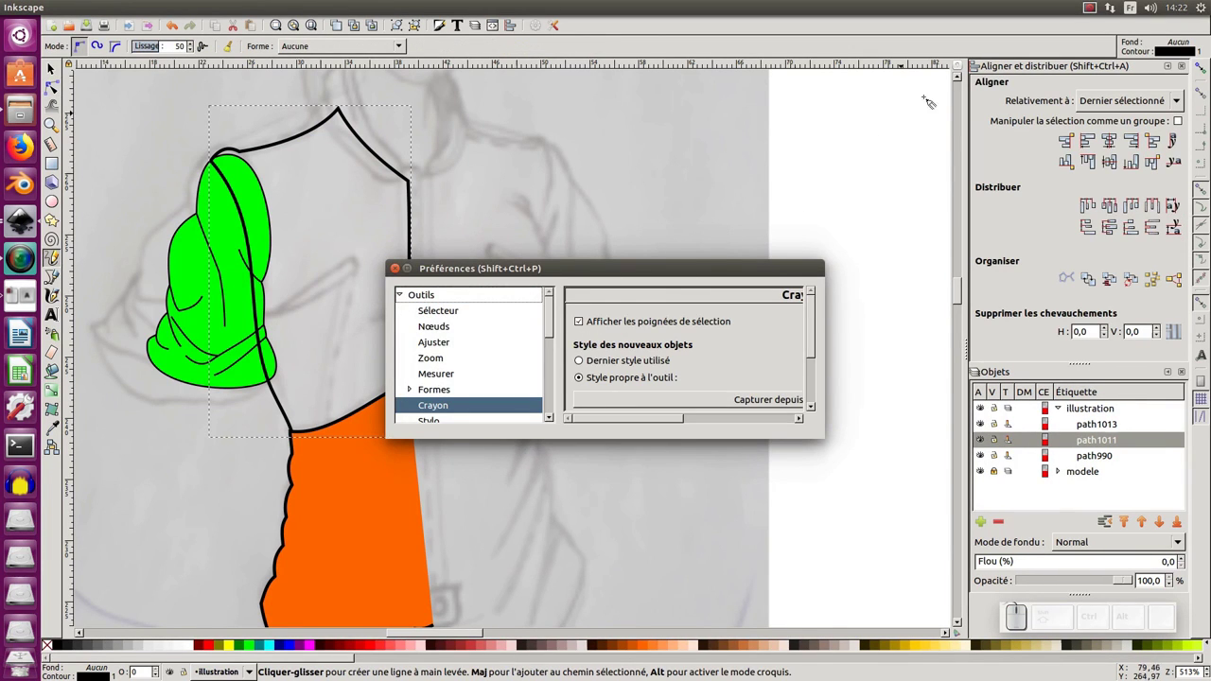
click(1094, 9)
click(1095, 5)
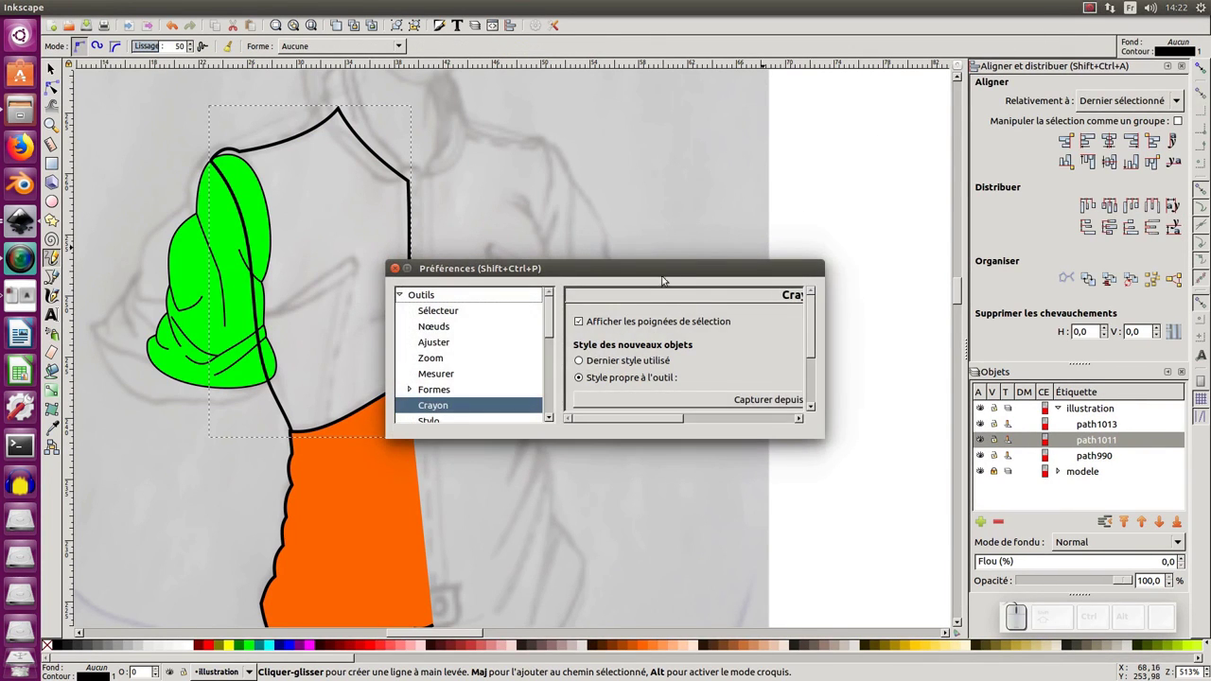
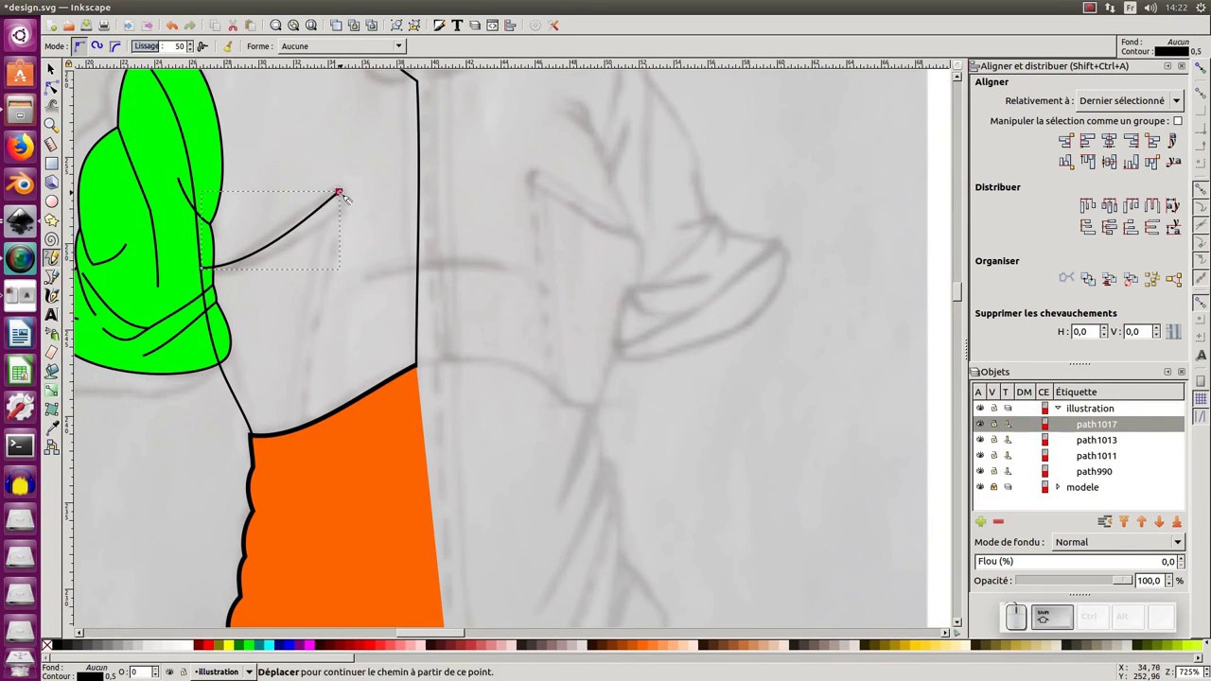
Select the new fold line and convert its stroke into an outline shape.
click(345, 193)
drag(353, 203, 213, 295)
key(shift+F2)
key(KP_Subtract)
key(KP_Add)
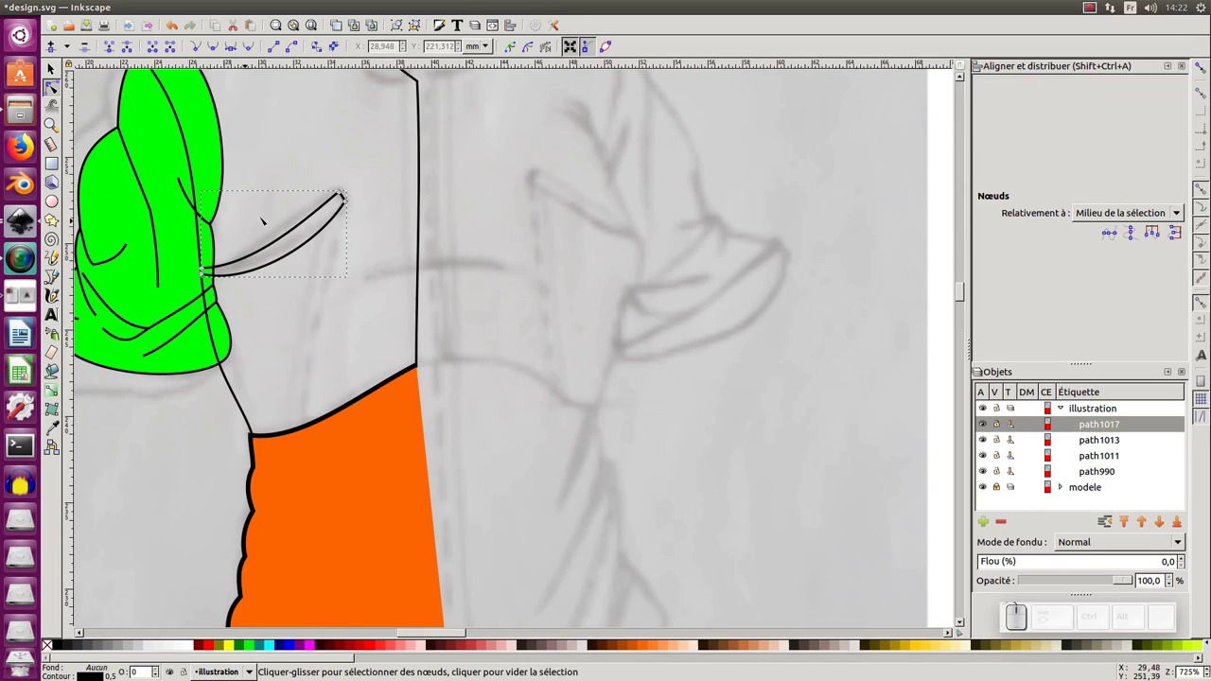
Adjust the zipper strip's nodes at the sleeve end, ready for freehand drawing.
click(272, 265)
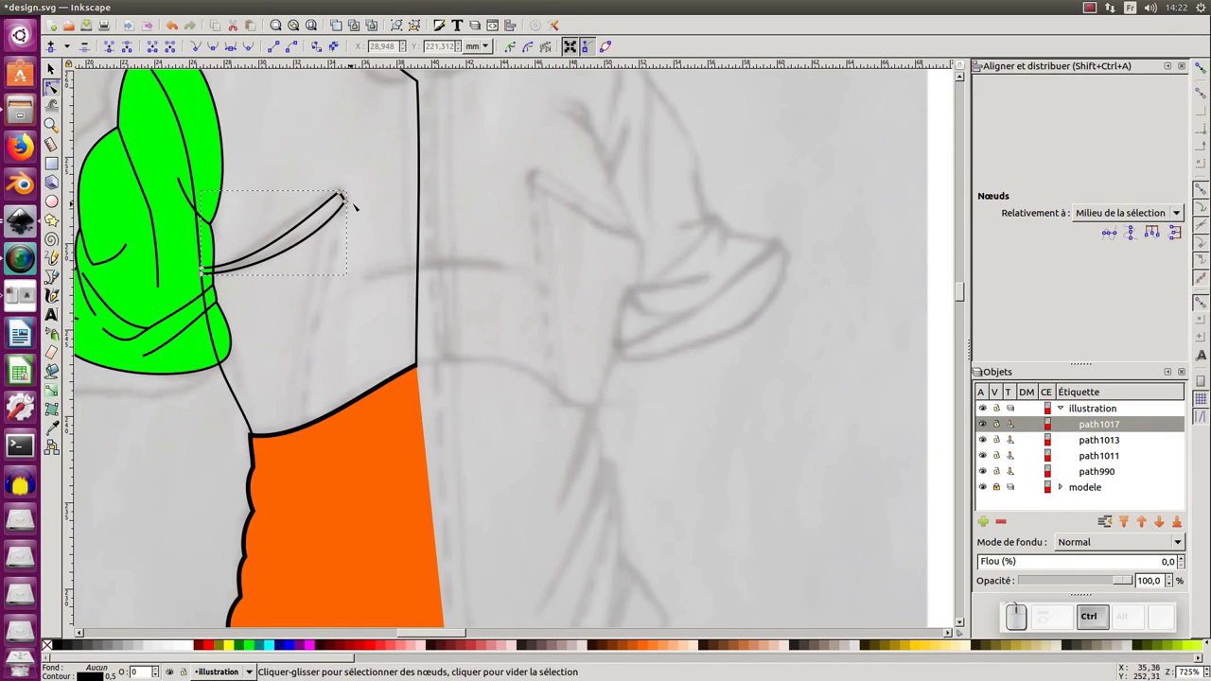
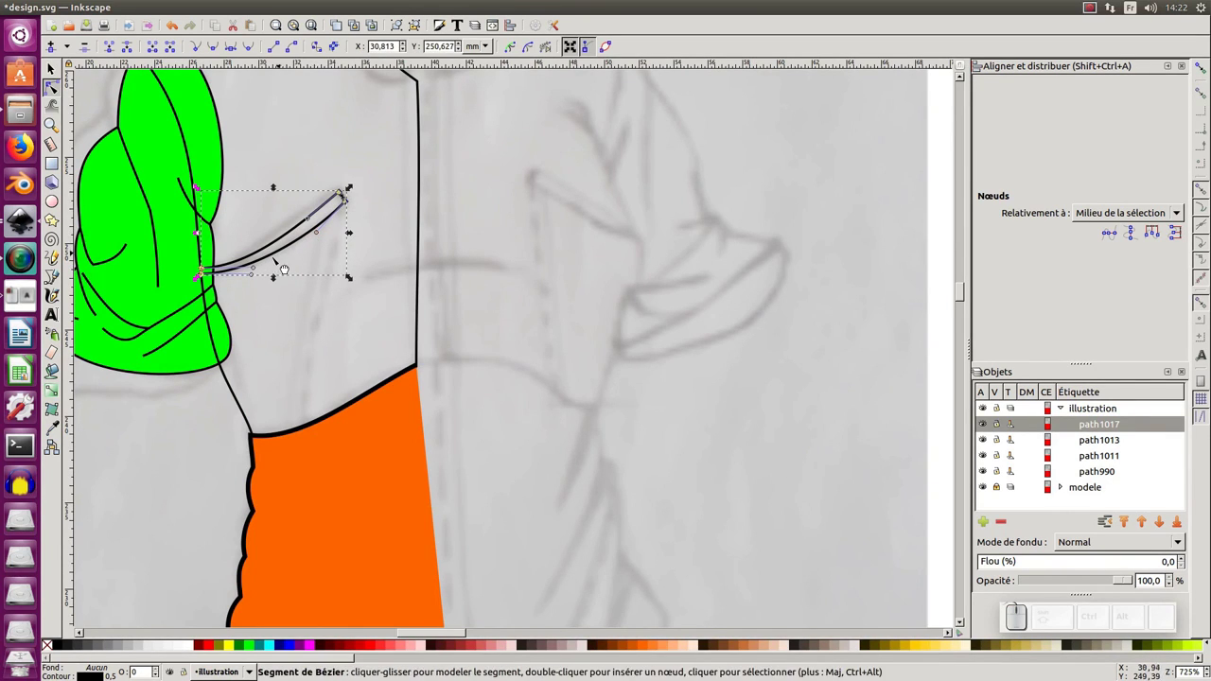
drag(257, 268, 204, 281)
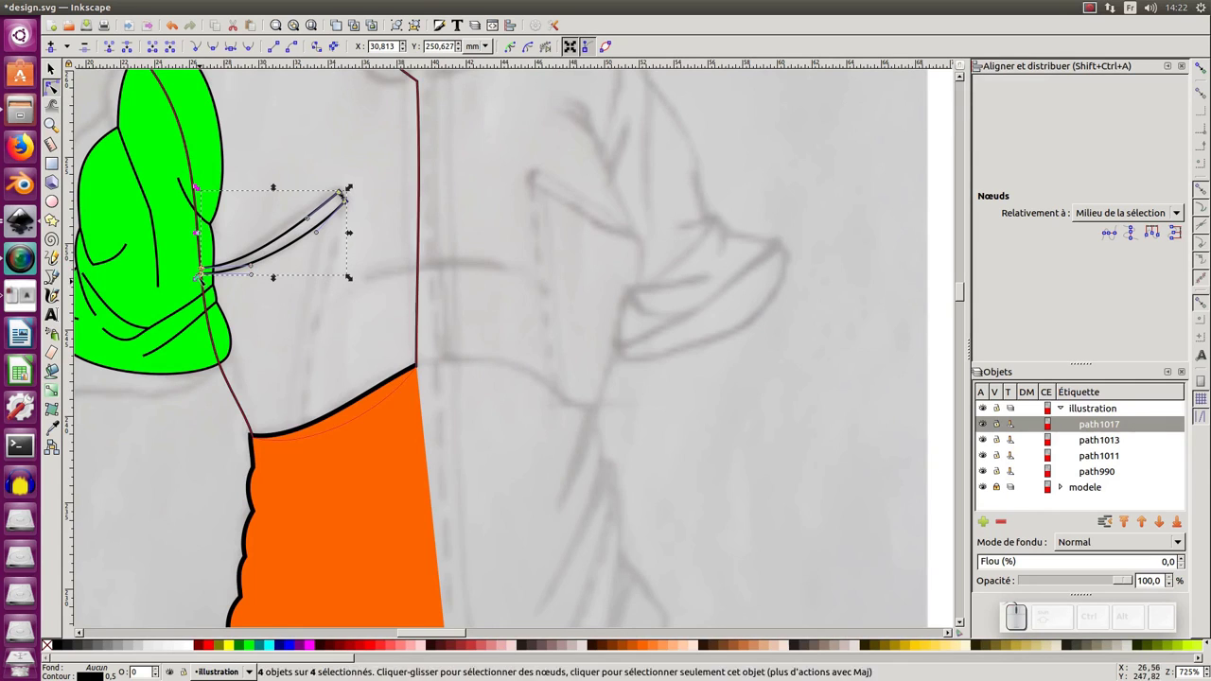
click(268, 300)
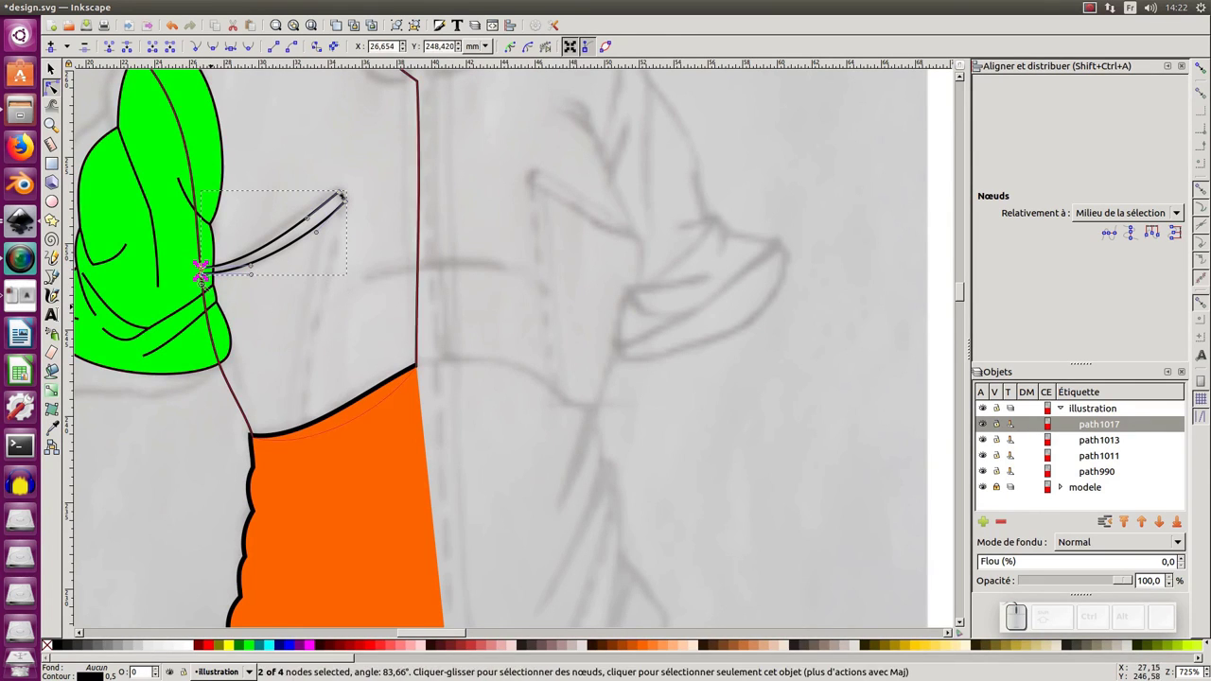
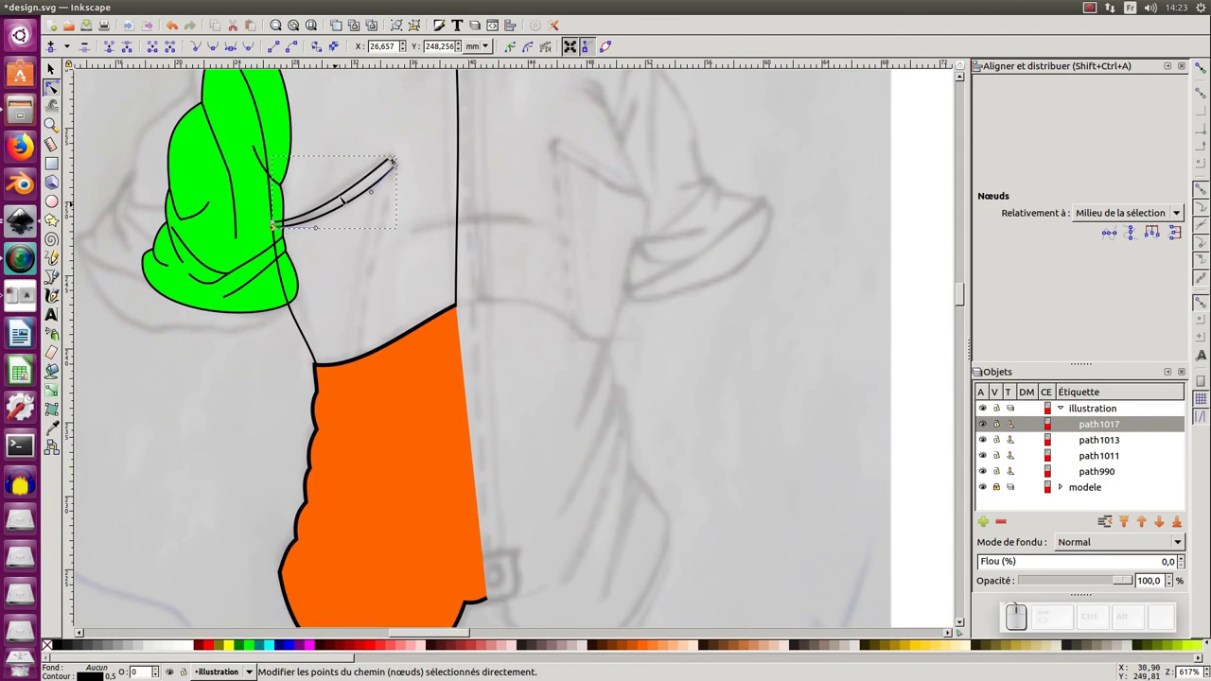
key(F6)
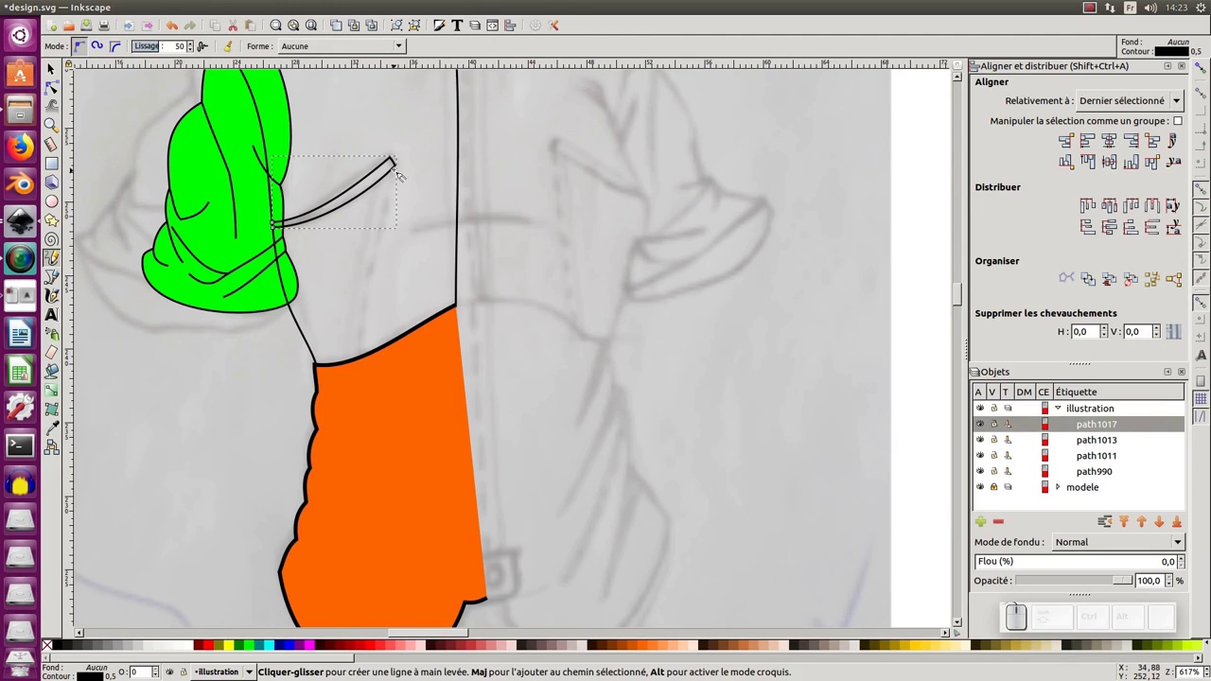
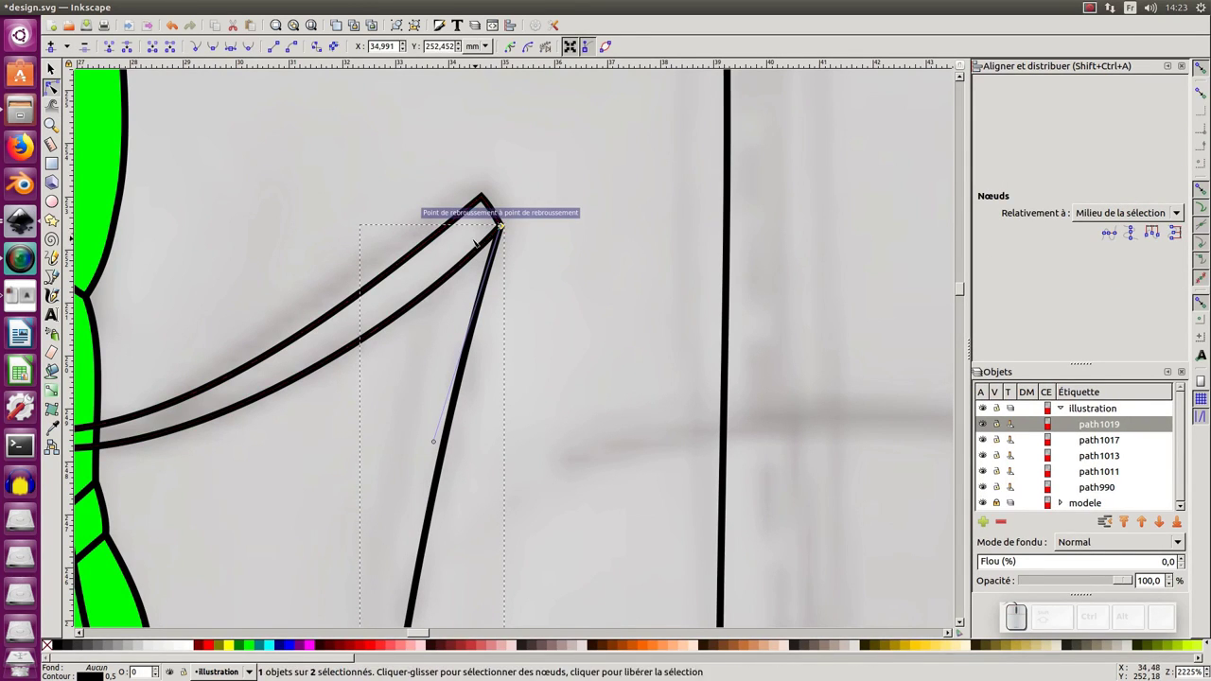
Extend the downward zipper strip from the tip to the waistband.
key(F6)
click(507, 229)
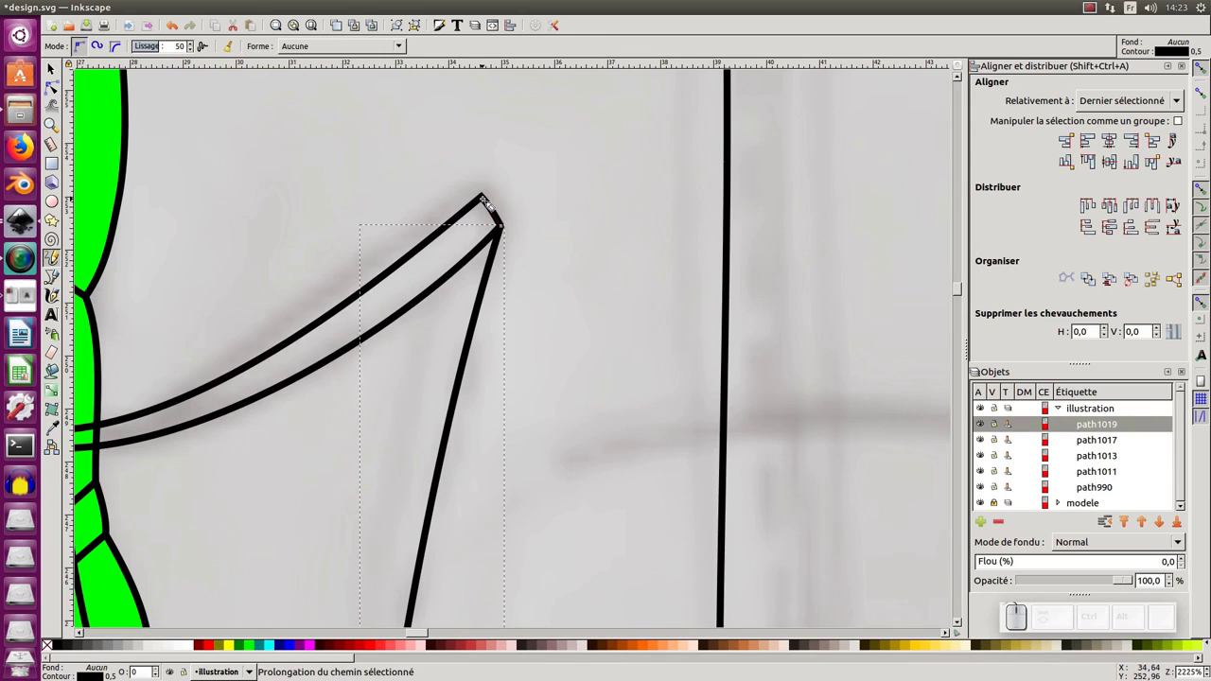
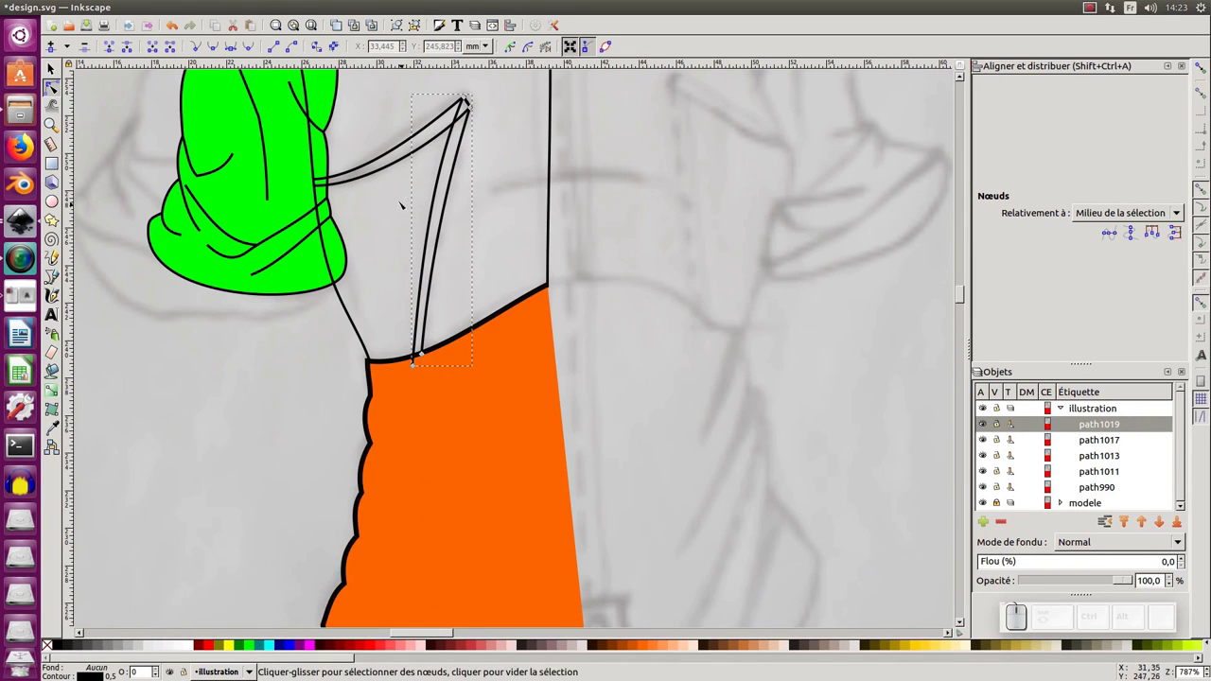
Fill the downward zipper strip dark orange (#D45500) and the upper strip orange.
click(623, 645)
click(433, 138)
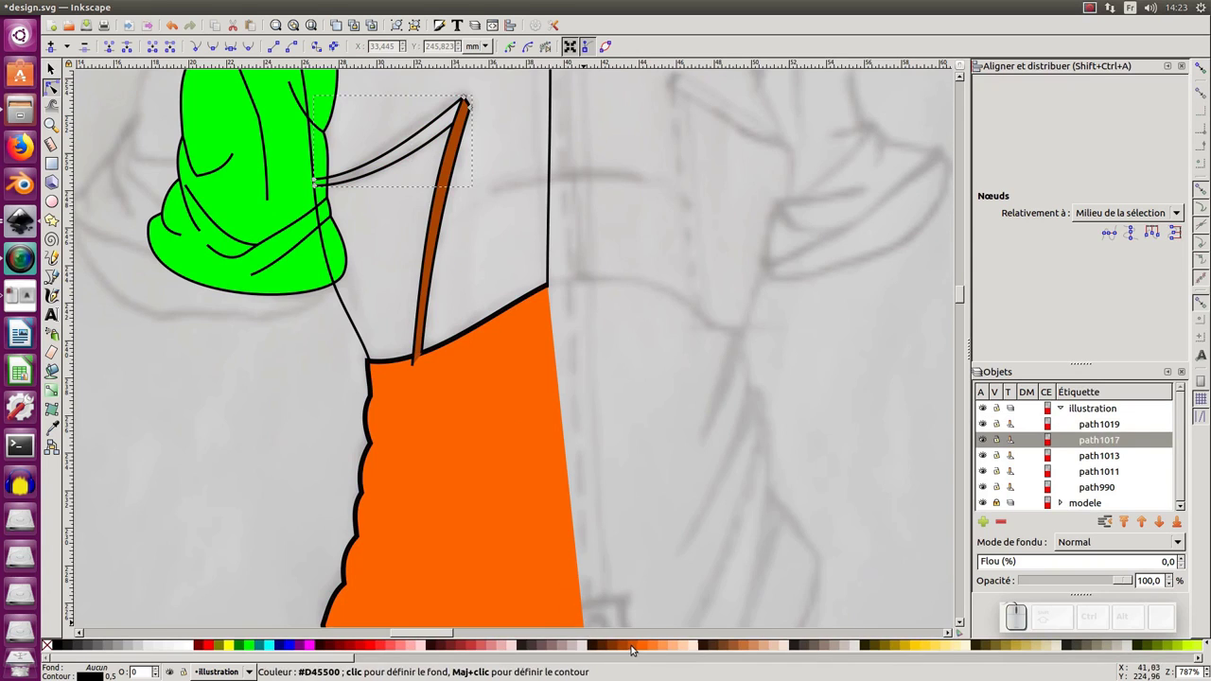
click(648, 648)
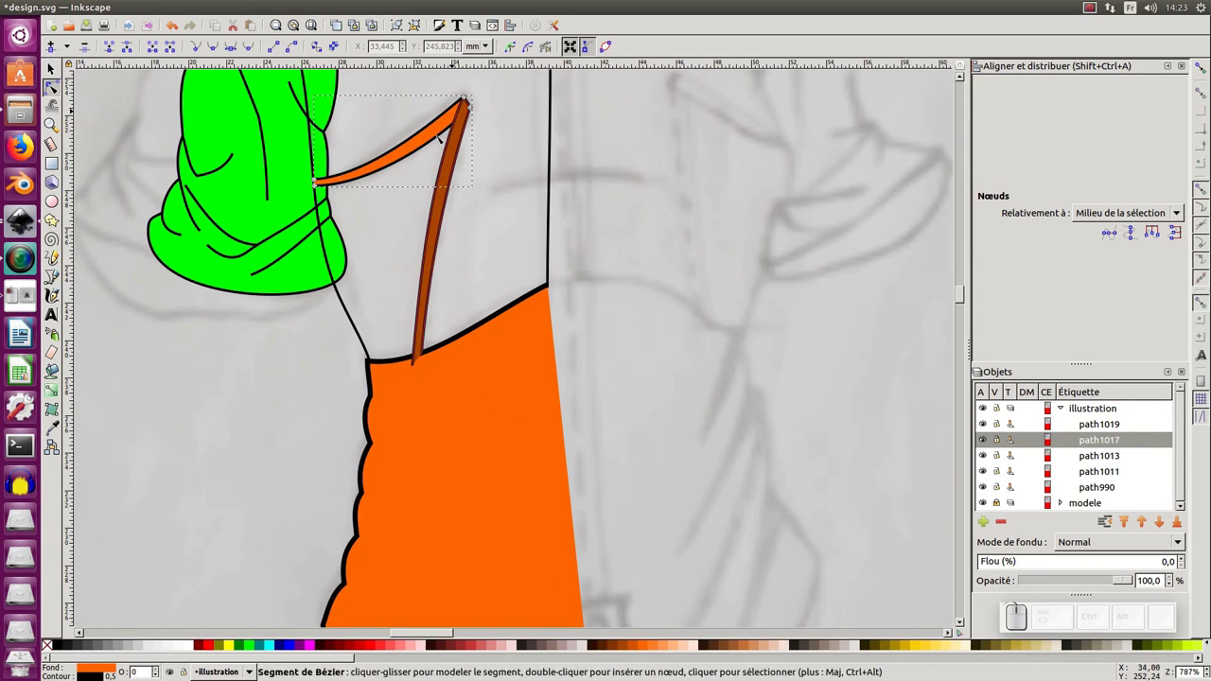
key(F6)
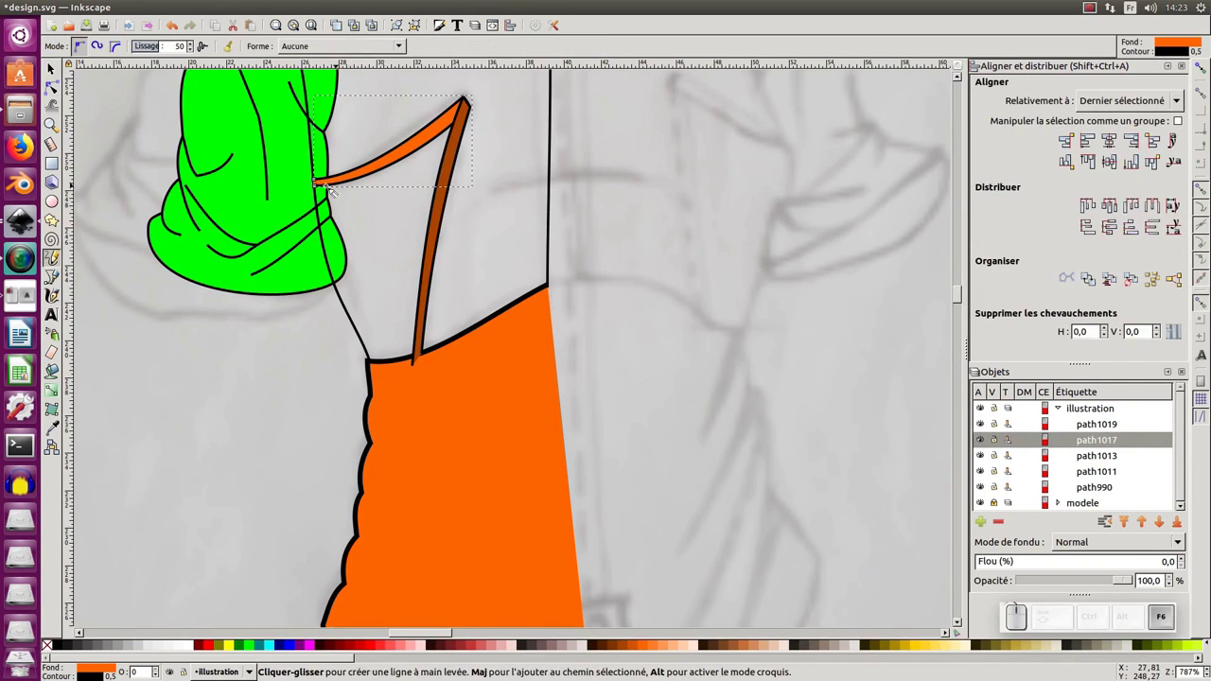
Draw a closed flap outline filling the V between the zipper strips.
drag(312, 183, 466, 116)
drag(466, 112, 438, 383)
drag(429, 374, 294, 260)
middle_click(277, 268)
click(276, 267)
Reshape the flap's corner nodes so its edge meets the zipper.
key(F2)
key(KP_Subtract)
key(KP_Add)
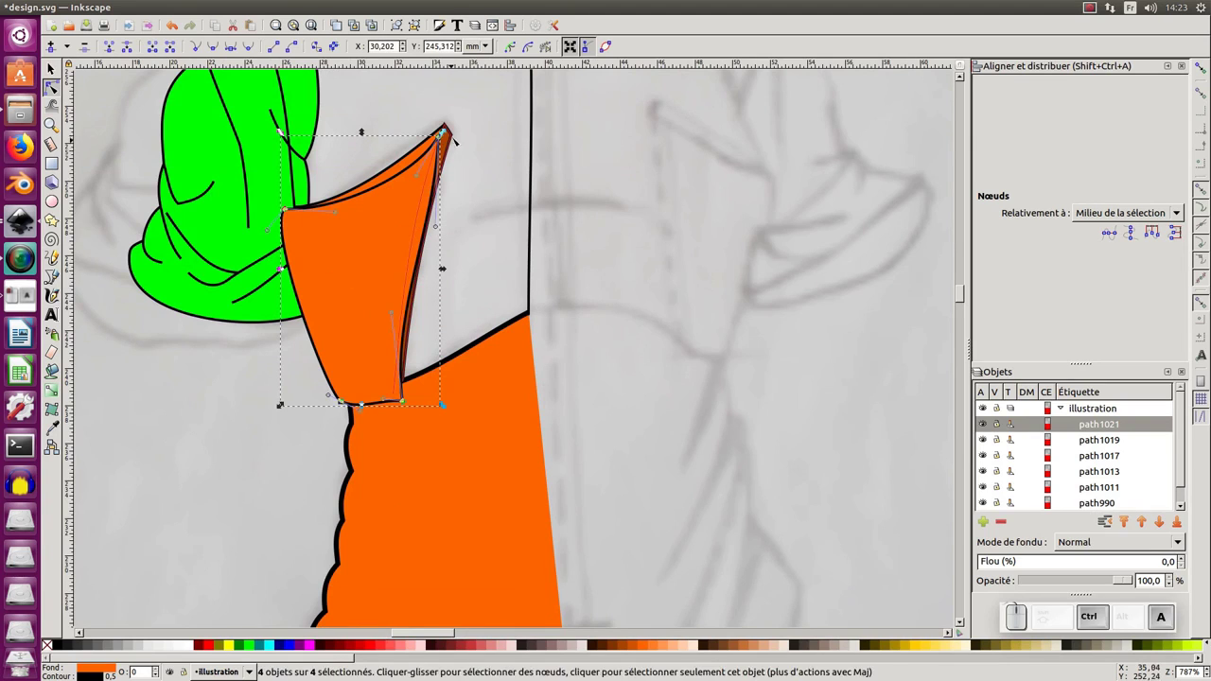
click(338, 214)
click(293, 204)
drag(288, 209, 302, 212)
click(333, 209)
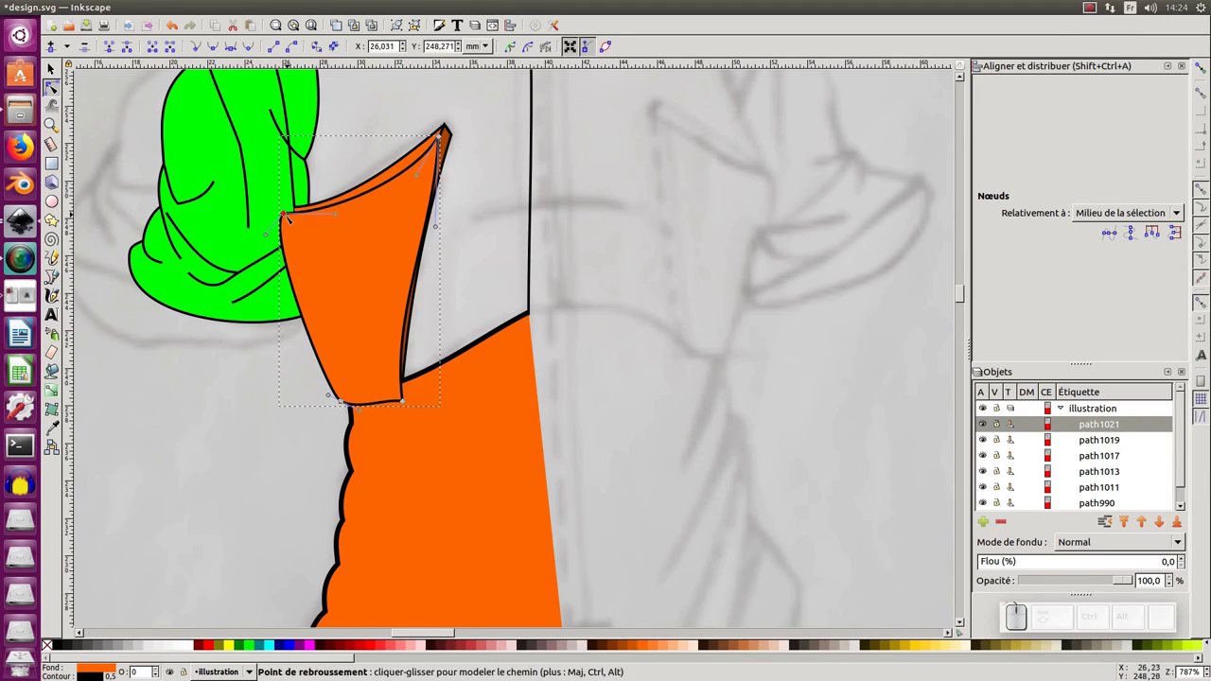
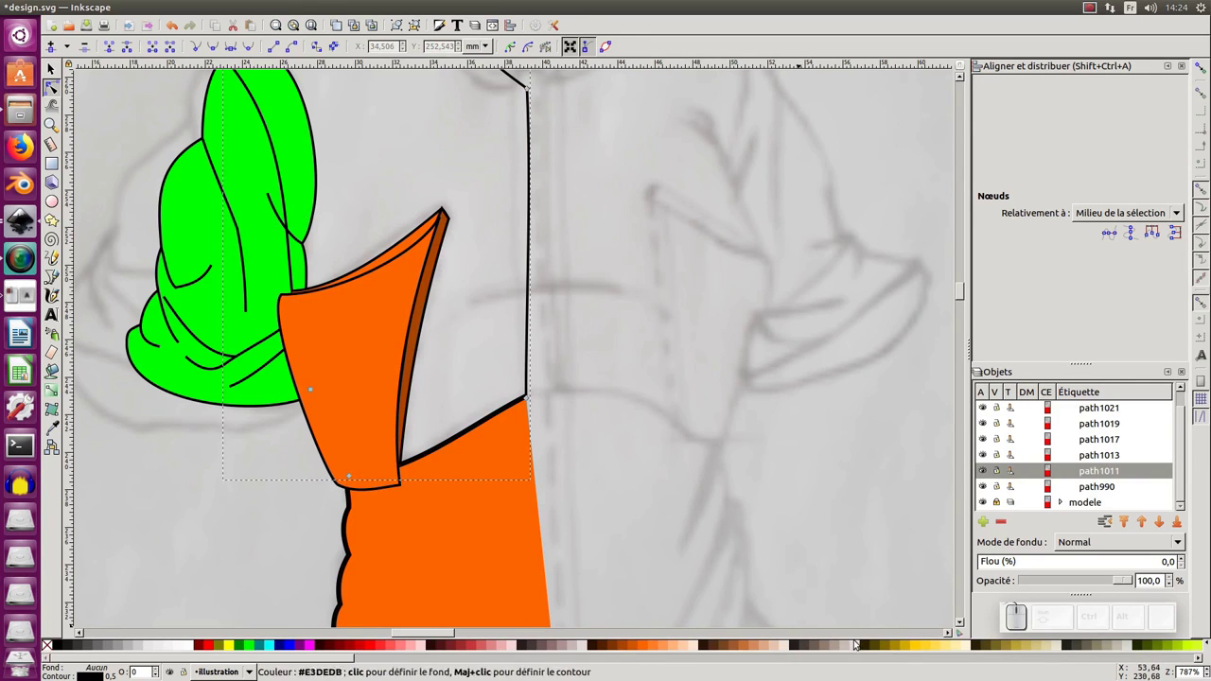
Fill the shirt body yellow, then duplicate the flap and trim it with Path Difference.
click(979, 634)
click(917, 647)
middle_click(454, 218)
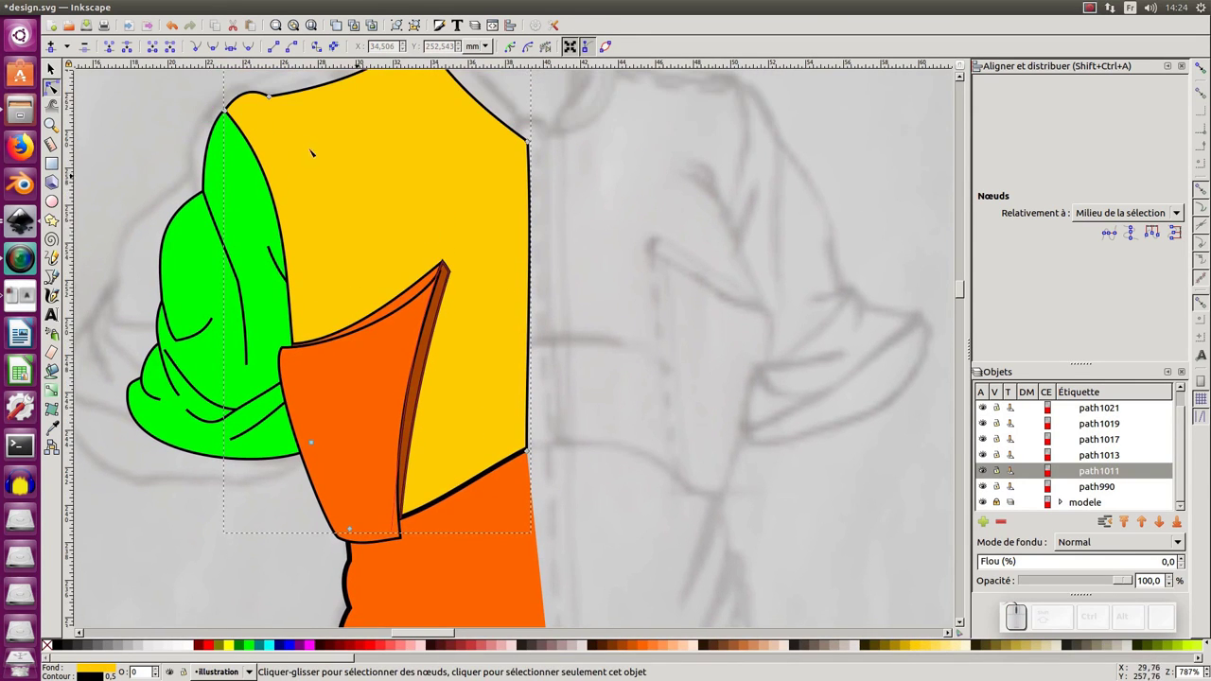
key(ctrl+d)
click(295, 396)
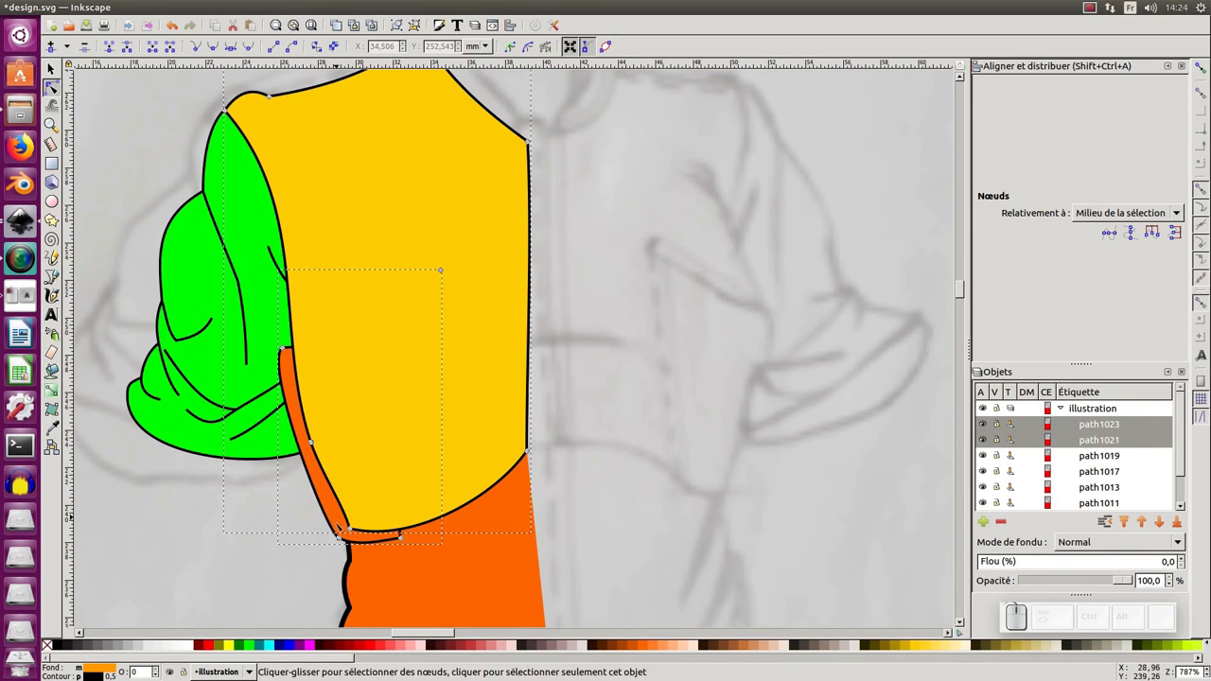
click(258, 11)
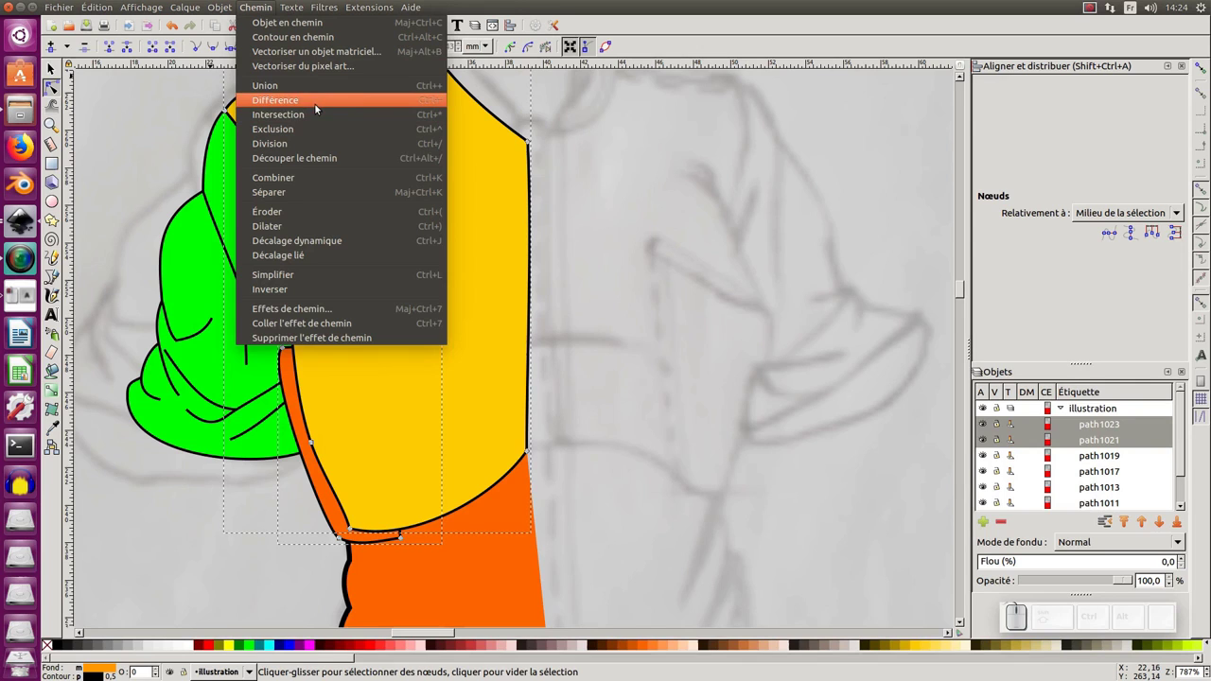
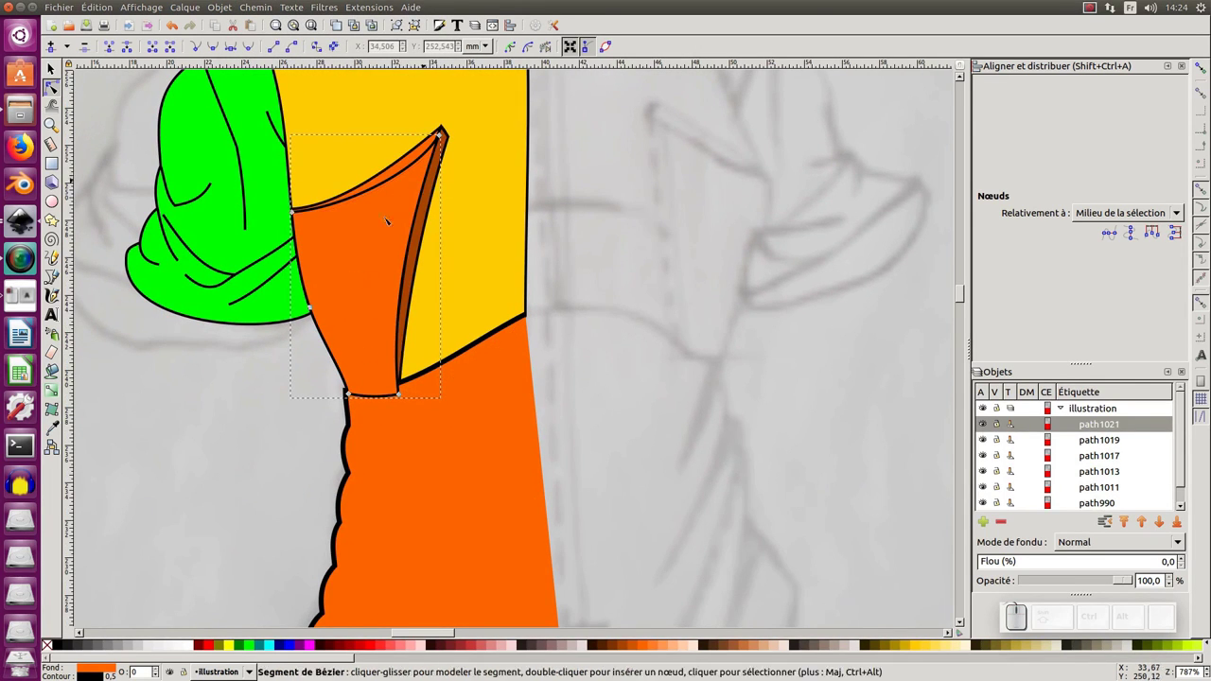
Select the trimmed flap with both zipper strips and colour them red together.
click(422, 233)
click(408, 162)
click(430, 206)
double_click(395, 216)
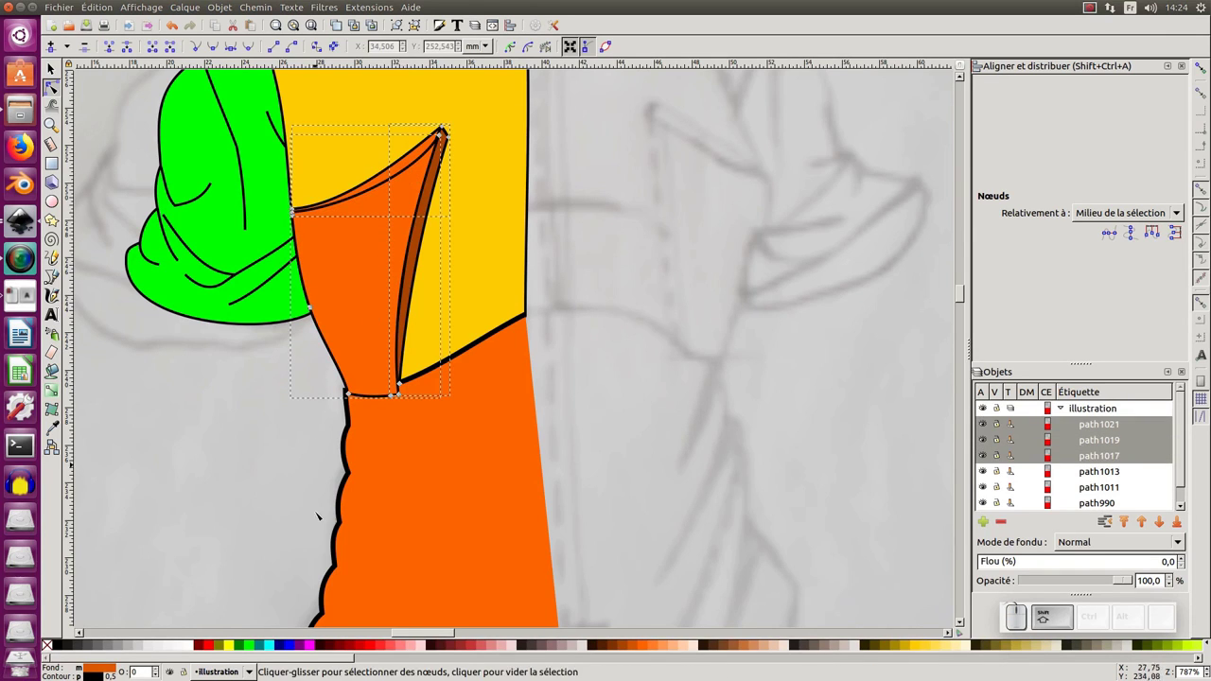
click(363, 644)
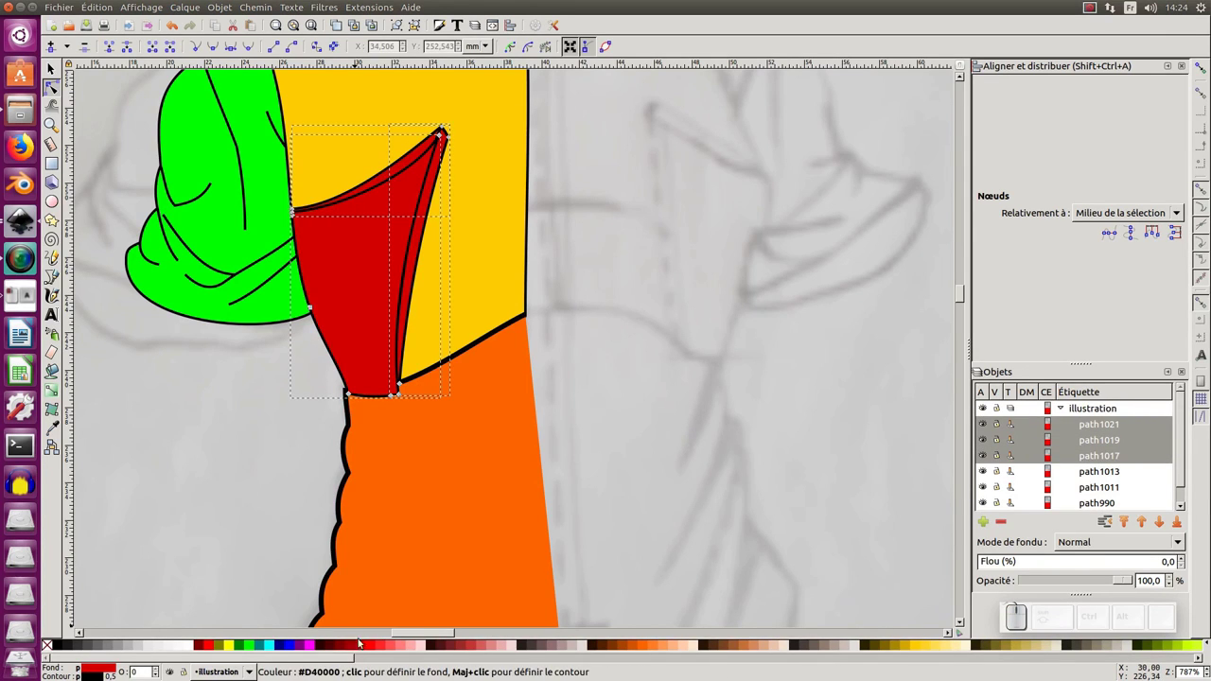
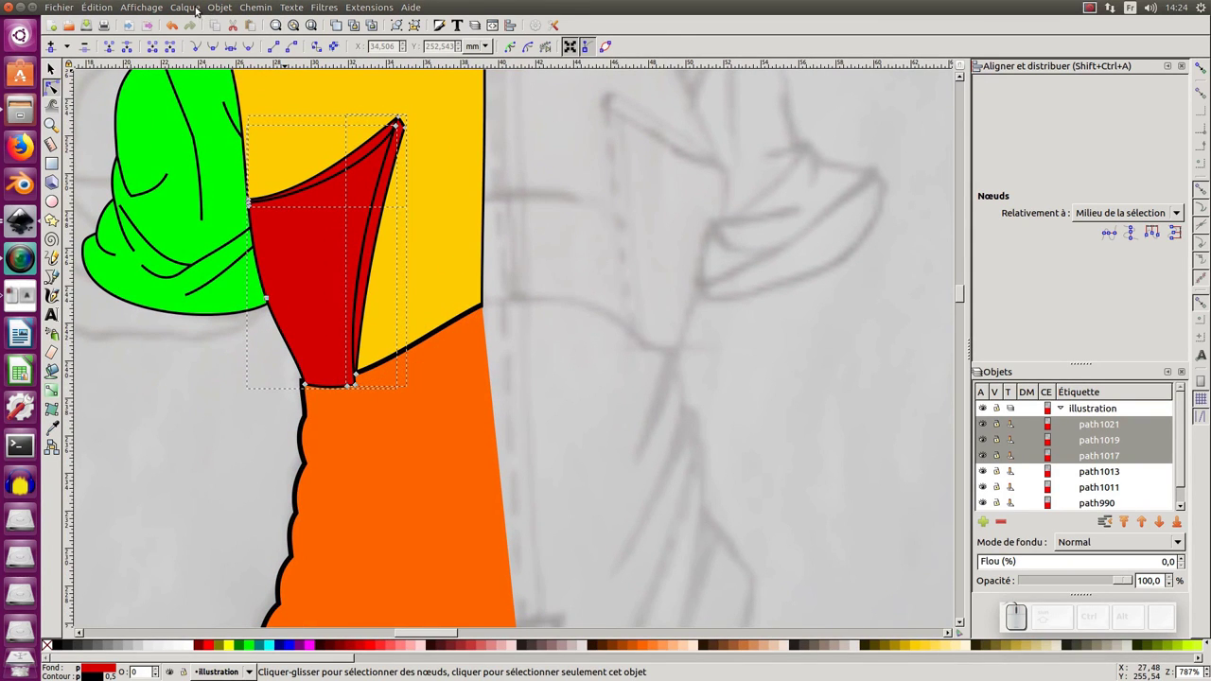
click(447, 29)
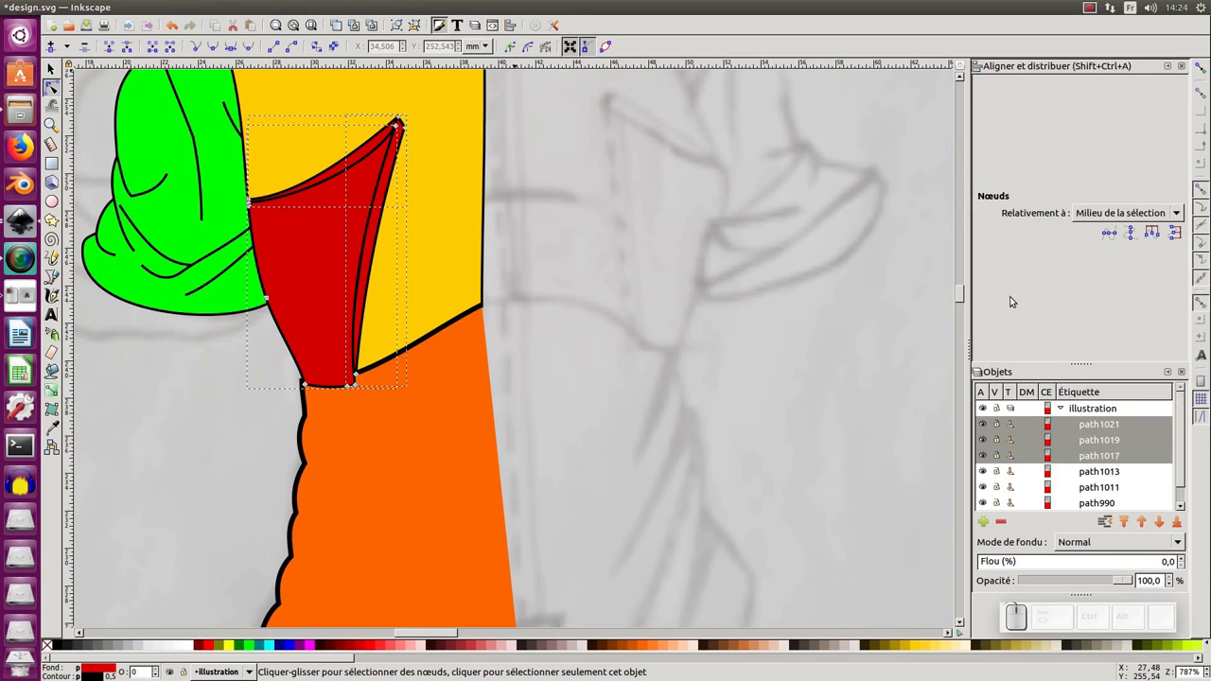
Set the shared fill swatch to the muted red ca2020ff on the colour wheel and deselect.
click(1099, 114)
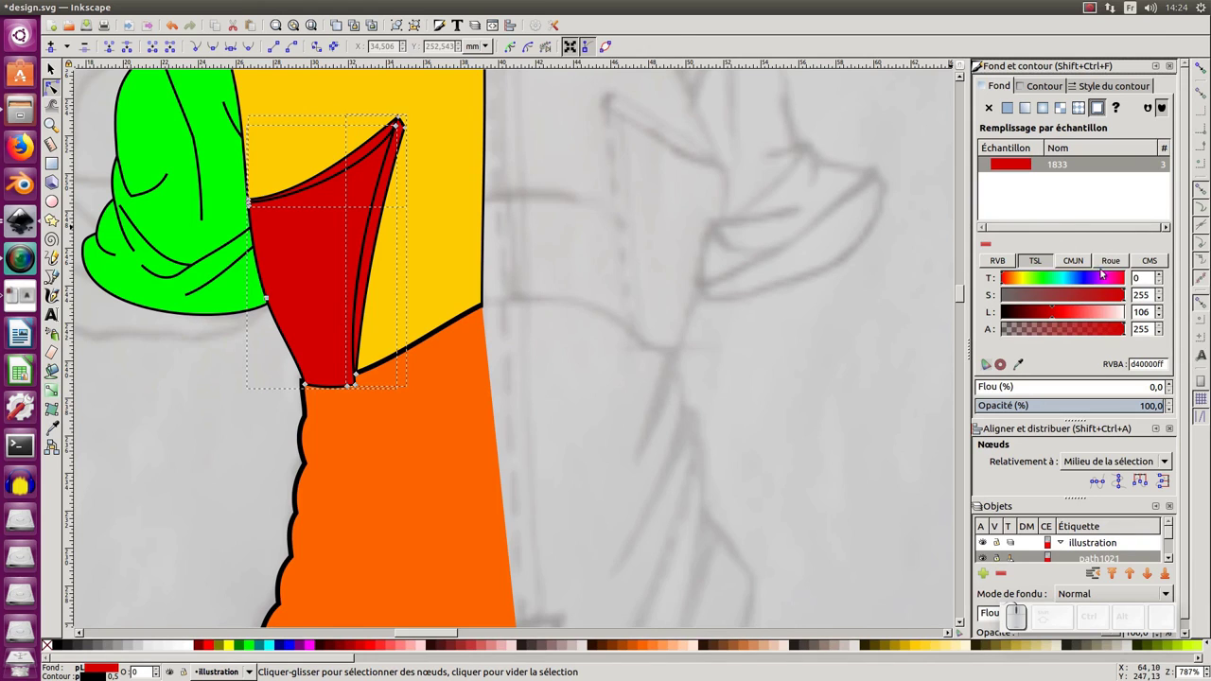
click(1113, 264)
drag(1086, 302, 1079, 315)
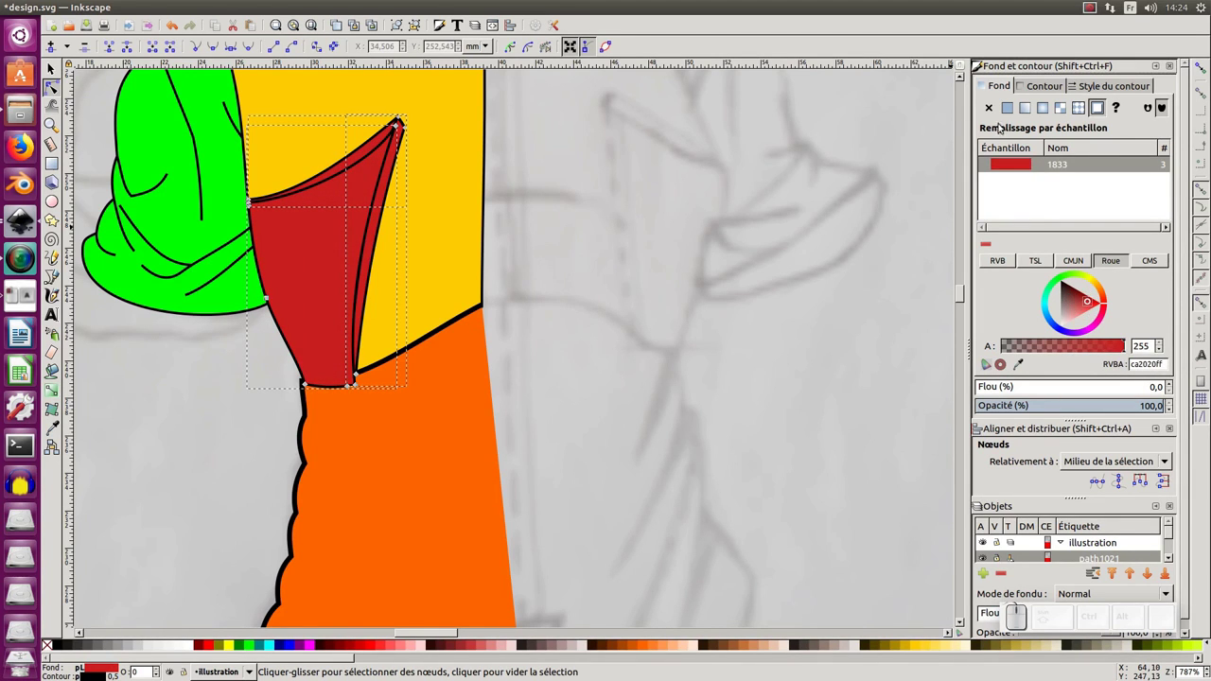
click(676, 329)
key(KP_Subtract)
middle_click(429, 166)
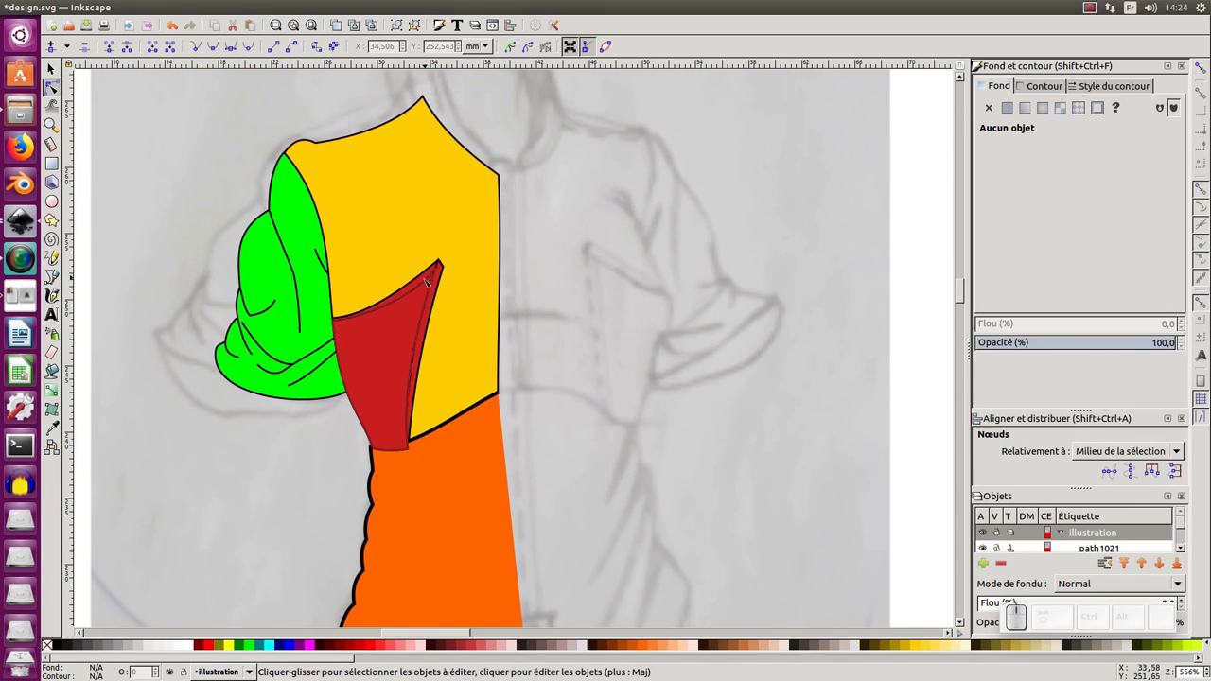
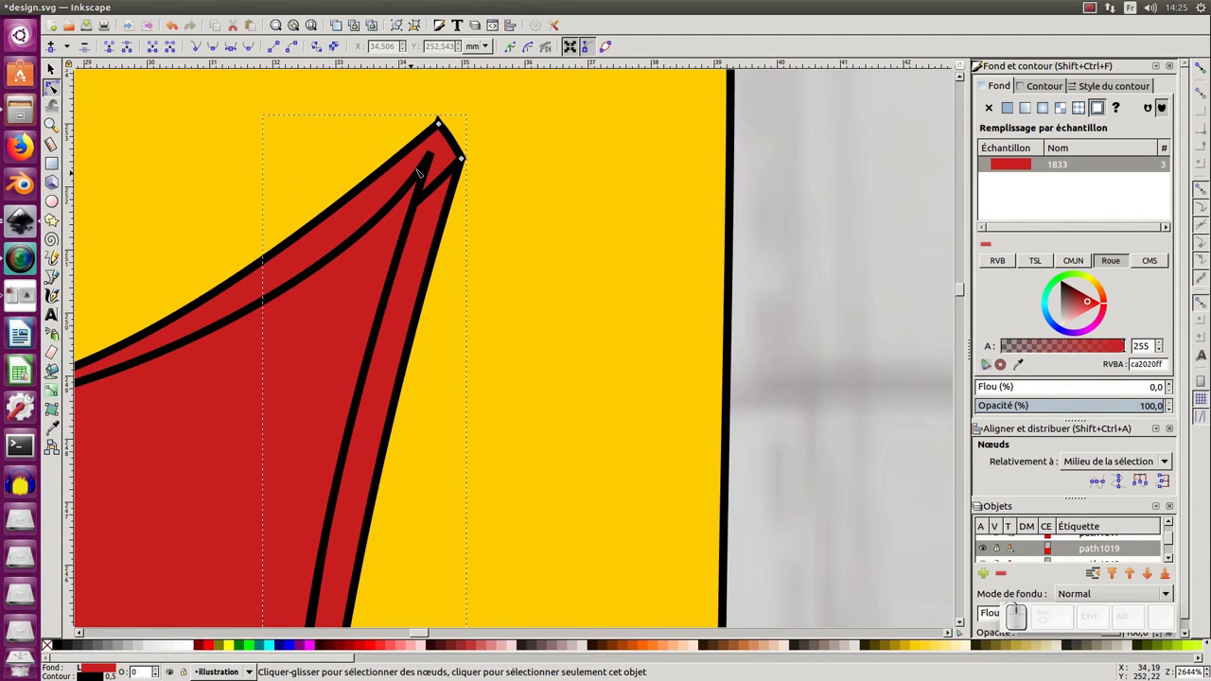
Restack the selected zipper pieces above the shirt body with Page Up/Down.
key(Page_Up)
key(Page_Down)
key(Page_Up)
key(Page_Up)
key(Page_Down)
key(Page_Up)
Select both zipper strips and the red flap together.
click(58, 69)
click(231, 48)
click(212, 49)
click(230, 48)
key(KP_Subtract)
click(230, 51)
click(370, 149)
middle_click(340, 226)
click(230, 51)
middle_click(585, 243)
click(440, 233)
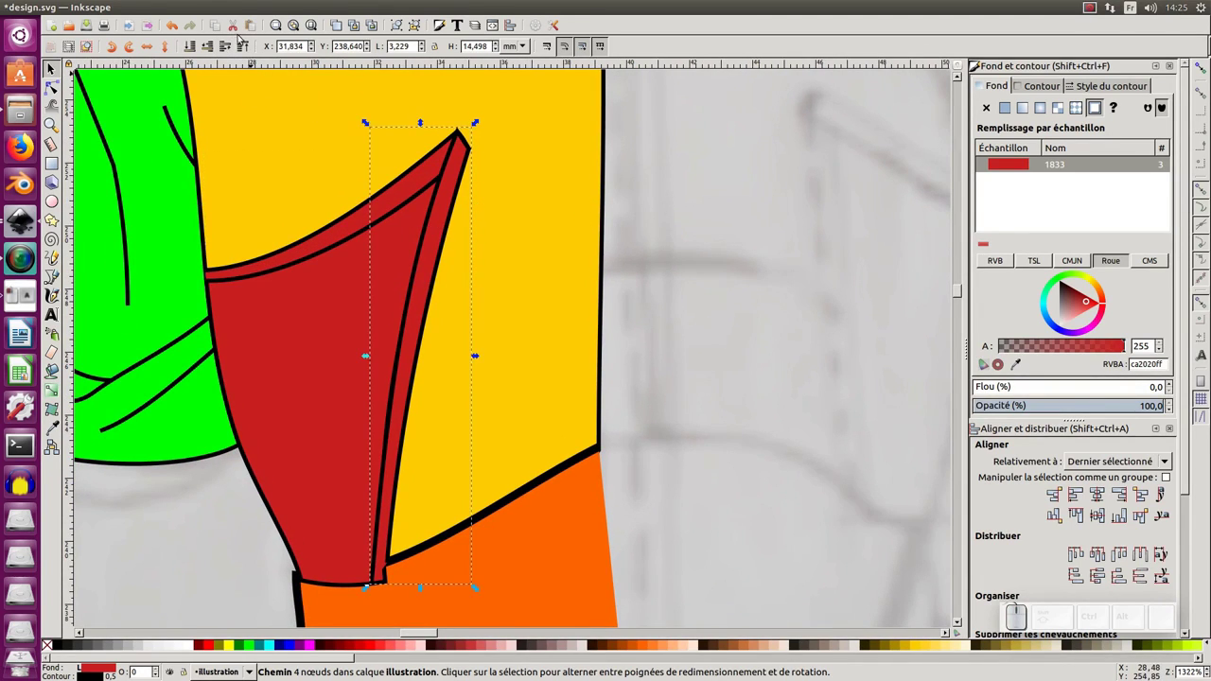
click(216, 51)
key(KP_Subtract)
middle_click(398, 293)
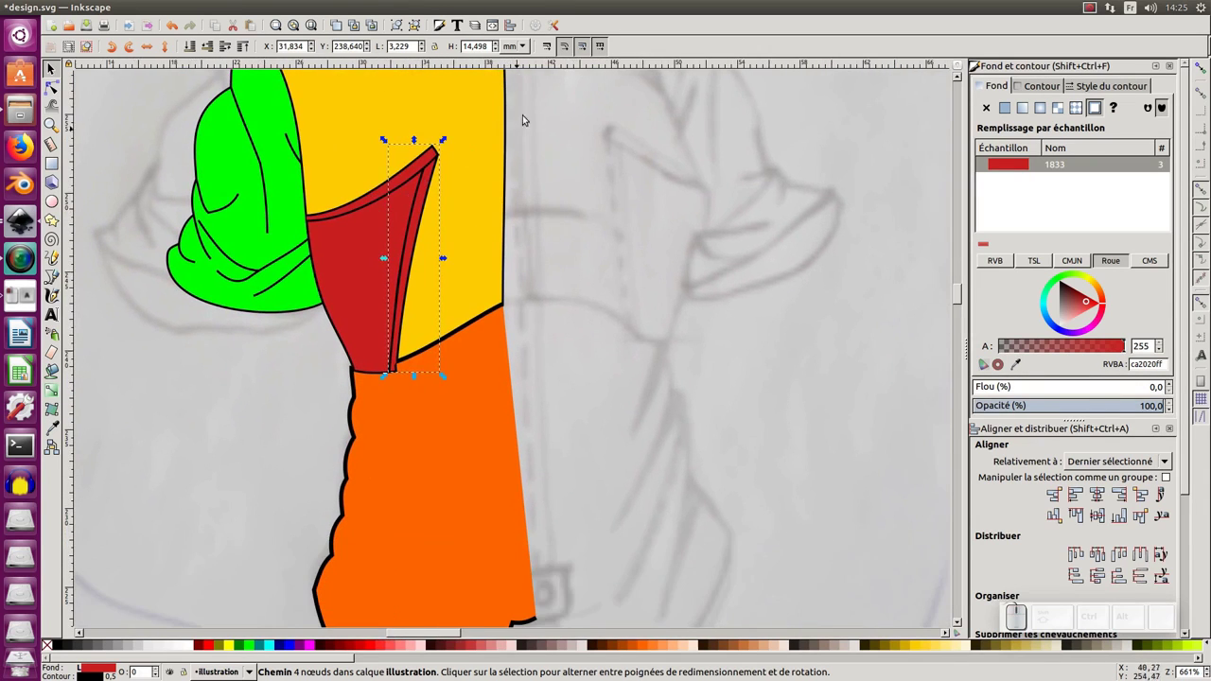
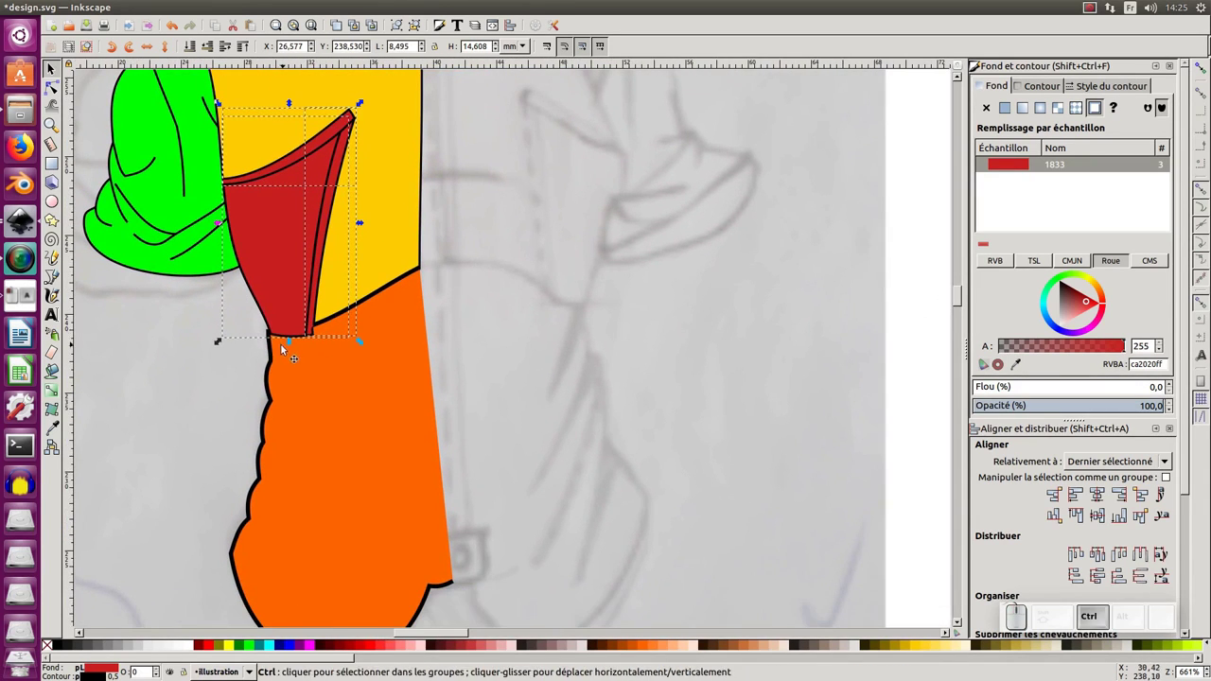
Group the flap and the two zipper strips into a single object.
key(ctrl+g)
key(KP_Subtract)
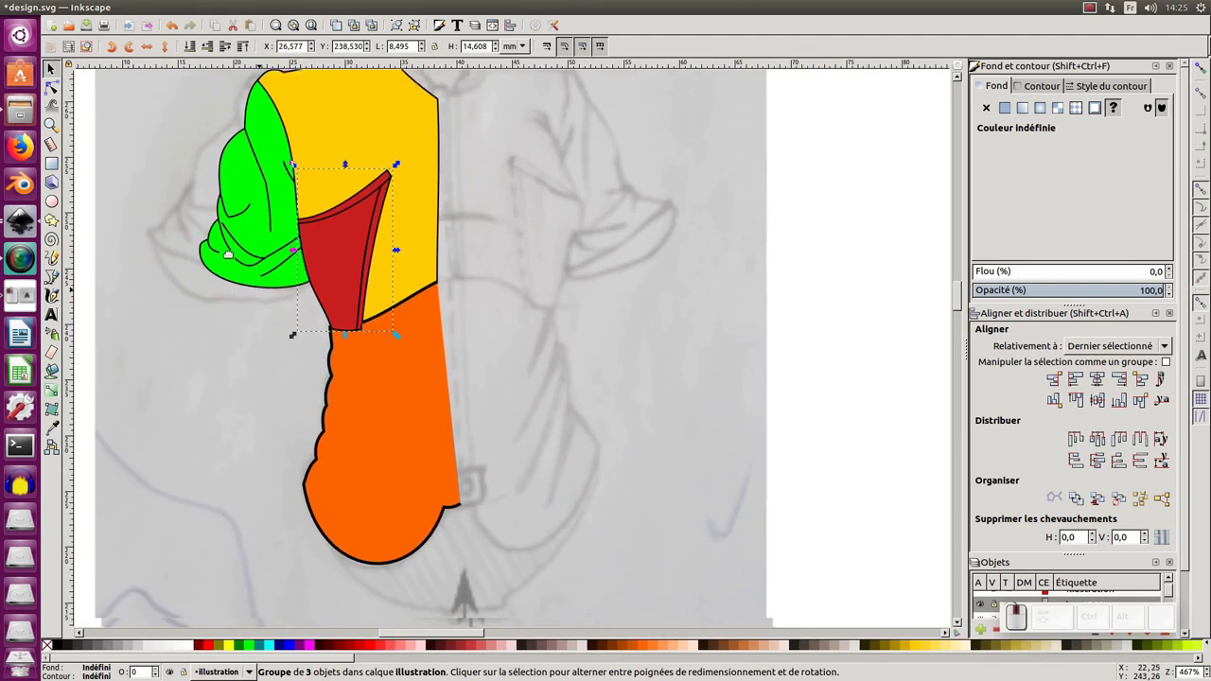
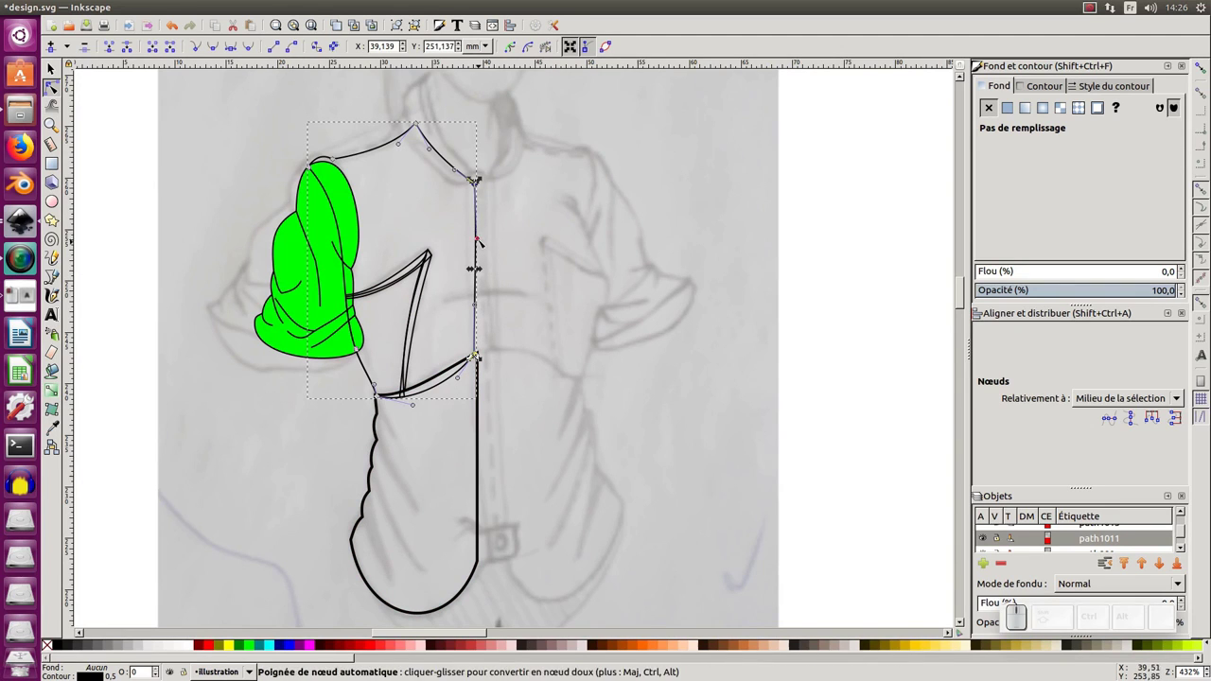
Select the nodes along the shirt's lower front edge to straighten the hem-to-centre-line curve.
click(482, 240)
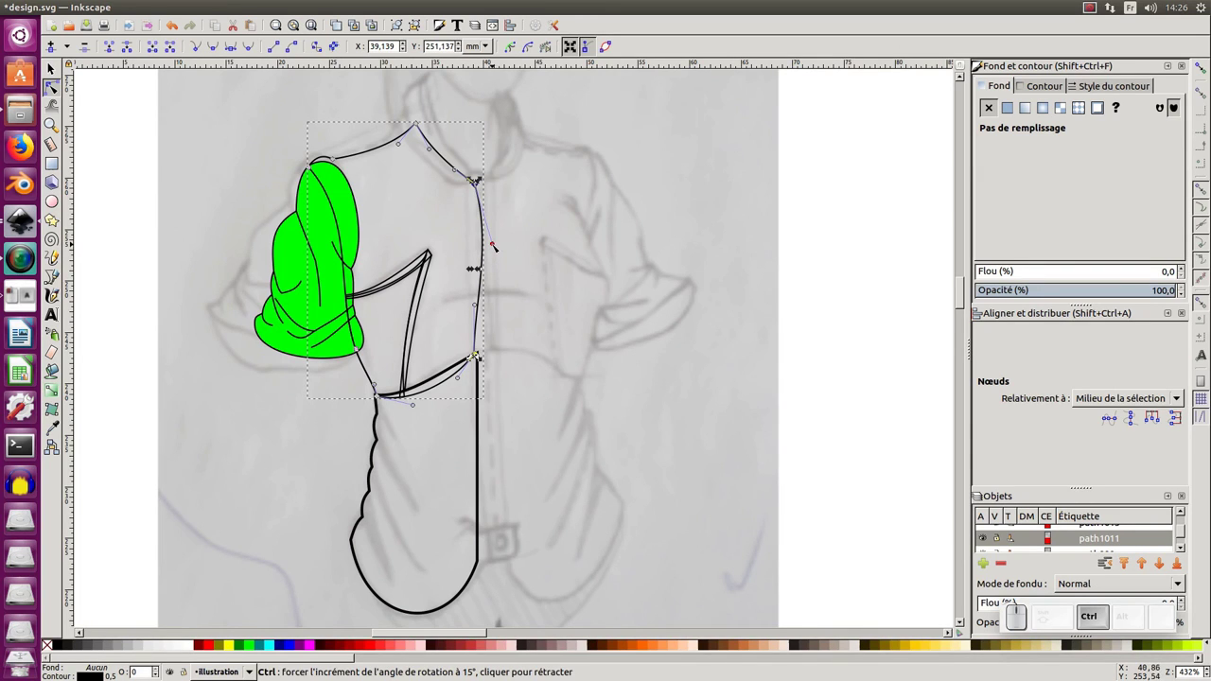
click(498, 244)
click(479, 306)
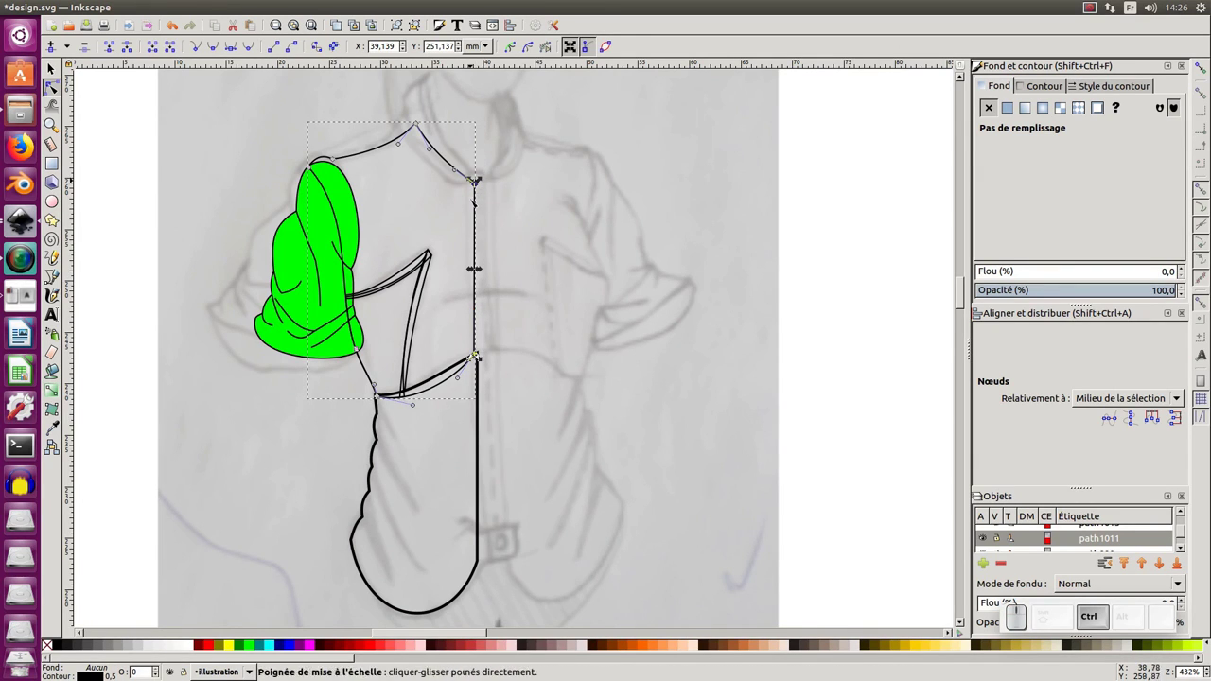
click(1137, 423)
click(482, 424)
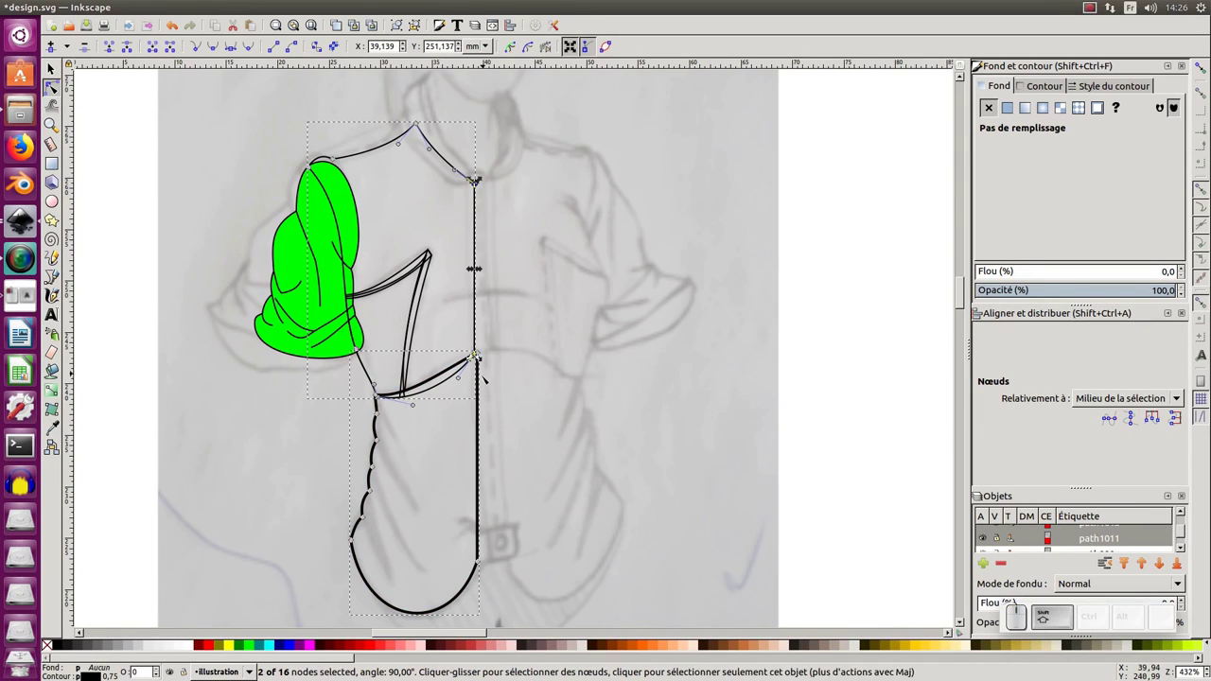
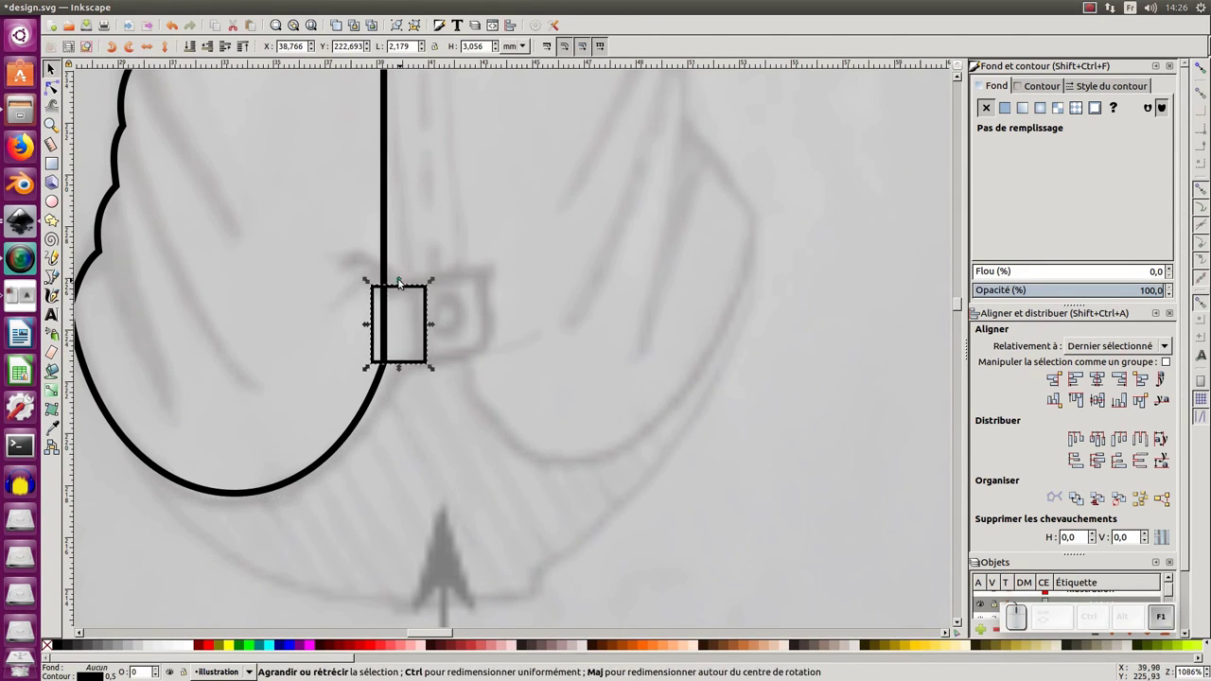
Draw and size a small rectangle over the centre line as the zipper pull and start editing its nodes.
click(404, 283)
drag(413, 306, 403, 354)
drag(403, 359, 433, 329)
click(433, 326)
click(374, 324)
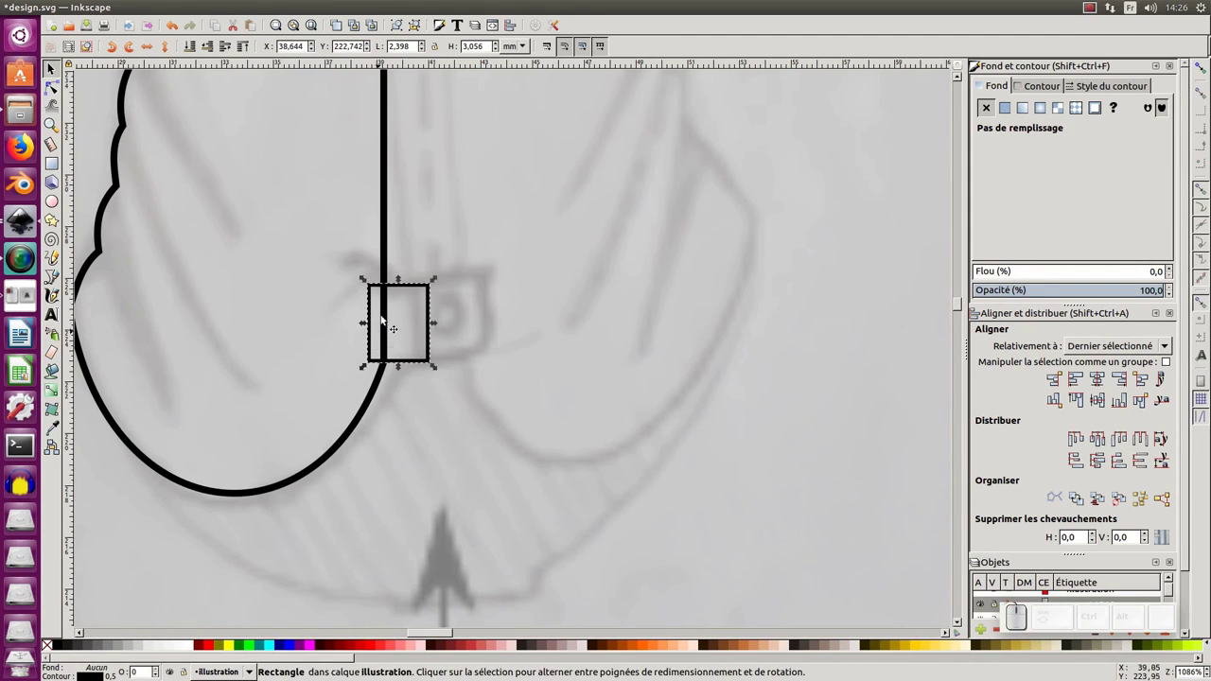
click(58, 163)
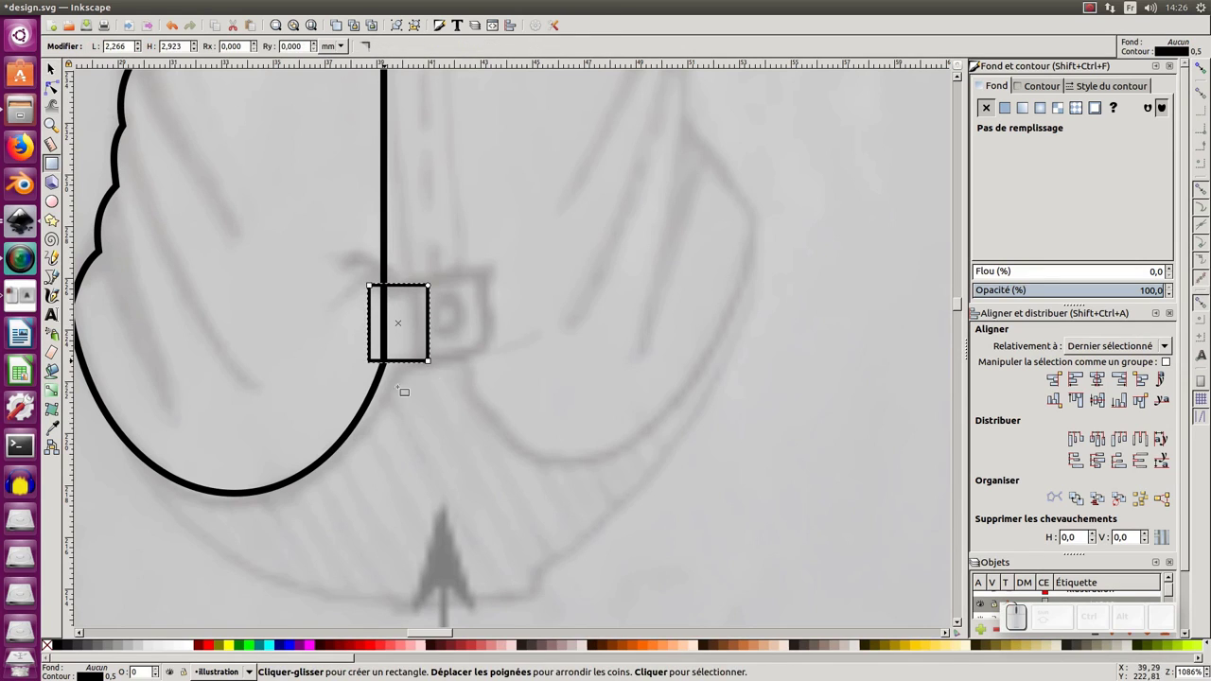
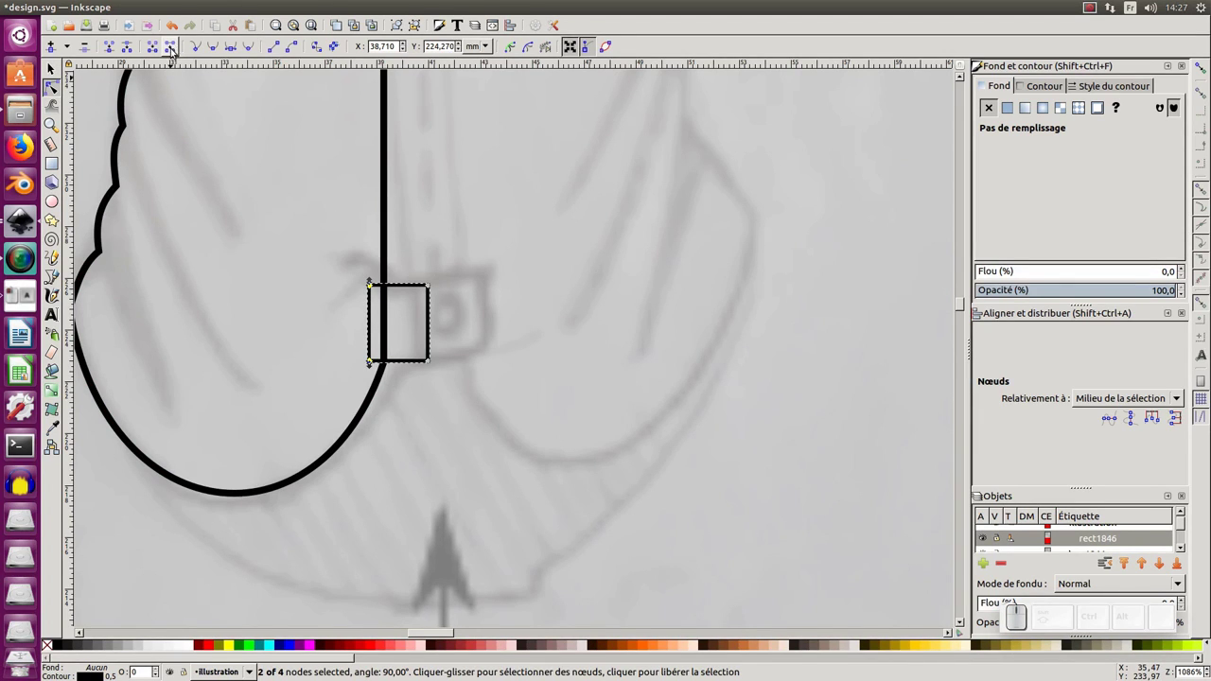
click(173, 48)
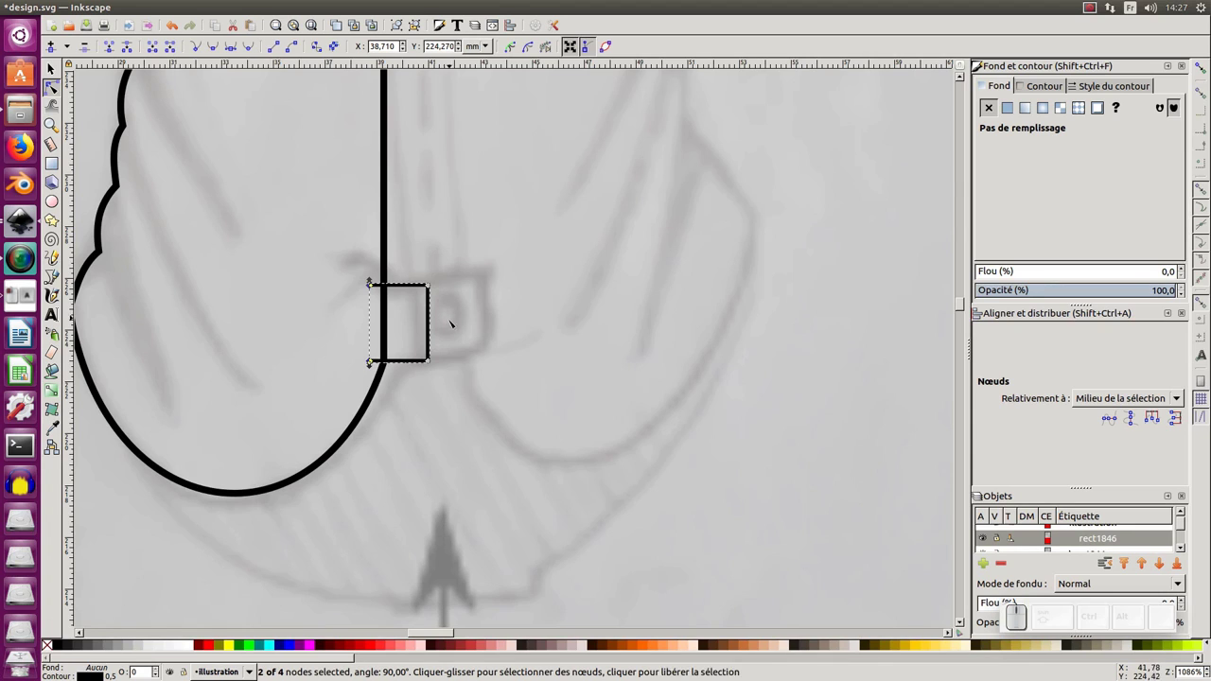
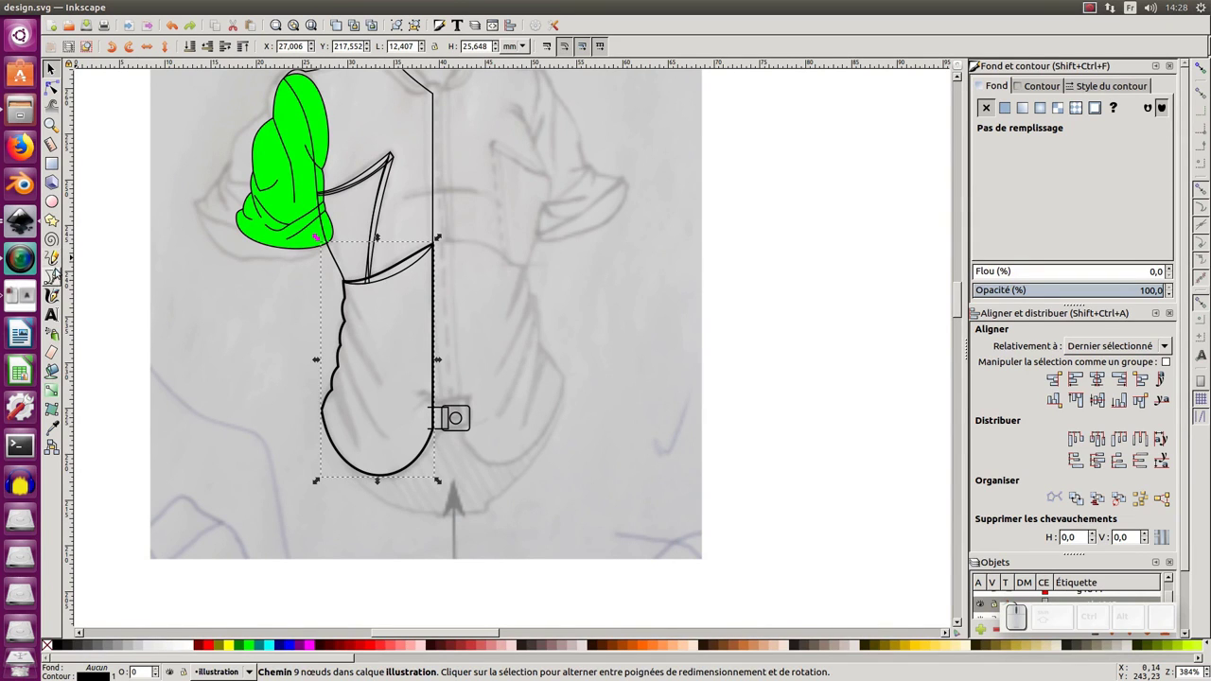
Draw a black spike fold mark with the Bezier tool, duplicate it and move the copy above the first.
click(60, 276)
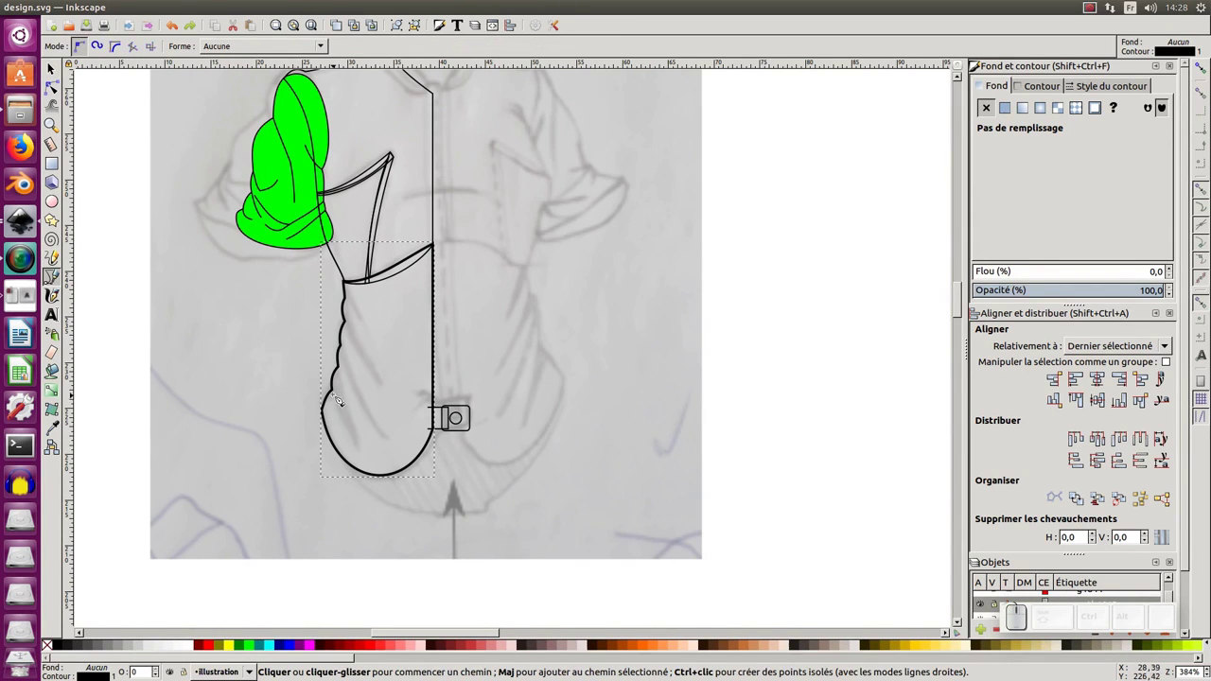
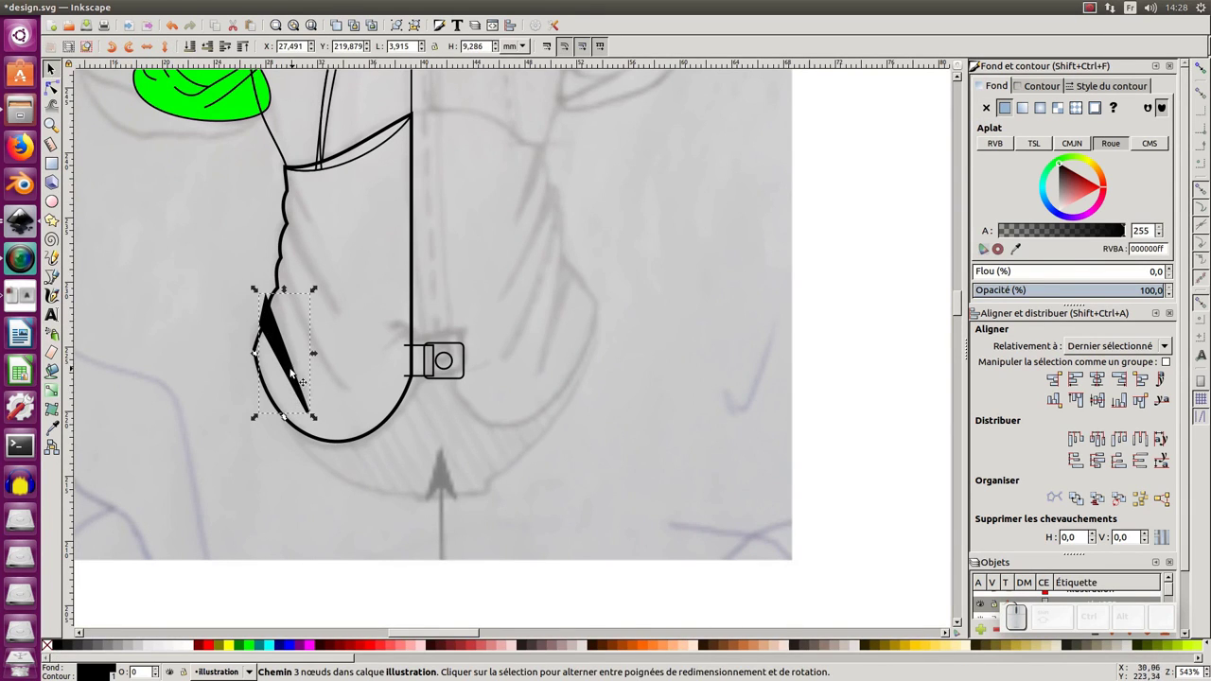
click(338, 30)
click(108, 7)
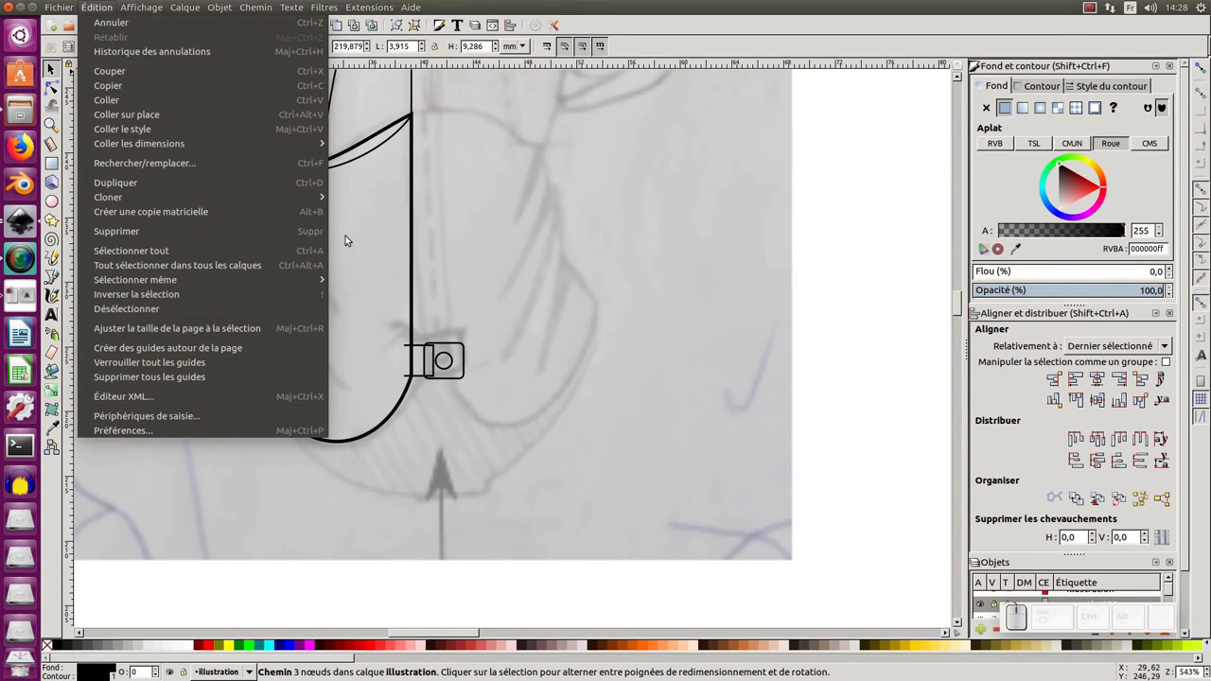
click(387, 215)
drag(296, 362, 333, 387)
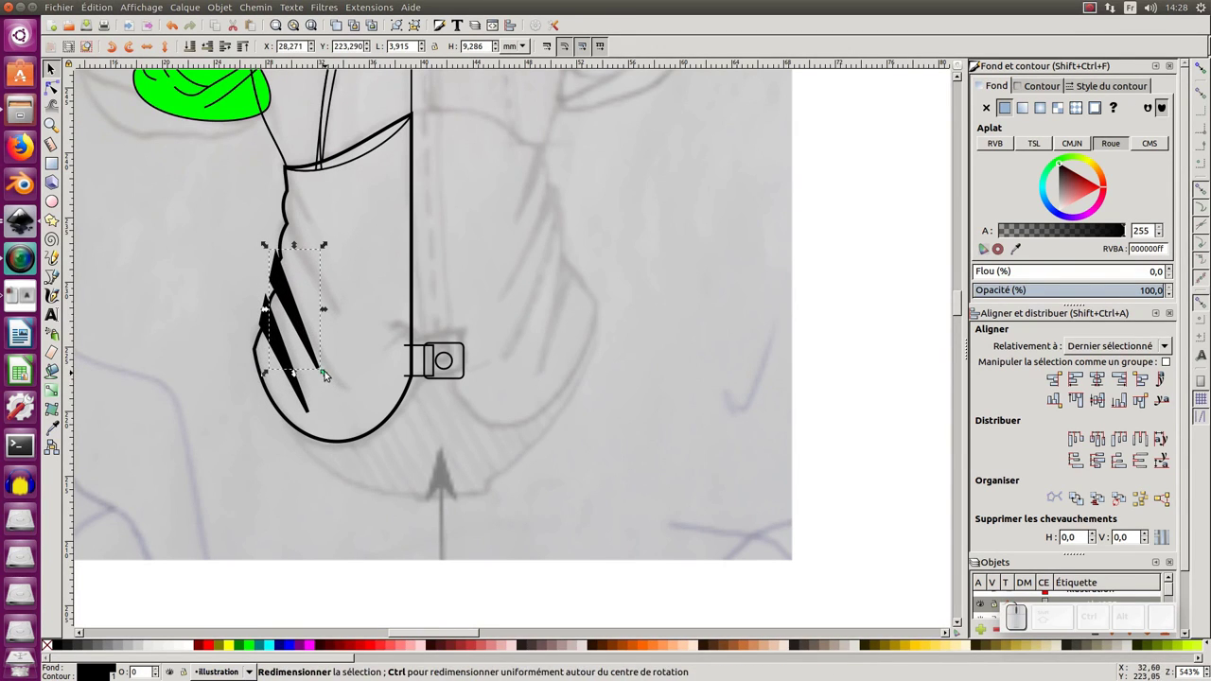
key(F2)
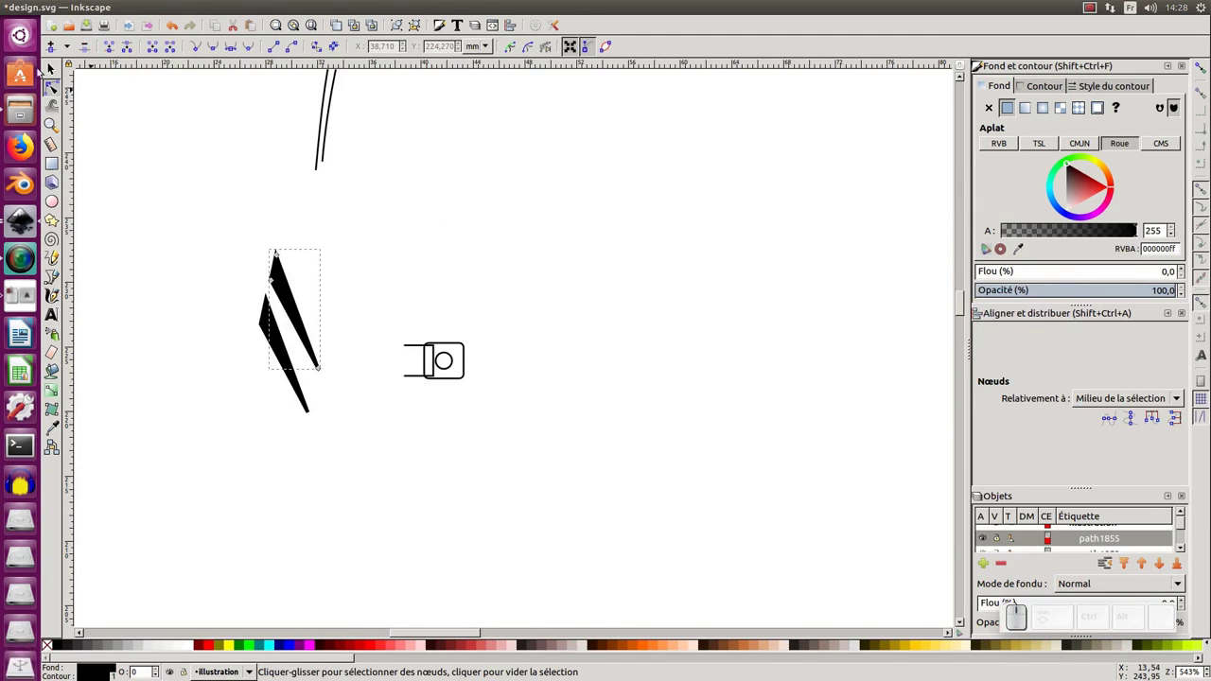
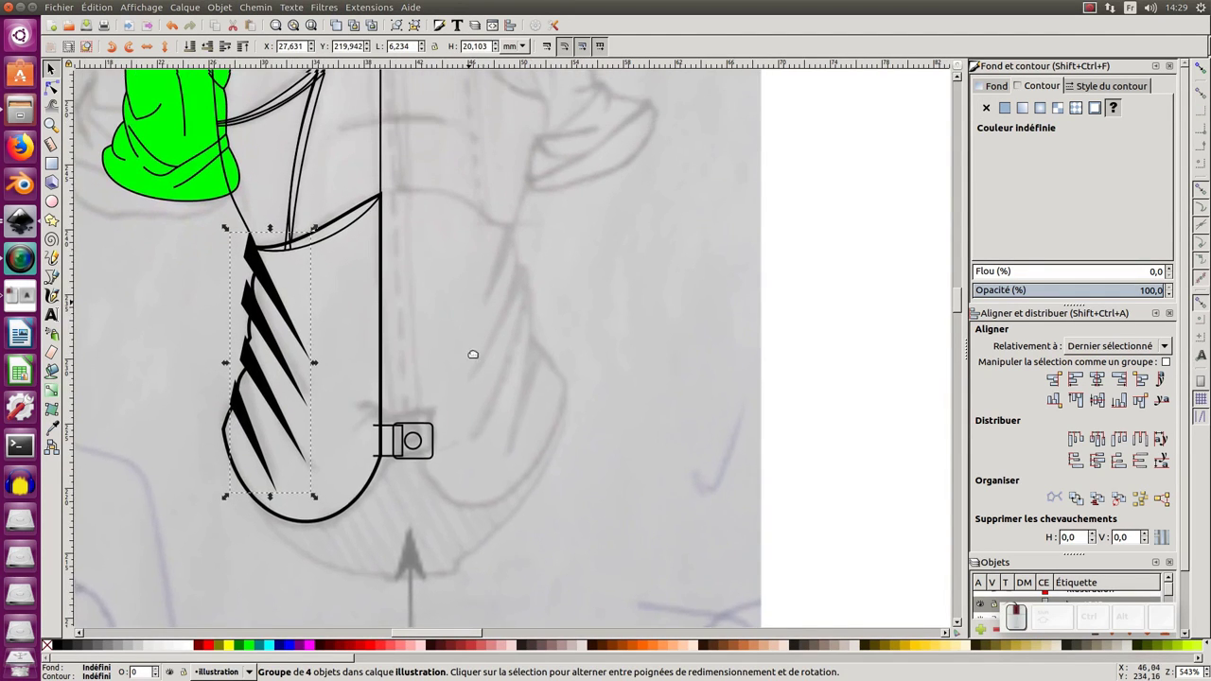
Zoom in on the neckline and set new Pencil strokes to a black outline.
key(KP_Subtract)
middle_click(335, 189)
middle_click(332, 266)
middle_click(360, 301)
middle_click(357, 294)
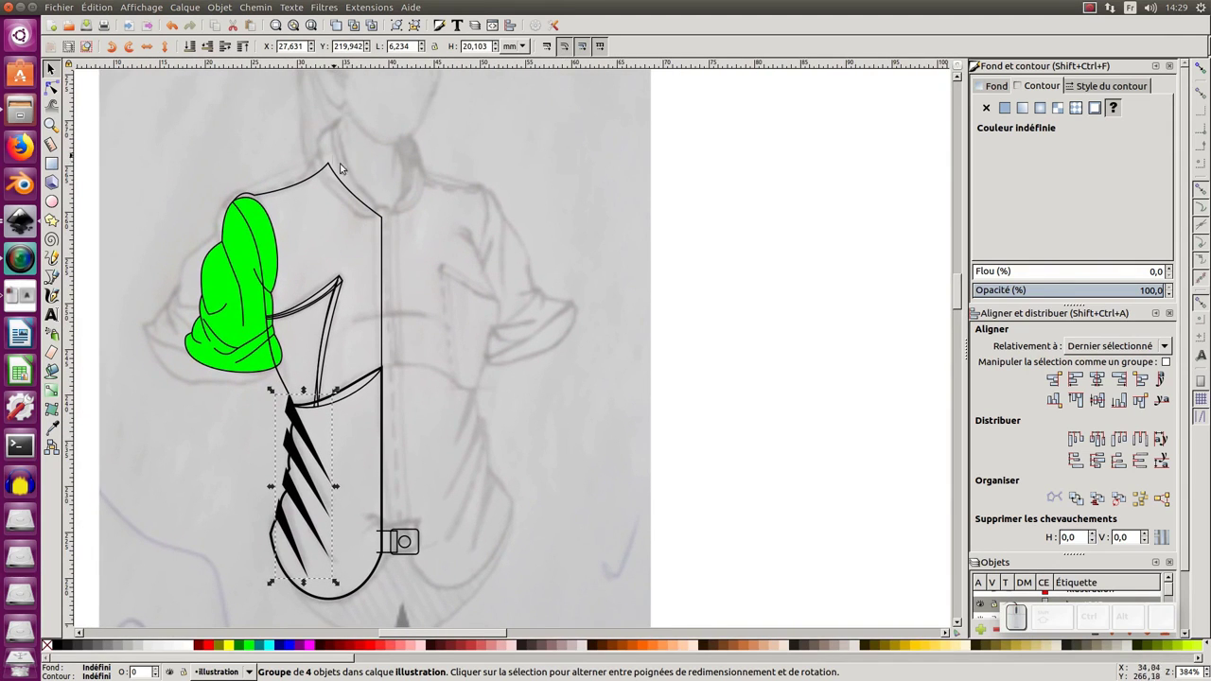
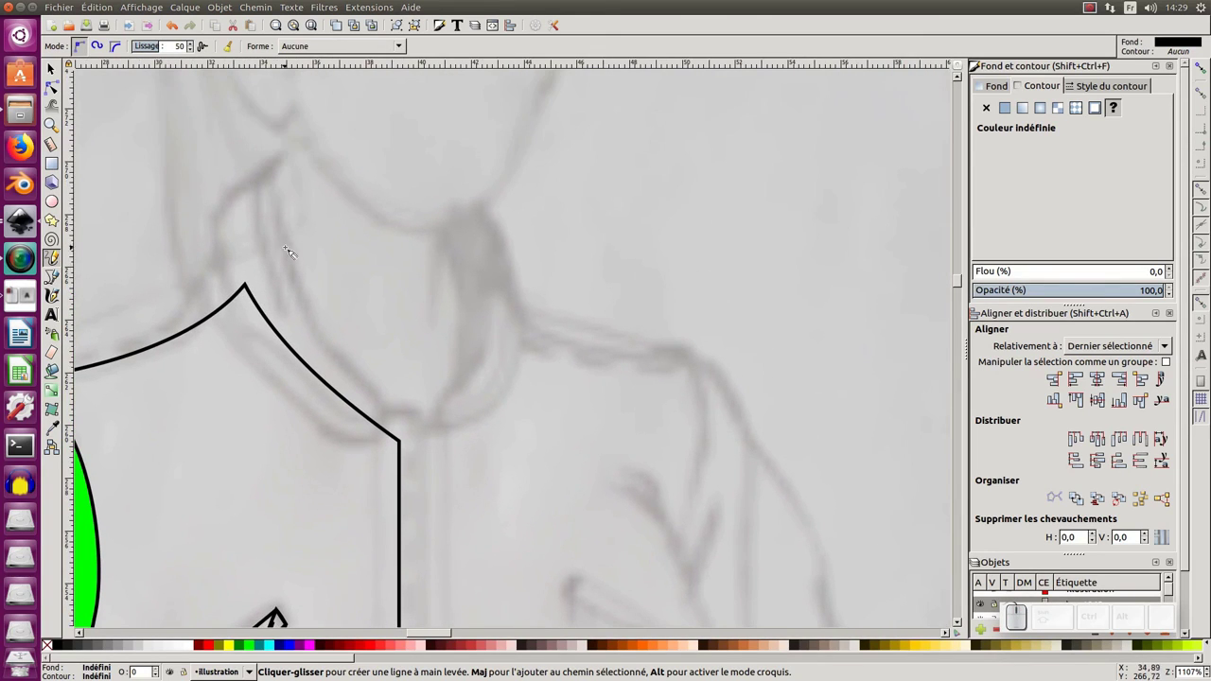
click(282, 171)
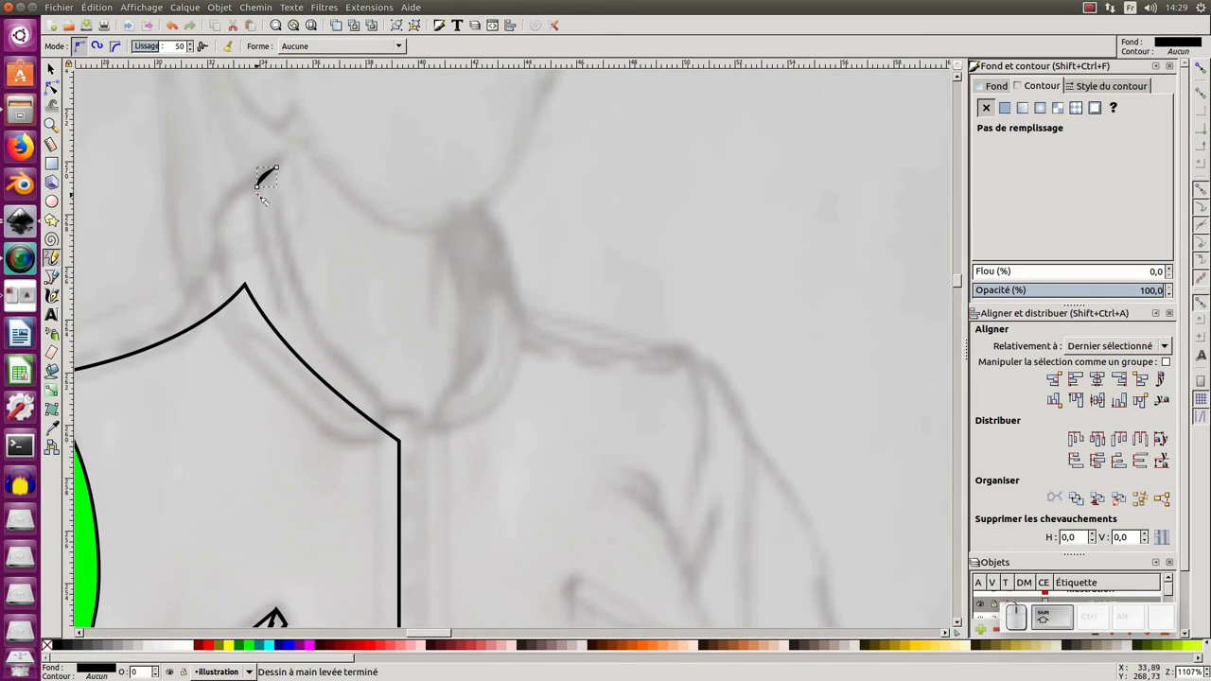
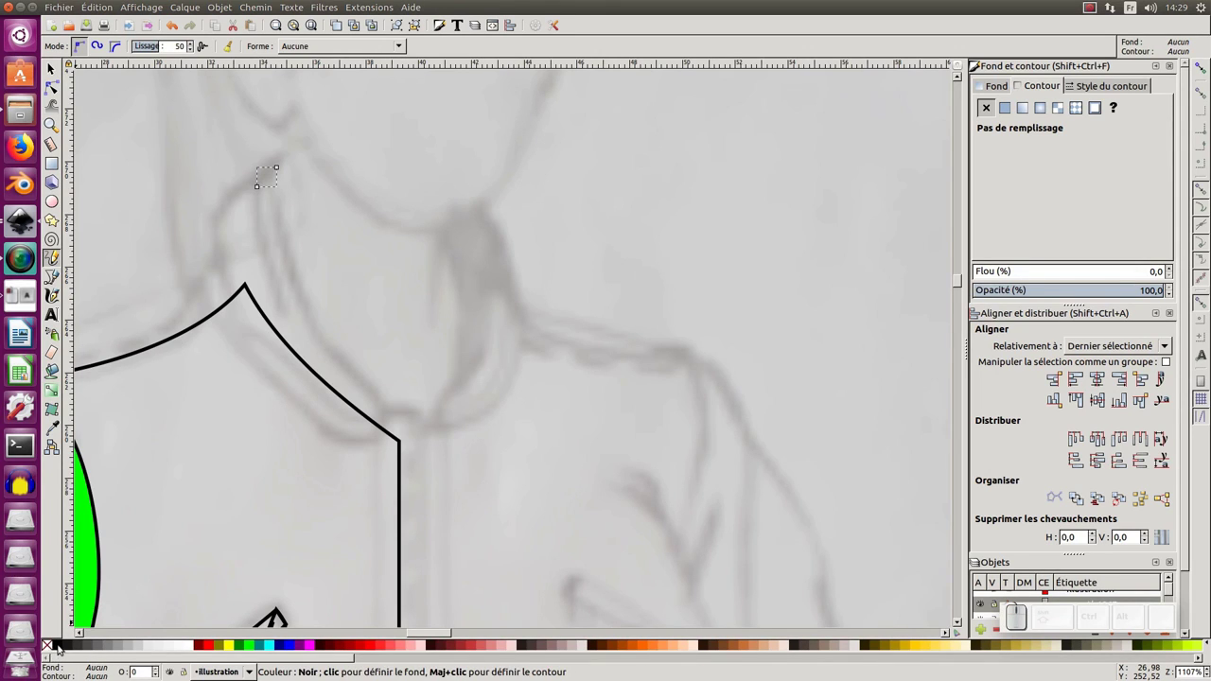
click(62, 647)
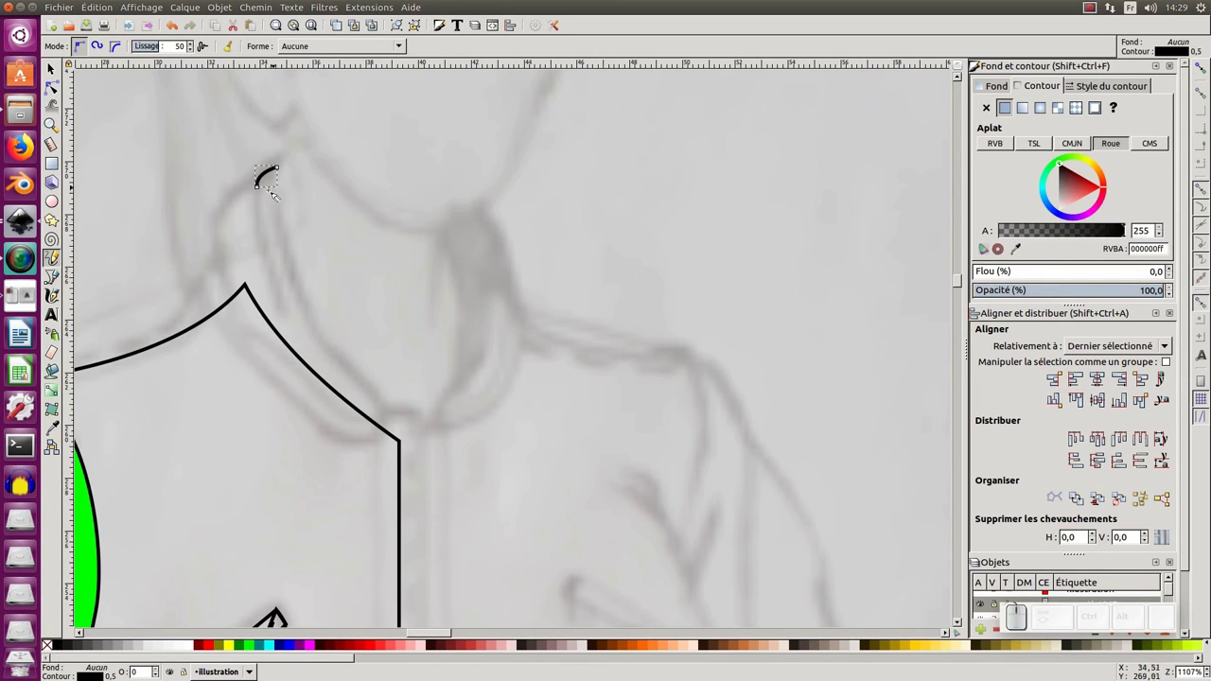
Draw the collar's top curve, shoulder edge and front edge down to the centre line.
drag(261, 191, 223, 276)
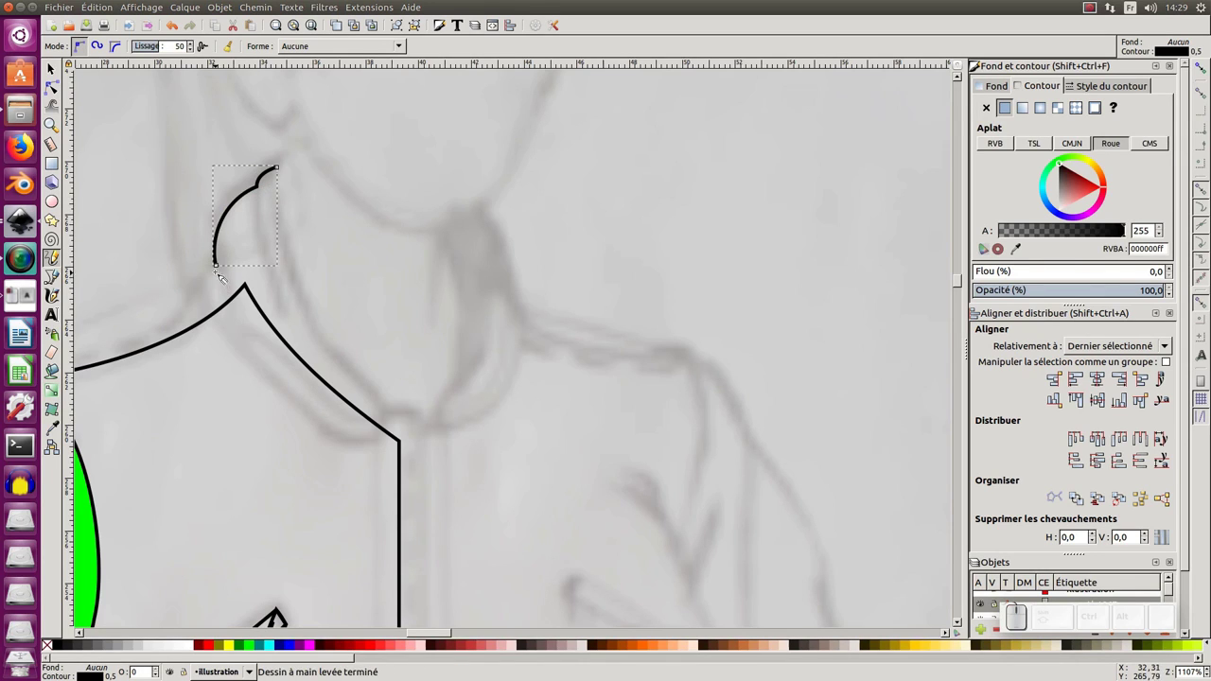
click(224, 268)
drag(207, 298, 438, 441)
click(400, 444)
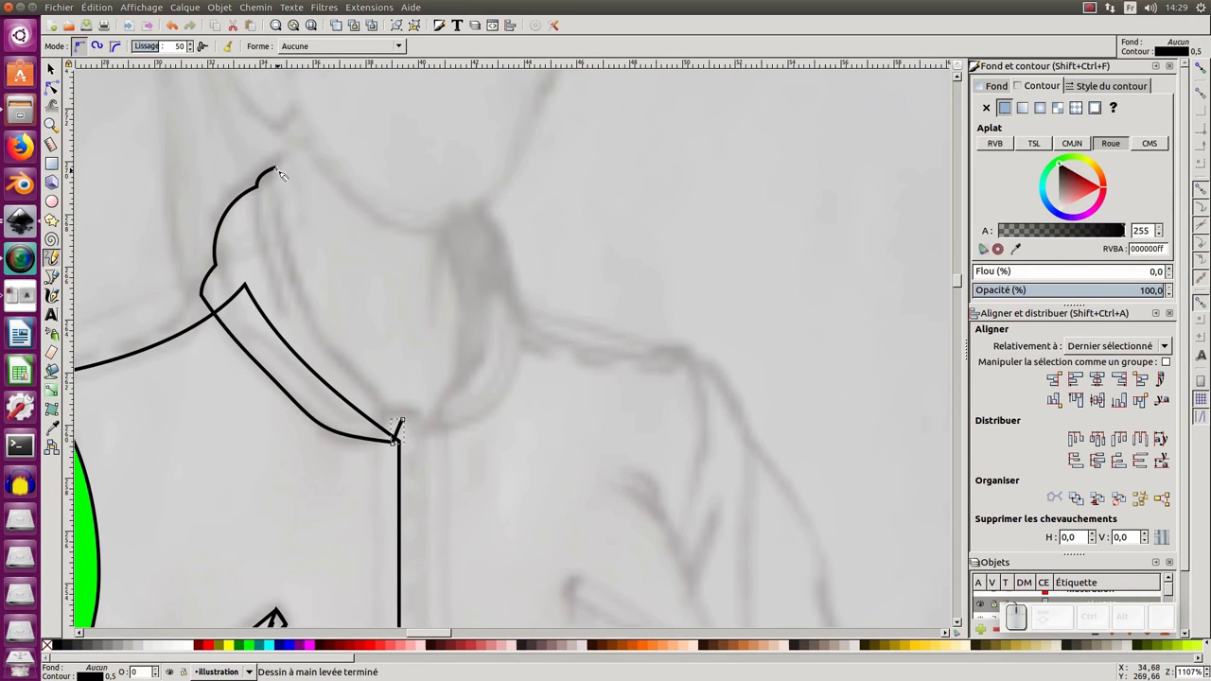
drag(286, 166, 394, 395)
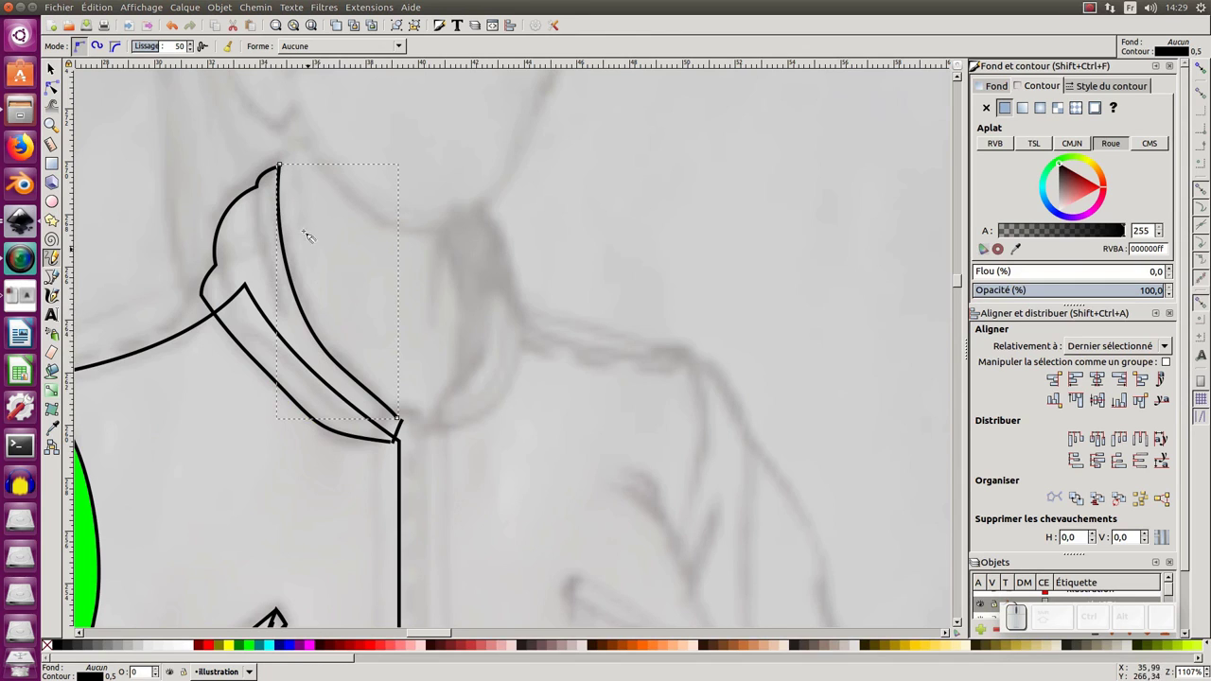
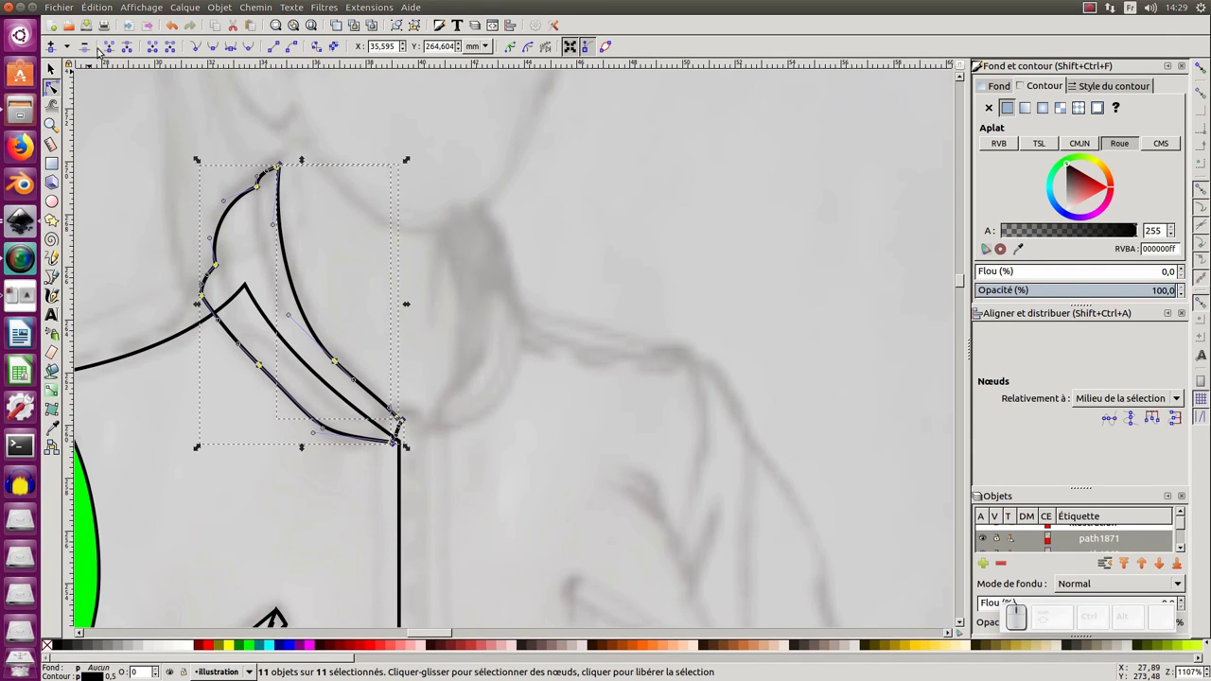
Node-edit the collar strokes, delete the stray shoulder line node and tidy the lower joint.
click(114, 49)
click(346, 332)
click(336, 431)
click(243, 388)
click(278, 360)
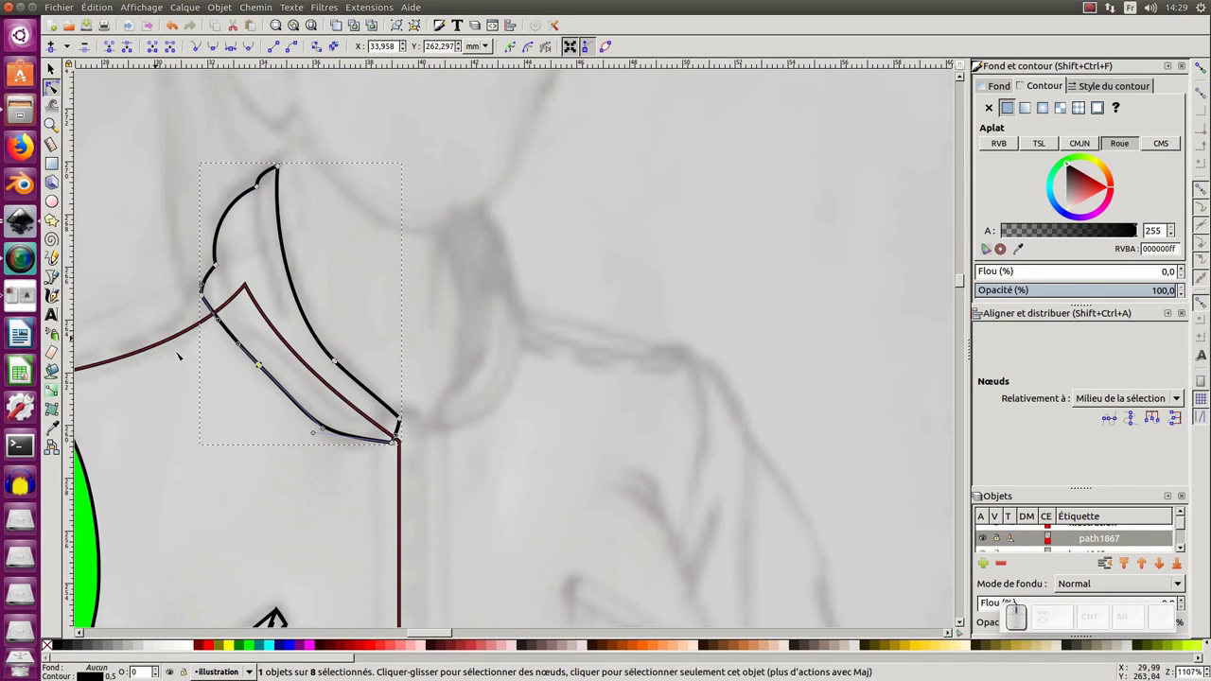
click(253, 375)
key(Delete)
click(297, 420)
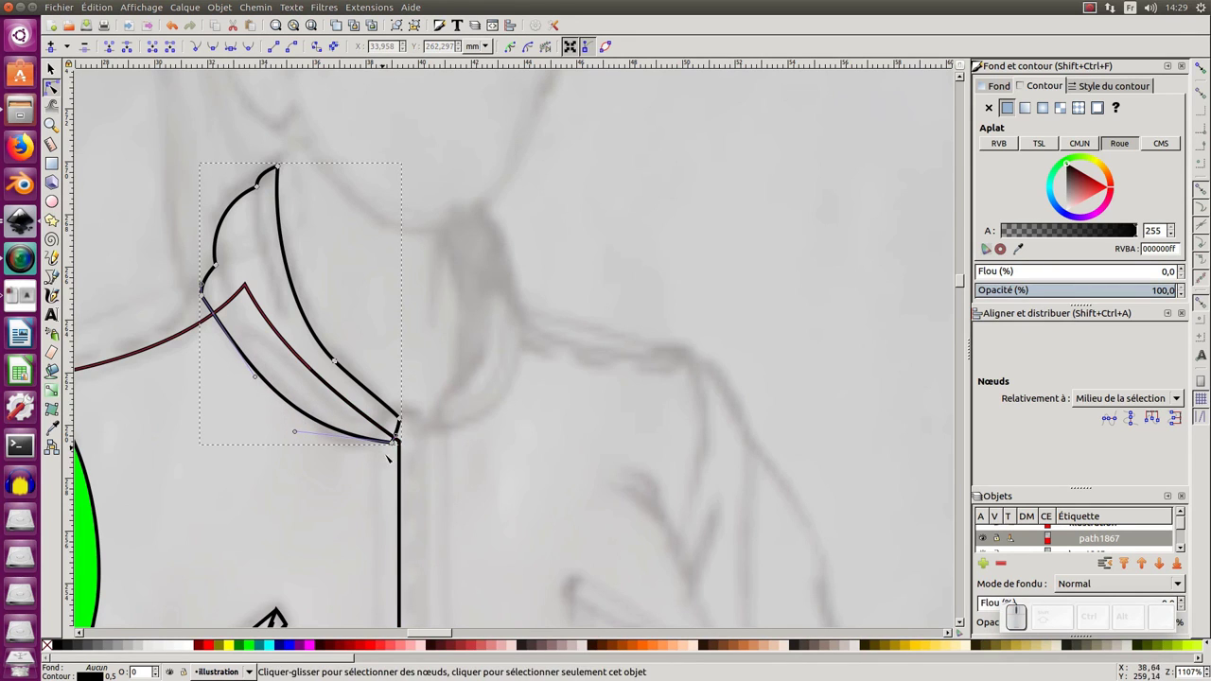
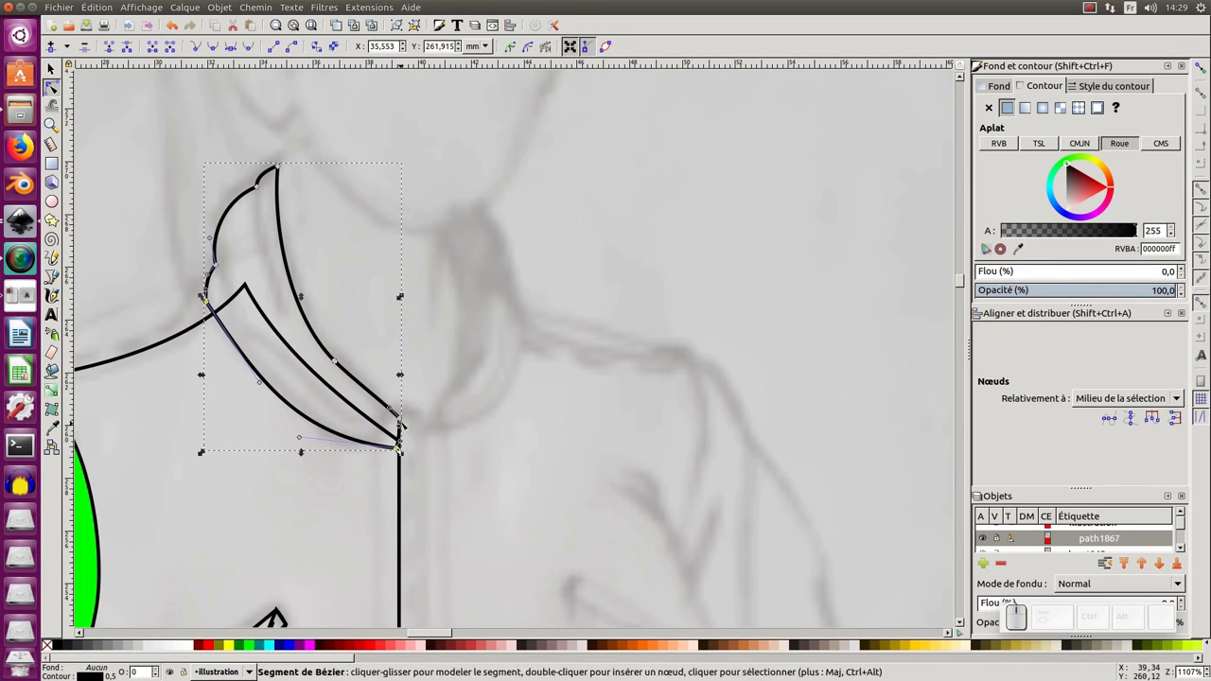
key(KP_Subtract)
middle_click(122, 409)
key(F6)
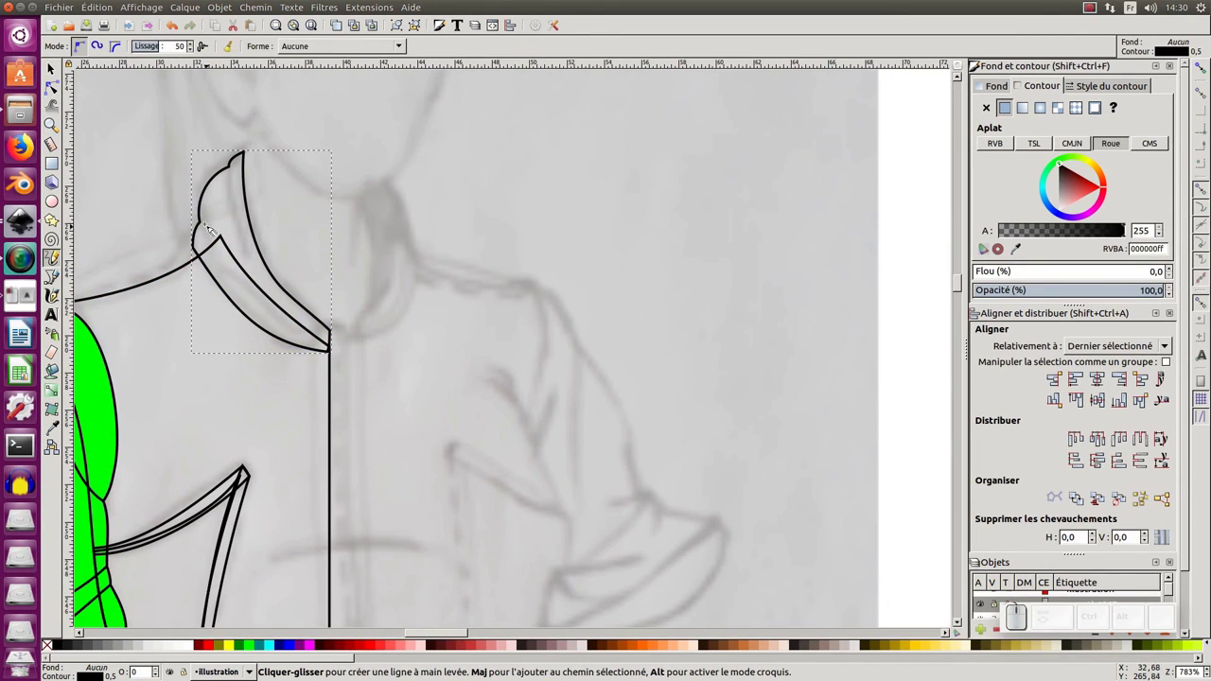
Draw an inner collar line and bend its nodes to run parallel to the collar's outer edge.
drag(210, 225, 247, 220)
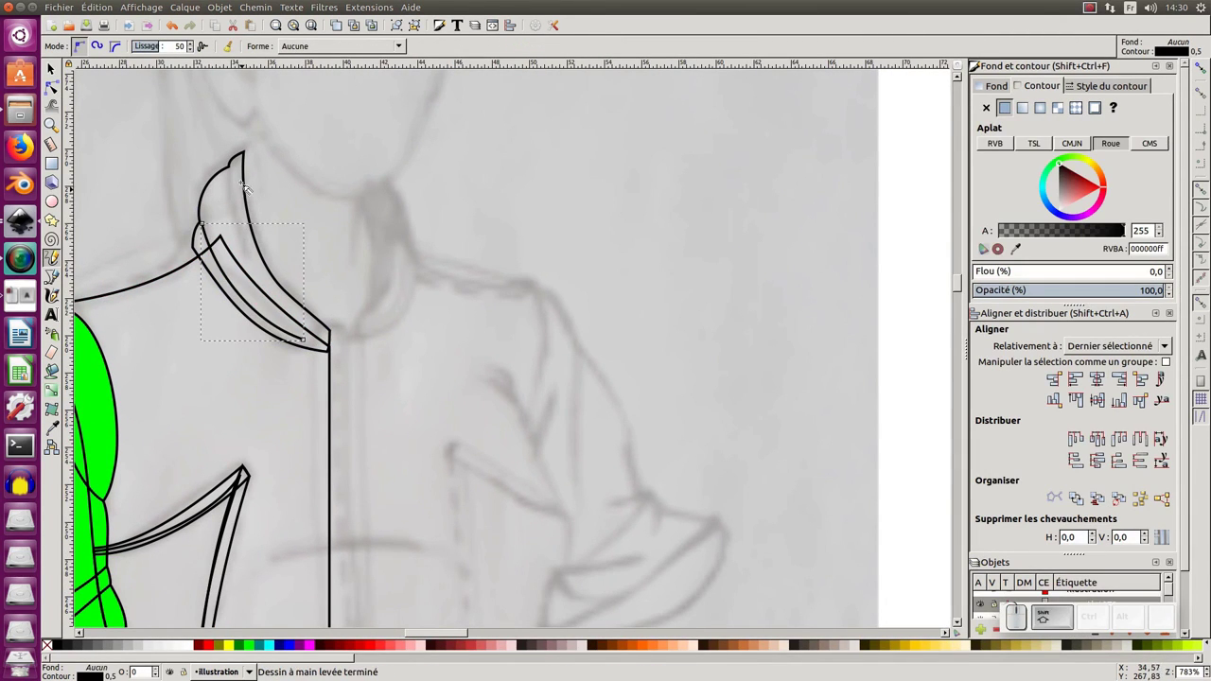
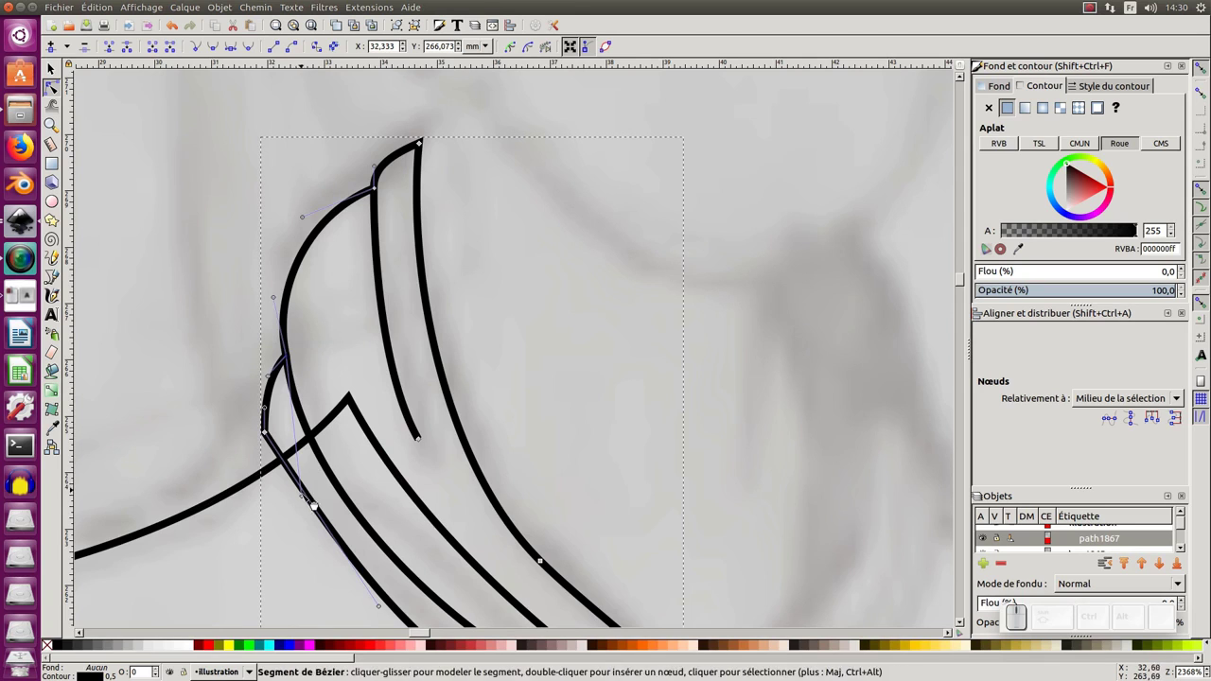
drag(306, 499, 295, 321)
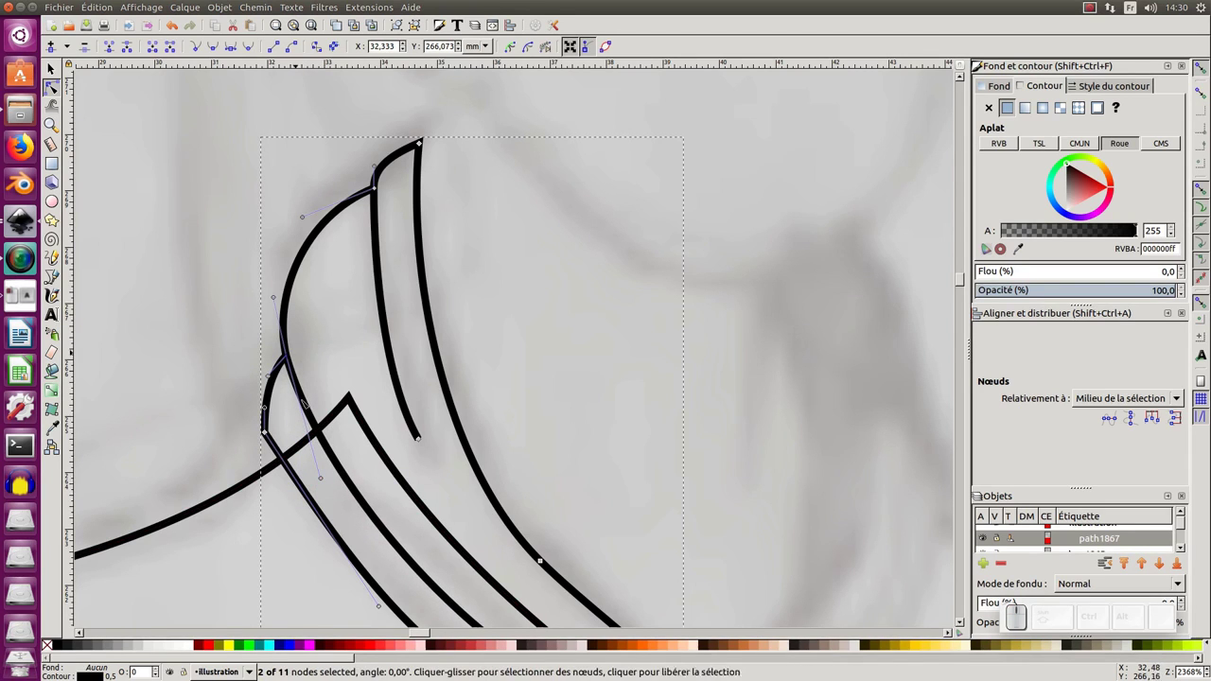
click(386, 206)
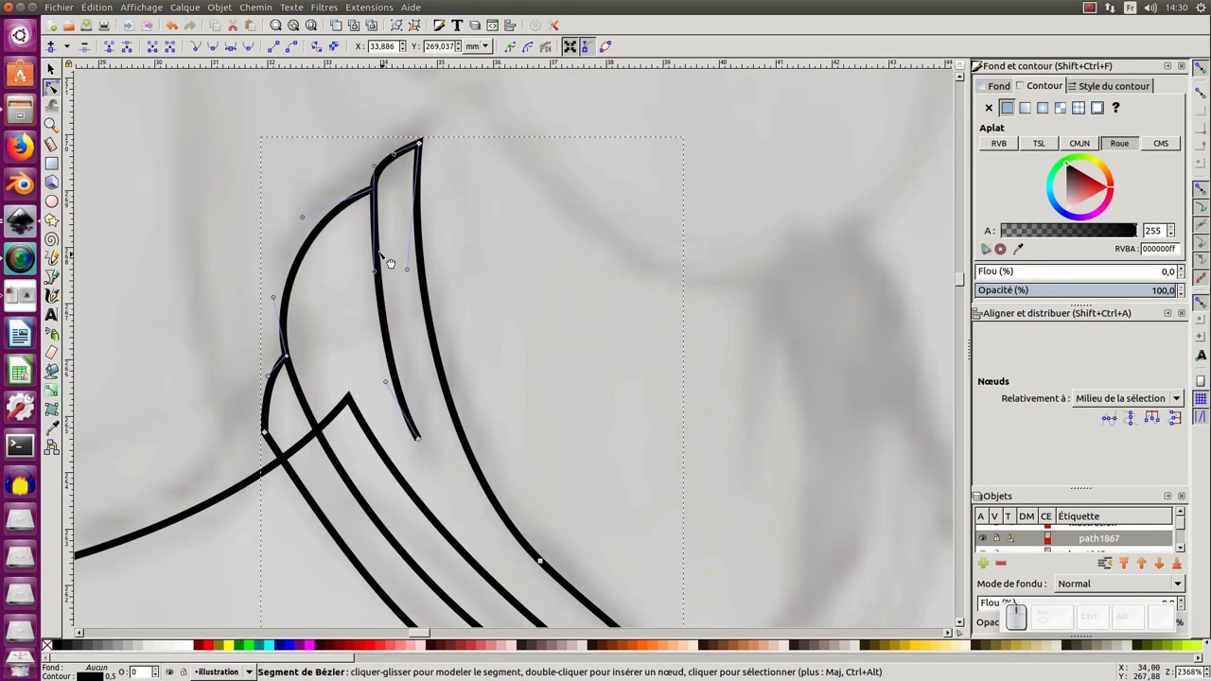
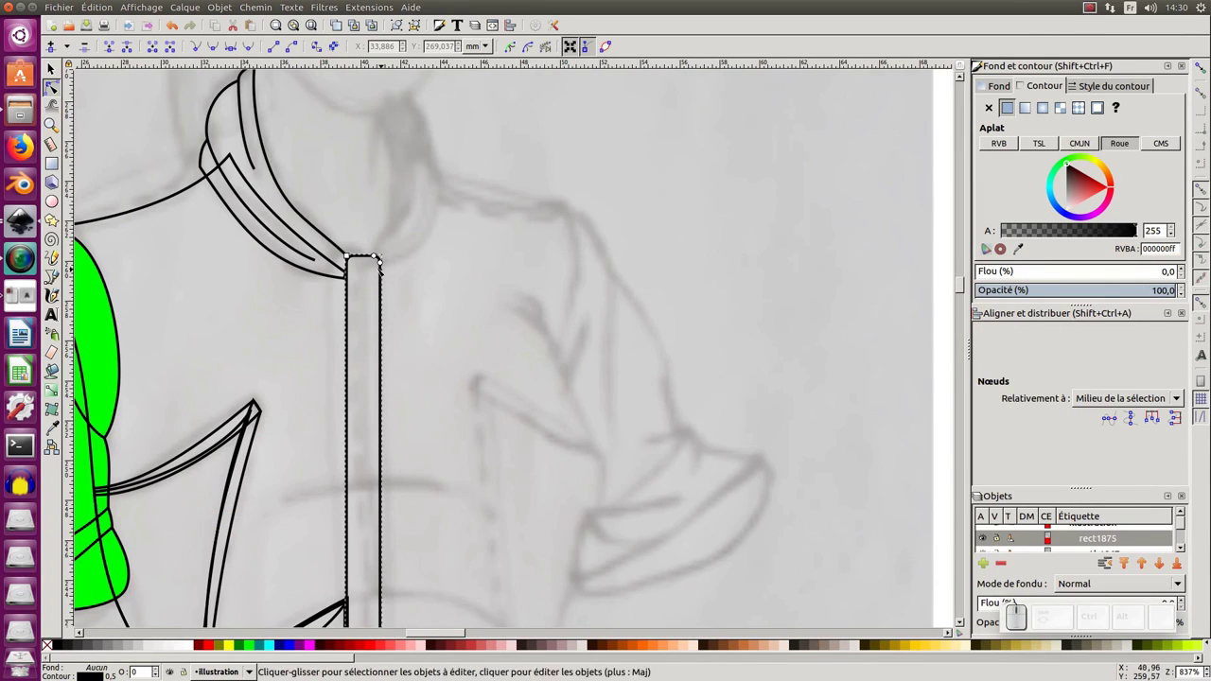
Draw a straight Bezier centre line down the zipper band and bring up its Stroke style settings.
click(384, 265)
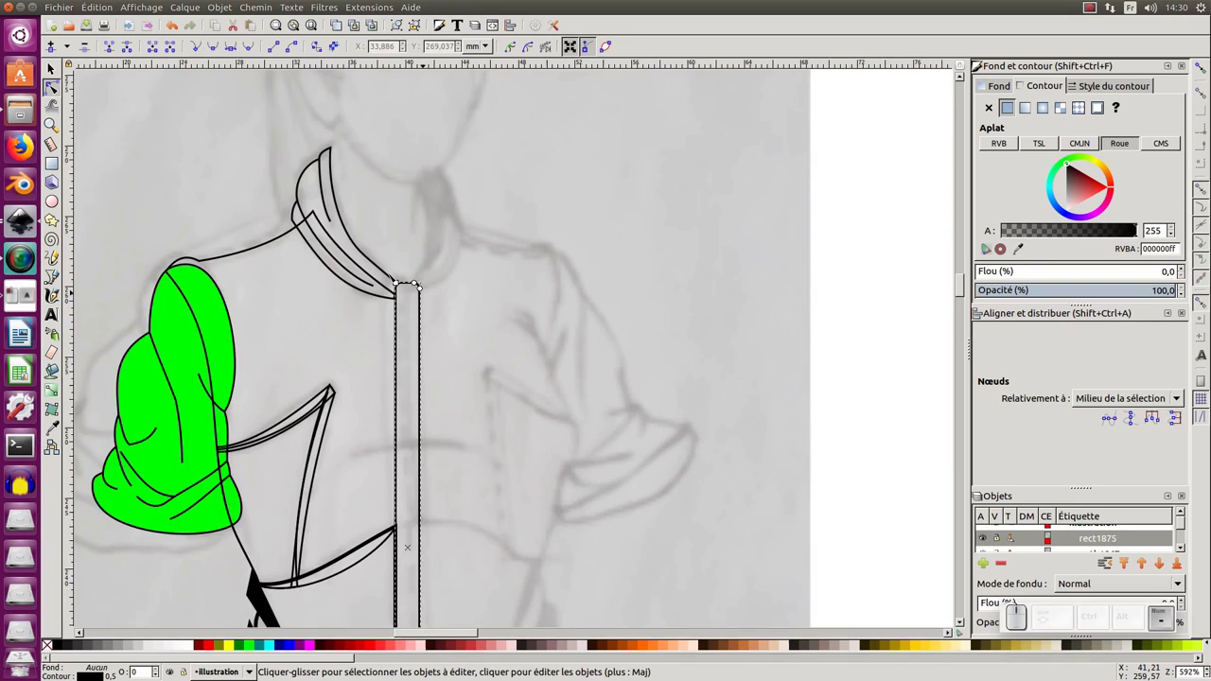
middle_click(411, 280)
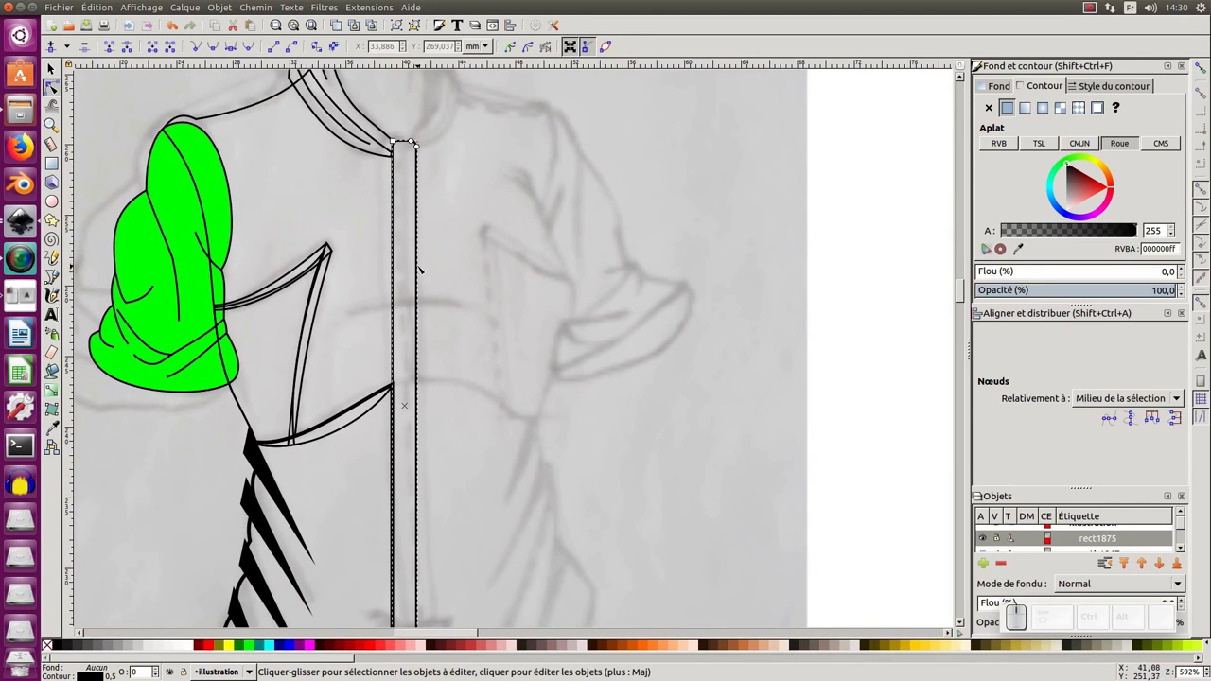
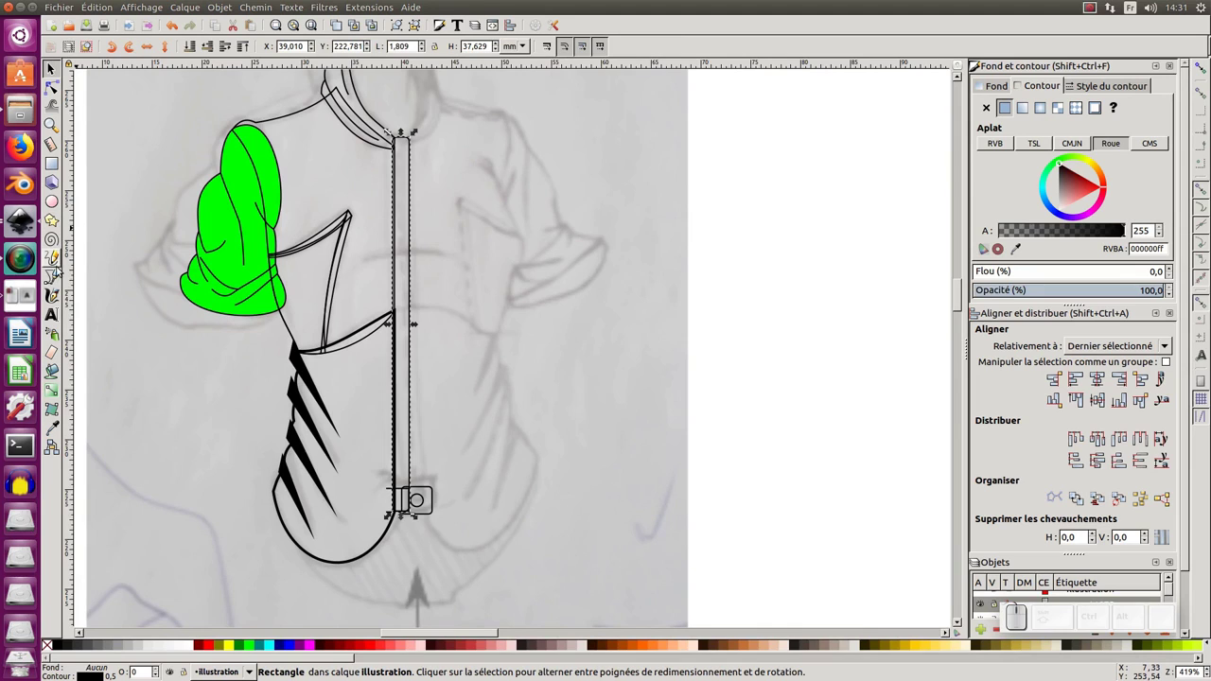
click(56, 278)
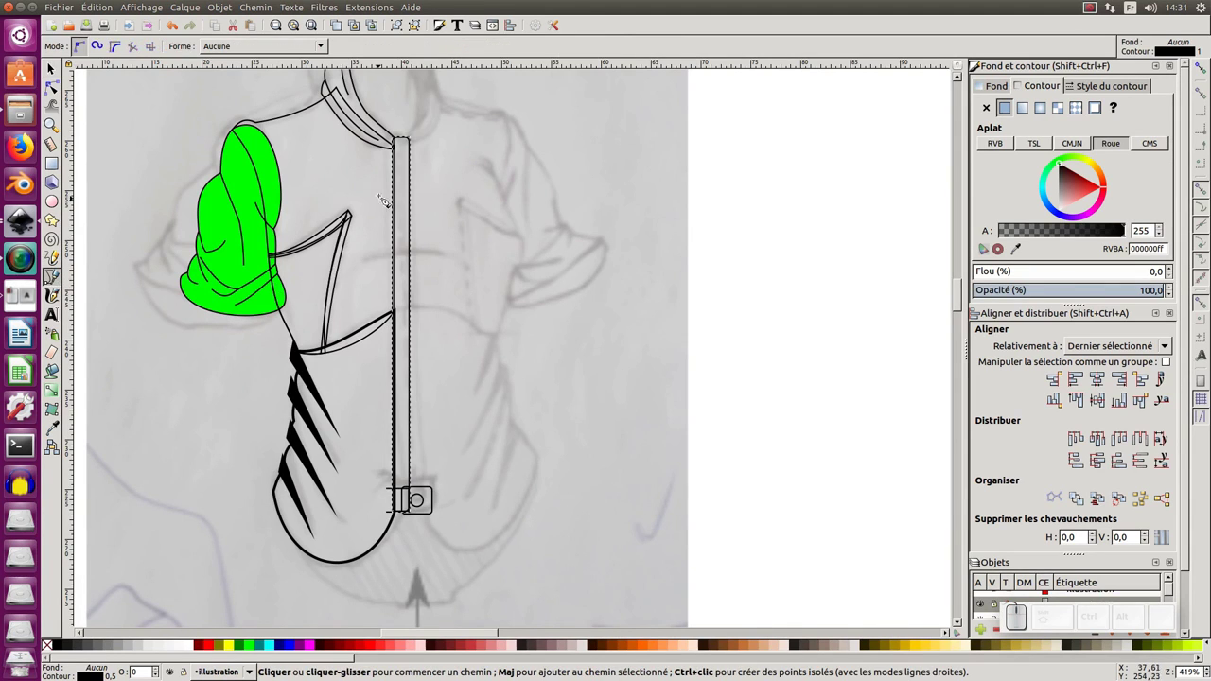
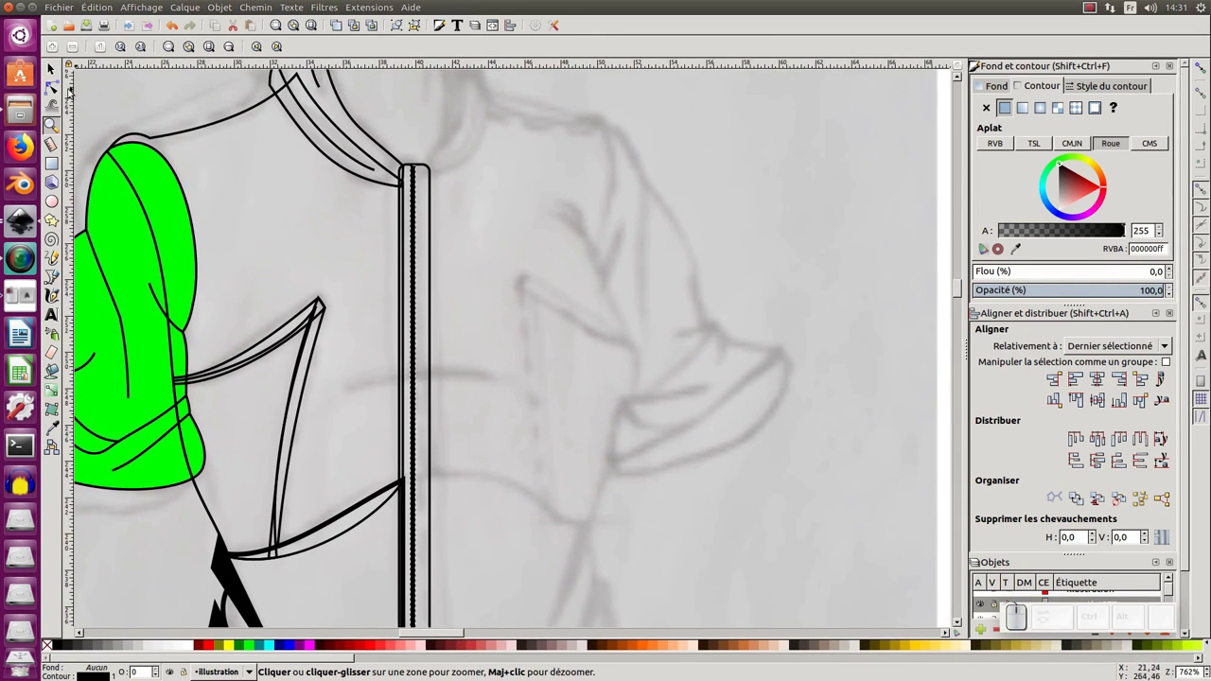
click(1103, 88)
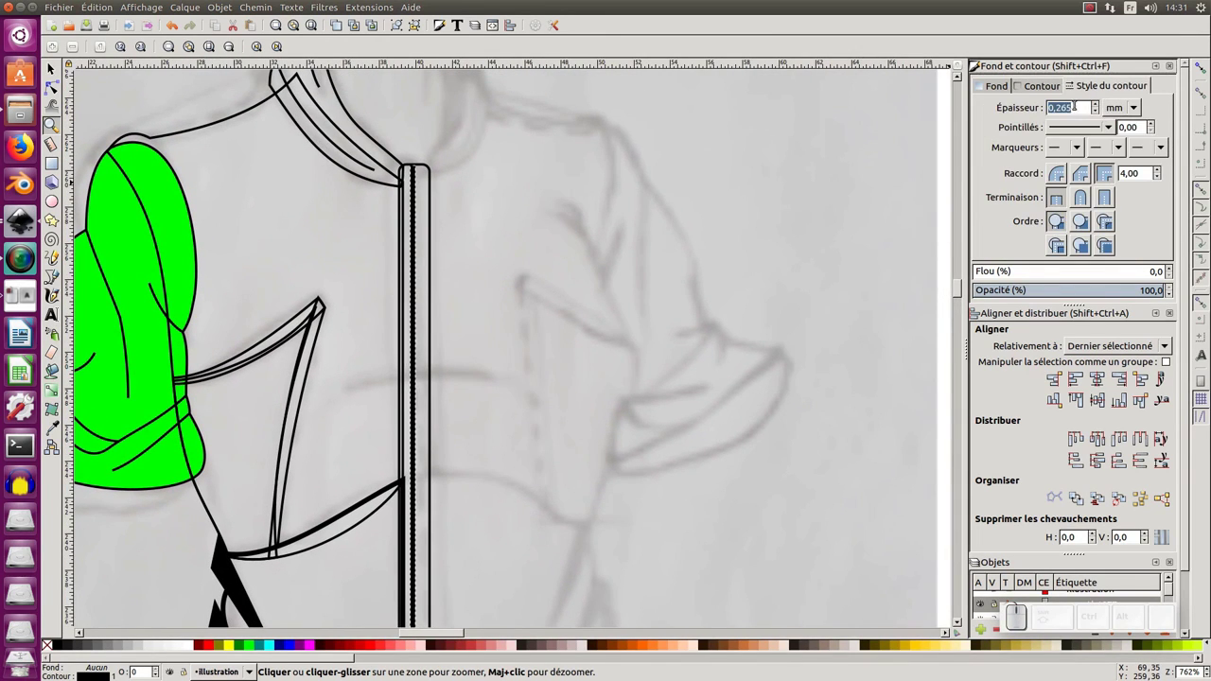
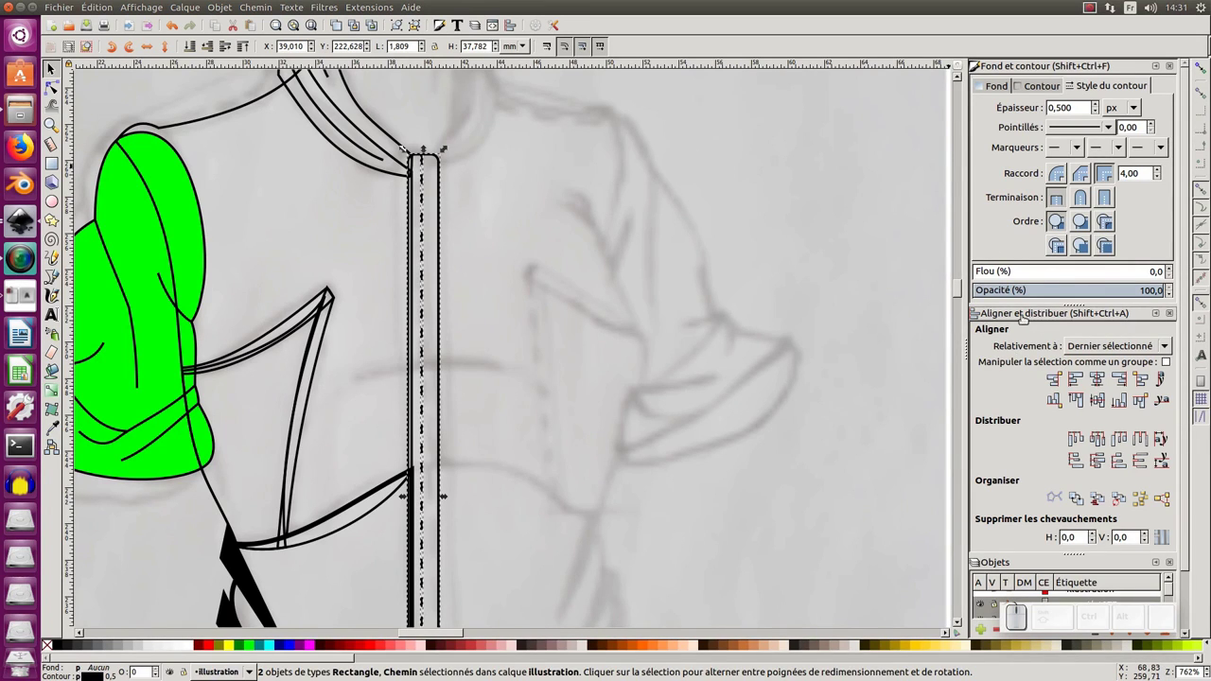
Centre the dashed line on the zipper band with Align and set its height to 37,629 to match.
drag(444, 28, 521, 15)
click(515, 26)
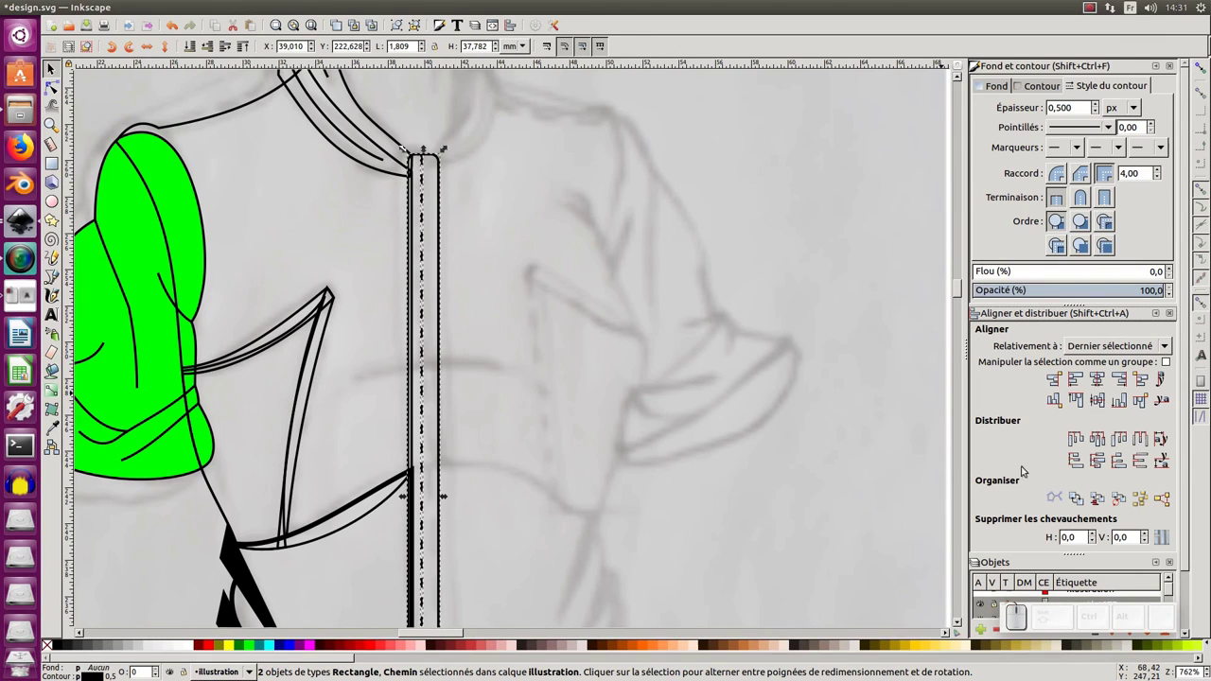
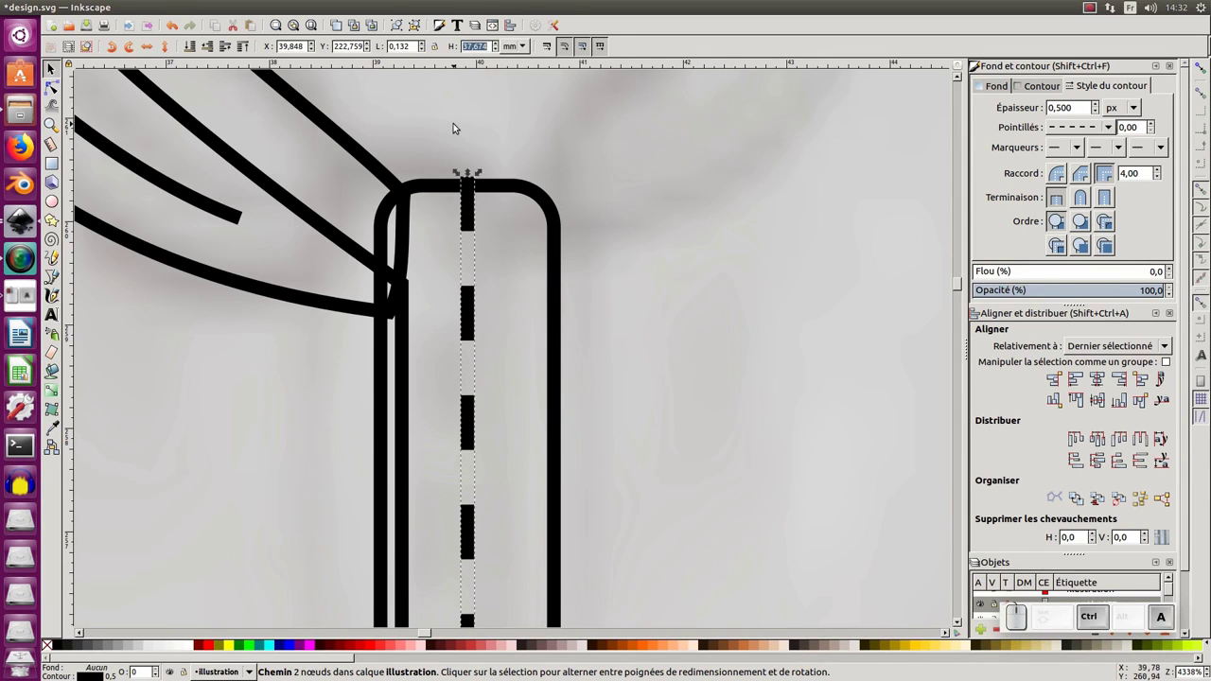
key(ctrl+v)
key(ctrl+Return)
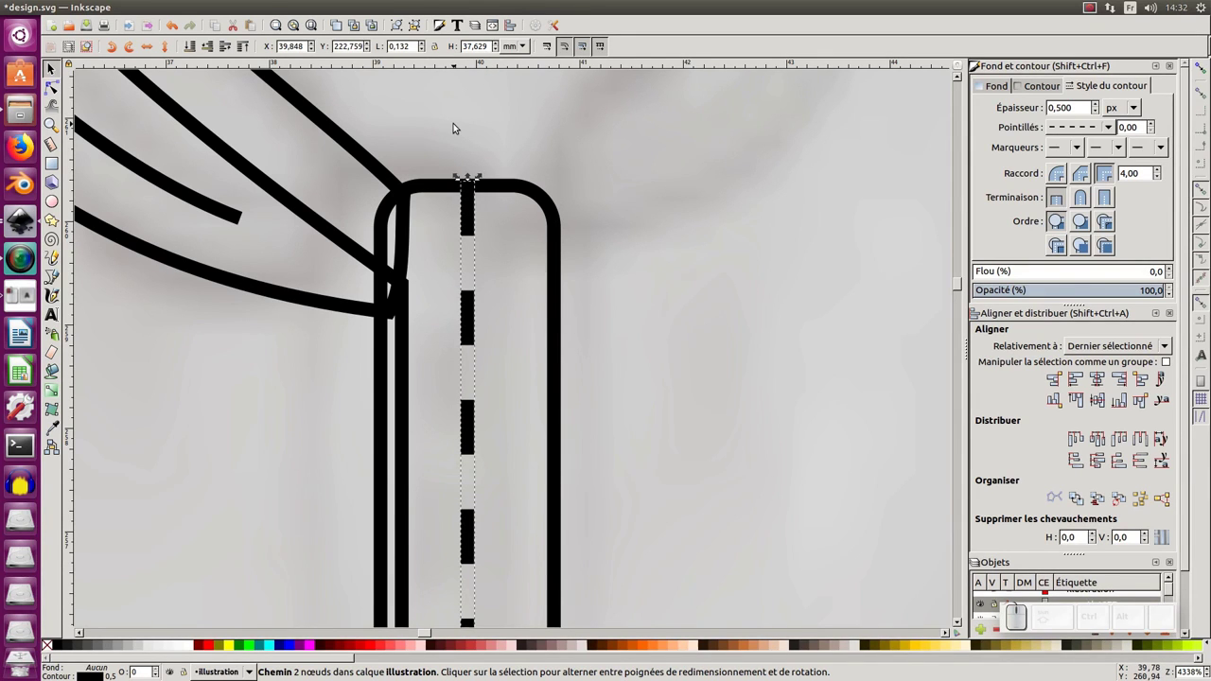
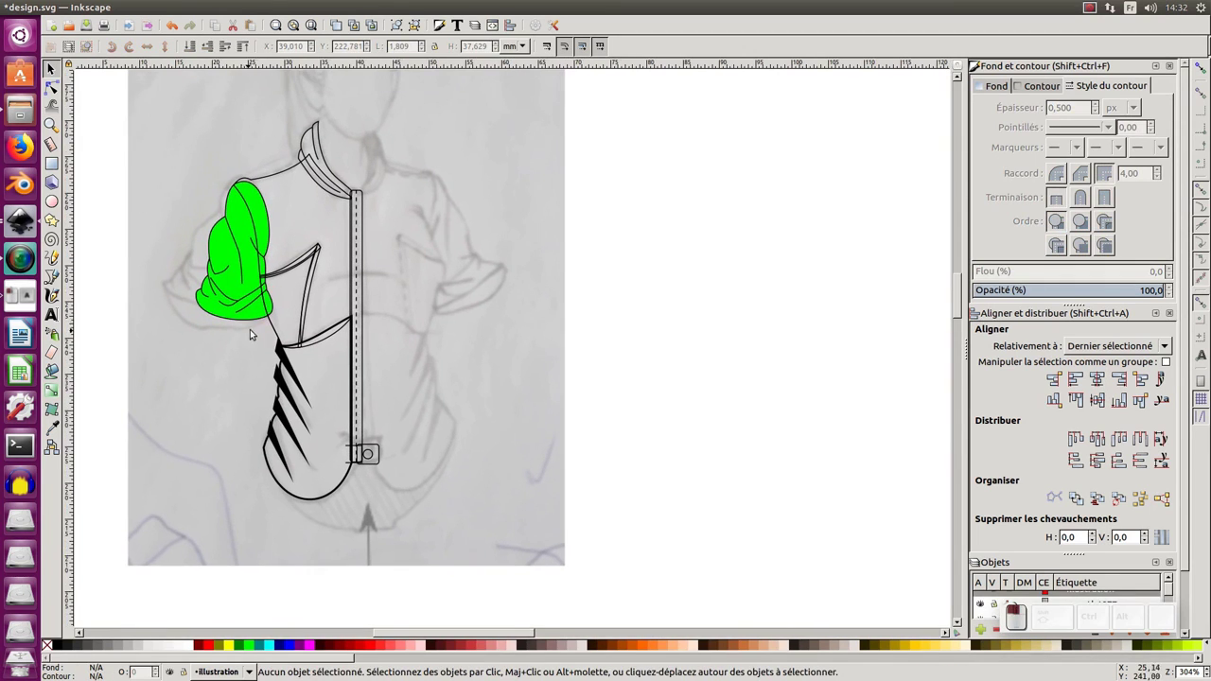
Select the whole shirt drawing to move it onto the blank page beside the sketch.
click(172, 100)
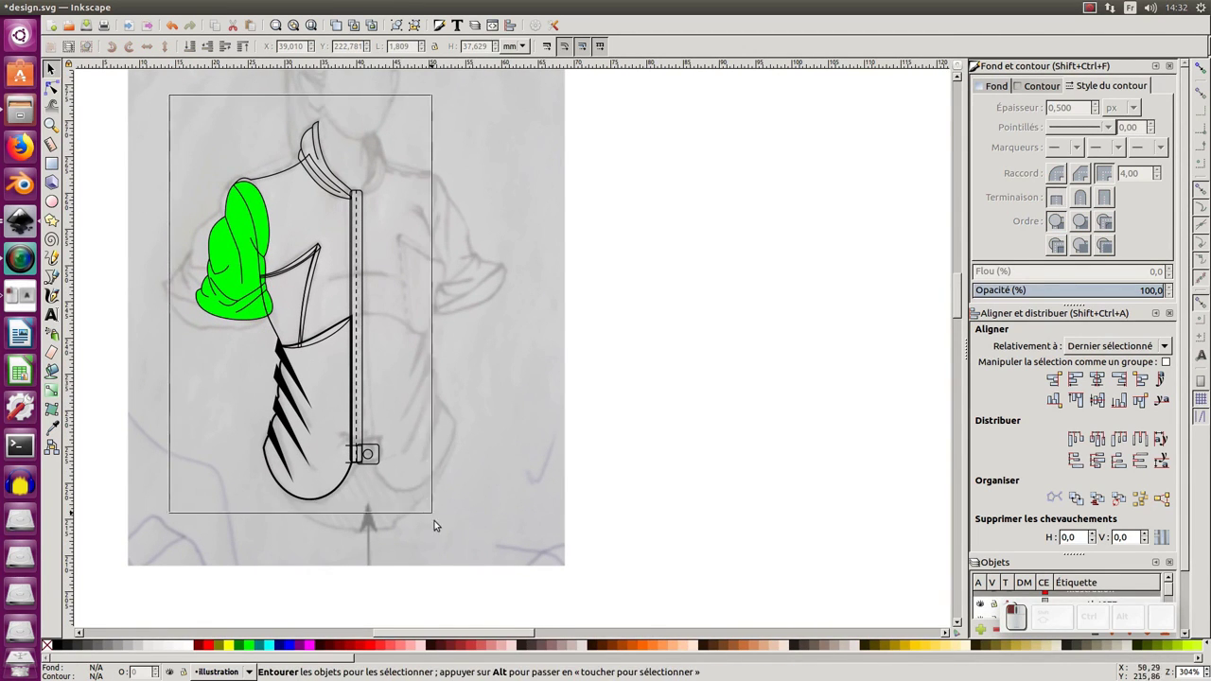
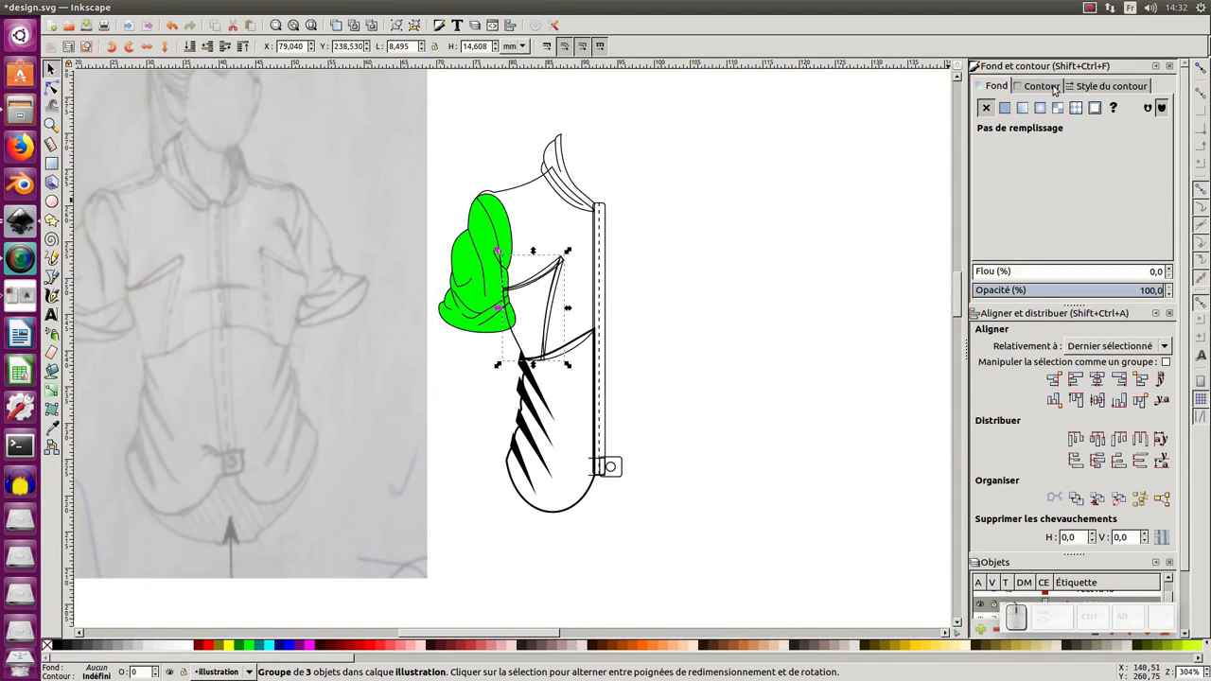
Show the swatch palette with the drawing's crimson red and green via View > Palettes.
click(157, 8)
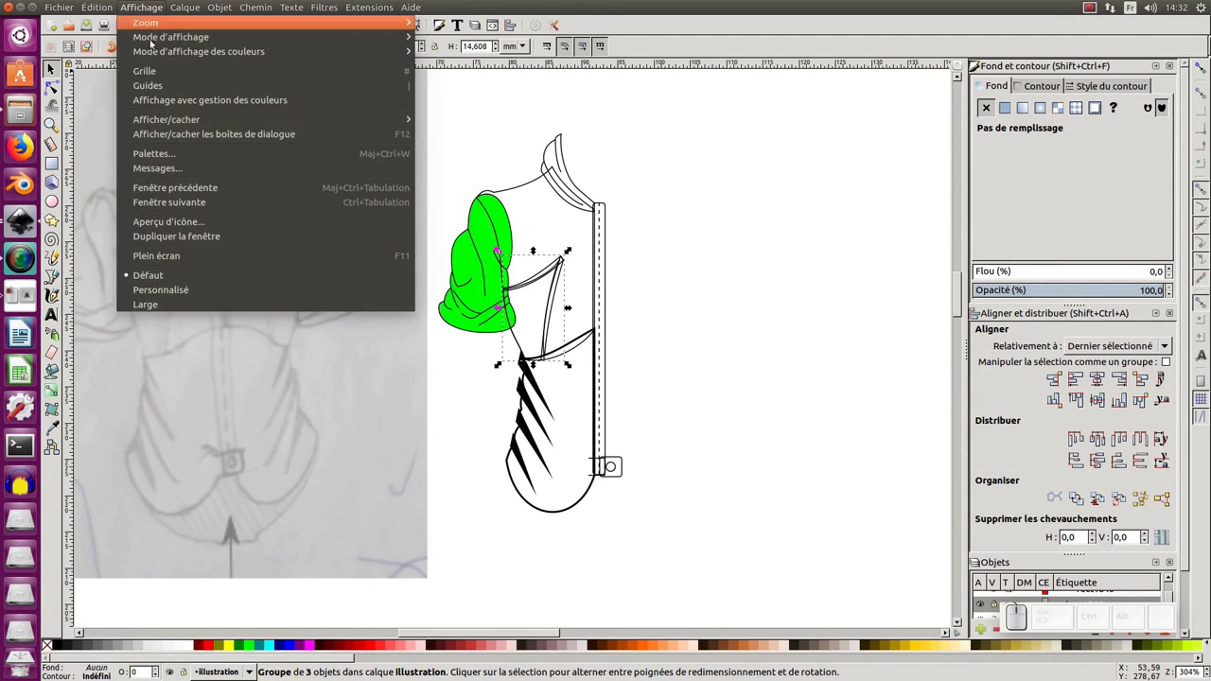
click(167, 150)
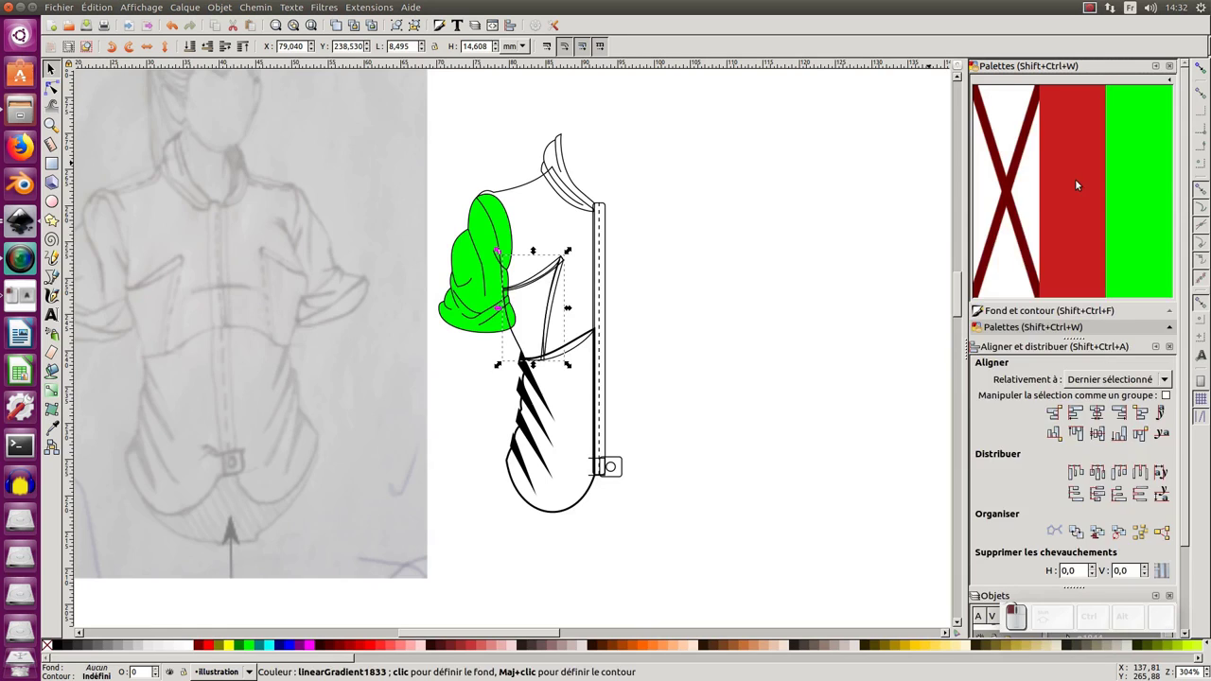
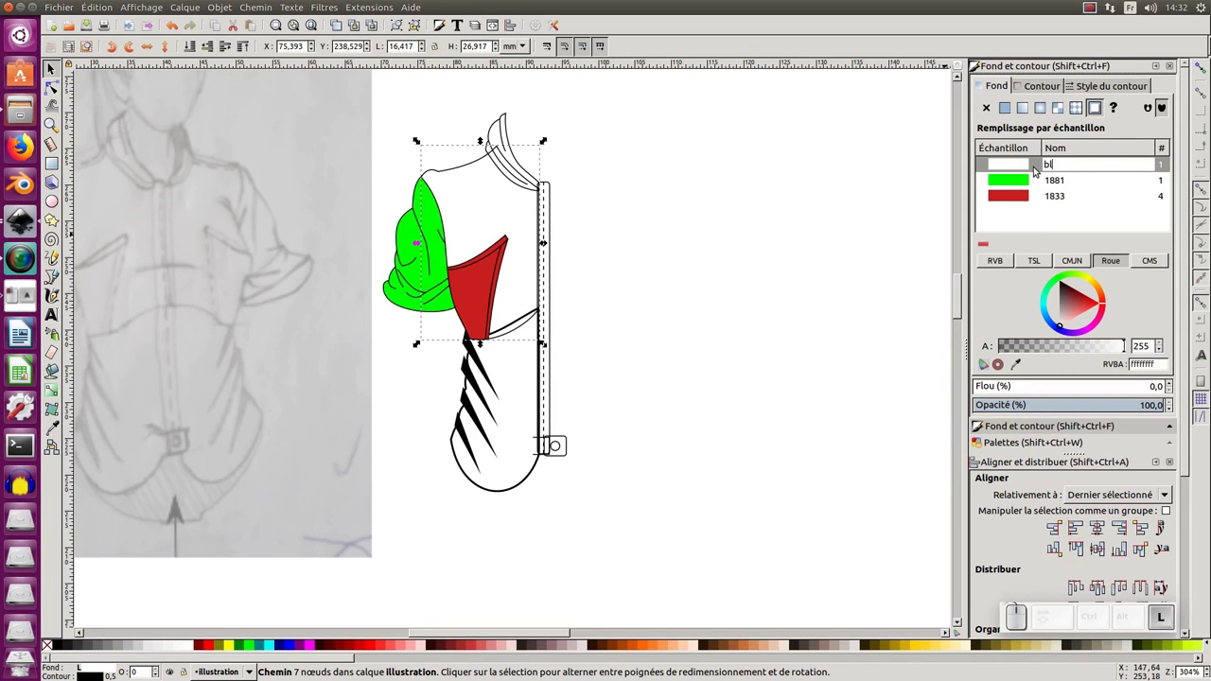
Confirm the swatch name 'blanc', turn the grey body fill into a swatch, and fill the collar grey.
key(Return)
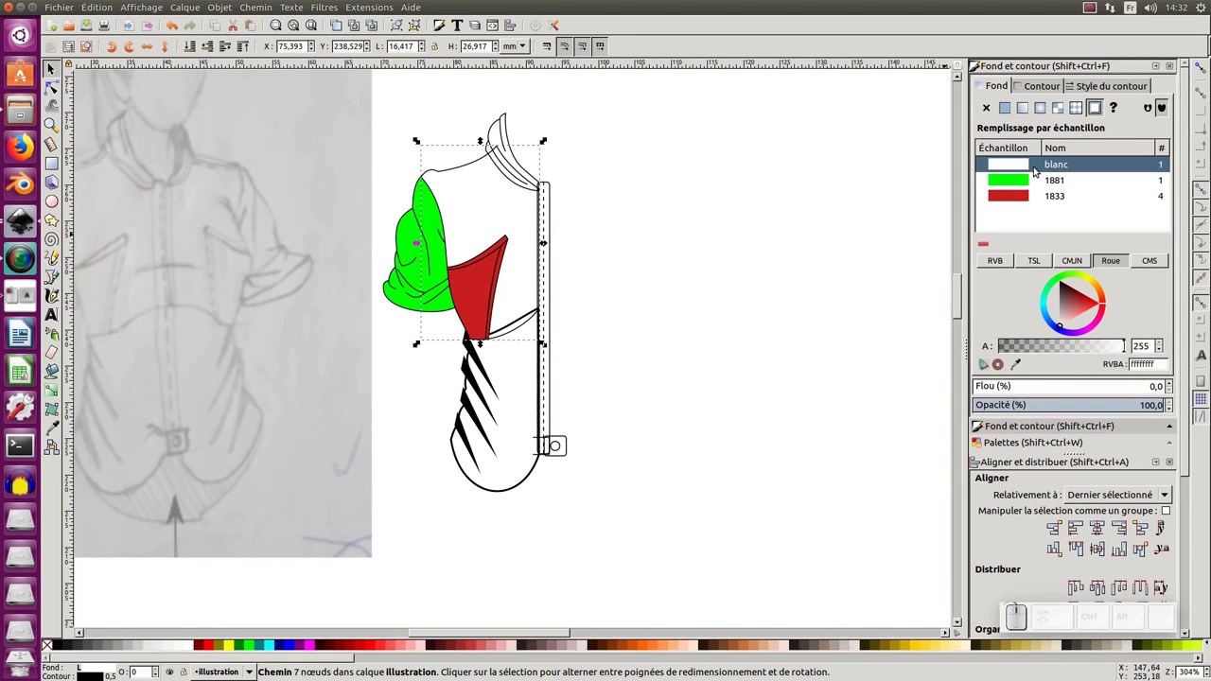
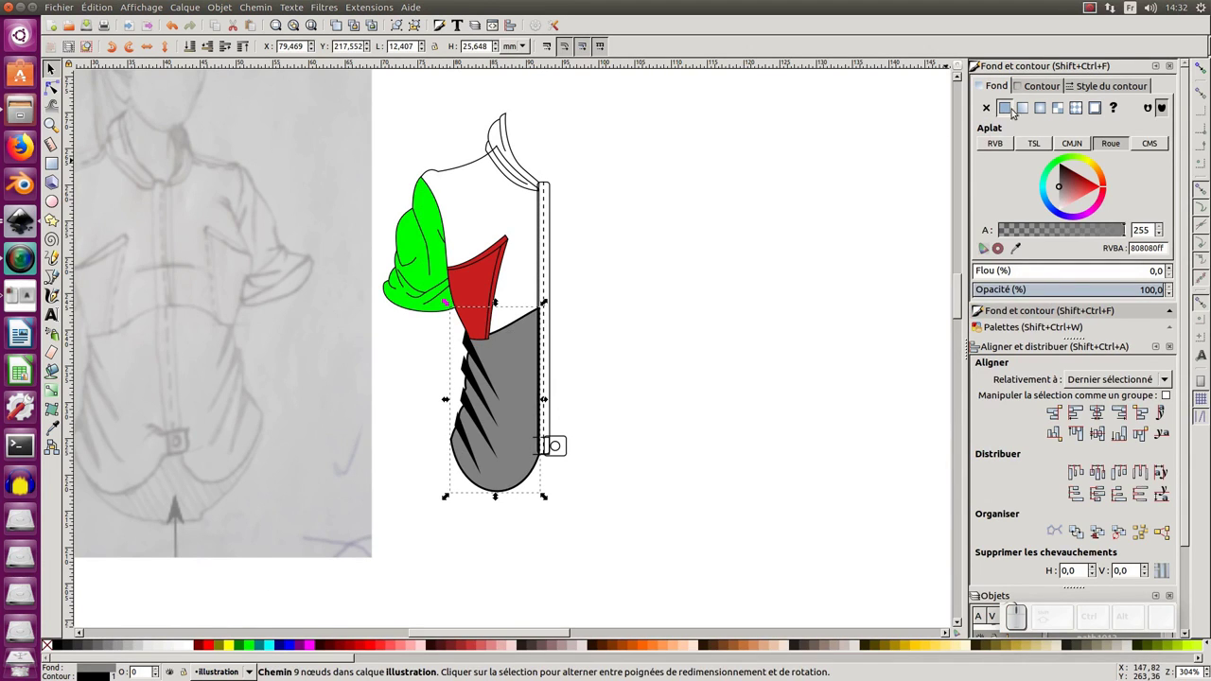
click(1101, 113)
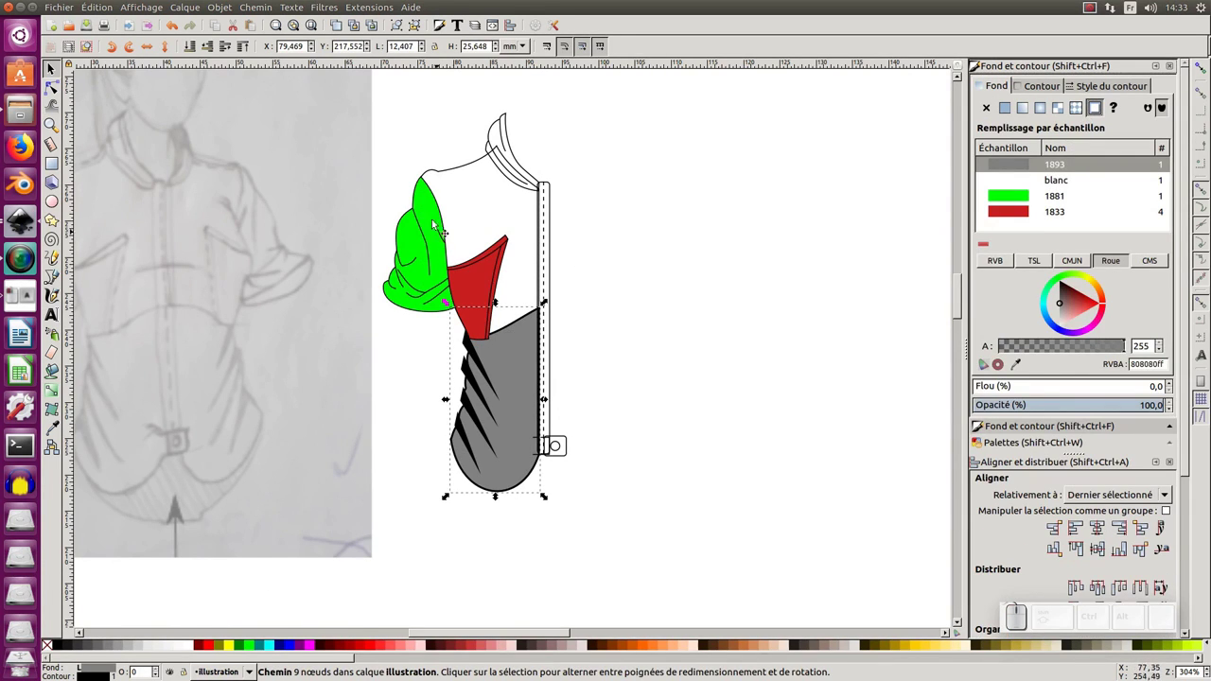
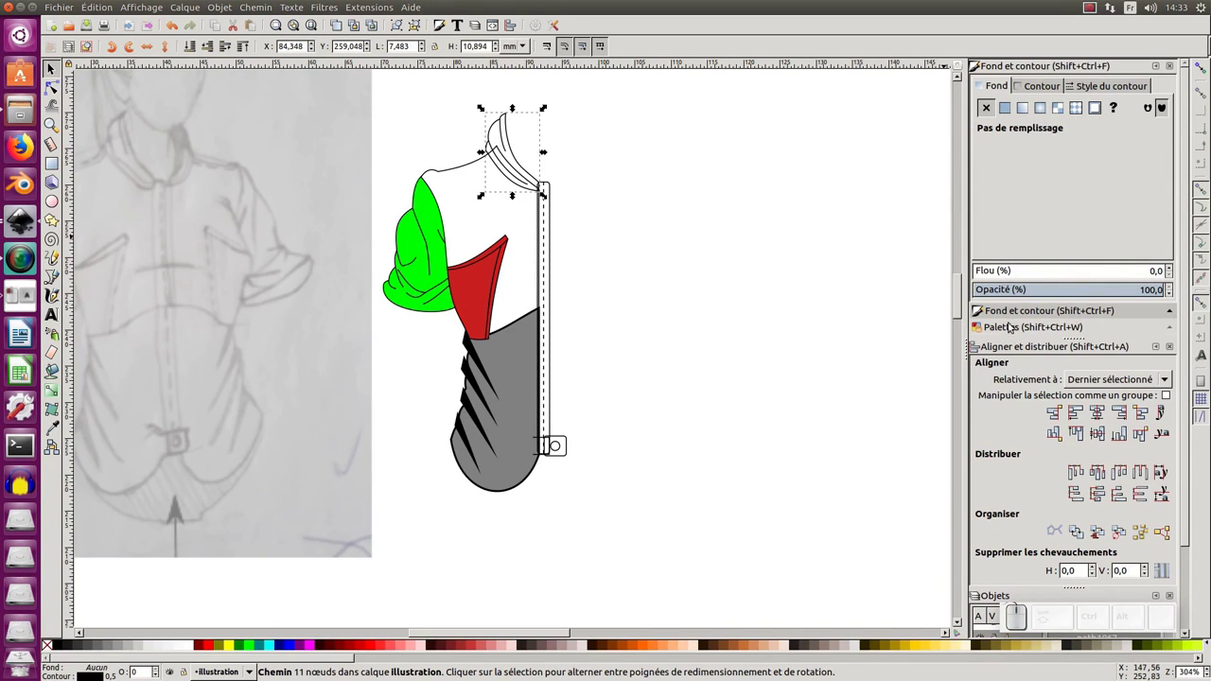
click(1018, 329)
click(1159, 155)
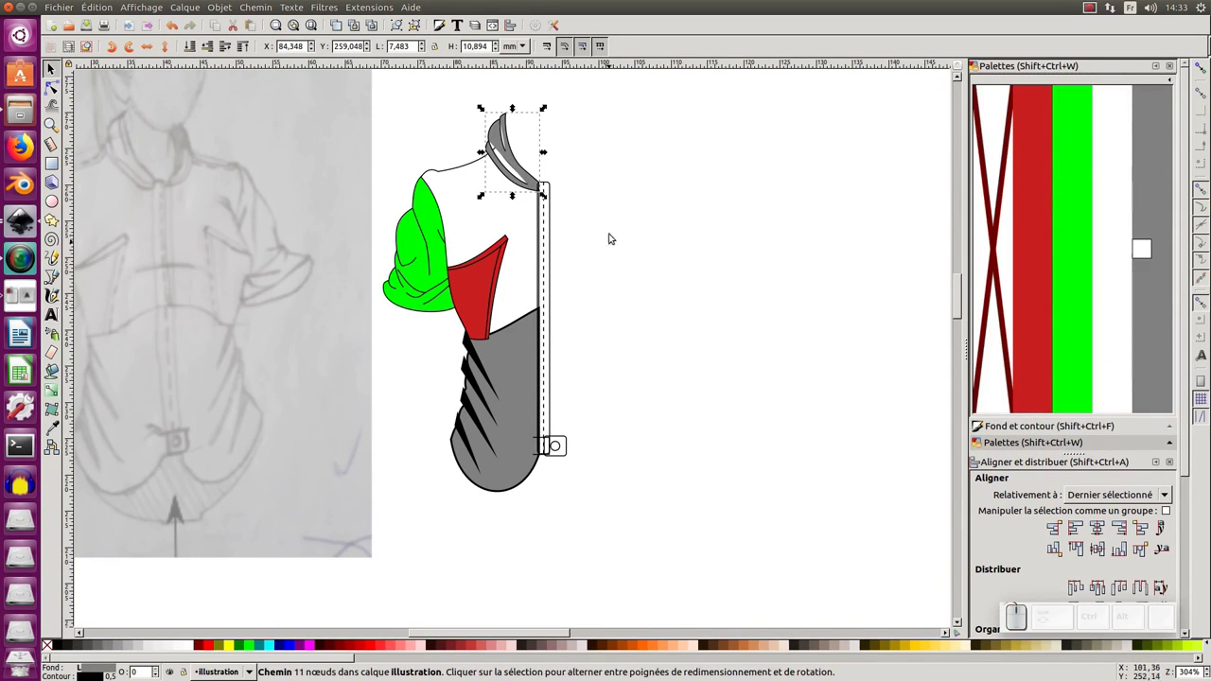
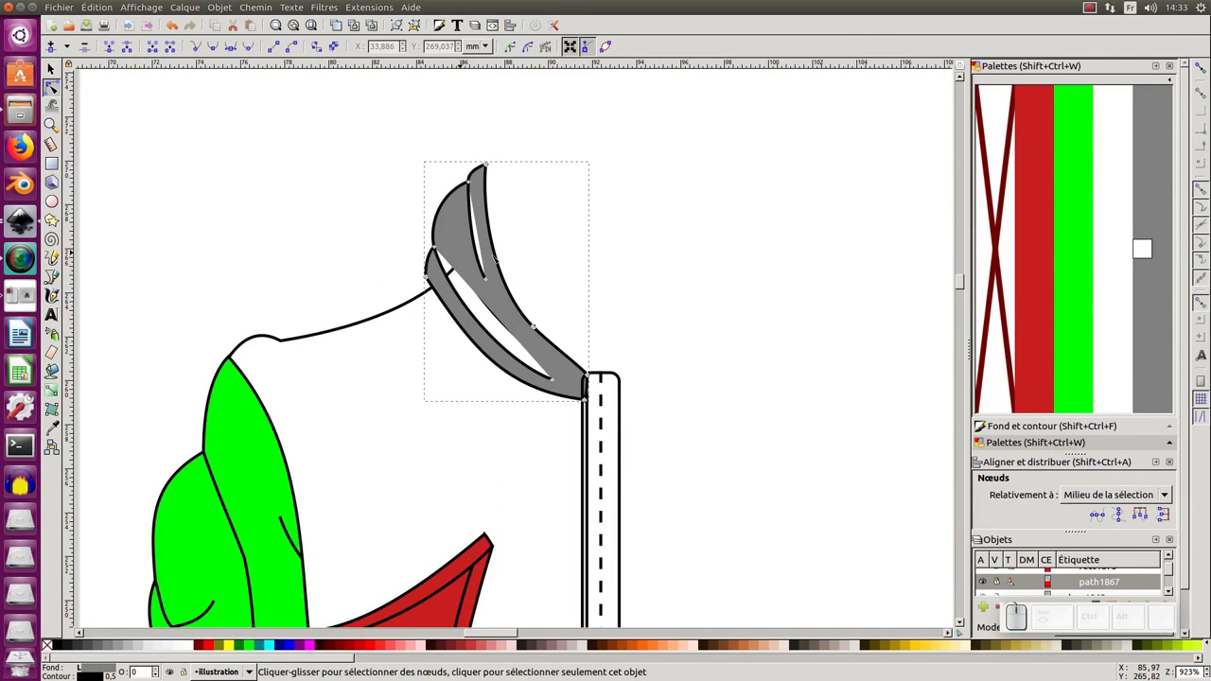
Open the grey collar path for node editing with its nodes exposed.
click(490, 281)
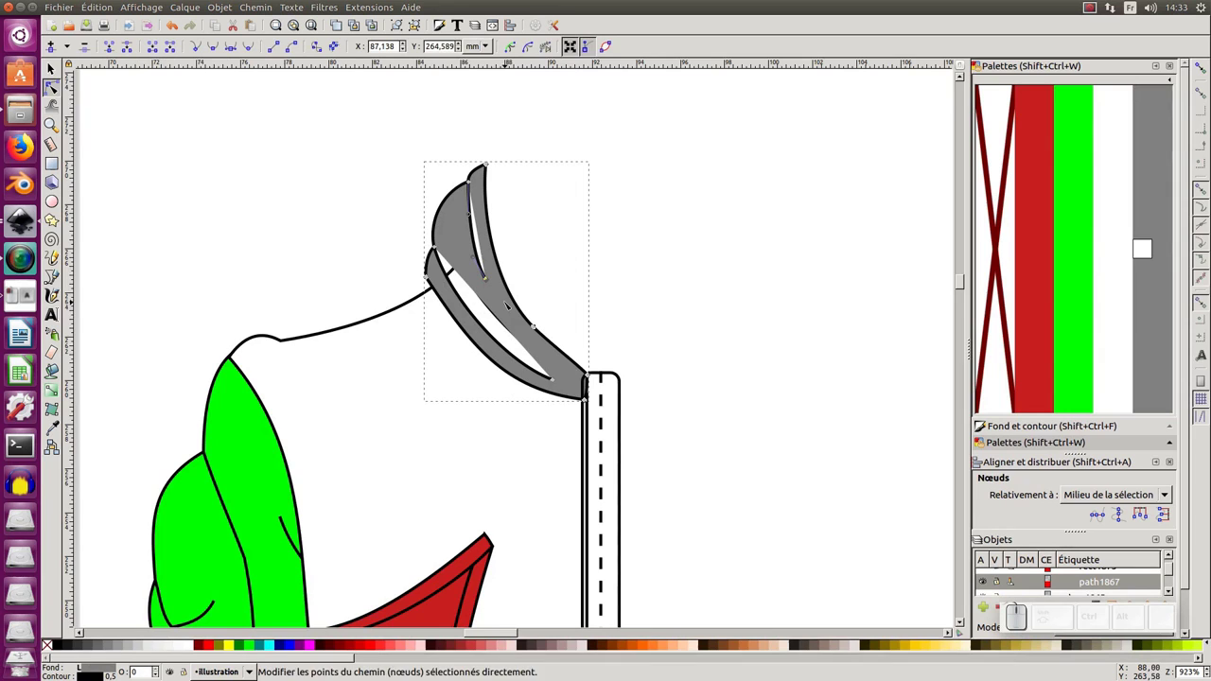
key(shift+r)
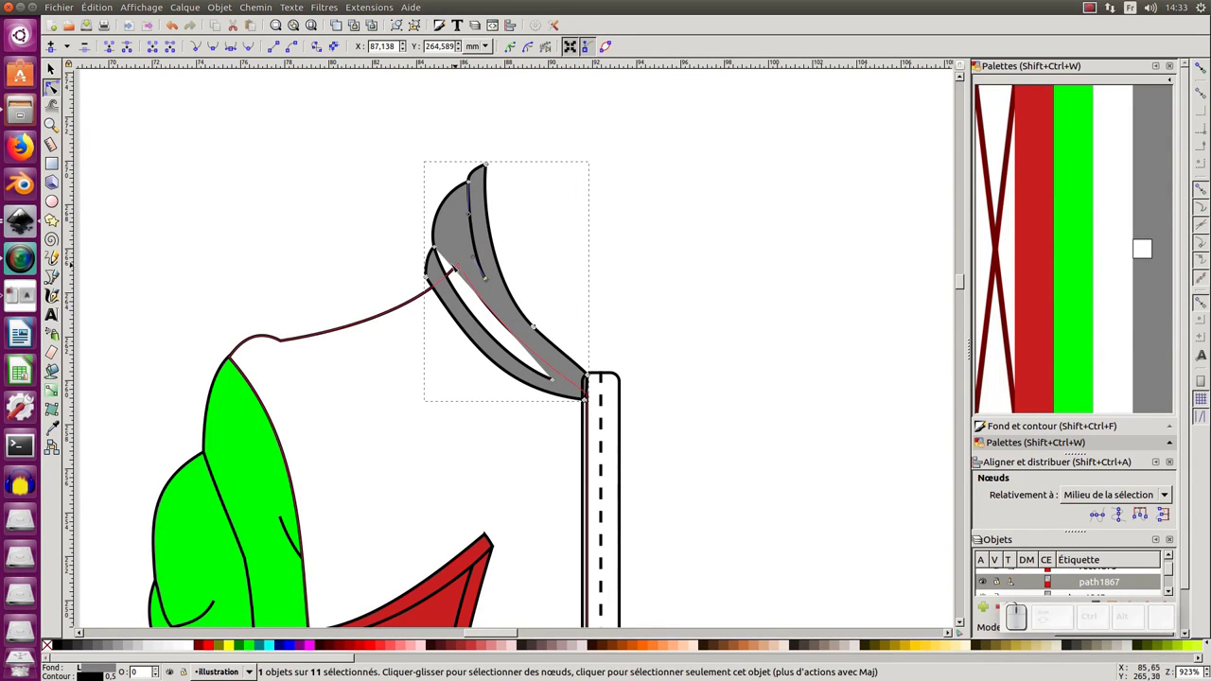
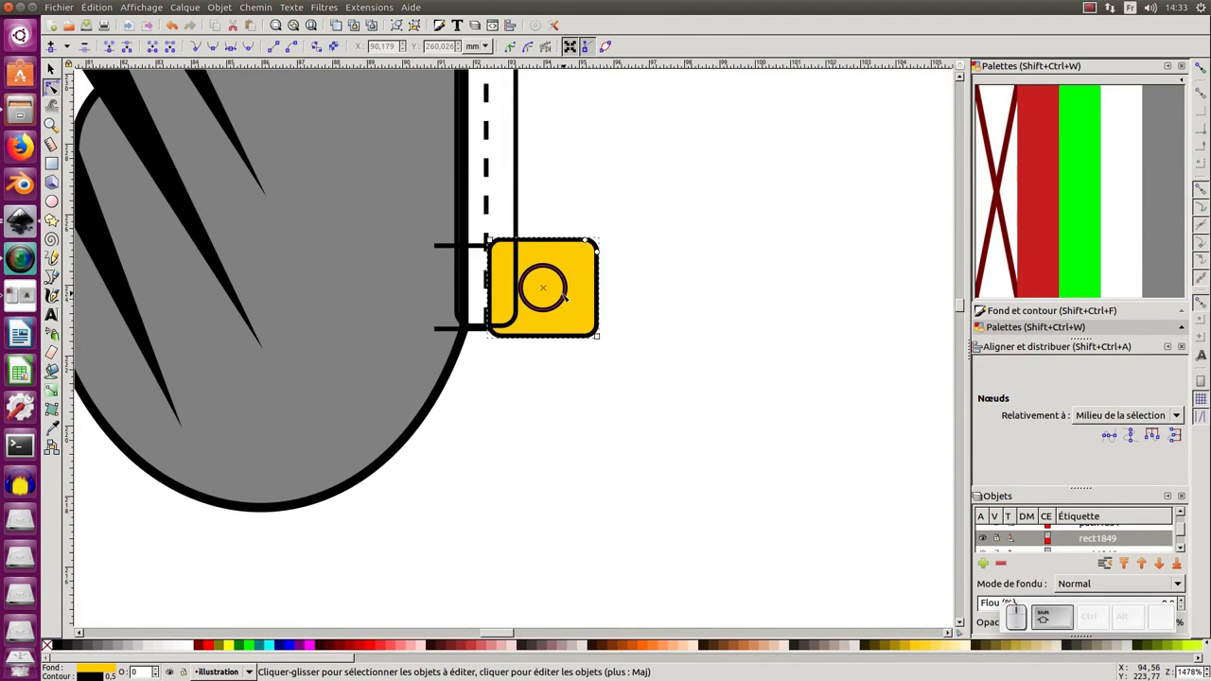
Divide the yellow zipper pull along the circle (Chemin > Division) and delete the inner piece to leave a hole.
click(567, 299)
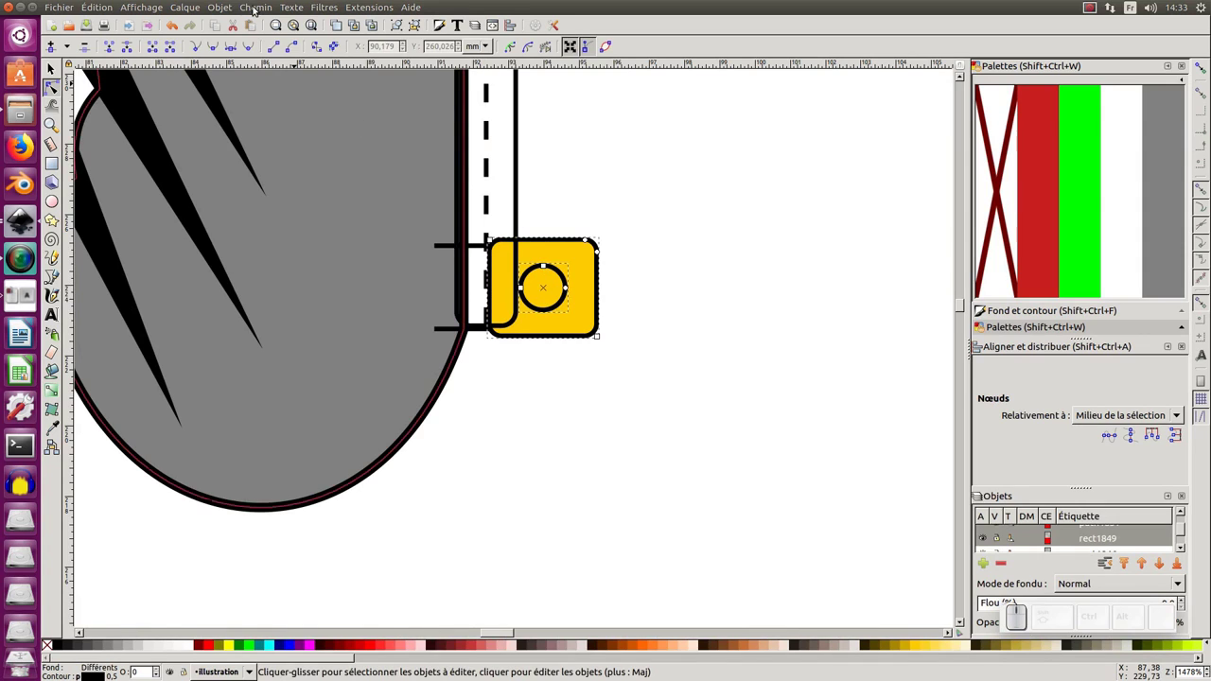
click(256, 6)
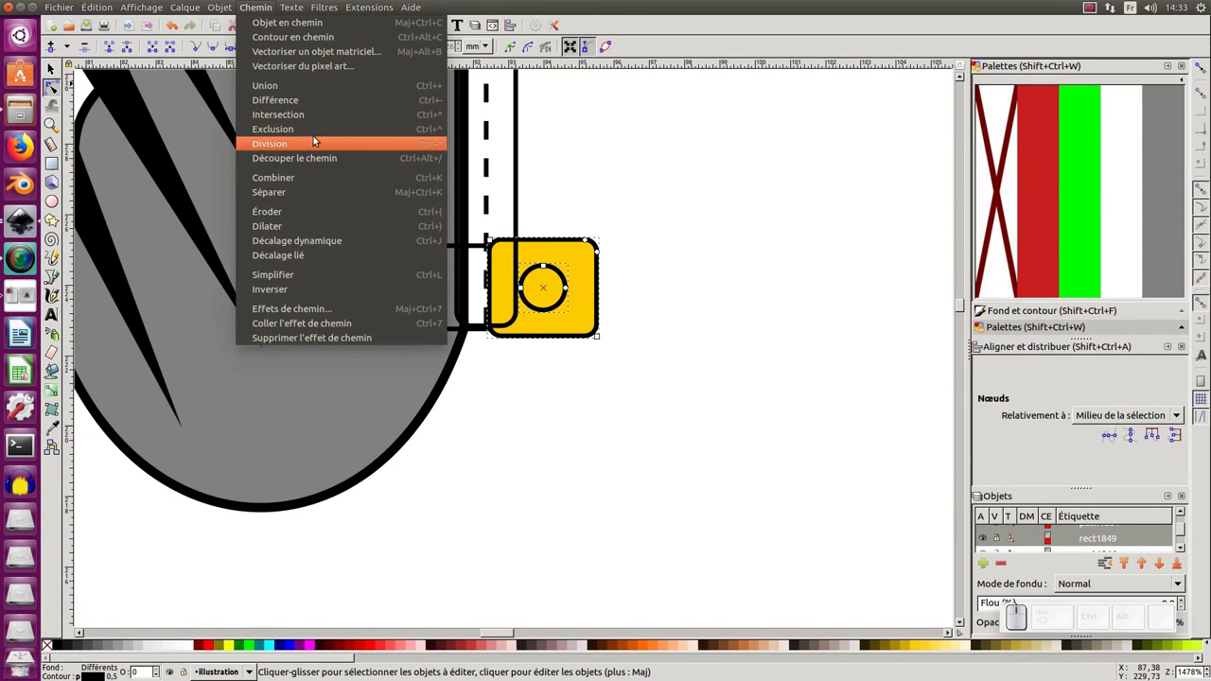
click(319, 143)
click(638, 138)
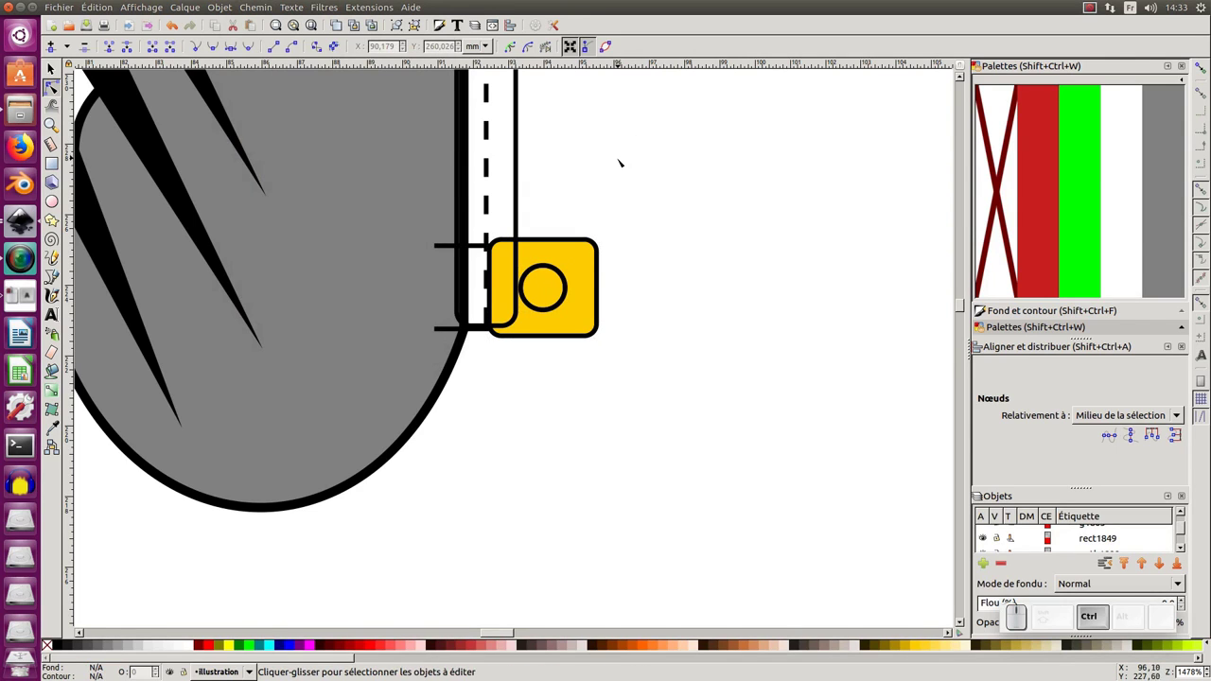
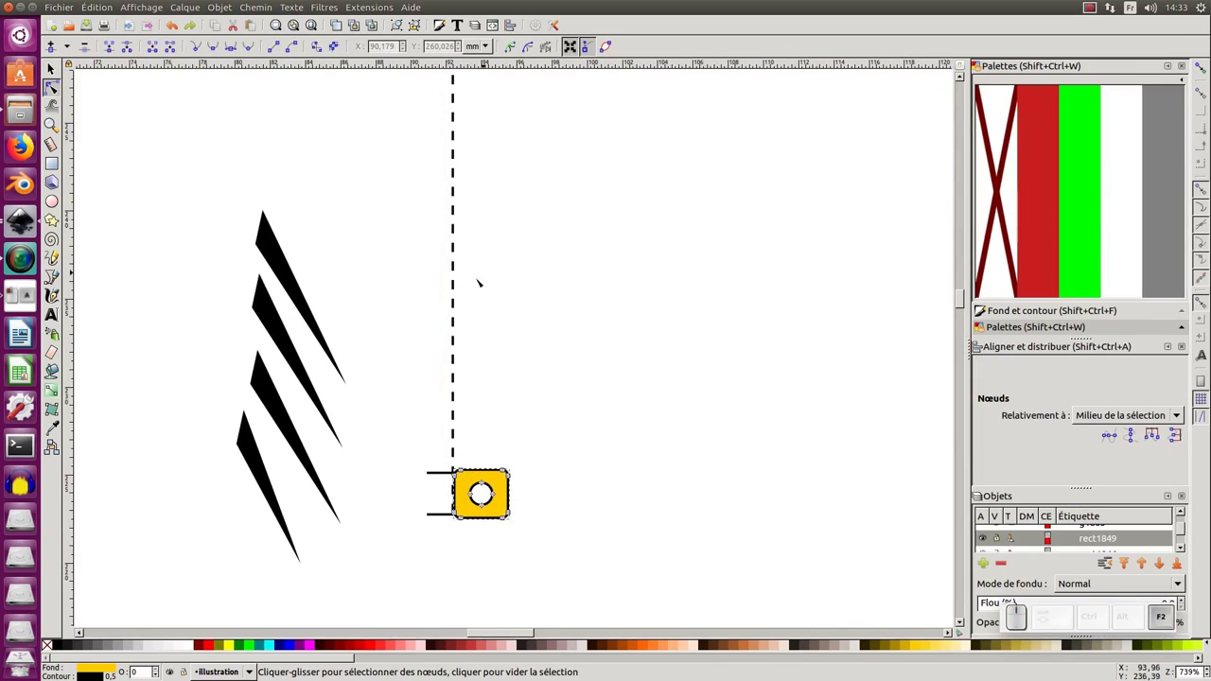
click(475, 286)
key(KP_Add)
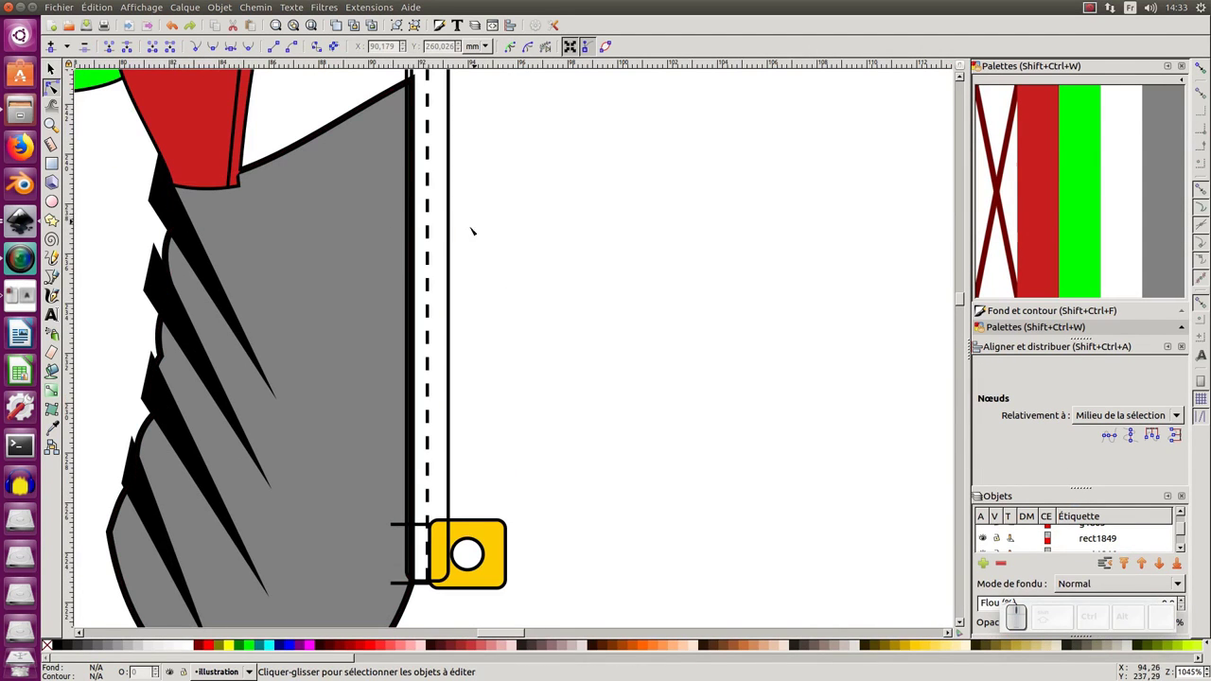
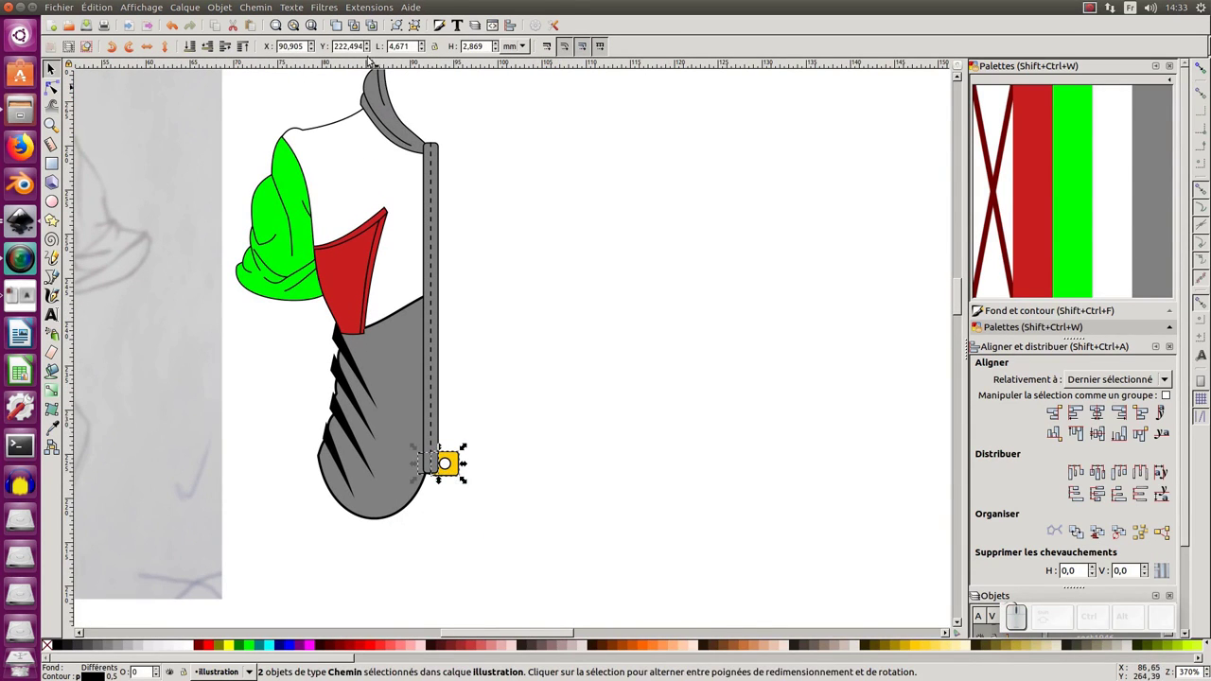
Group the zipper pull with its tab (Ctrl+G) and refill the sleeve with the green palette swatch.
key(ctrl+g)
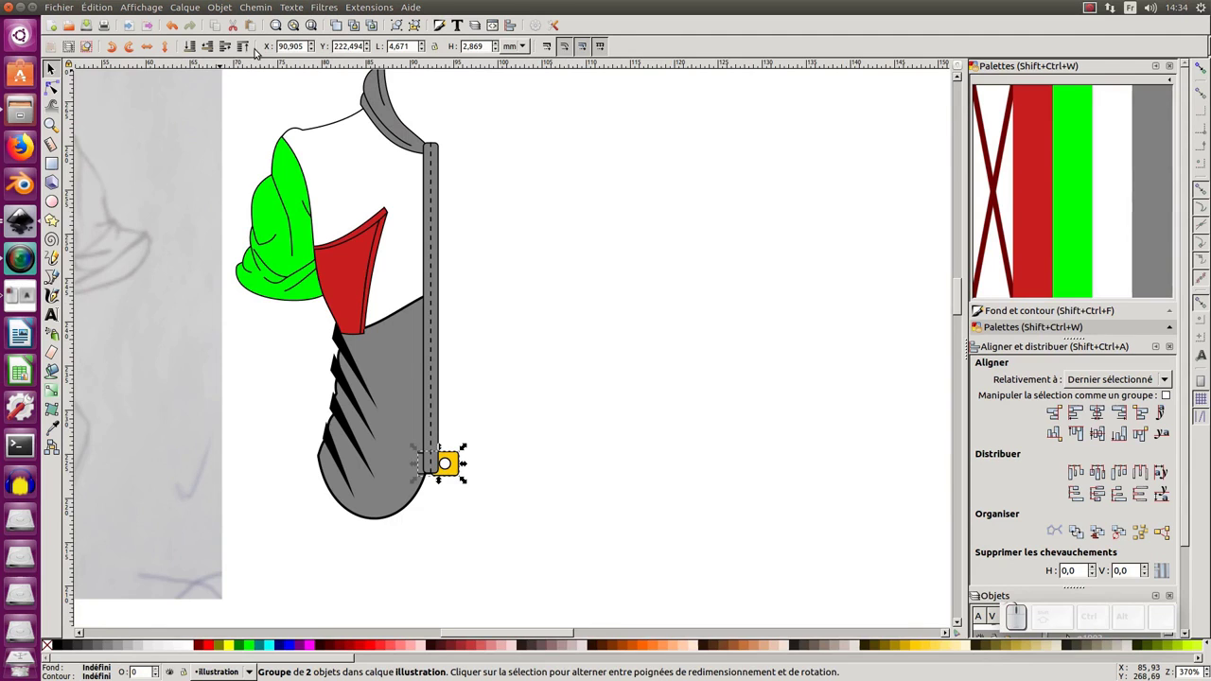
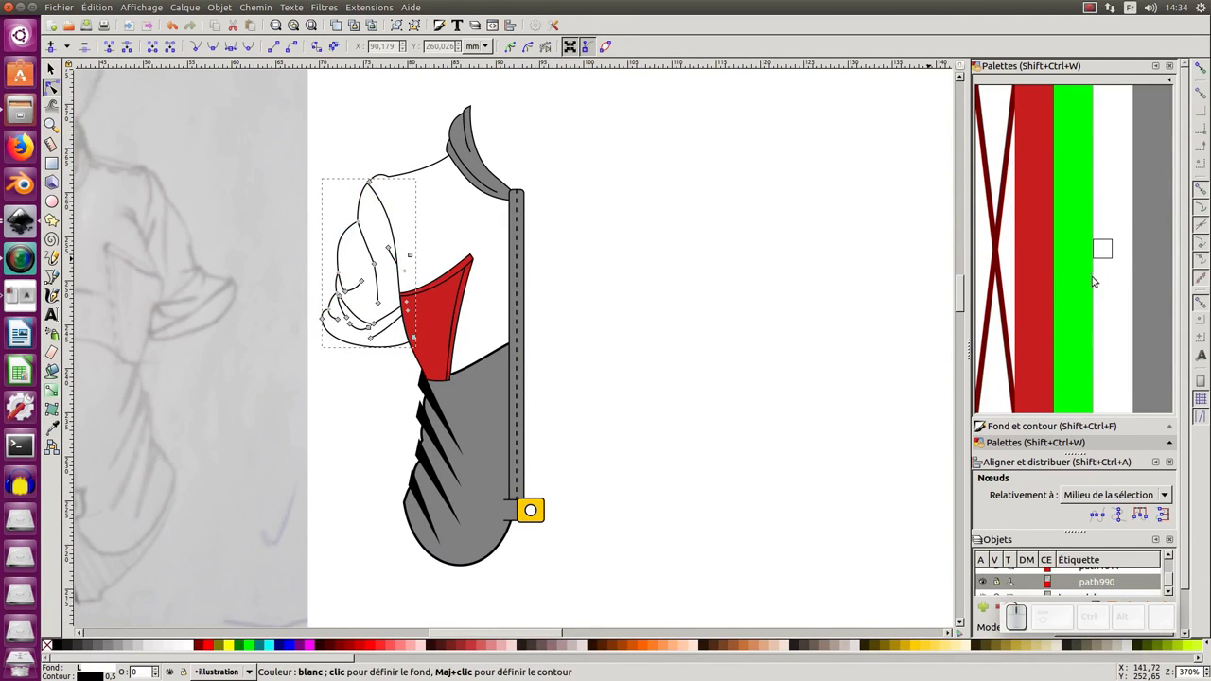
click(1083, 279)
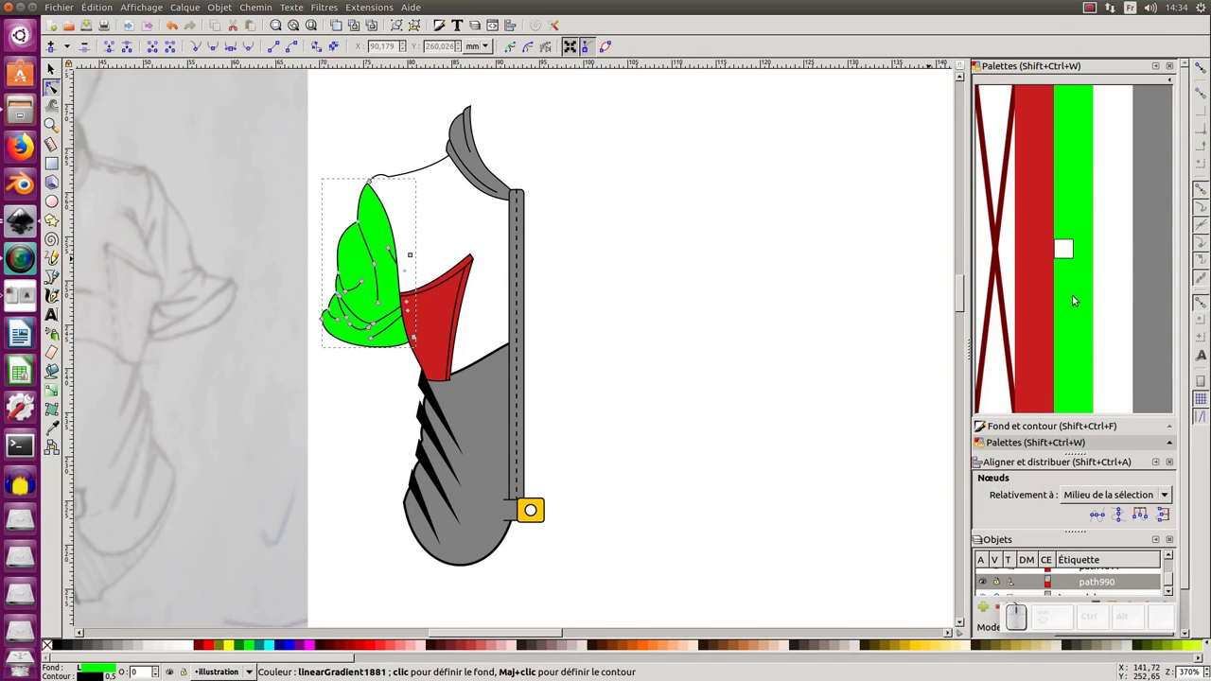
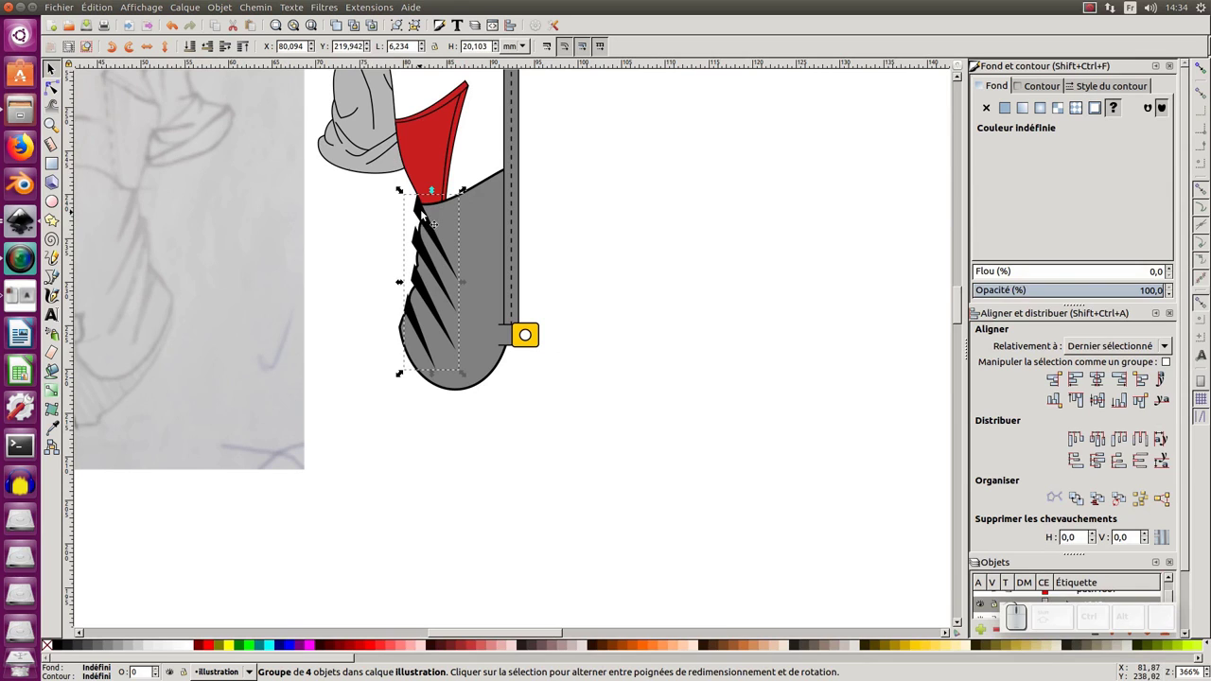
Group and clone the grey bodice, then clip the black fold streaks to the clone with Objet > Découpe > Définir.
click(479, 212)
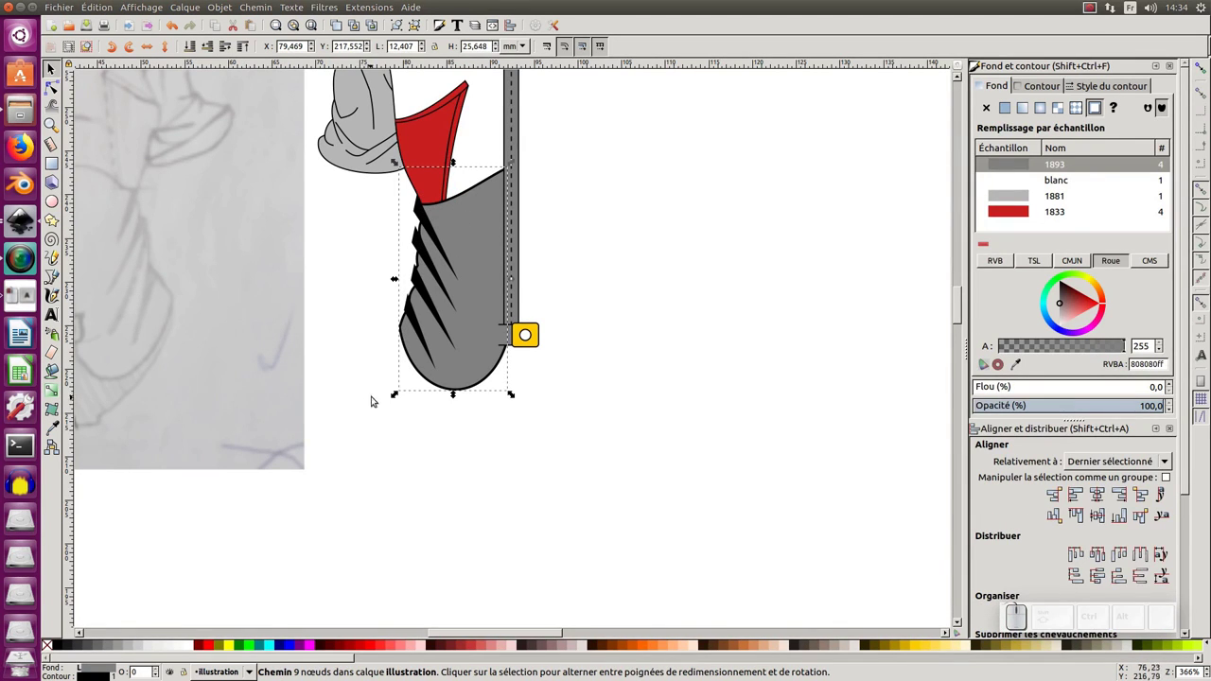
key(ctrl+g)
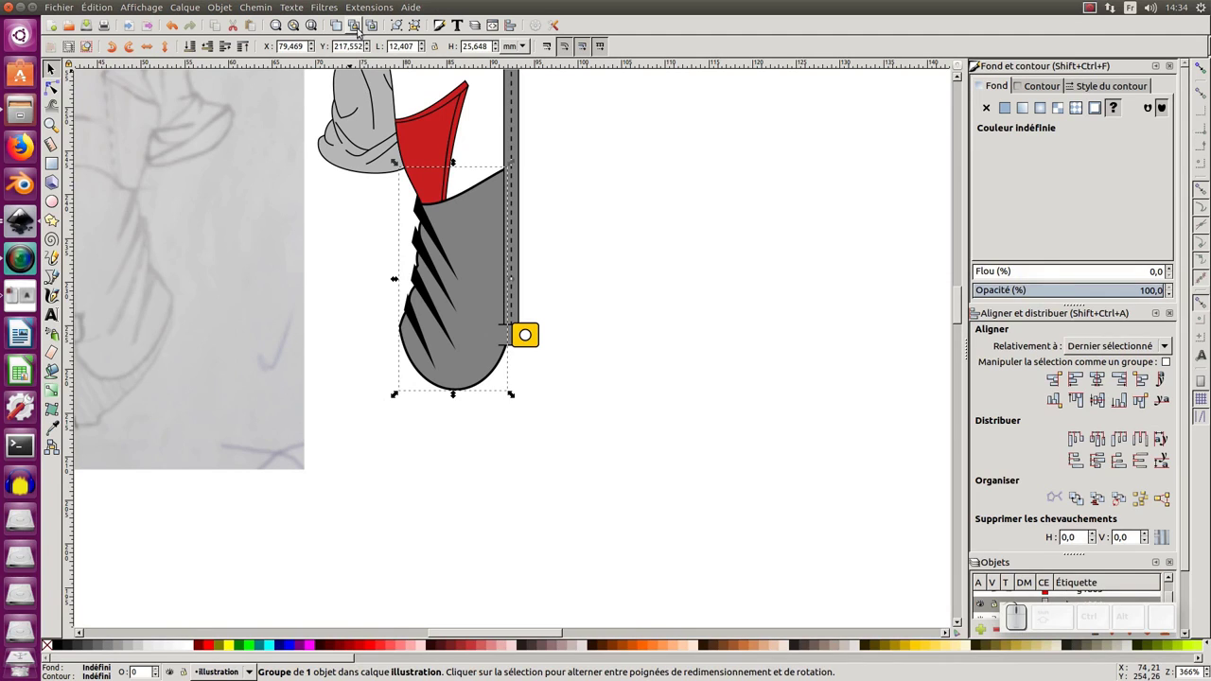
click(359, 30)
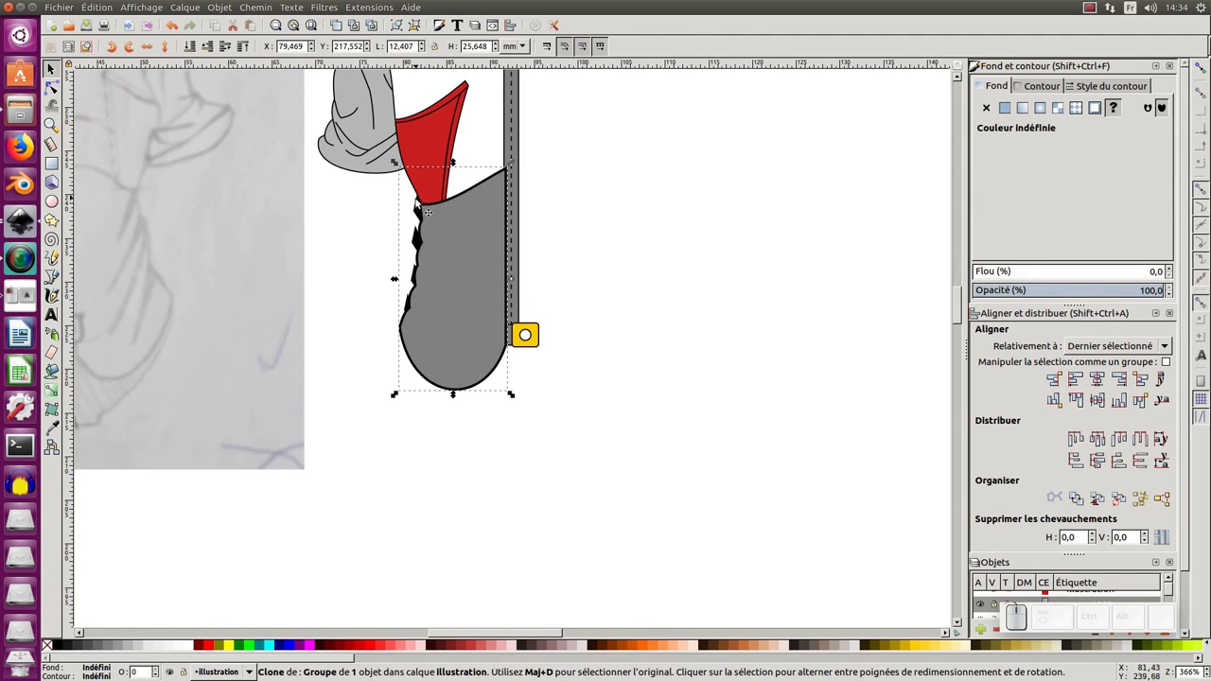
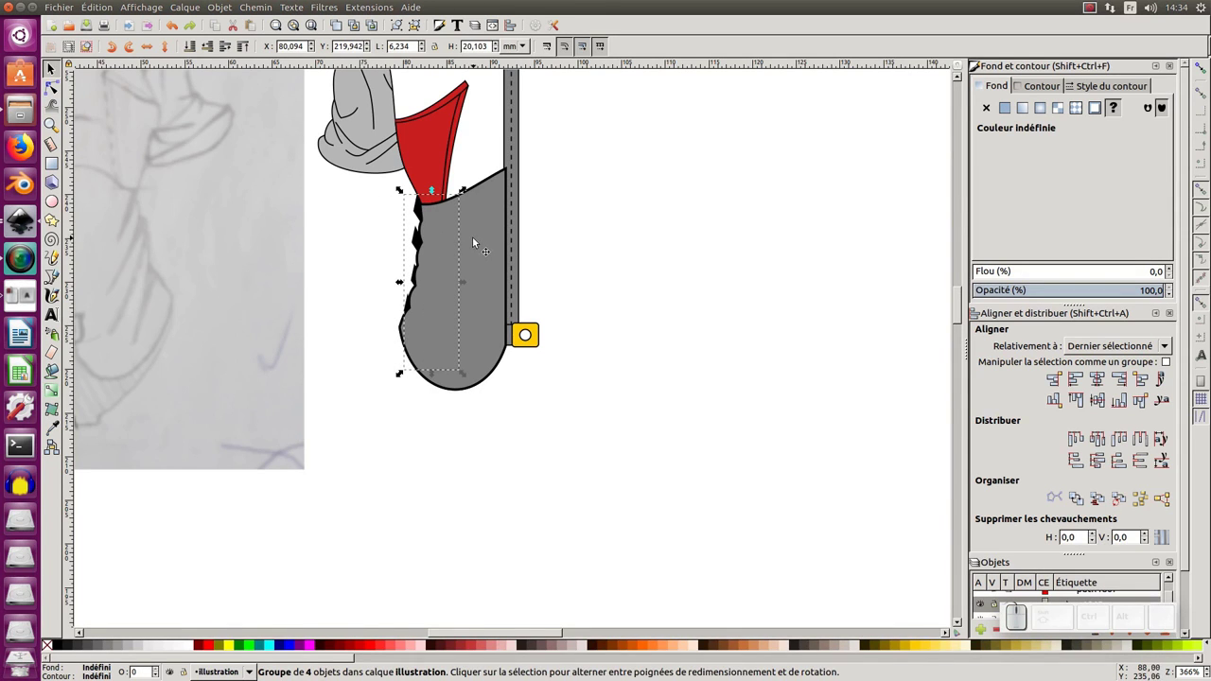
click(475, 243)
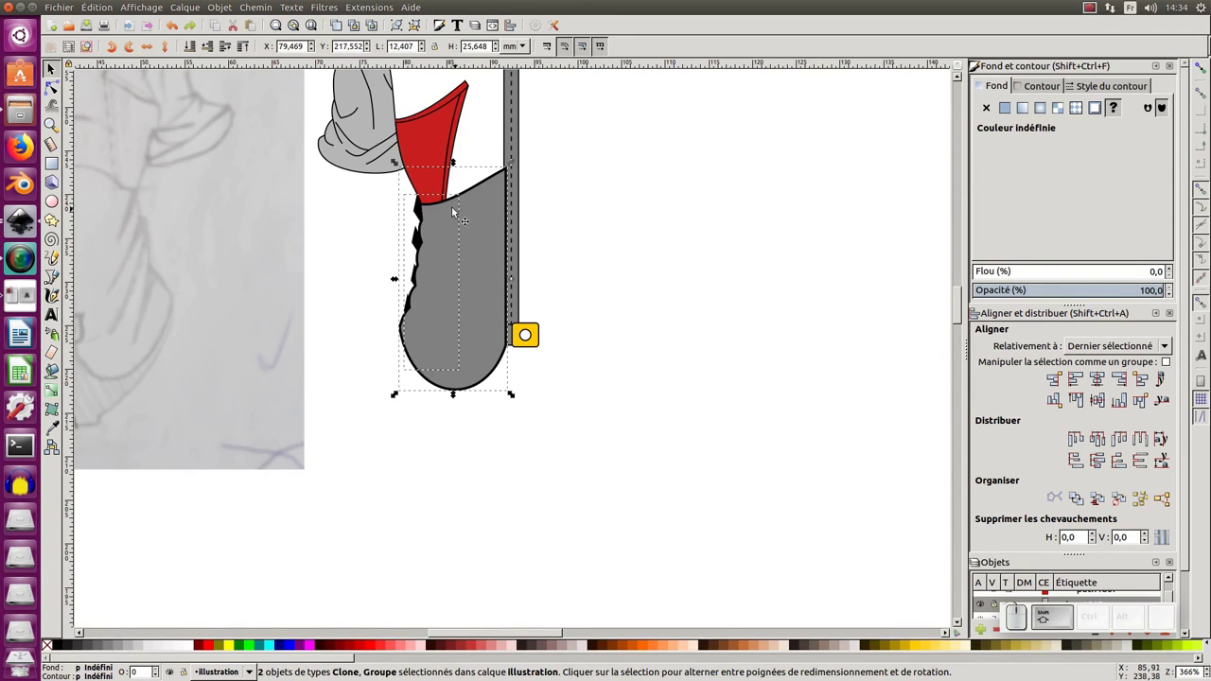
drag(461, 272, 491, 497)
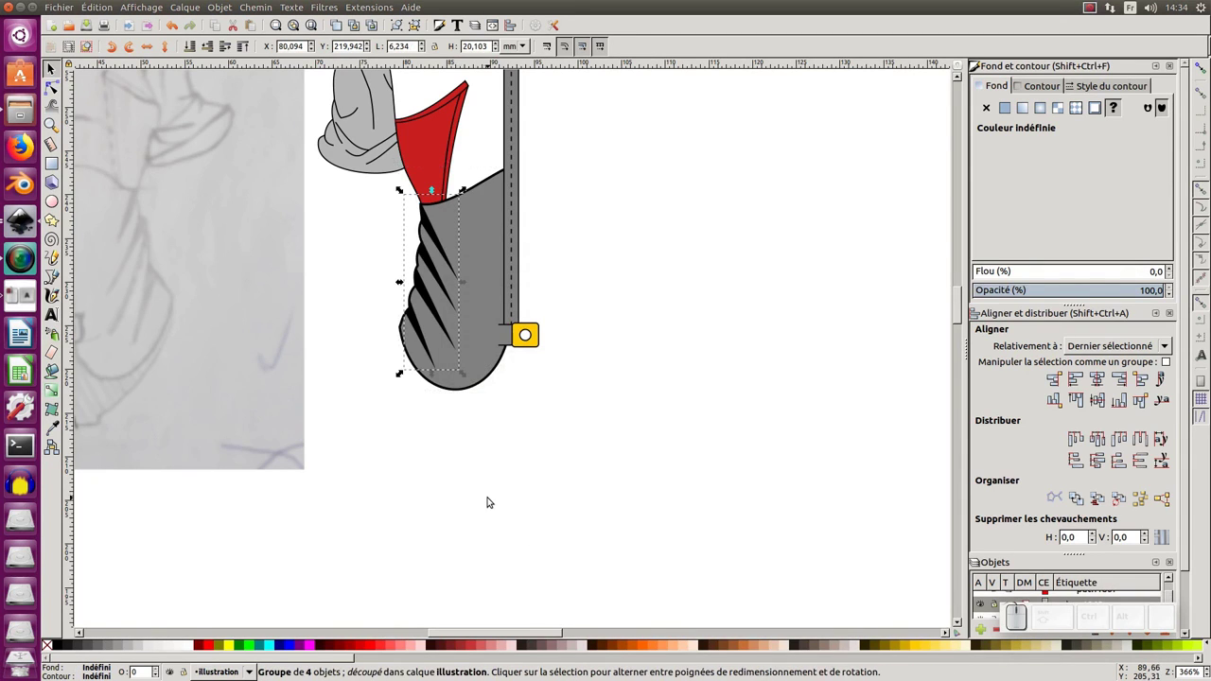
middle_click(349, 342)
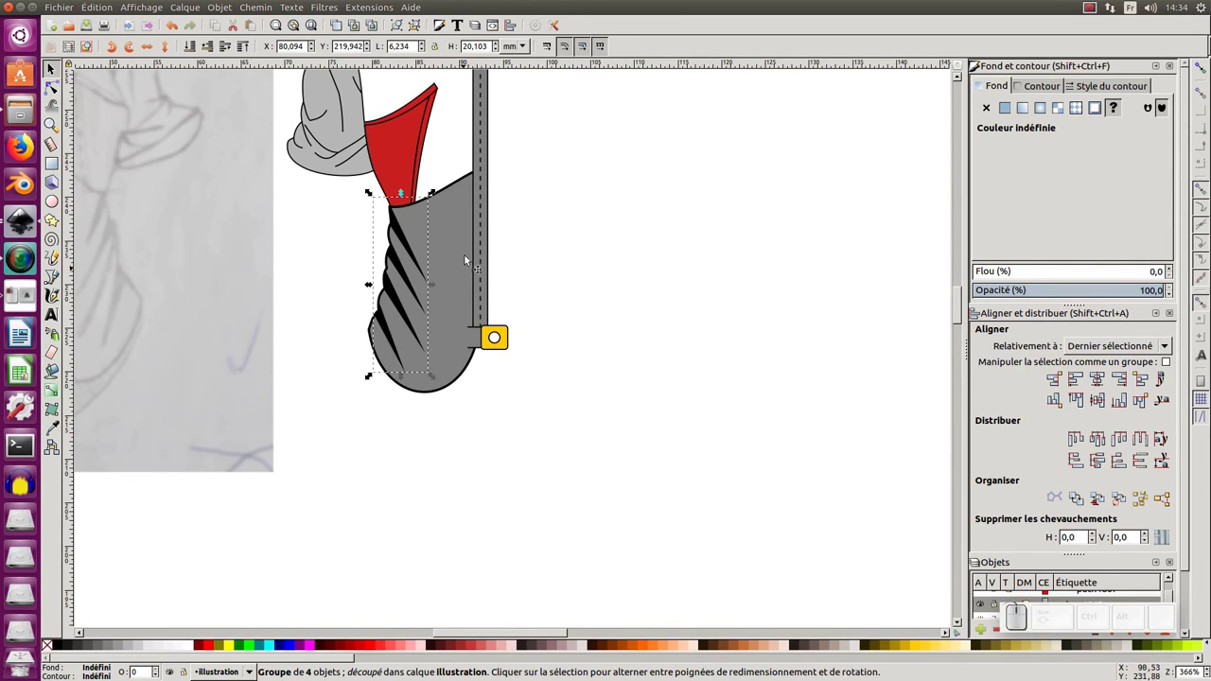
click(434, 459)
middle_click(393, 336)
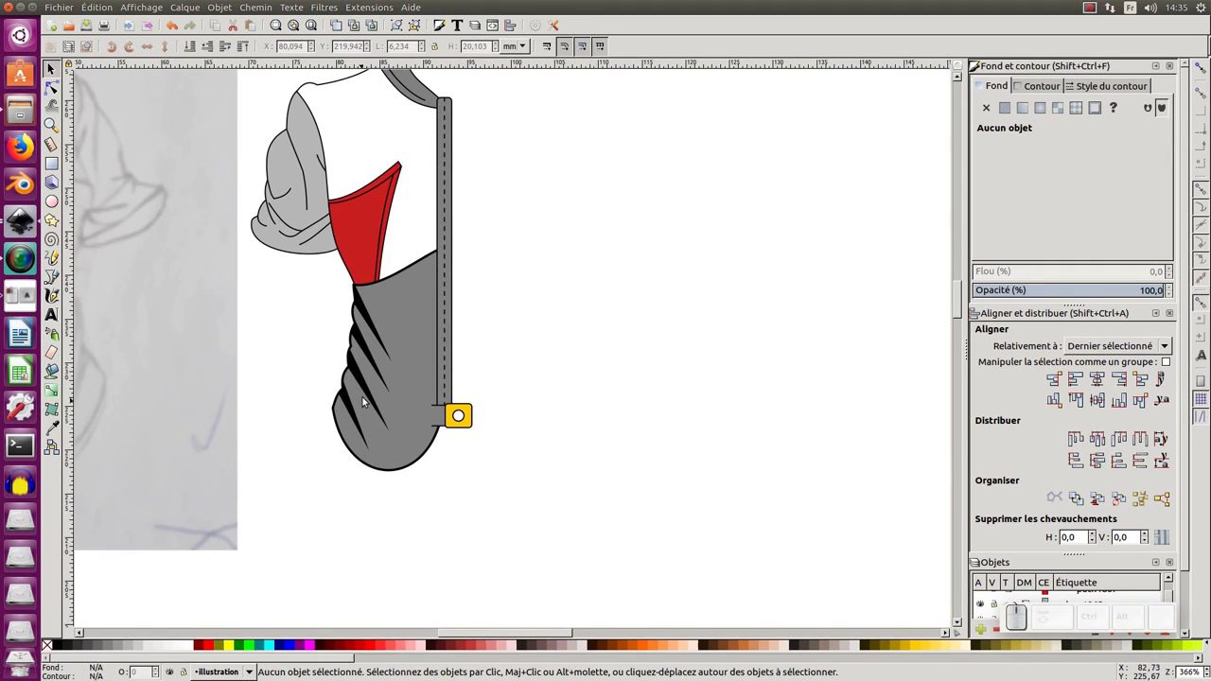
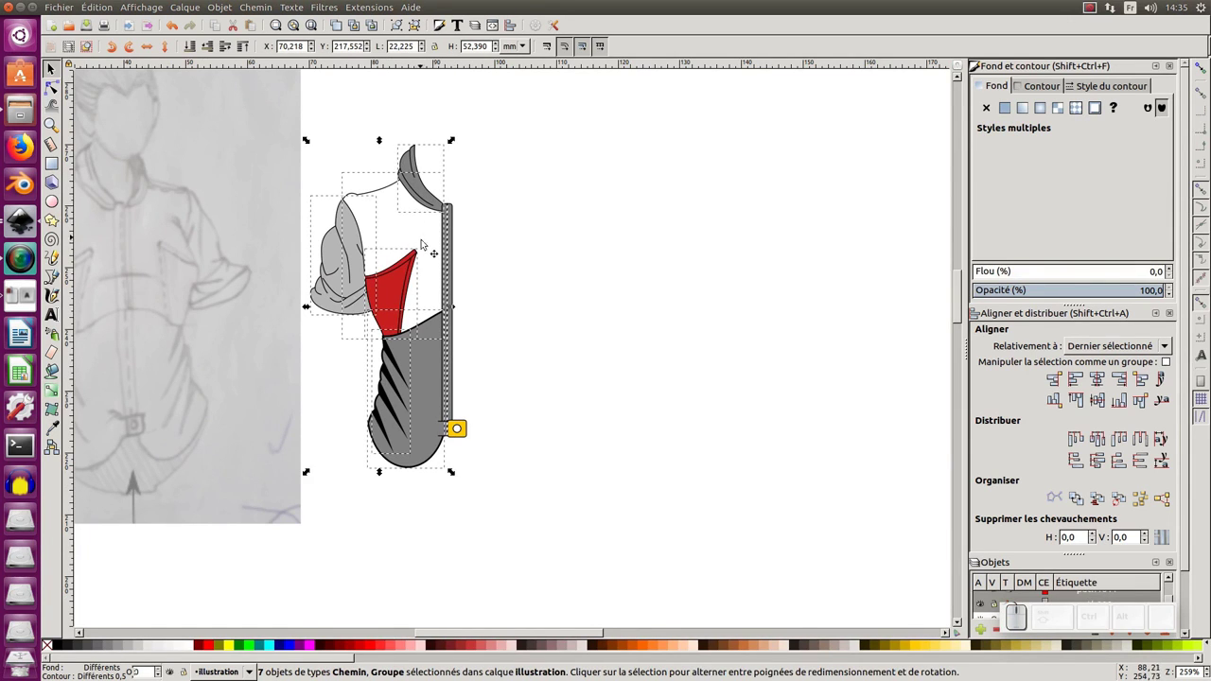
Apply Reflet miroir to the shirt parts without the zipper and drag the mirror axis onto the zipper centre.
key(KP_Add)
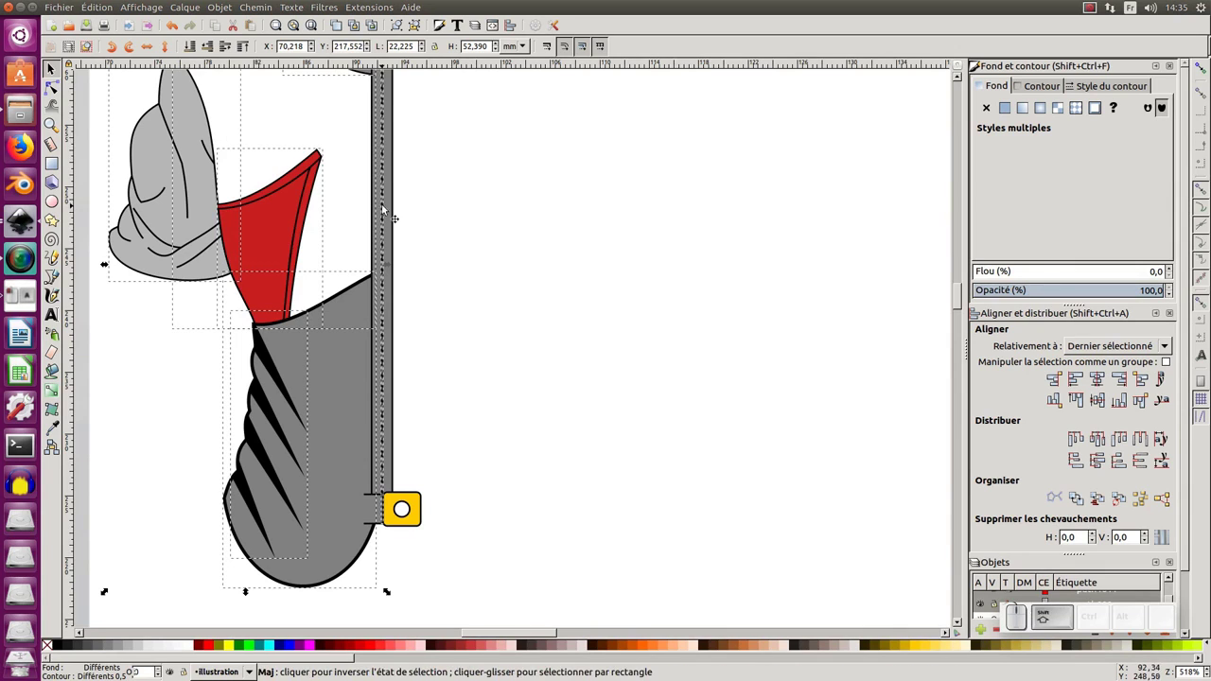
click(387, 210)
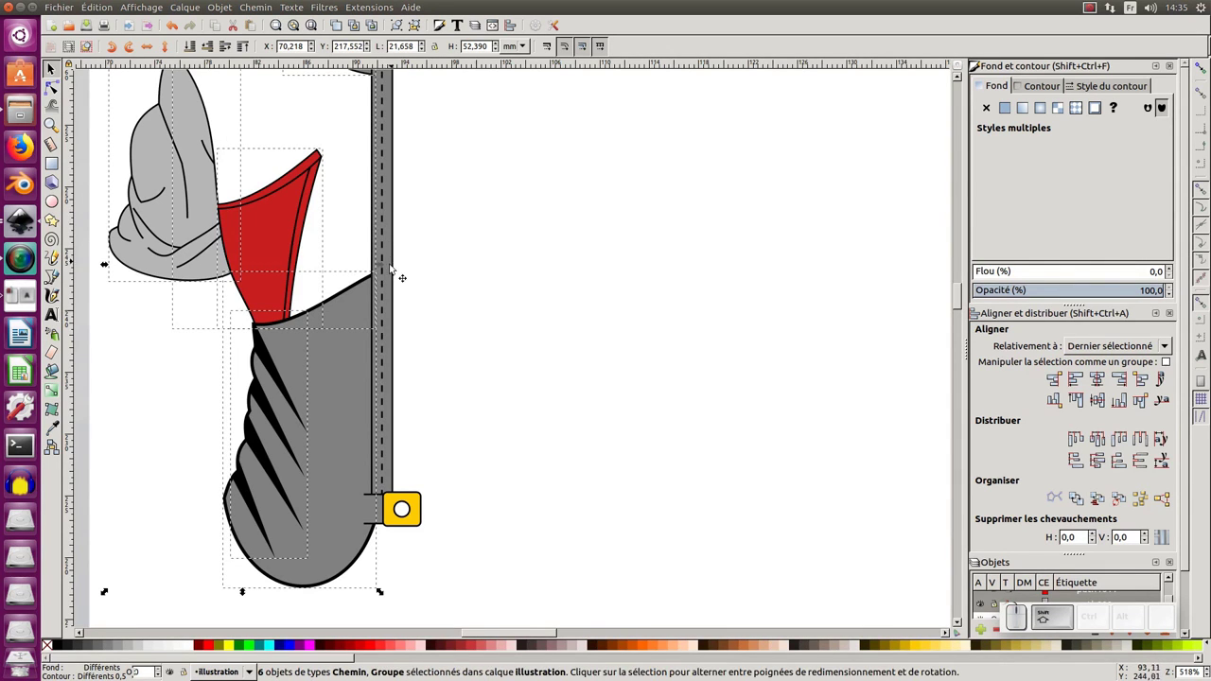
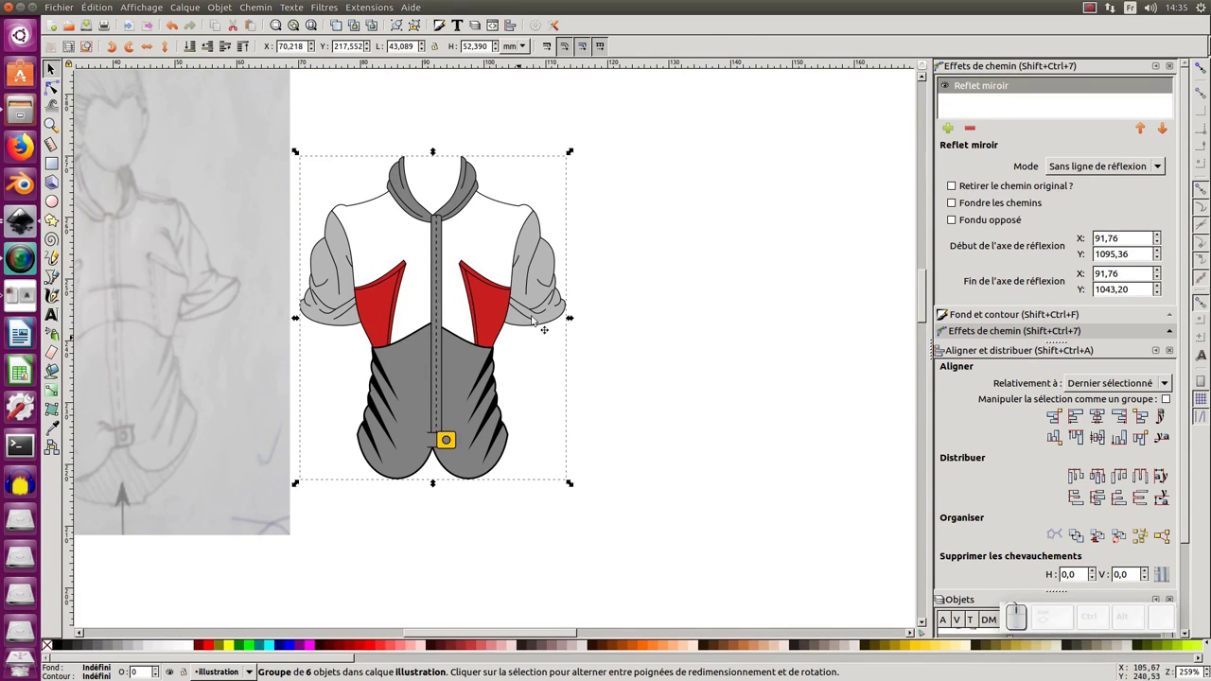
middle_click(447, 327)
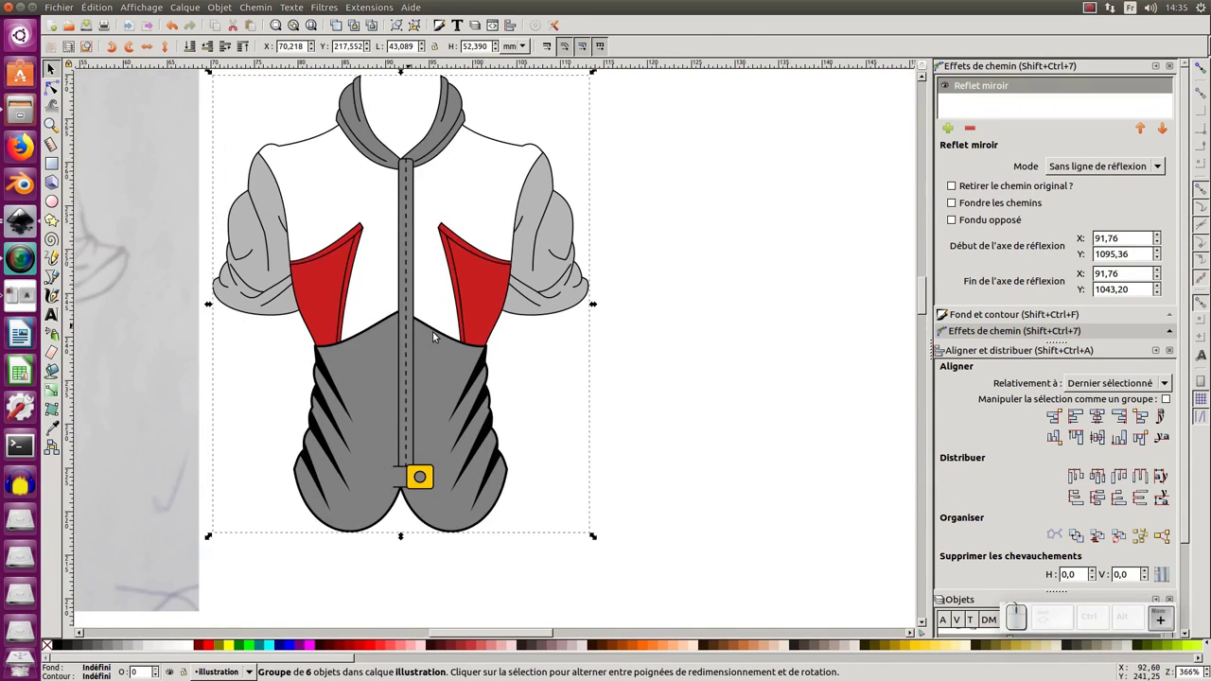
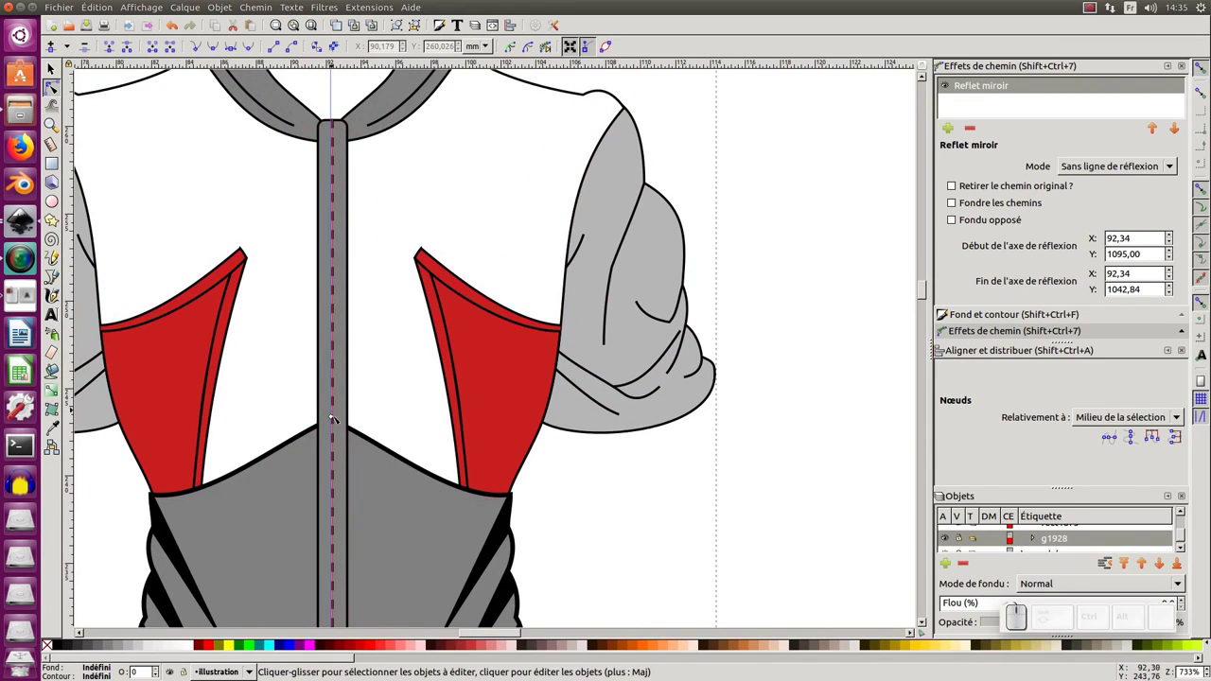
drag(335, 418, 340, 426)
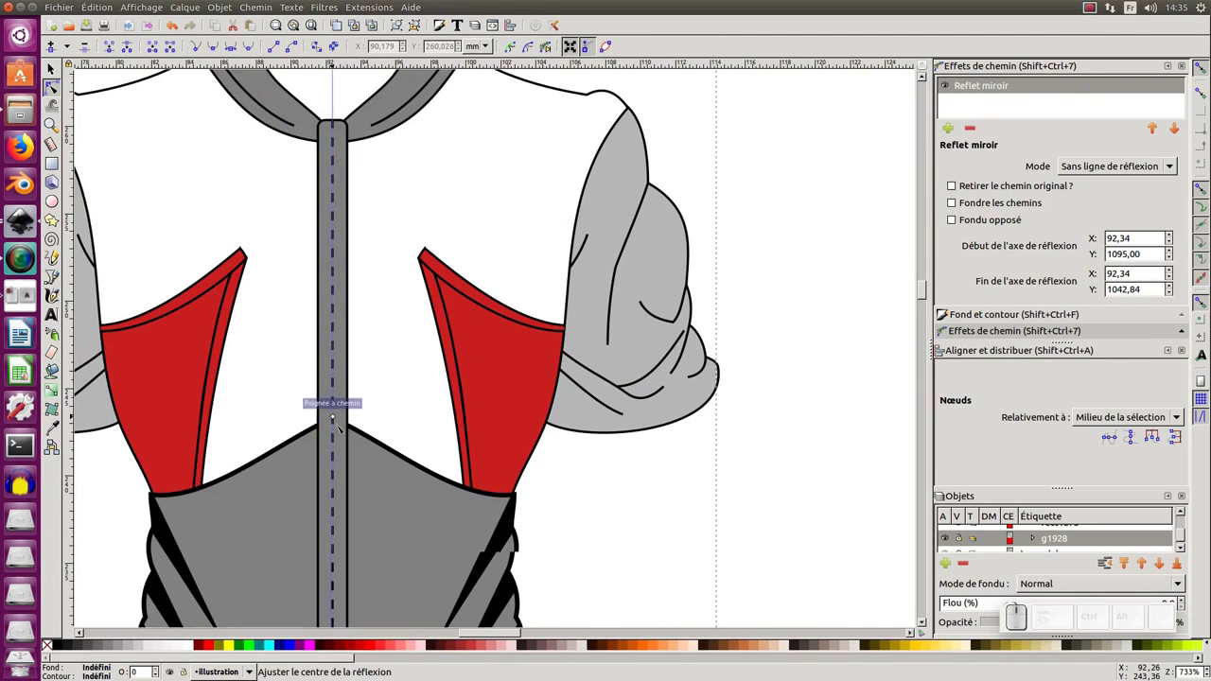
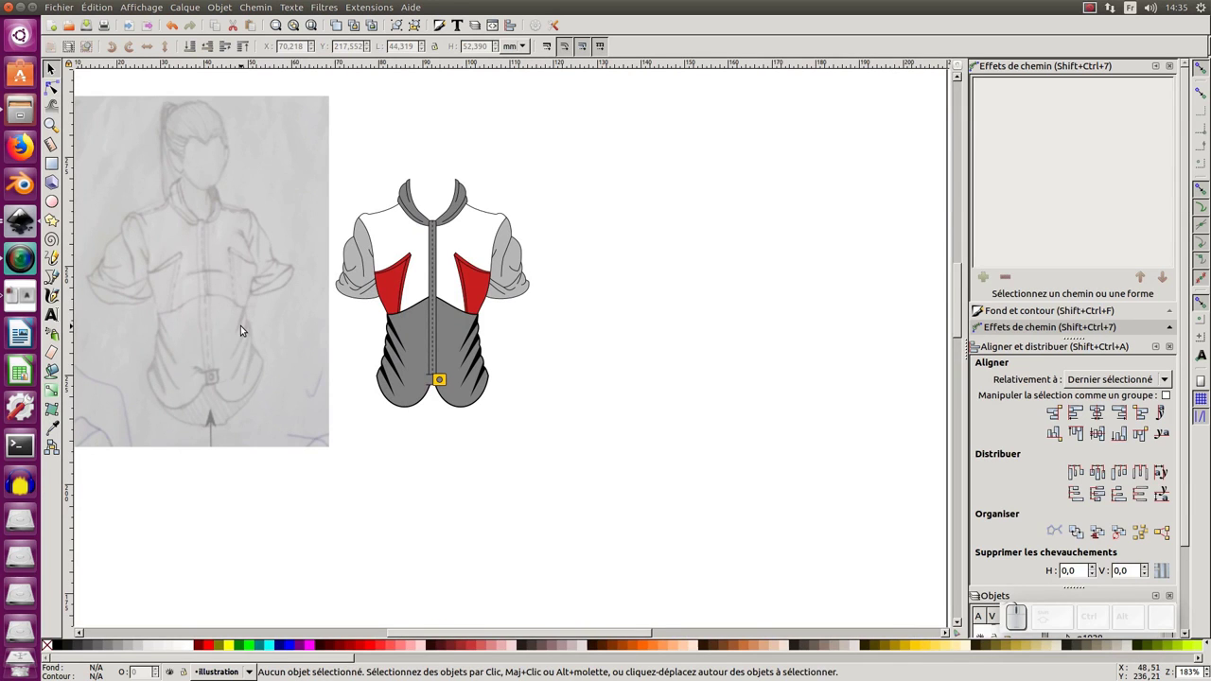
Drag a top-to-bottom gradient on the lower bodice with grey stops, darker grey at the bottom.
middle_click(262, 129)
key(F2)
click(385, 257)
key(KP_Subtract)
key(KP_Add)
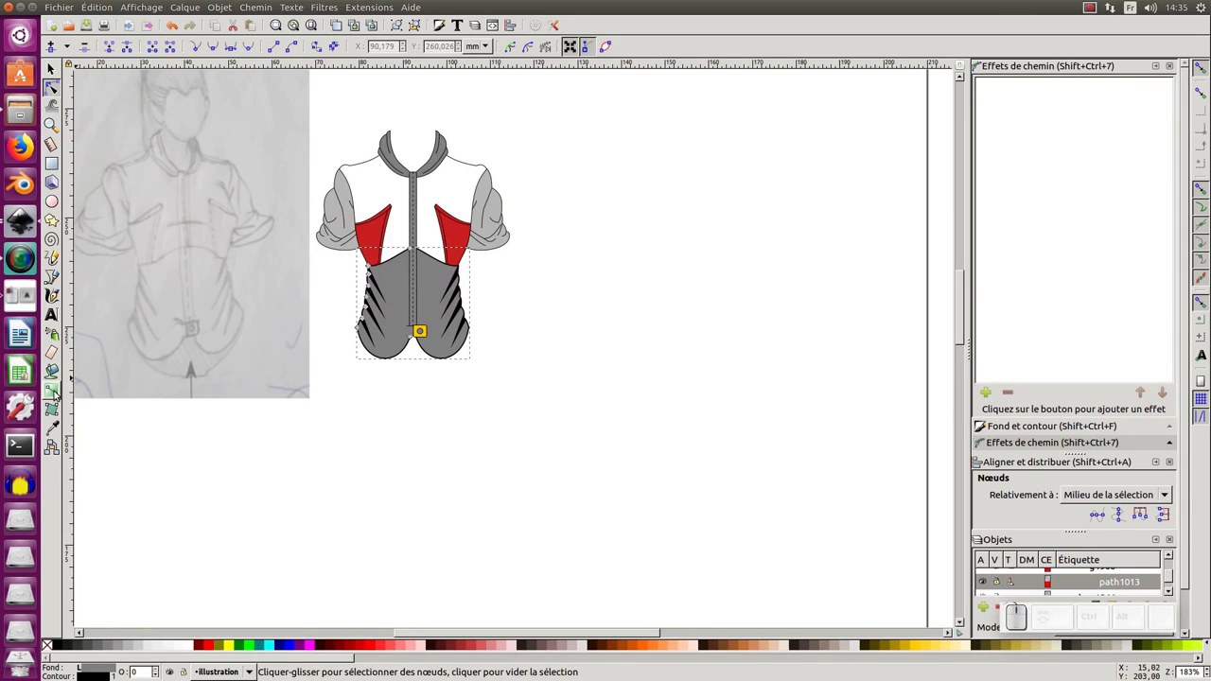
click(385, 257)
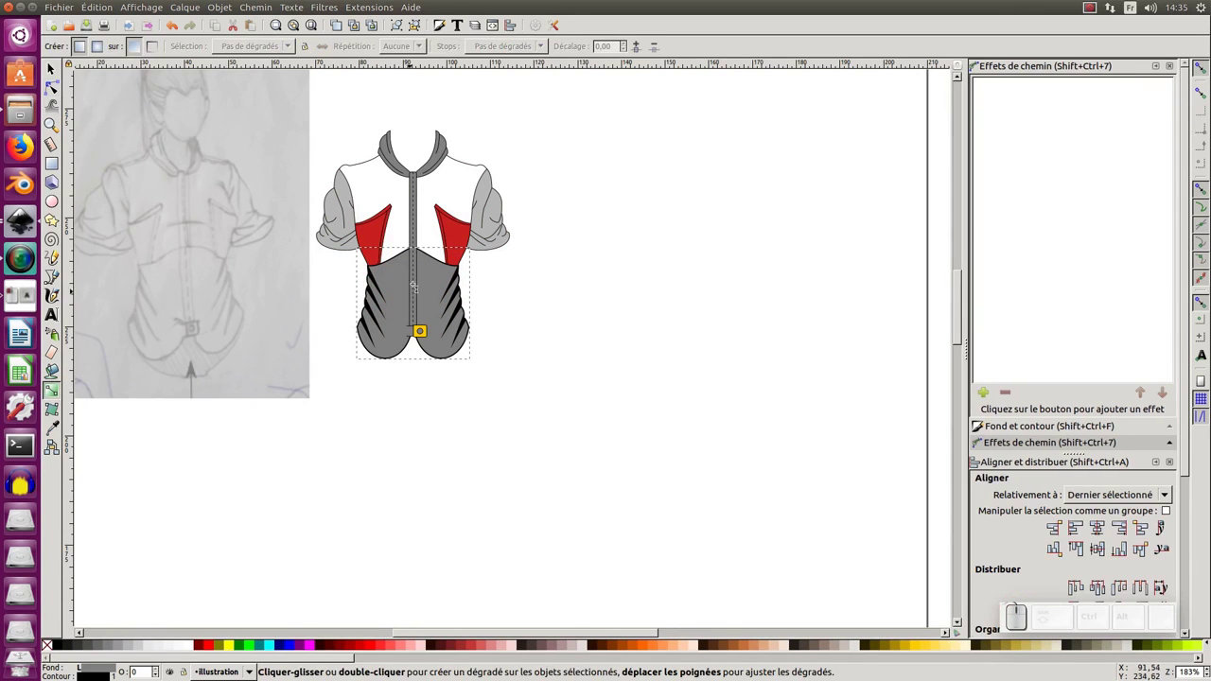
drag(385, 258, 385, 258)
drag(385, 258, 385, 258)
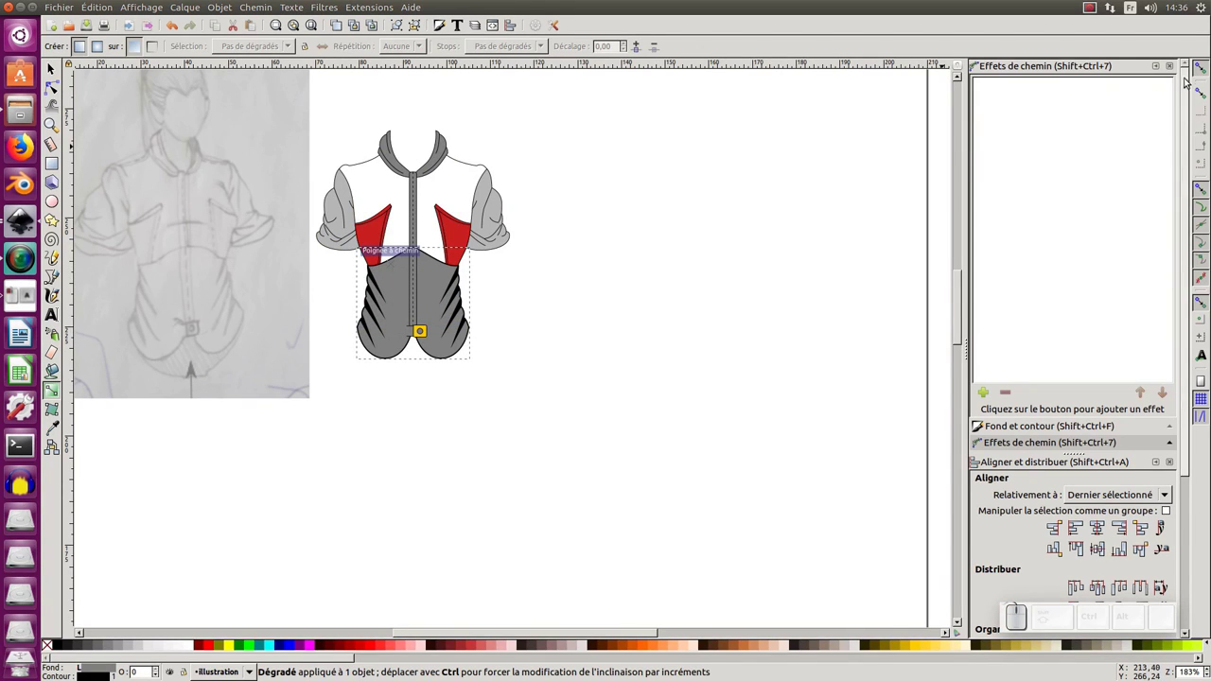
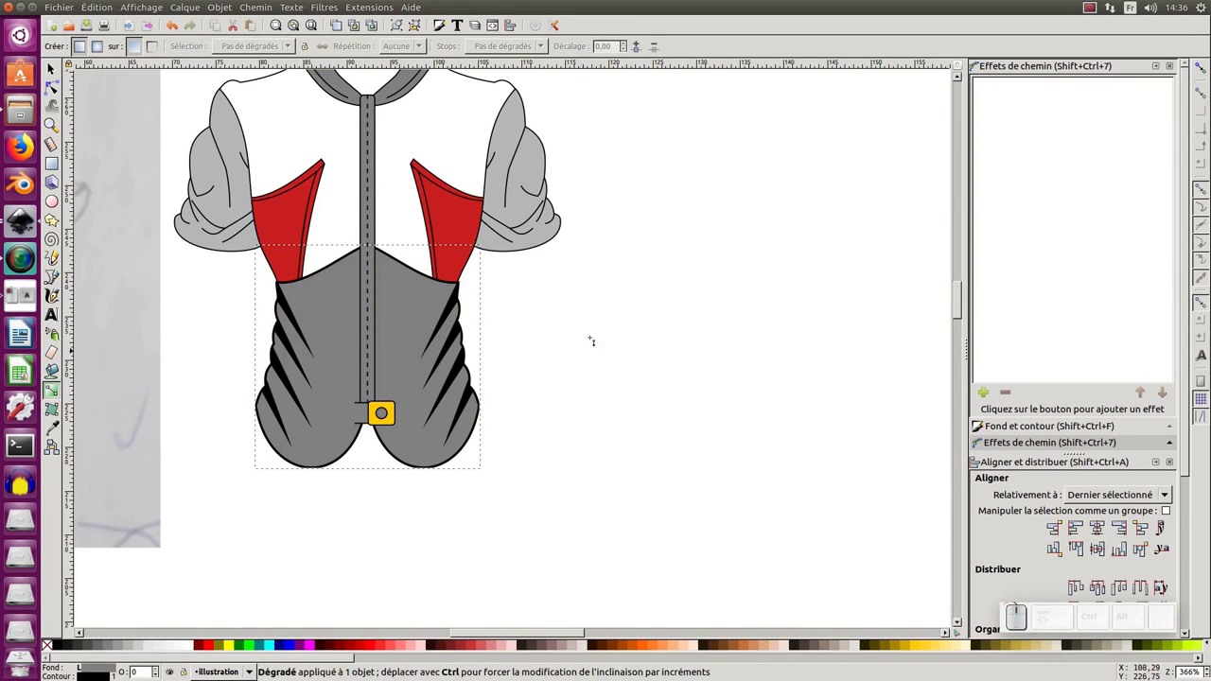
click(131, 646)
drag(124, 648, 111, 650)
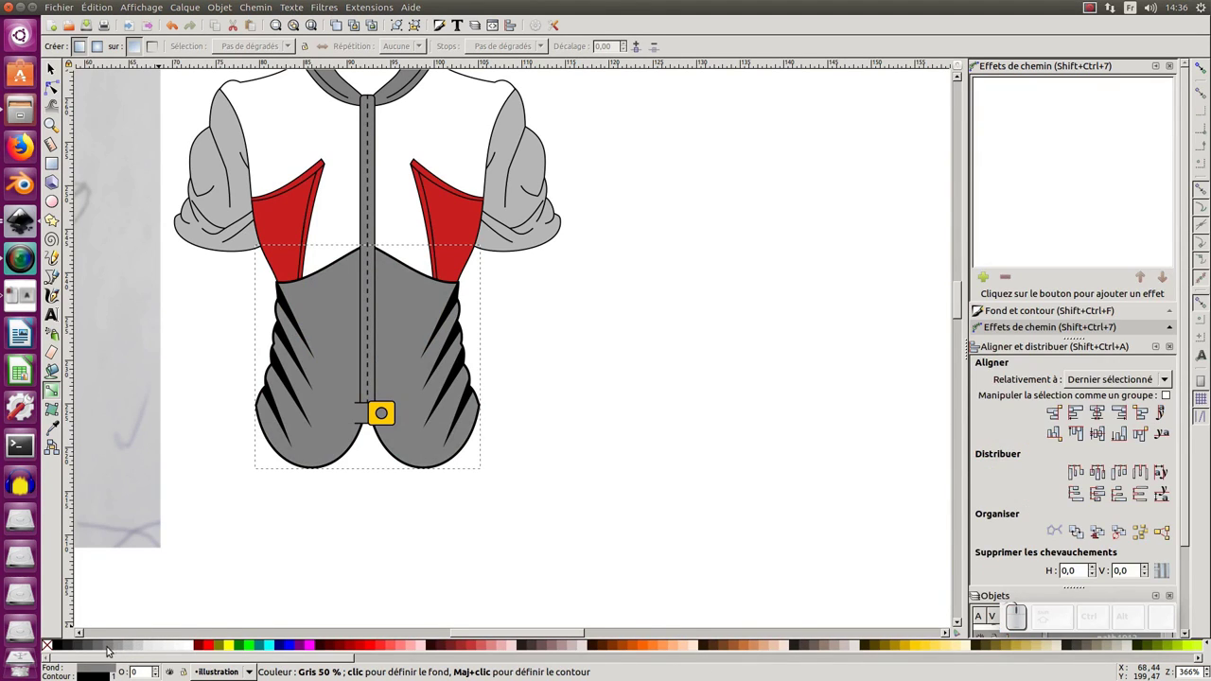
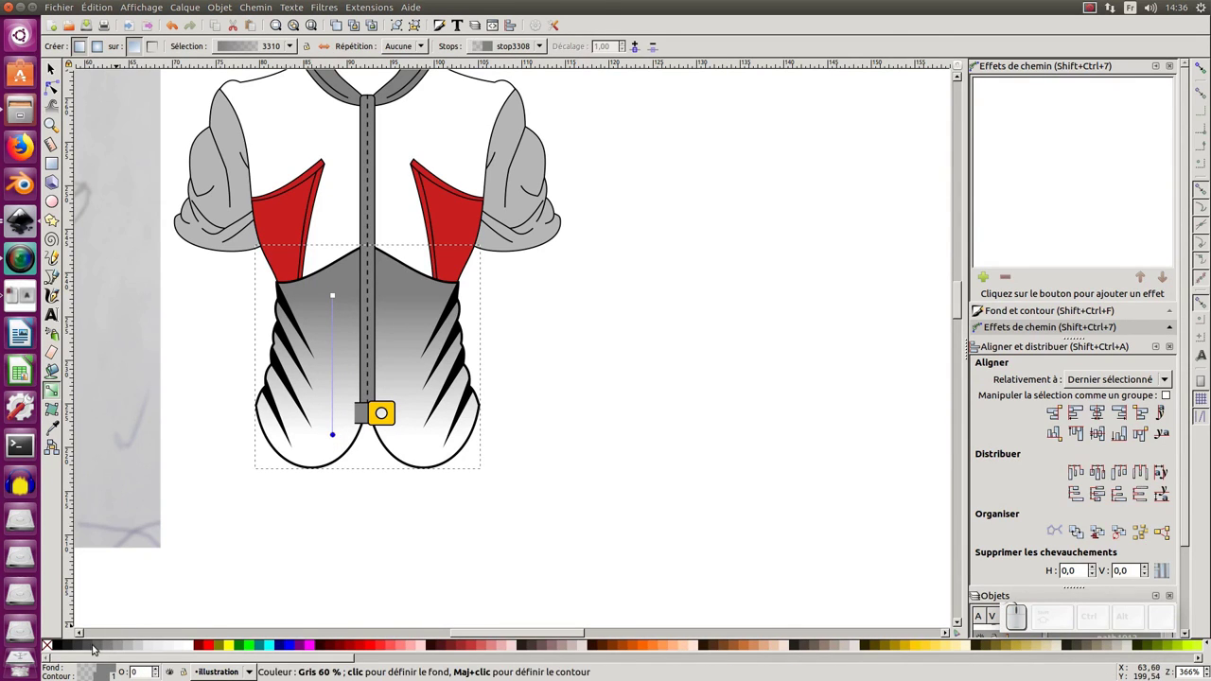
click(91, 646)
Group the whole mirrored shirt front into a single group and make room beside it on the page.
key(F1)
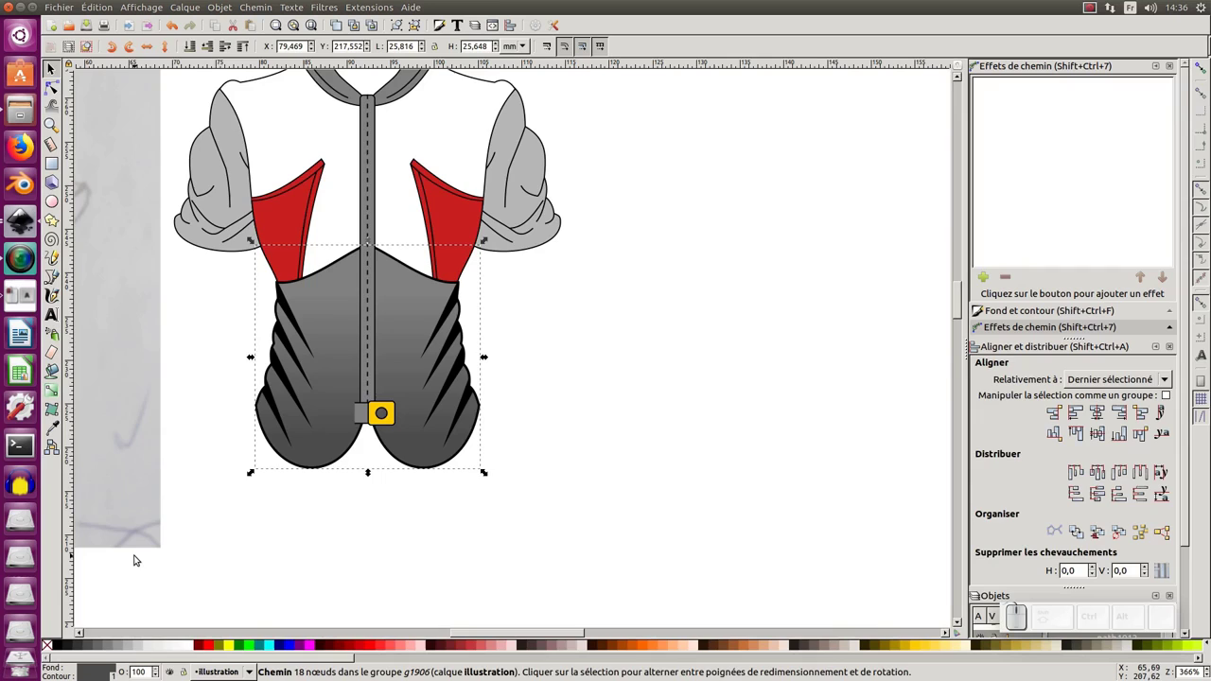
key(F2)
key(F1)
key(KP_Subtract)
middle_click(213, 264)
key(F1)
click(362, 321)
click(362, 320)
middle_click(296, 361)
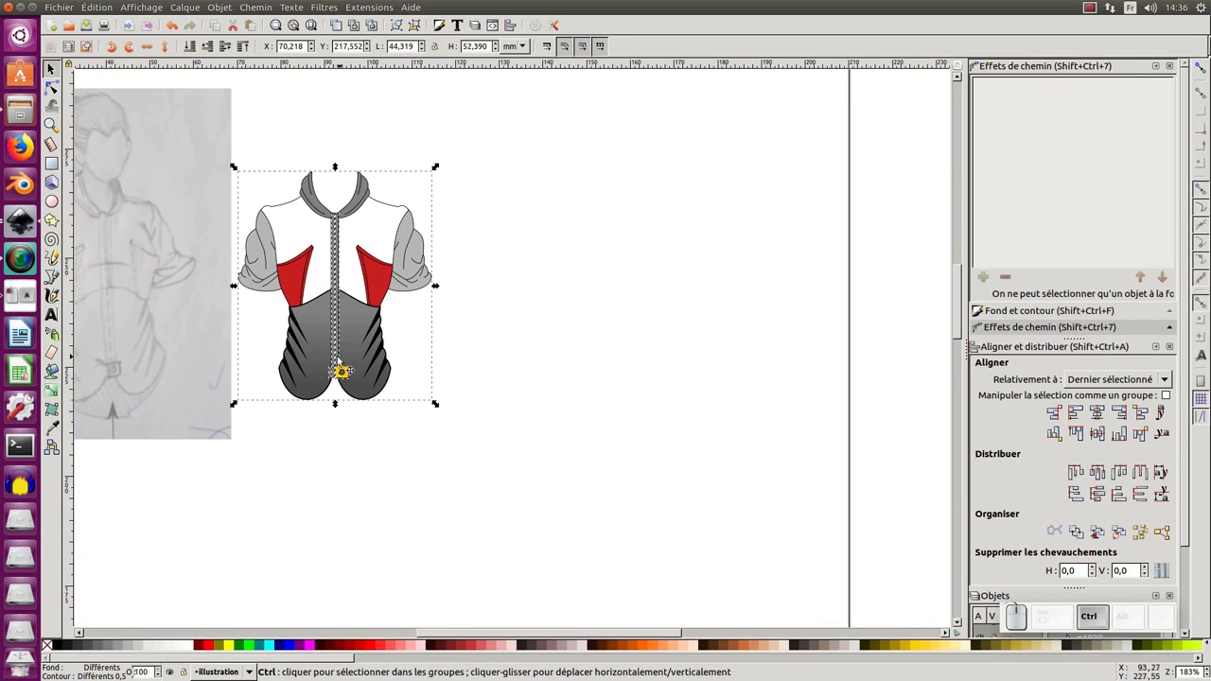
key(ctrl+g)
middle_click(307, 298)
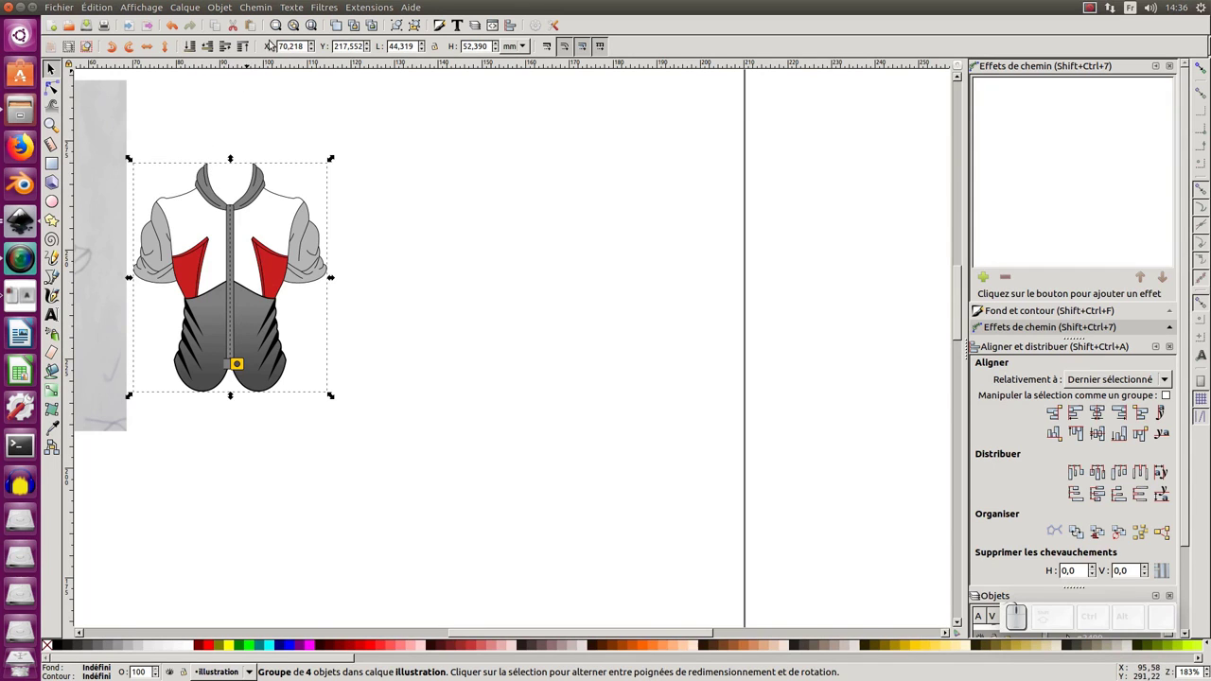
Duplicate the finished shirt, place the copy beside the original, and save the drawing.
click(106, 8)
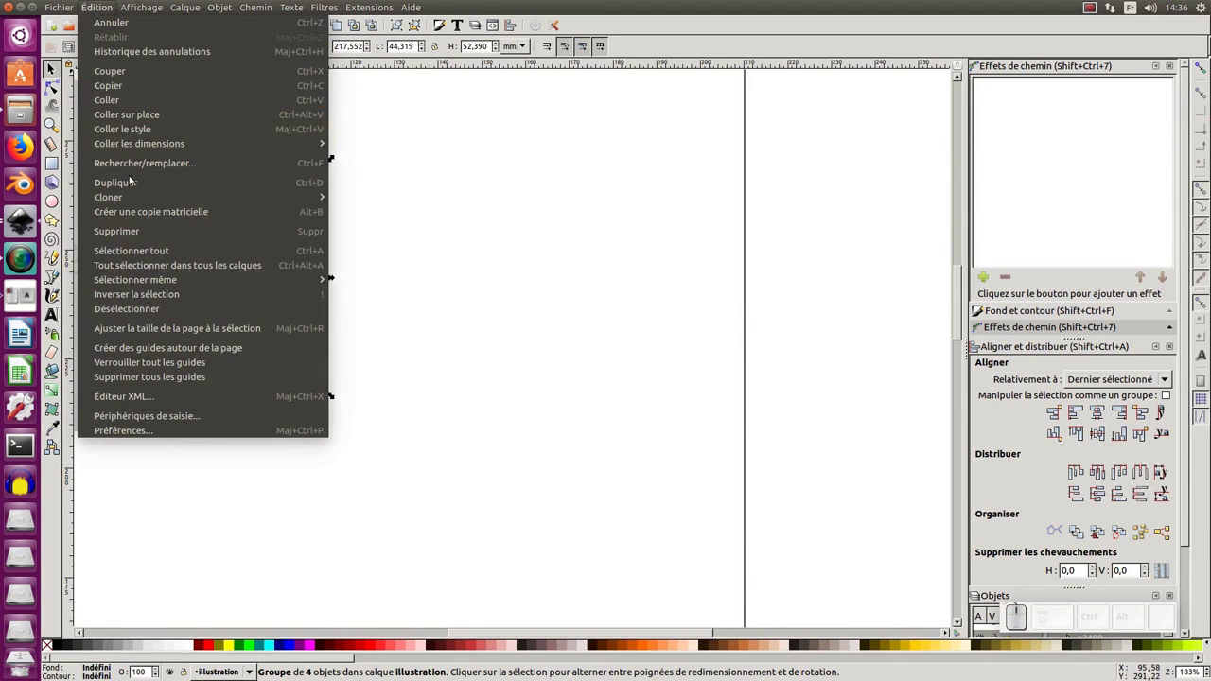
click(138, 181)
drag(280, 341, 442, 316)
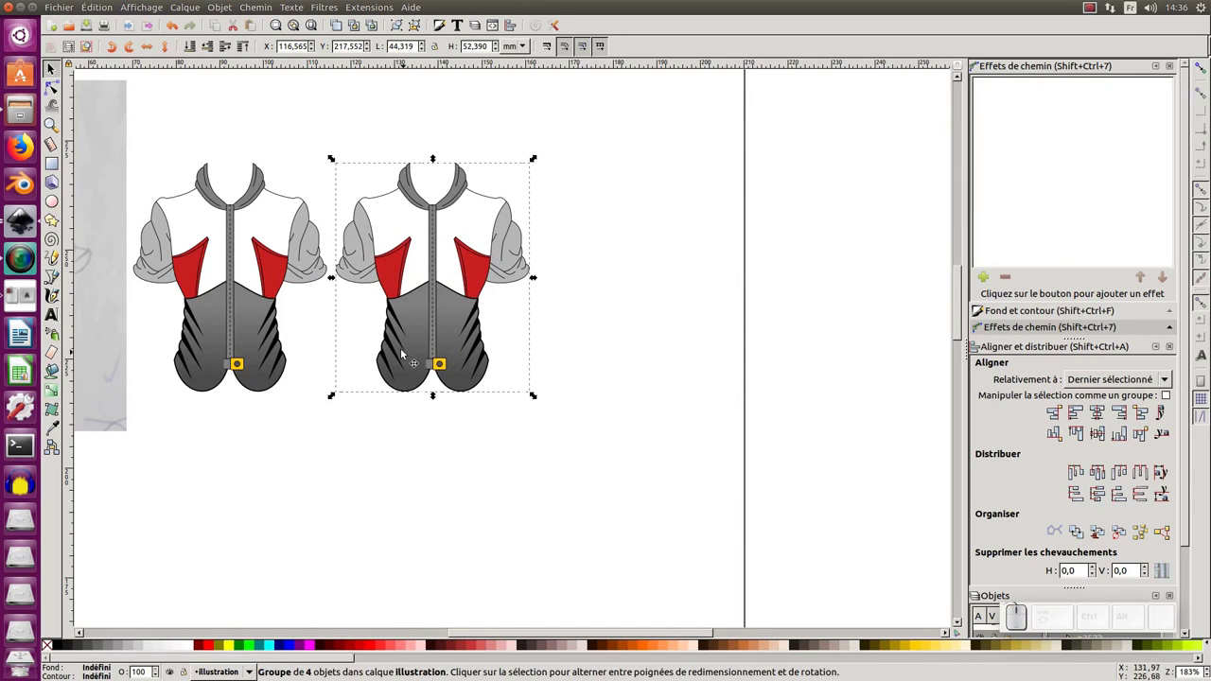
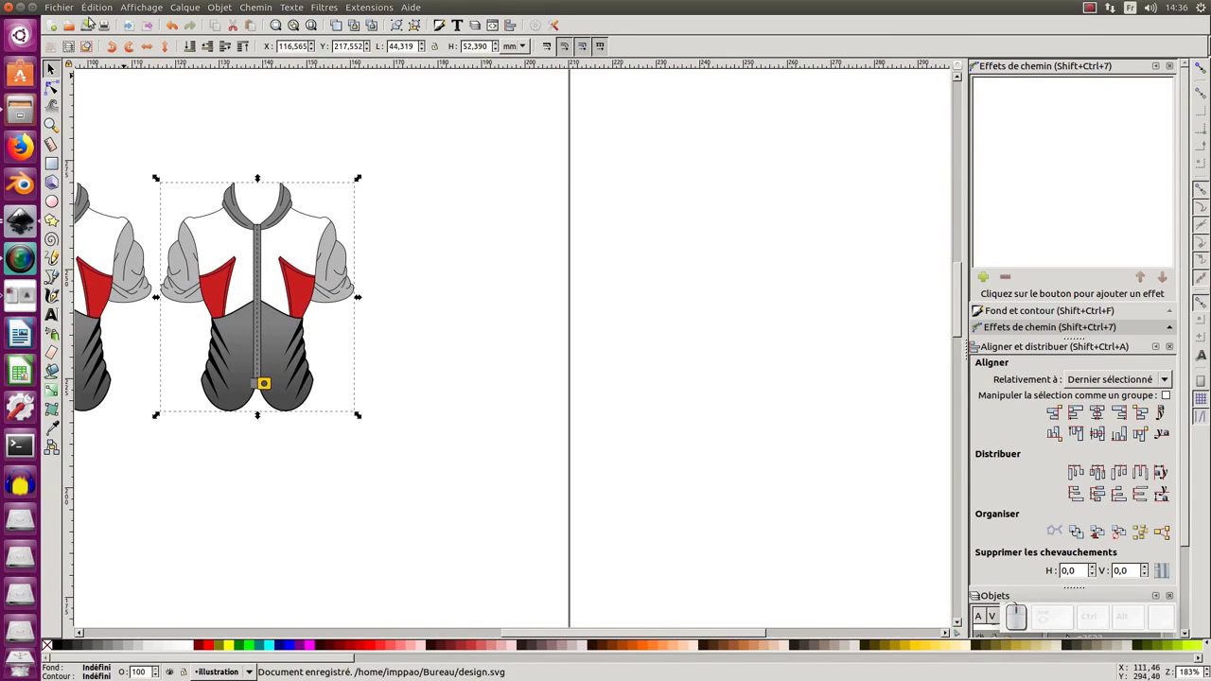
click(67, 9)
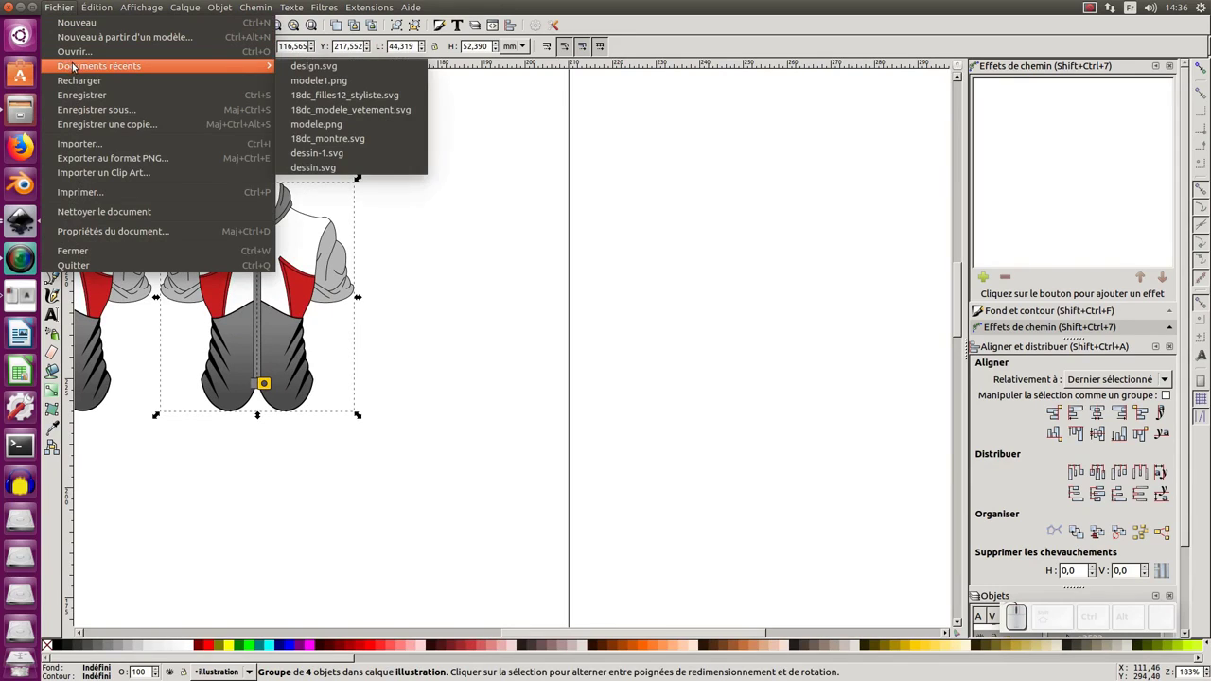
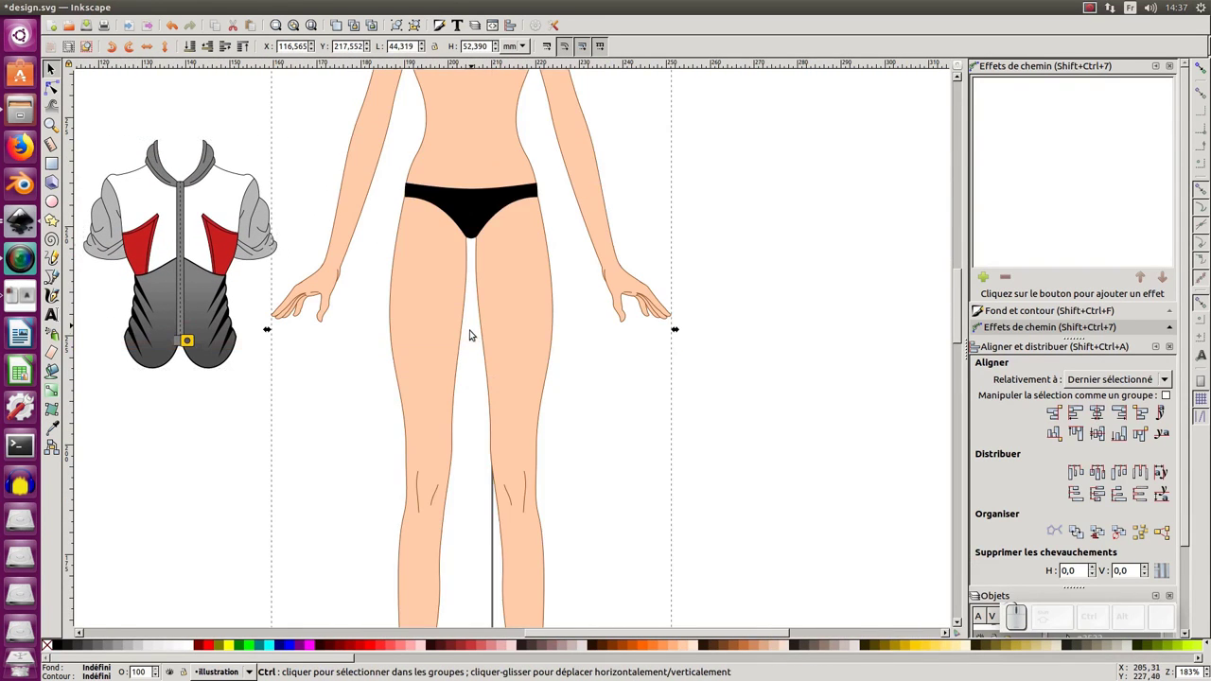
Delete the mannequin figure from the page, leaving the sketch and the two shirts.
key(KP_Subtract)
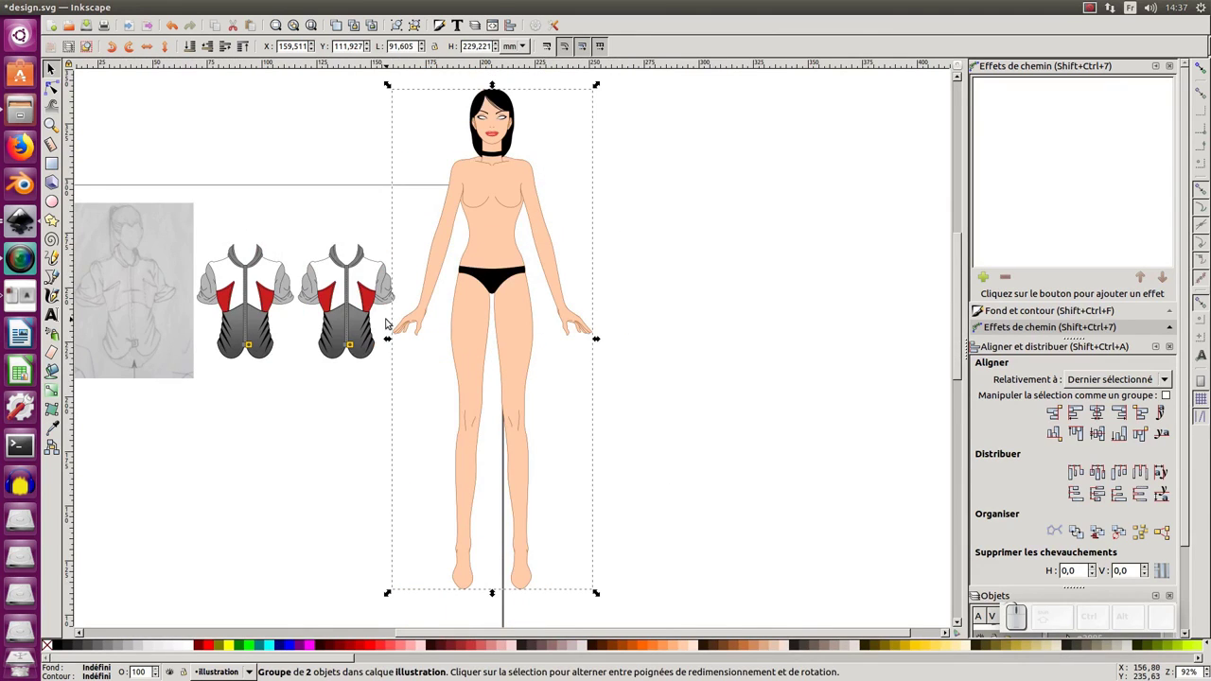
key(KP_Subtract)
click(317, 314)
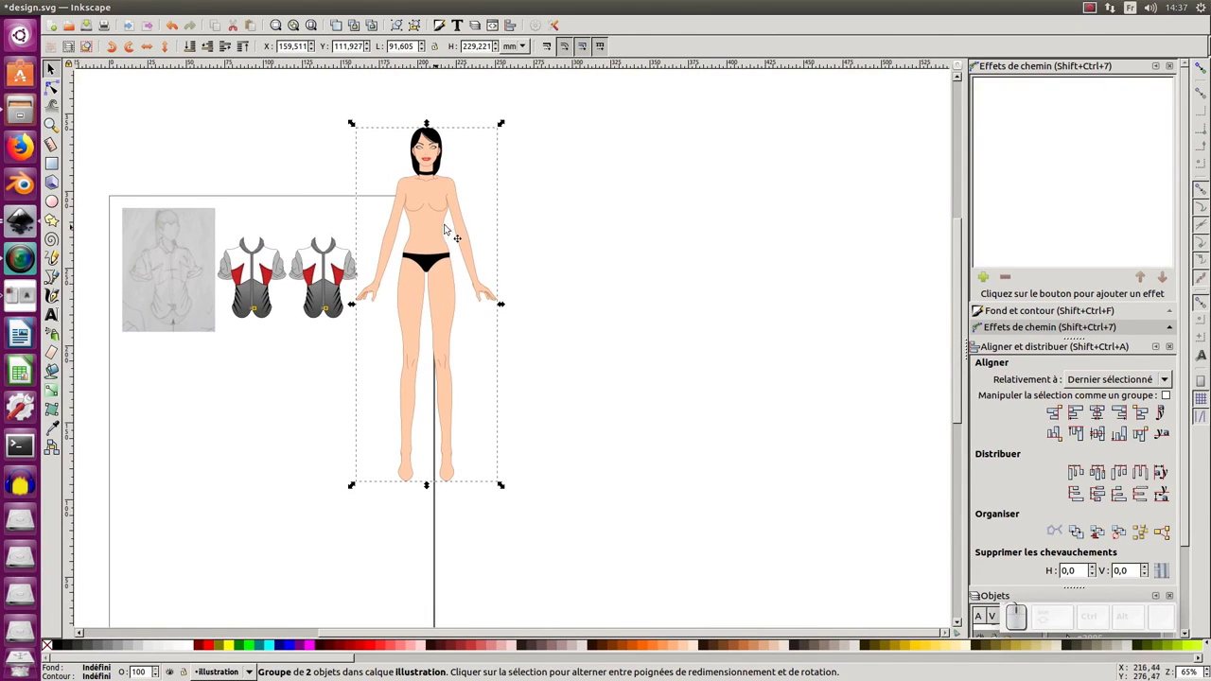
key(Delete)
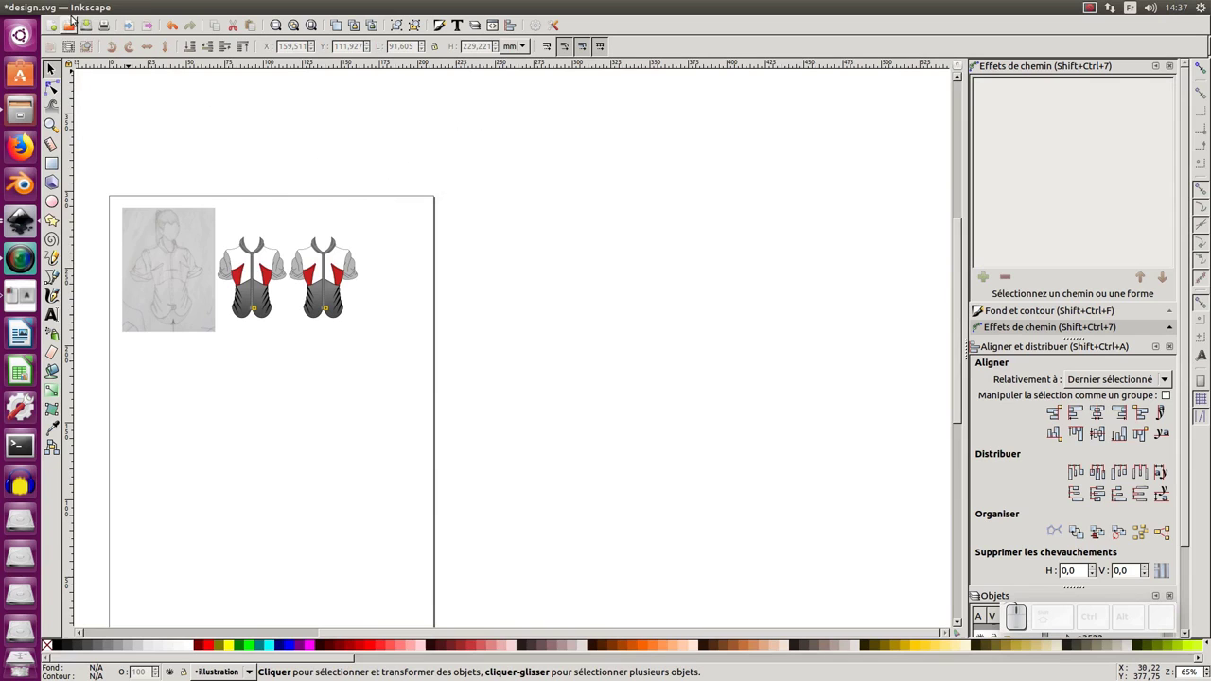
Browse the Desktop folder in the Fichier > Importer dialog, previewing files to find the mannequin.
click(317, 278)
click(317, 278)
click(317, 278)
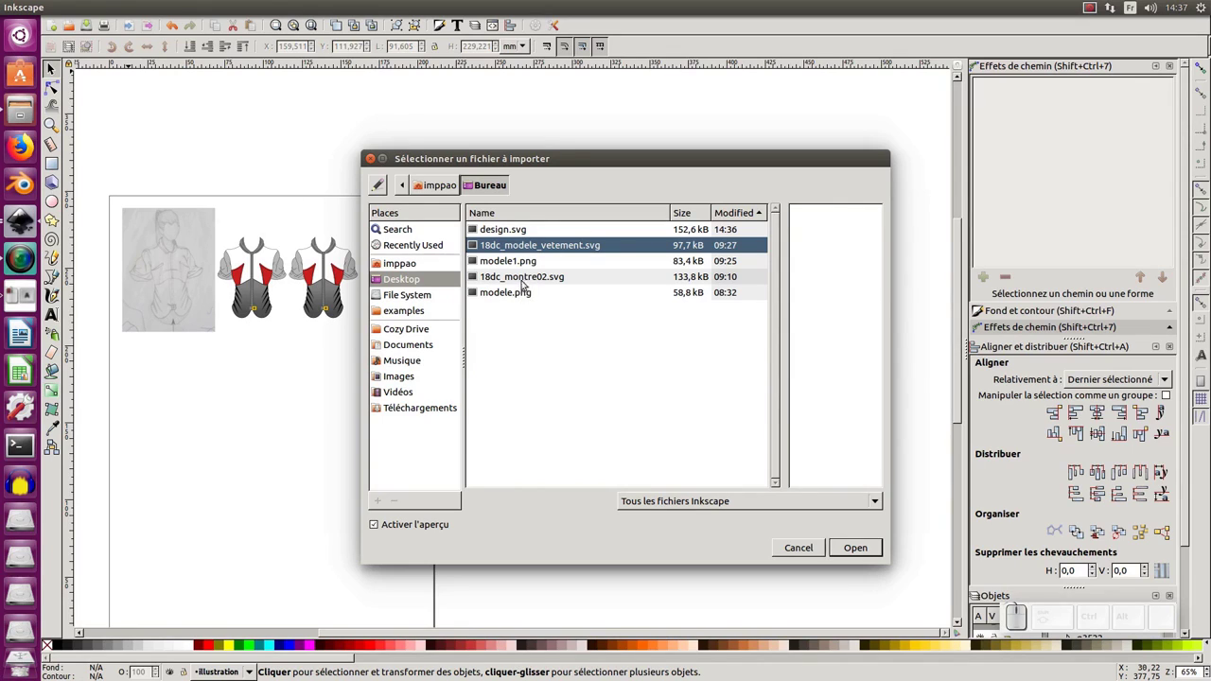
click(528, 231)
click(317, 278)
click(317, 278)
click(317, 278)
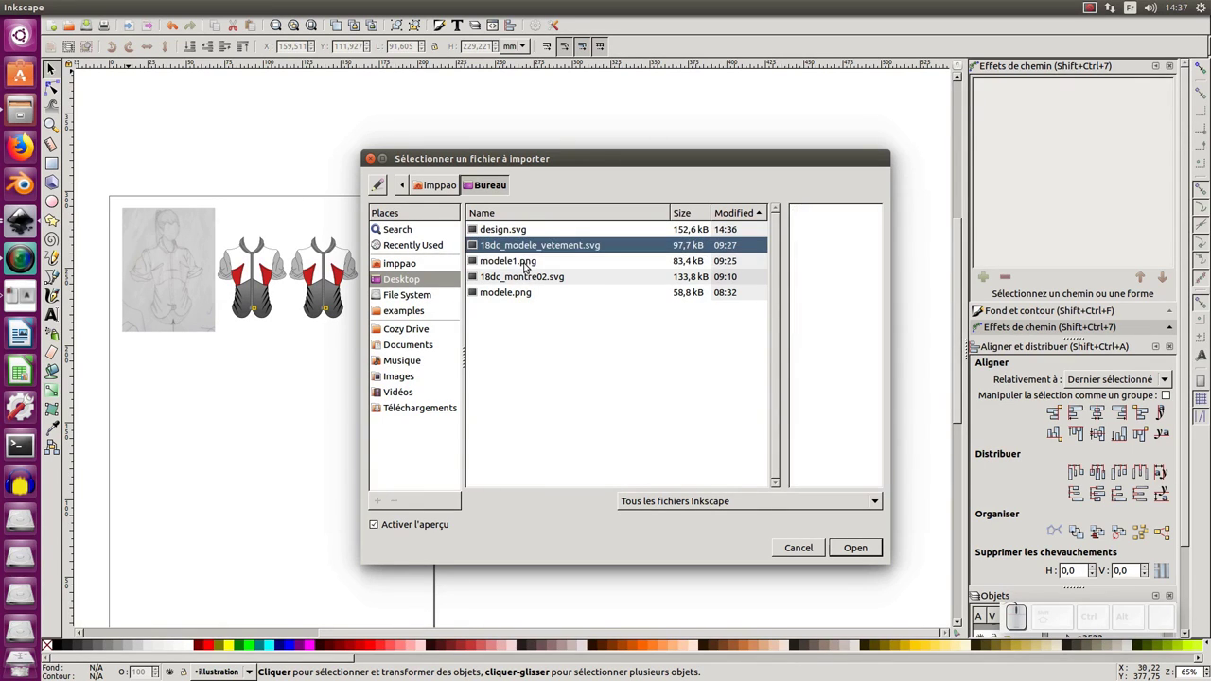
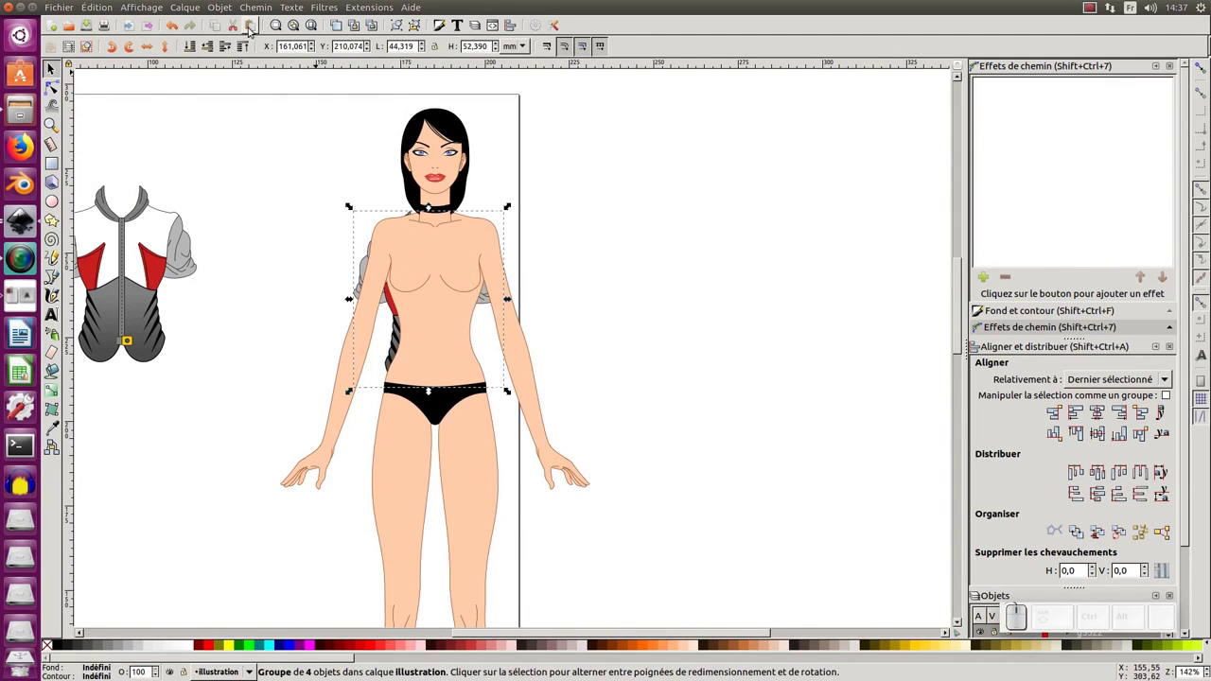
Move the second shirt onto the mannequin's chest and stretch it wider and taller over shoulders and torso.
click(243, 47)
drag(461, 296, 473, 272)
key(KP_Add)
middle_click(307, 187)
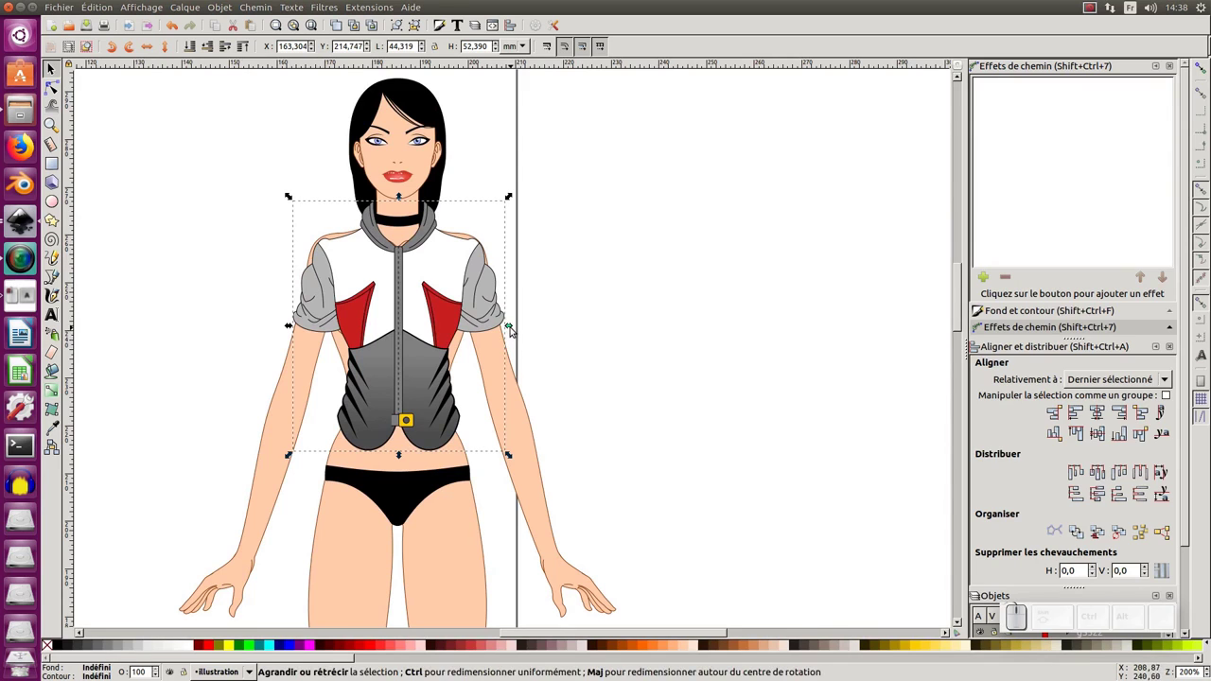
drag(512, 329, 457, 341)
drag(447, 358, 452, 390)
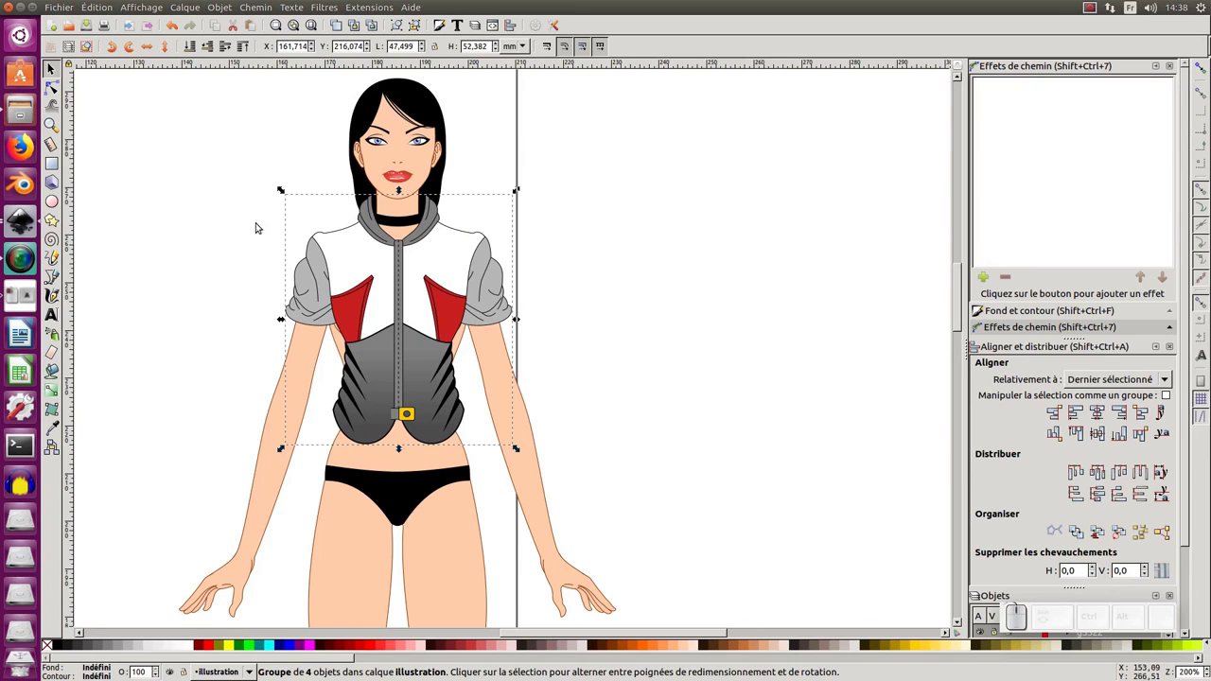
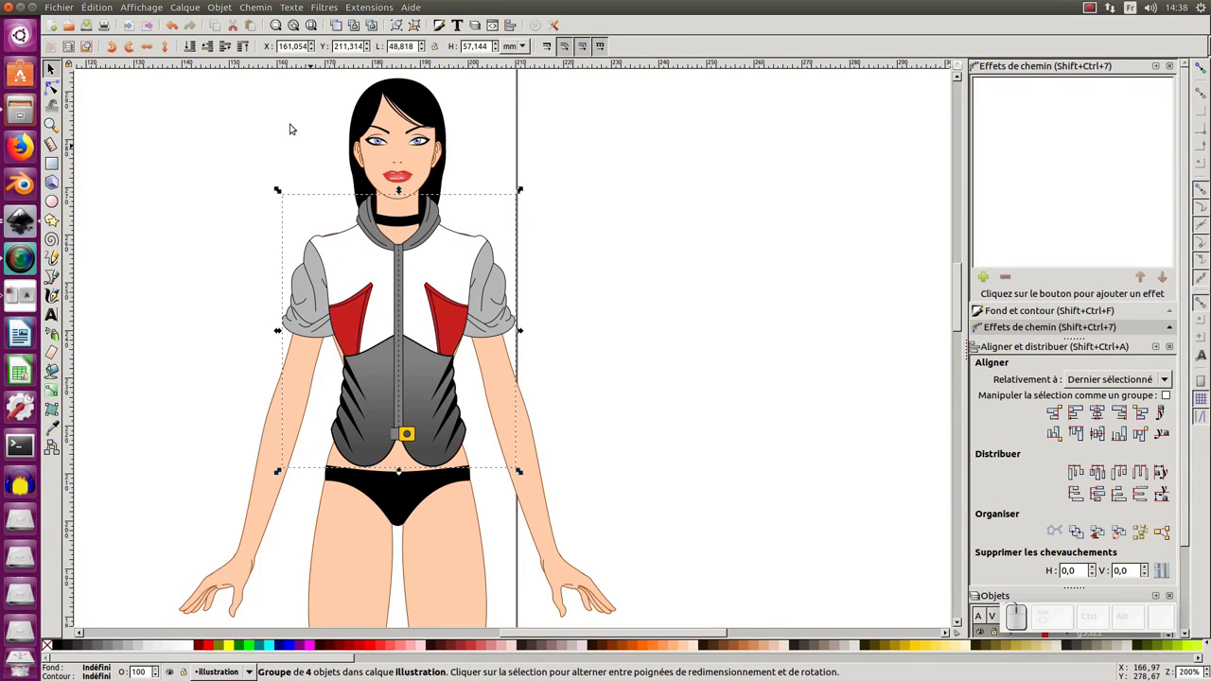
click(158, 9)
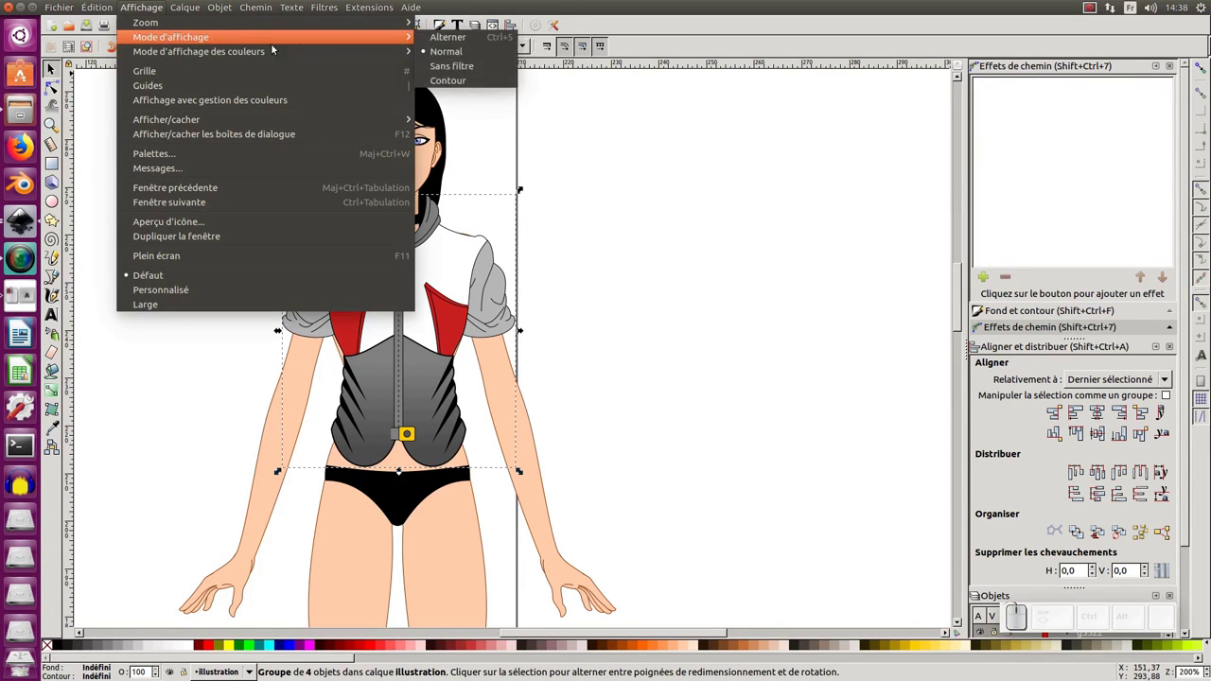
In outline view, node-select the shirt's left and right fold paths together with the hem path.
click(455, 83)
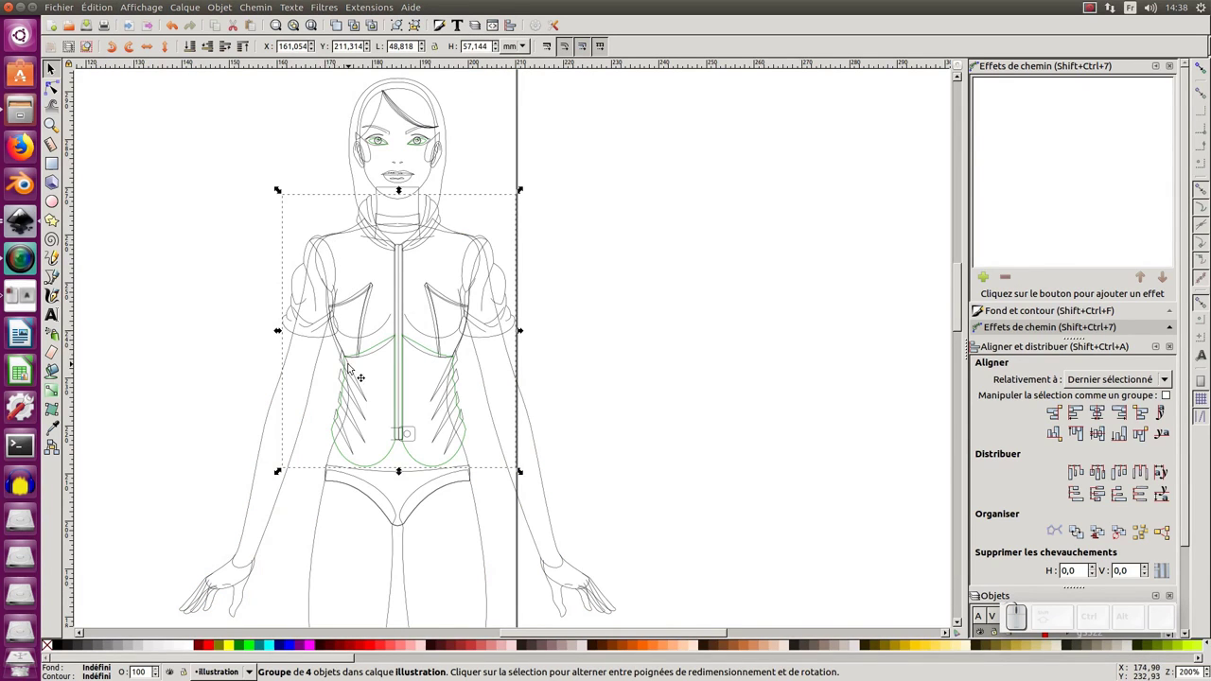
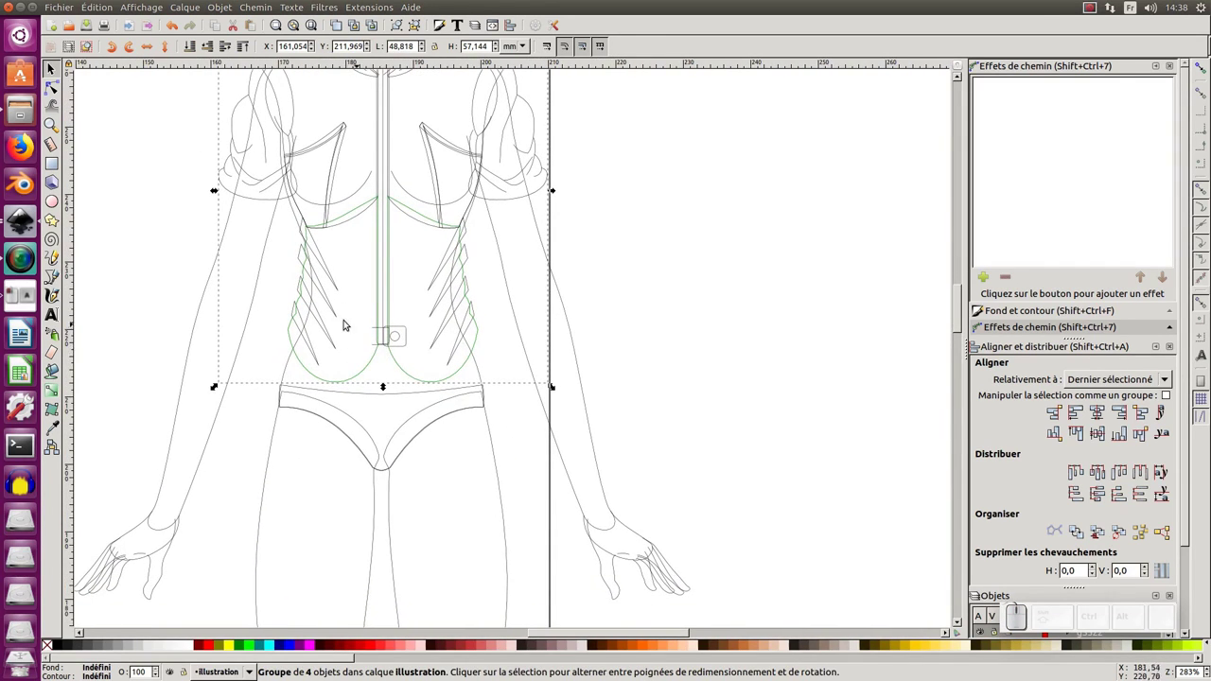
click(357, 339)
key(F2)
click(353, 424)
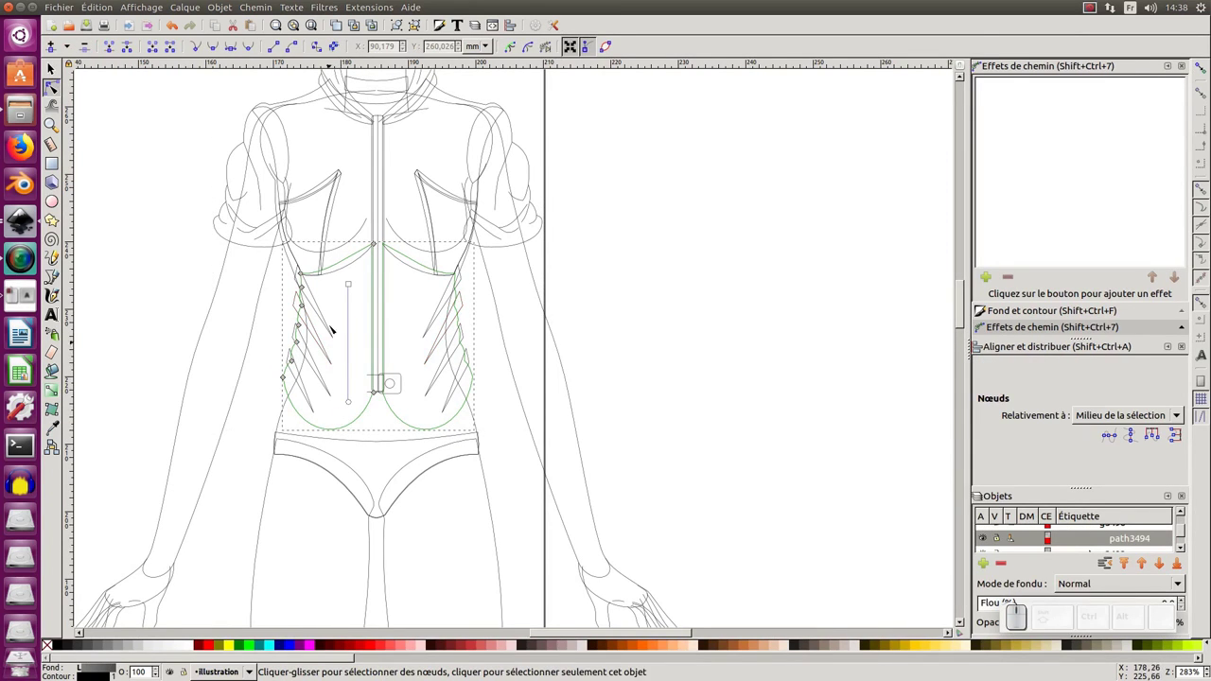
key(KP_Add)
middle_click(358, 278)
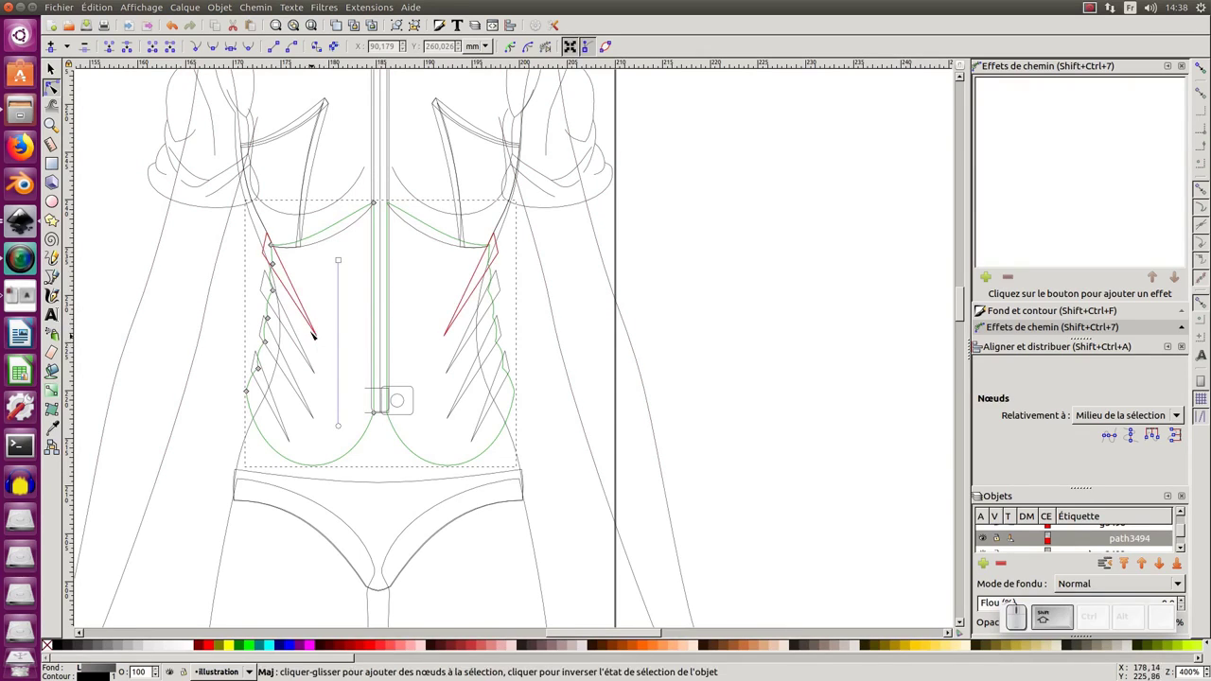
click(320, 333)
click(315, 367)
click(311, 406)
click(292, 440)
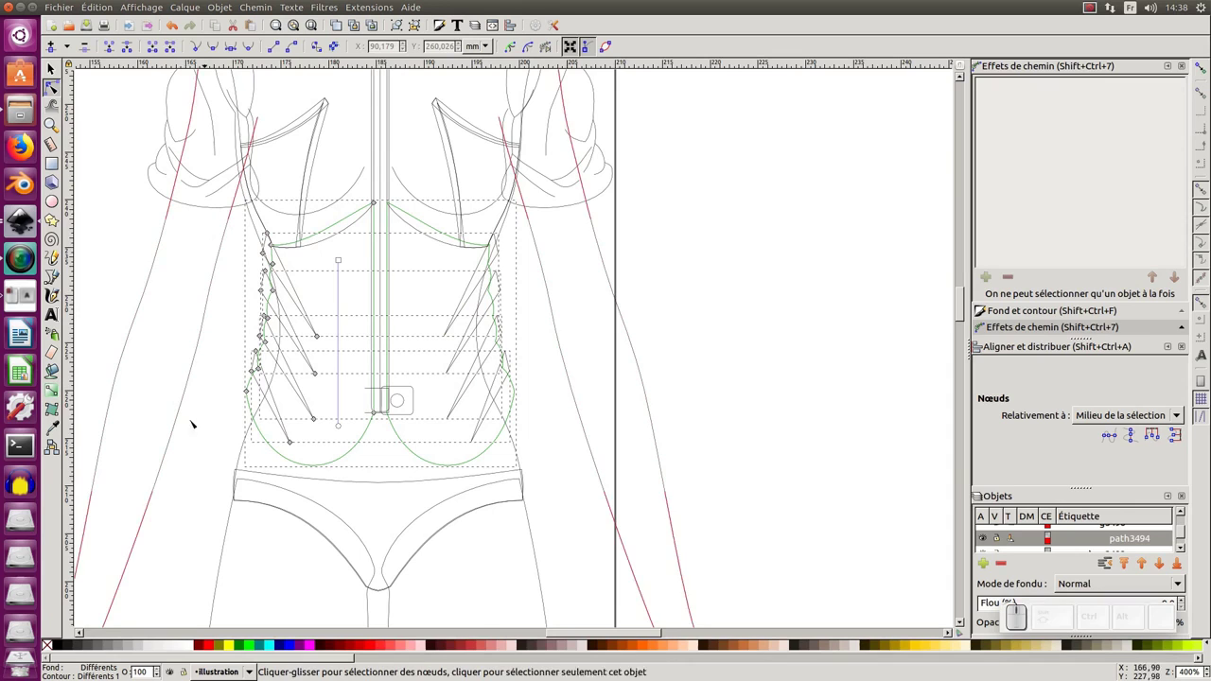
Pull the waist nodes in toward the body and lower the hem over the hips.
drag(160, 542, 401, 422)
click(388, 418)
drag(394, 325, 342, 359)
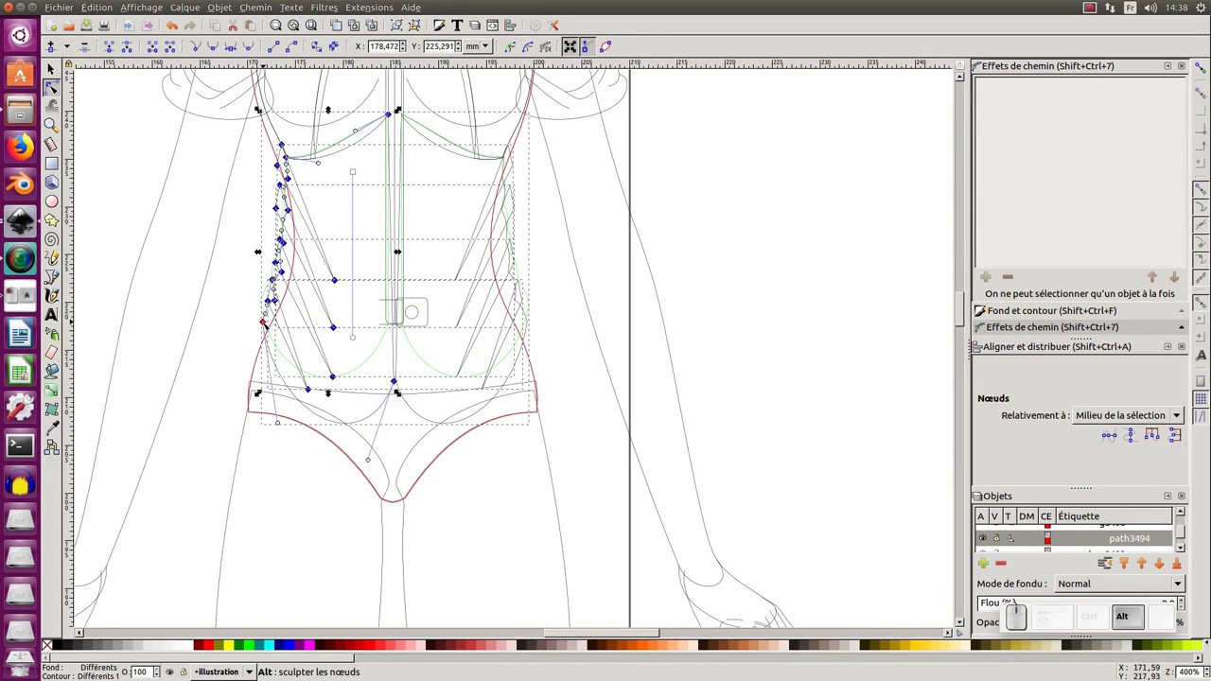
click(269, 323)
drag(267, 323, 275, 331)
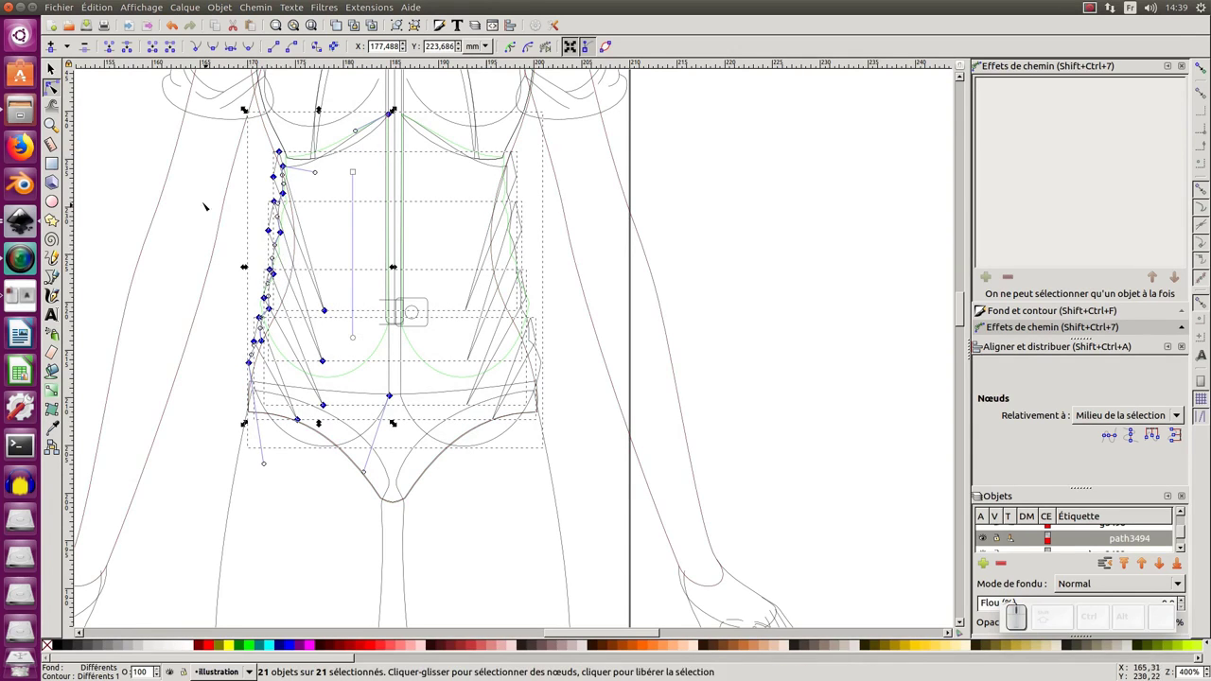
Tuck the shirt's left side in to the waist contour, then restore the normal coloured display.
drag(219, 199, 278, 272)
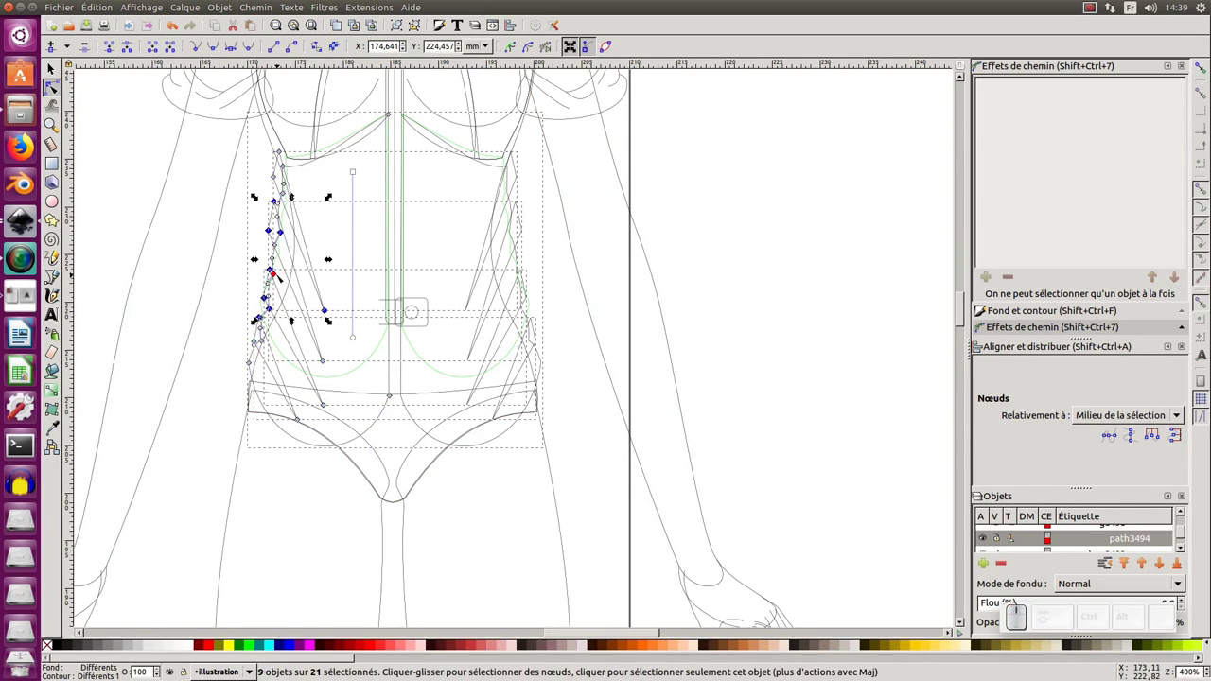
drag(278, 276, 288, 212)
click(291, 238)
drag(291, 235, 286, 310)
drag(282, 312, 281, 321)
key(alt+F1)
key(ctrl+KP_5)
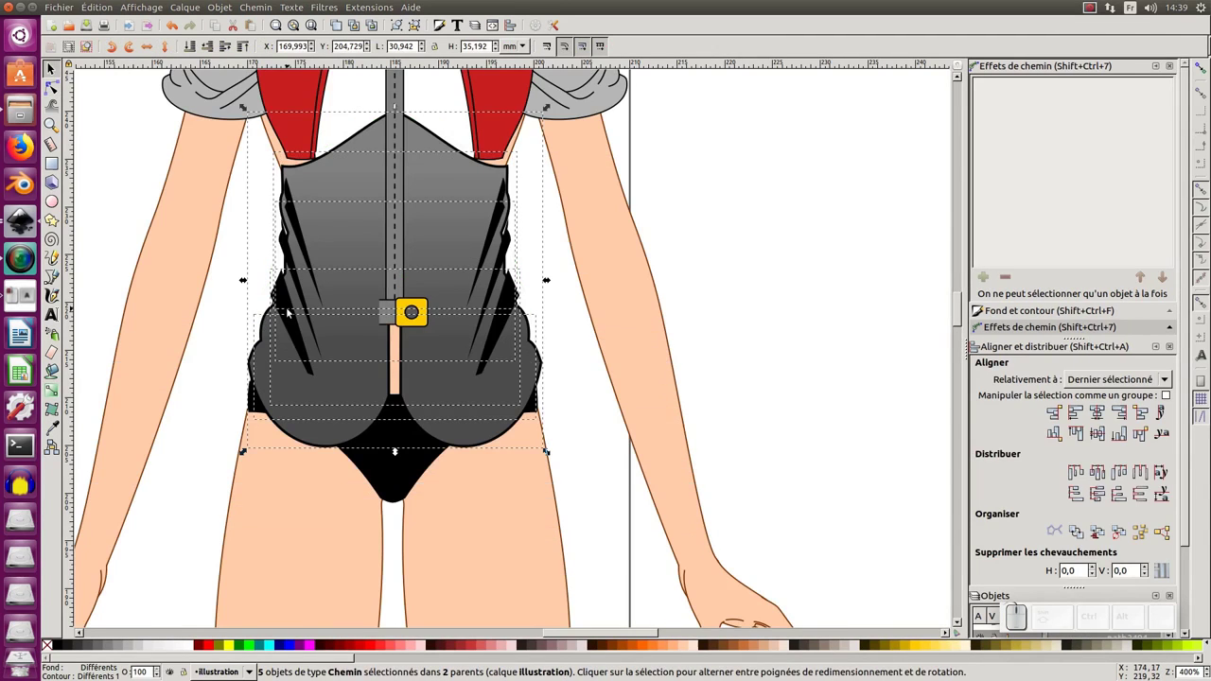
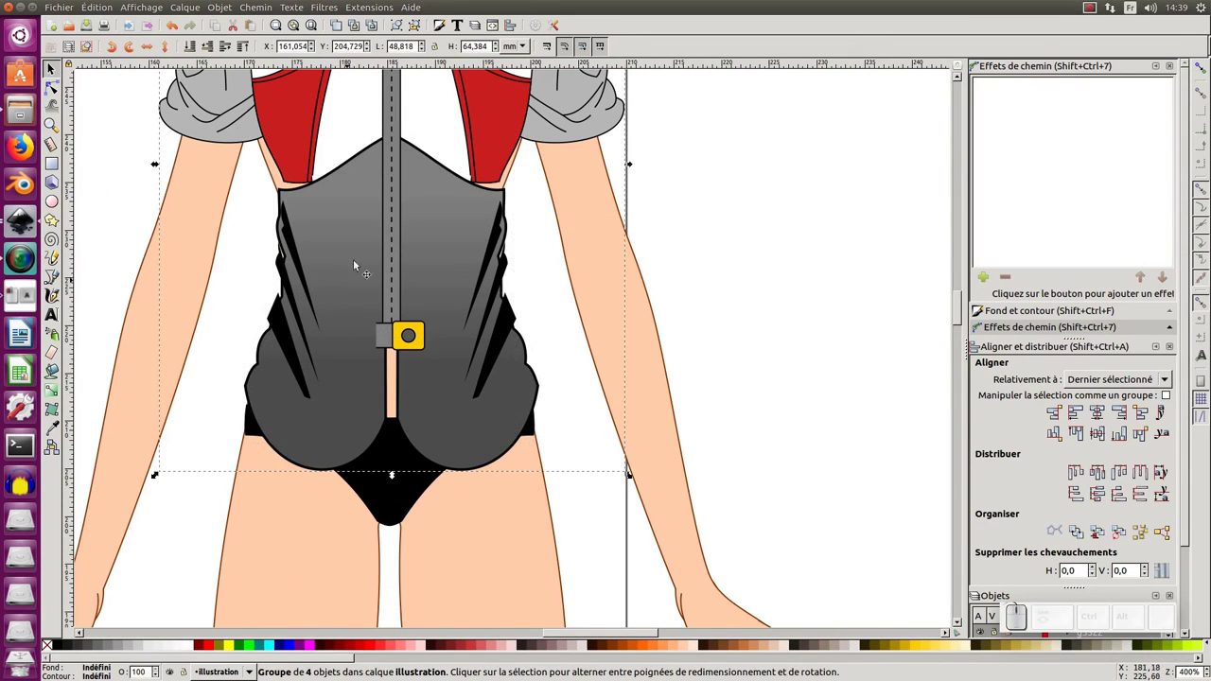
Zoom out to view the fitted shirt beside the original full shirt.
middle_click(309, 267)
key(KP_Subtract)
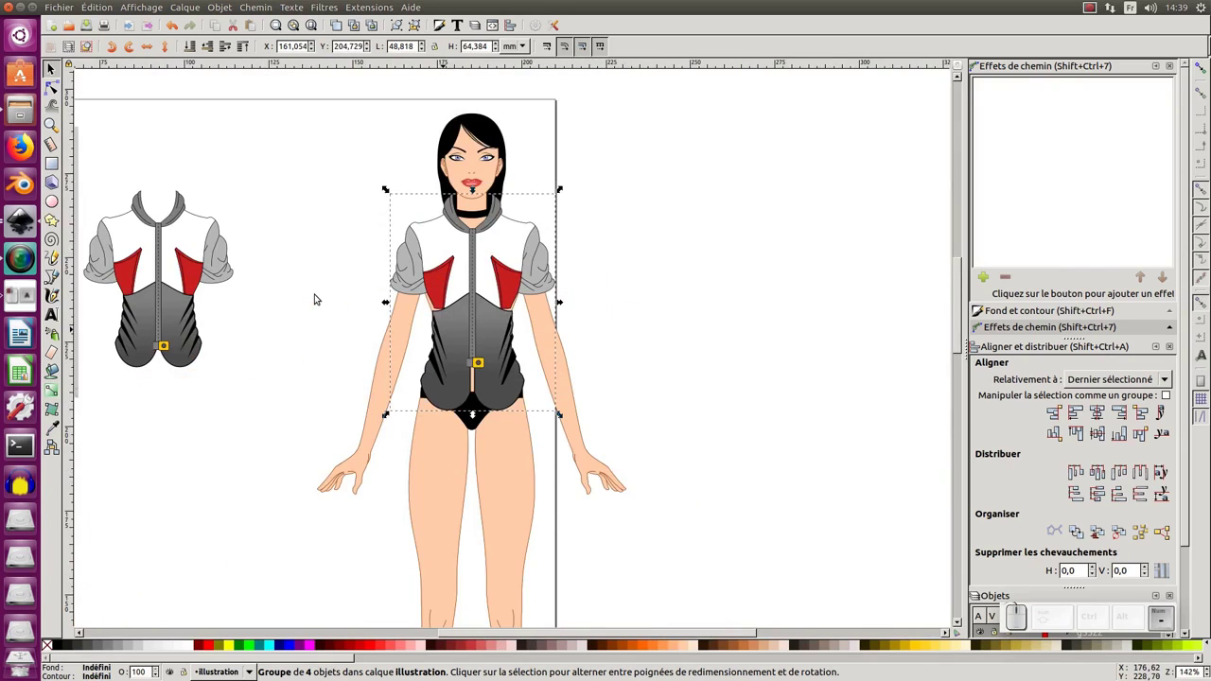
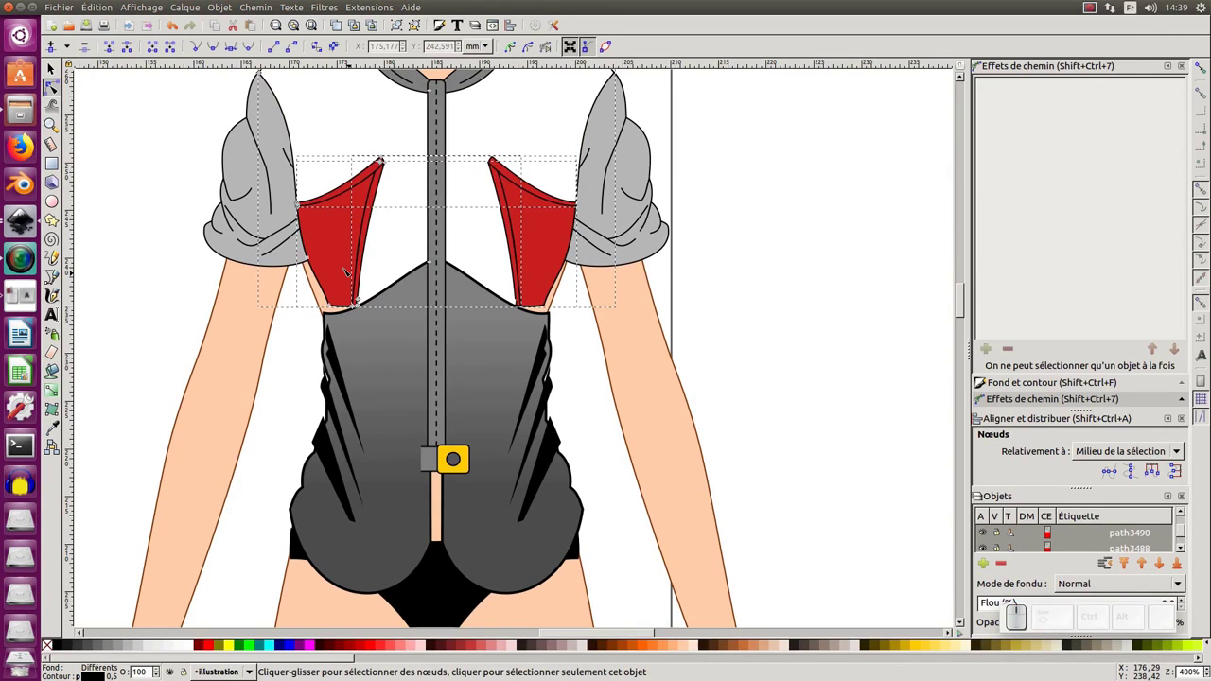
Switch to outline display and select the nodes of the left red chest panel.
click(144, 3)
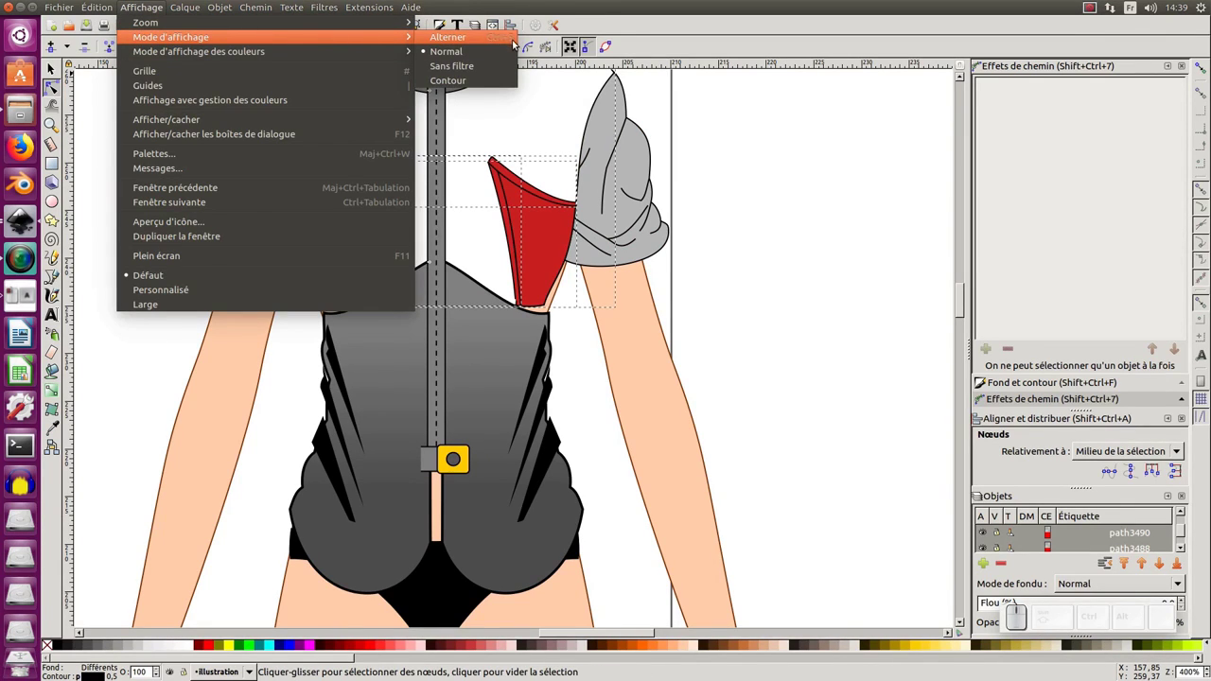
click(464, 81)
key(ctrl+KP_5)
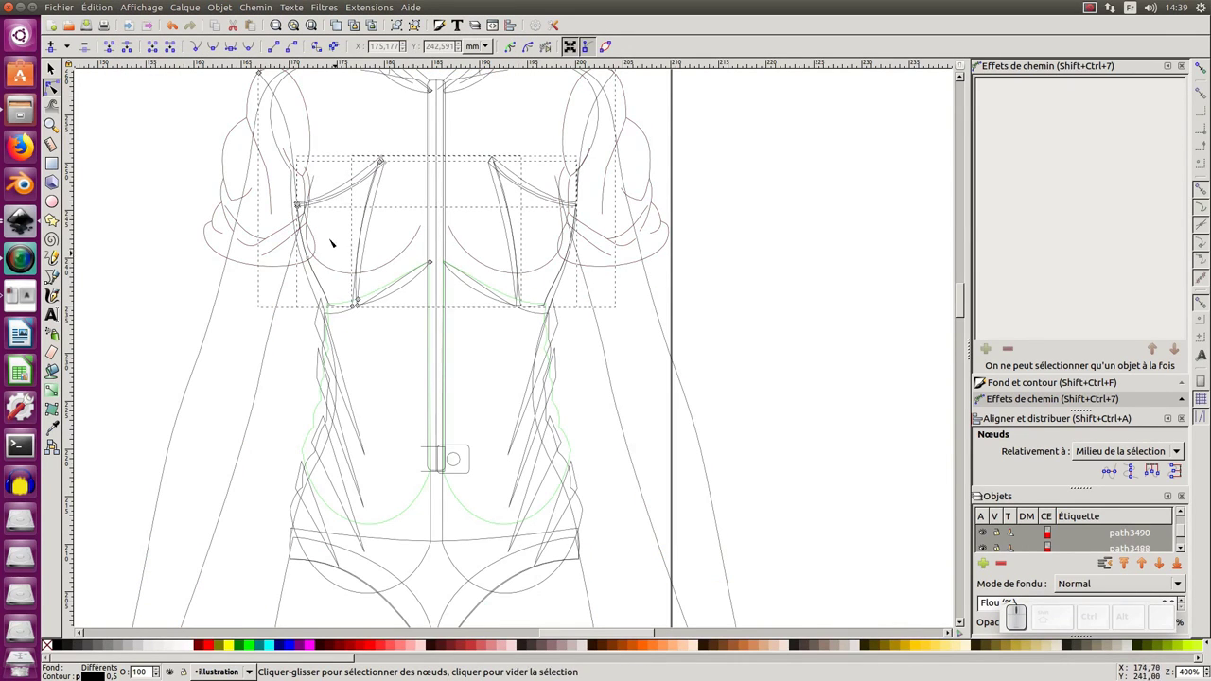
click(257, 128)
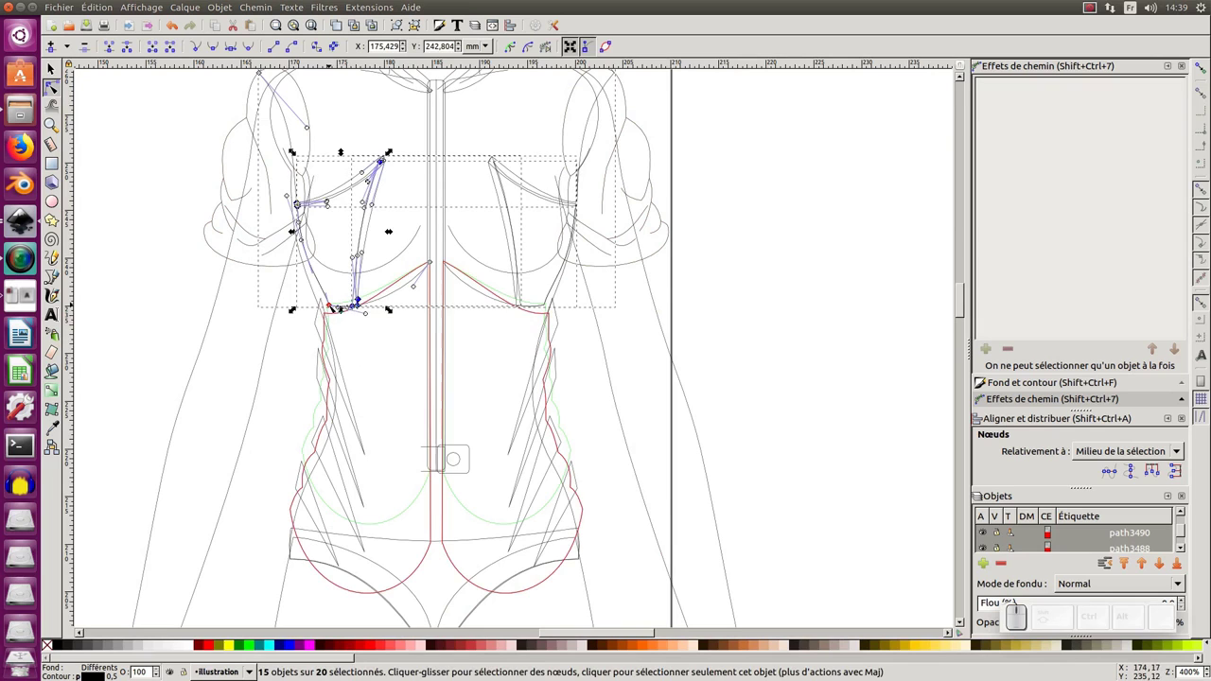
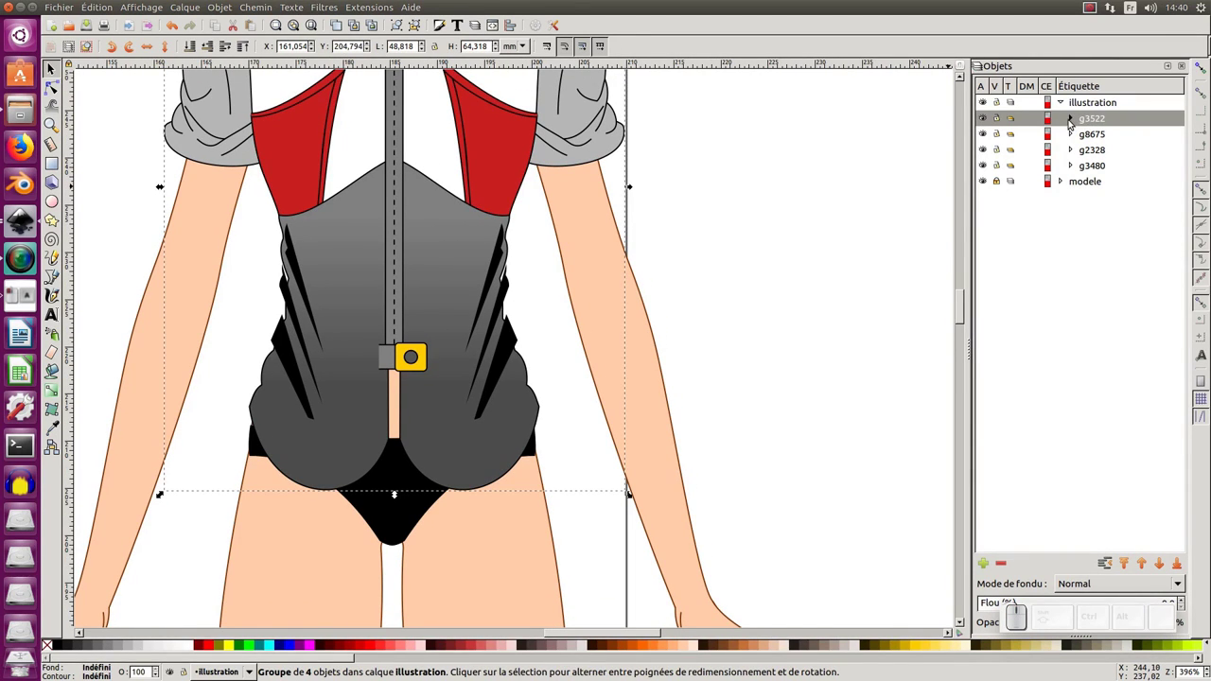
Via the Objects panel reach the zipper buckle and red panel groups, and clone the dark stripe group.
click(1076, 119)
click(1100, 136)
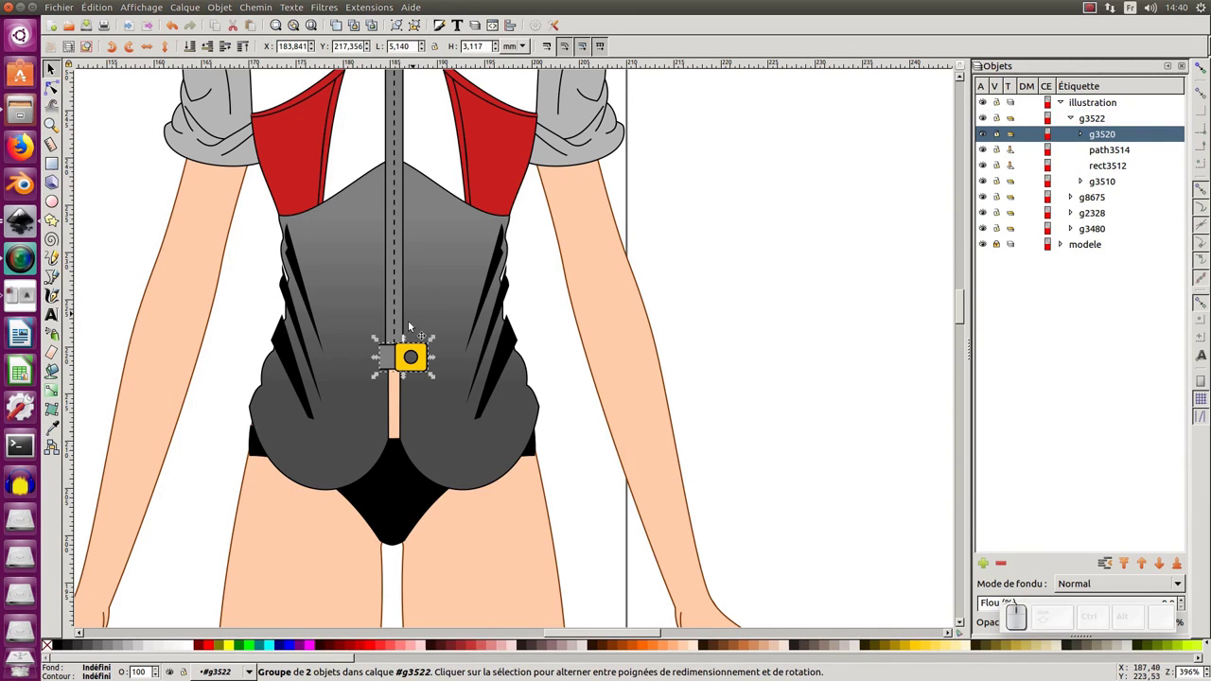
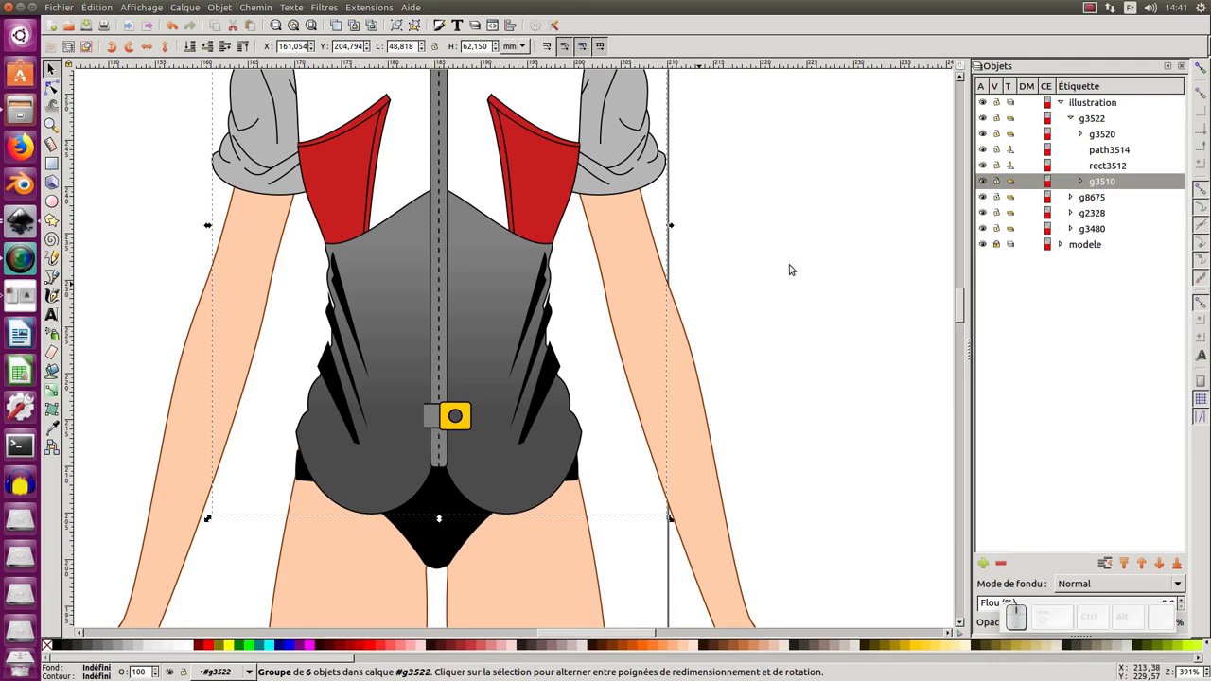
click(1083, 179)
click(1114, 216)
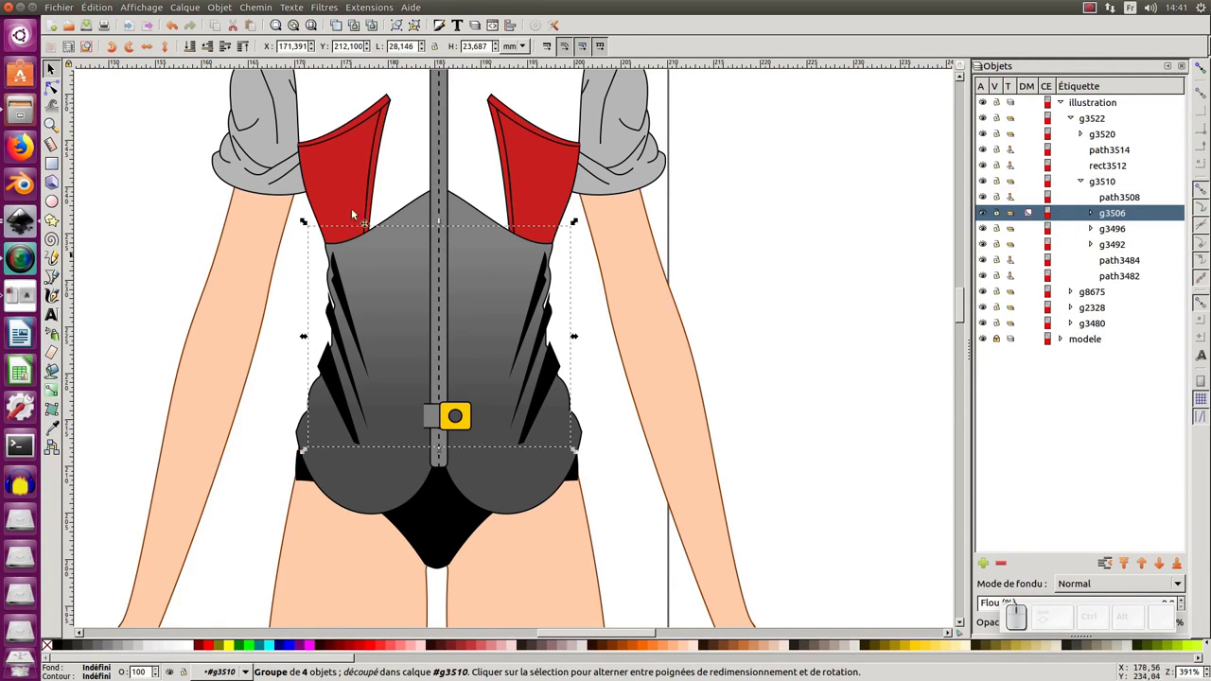
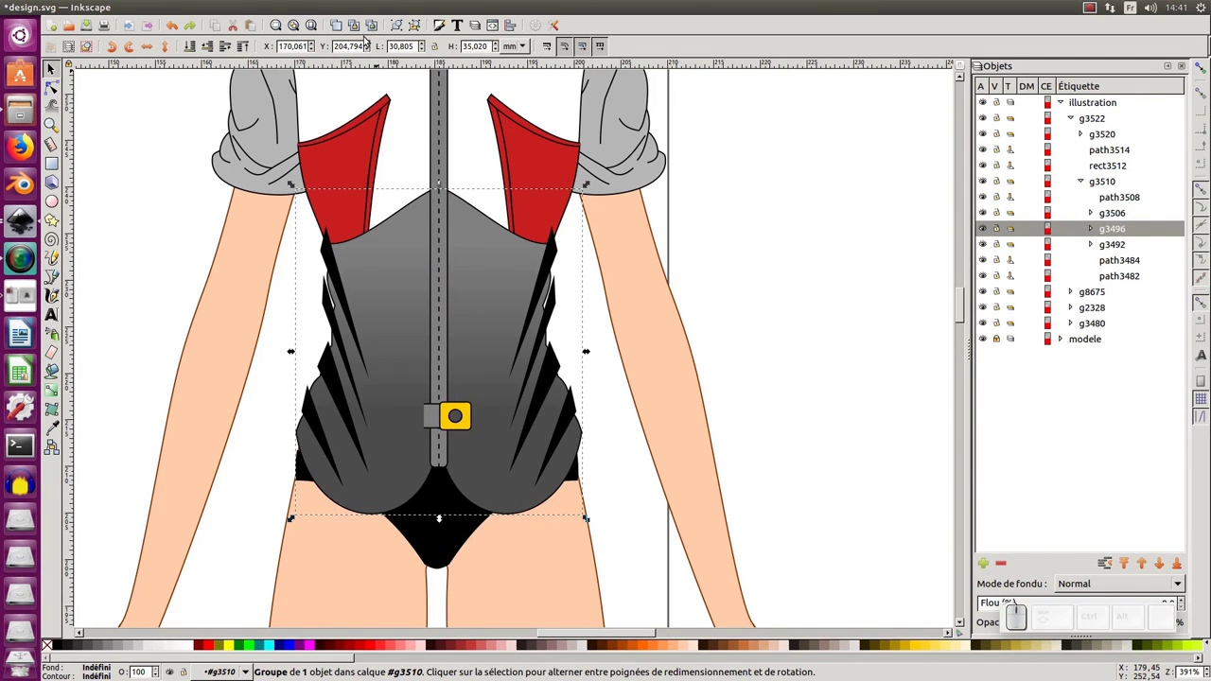
click(374, 223)
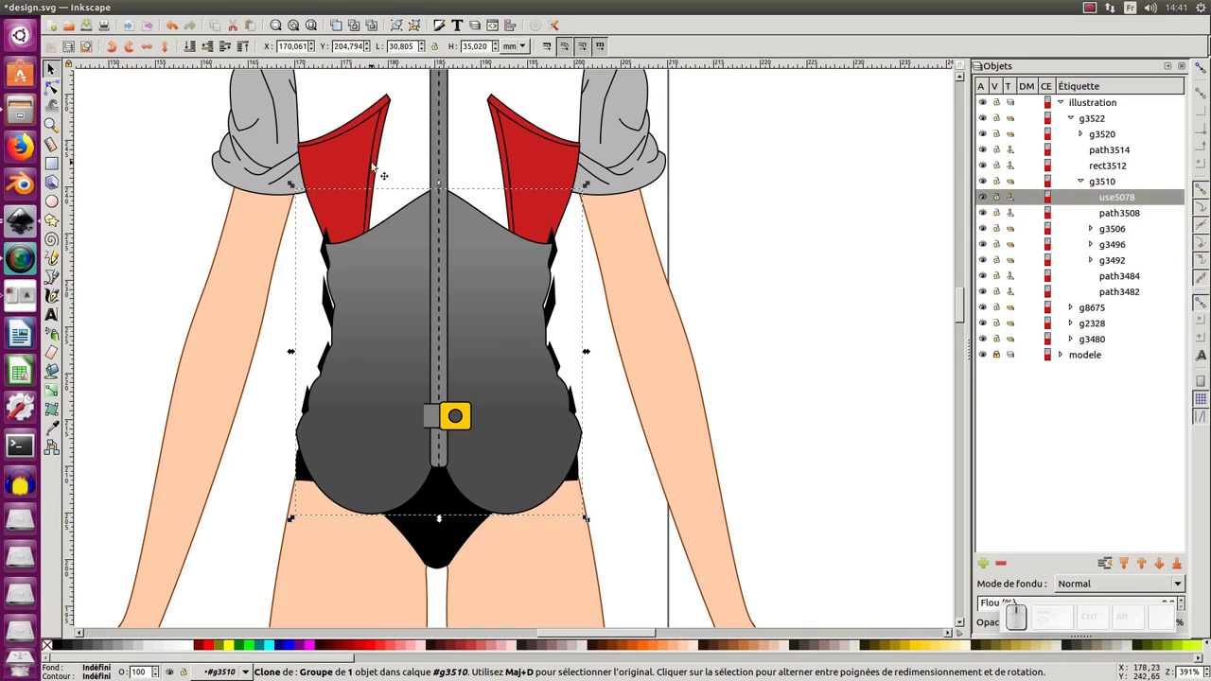
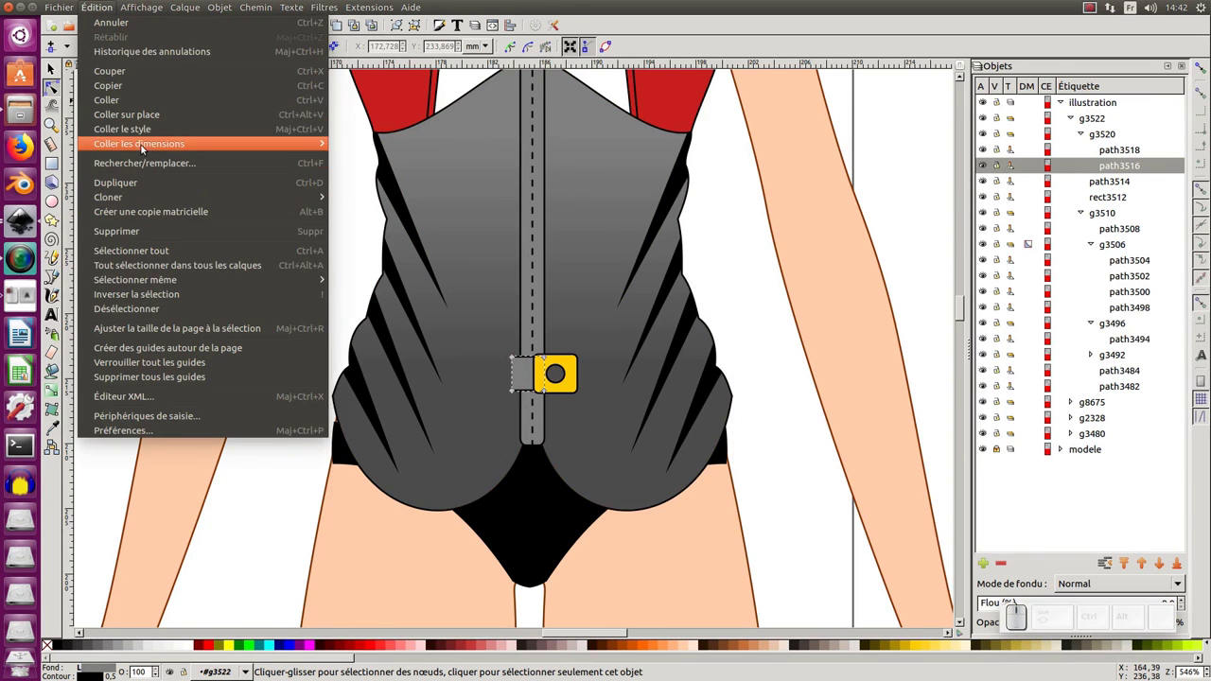
Node-edit the shirt body outline, then return to the selector and deselect everything.
click(142, 134)
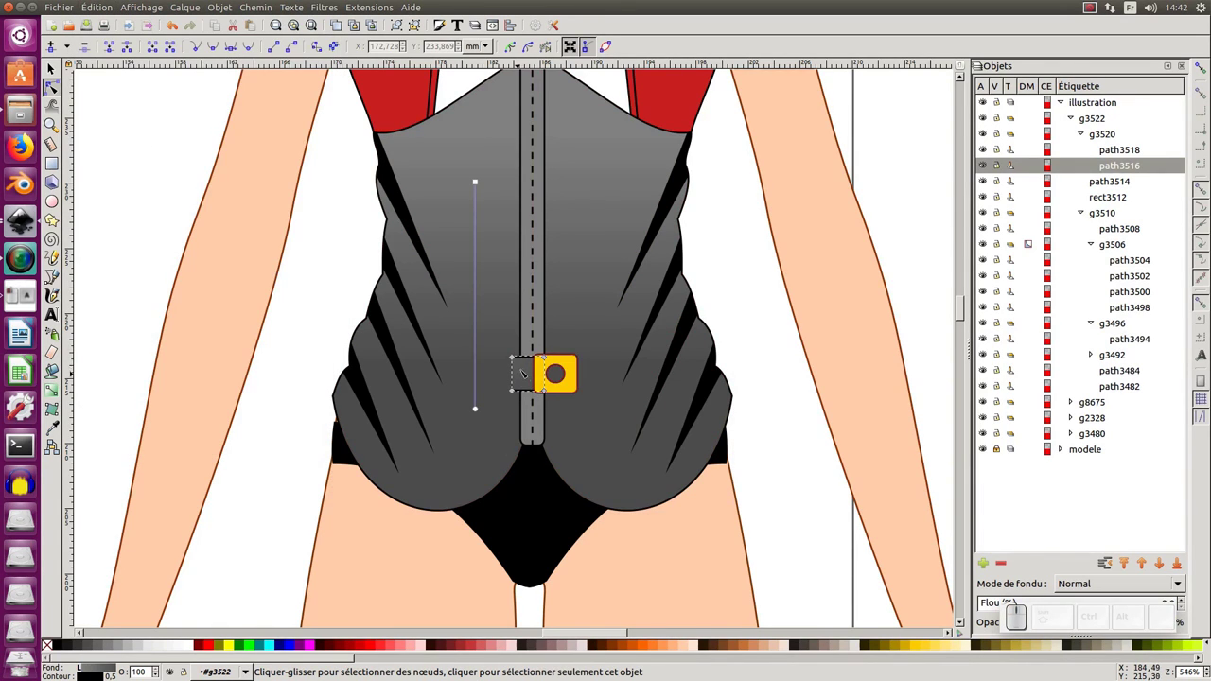
click(477, 406)
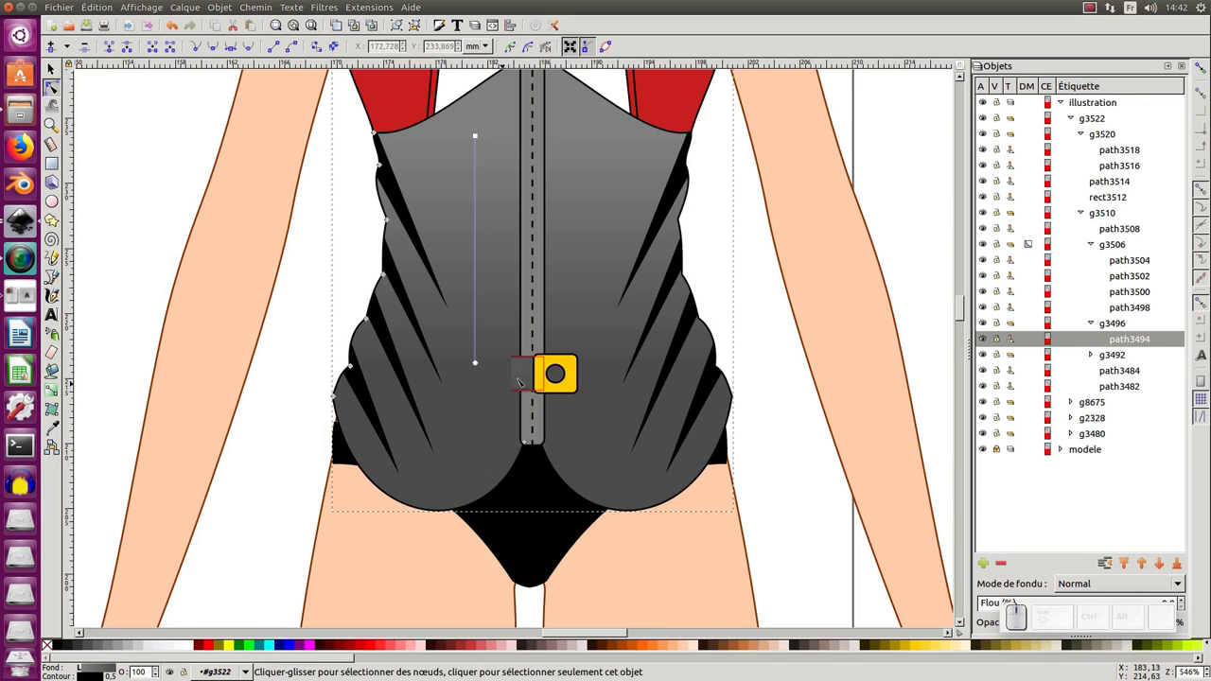
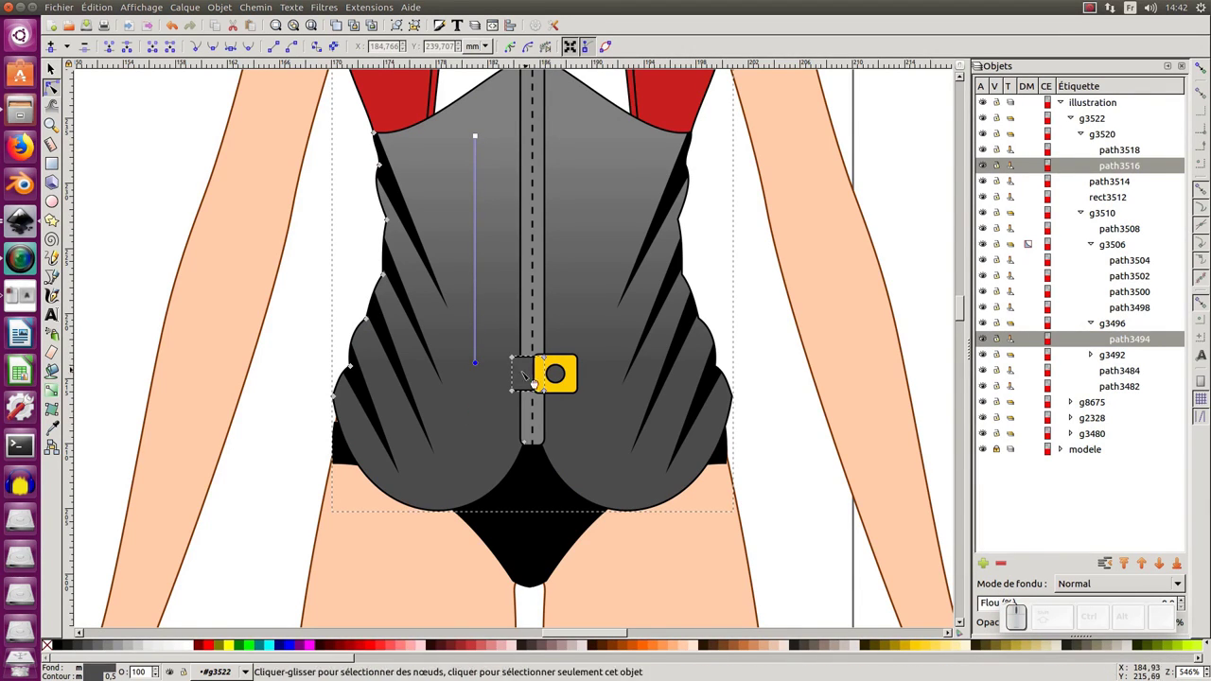
drag(480, 137, 563, 358)
key(ctrl+F1)
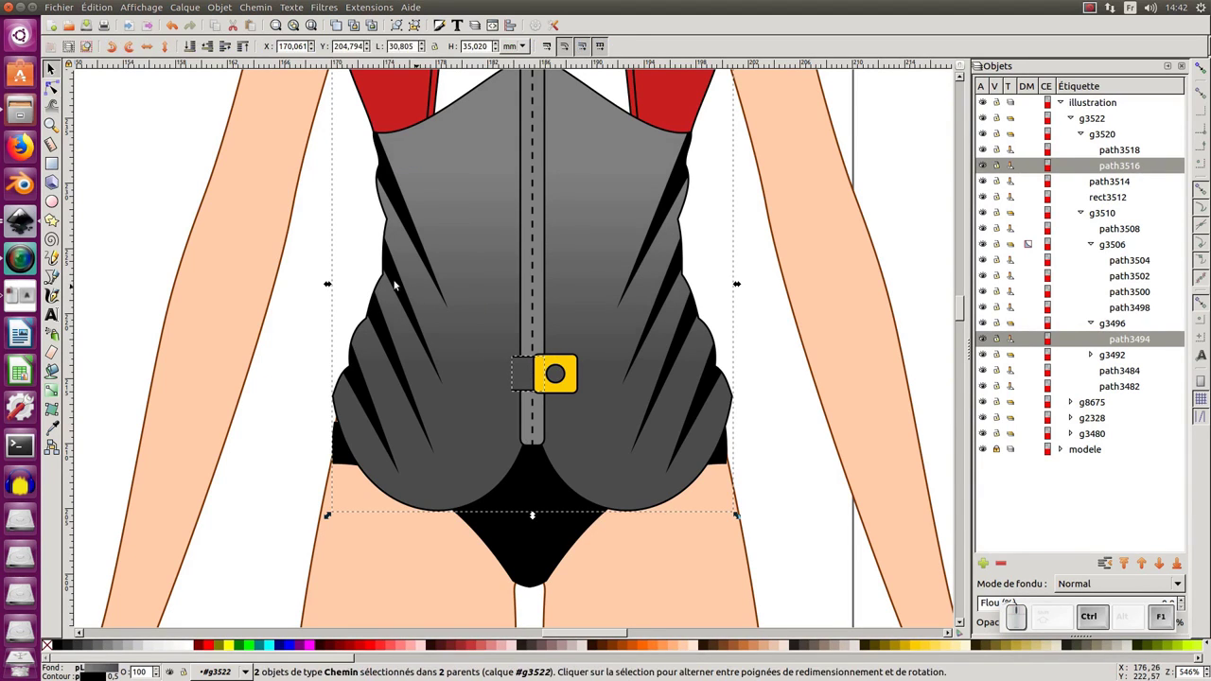
click(345, 282)
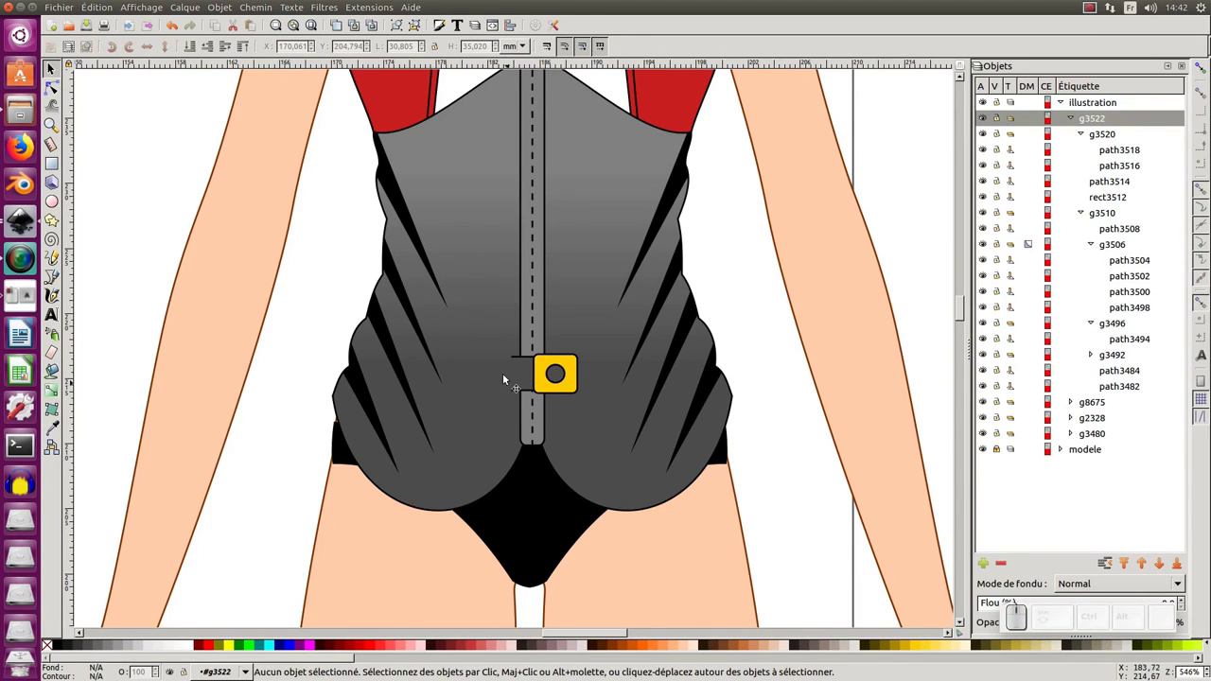
Zoom out to show the whole dressed mannequin on the page.
key(KP_Subtract)
key(KP_Subtract)
key(KP_Subtract)
middle_click(291, 290)
key(ctrl+s)
click(551, 173)
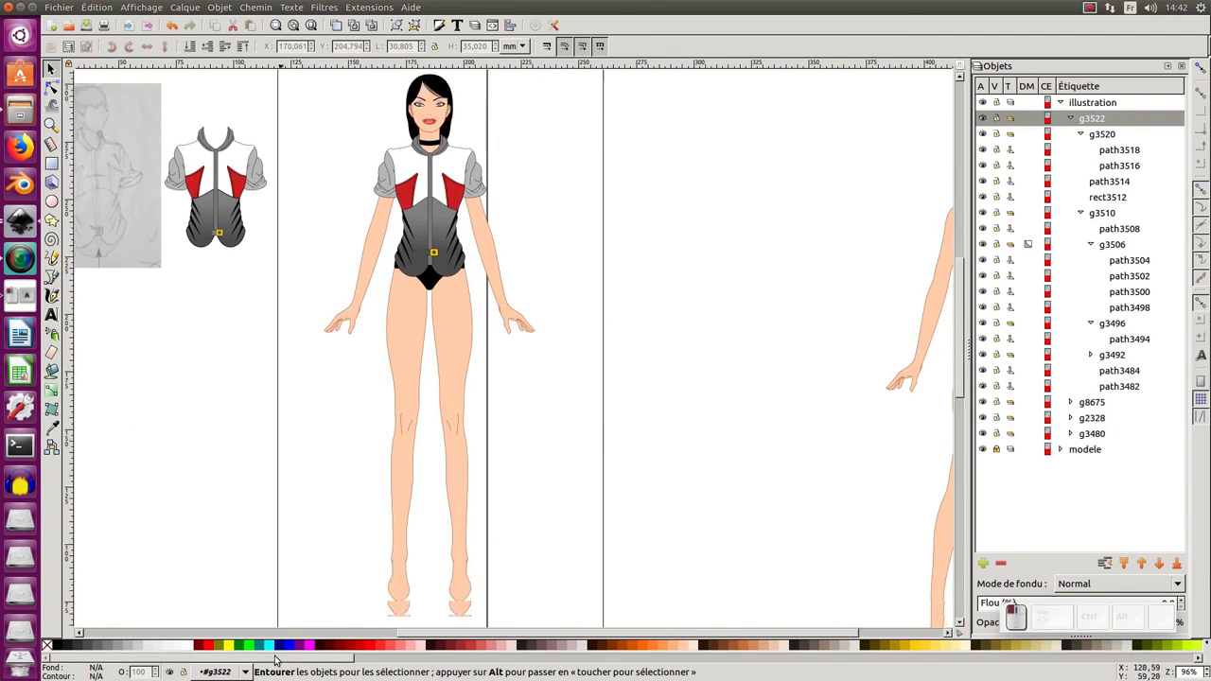
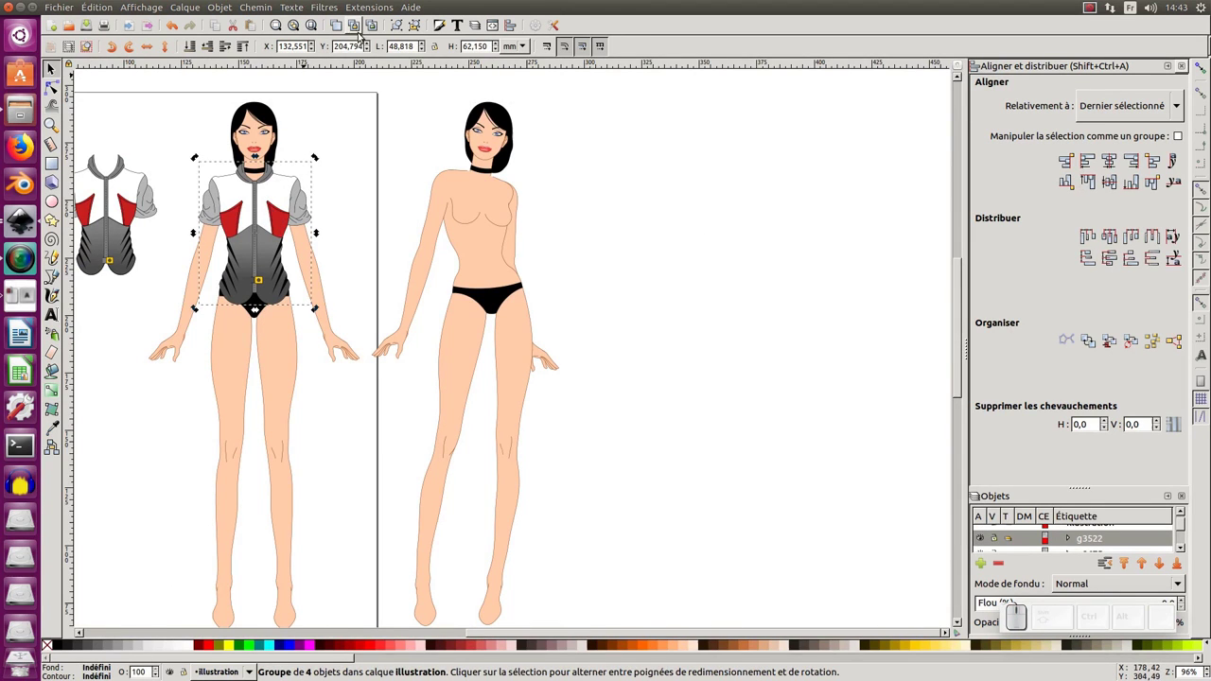
Duplicate the fitted shirt and place the copy beside the second bare mannequin, ready for node editing.
key(ctrl+d)
drag(267, 233, 323, 198)
key(ctrl+z)
drag(298, 191, 571, 227)
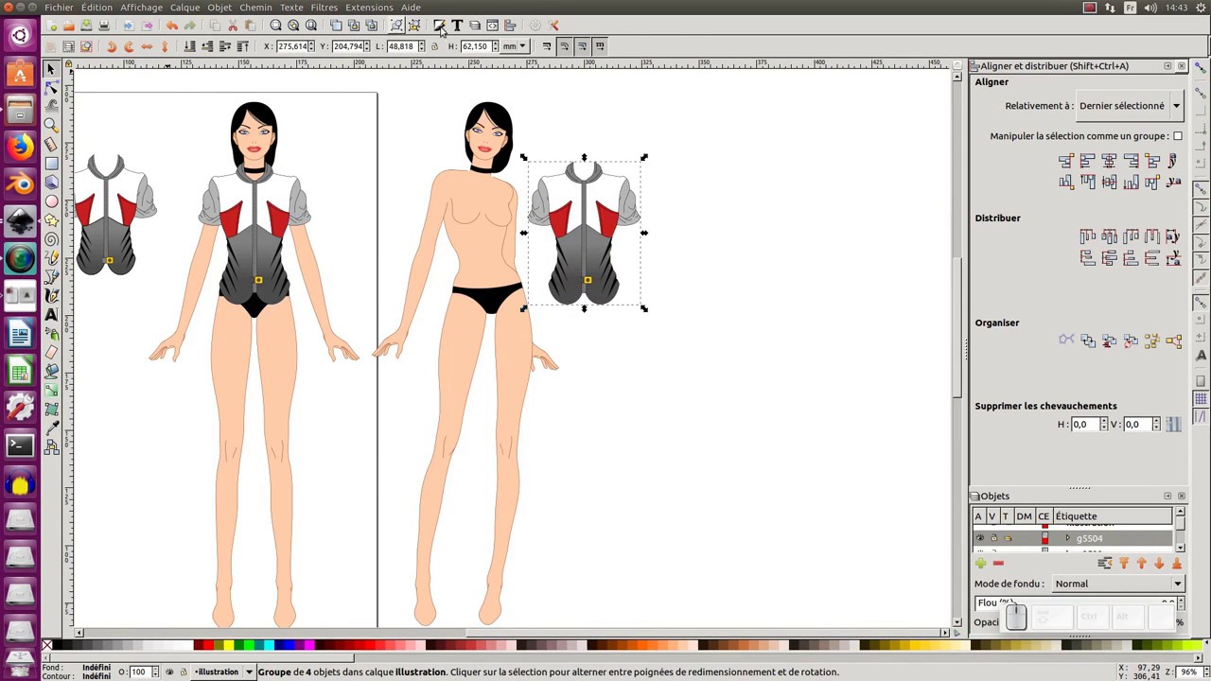
click(59, 91)
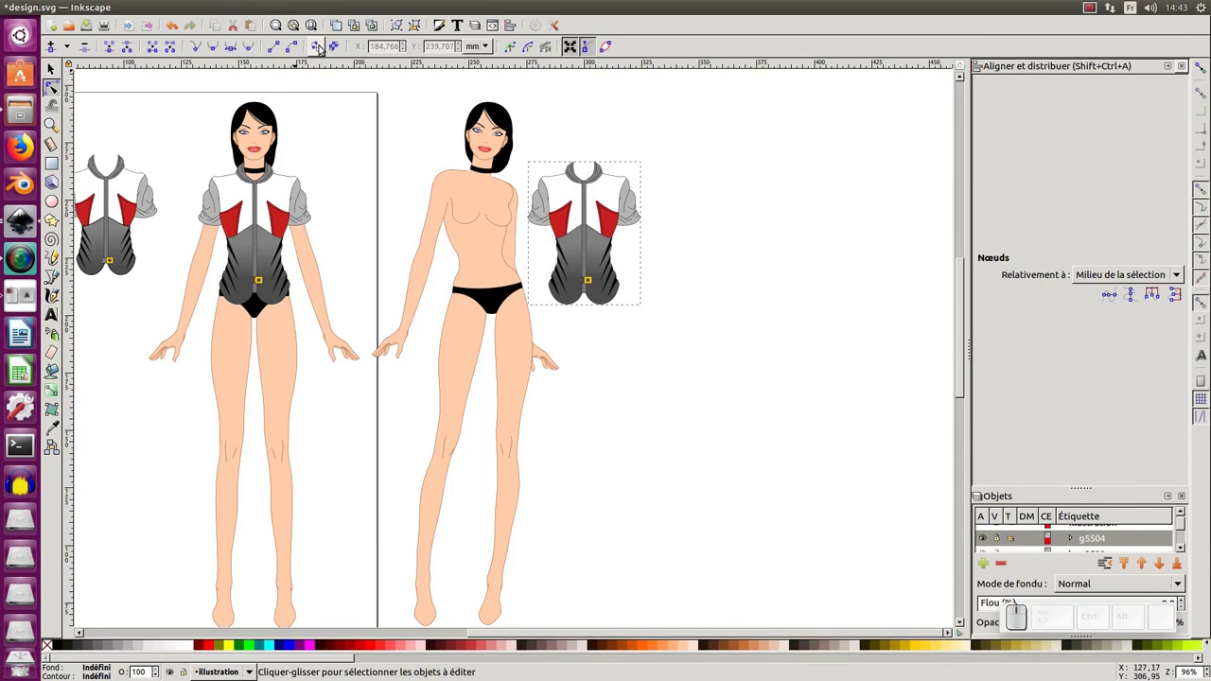
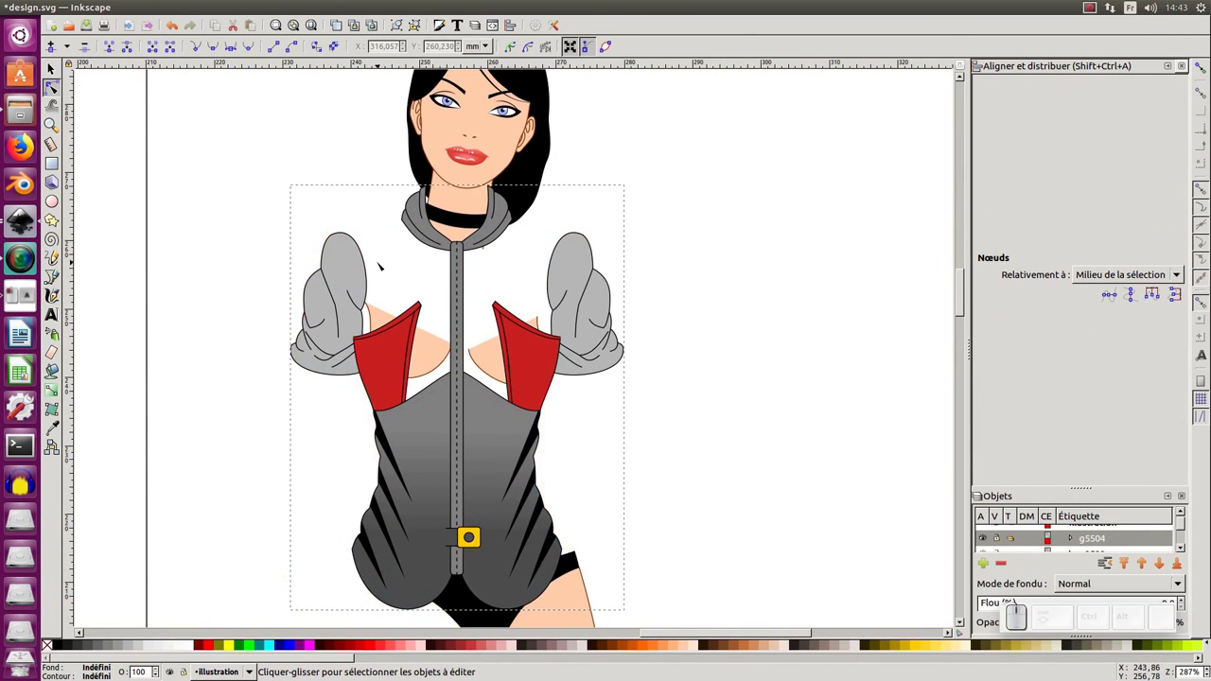
Enter the copied shirt group and select its white chest path plus sleeves and red panels.
key(KP_Subtract)
key(KP_Add)
click(382, 254)
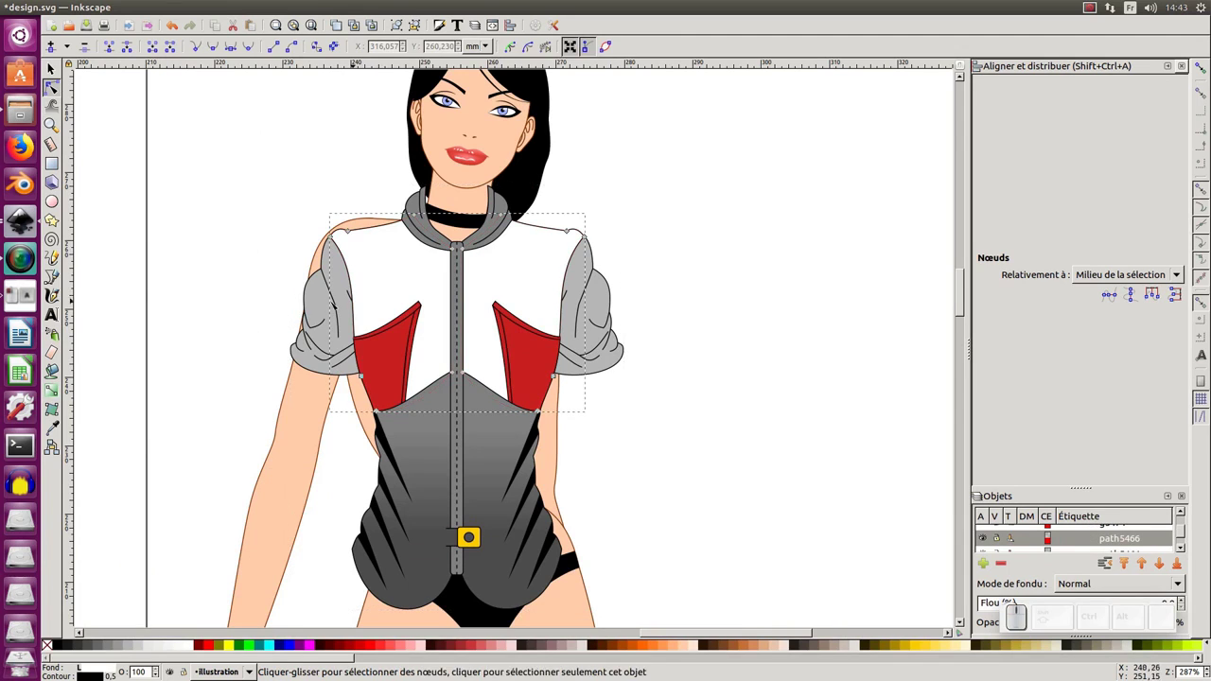
click(324, 294)
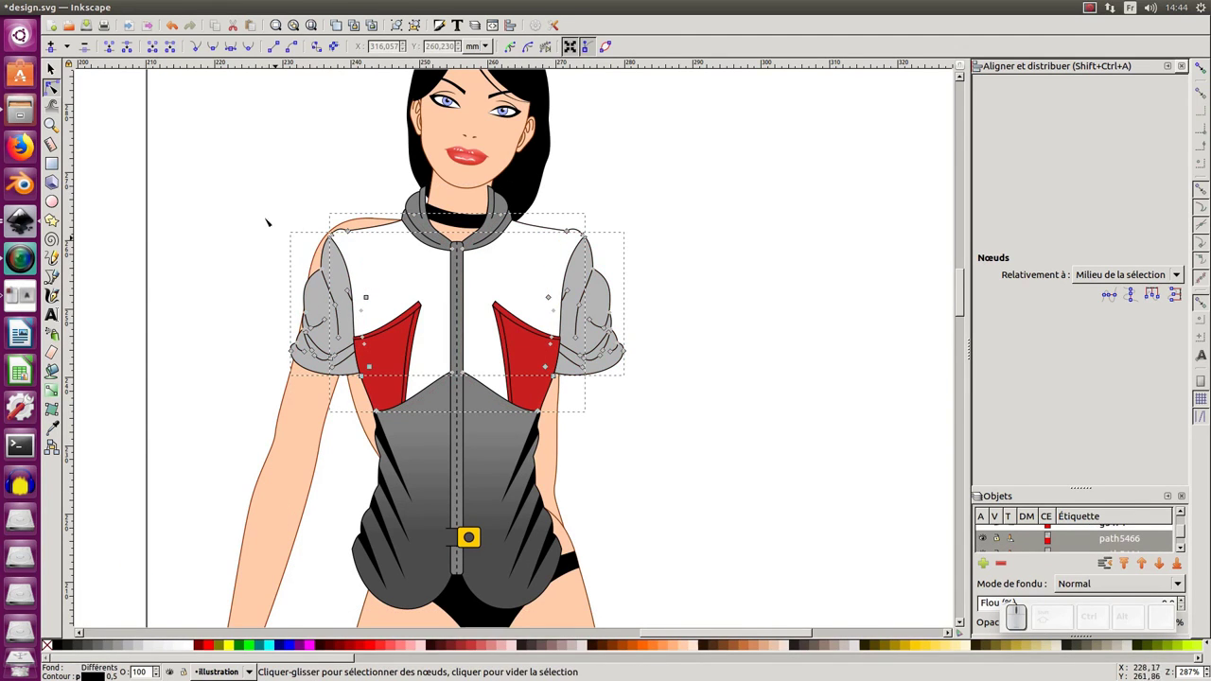
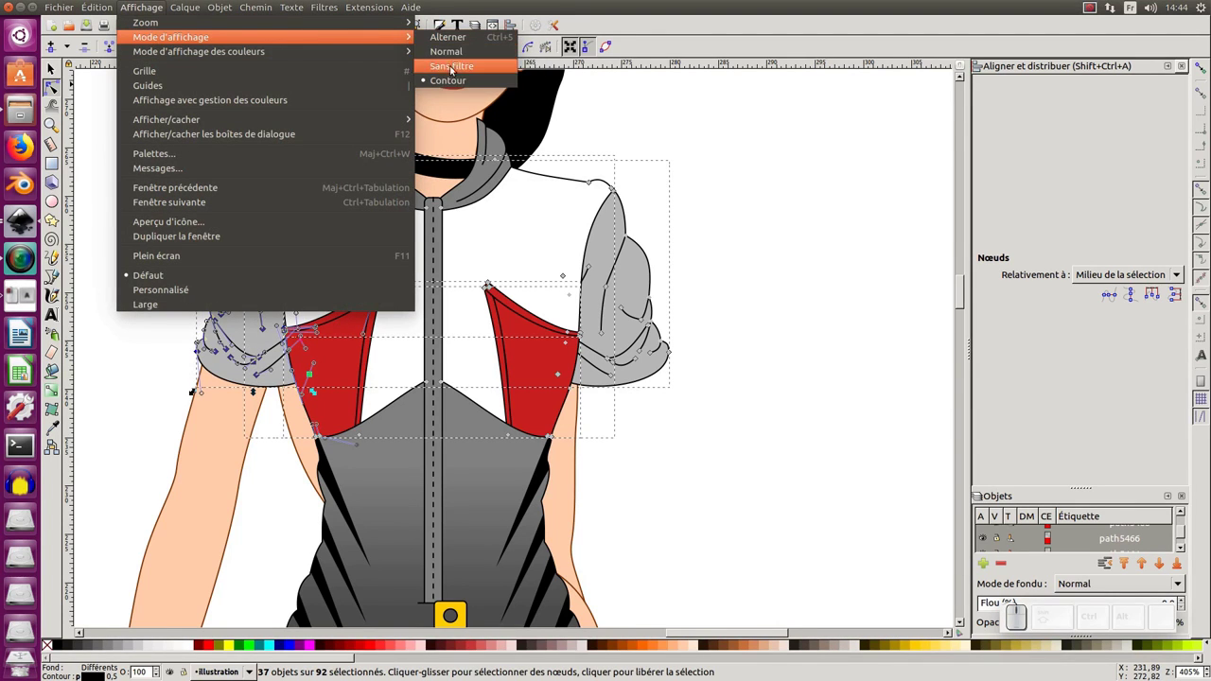
In outline view, reshape the copied shirt's left sleeve to fit the mannequin's arm.
click(451, 83)
middle_click(302, 293)
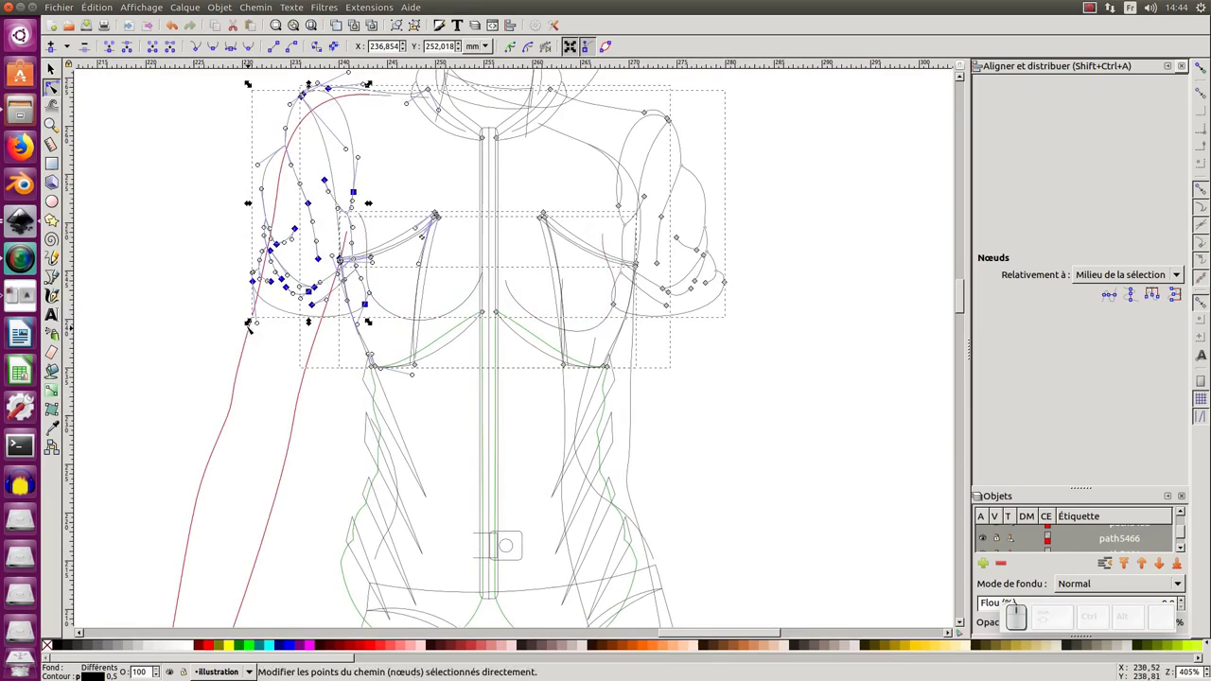
drag(257, 283, 318, 144)
drag(305, 187, 307, 190)
drag(306, 188, 311, 206)
middle_click(310, 302)
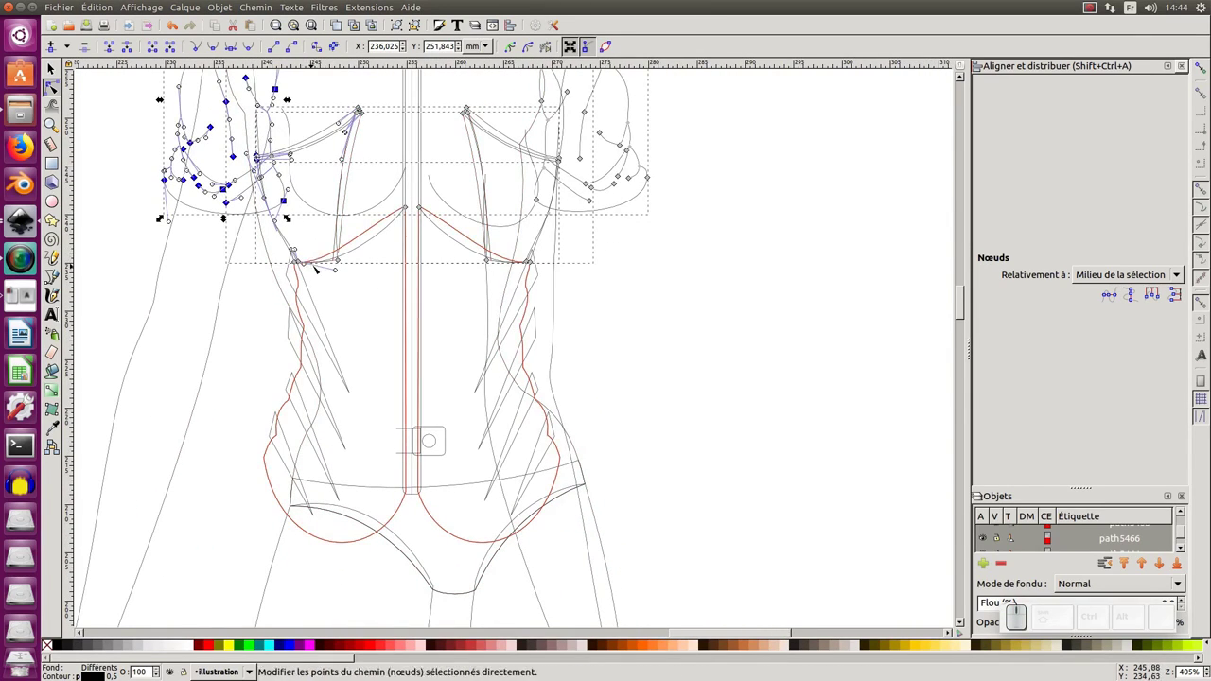
Select the lower body outline, red chest panels, dark stripe paths and collar-shoulder outline together.
click(375, 246)
click(373, 229)
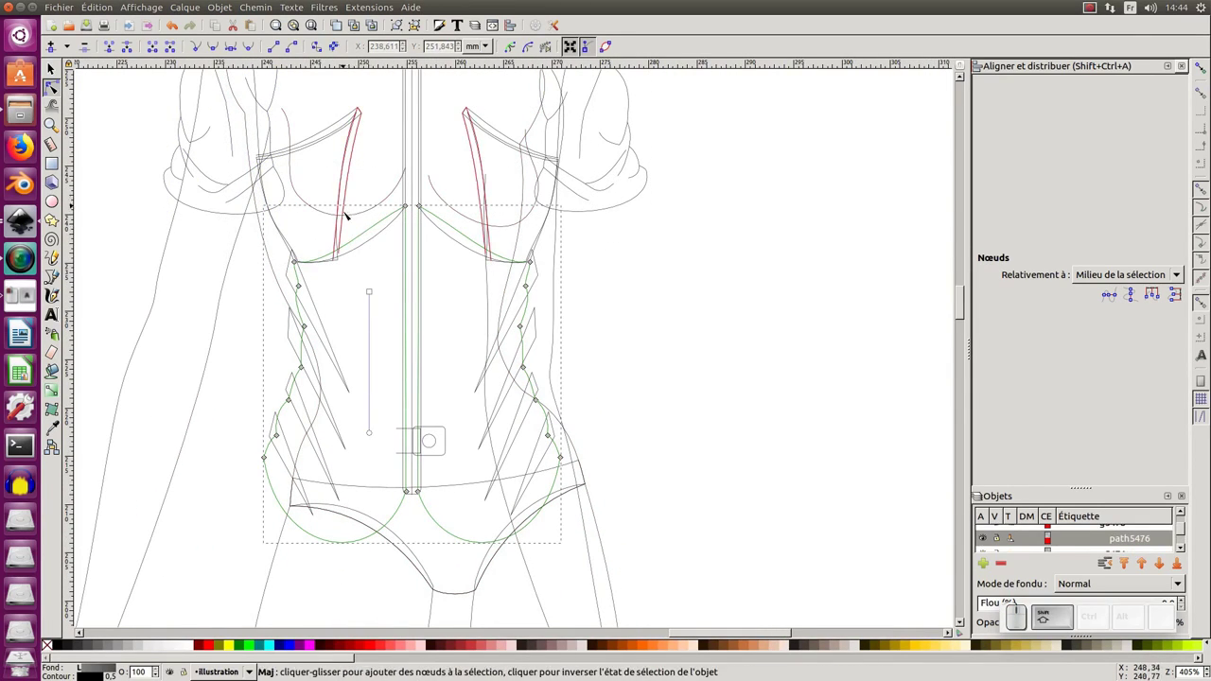
click(315, 292)
click(292, 334)
click(295, 377)
click(293, 444)
middle_click(268, 317)
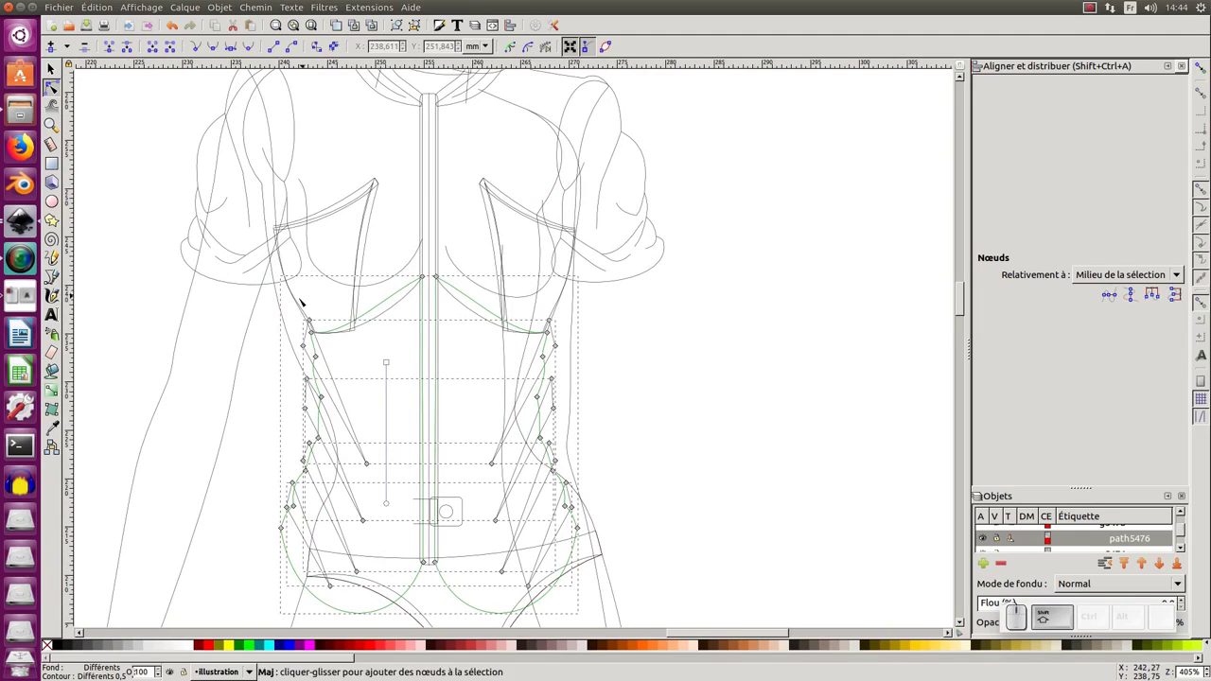
click(302, 303)
click(375, 224)
click(346, 199)
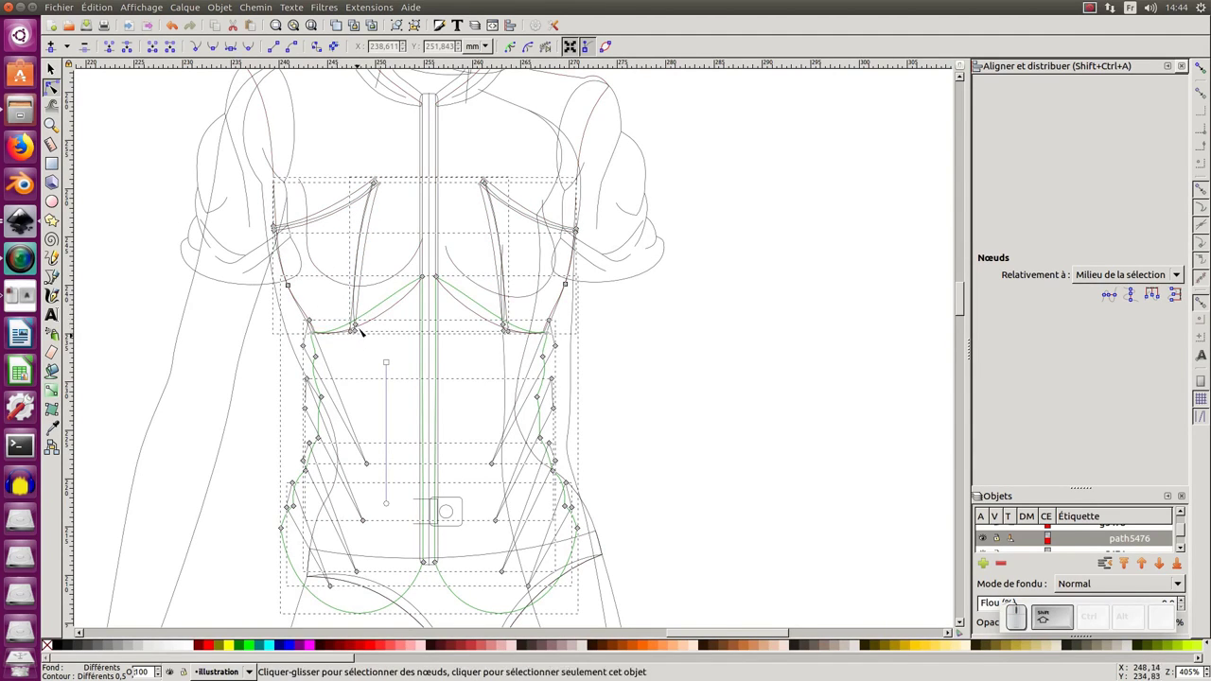
middle_click(334, 204)
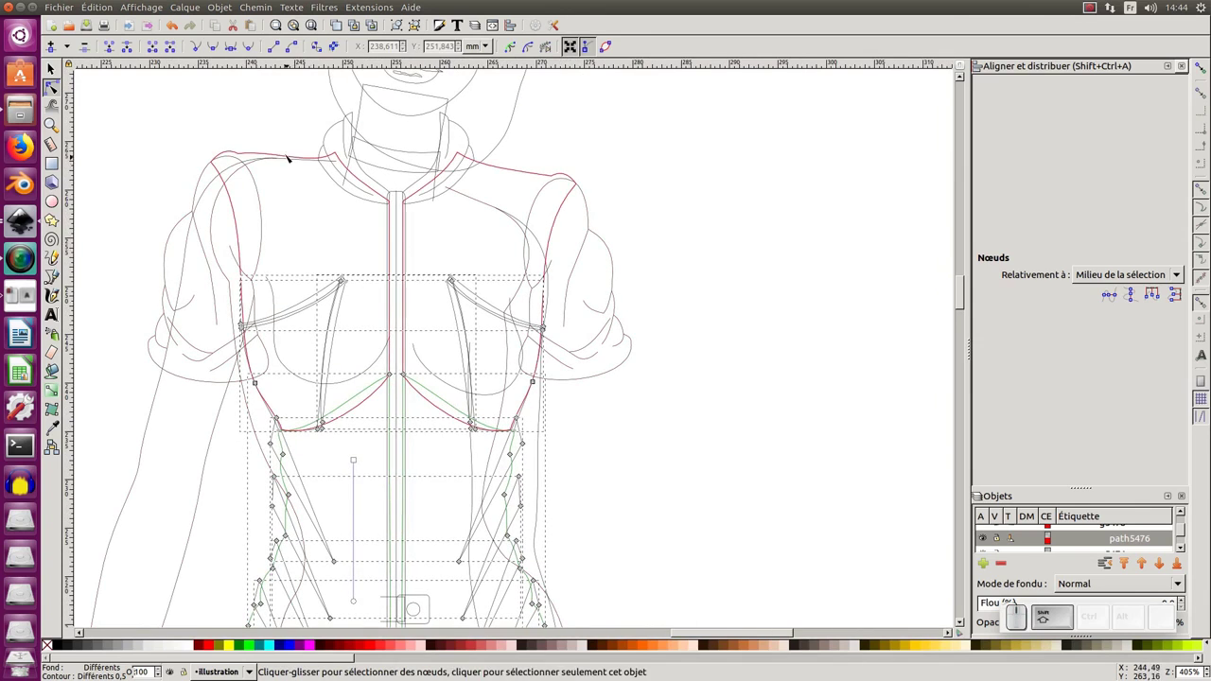
click(276, 157)
Select the nodes along the shirt's left side and pull them in to narrow it toward the body.
middle_click(202, 299)
key(KP_Subtract)
drag(293, 227, 375, 313)
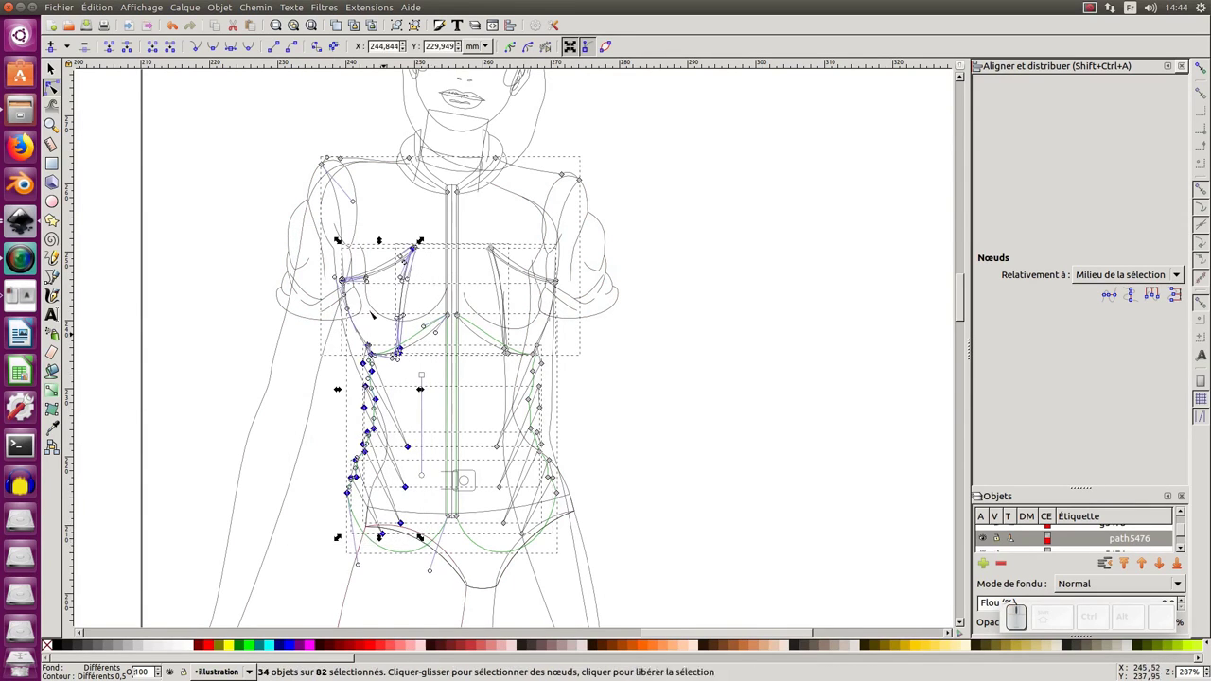
key(KP_Add)
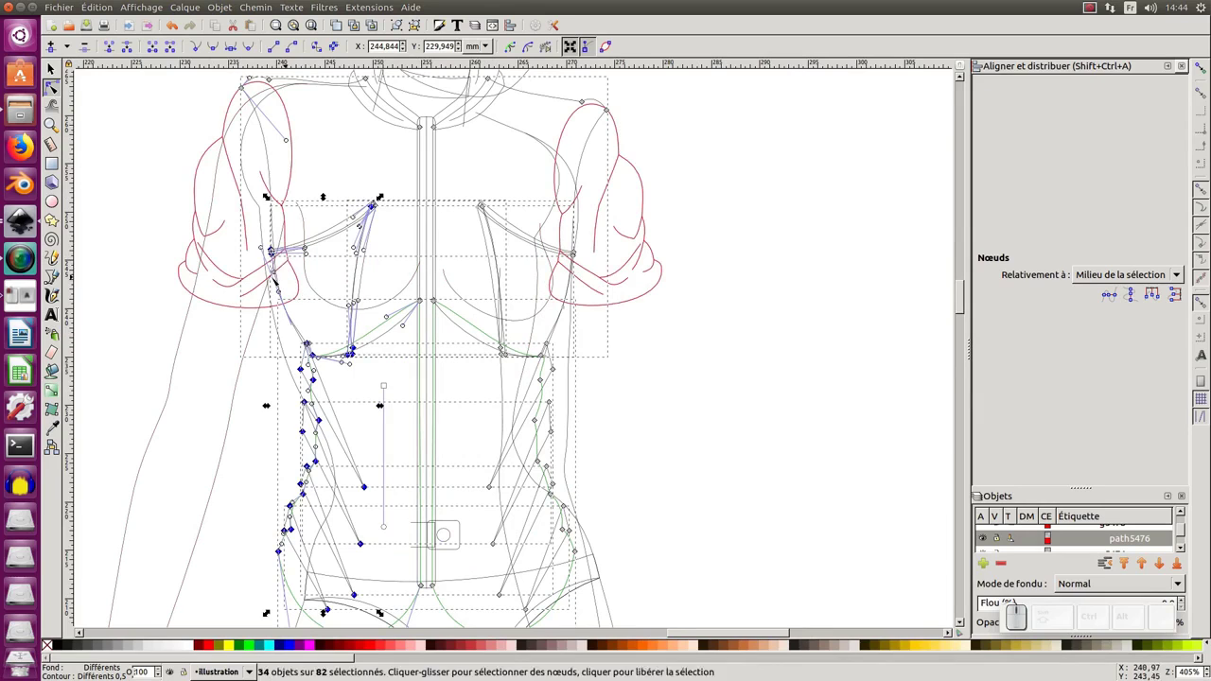
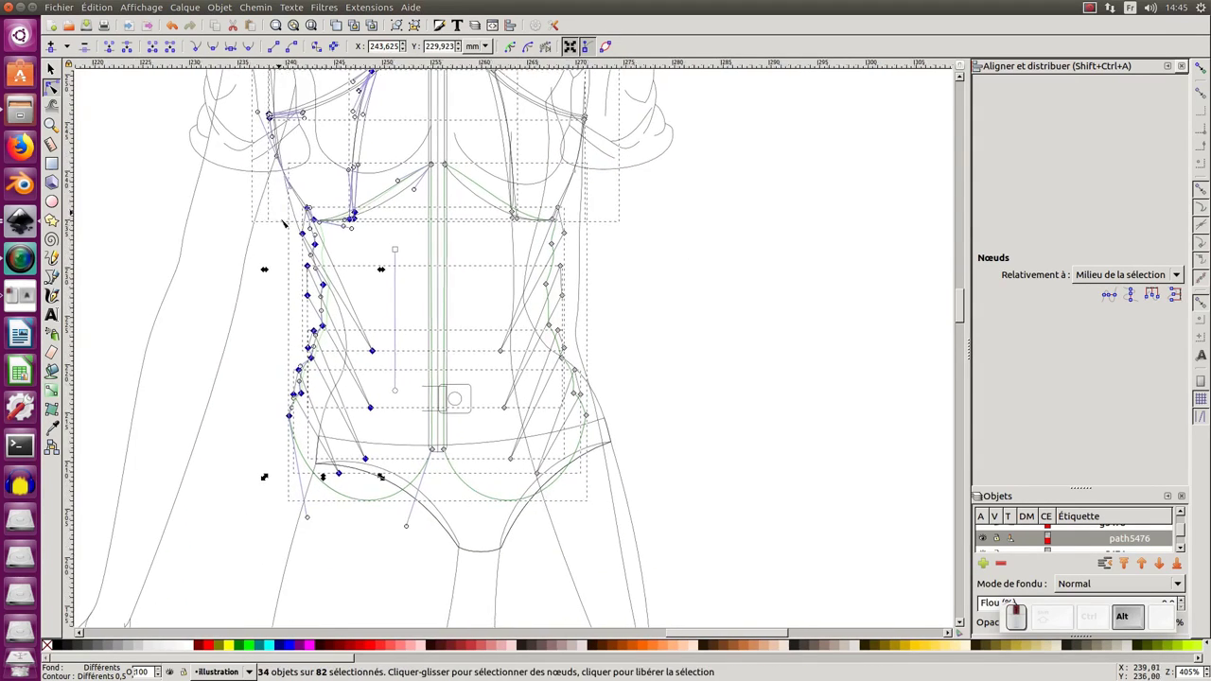
click(240, 180)
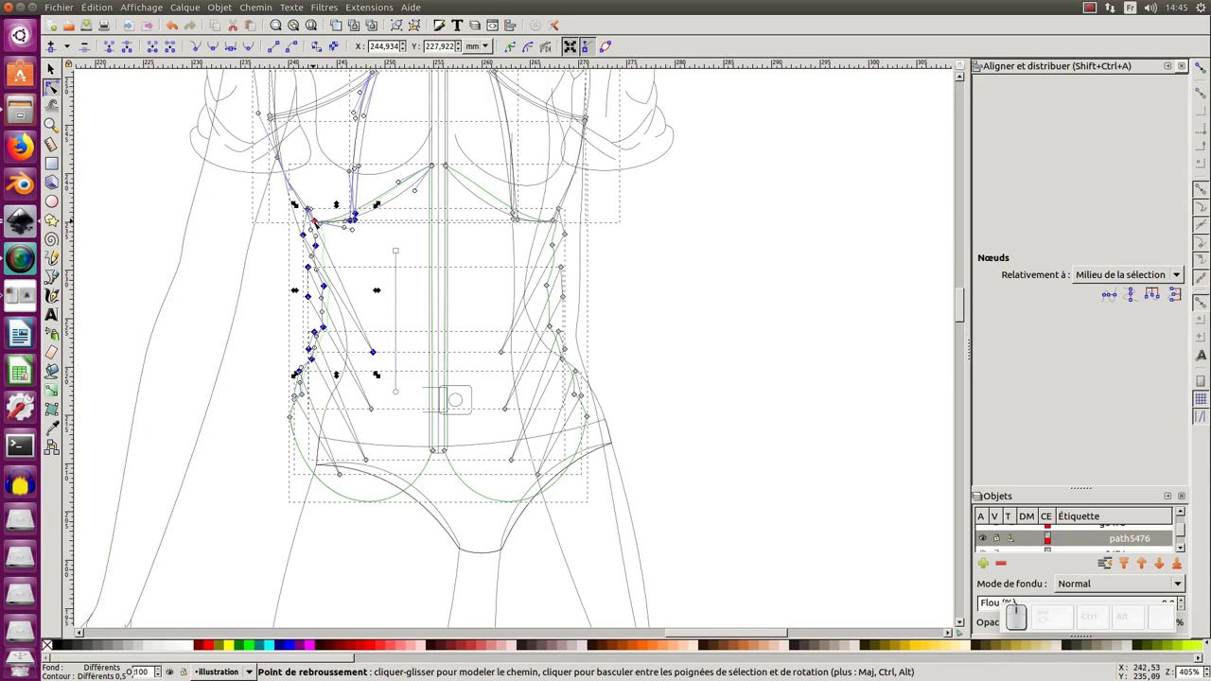
drag(318, 222, 312, 193)
key(ctrl+alt+z)
click(270, 199)
click(254, 151)
drag(319, 221, 267, 299)
Bend the shirt's left side in to the waist, undoing stray edits, and reselect the lower side nodes.
middle_click(267, 299)
click(233, 185)
key(ctrl+z)
click(234, 188)
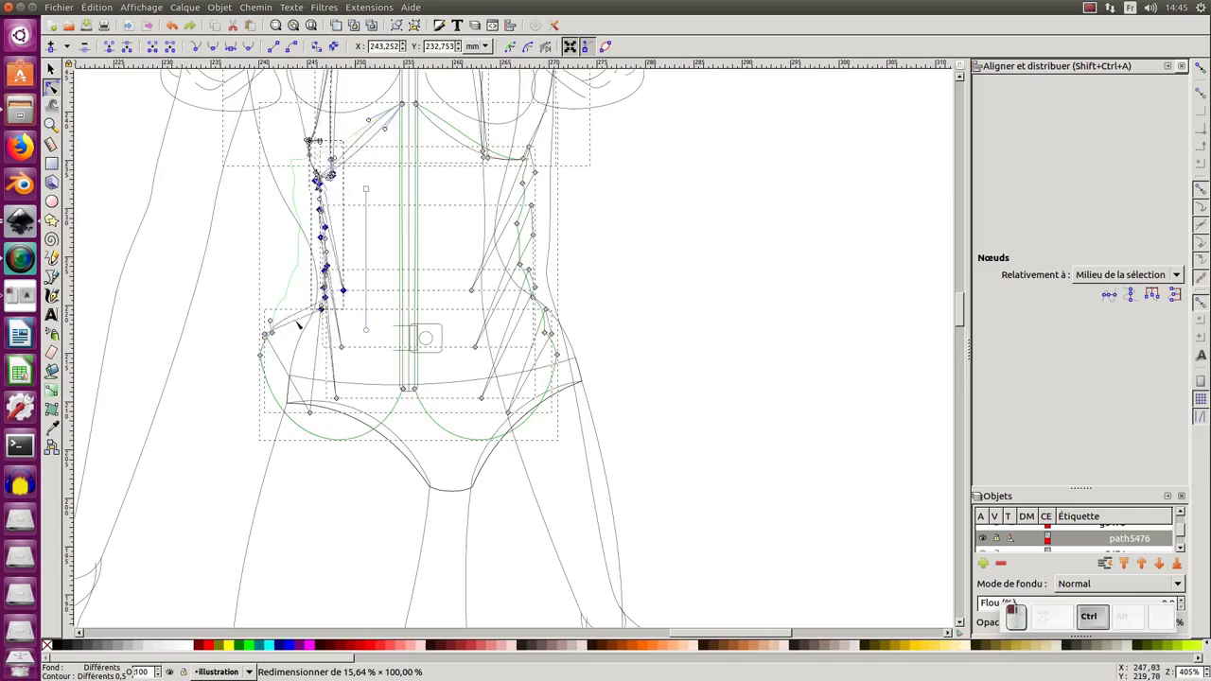
key(ctrl+z)
drag(210, 212, 338, 256)
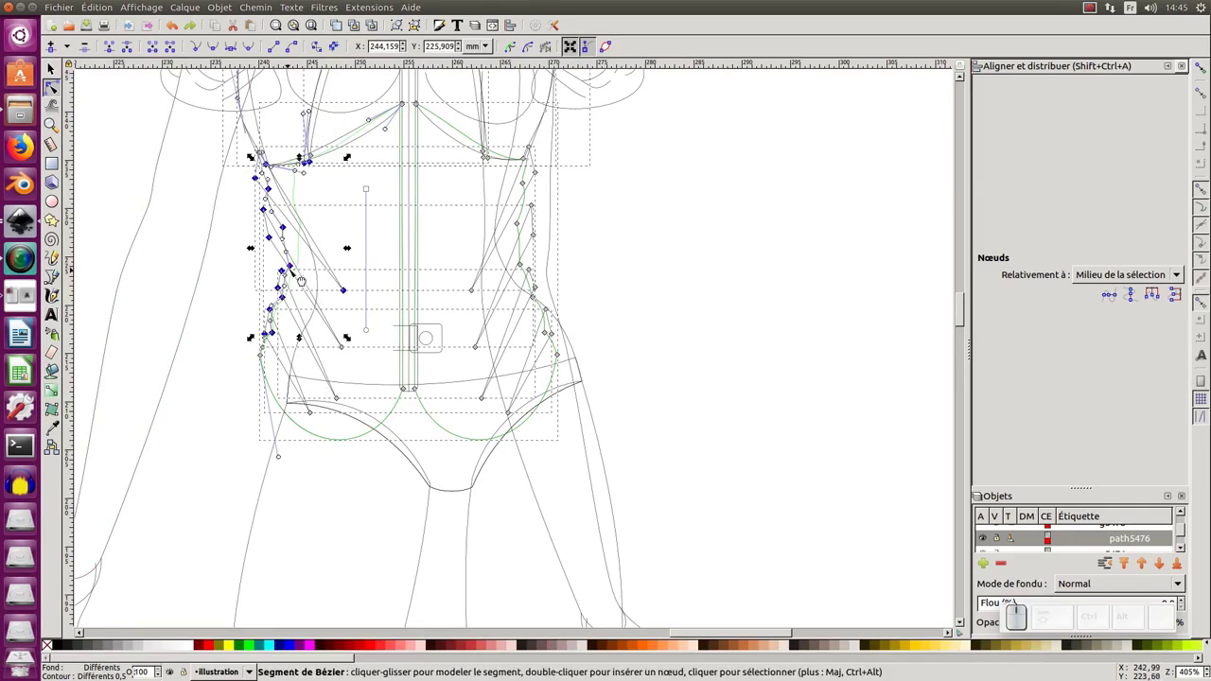
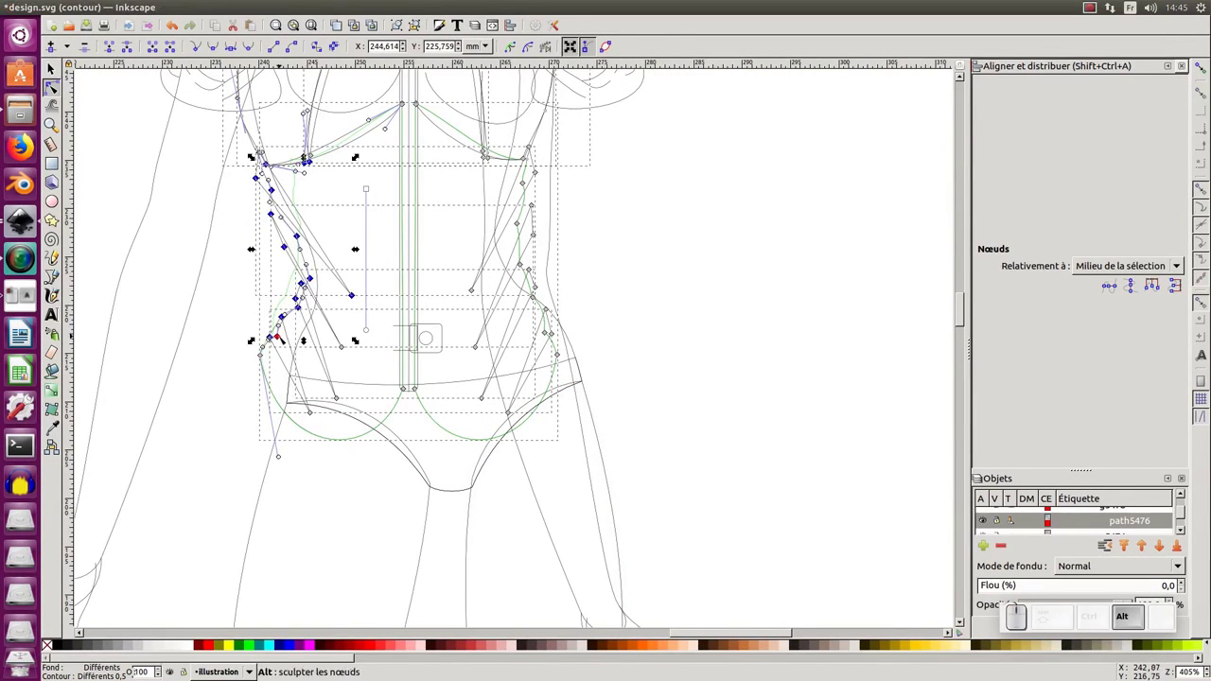
click(239, 264)
click(269, 358)
click(240, 212)
drag(264, 355, 296, 327)
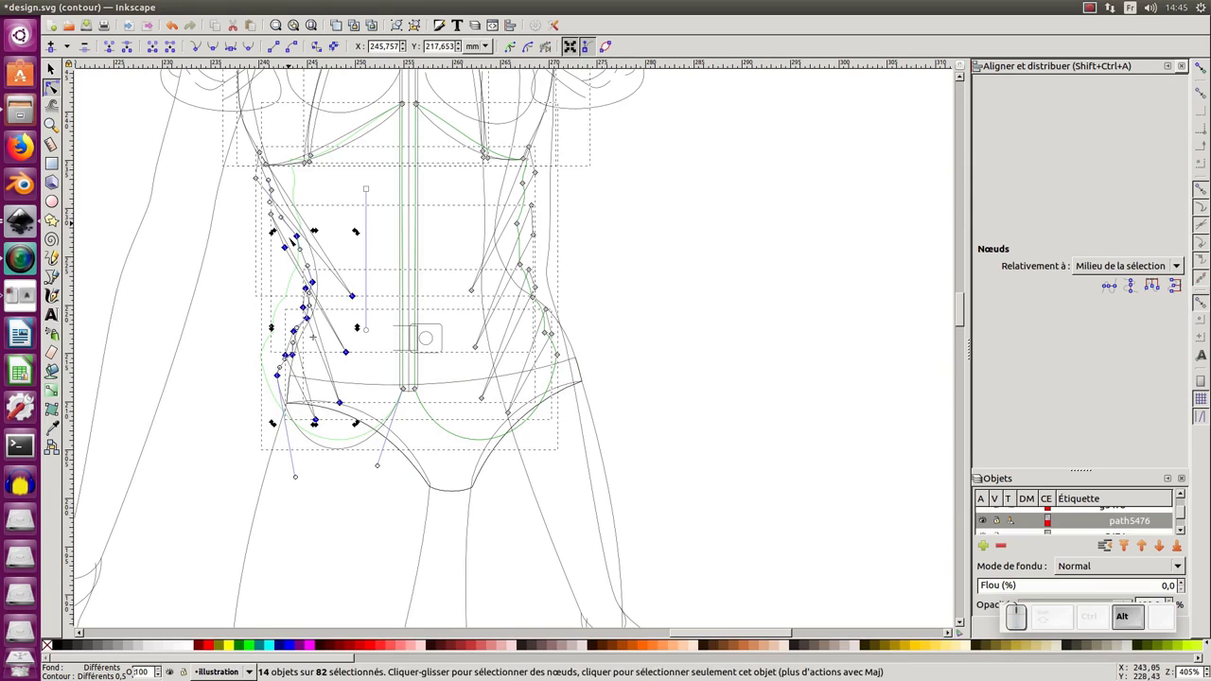
middle_click(276, 237)
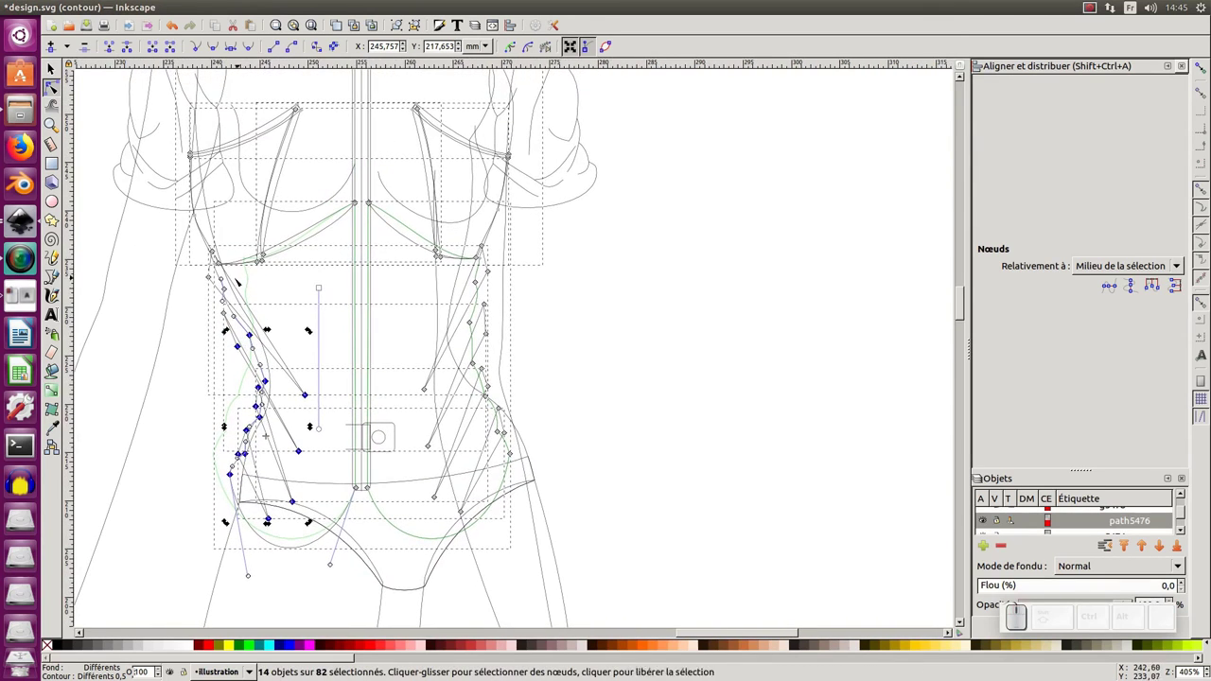
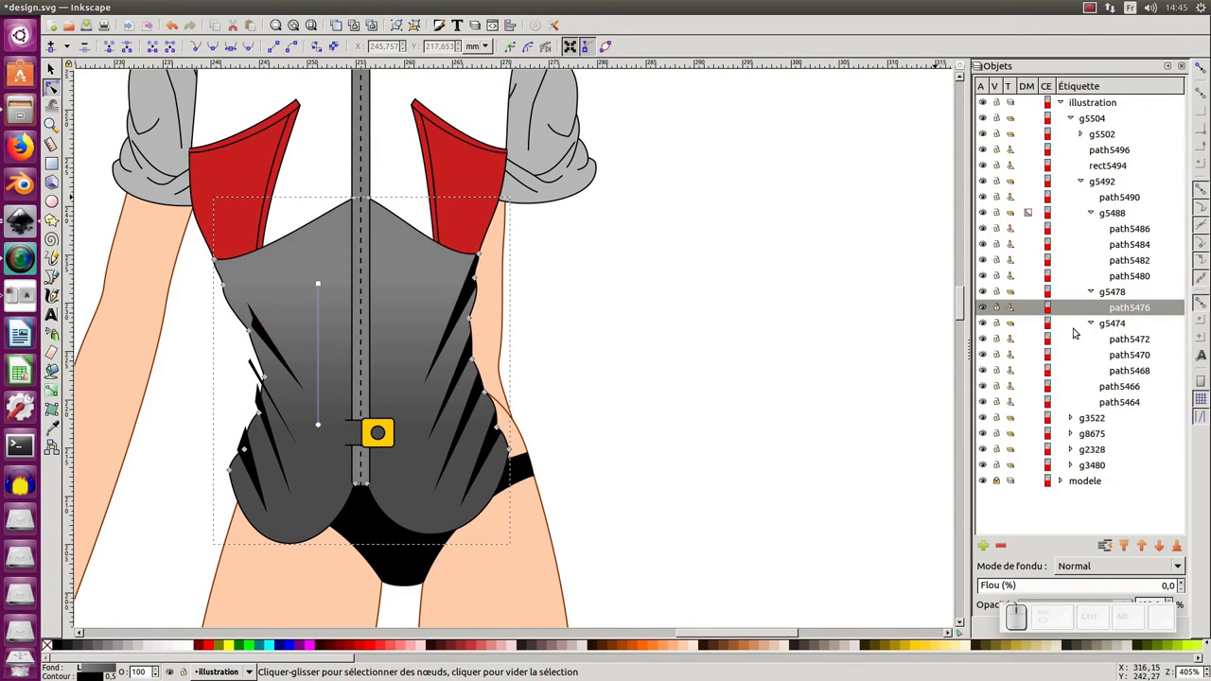
Leave node editing and step into the group of dark dart wedges on the lower body.
key(F1)
click(274, 339)
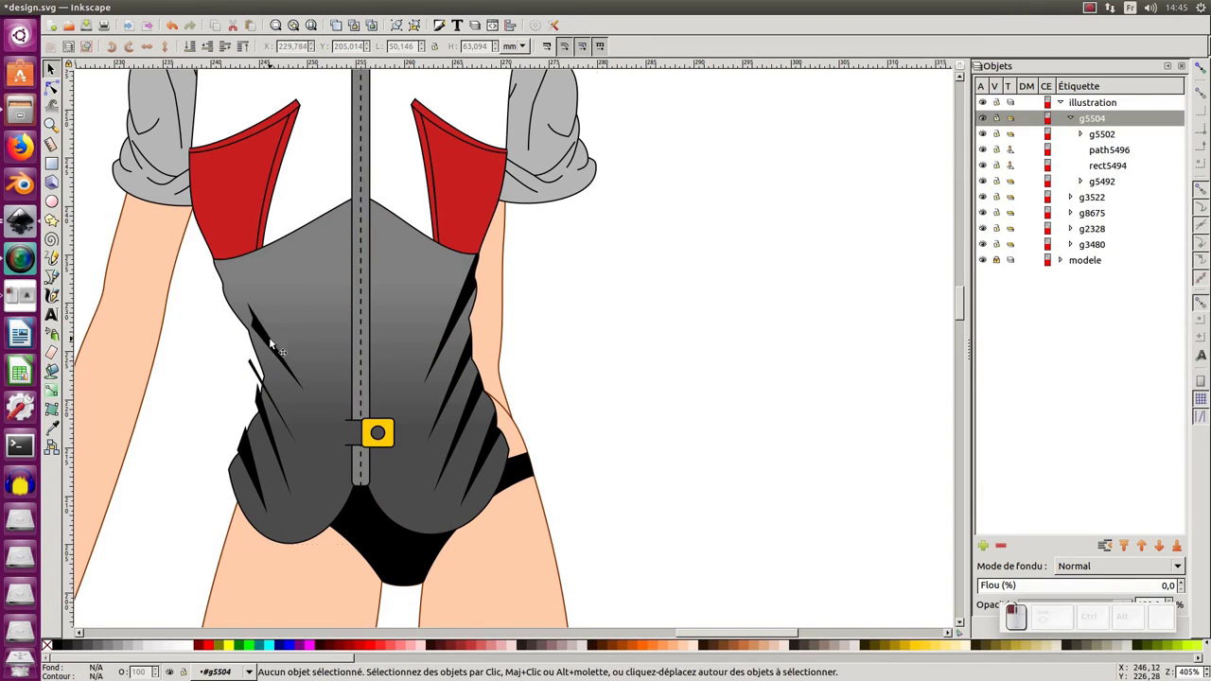
click(276, 342)
click(276, 346)
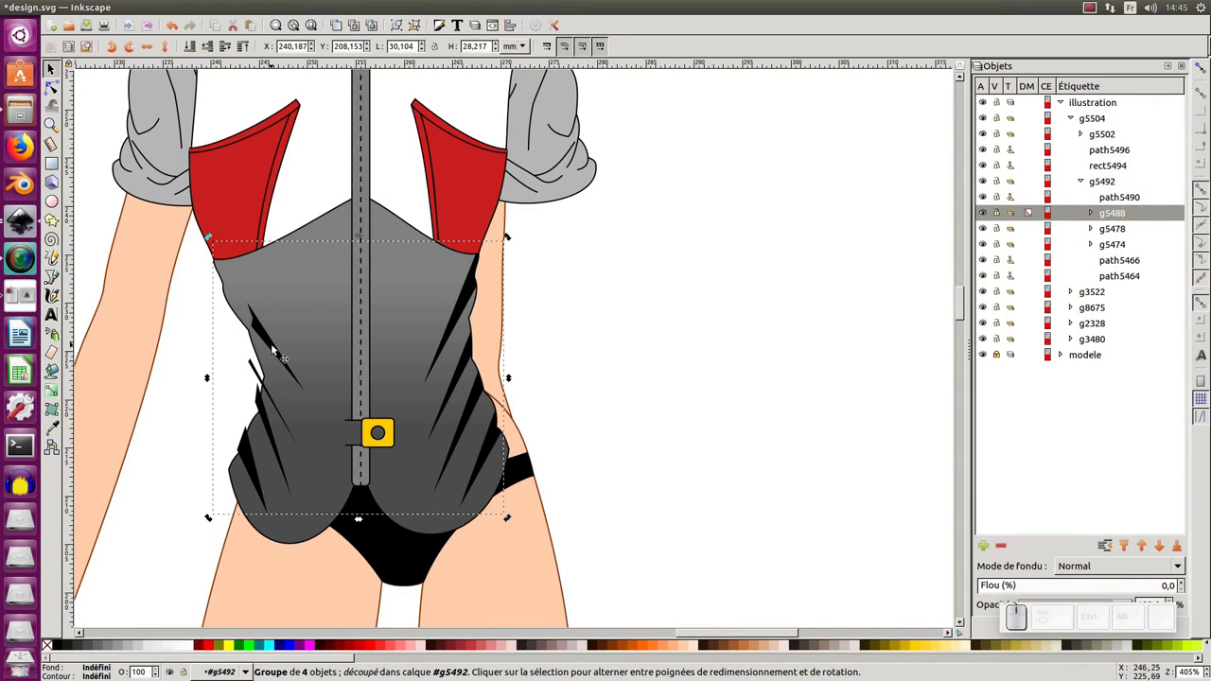
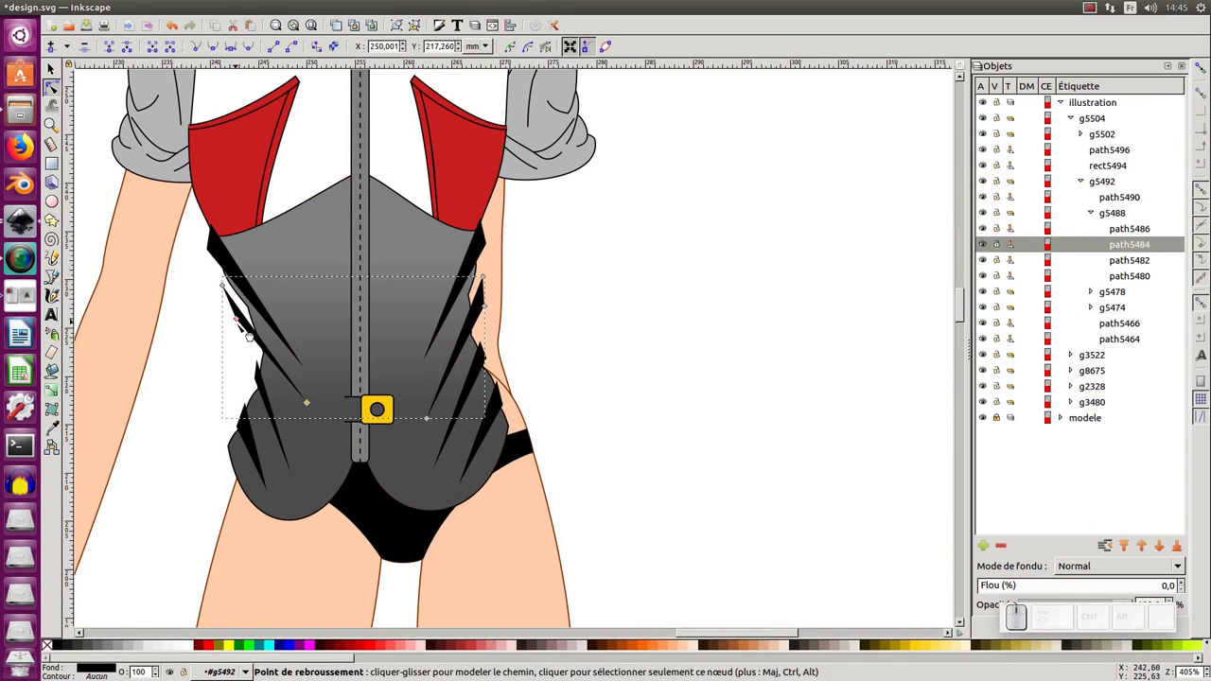
Reshape the upper and lower dart wedge nodes along the new waist curve, then zoom out to check.
drag(268, 217, 267, 216)
click(268, 217)
click(268, 216)
click(268, 216)
click(267, 217)
click(268, 216)
click(268, 216)
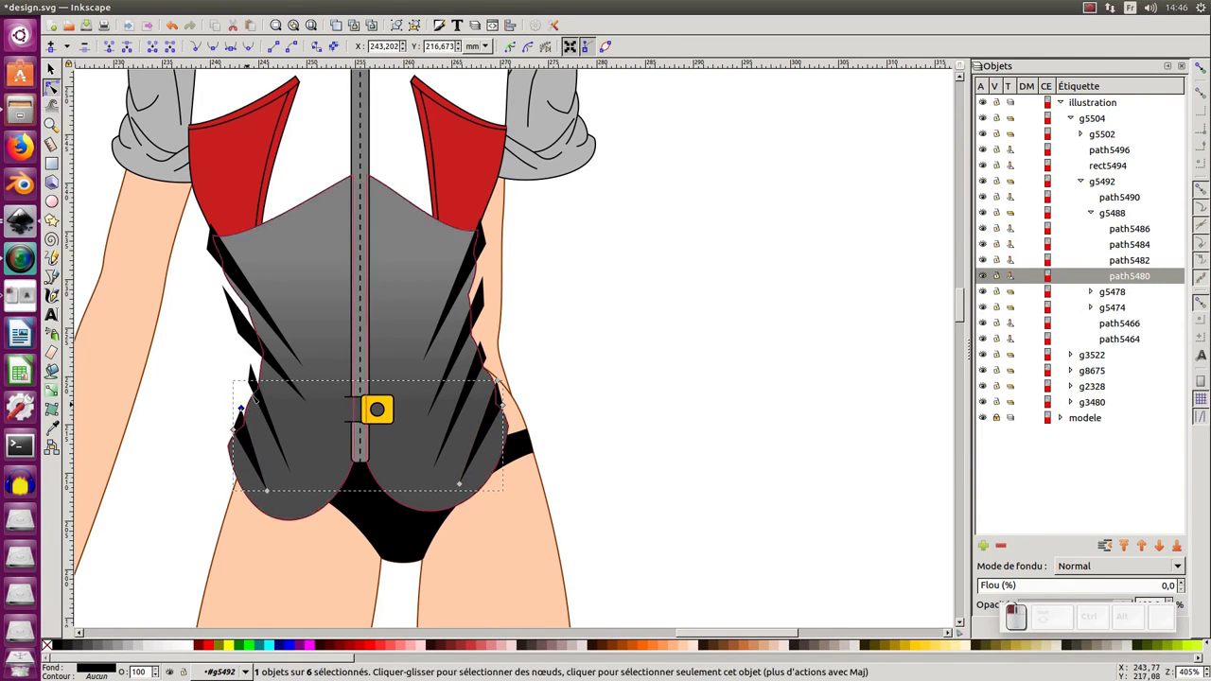
click(268, 217)
click(267, 217)
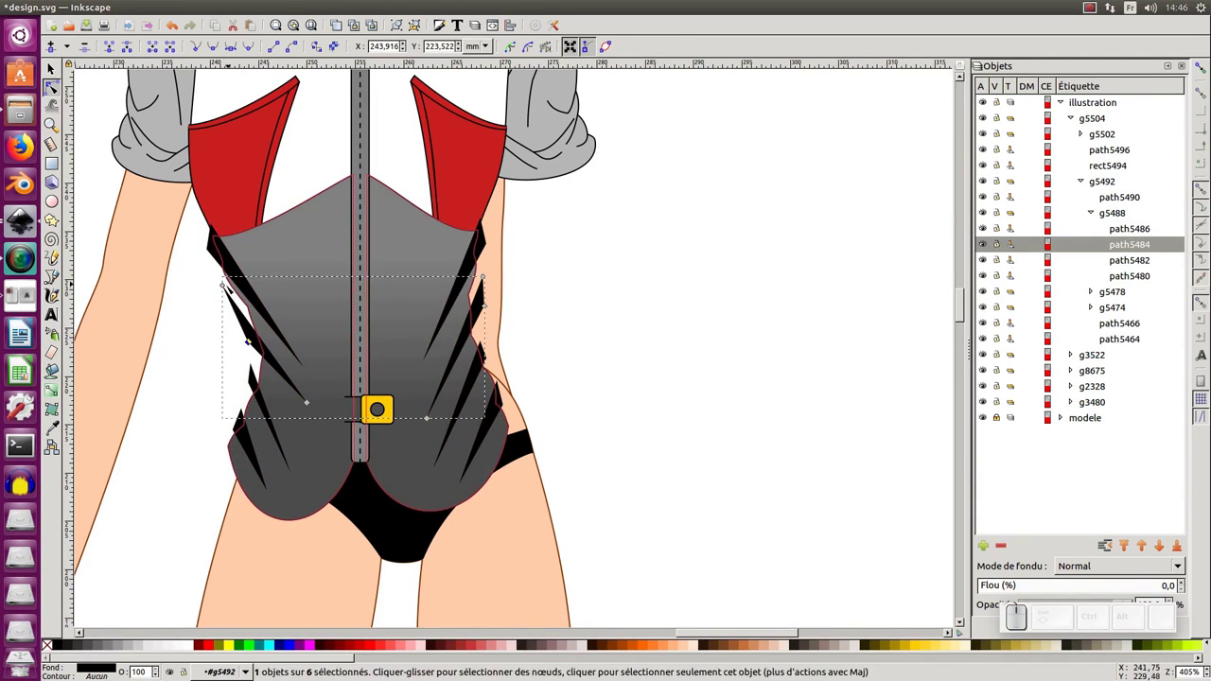
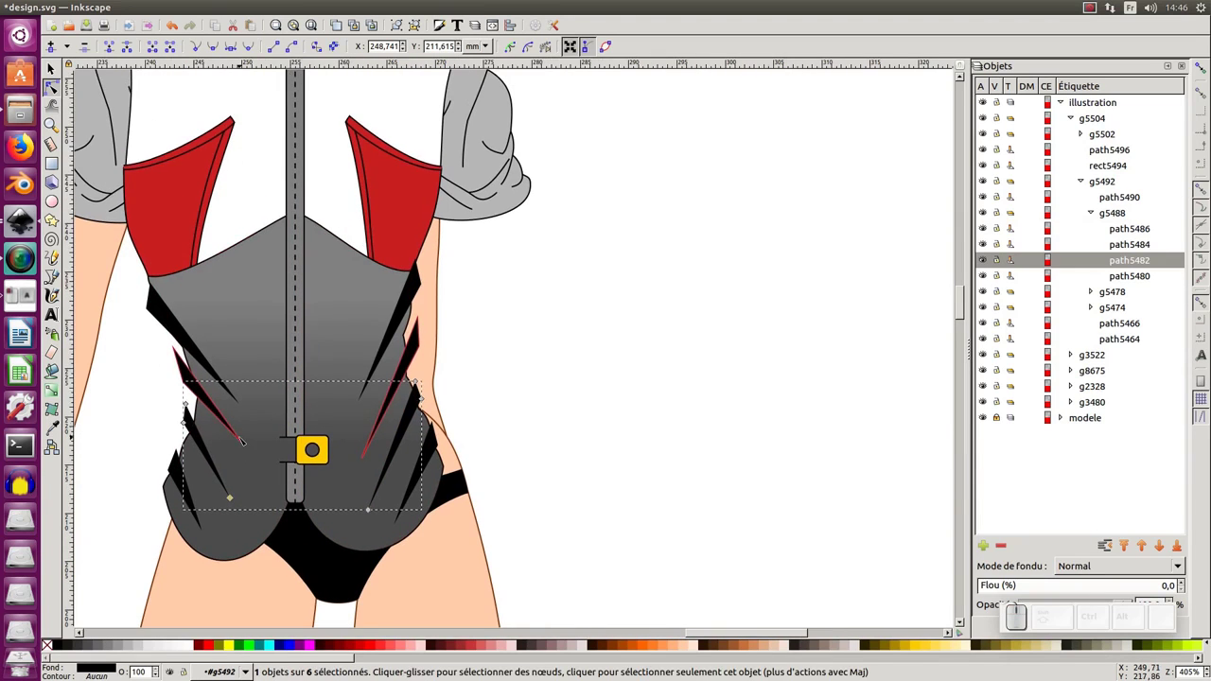
key(KP_Subtract)
middle_click(244, 439)
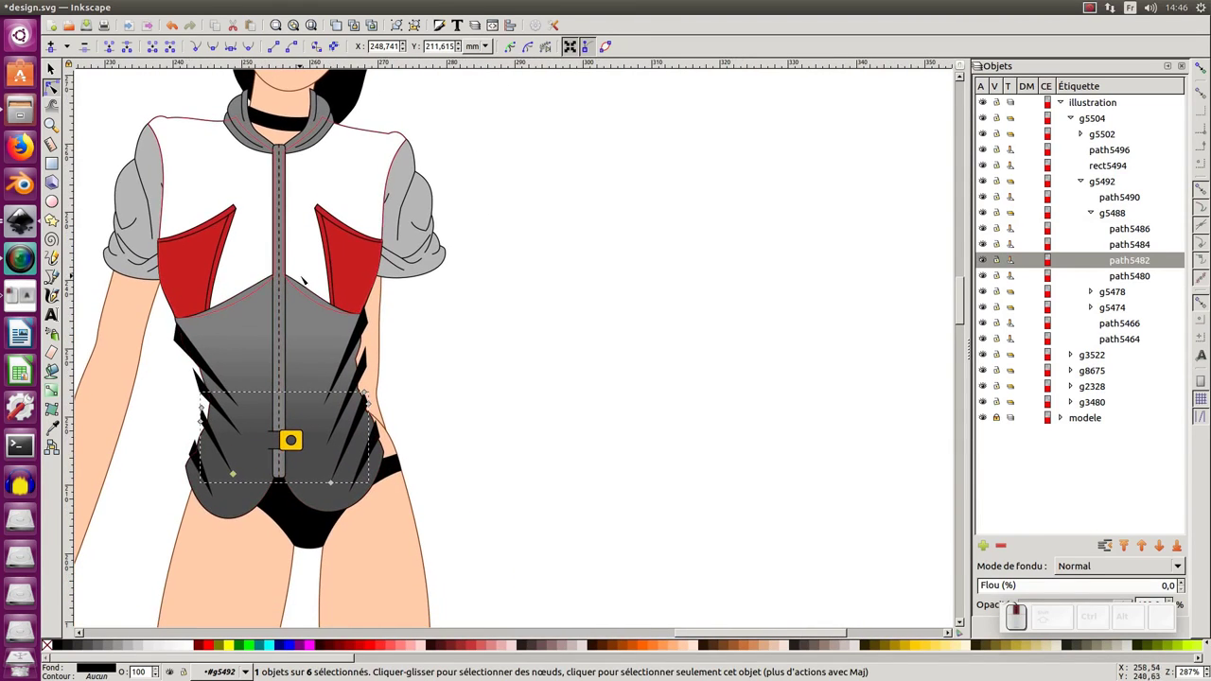
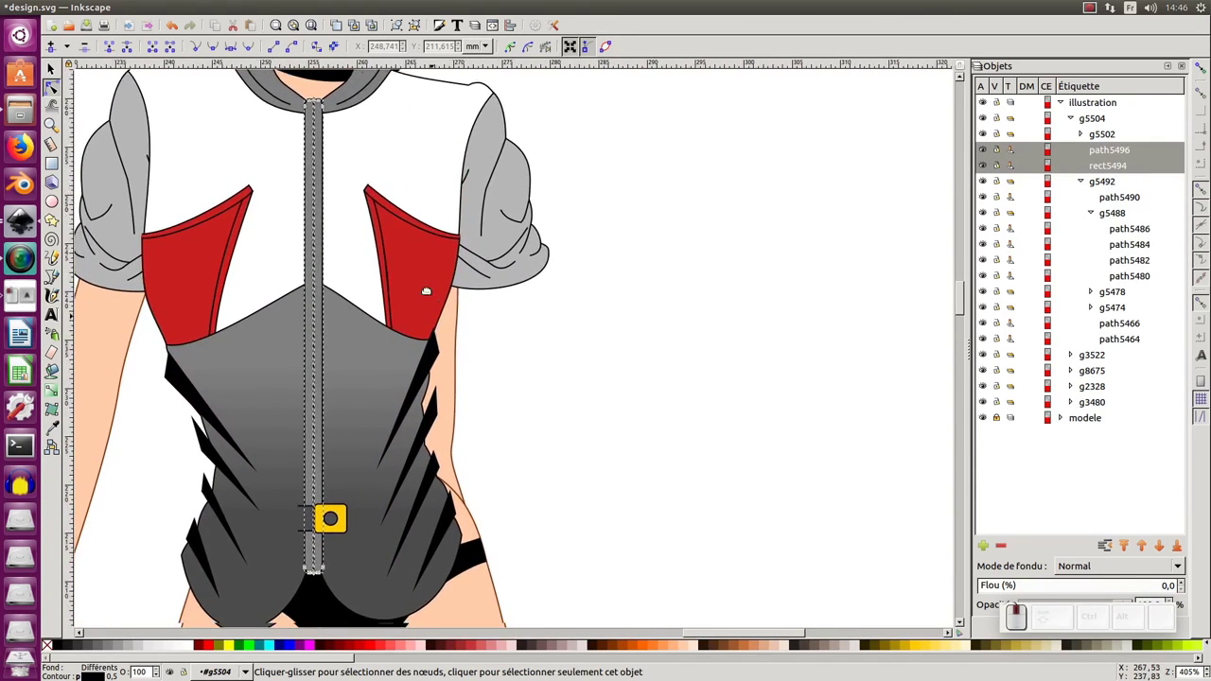
In outline view, select the shirt's two shoulder pieces and the right sleeve outline.
key(ctrl+KP_5)
click(341, 209)
click(346, 305)
middle_click(347, 305)
middle_click(363, 290)
click(479, 258)
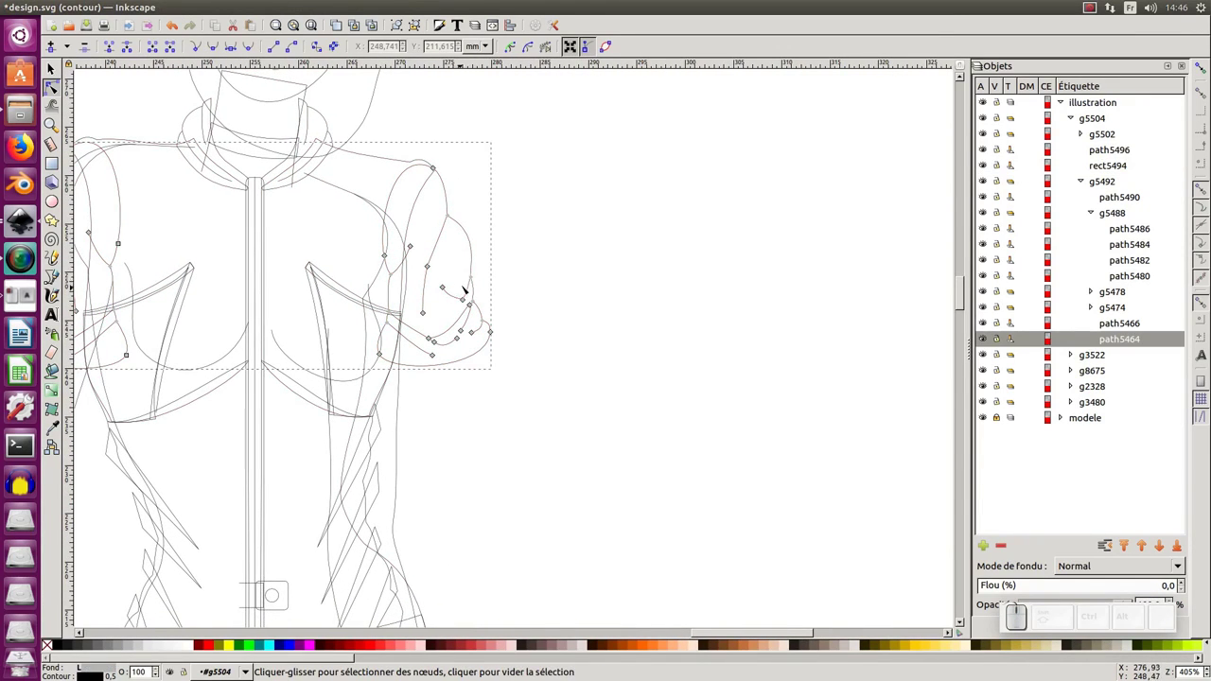
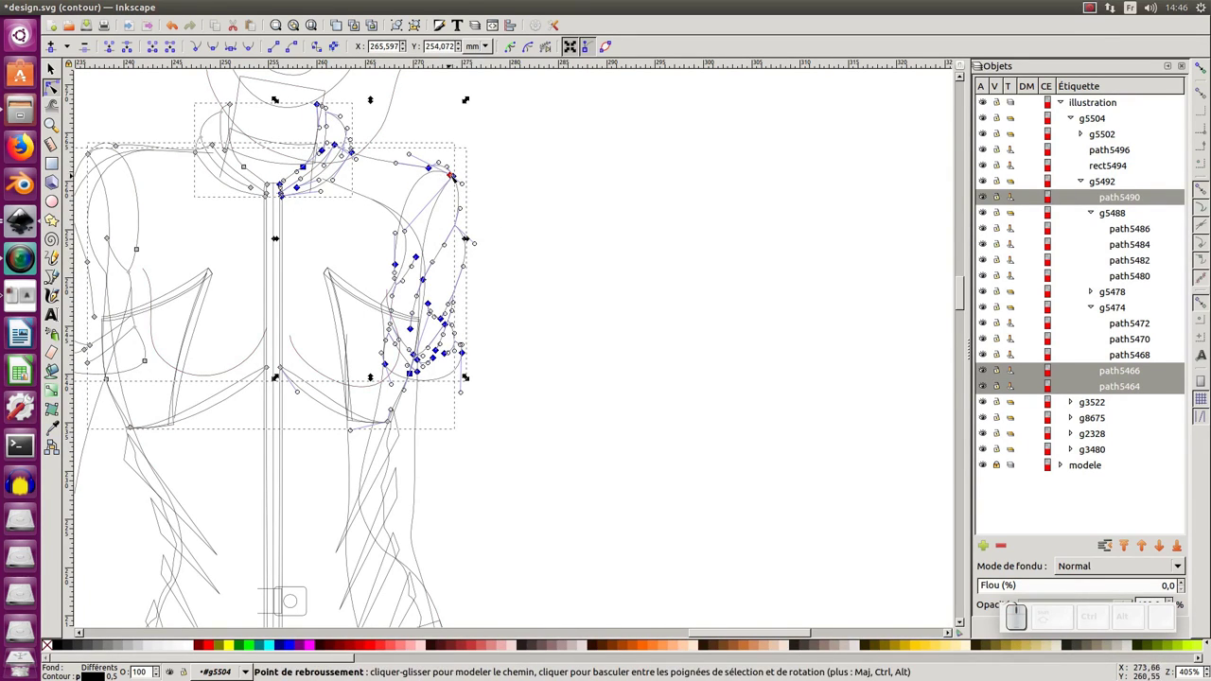
Move the sleeve and collar nodes to fit the shoulder and delete the red curved guide line.
drag(456, 176, 431, 217)
middle_click(425, 263)
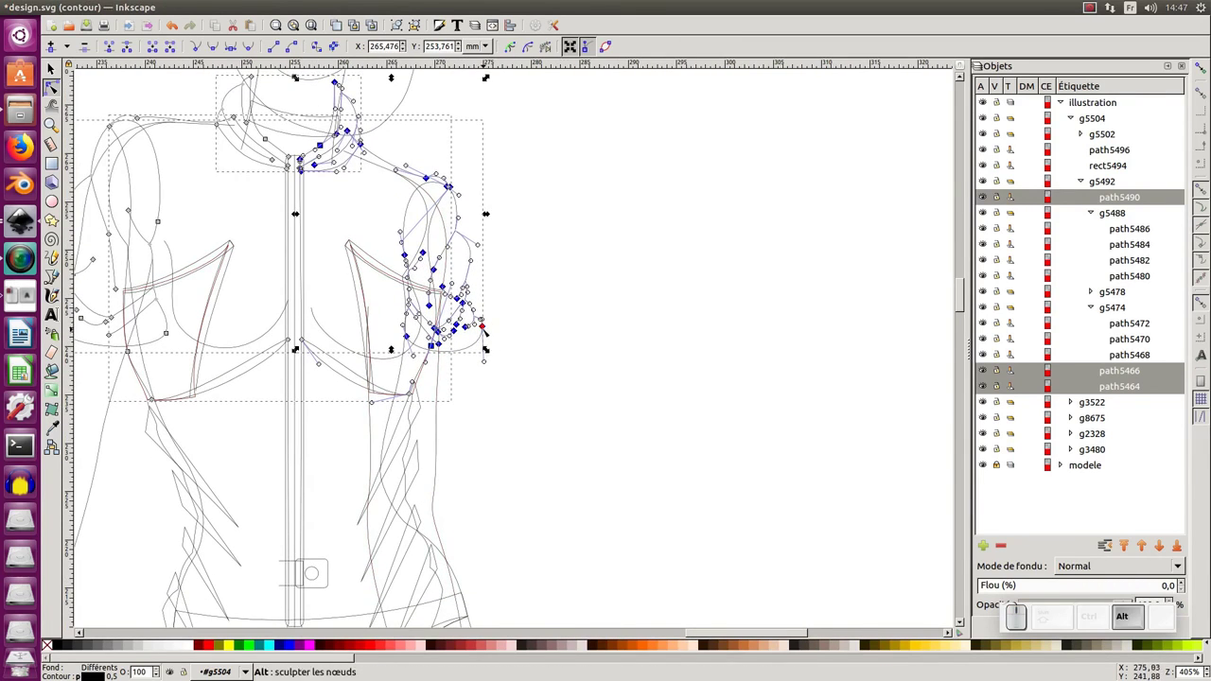
drag(487, 328, 439, 354)
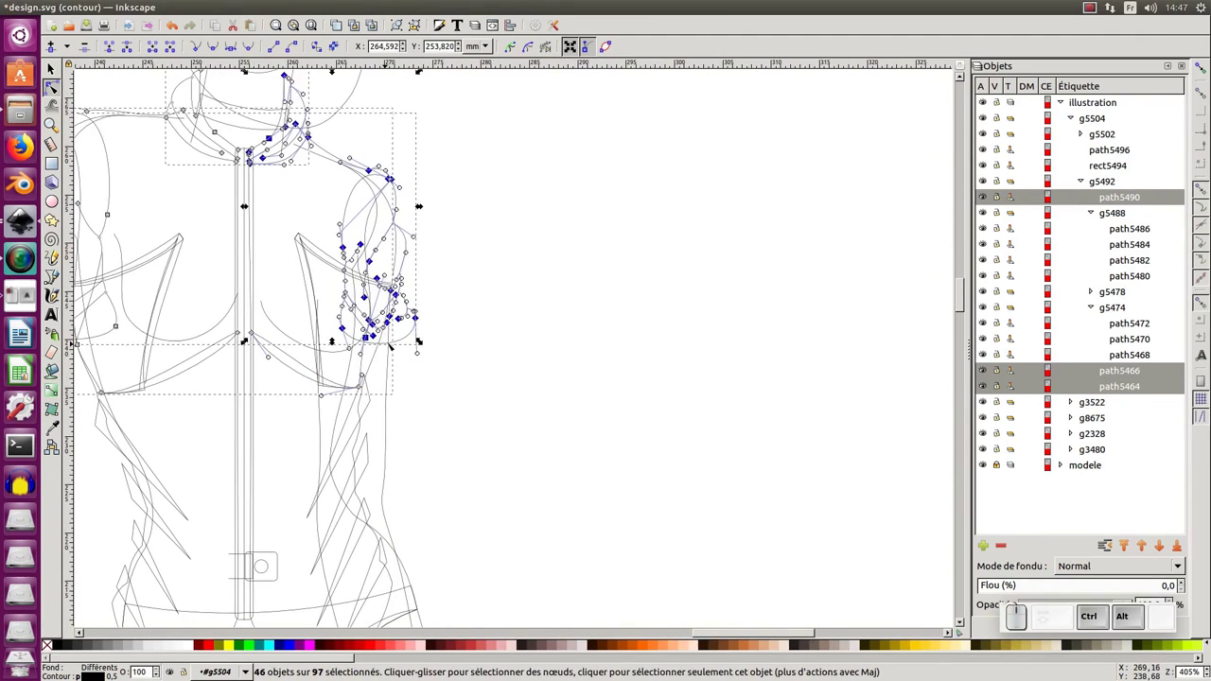
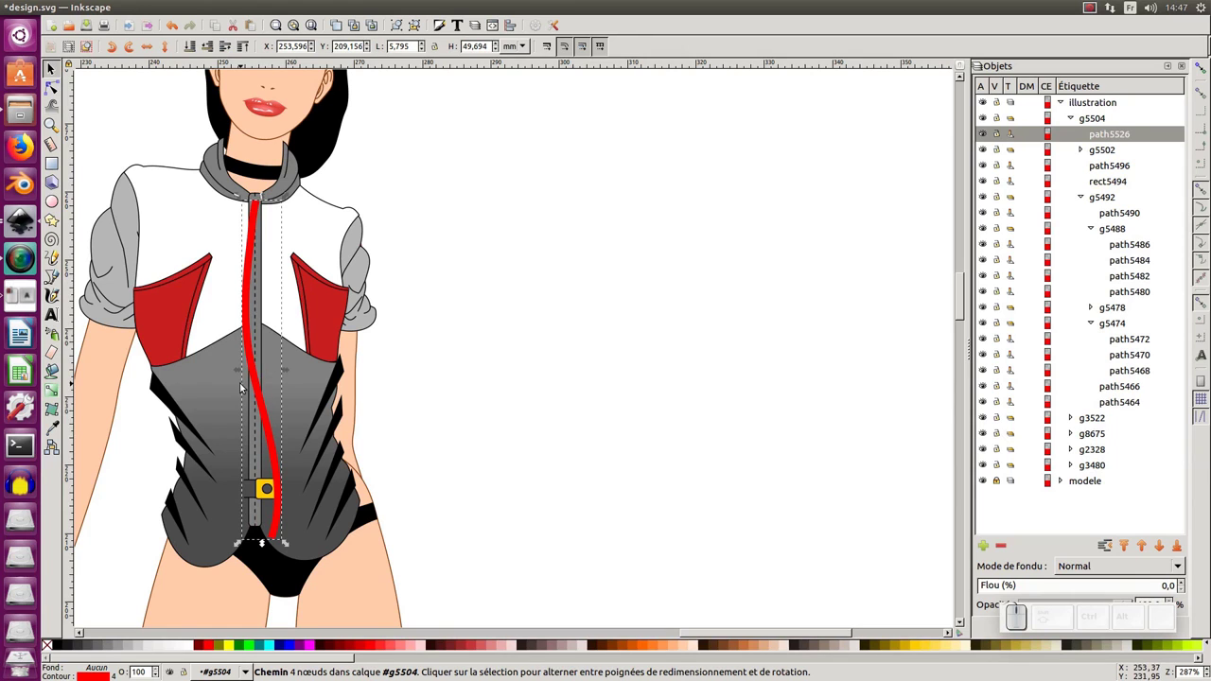
key(Delete)
middle_click(191, 350)
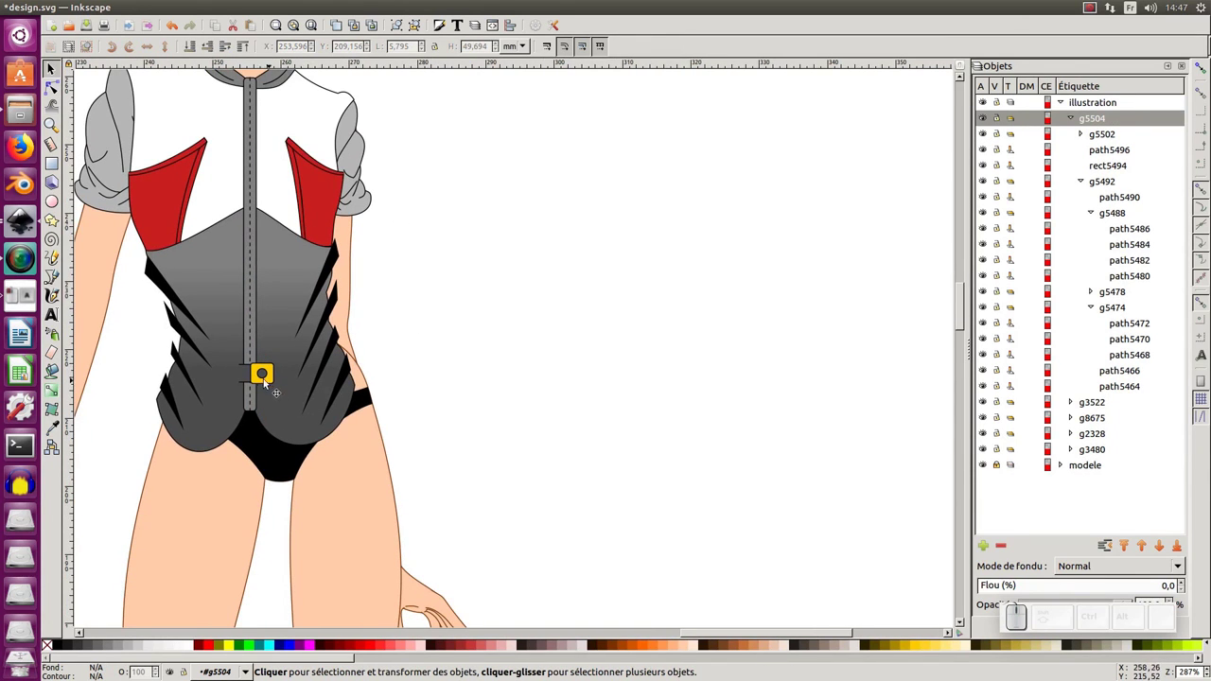
Node-edit the shirt's main body piece, moving its lower point down over the briefs.
click(186, 235)
key(F2)
click(186, 235)
click(223, 265)
drag(223, 265, 223, 265)
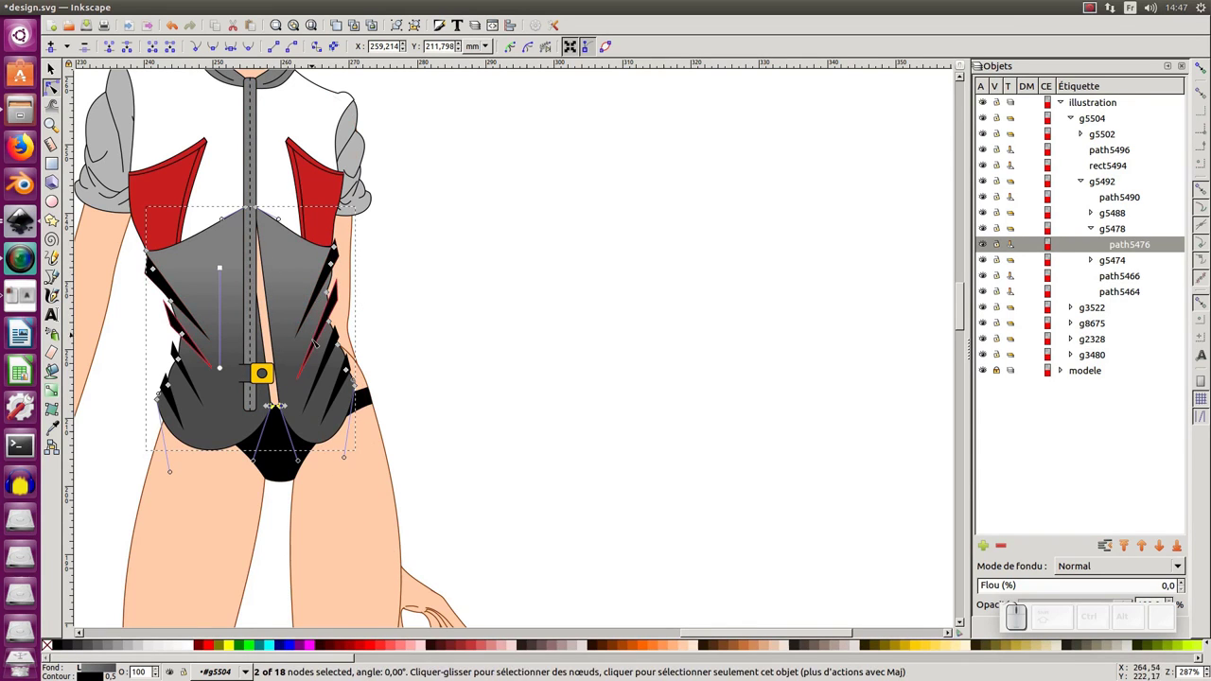
In outline view, pull the shirt's right side edge inward so the front opens along the zipper.
key(ctrl+KP_5)
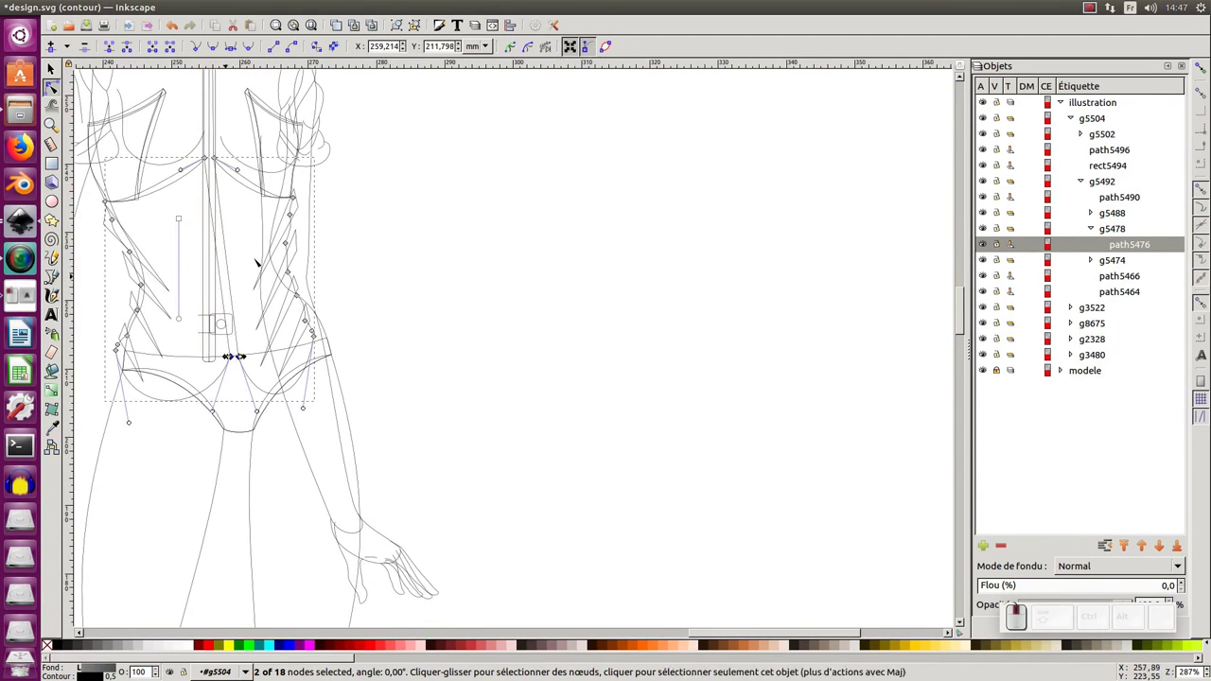
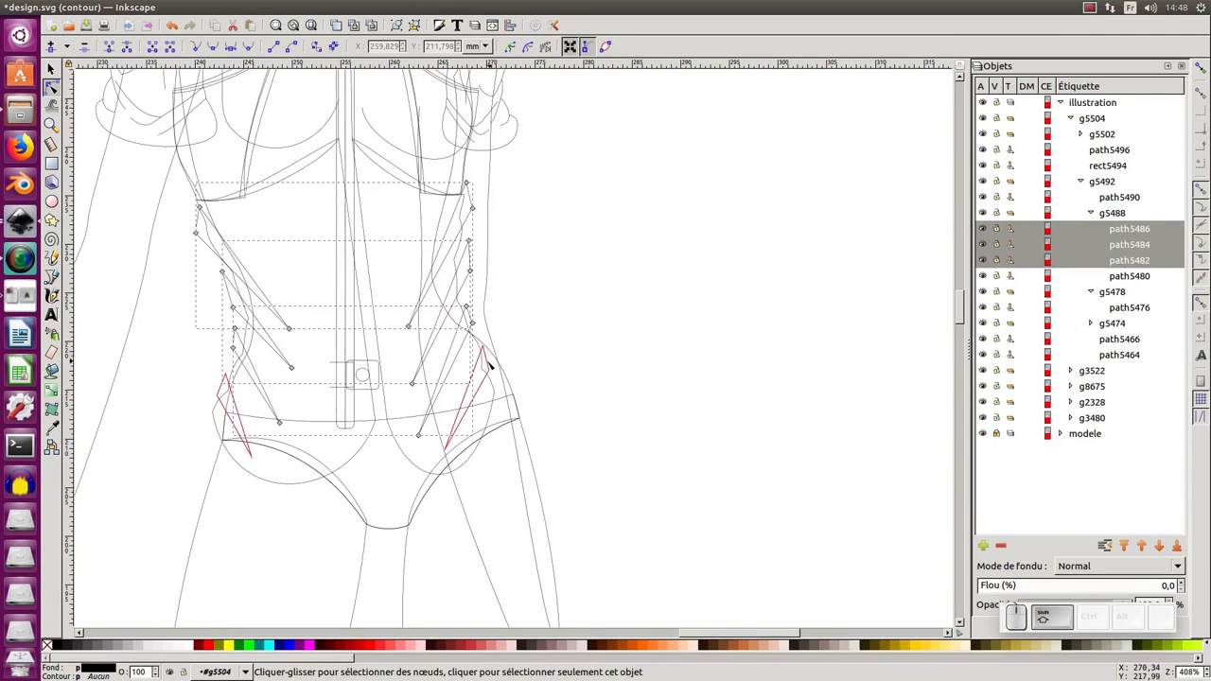
click(494, 364)
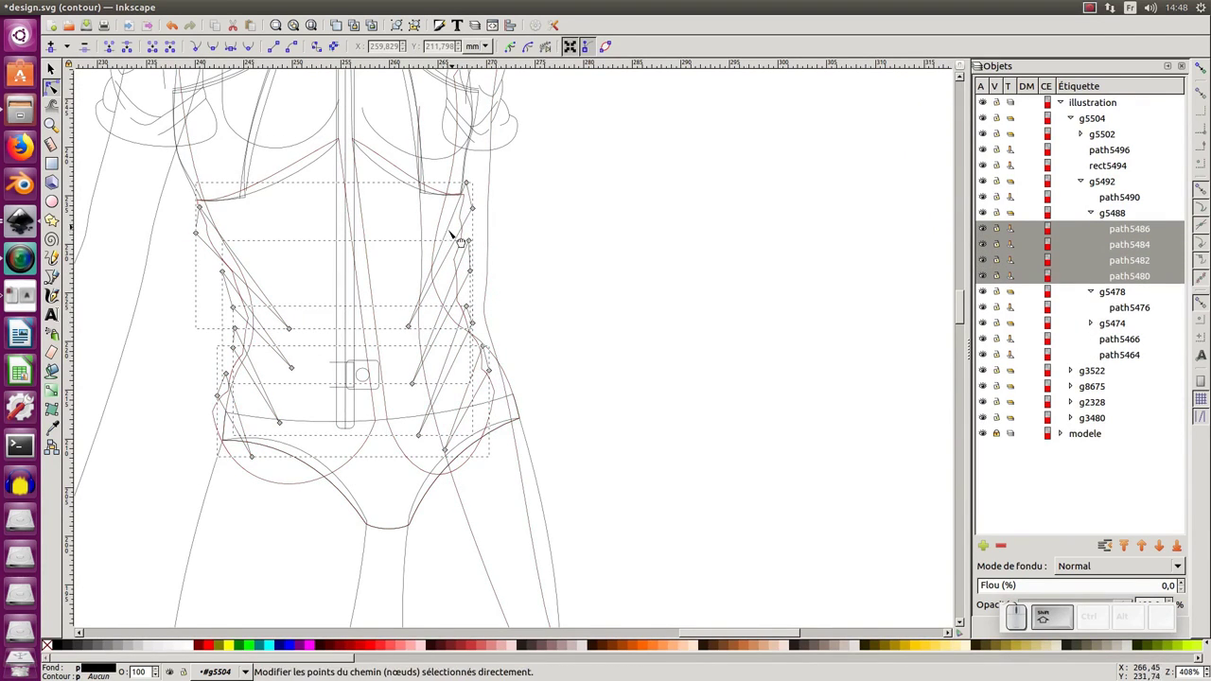
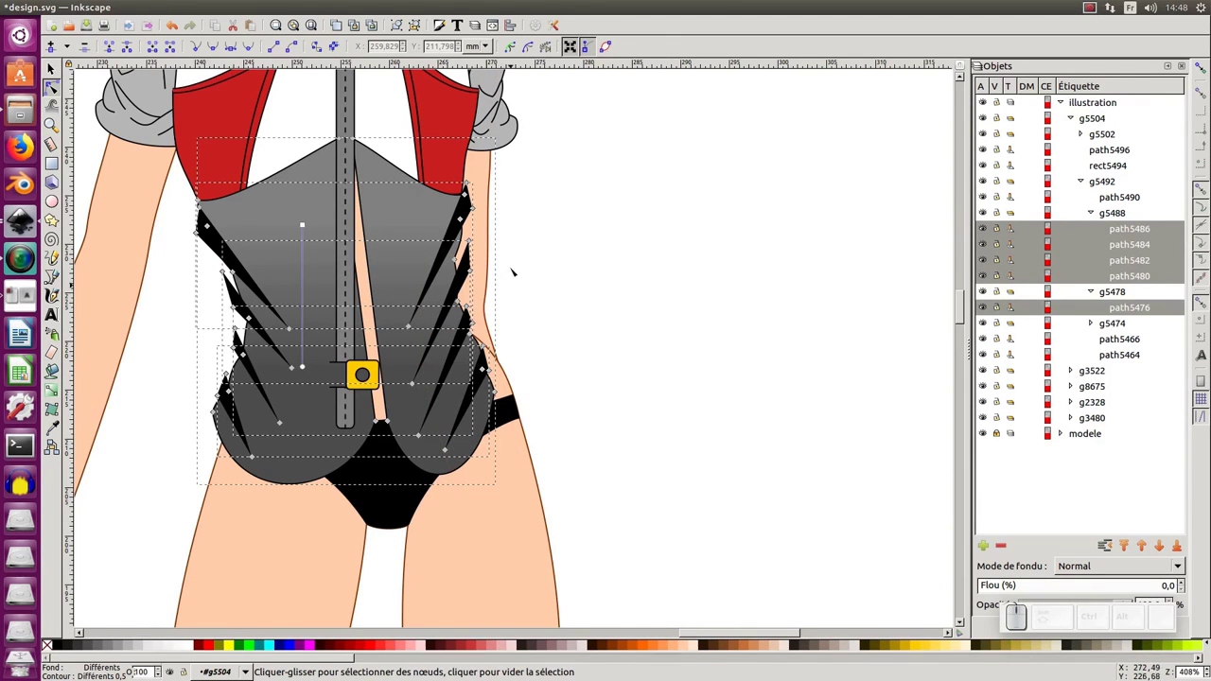
key(ctrl+KP_5)
key(ctrl+KP_5)
drag(559, 295, 526, 401)
click(533, 391)
click(407, 395)
drag(499, 395, 454, 450)
Move the dart wedge points and the chest and front-edge nodes to fit the opened front.
click(453, 449)
drag(452, 451, 522, 385)
click(522, 384)
drag(535, 205, 471, 296)
drag(463, 303, 468, 241)
click(502, 183)
drag(471, 243, 480, 210)
click(478, 210)
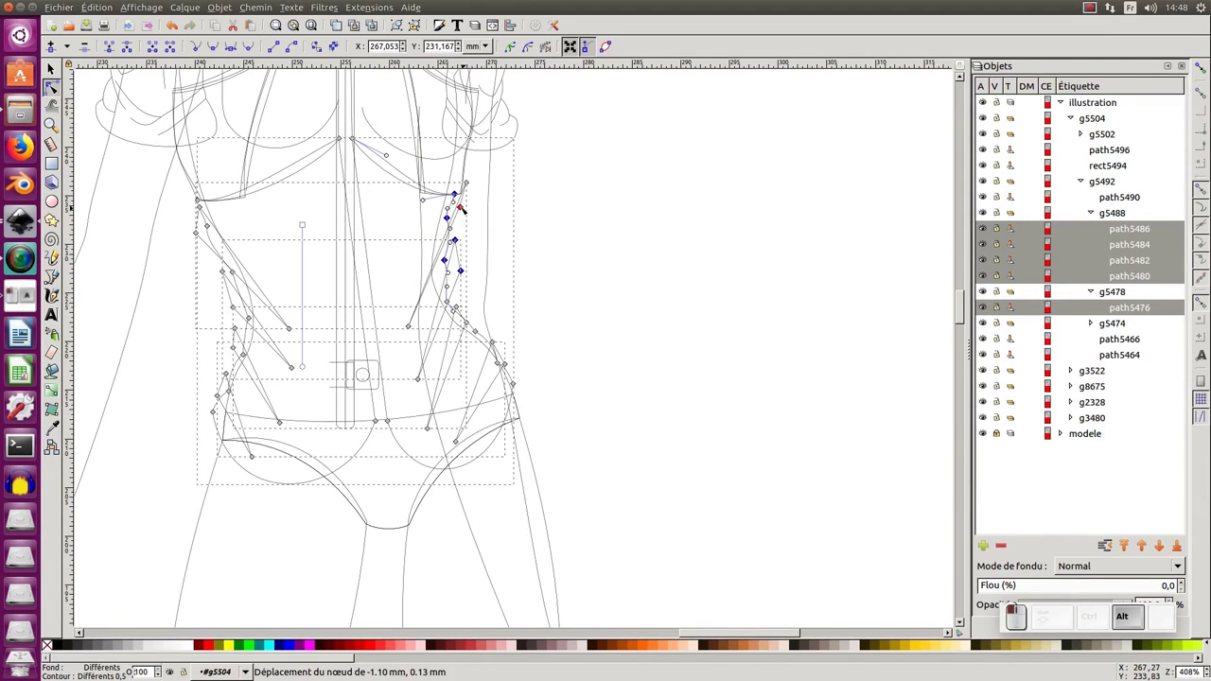
click(494, 181)
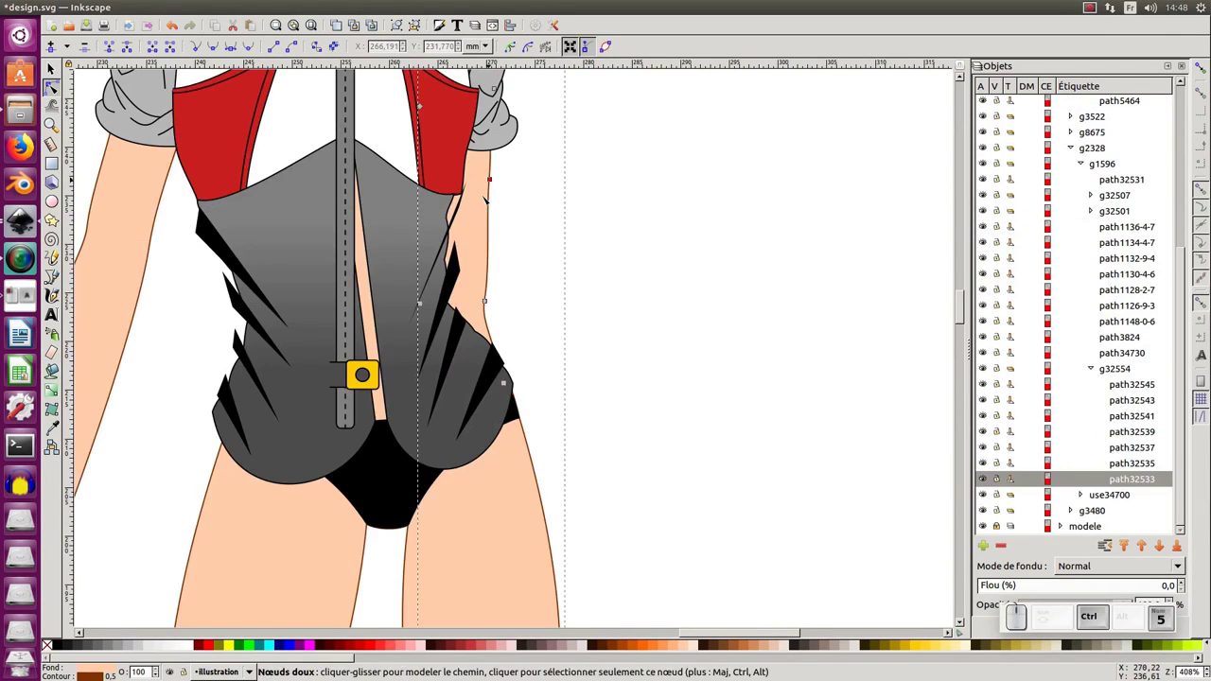
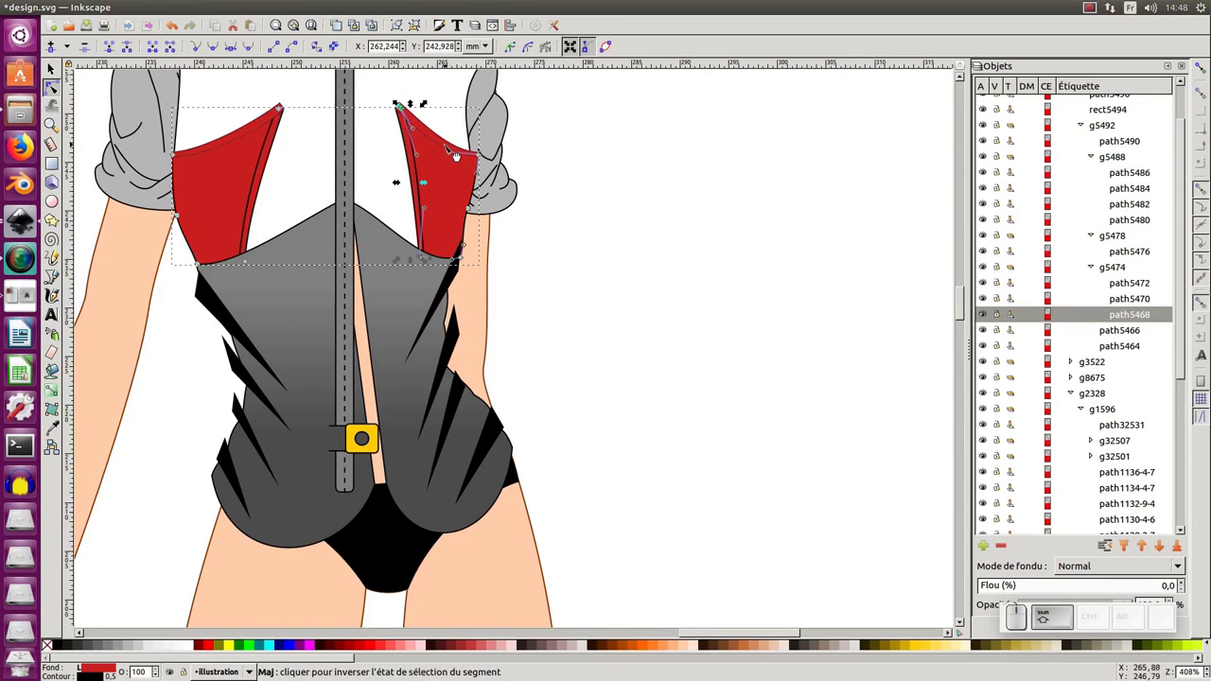
Bring the four red chest-panel and upper shirt paths into node editing in outline view.
click(447, 145)
key(ctrl+shift+KP_5)
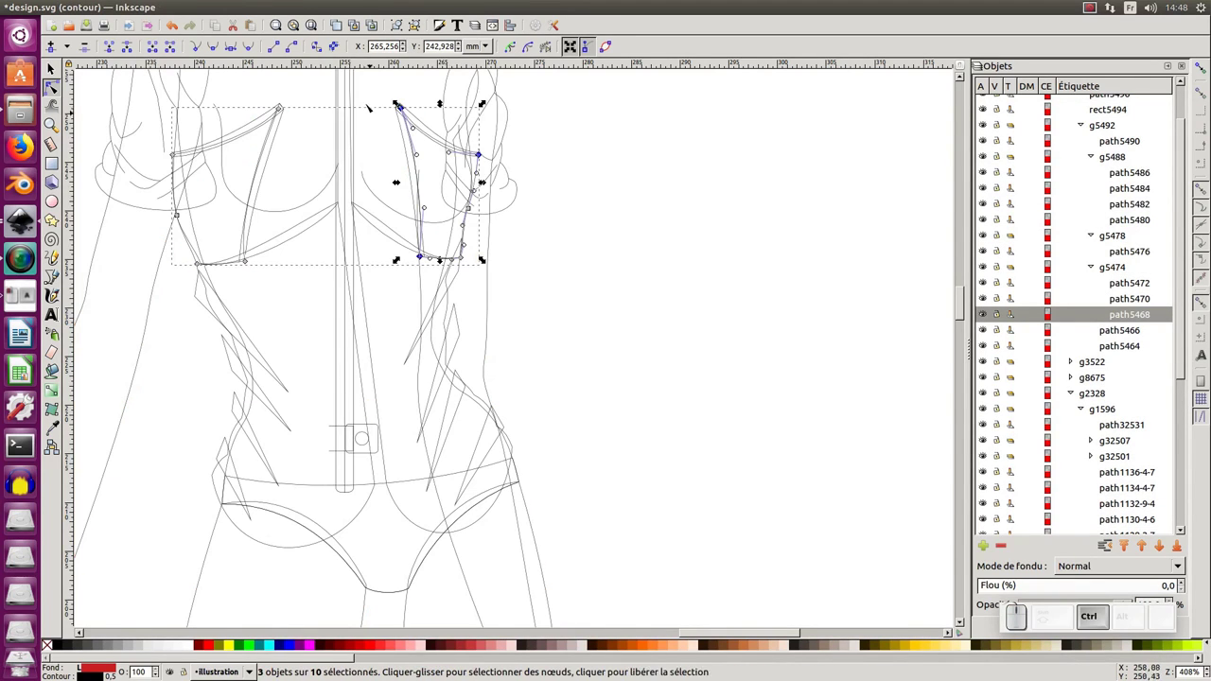
click(402, 141)
click(406, 142)
click(430, 124)
click(515, 150)
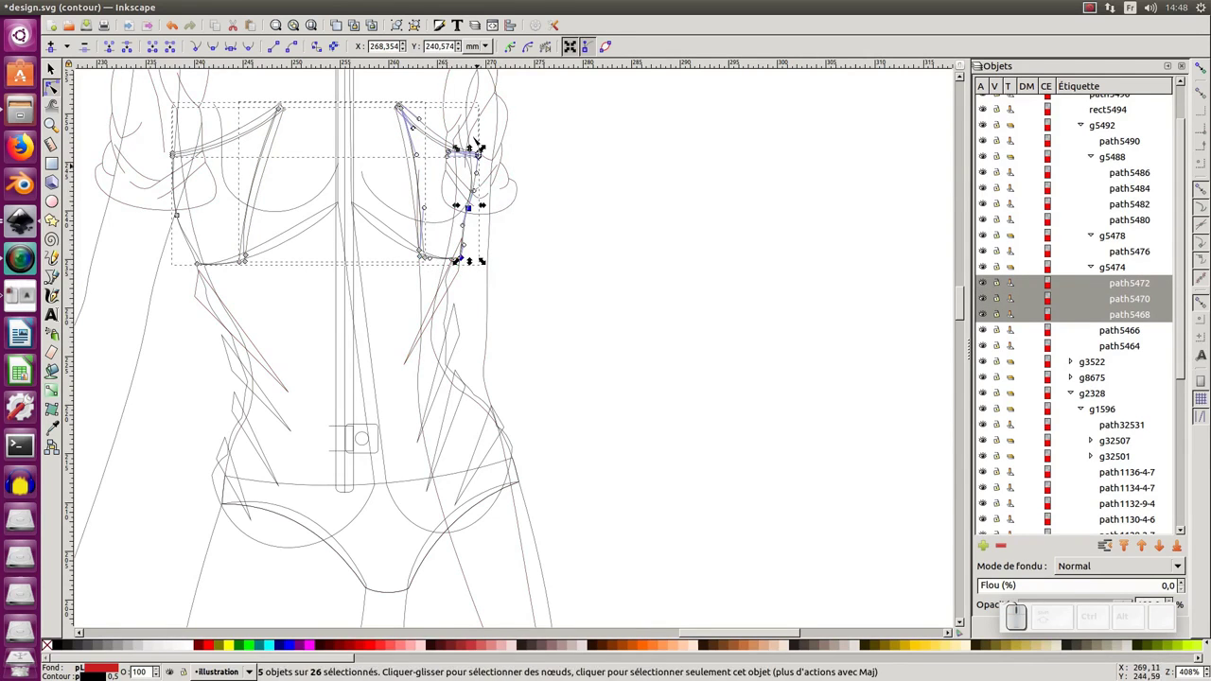
middle_click(388, 199)
click(403, 111)
Move the right panel's outer edge nodes to follow the opened front.
click(490, 235)
drag(439, 350, 465, 282)
click(463, 284)
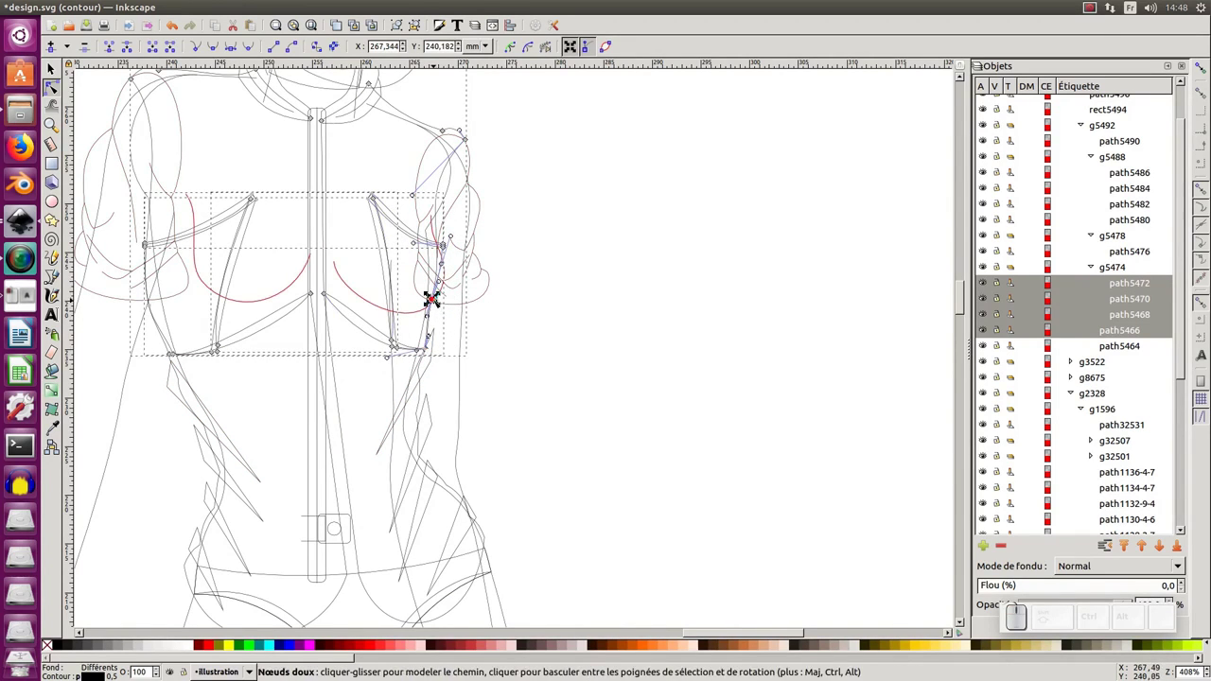
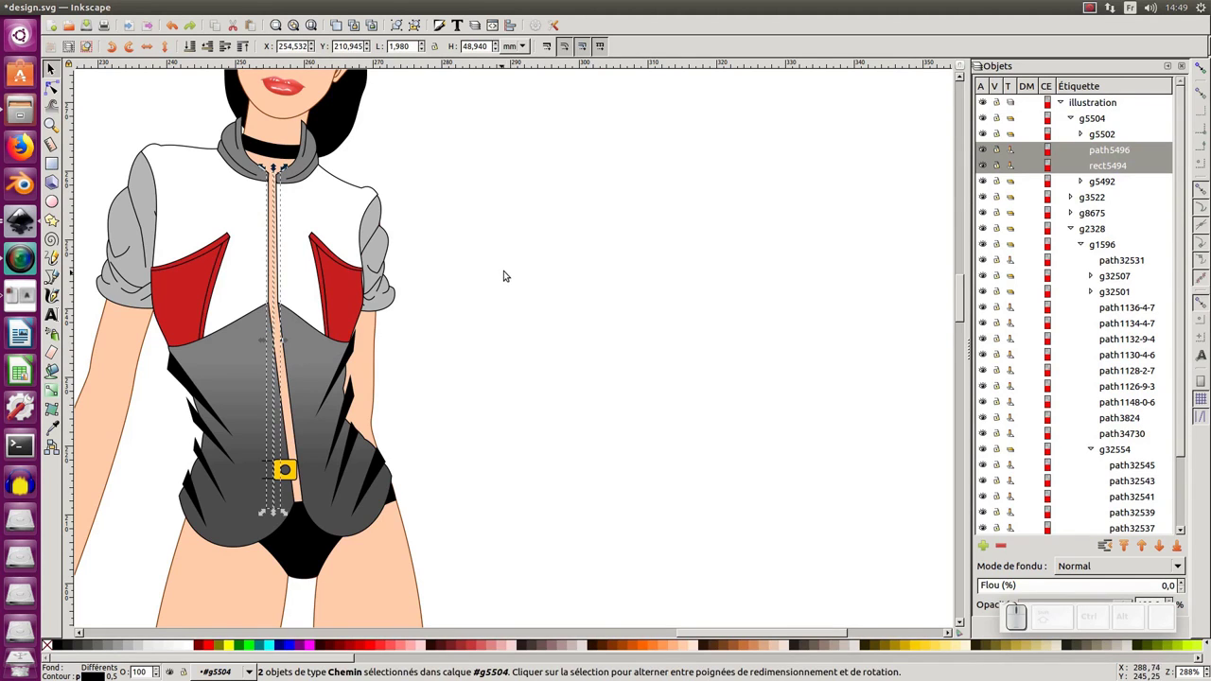
Group the zipper pieces into one object and bring up the Path Effects panel.
key(KP_Subtract)
key(KP_Add)
middle_click(496, 185)
scroll(down, 3)
key(ctrl+g)
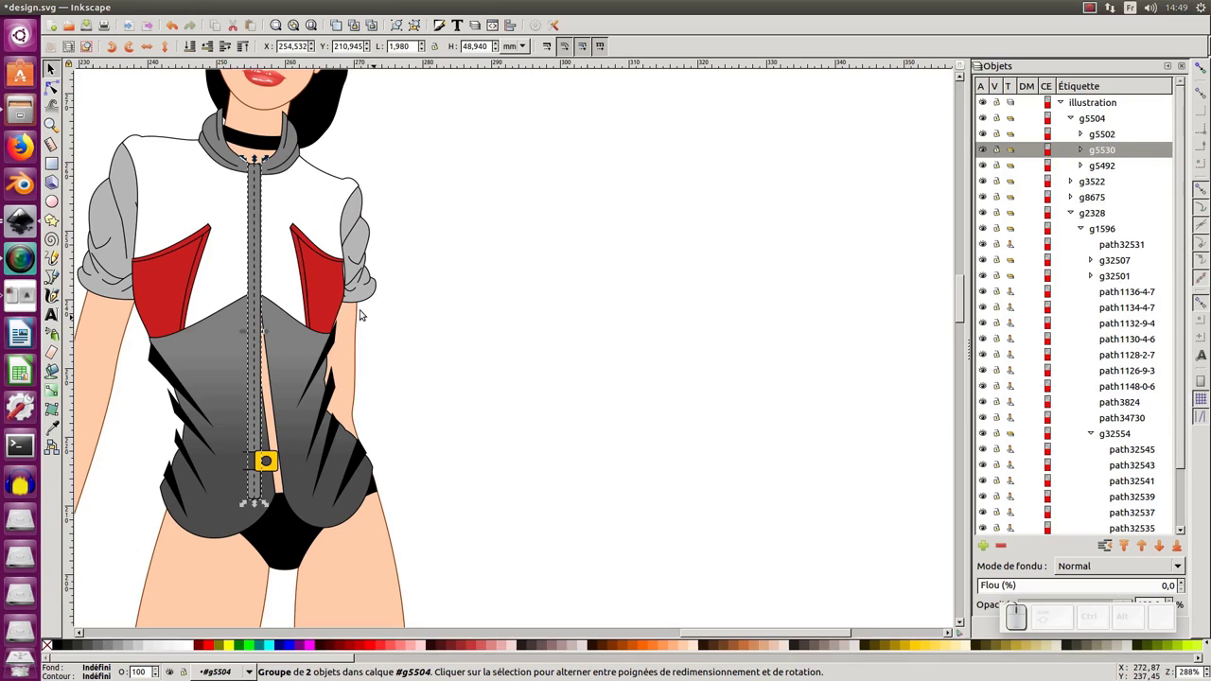
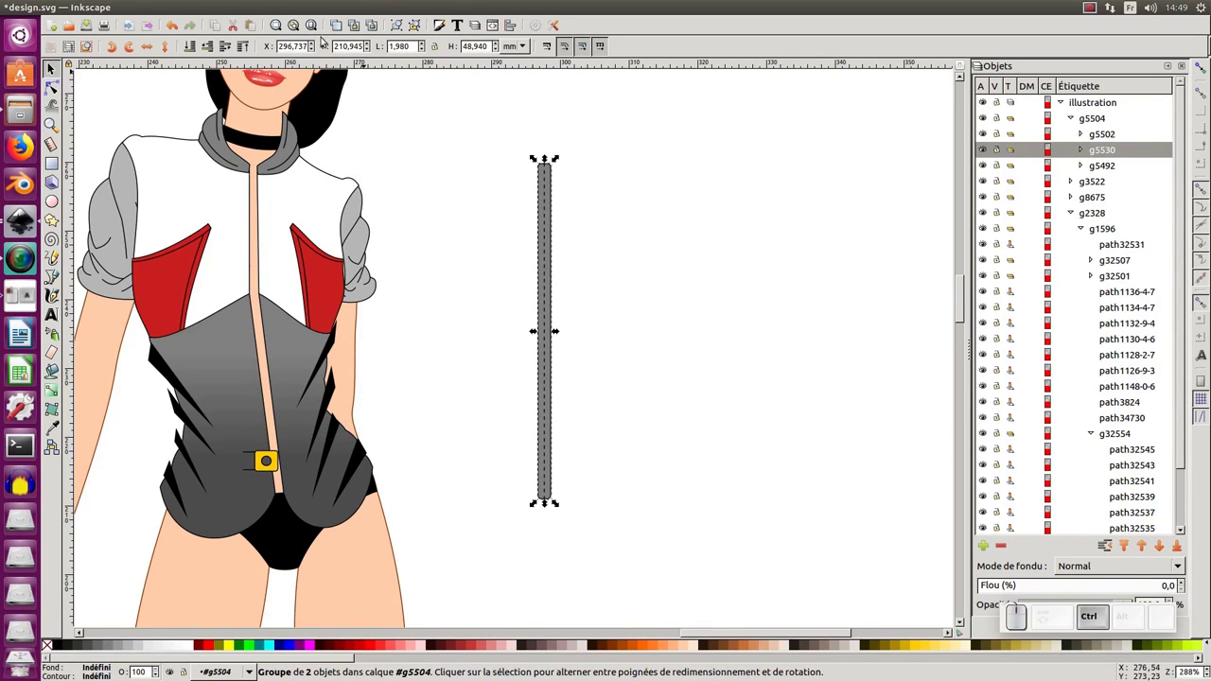
click(260, 7)
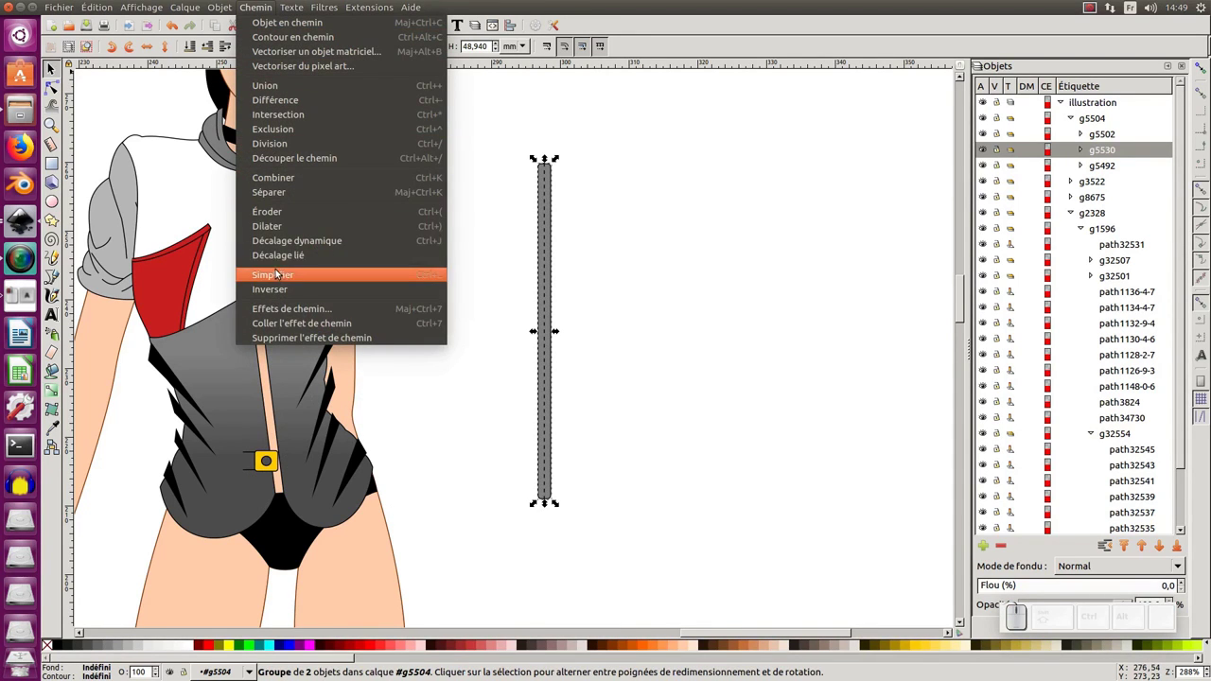
click(295, 304)
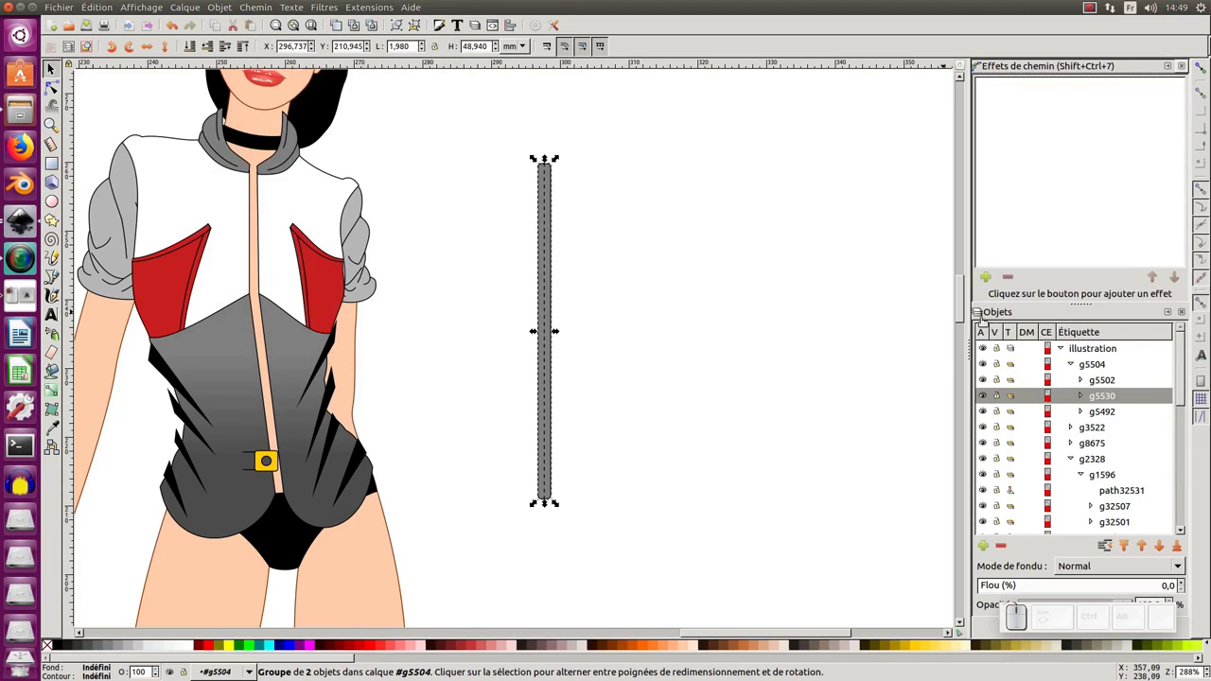
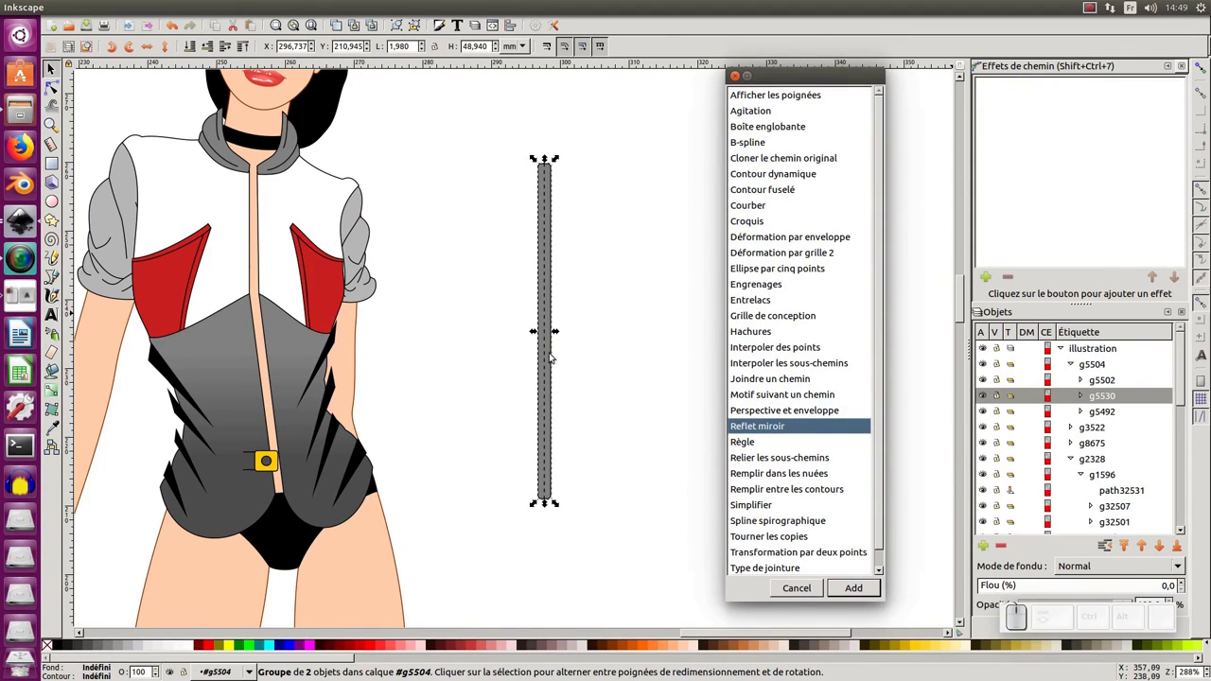
click(809, 593)
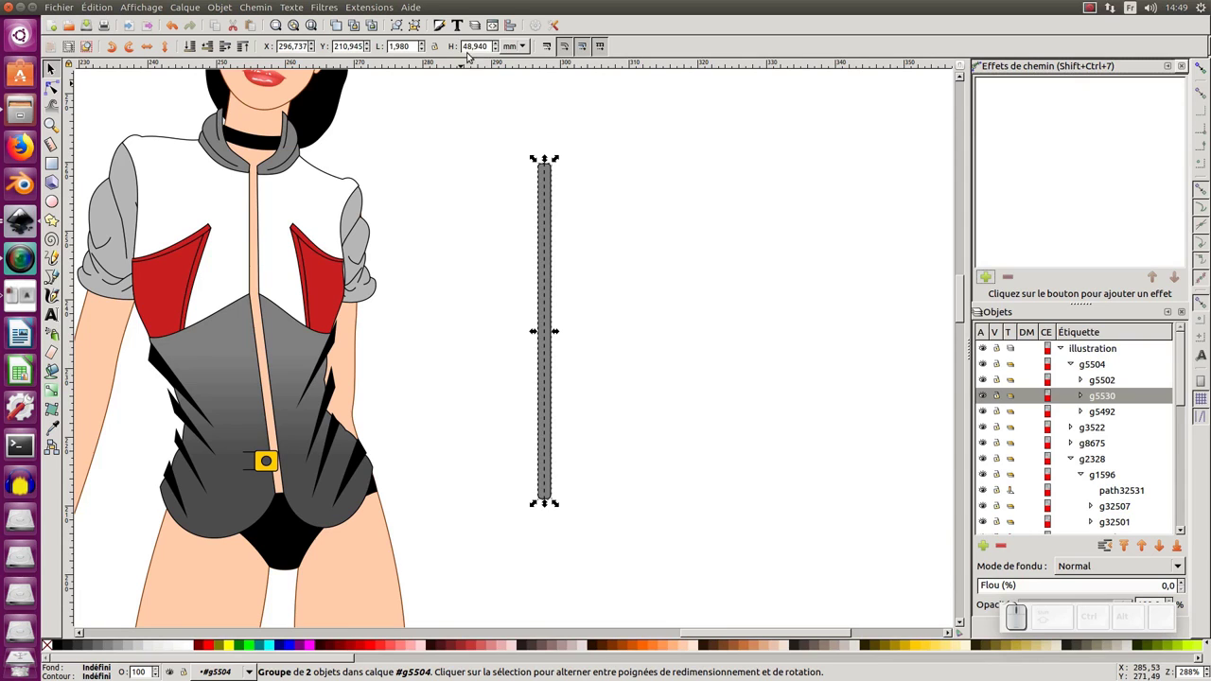
Rotate the zipper strip to lie horizontal and choose the Bend effect for its group.
click(416, 31)
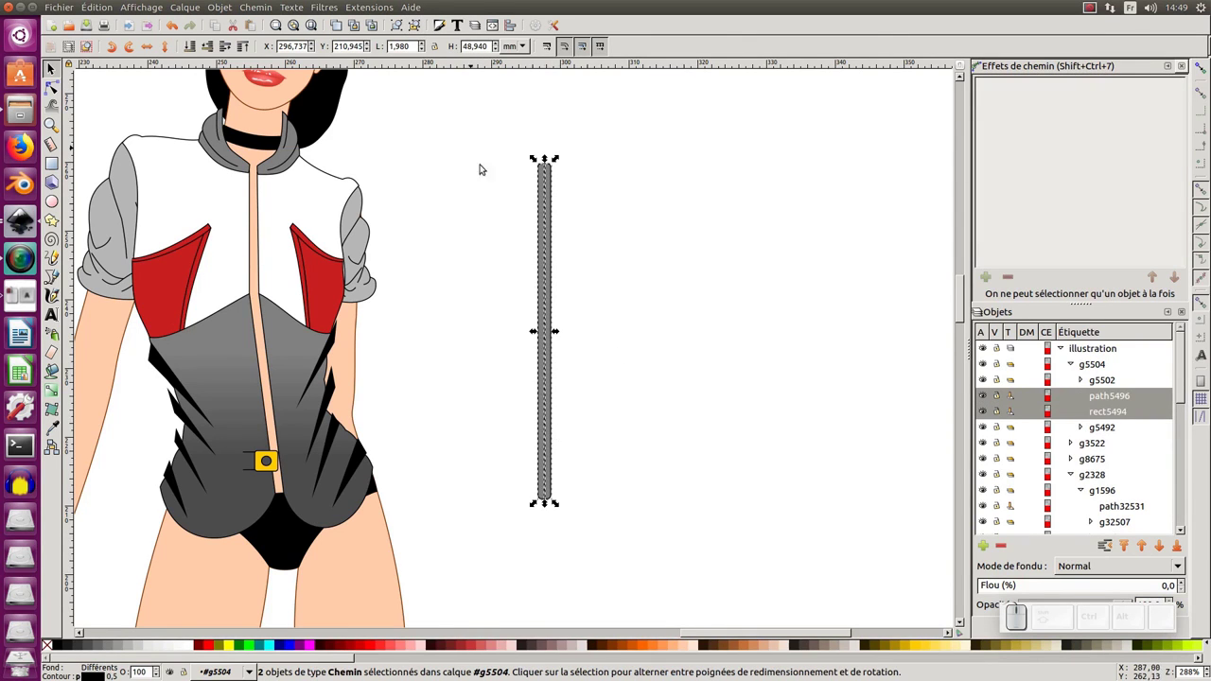
click(548, 472)
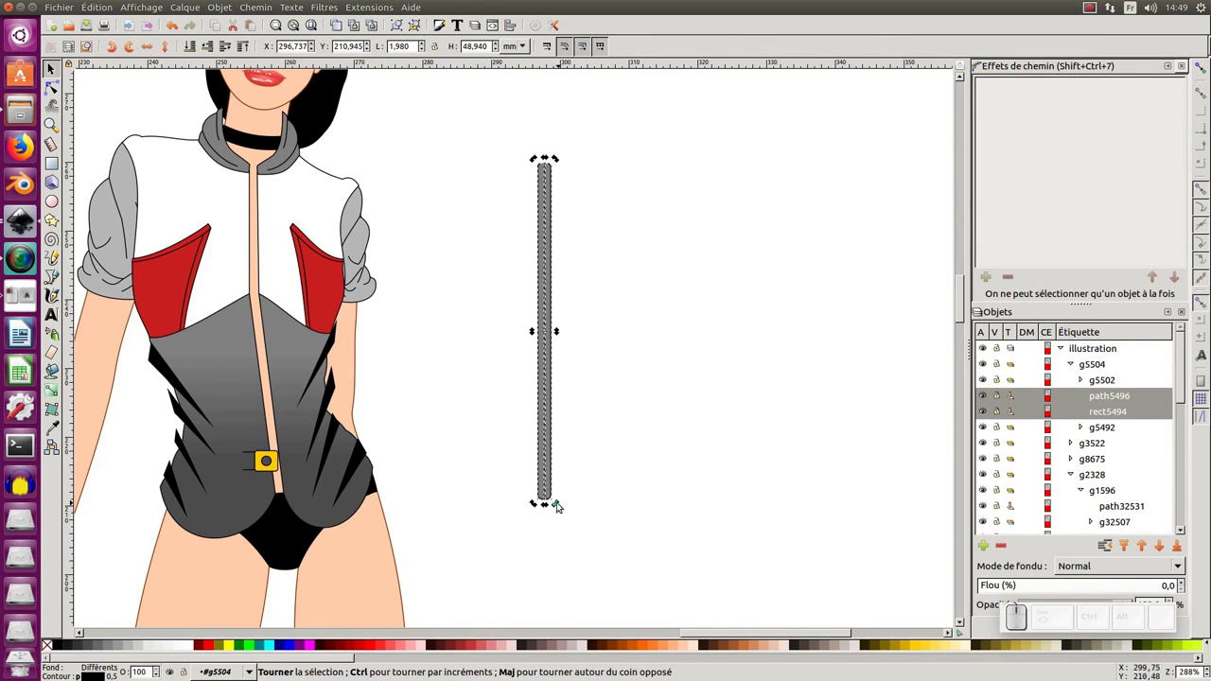
drag(565, 506, 459, 331)
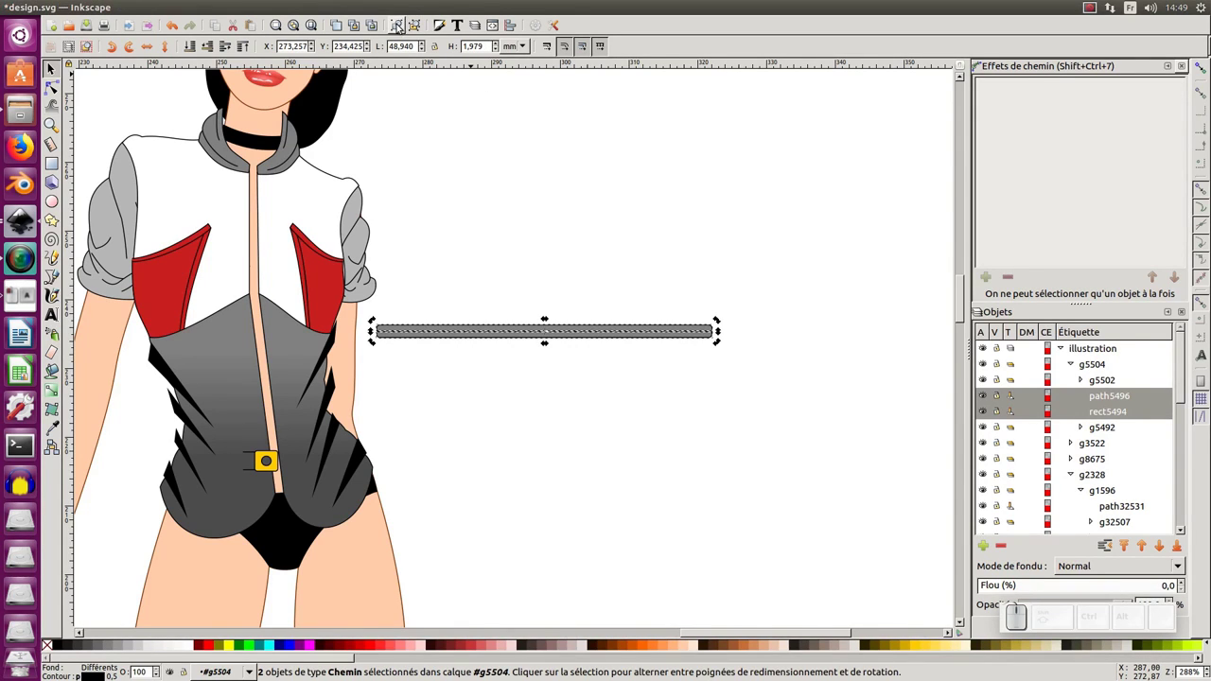
click(401, 29)
click(998, 280)
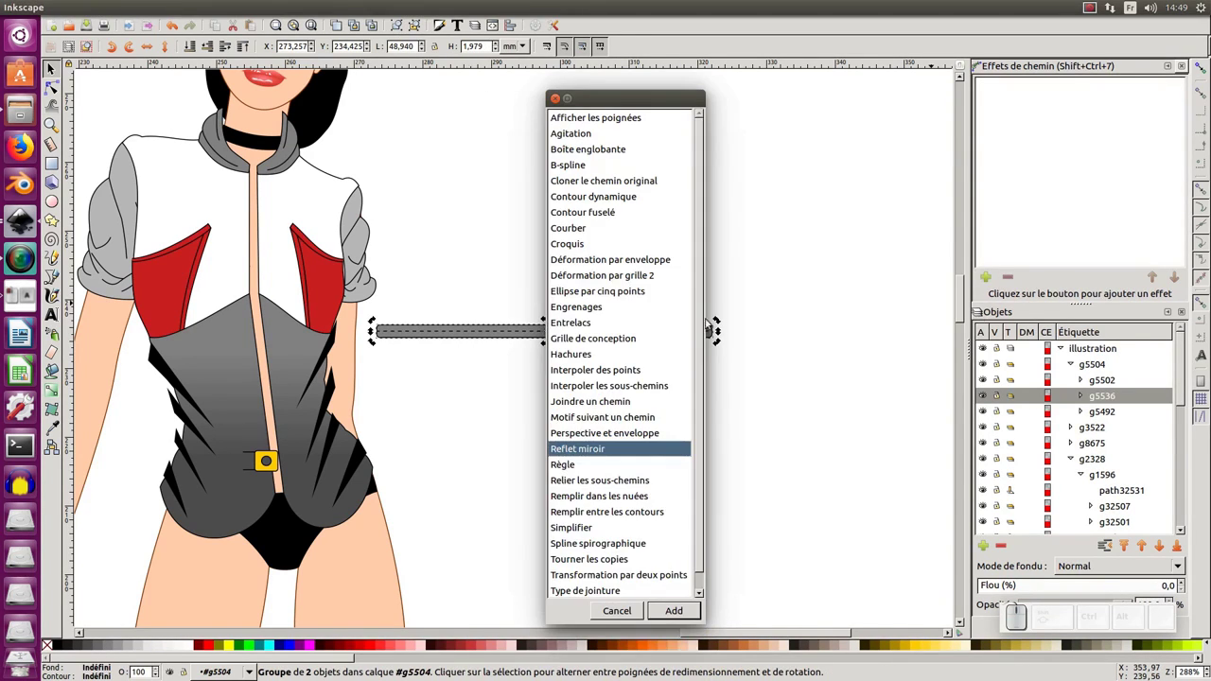
click(580, 232)
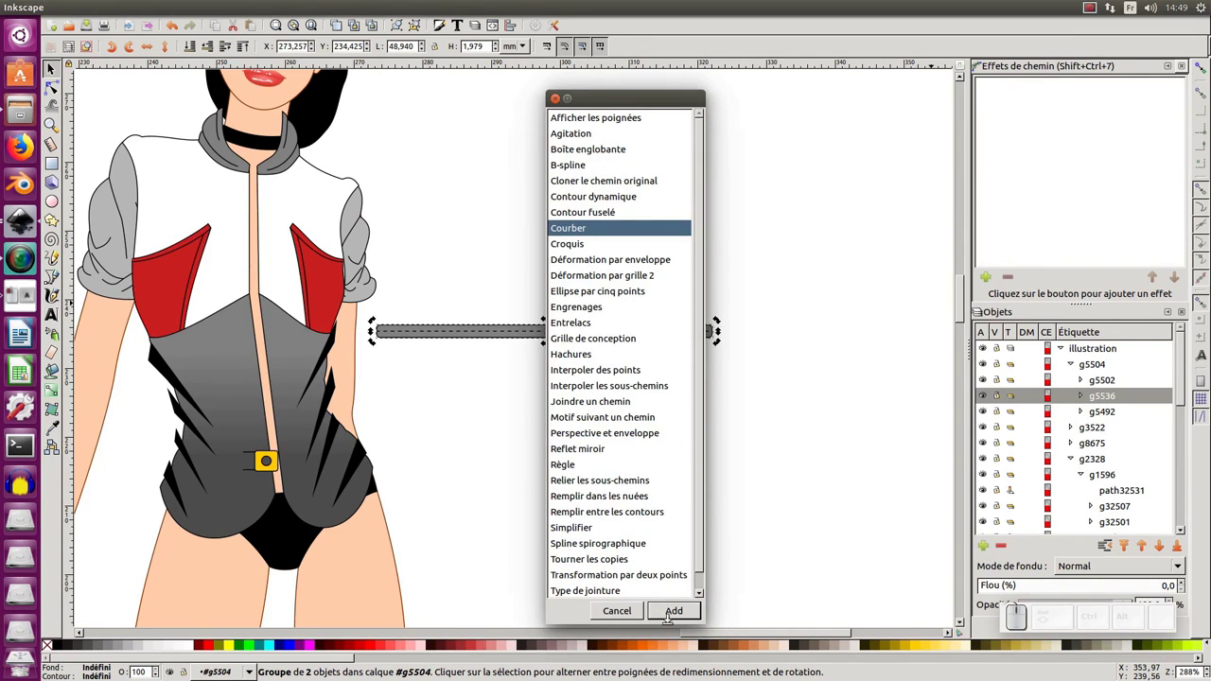
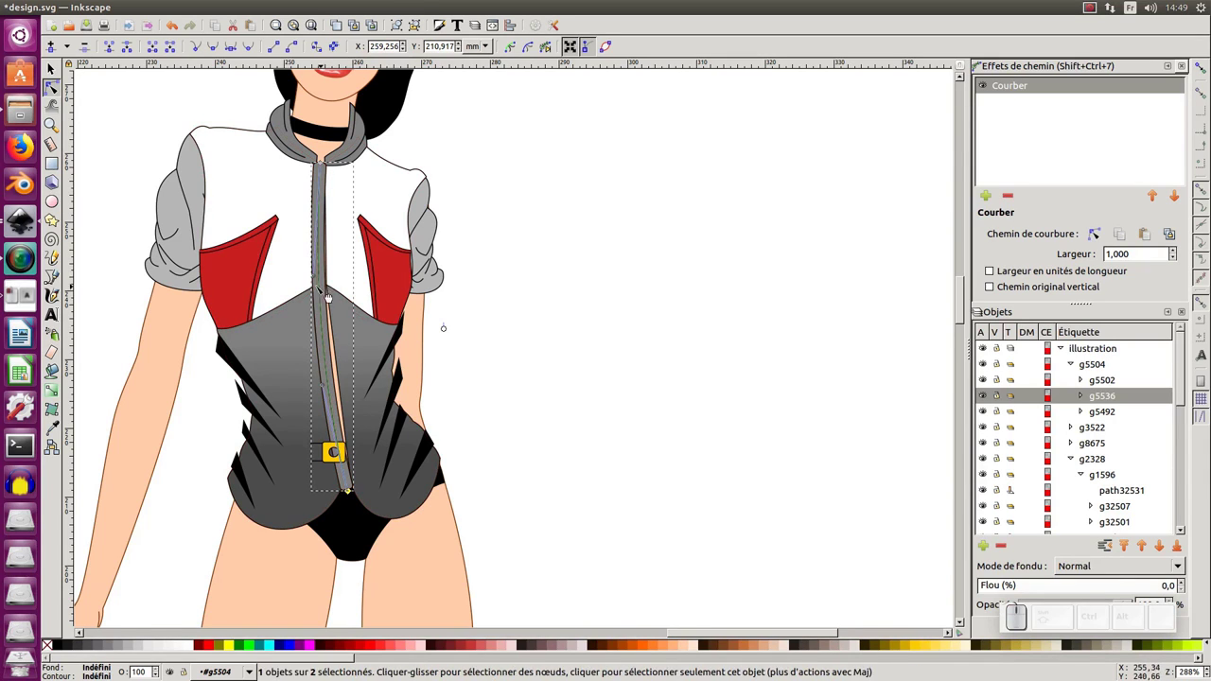
Curve the Bend effect's path so the zipper runs down the shirt's centre front.
click(319, 278)
click(316, 157)
click(324, 167)
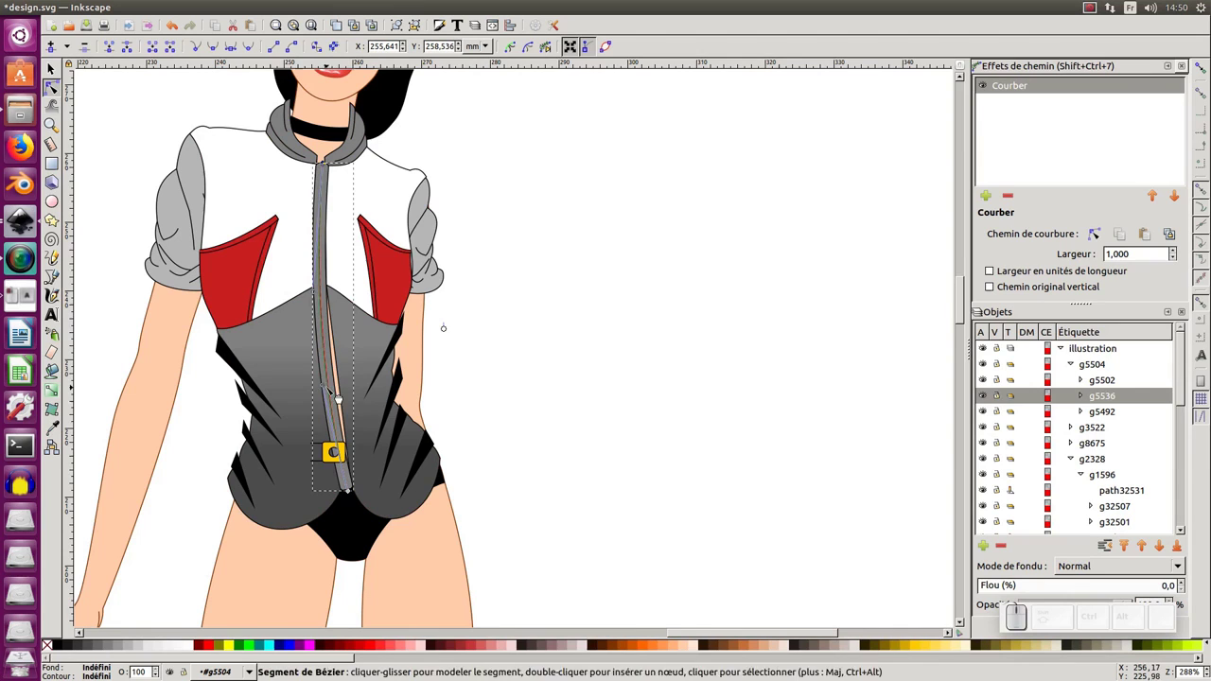
drag(329, 386, 446, 403)
middle_click(451, 420)
middle_click(414, 404)
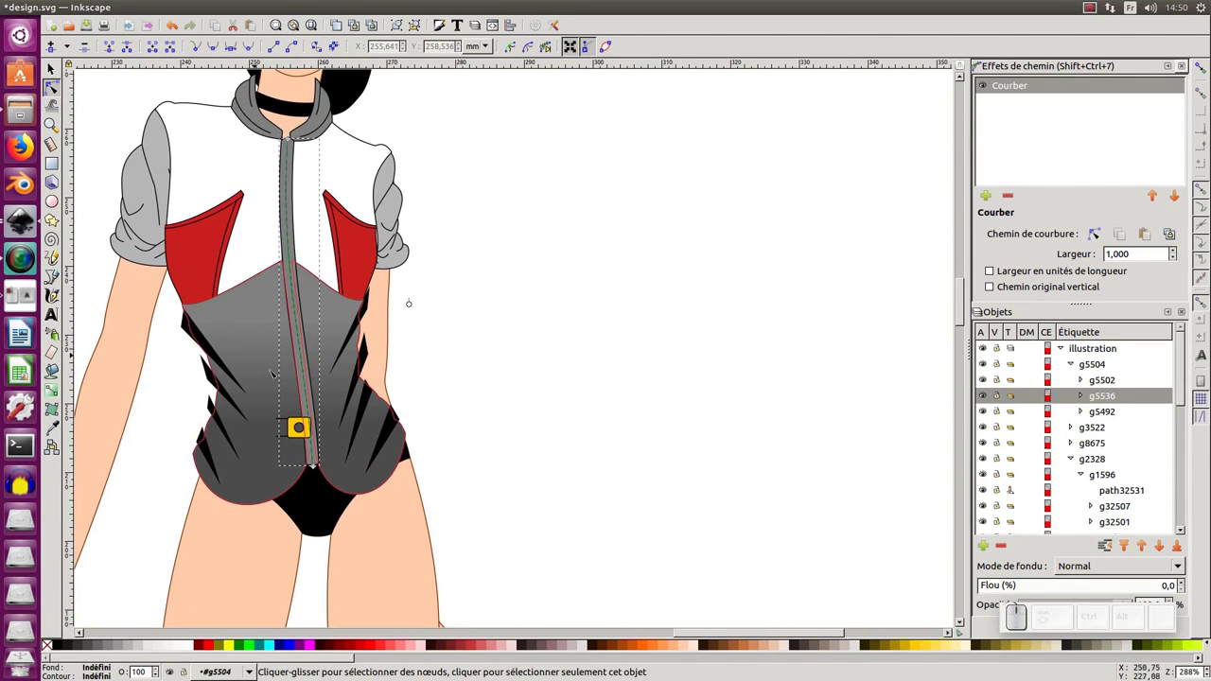
Reshape a black fold mark's point and curve to fit the narrowed waist.
key(F1)
click(301, 428)
drag(298, 432, 322, 432)
click(323, 432)
drag(337, 415, 377, 403)
key(F2)
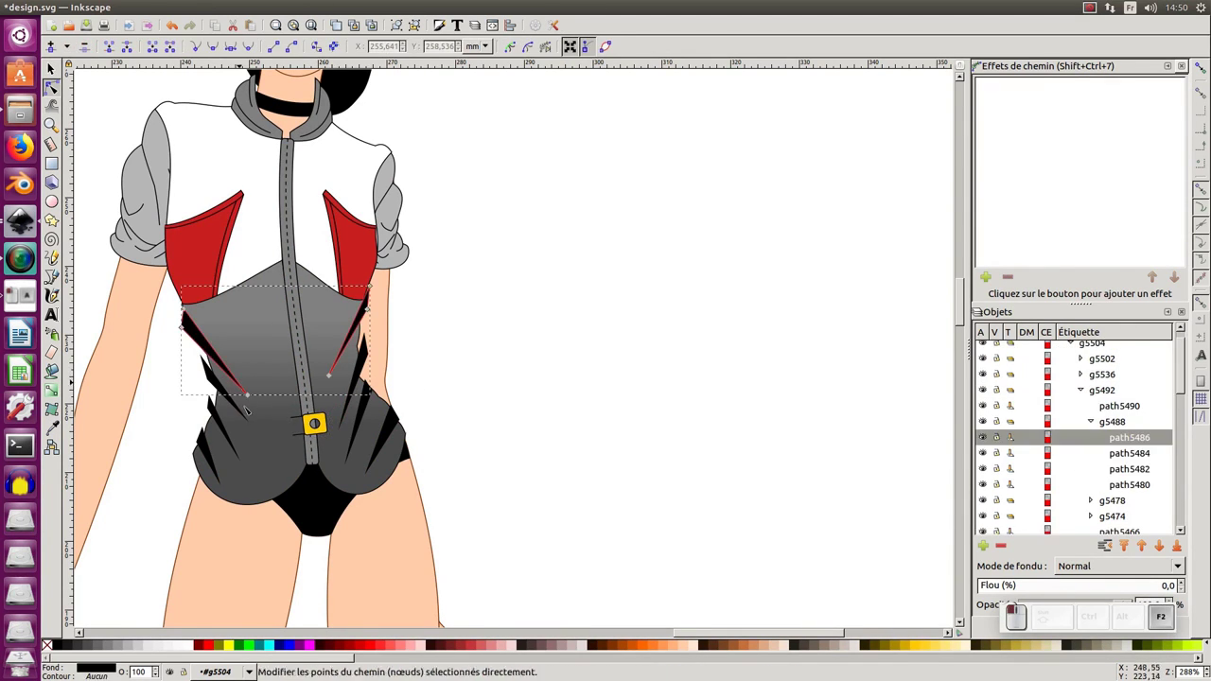
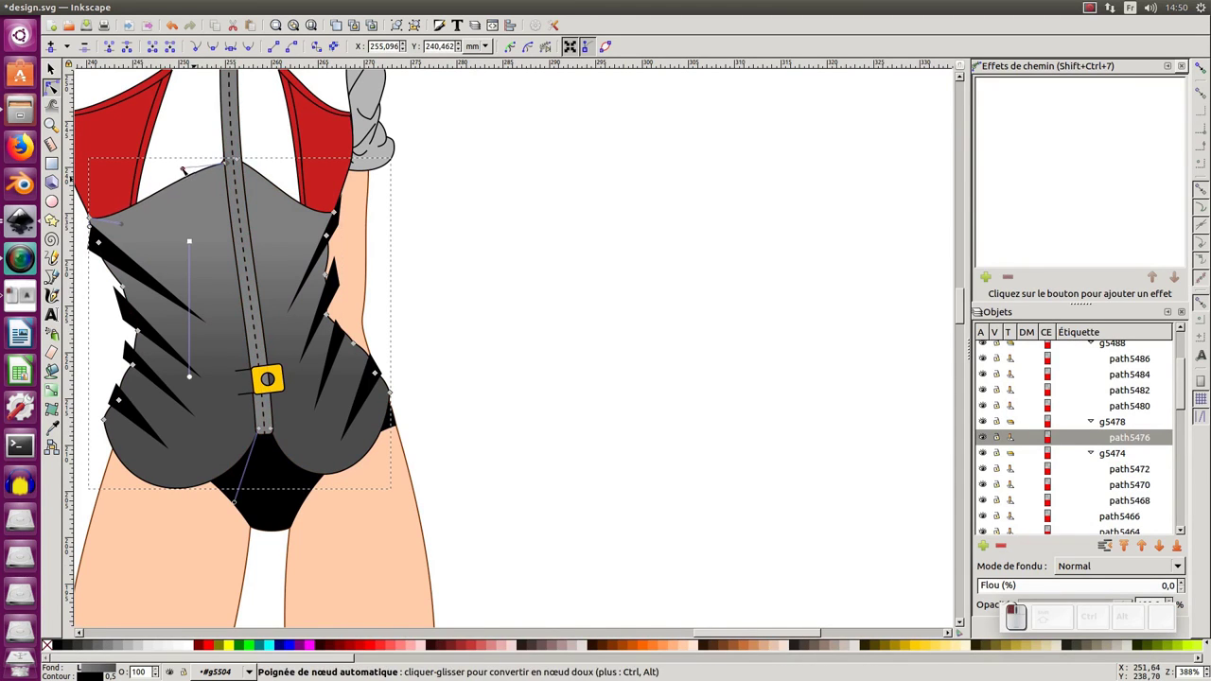
Reshape a lower fold mark's curve, duplicating the fold shape and deleting the leftover.
click(233, 163)
click(241, 159)
drag(273, 175, 198, 205)
click(106, 210)
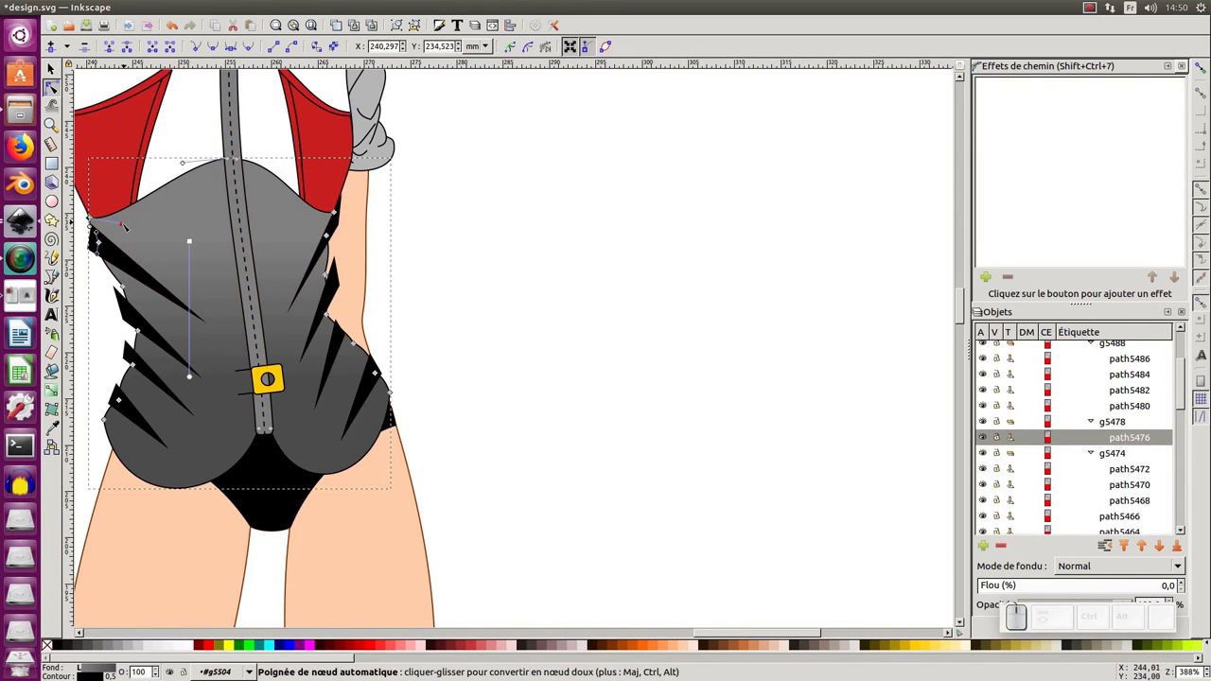
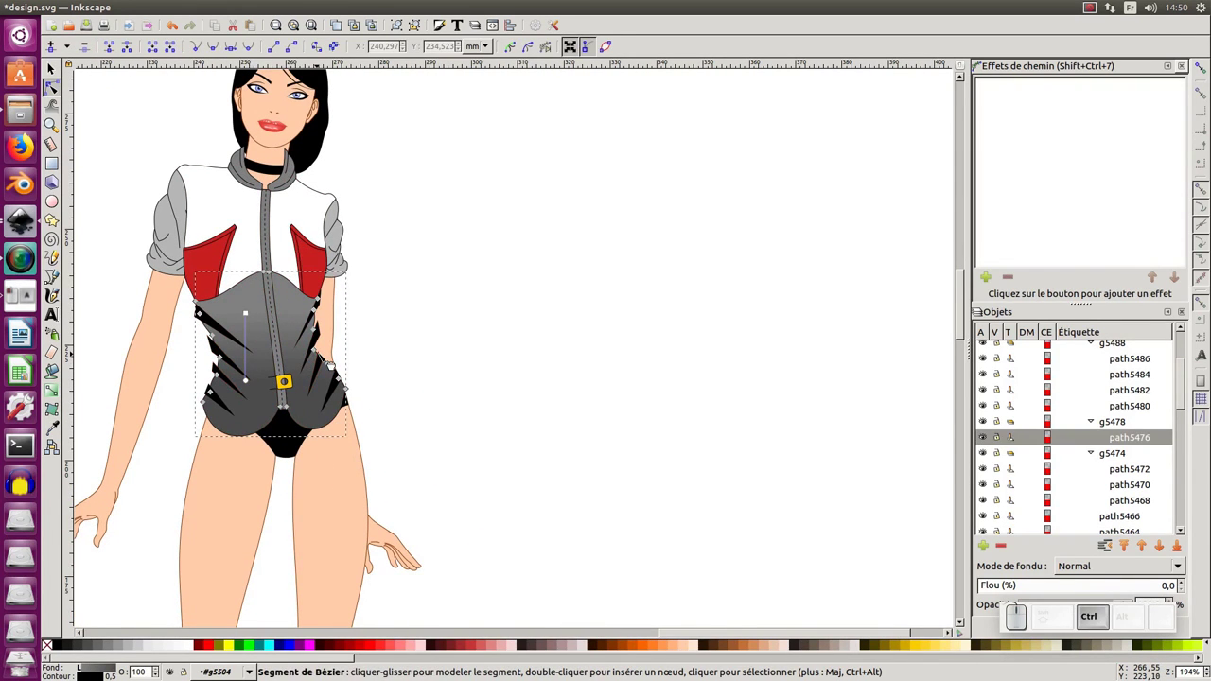
key(ctrl+d)
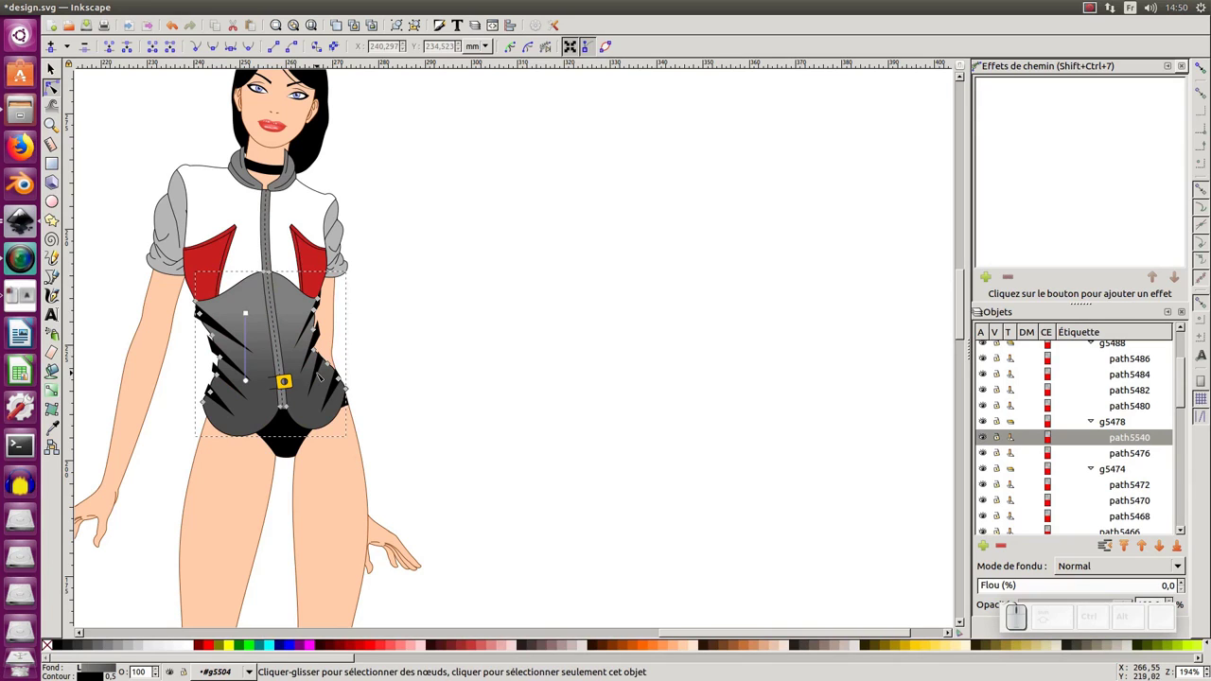
key(Delete)
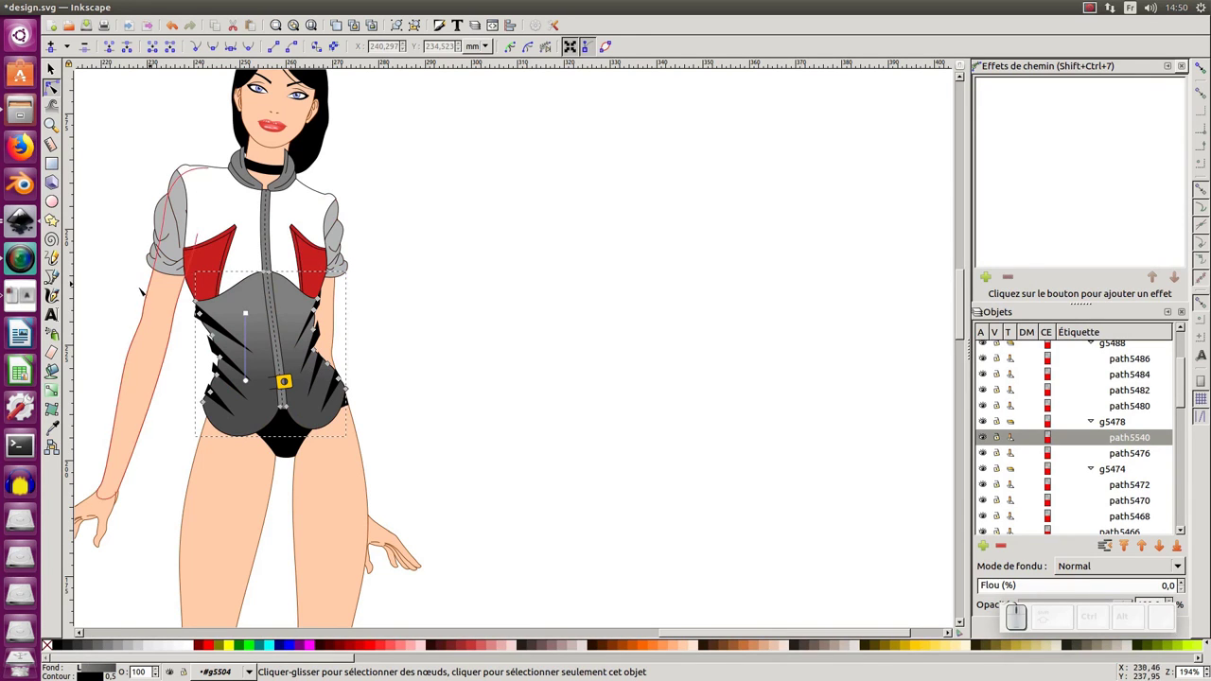
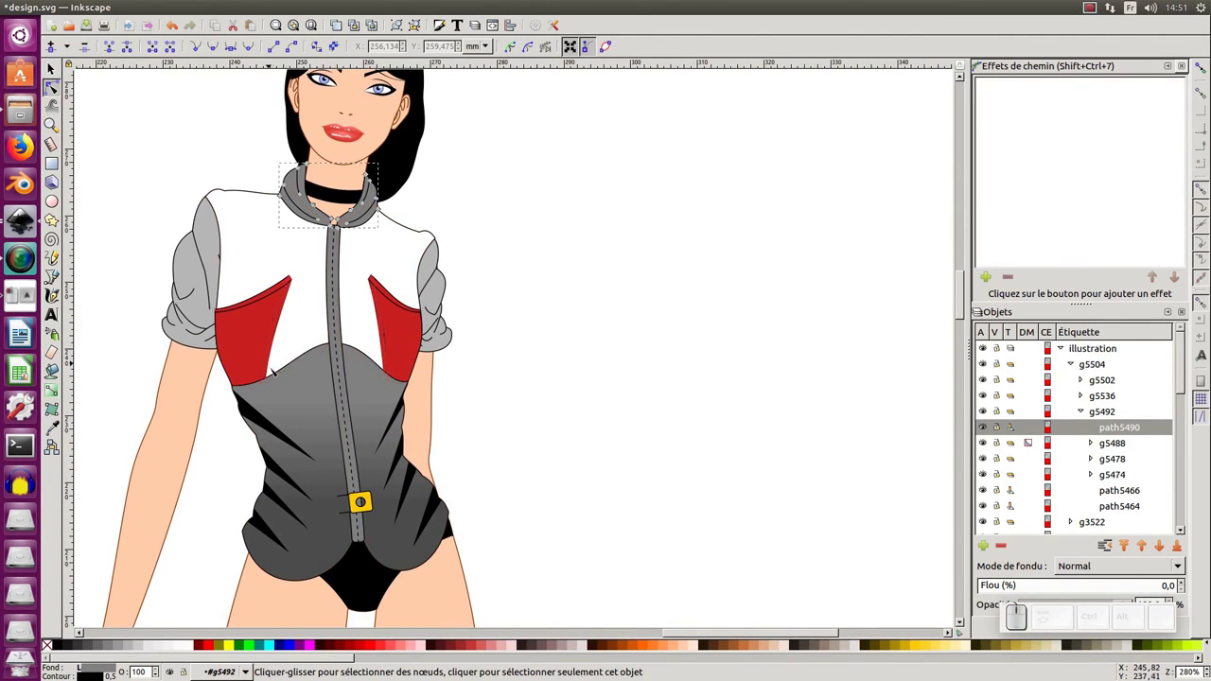
Bring the left red chest panel and its neighbours into node editing and pick its corner node.
click(272, 370)
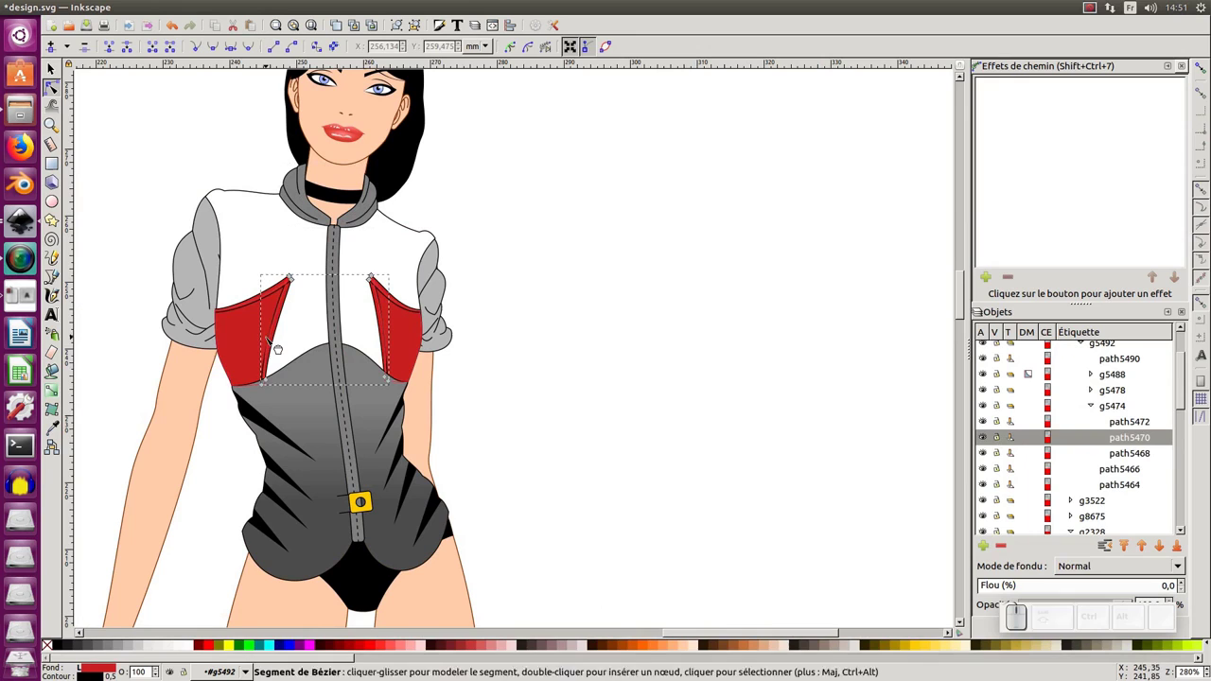
click(272, 371)
click(272, 371)
click(272, 371)
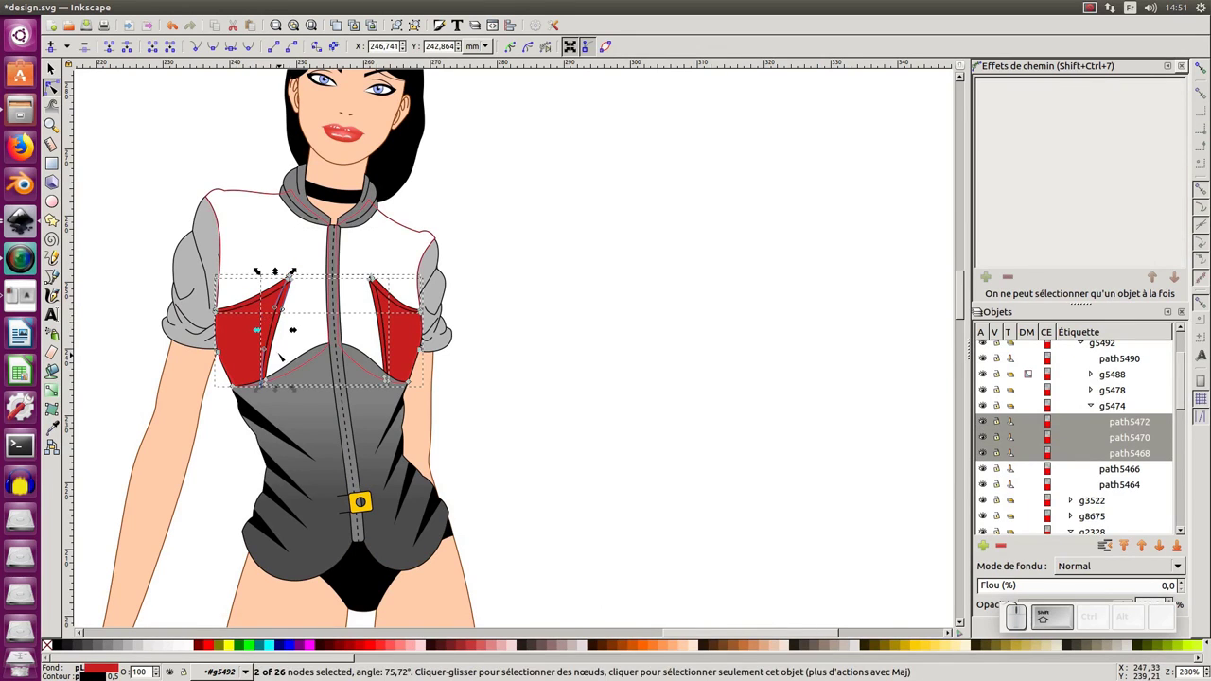
click(272, 371)
click(271, 371)
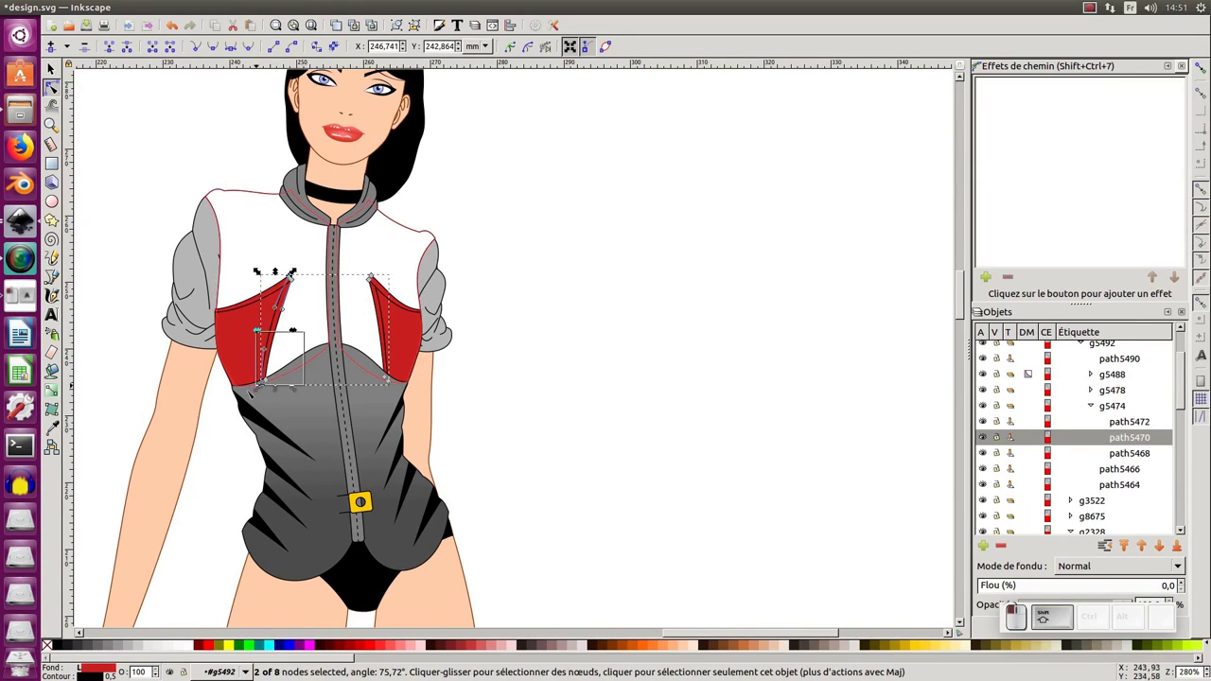
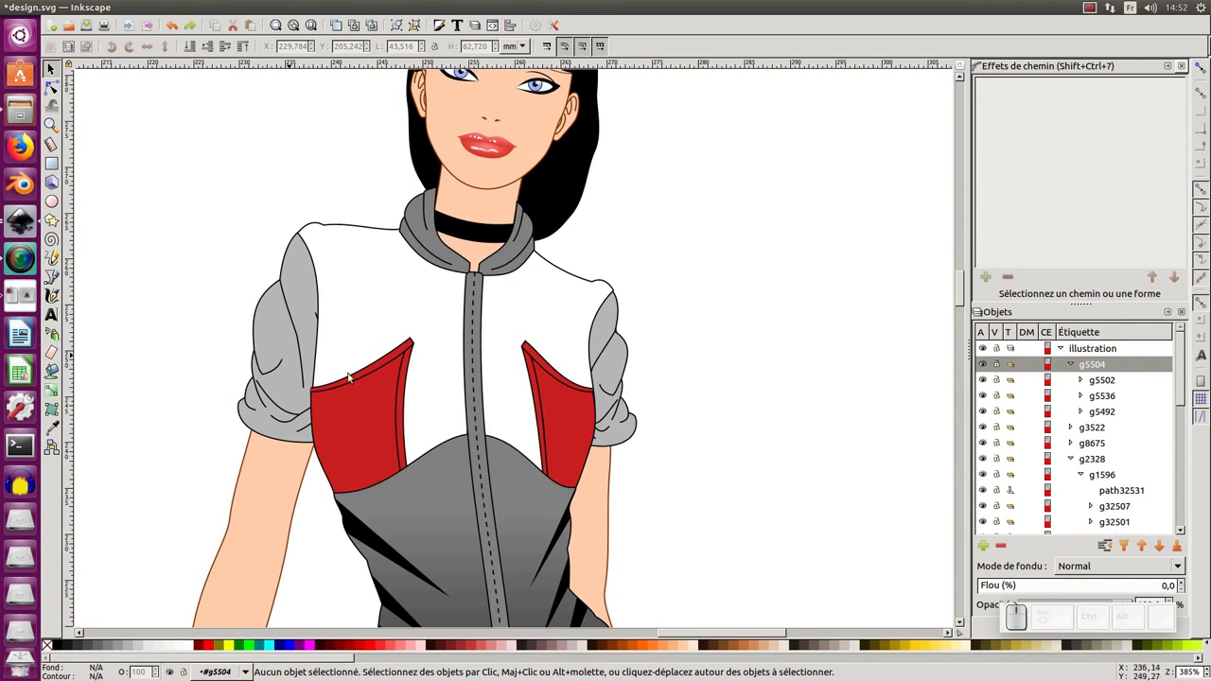
Nudge the right red chest panel's edge into its final place.
key(F2)
click(630, 437)
key(ctrl+a)
click(675, 351)
drag(600, 439, 668, 506)
key(alt+F1)
Zoom out to show both dressed mannequins side by side with the small shirt sketch.
click(666, 508)
key(KP_Subtract)
click(628, 497)
click(580, 491)
click(504, 443)
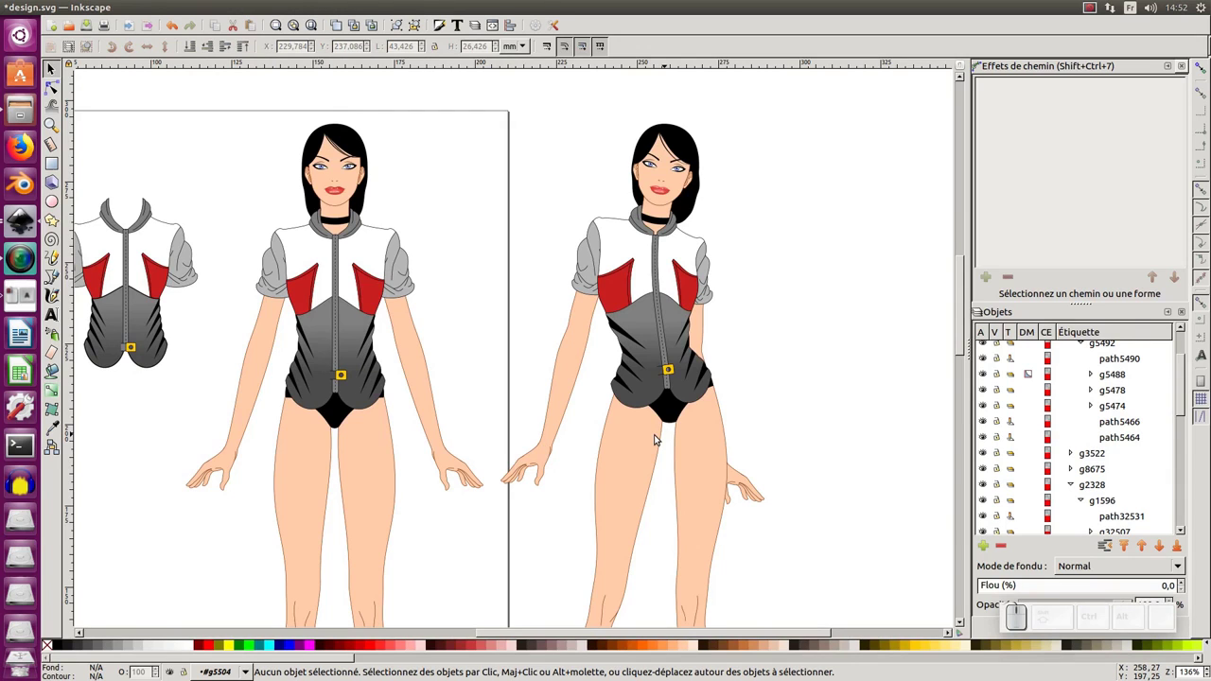